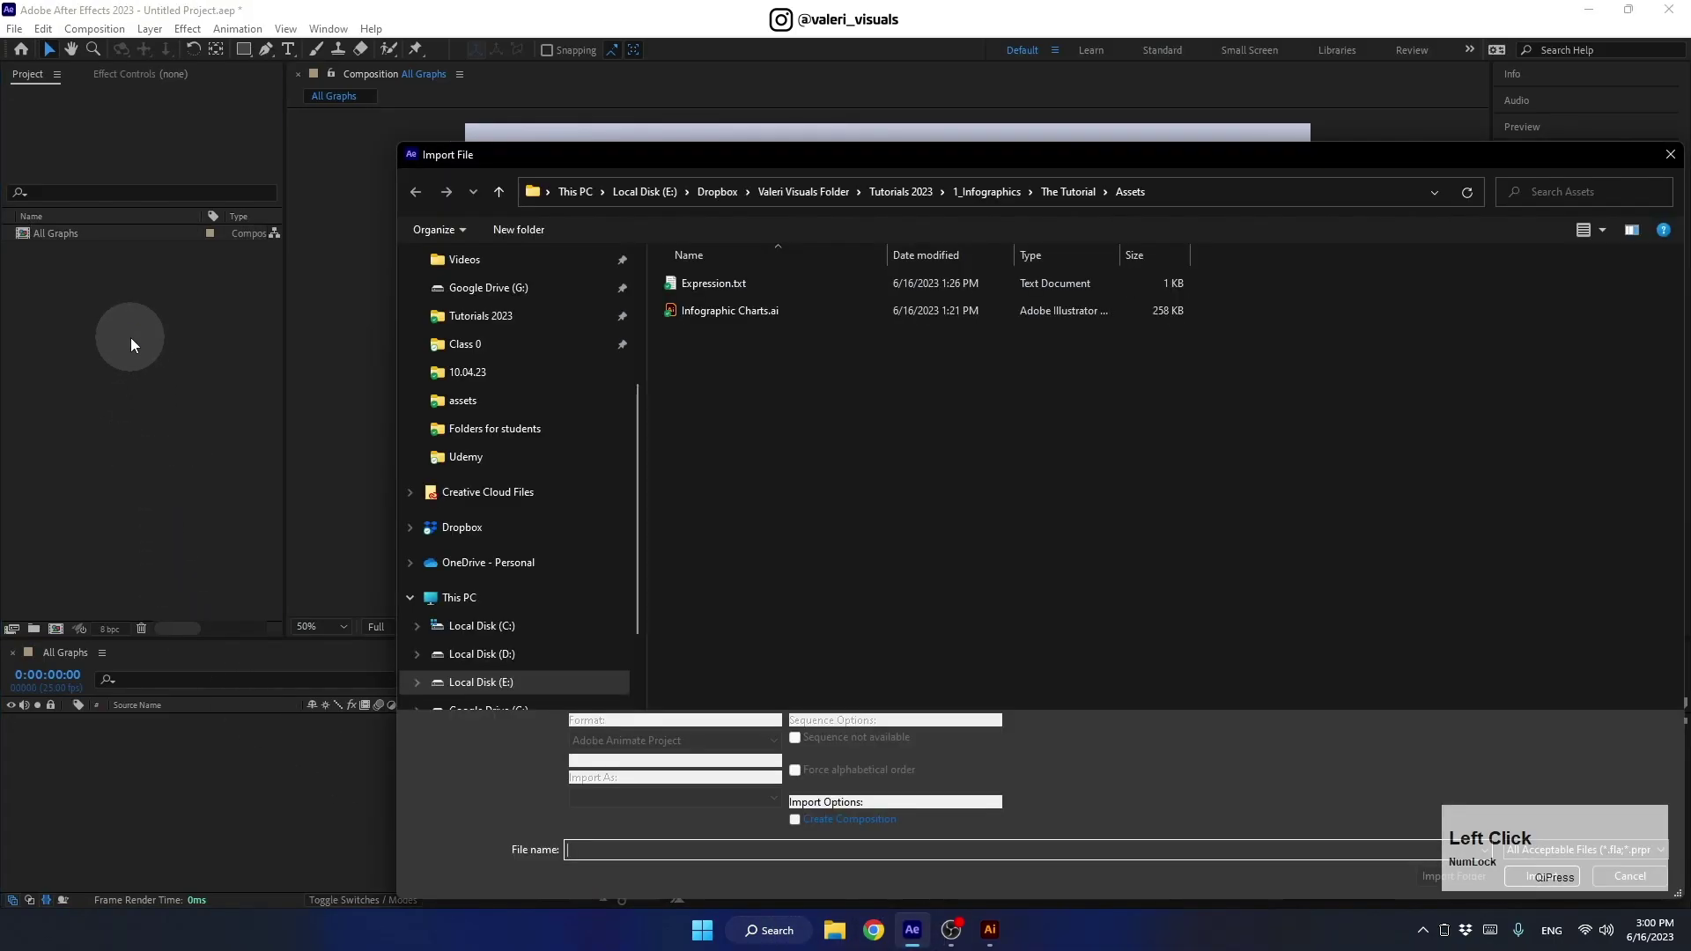
# Step: Import Infographic Charts.ai as a composition and drag Graph Body into the All Graphs comp
pyautogui.click(701, 157)
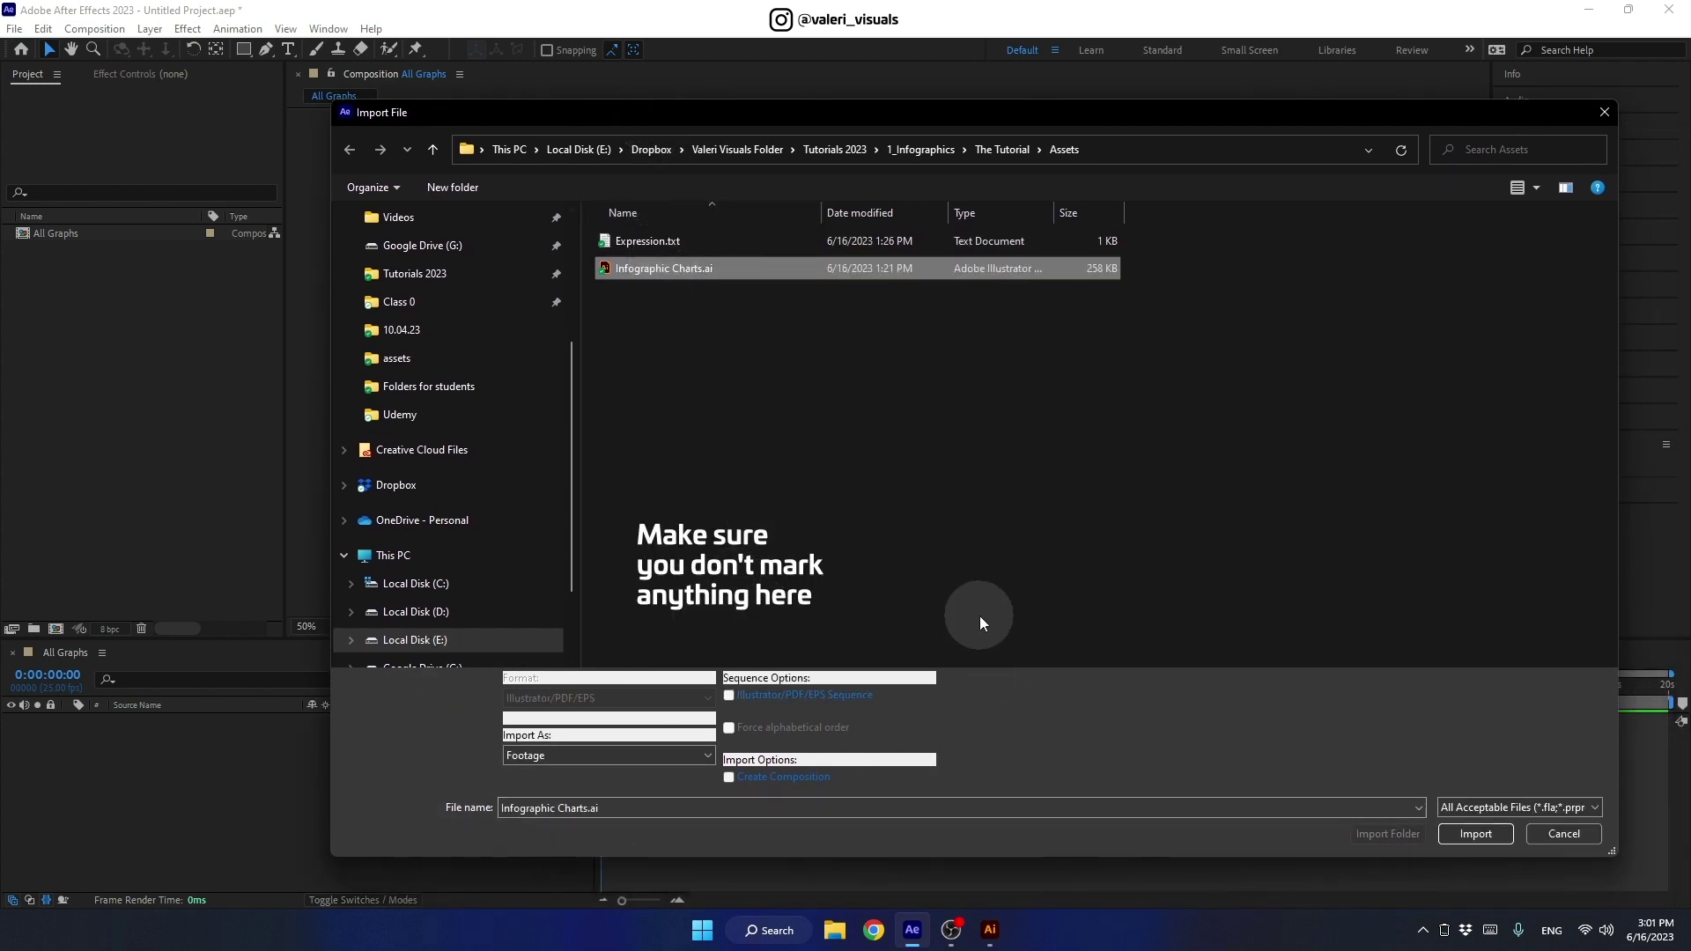
pyautogui.click(1471, 837)
pyautogui.click(831, 402)
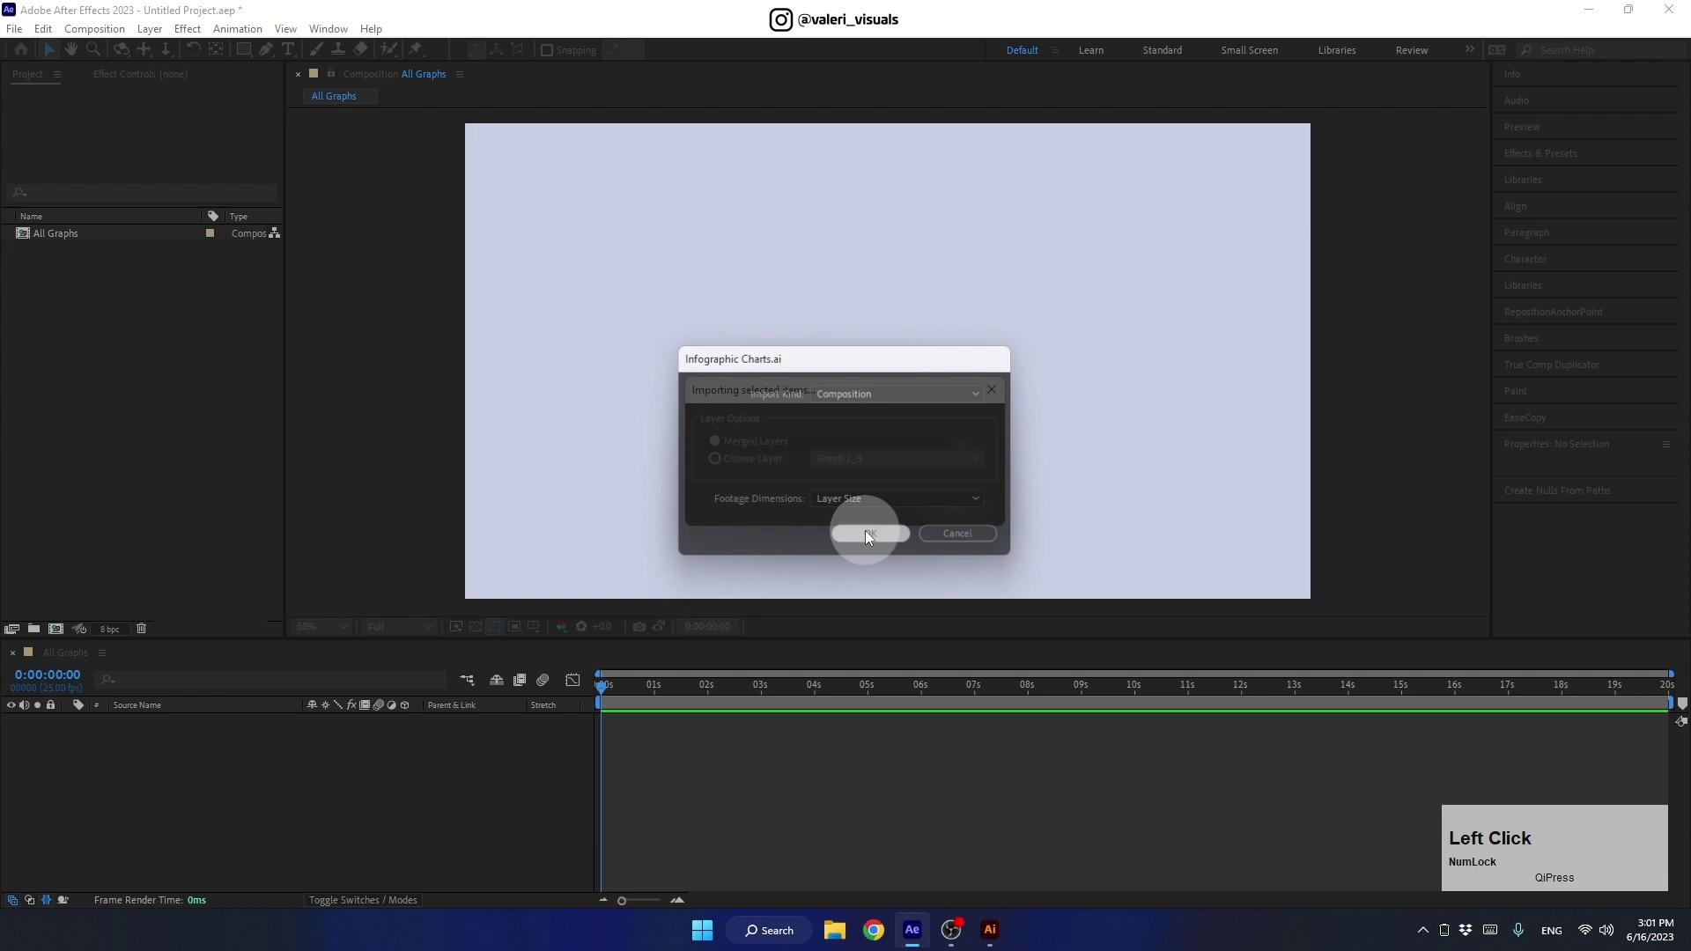
pyautogui.click(13, 238)
pyautogui.click(71, 259)
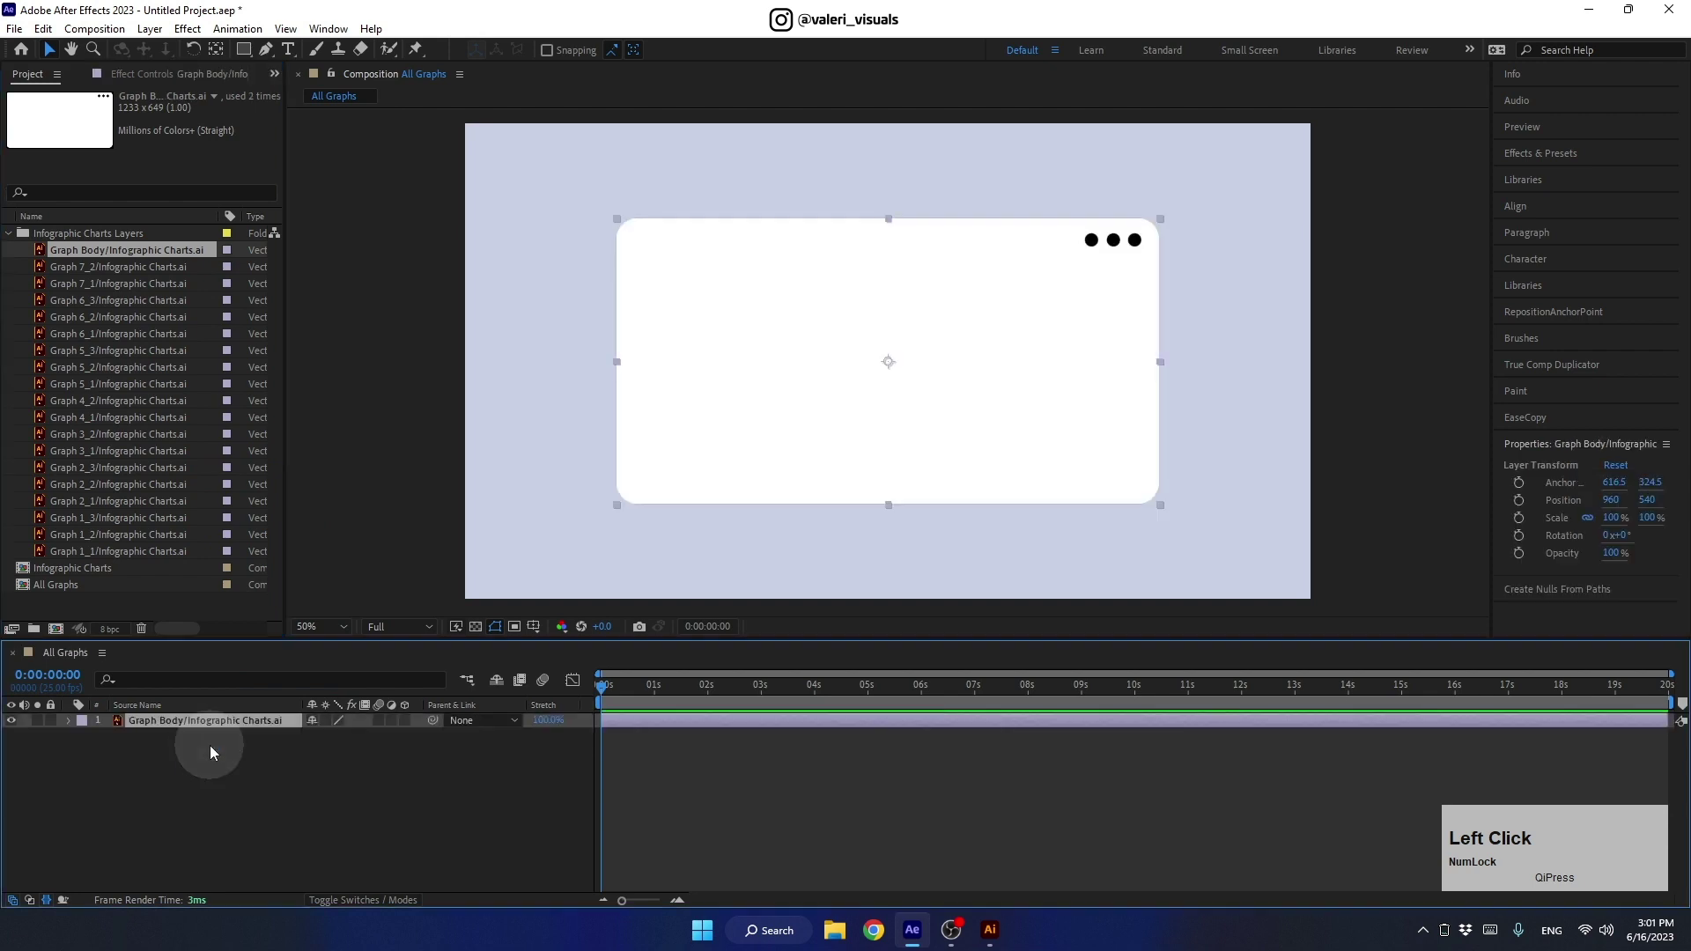
# Step: Place Graph 1_1 to Graph 1_3 above Graph Body in the All Graphs timeline
pyautogui.click(91, 558)
pyautogui.click(93, 541)
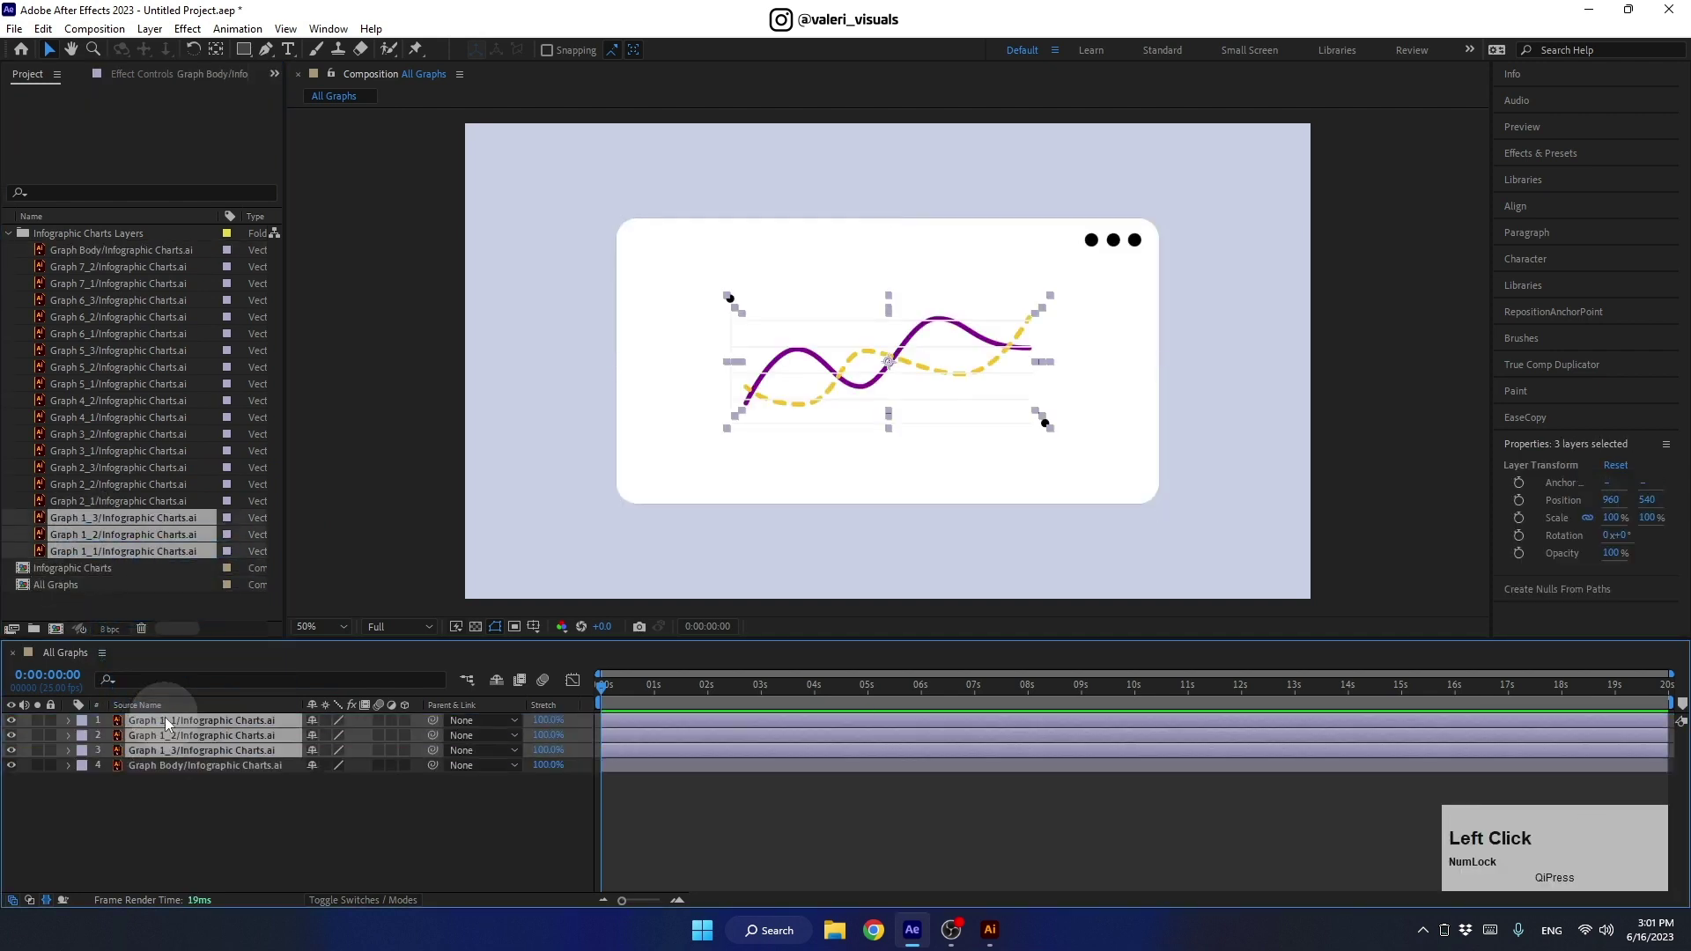
pyautogui.click(187, 823)
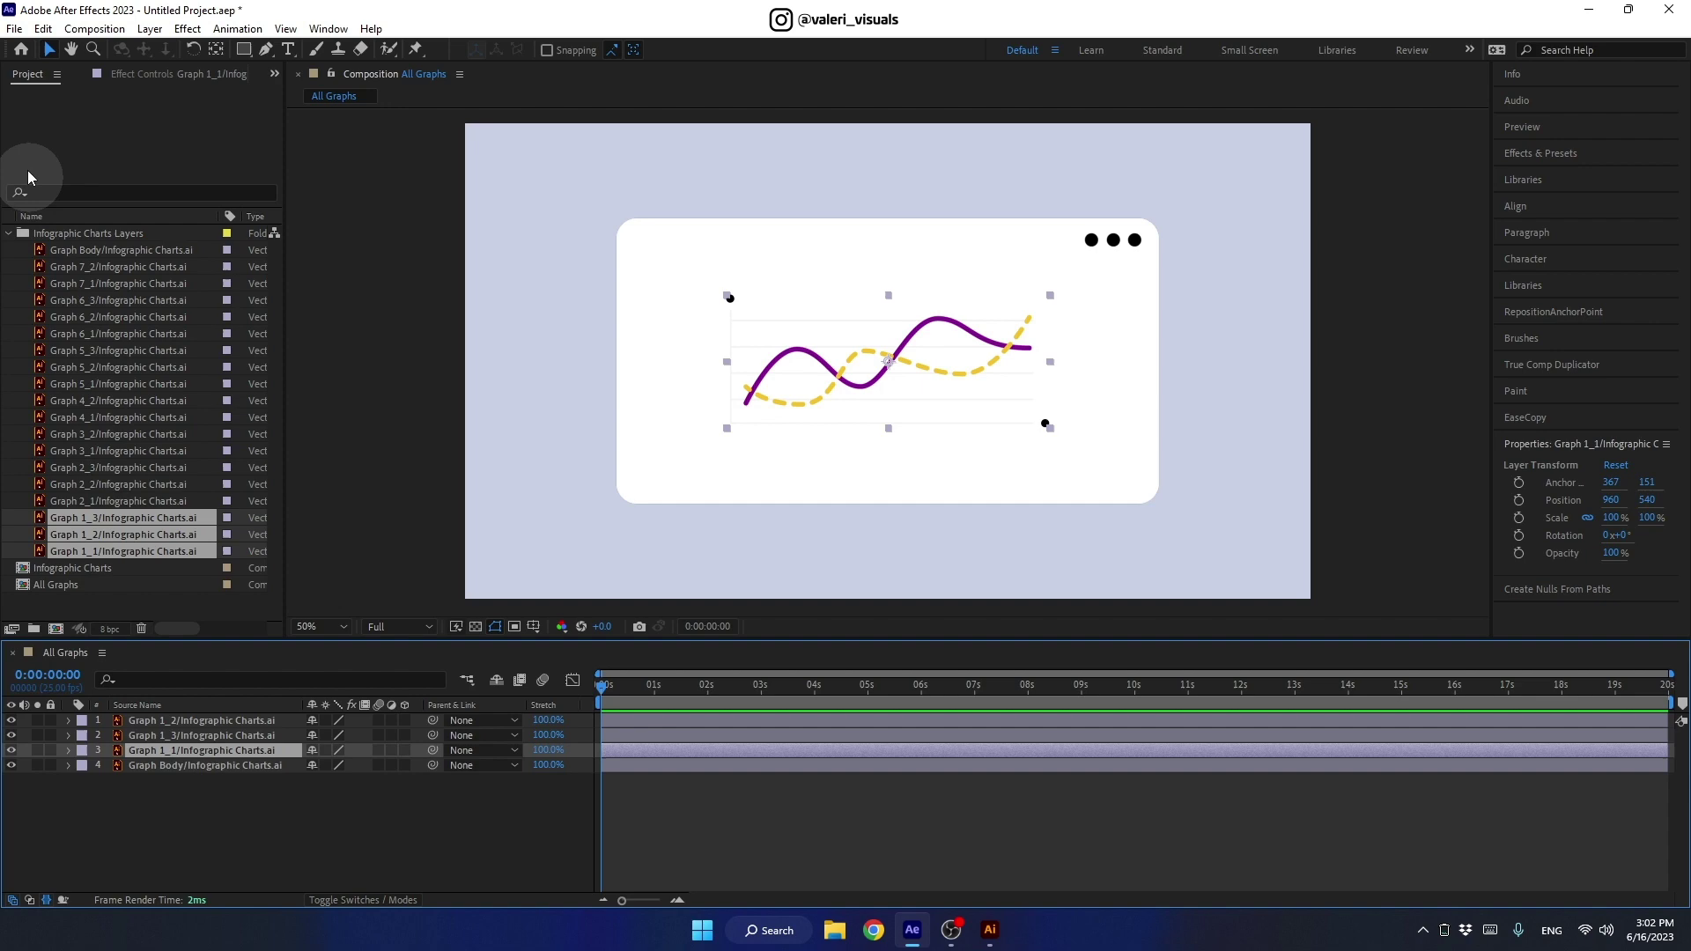
pyautogui.click(17, 31)
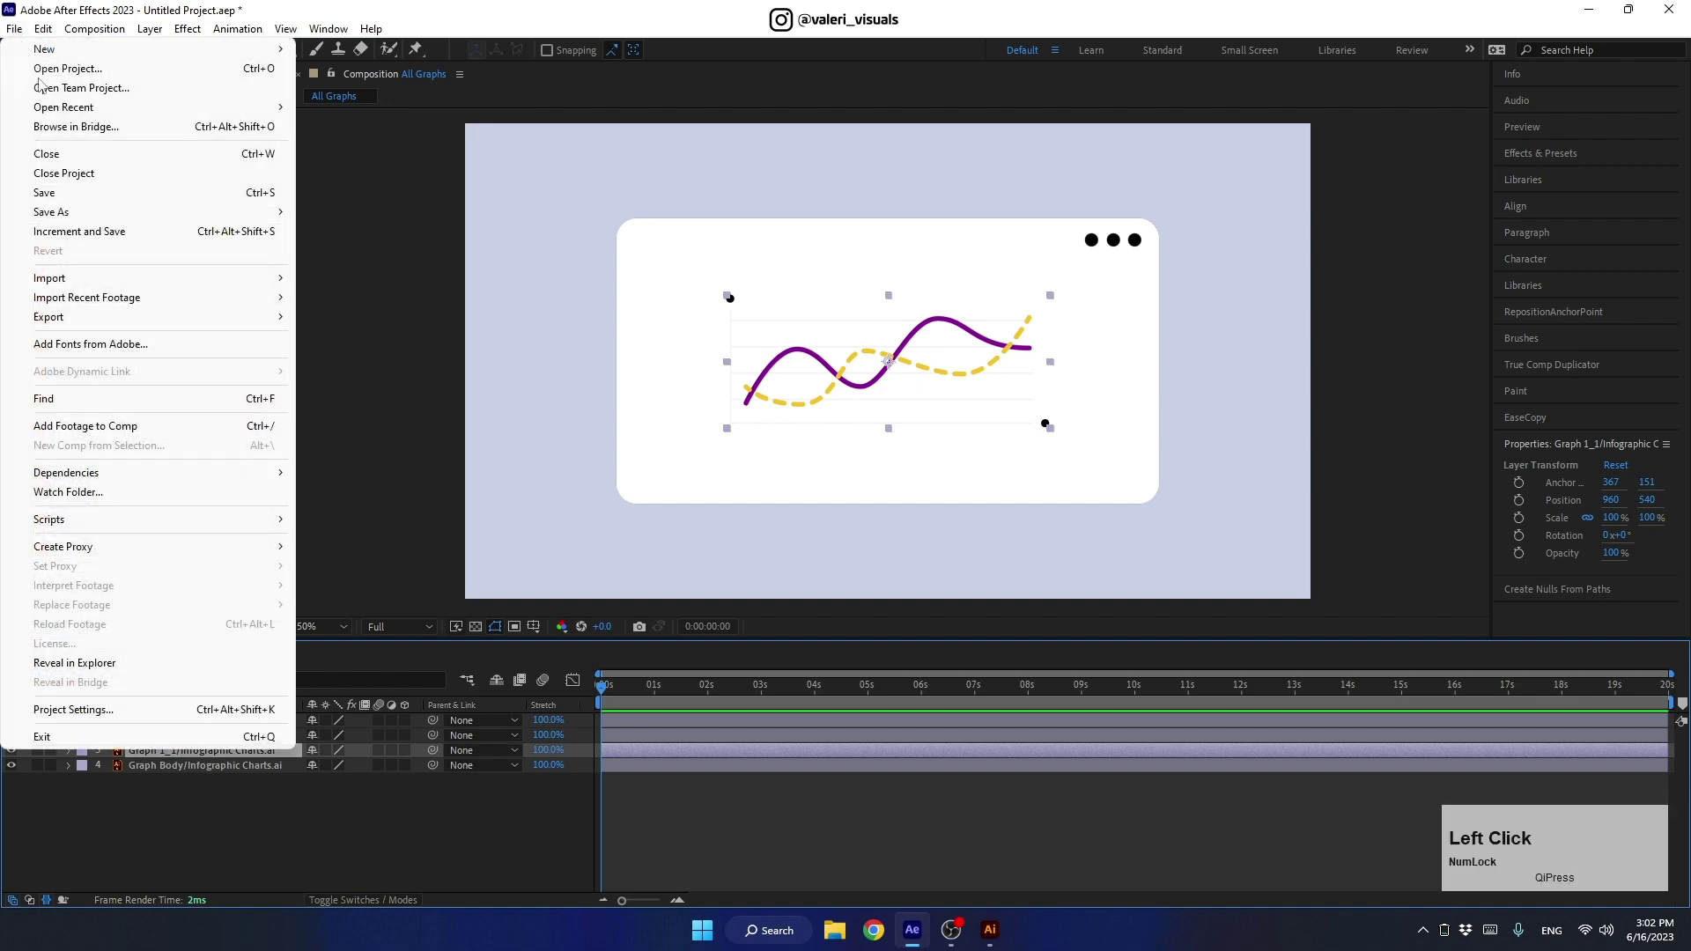
# Step: Save the project as Spinning Infographic Charts Tutorial.aep in the Ae folder
pyautogui.click(56, 206)
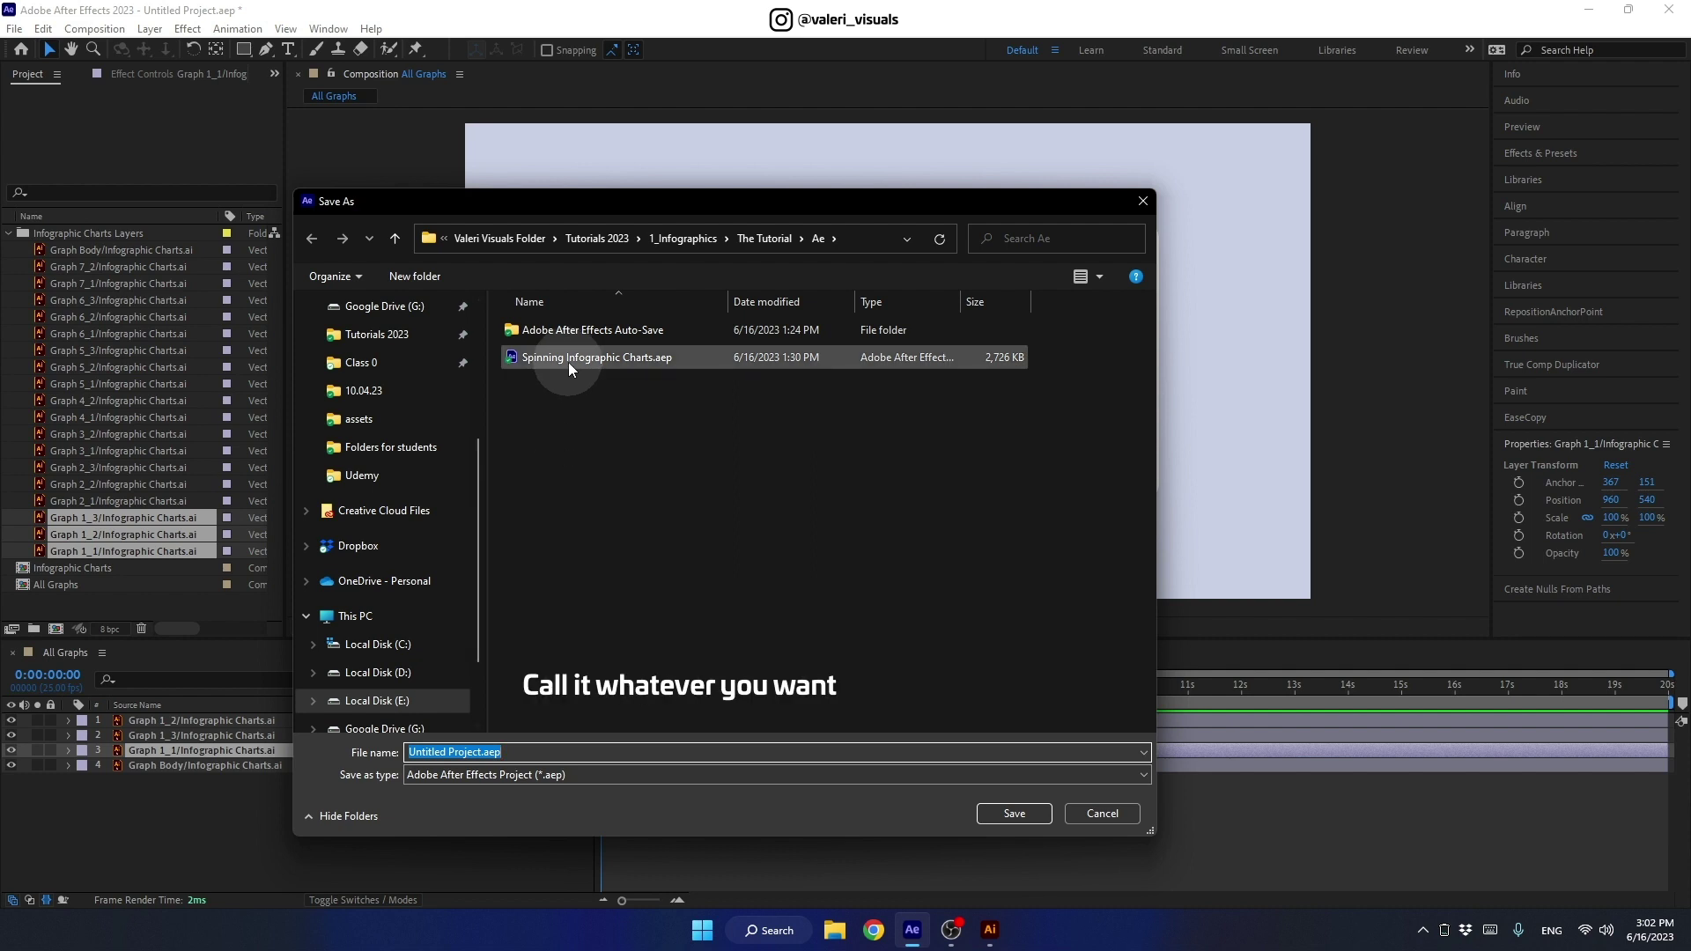
pyautogui.click(576, 369)
pyautogui.press('Right')
pyautogui.press('space')
pyautogui.write('utorial')
pyautogui.click(1016, 824)
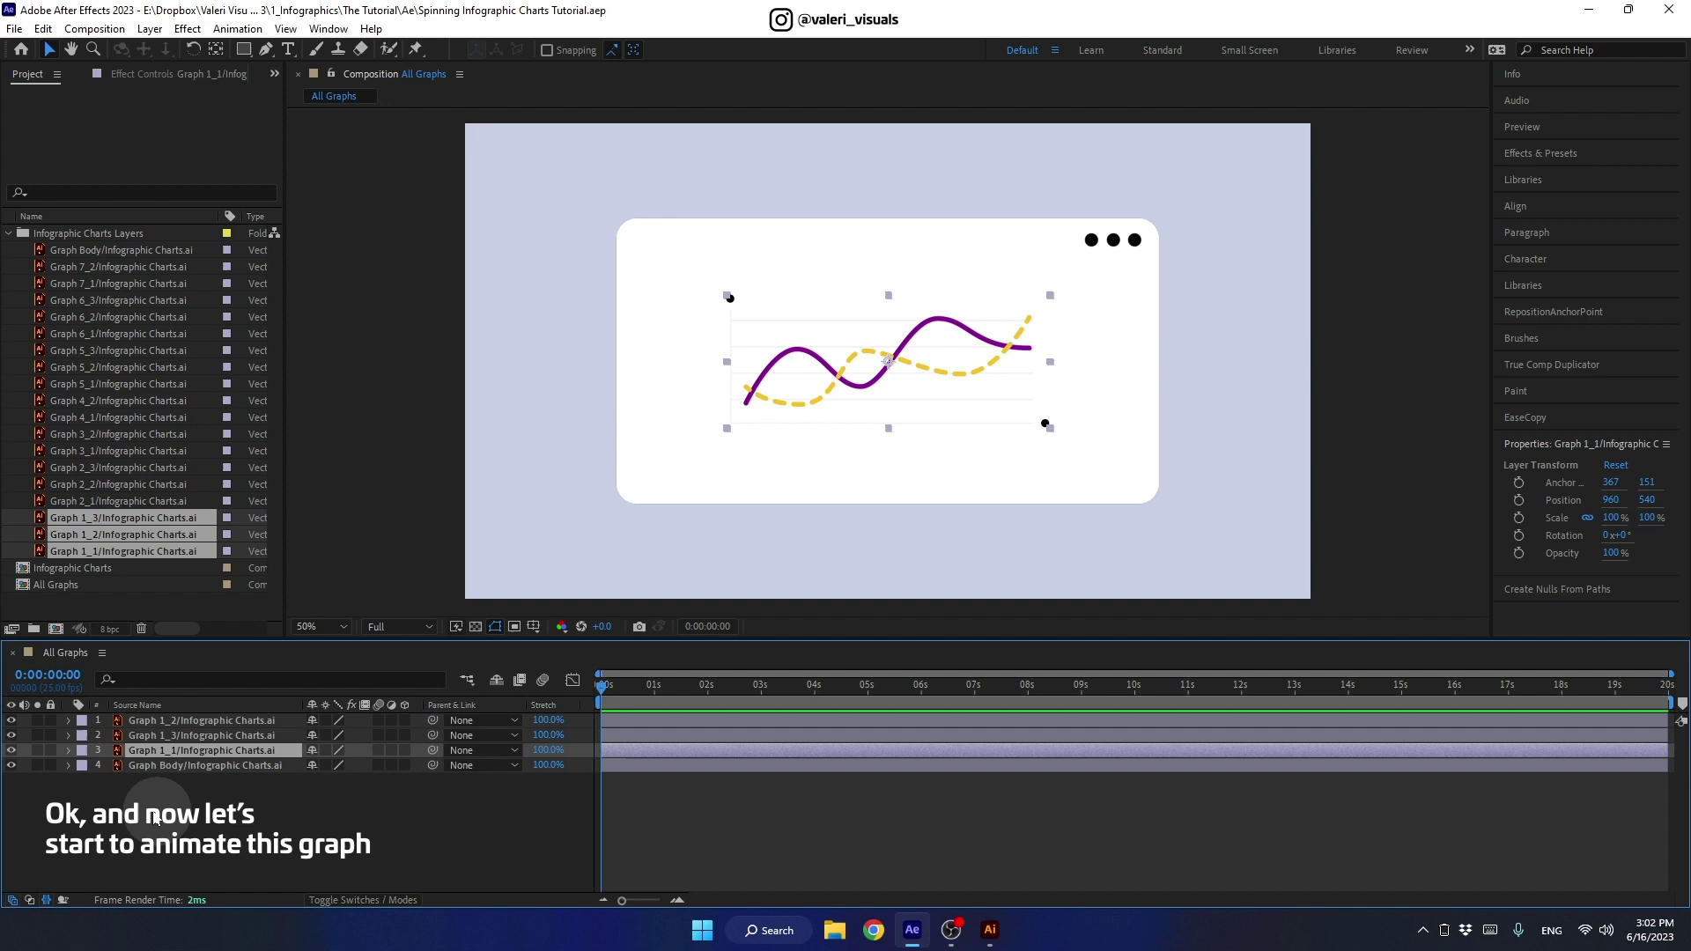
# Step: Hide the other layers, create shapes from the purple Graph 1_3 vector layer, and delete the original
pyautogui.click(46, 754)
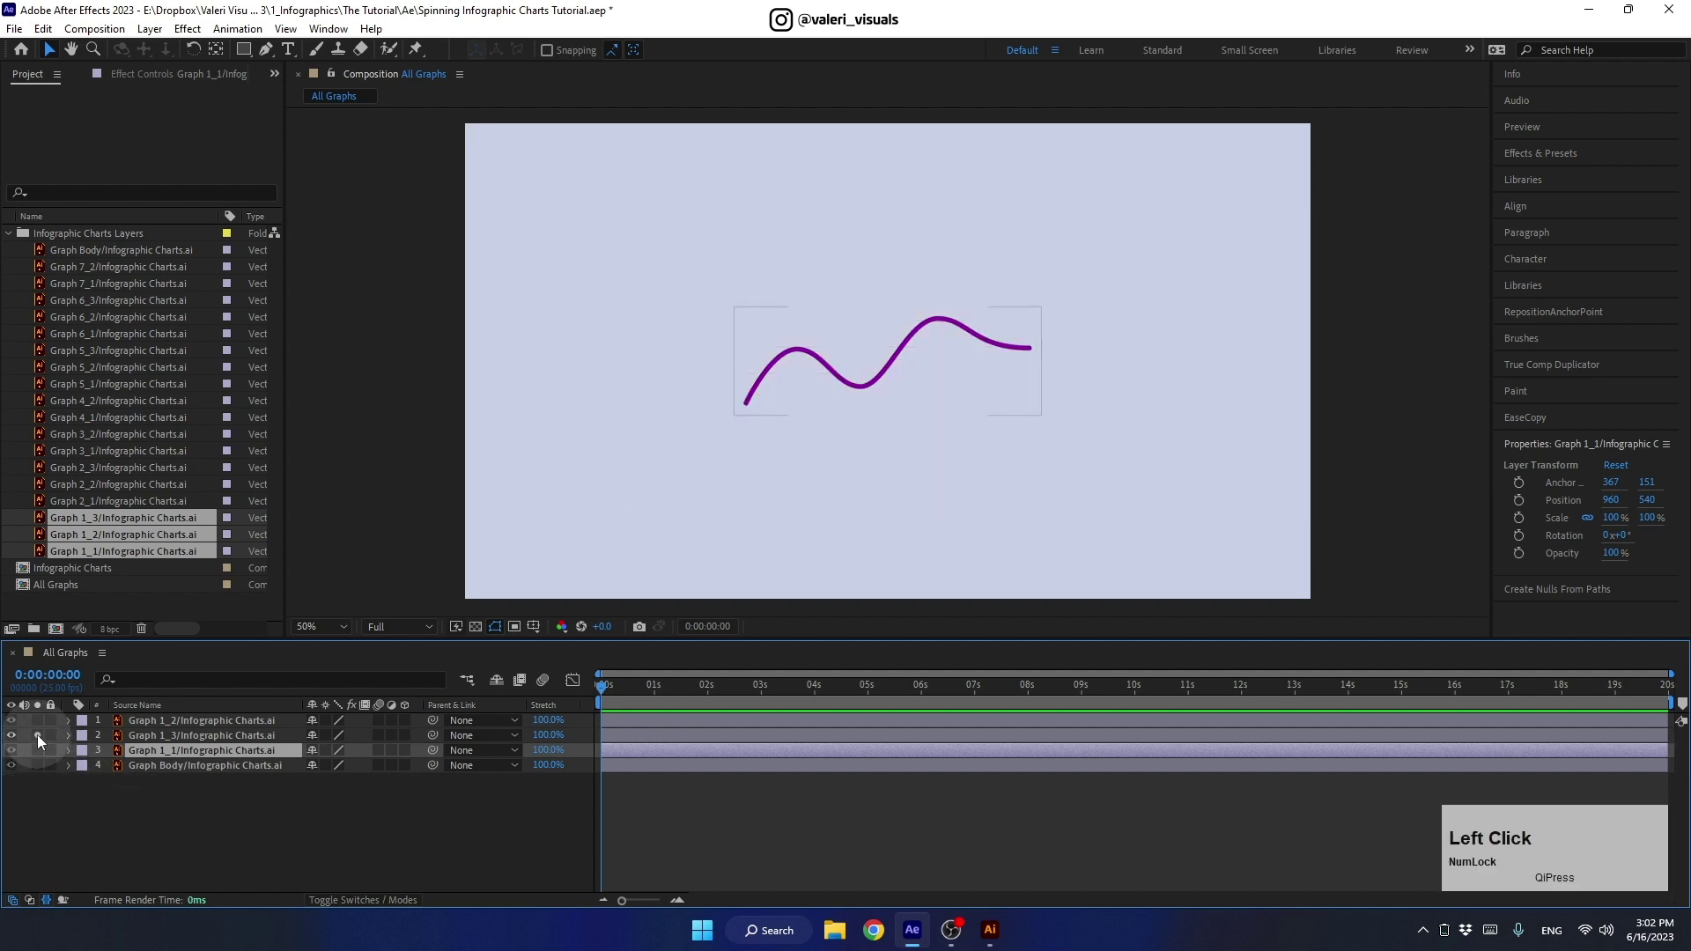
pyautogui.click(167, 745)
pyautogui.rightClick(166, 744)
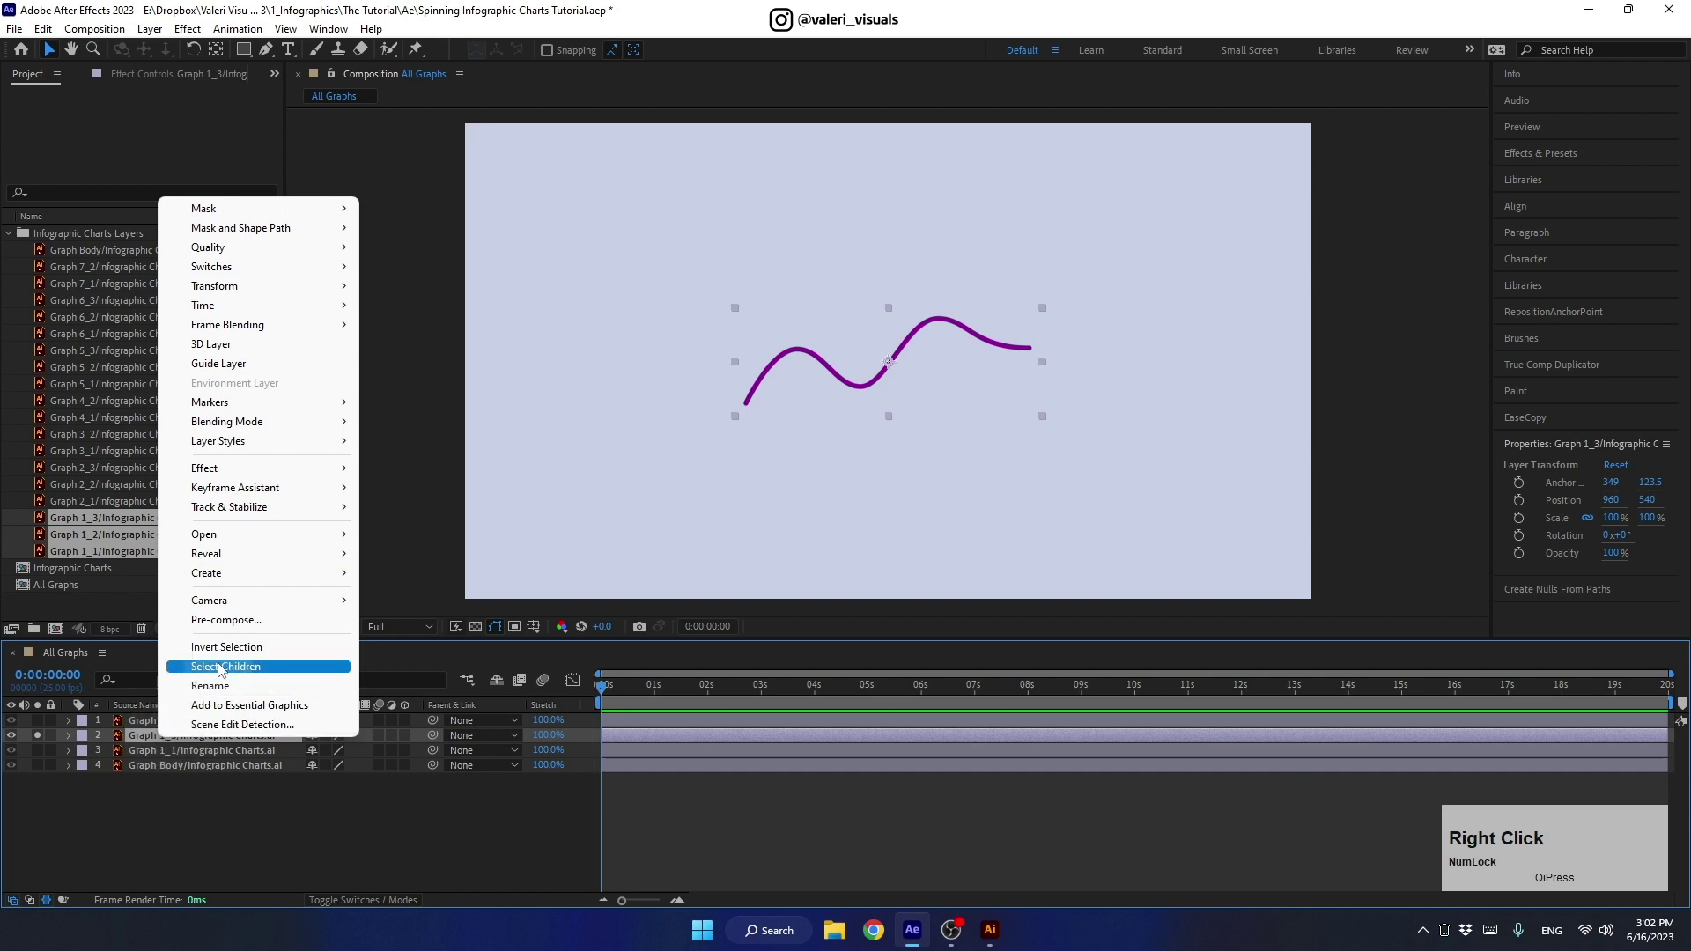
pyautogui.click(413, 640)
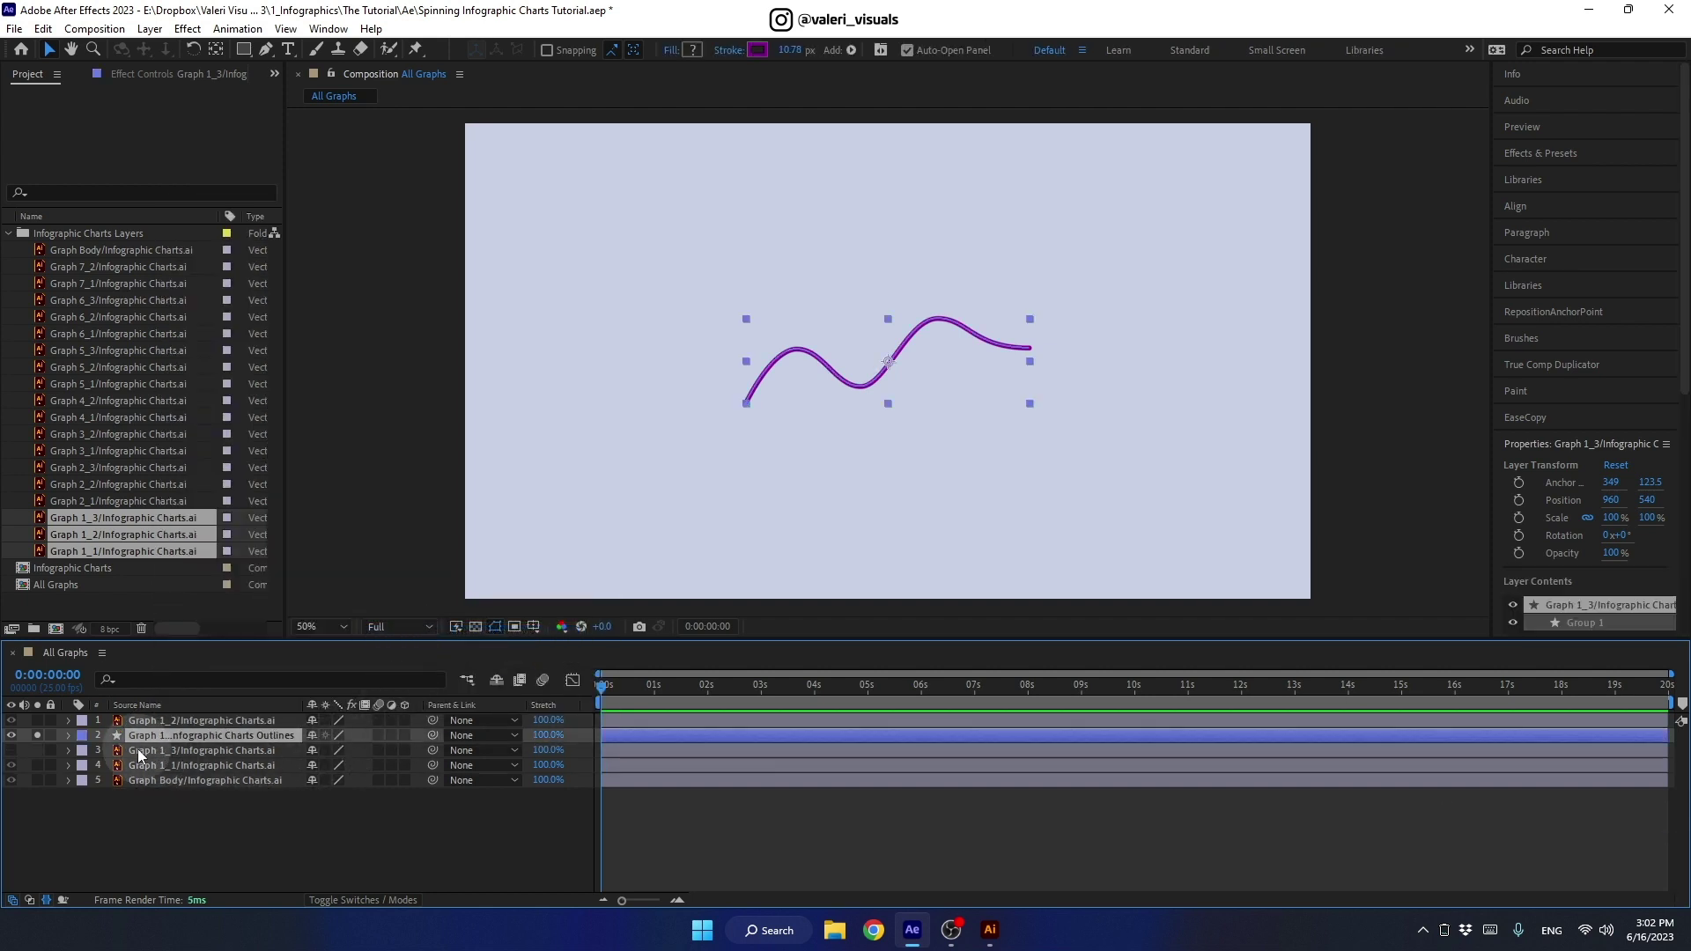
pyautogui.click(144, 754)
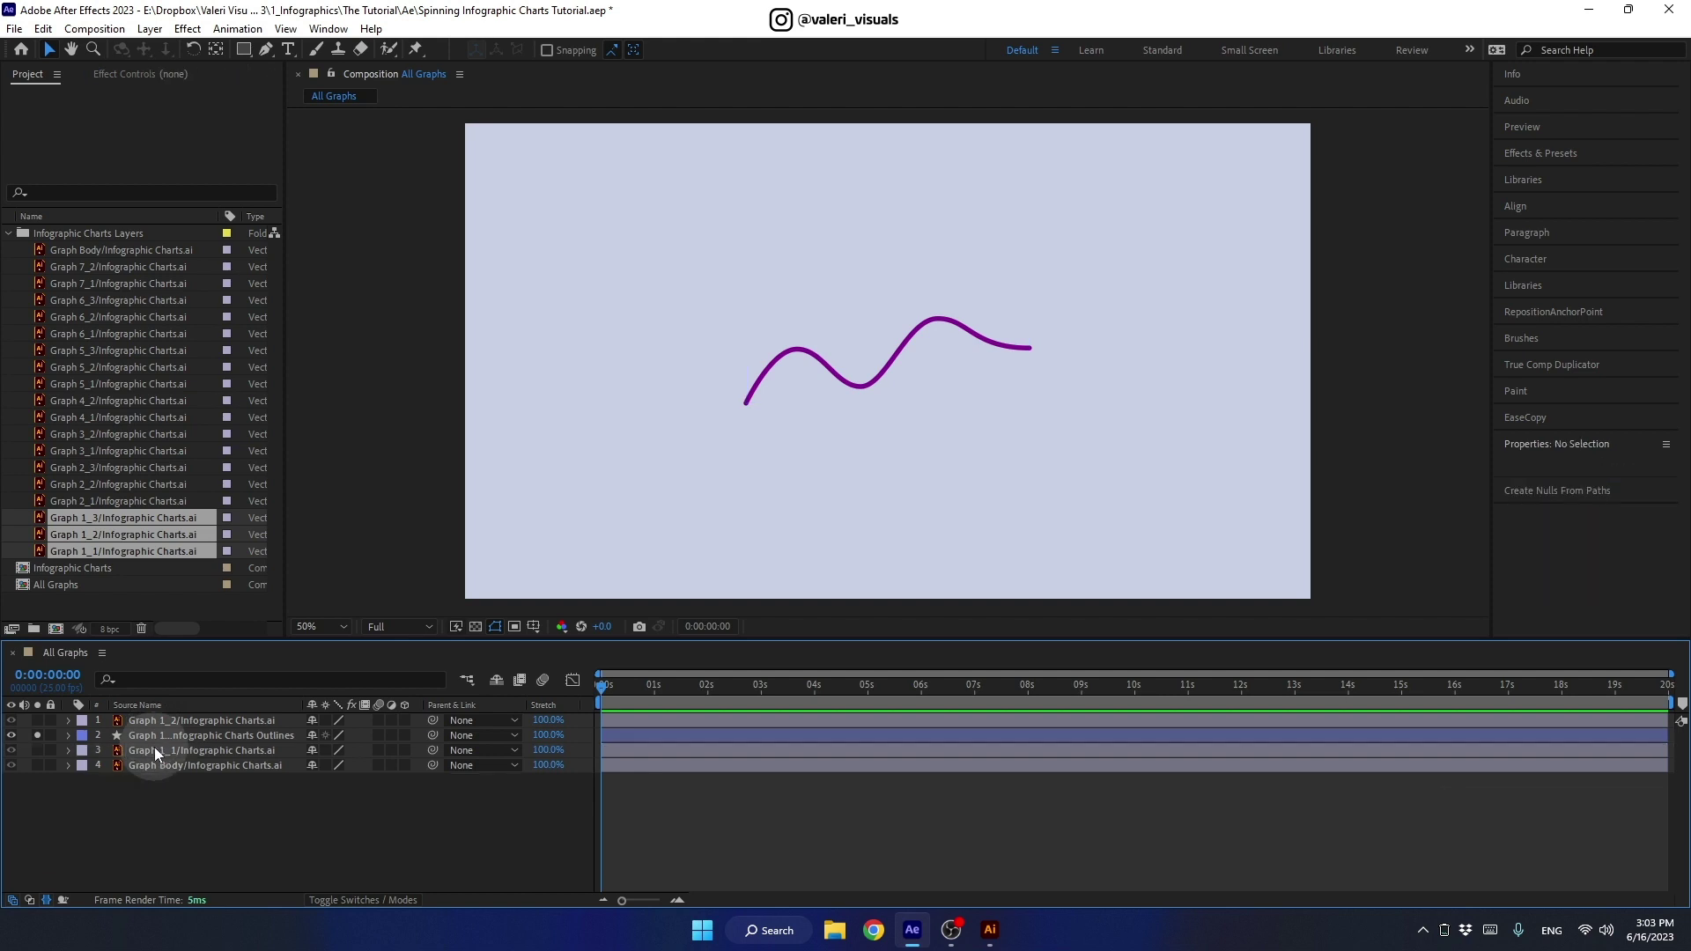
pyautogui.click(140, 739)
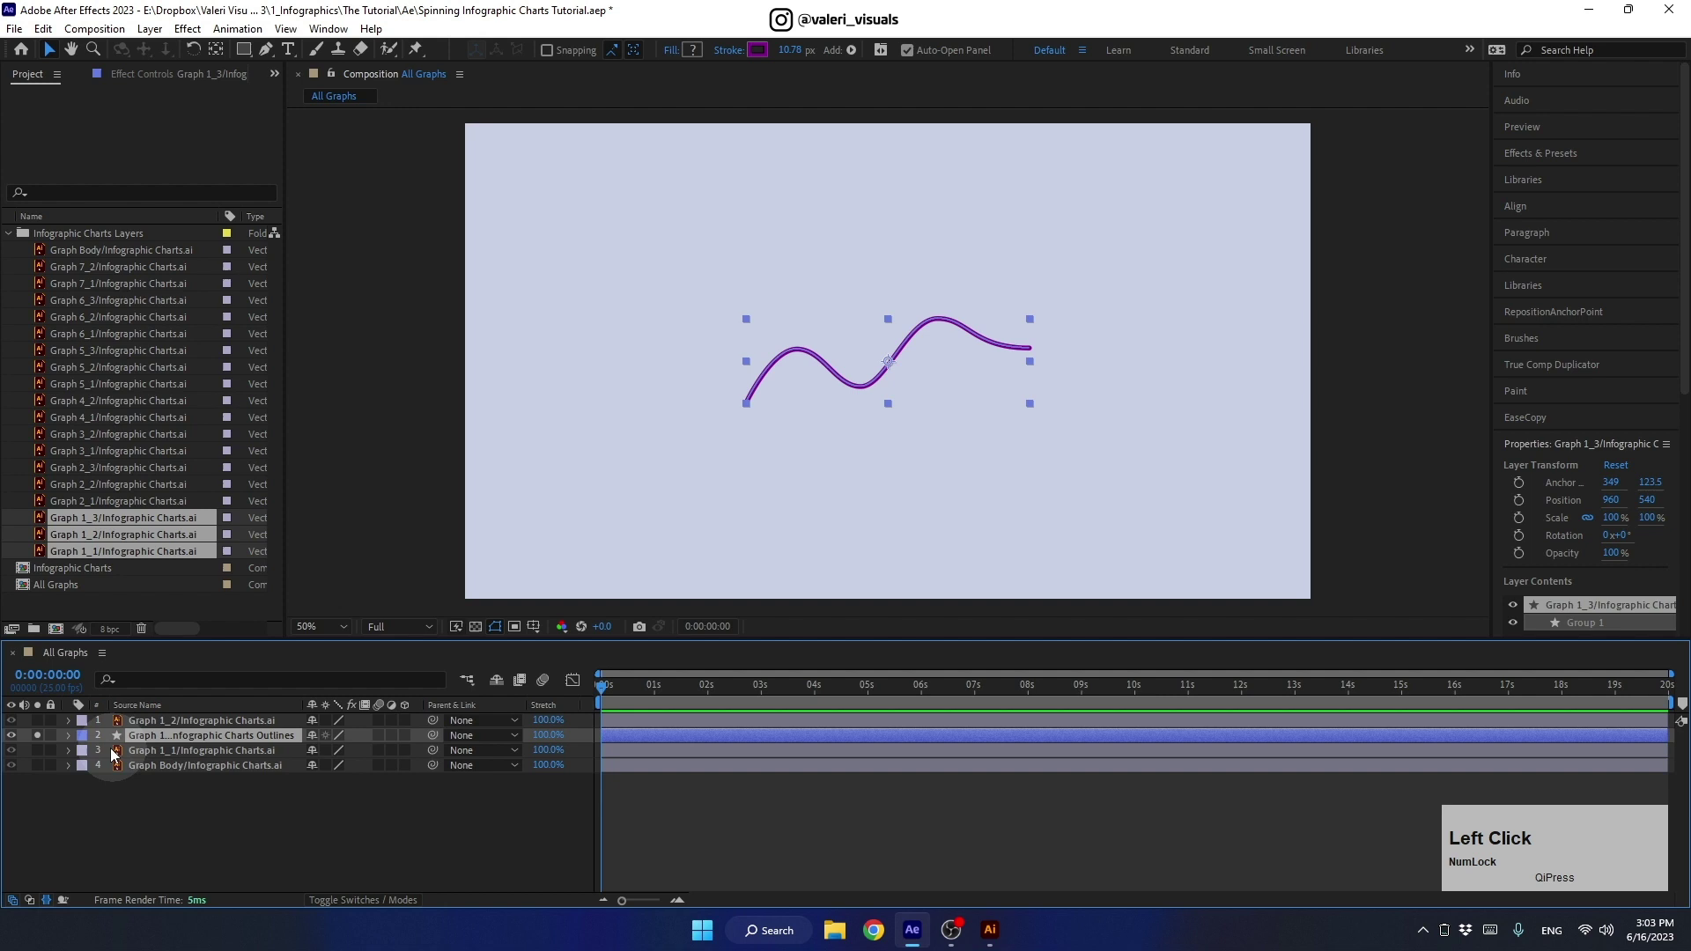
# Step: Add dashes to the Graph 1_3 outline stroke with a Dash length of 300
pyautogui.click(74, 743)
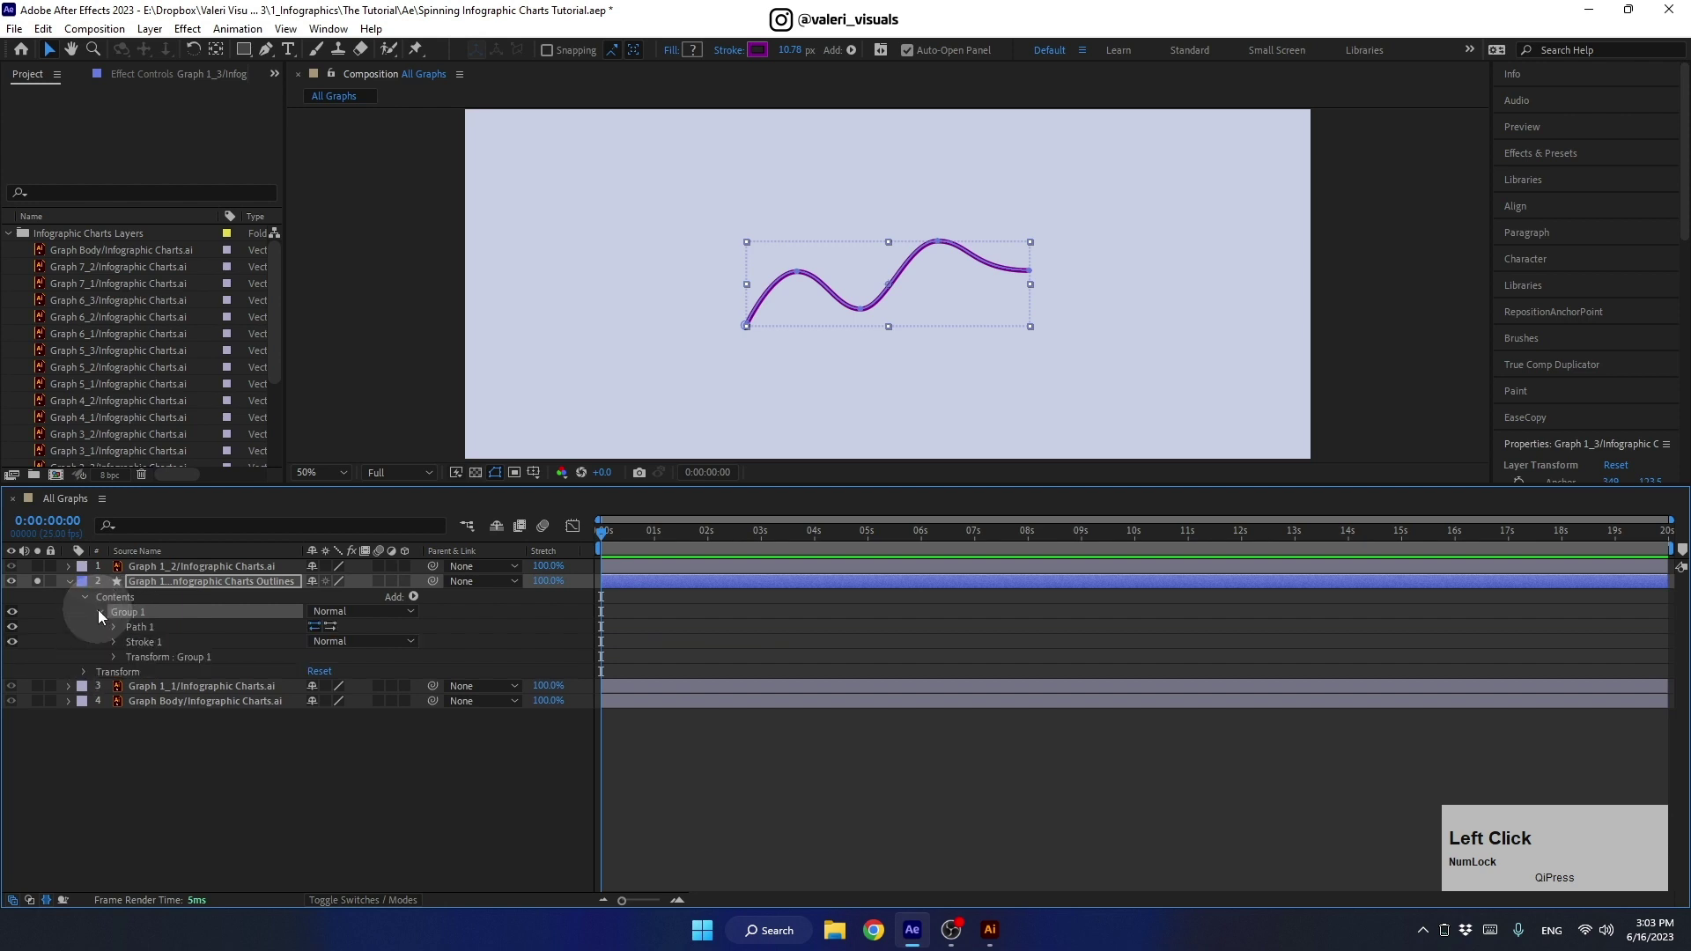
pyautogui.click(119, 643)
pyautogui.click(318, 748)
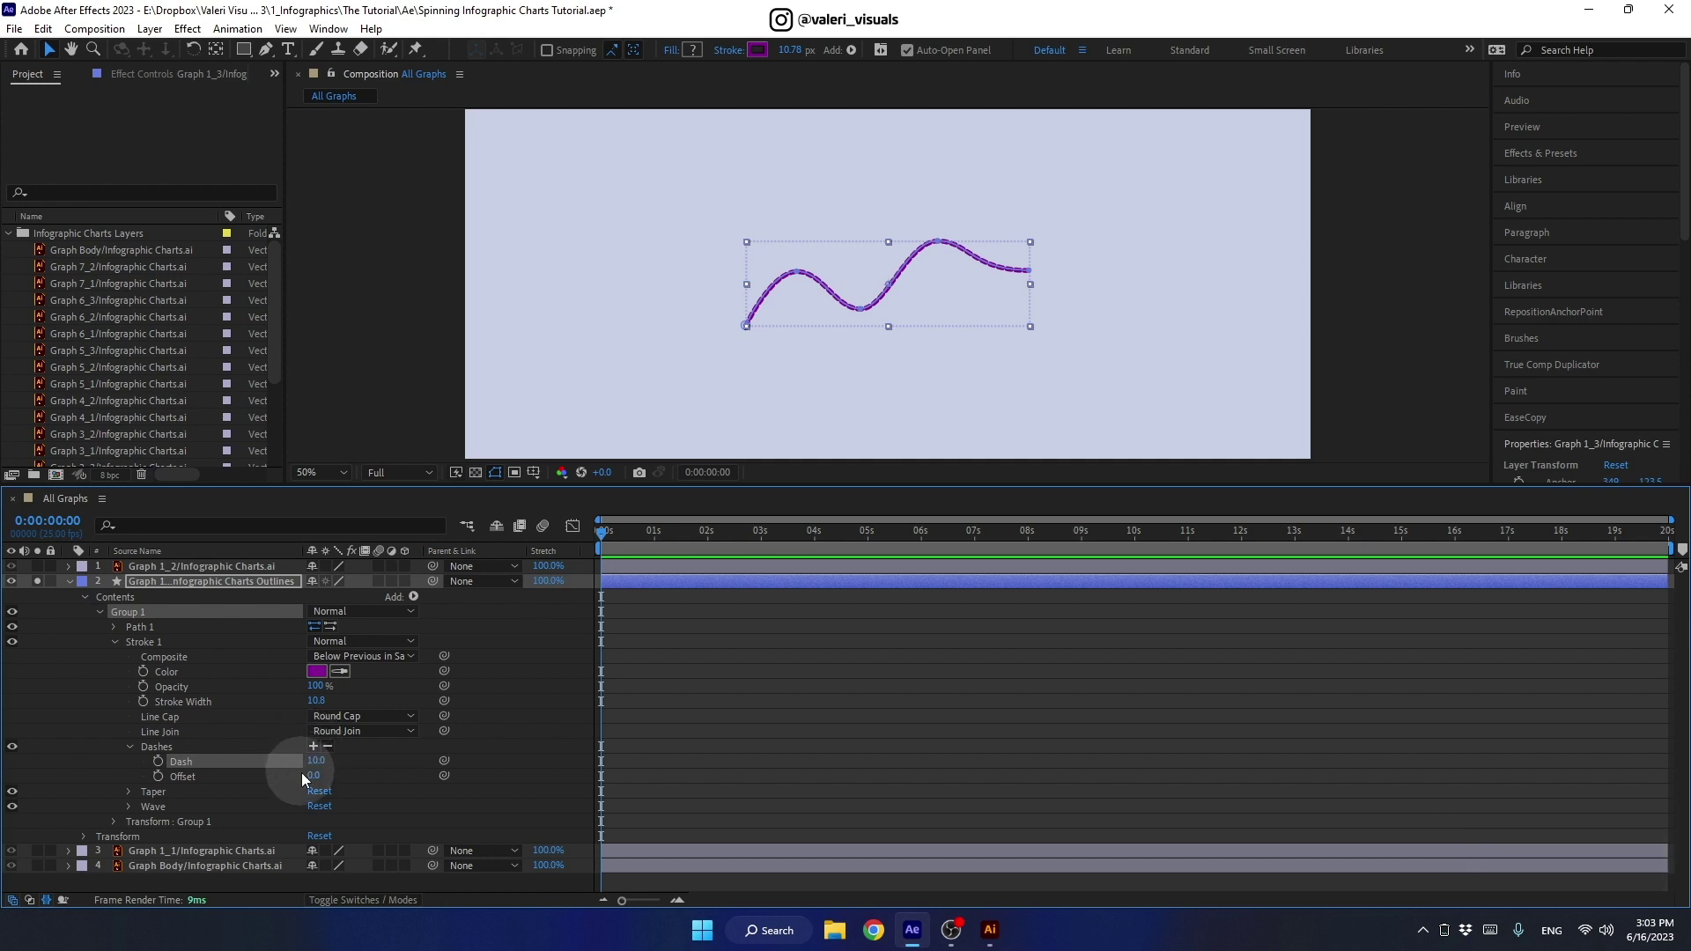
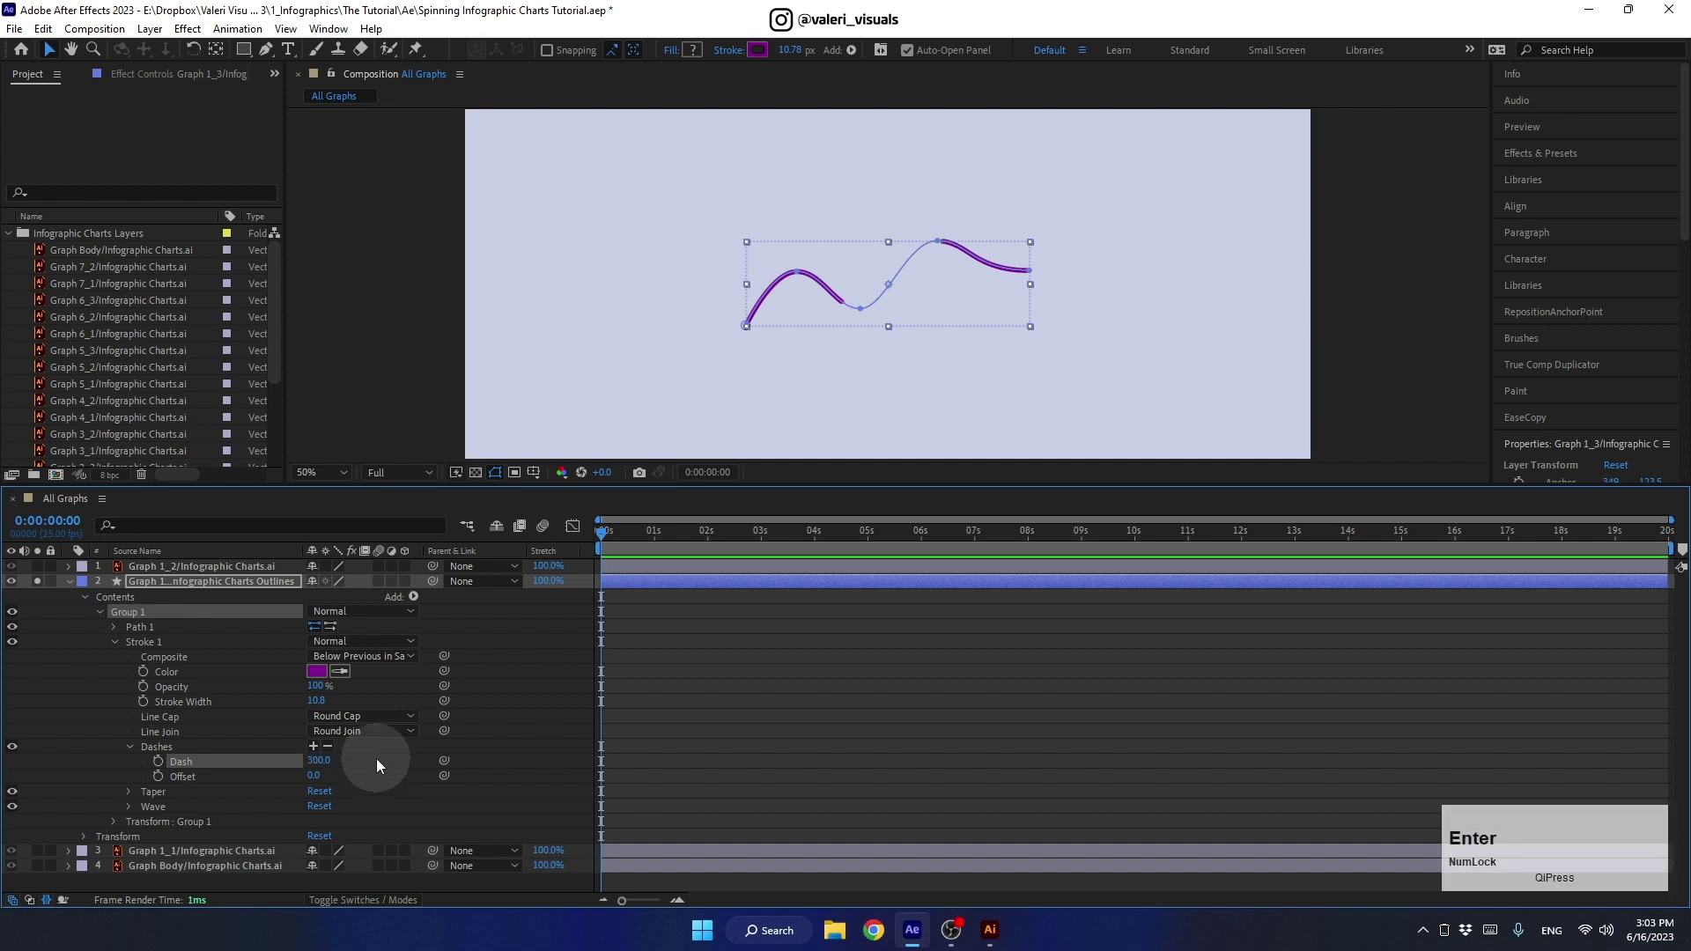
pyautogui.click(612, 538)
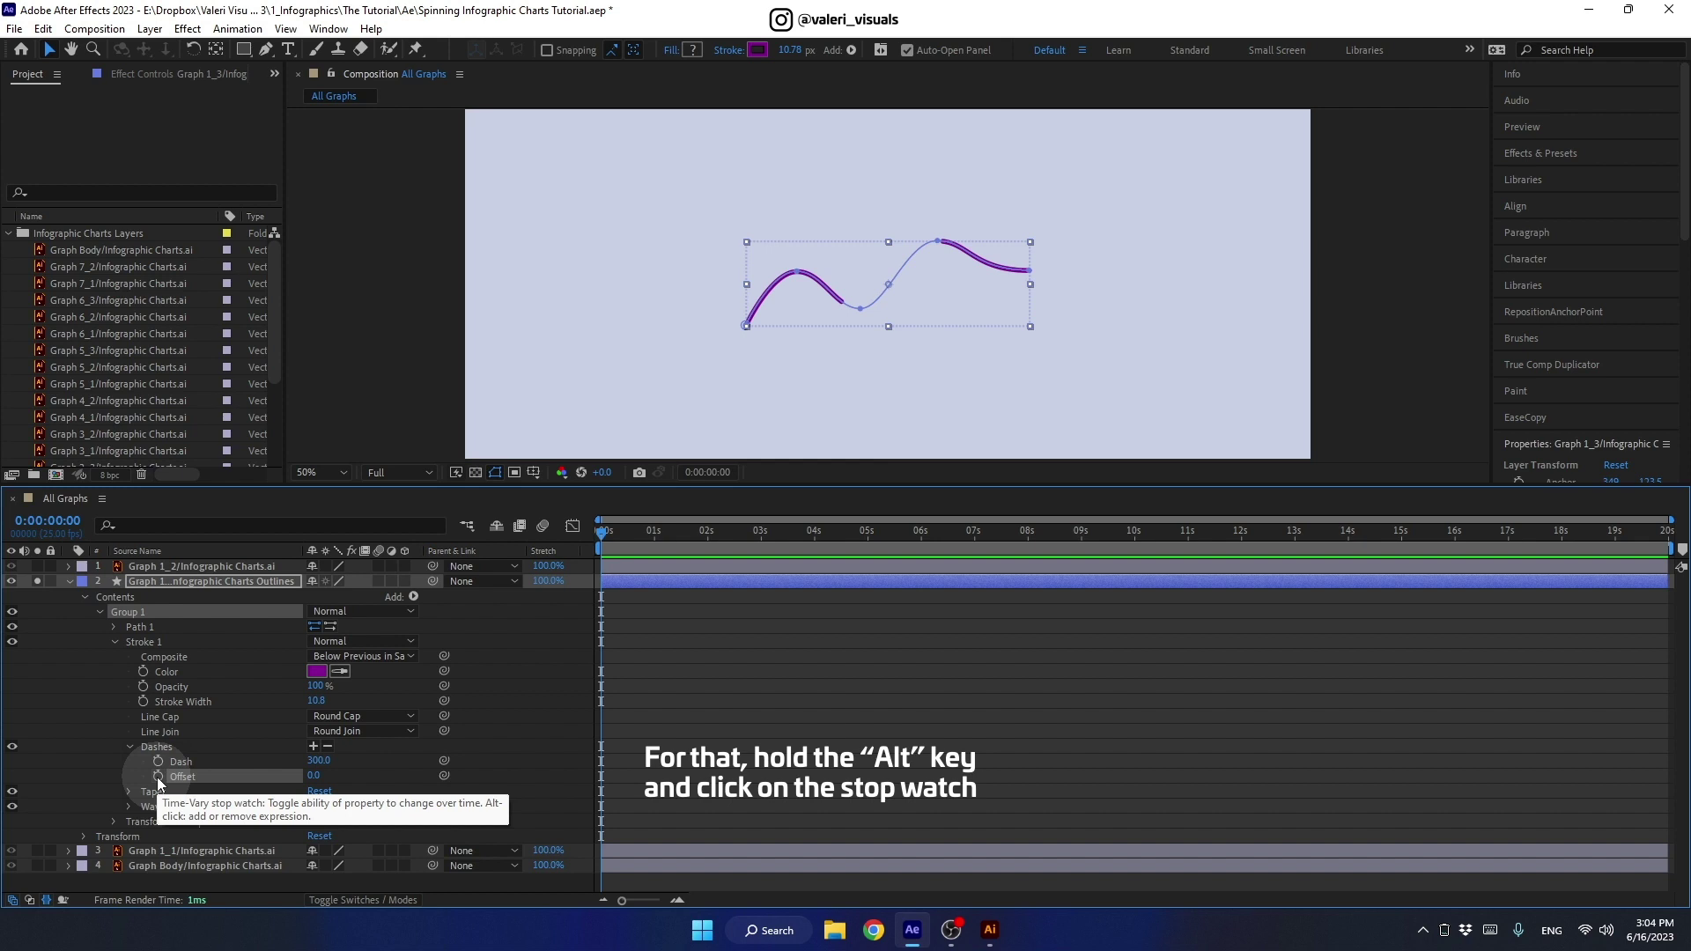
# Step: Drive the purple line's dash Offset with a time*-200 expression and preview the travelling gap
pyautogui.press('alt+Num_Lock')
pyautogui.click(166, 779)
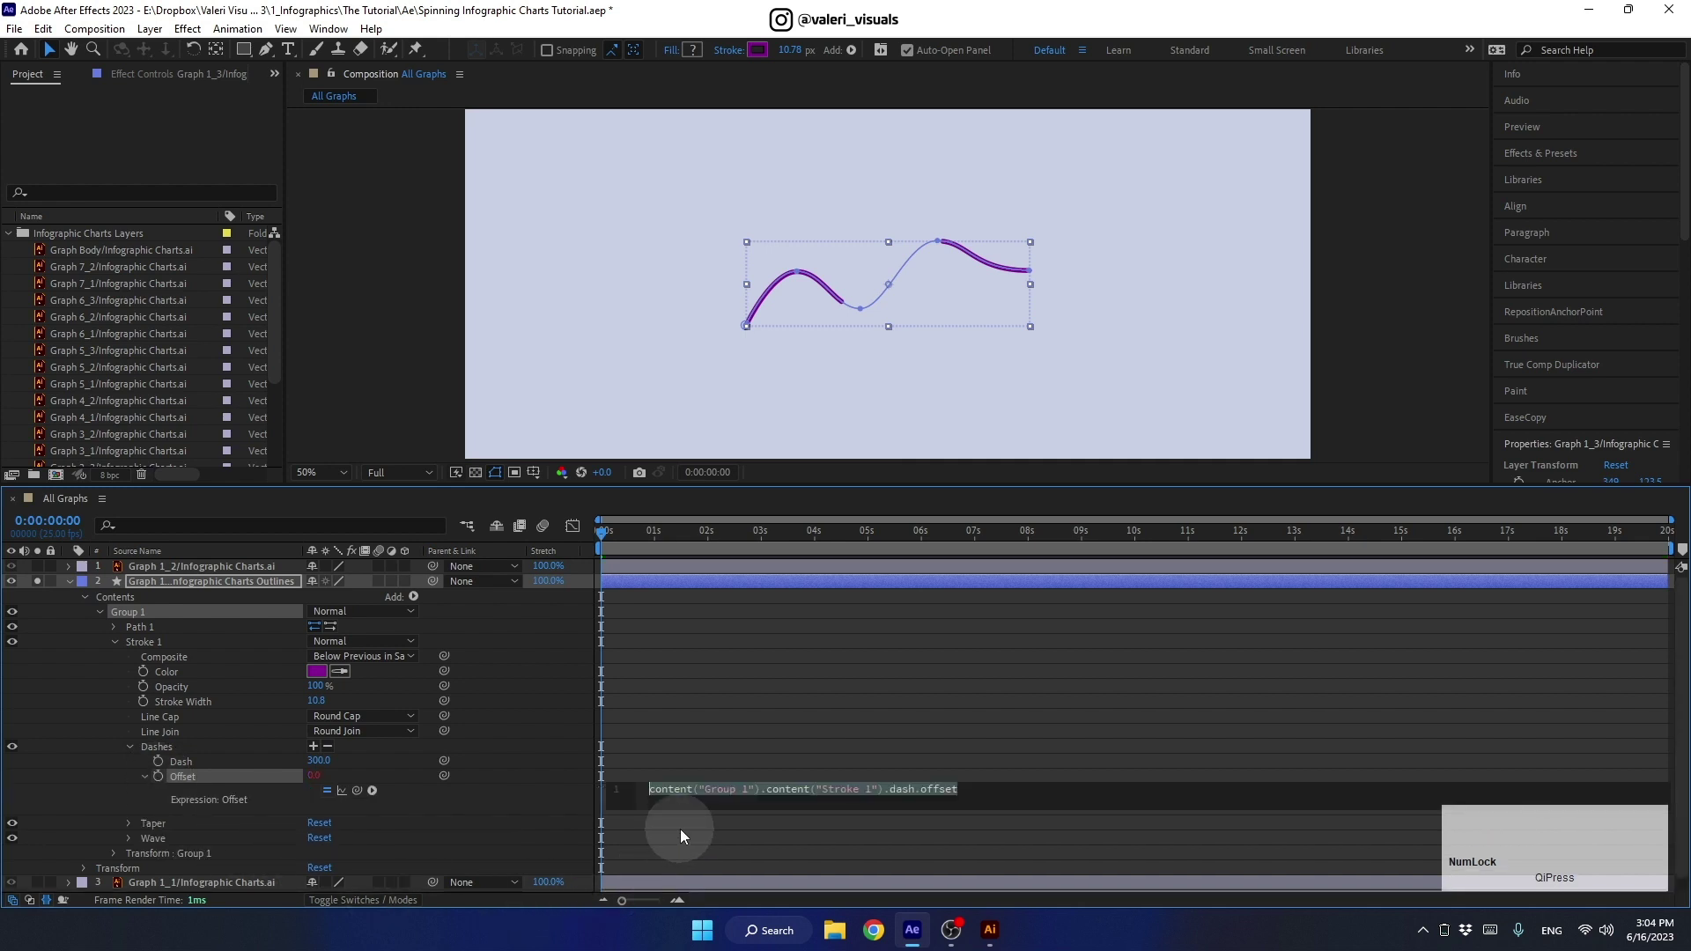
pyautogui.write('time')
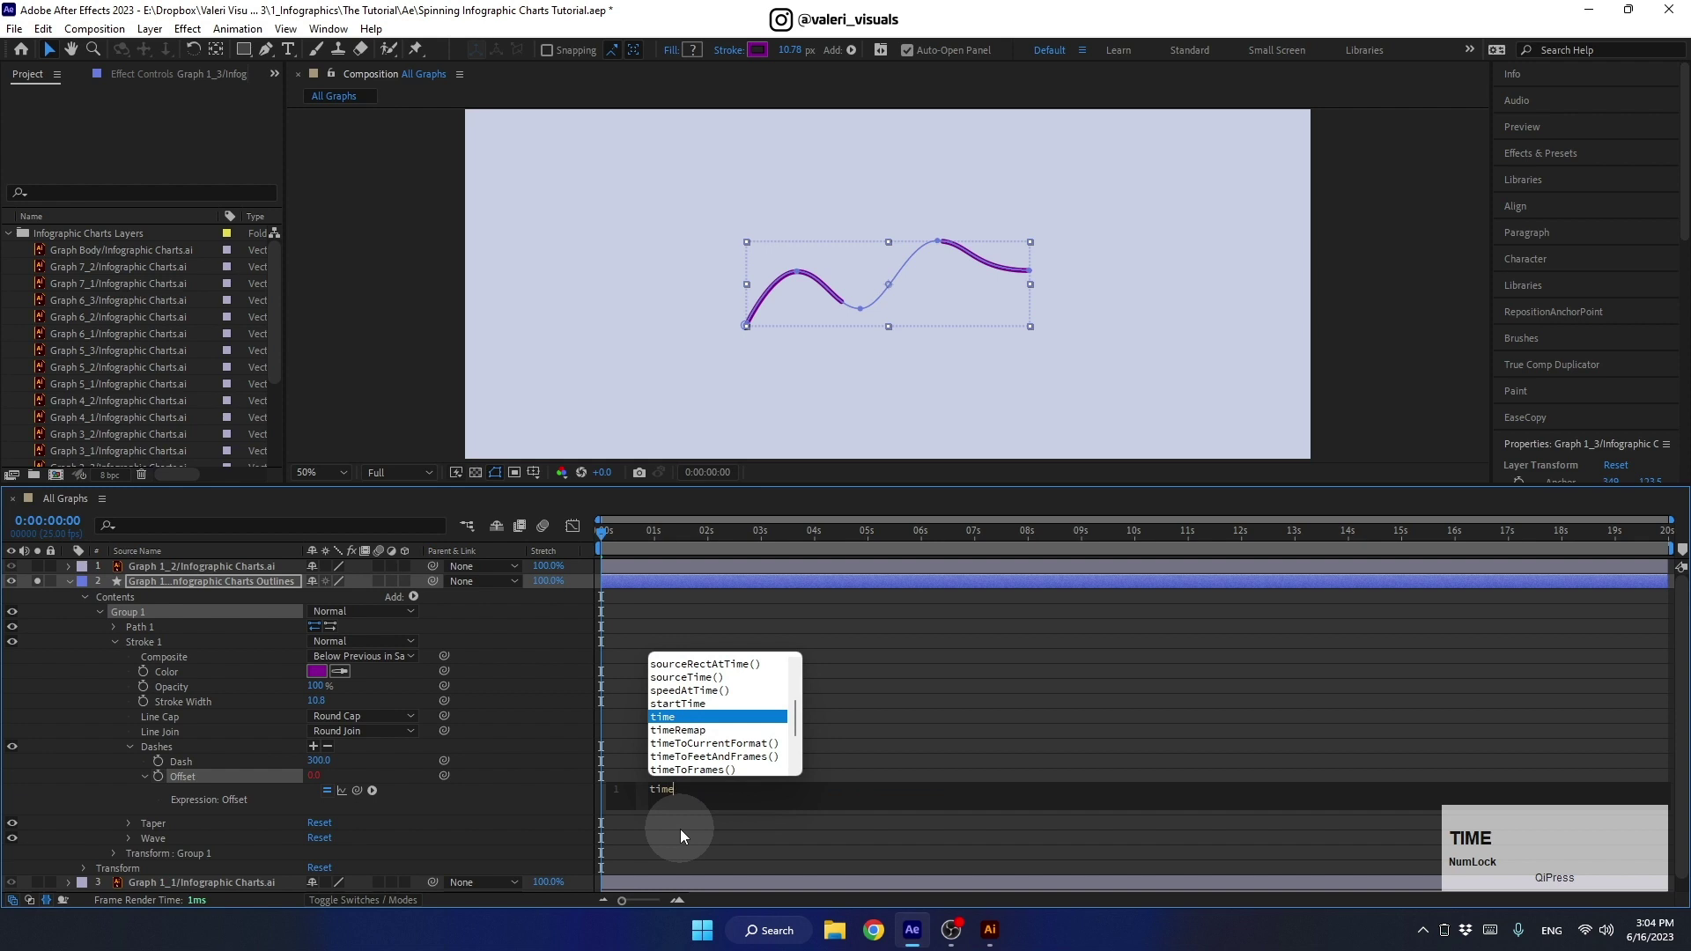
pyautogui.press('shift+8')
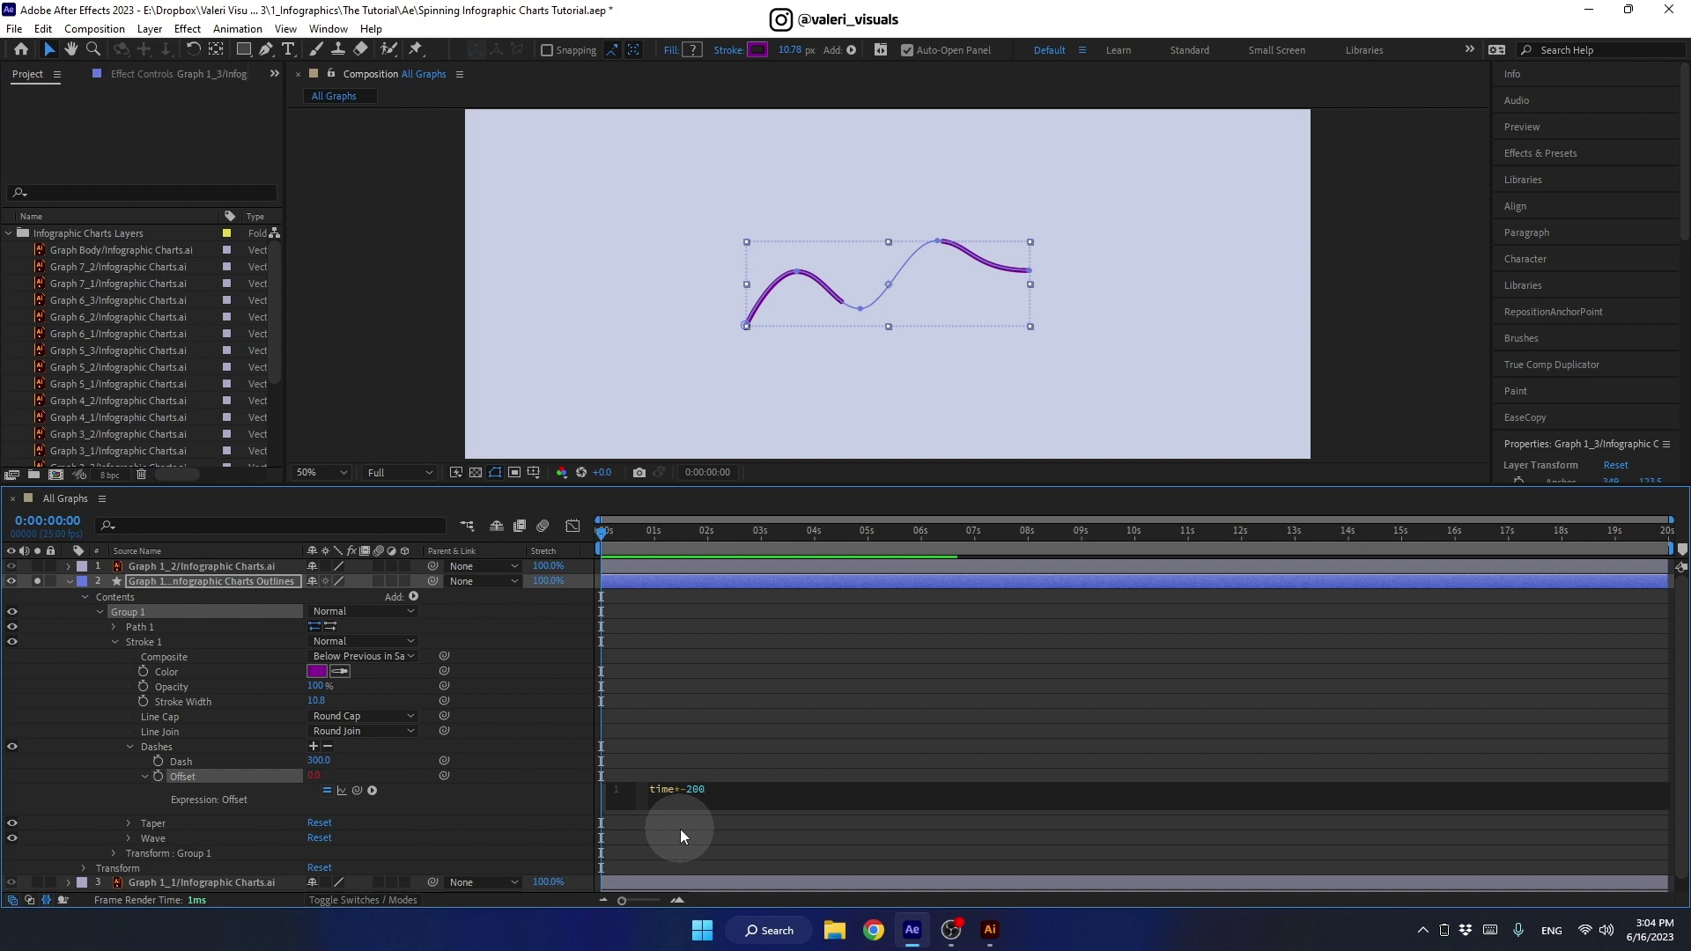
pyautogui.click(515, 758)
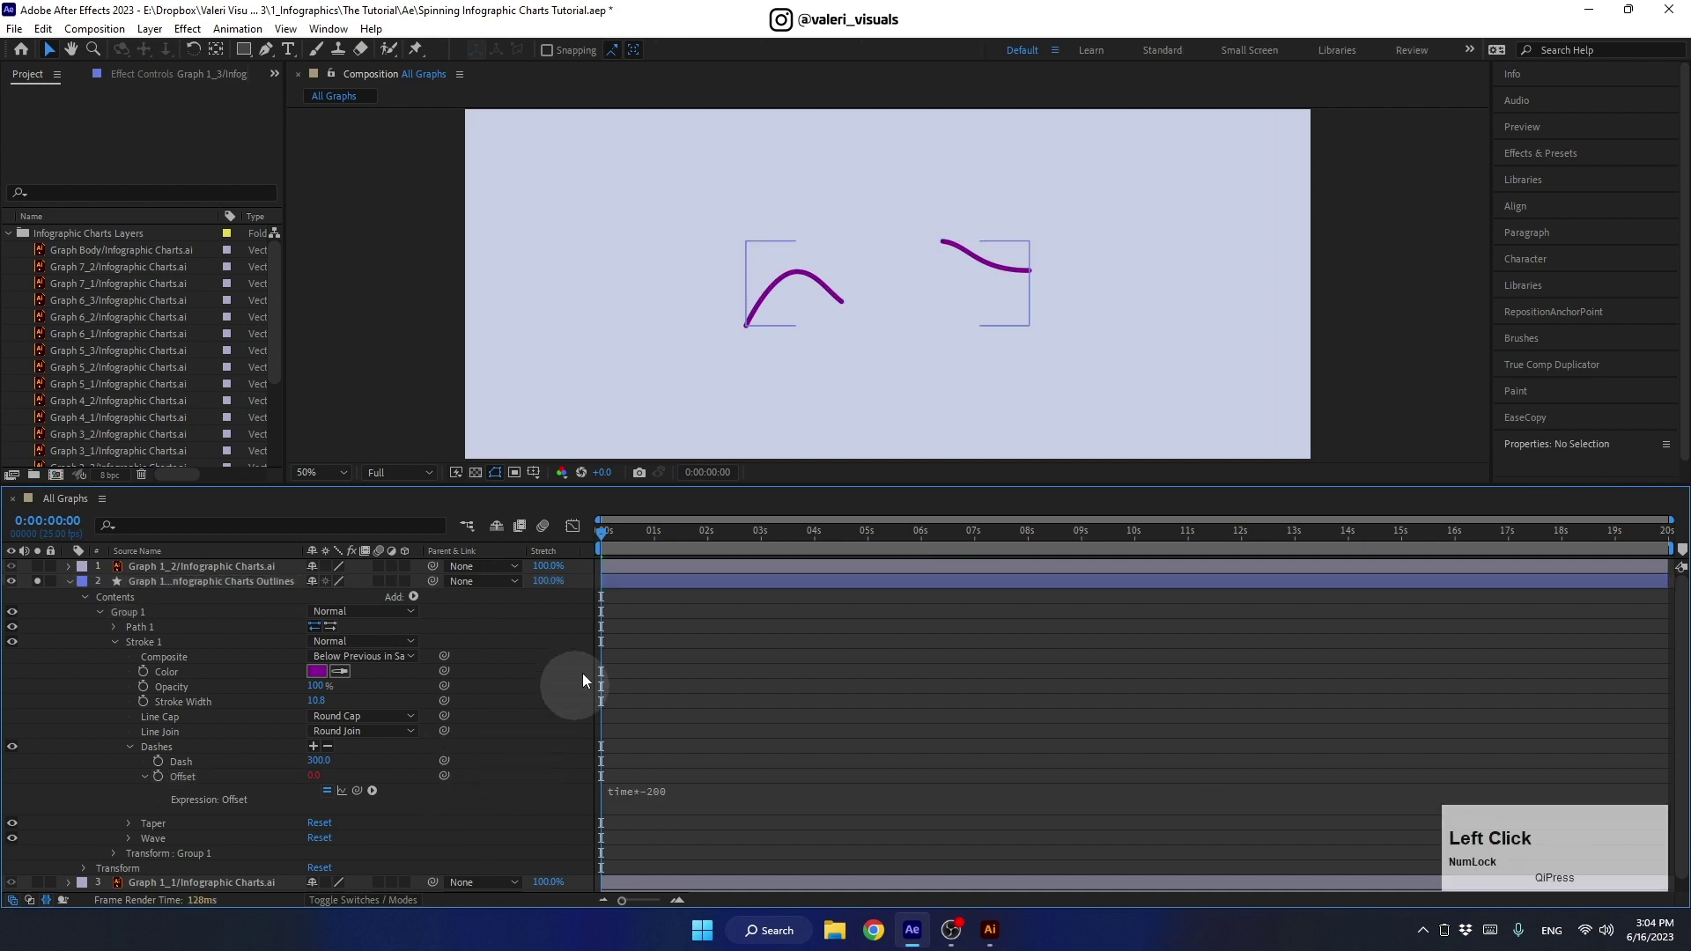
pyautogui.press('space')
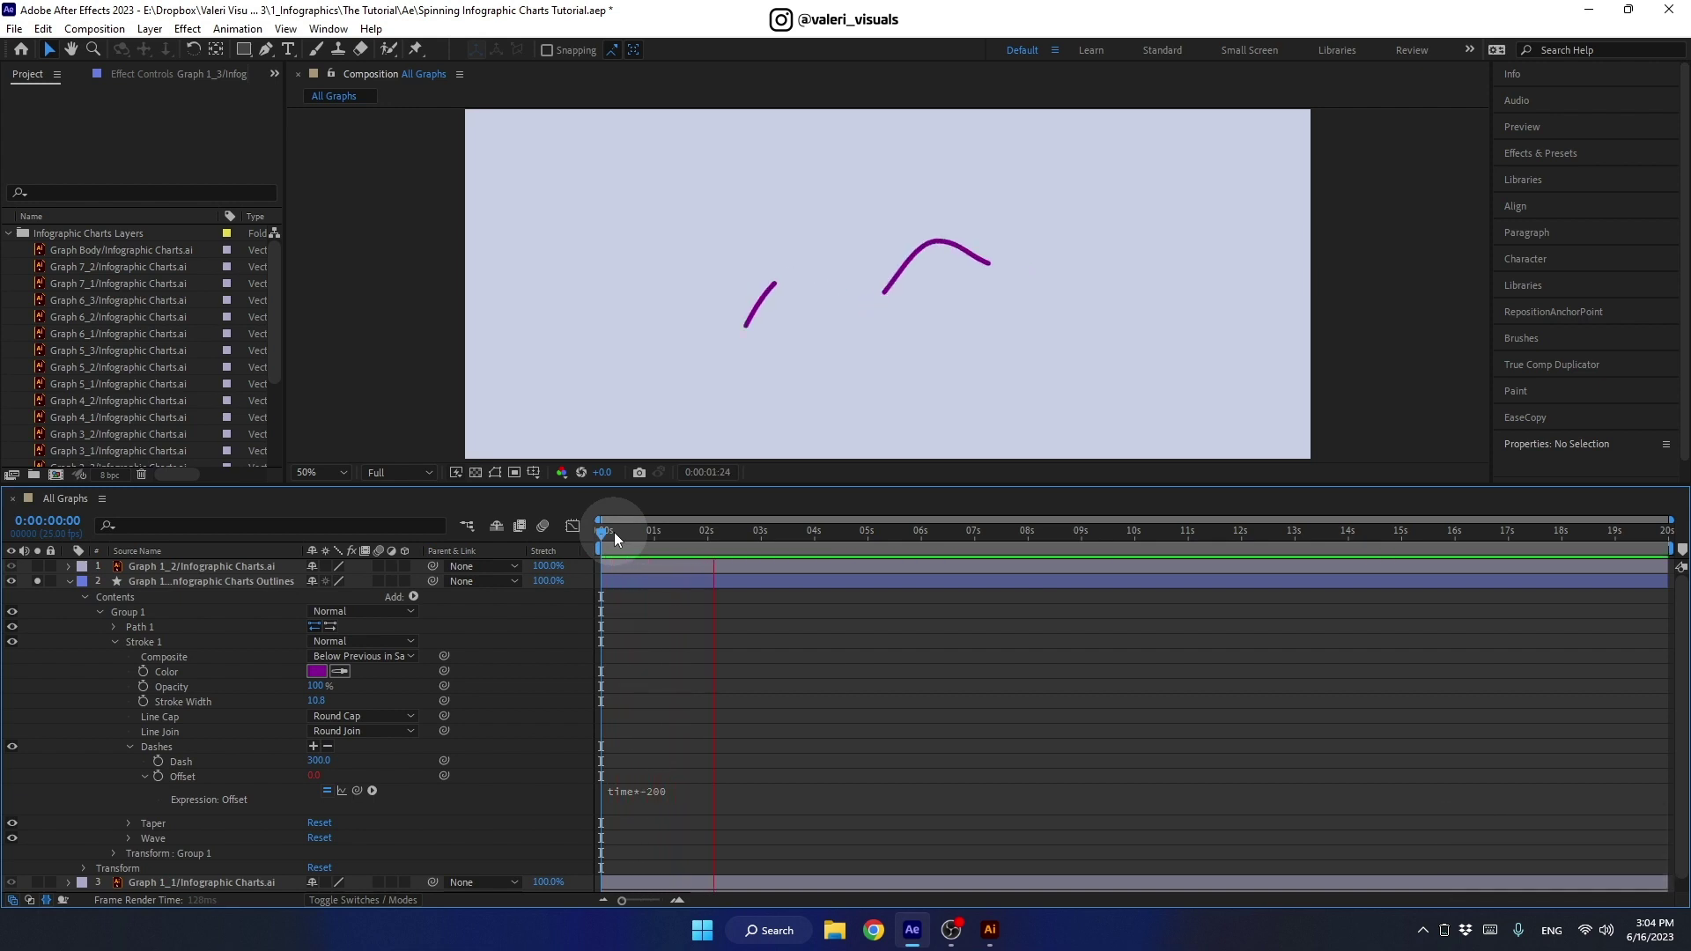
pyautogui.press('space')
pyautogui.click(781, 534)
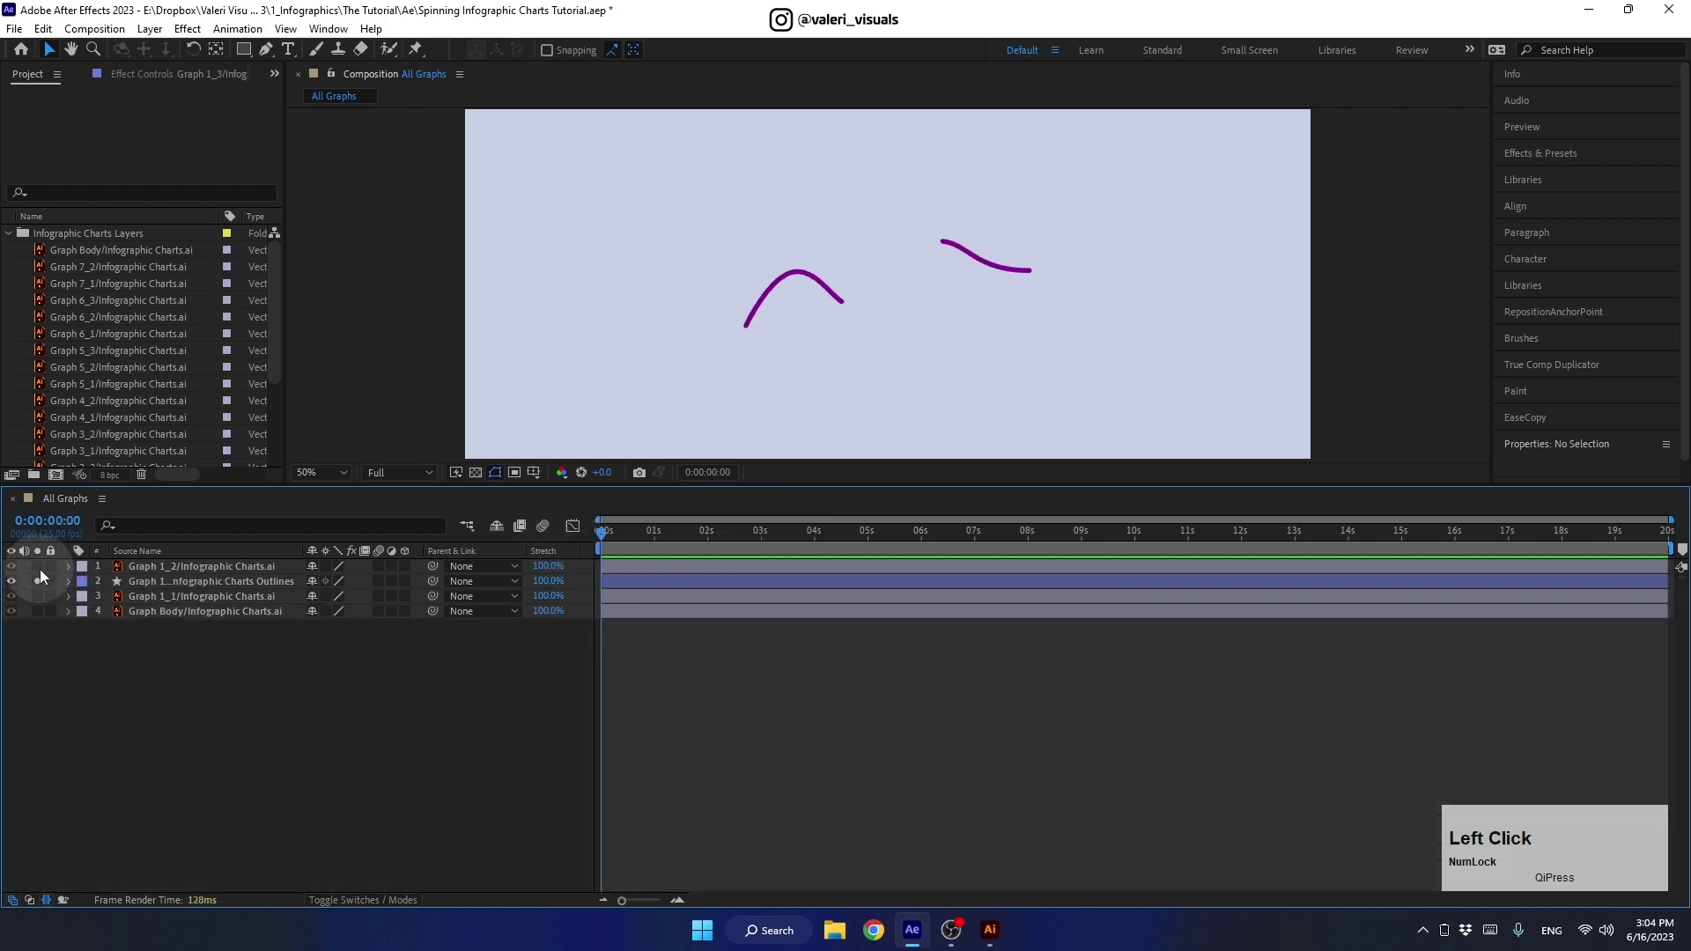
# Step: Show Graph 1_2, create shapes from the yellow dashed line, and delete its leftover Group 1
pyautogui.click(143, 569)
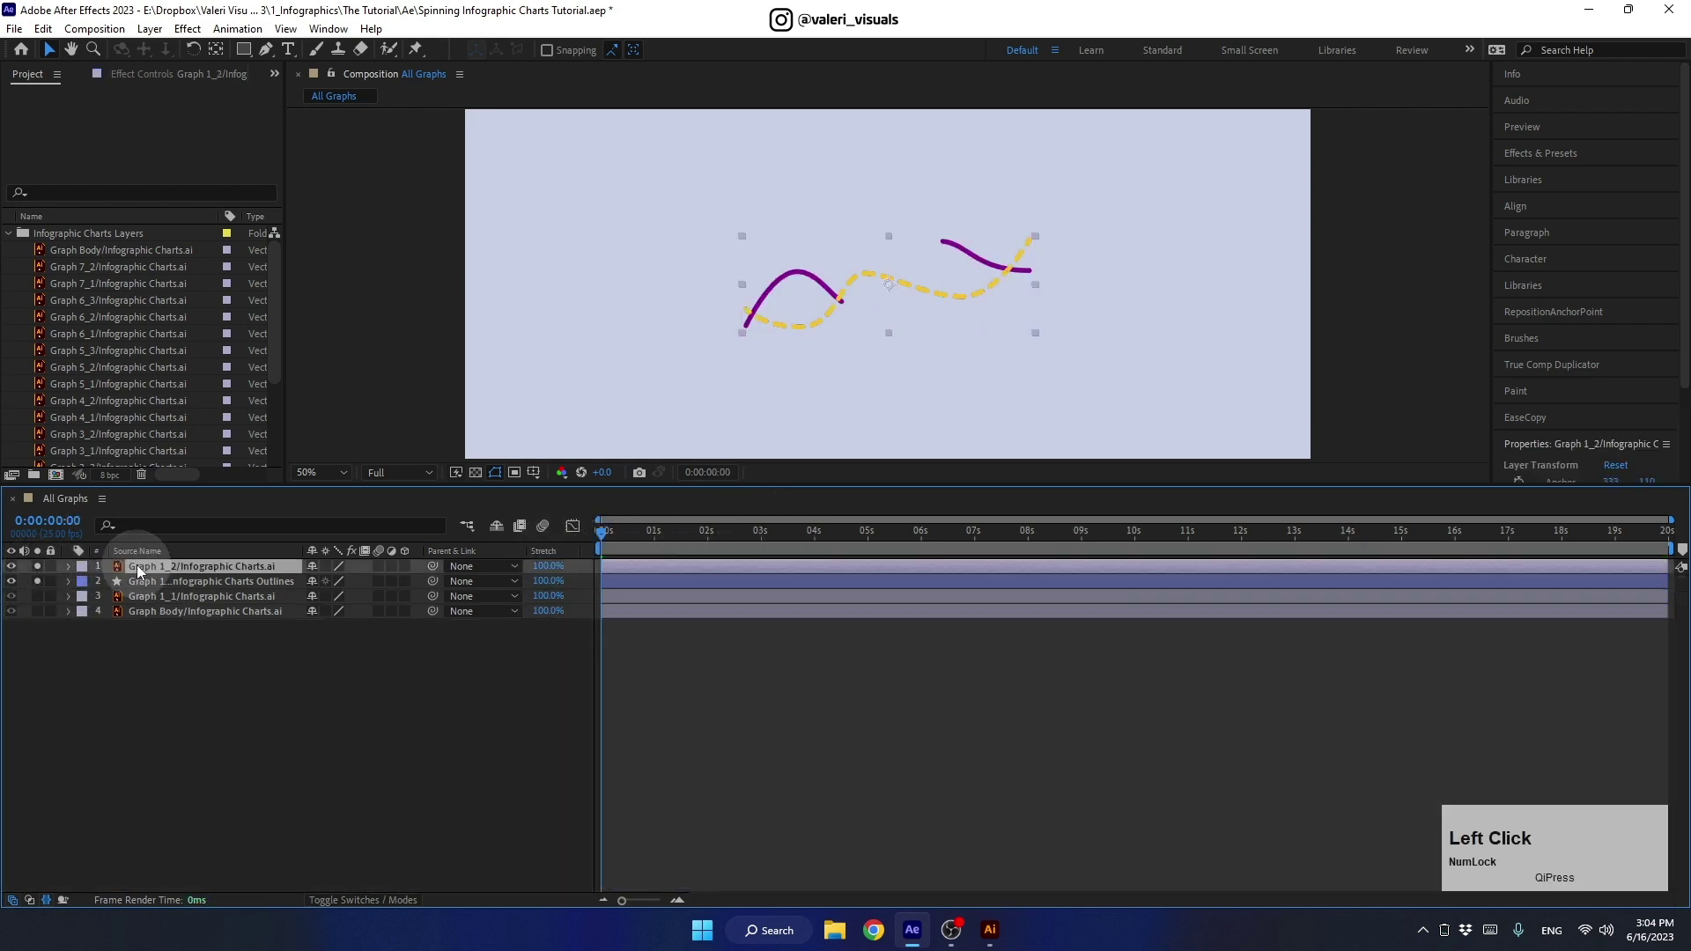
pyautogui.rightClick(144, 569)
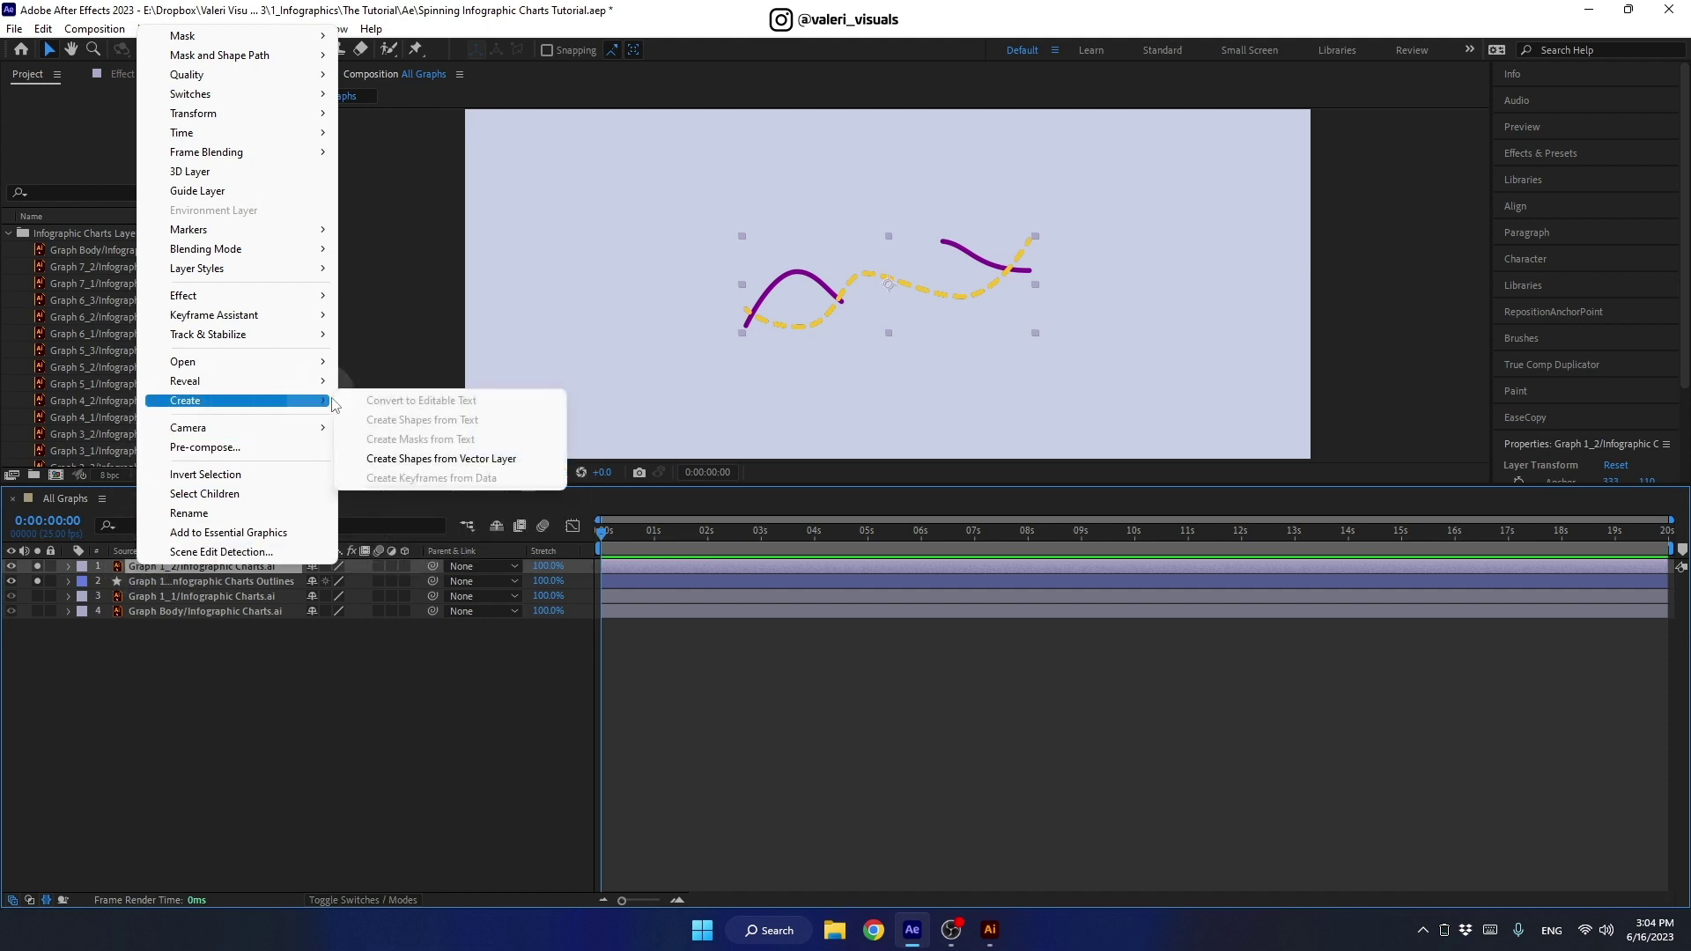
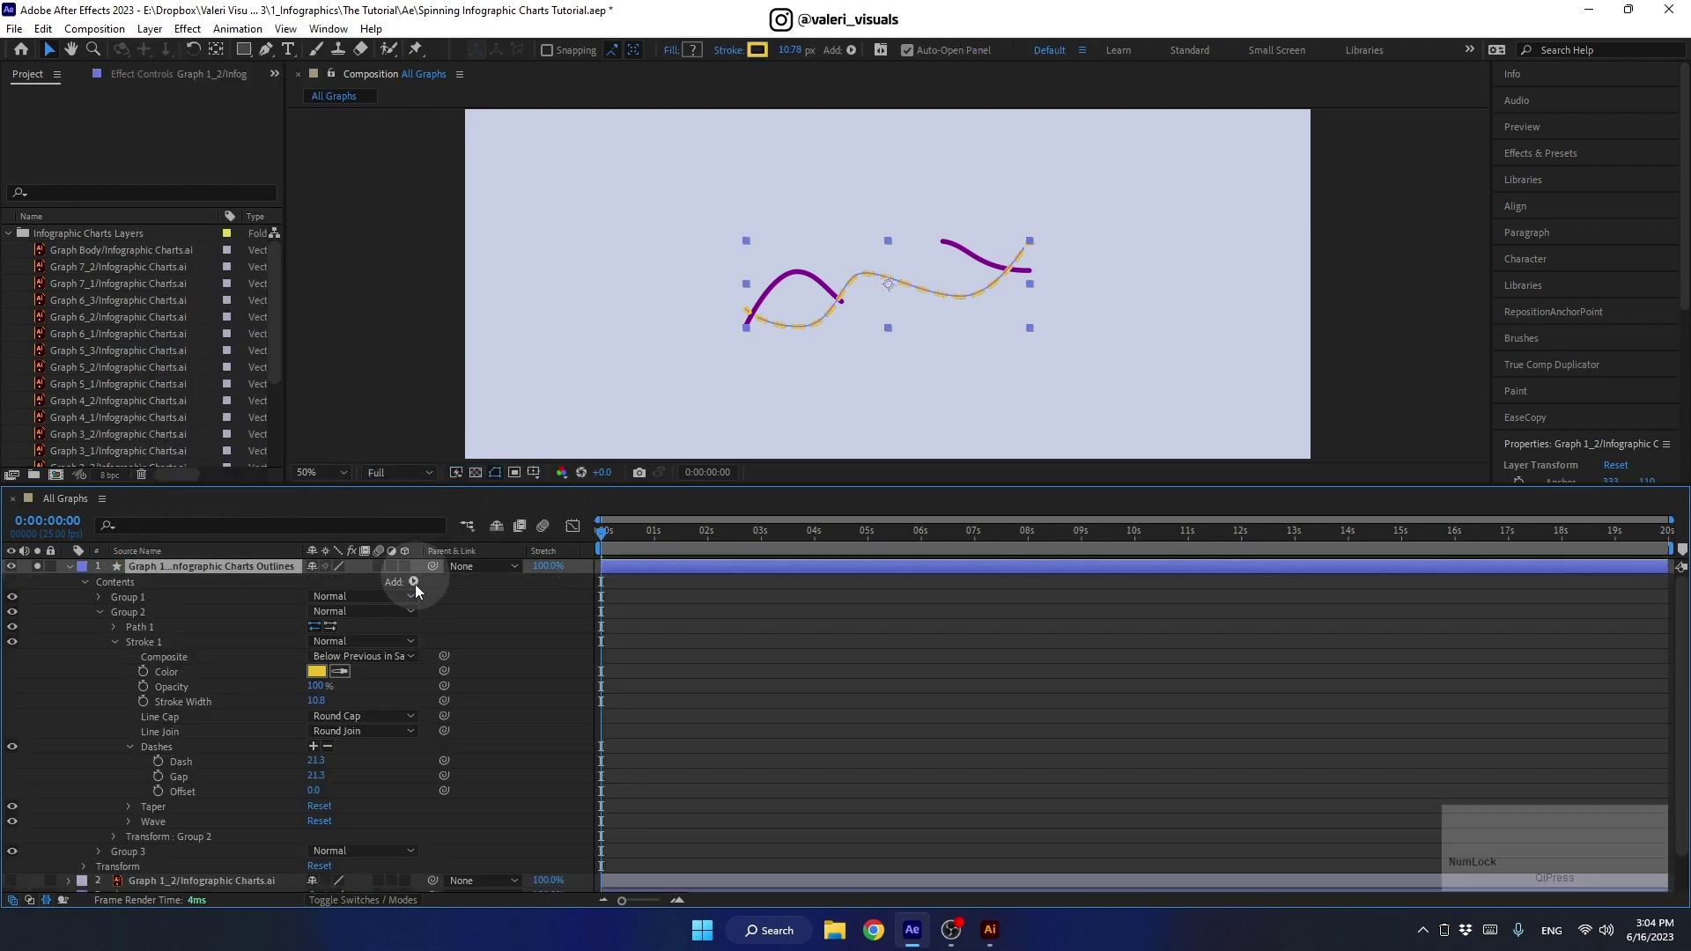
pyautogui.click(132, 600)
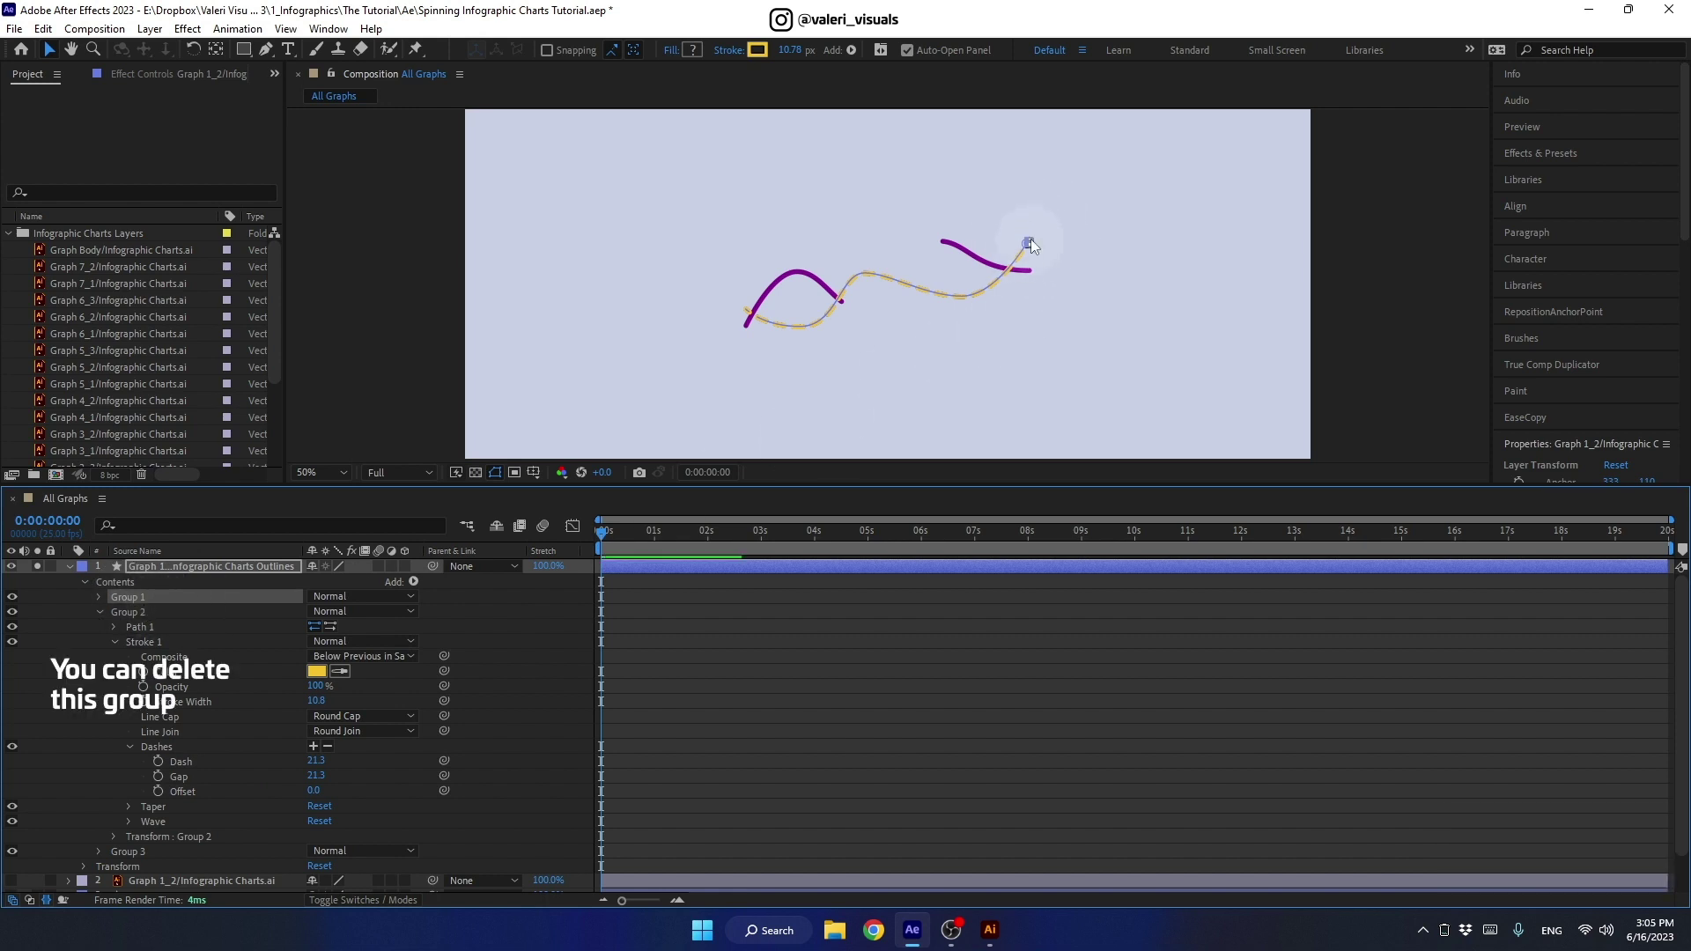
pyautogui.click(133, 602)
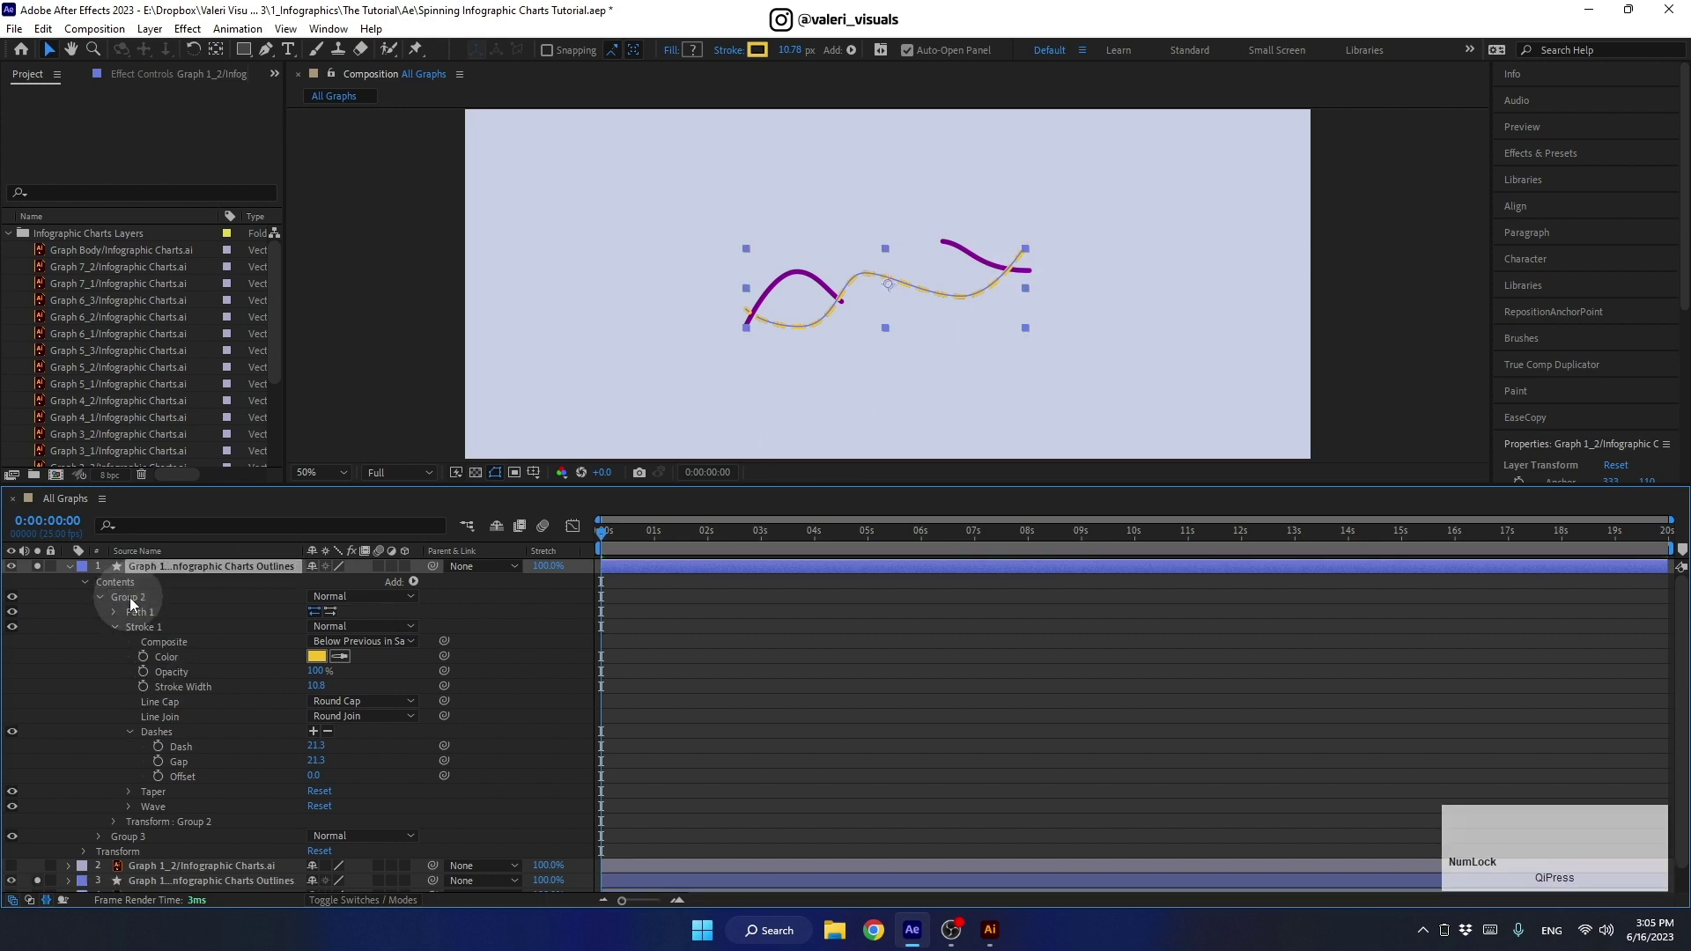
pyautogui.click(151, 844)
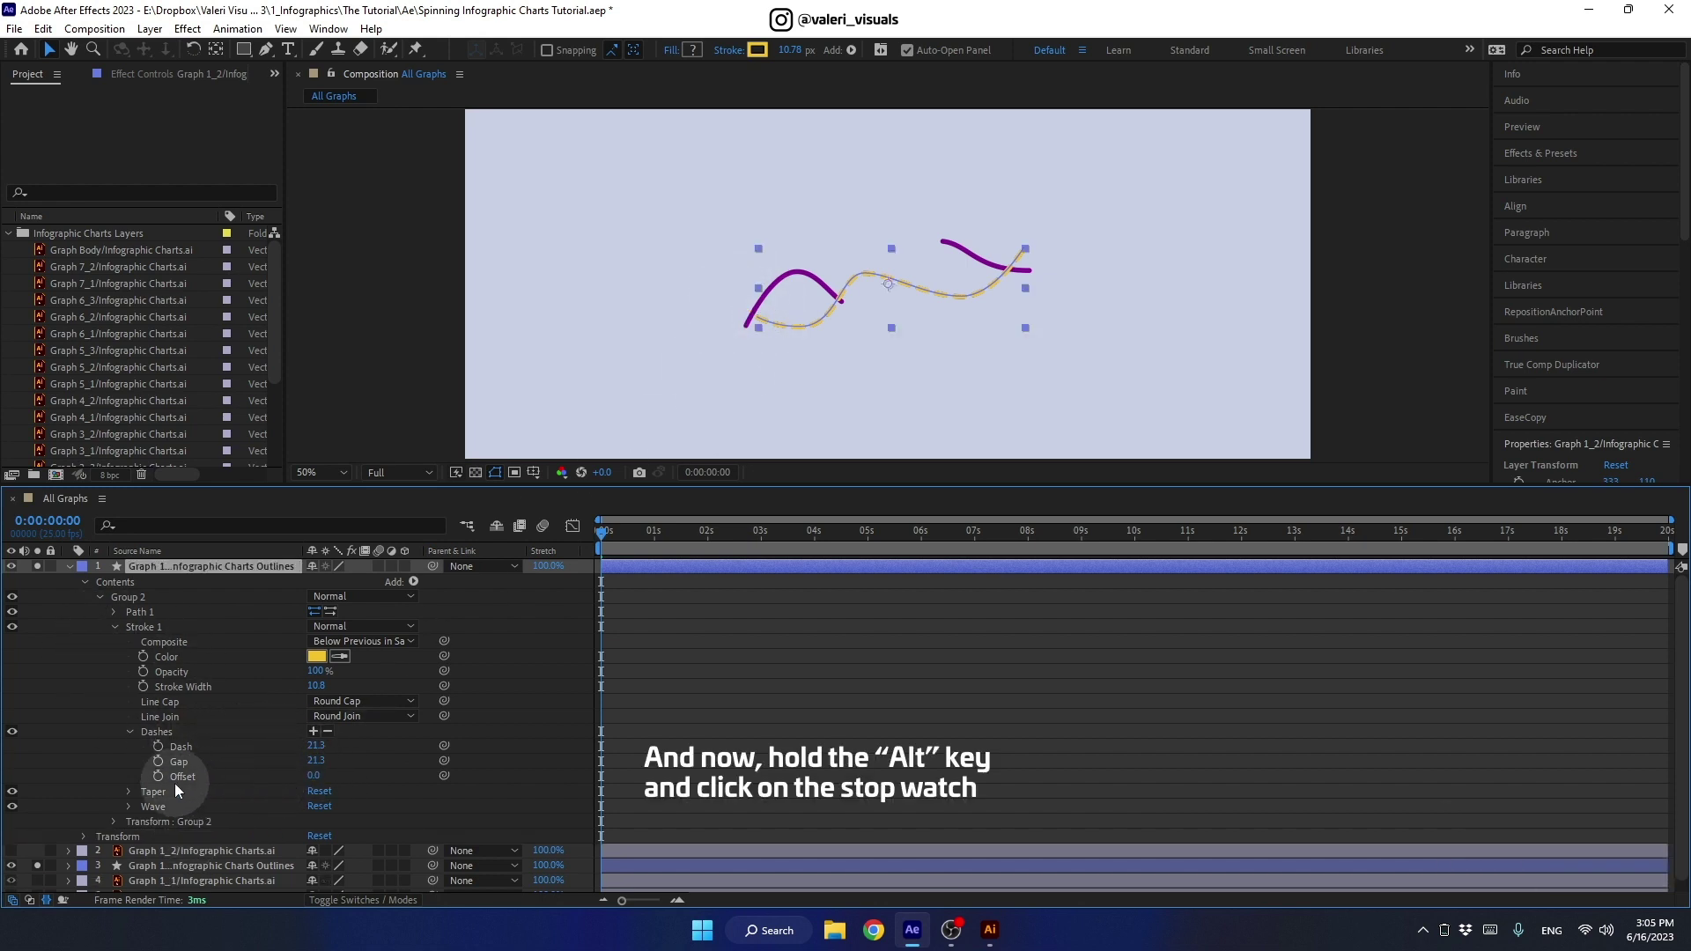
# Step: Drive the yellow line's dash Offset with a time*-200 expression, preview it, and collapse the layer
pyautogui.press('alt+Num_Lock')
pyautogui.click(165, 779)
pyautogui.write('time')
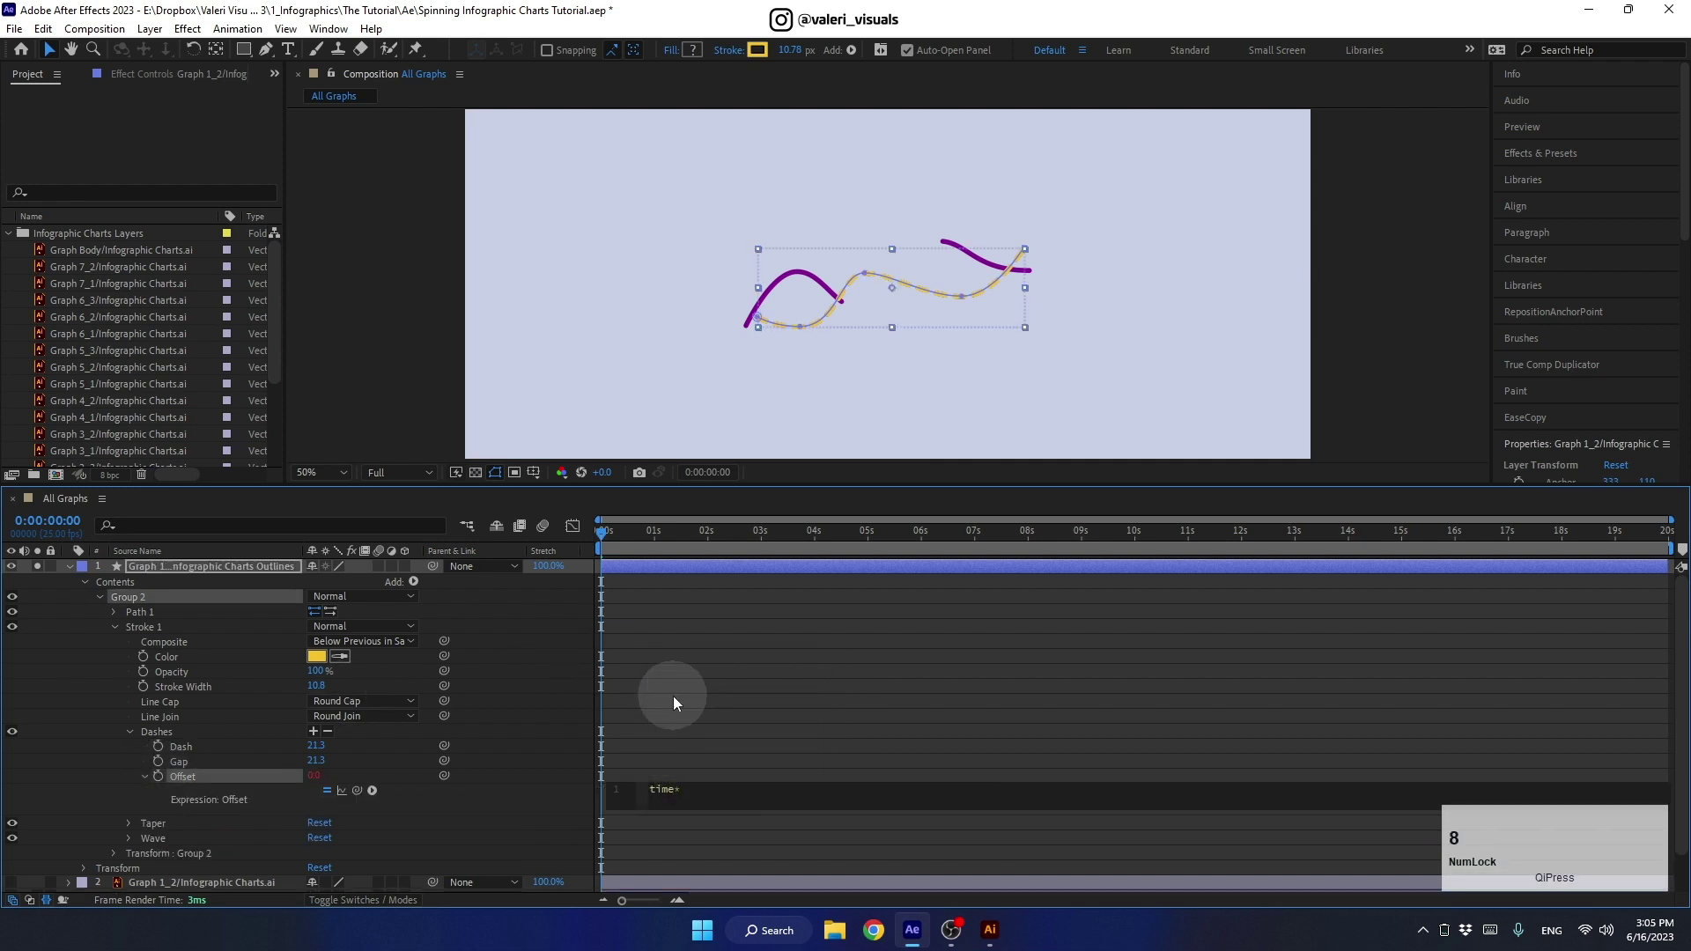
pyautogui.click(589, 778)
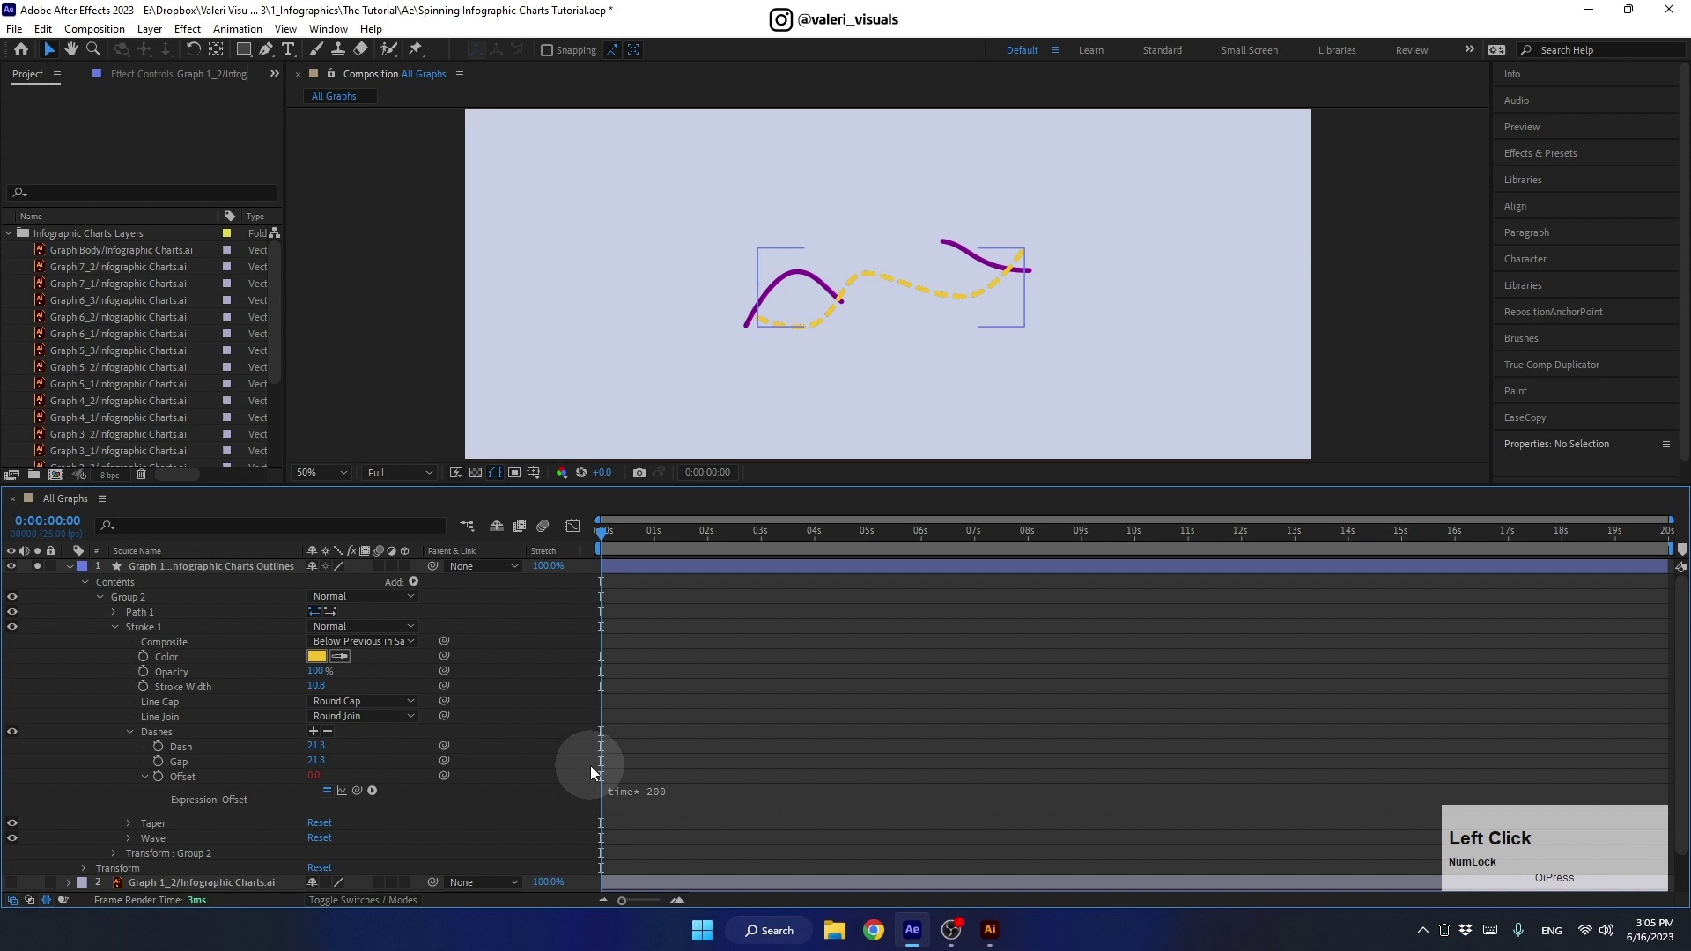
pyautogui.press('space')
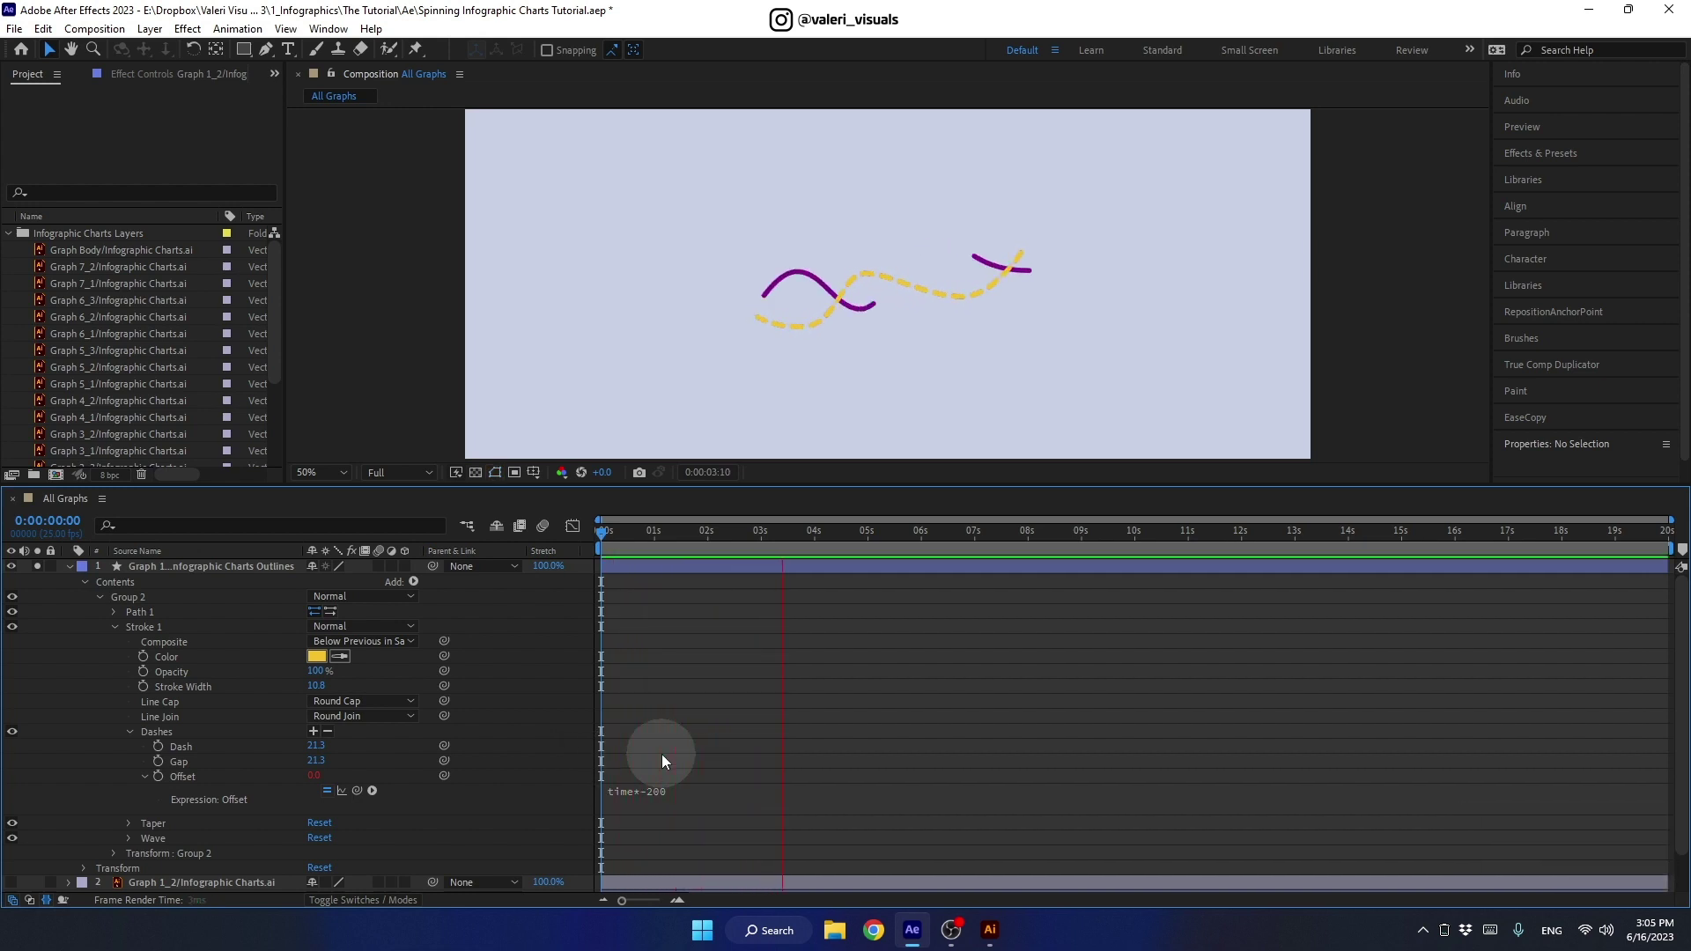
pyautogui.press('space')
pyautogui.click(787, 541)
pyautogui.click(79, 571)
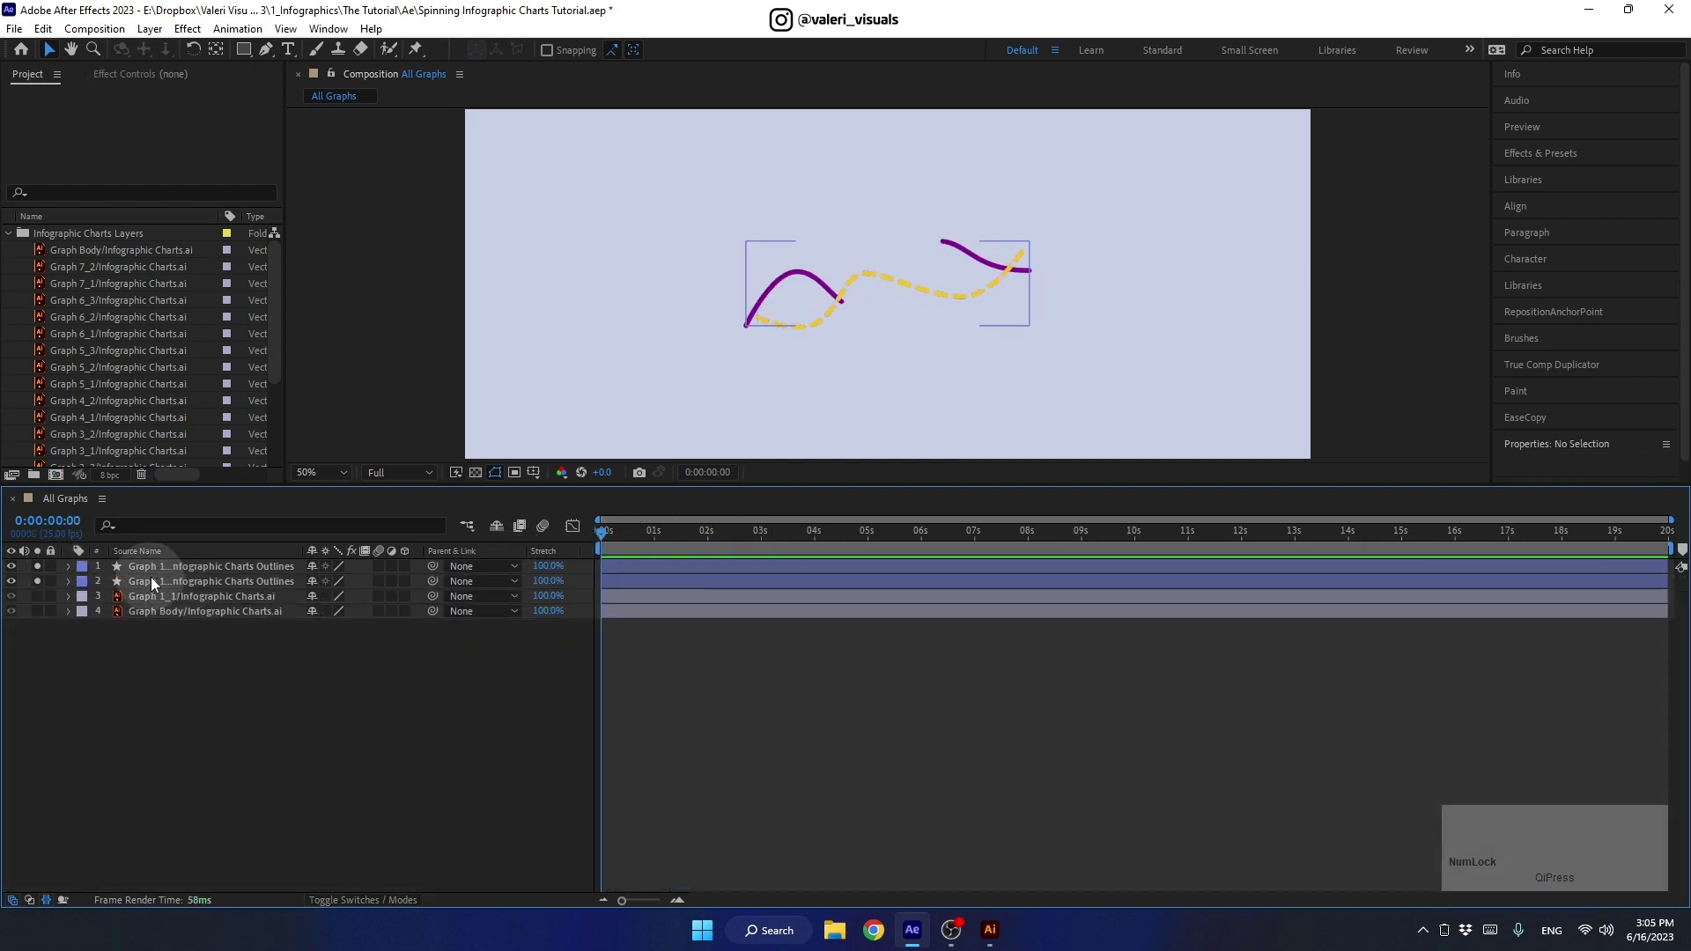
# Step: Show all four line-graph layers and pre-compose them into a precomp named Graph 1
pyautogui.click(49, 570)
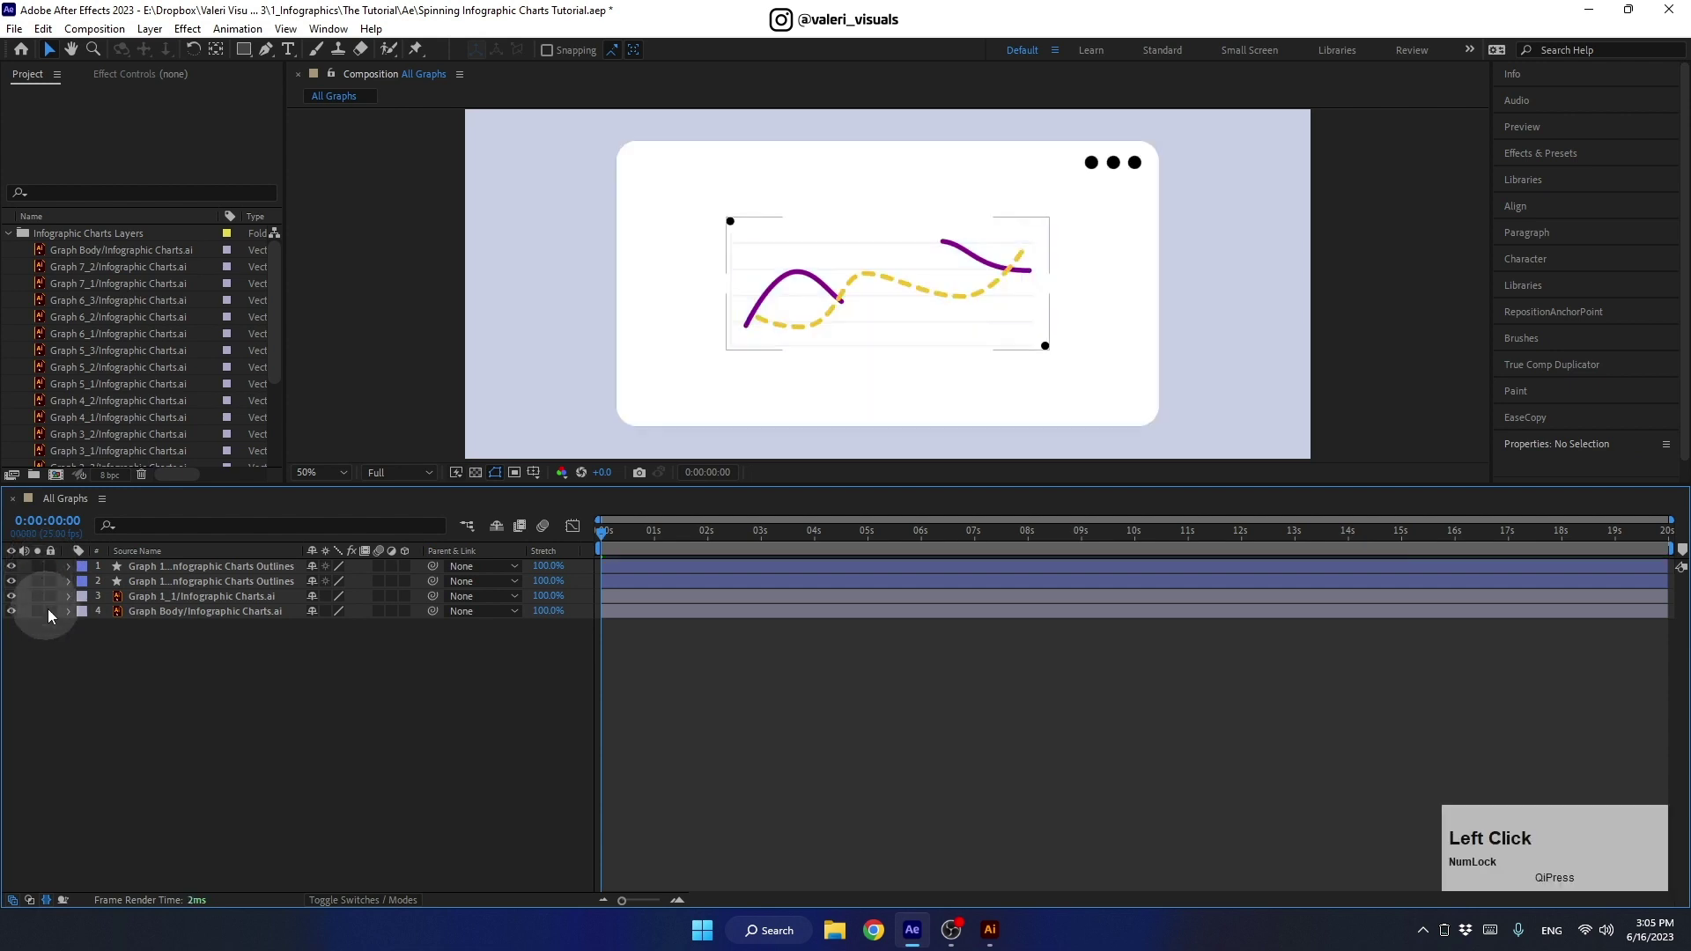
pyautogui.click(166, 578)
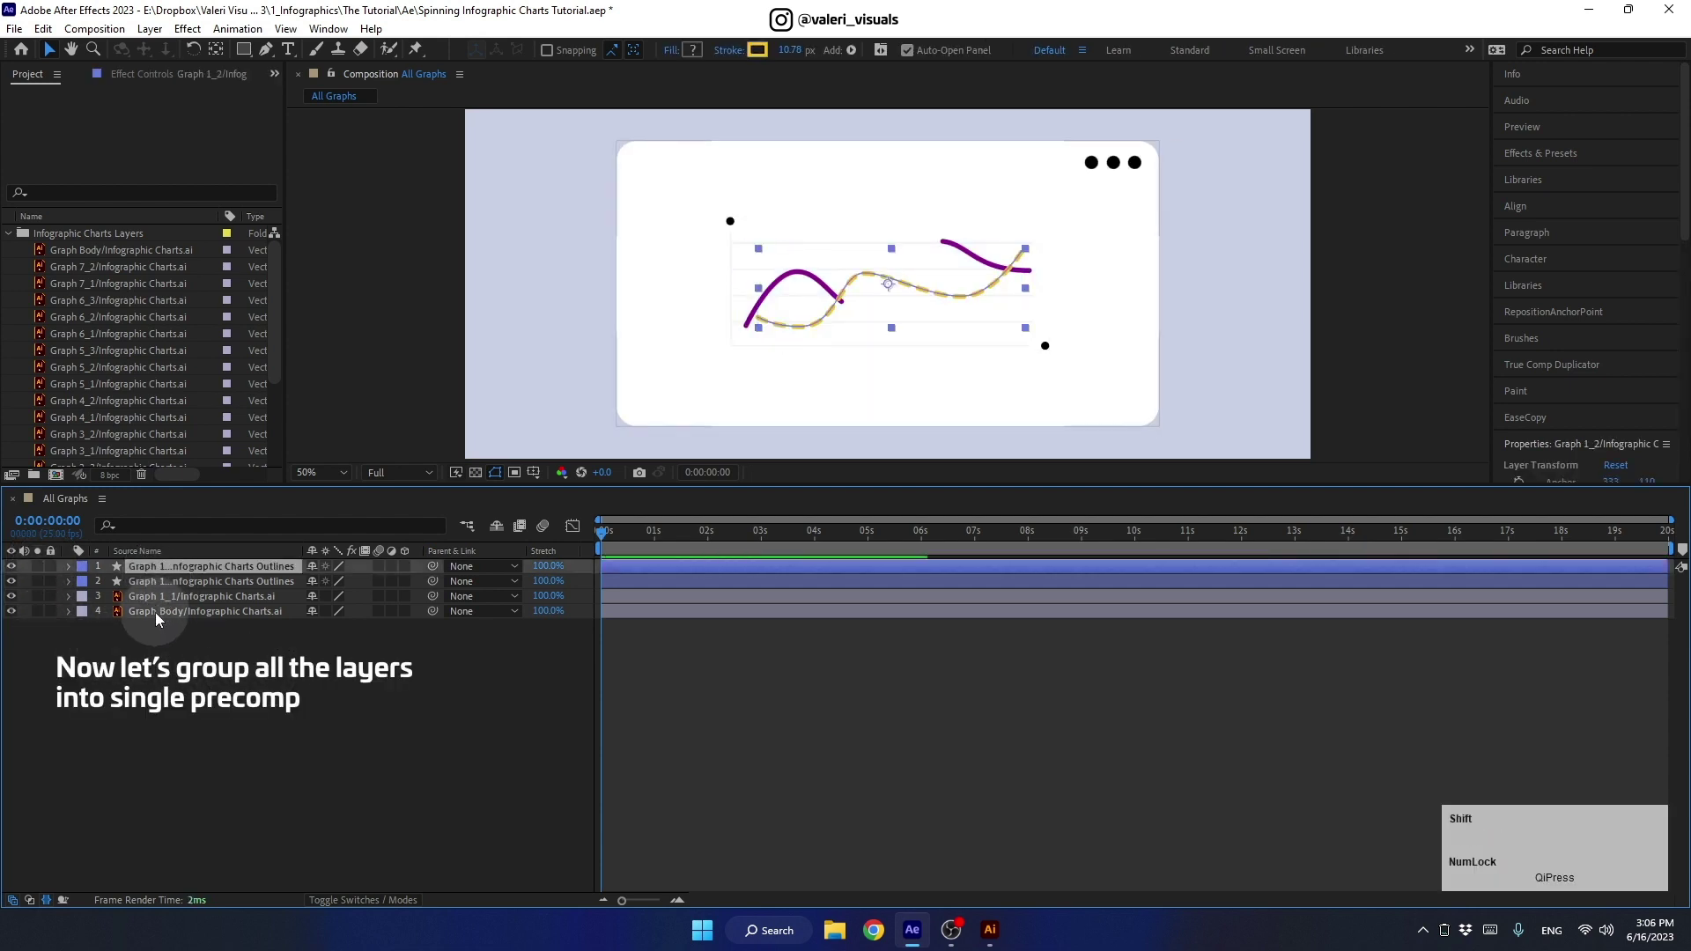
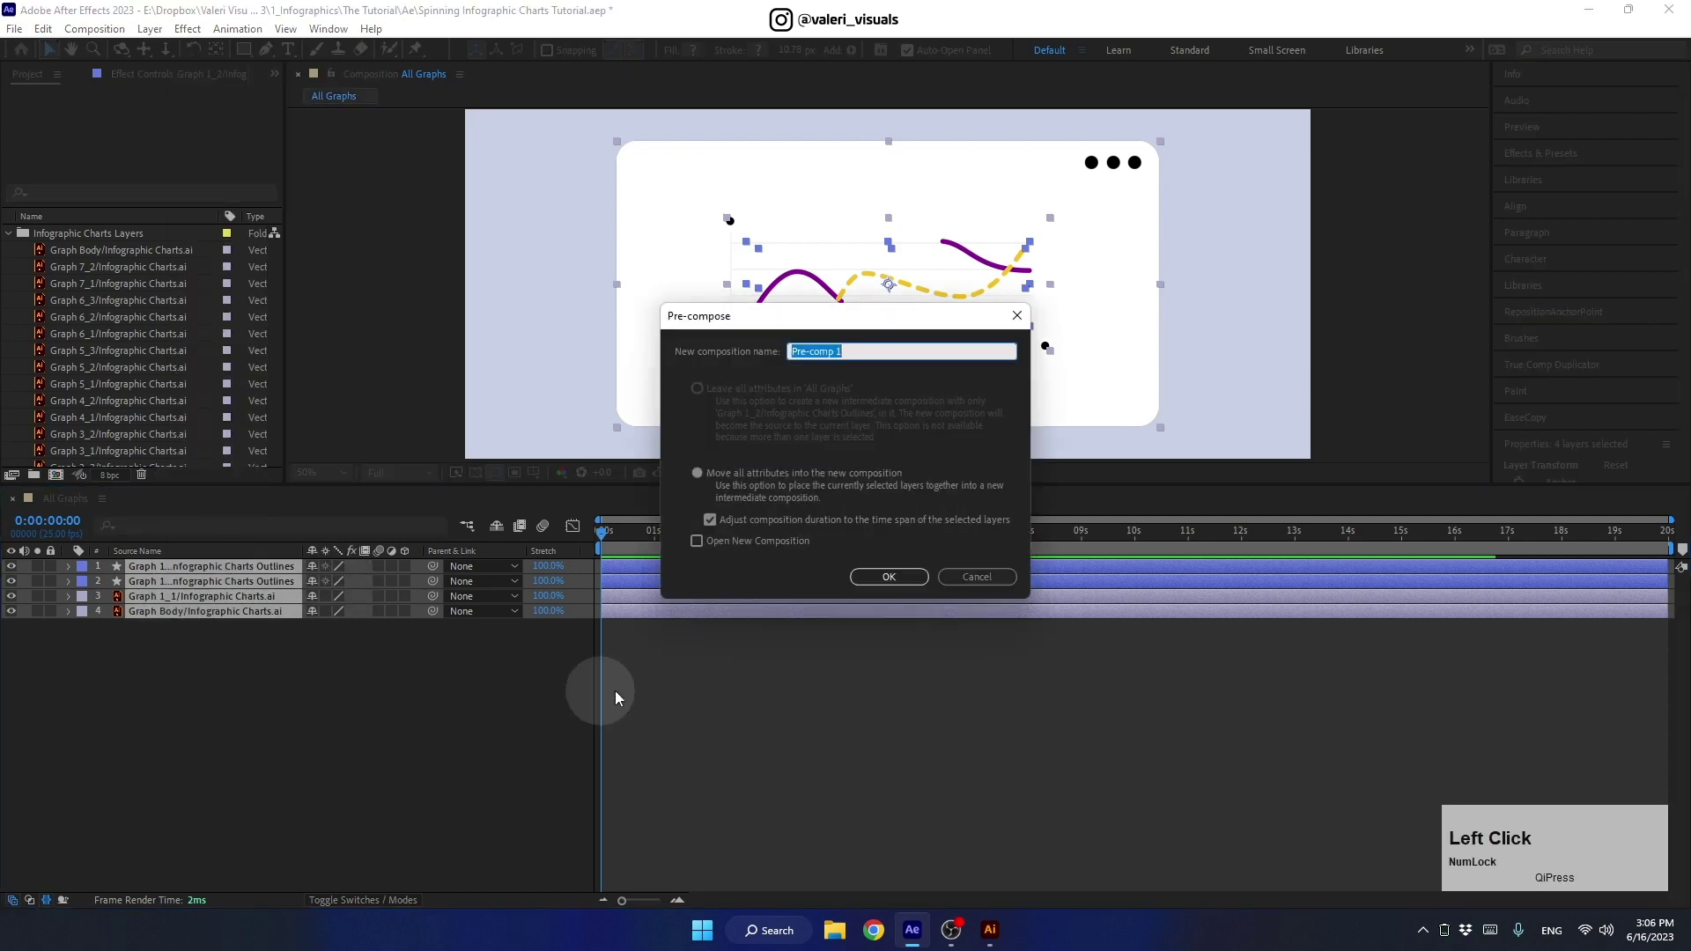
pyautogui.write('raph')
pyautogui.press('space')
pyautogui.press('1')
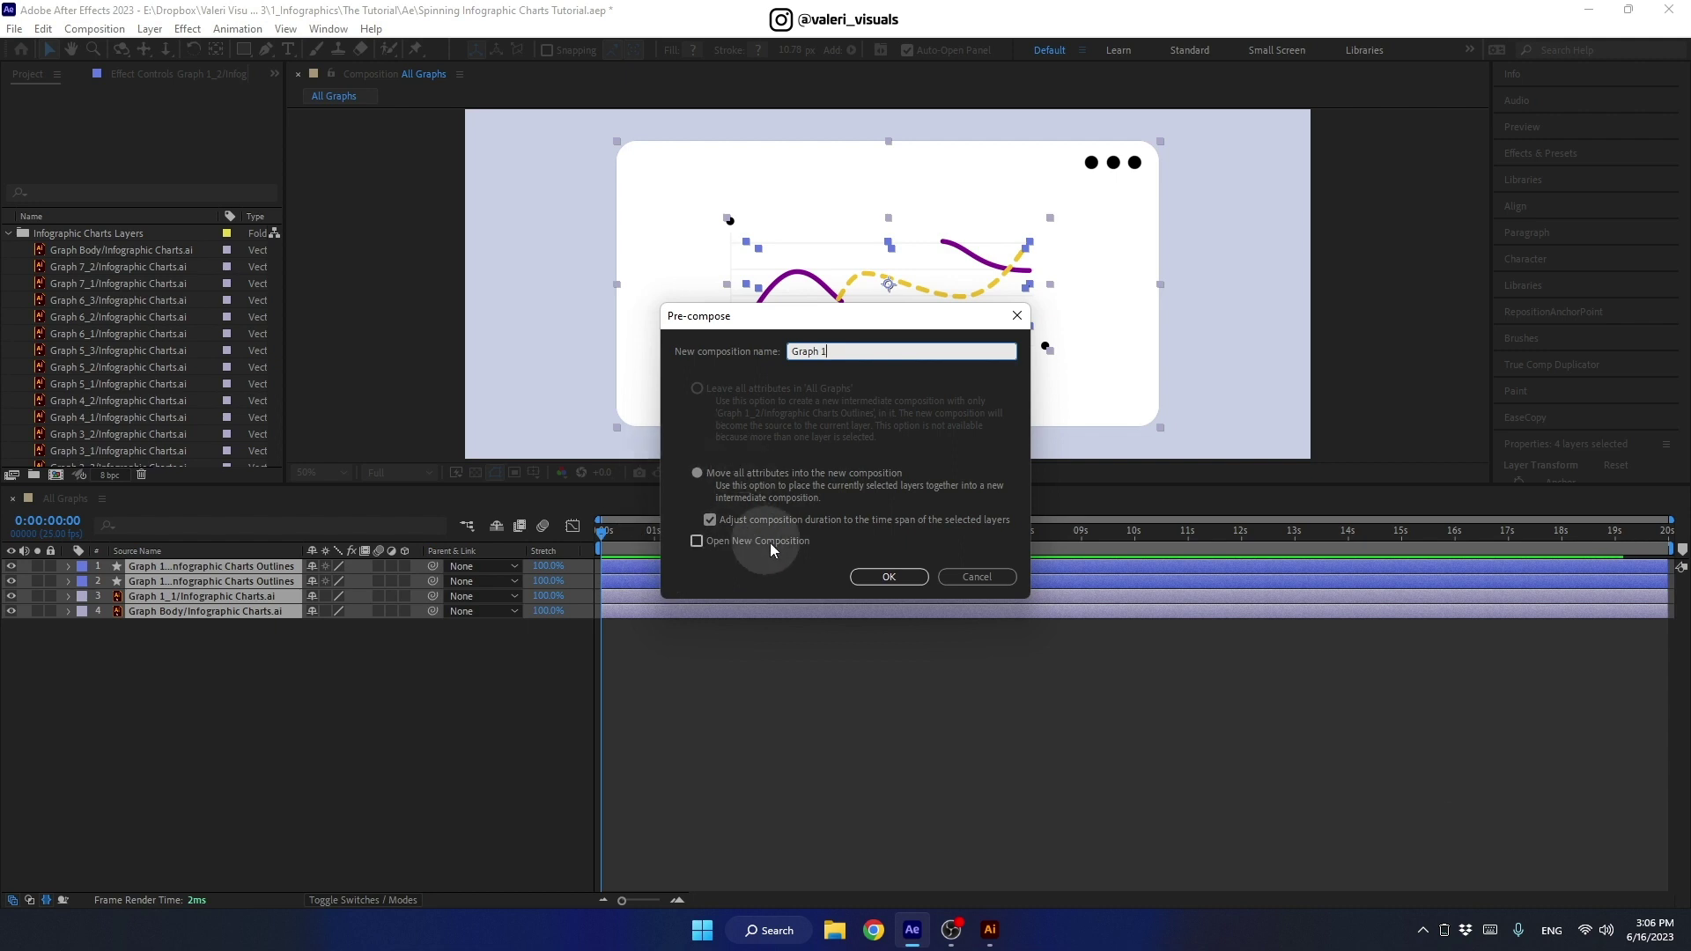
pyautogui.click(891, 582)
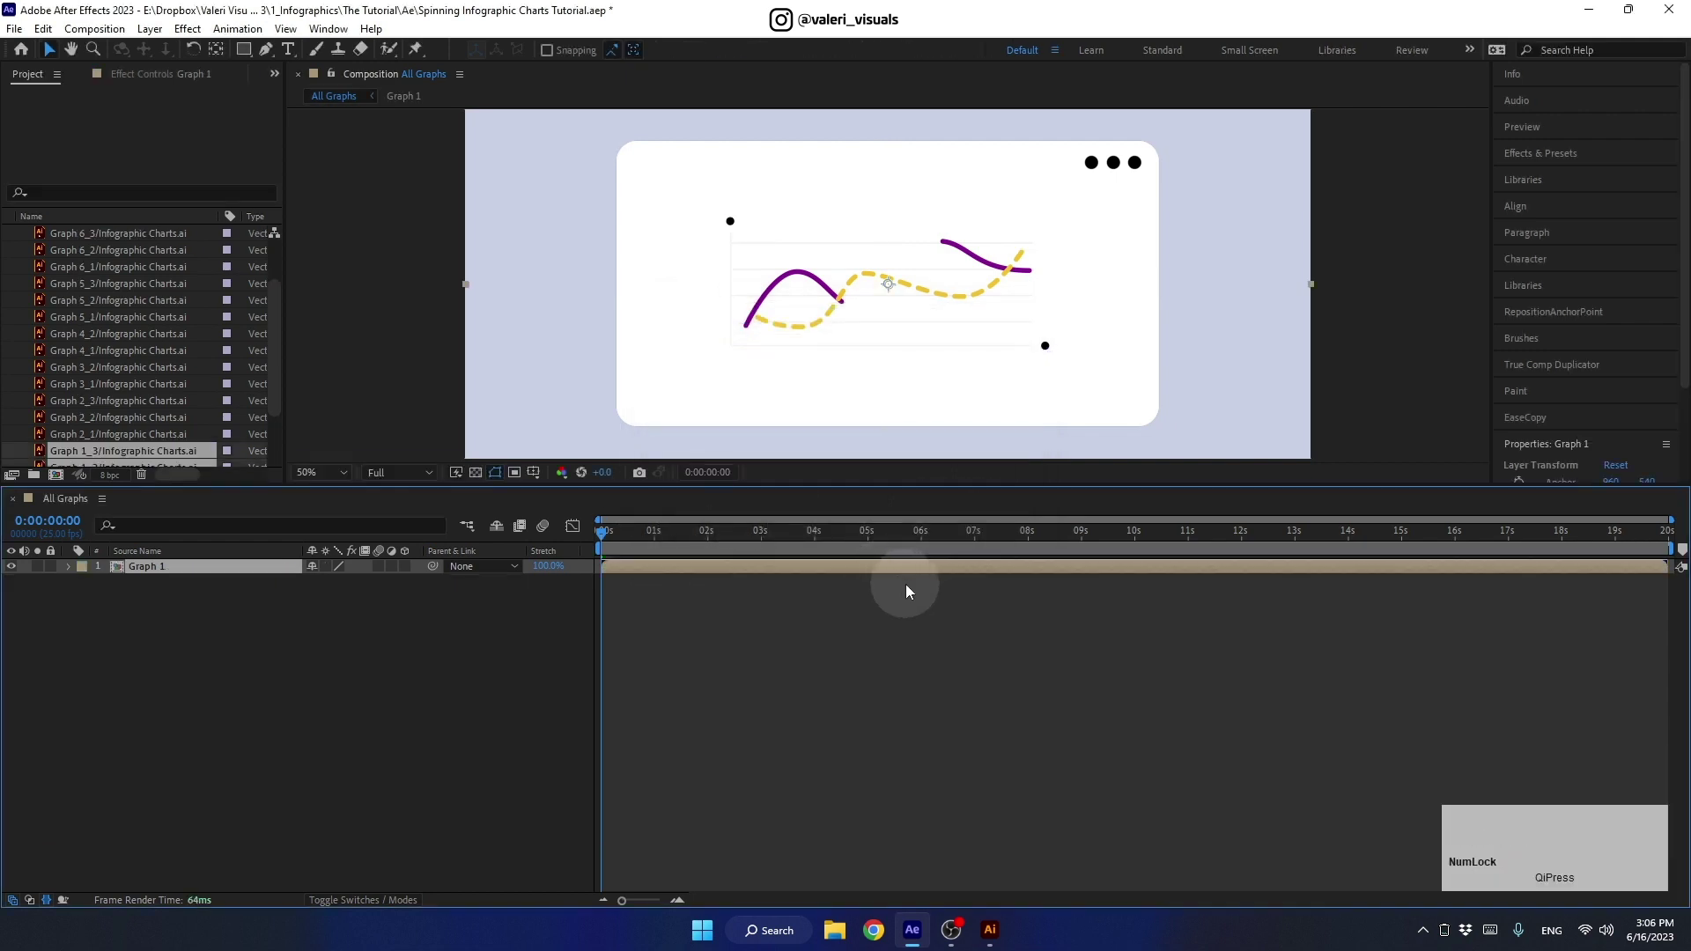
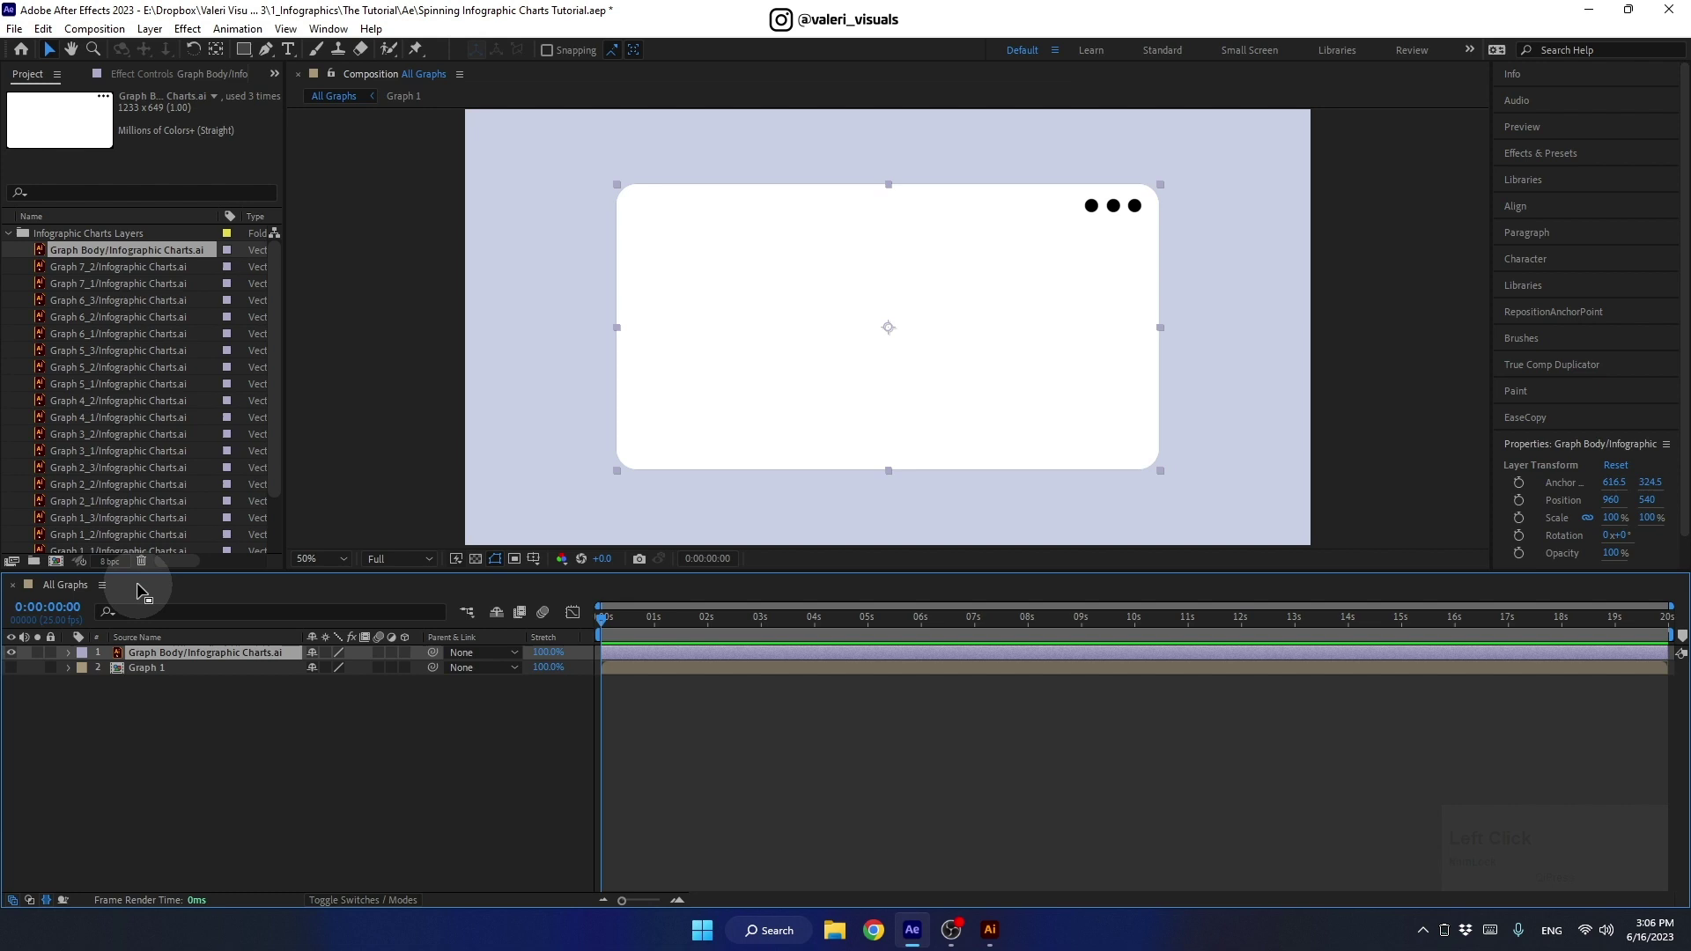
# Step: Add Graph 2_1 to 2_3 to the comp and move the percentages to Position X 1256 beside the rings
pyautogui.click(89, 503)
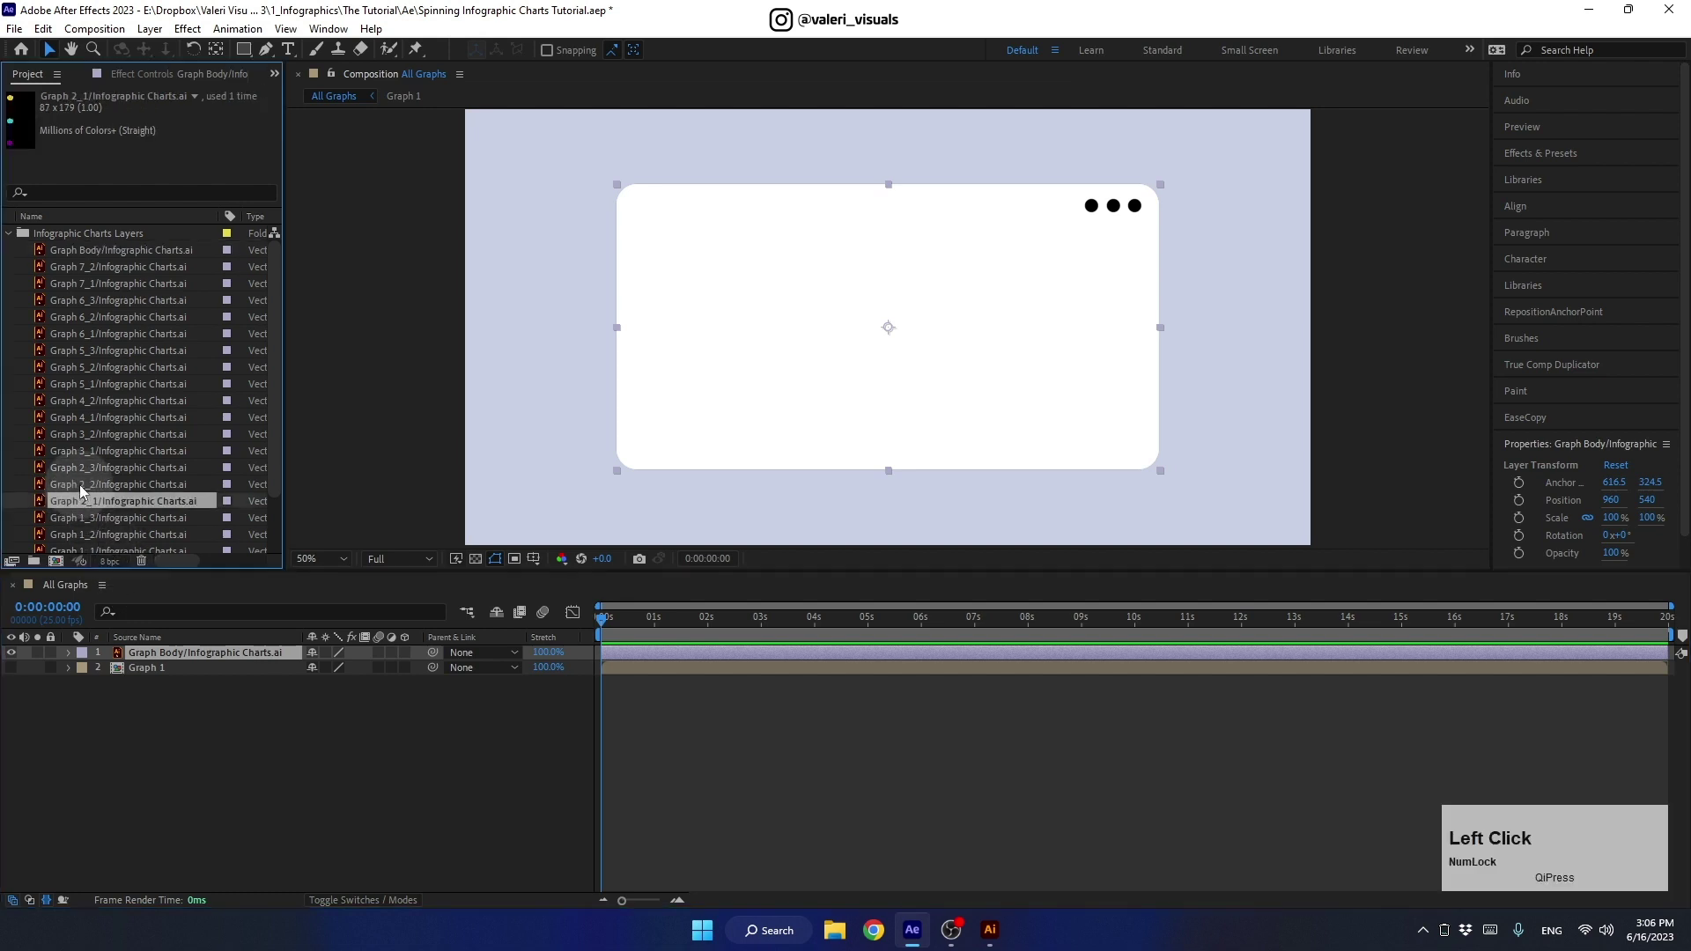
pyautogui.click(88, 486)
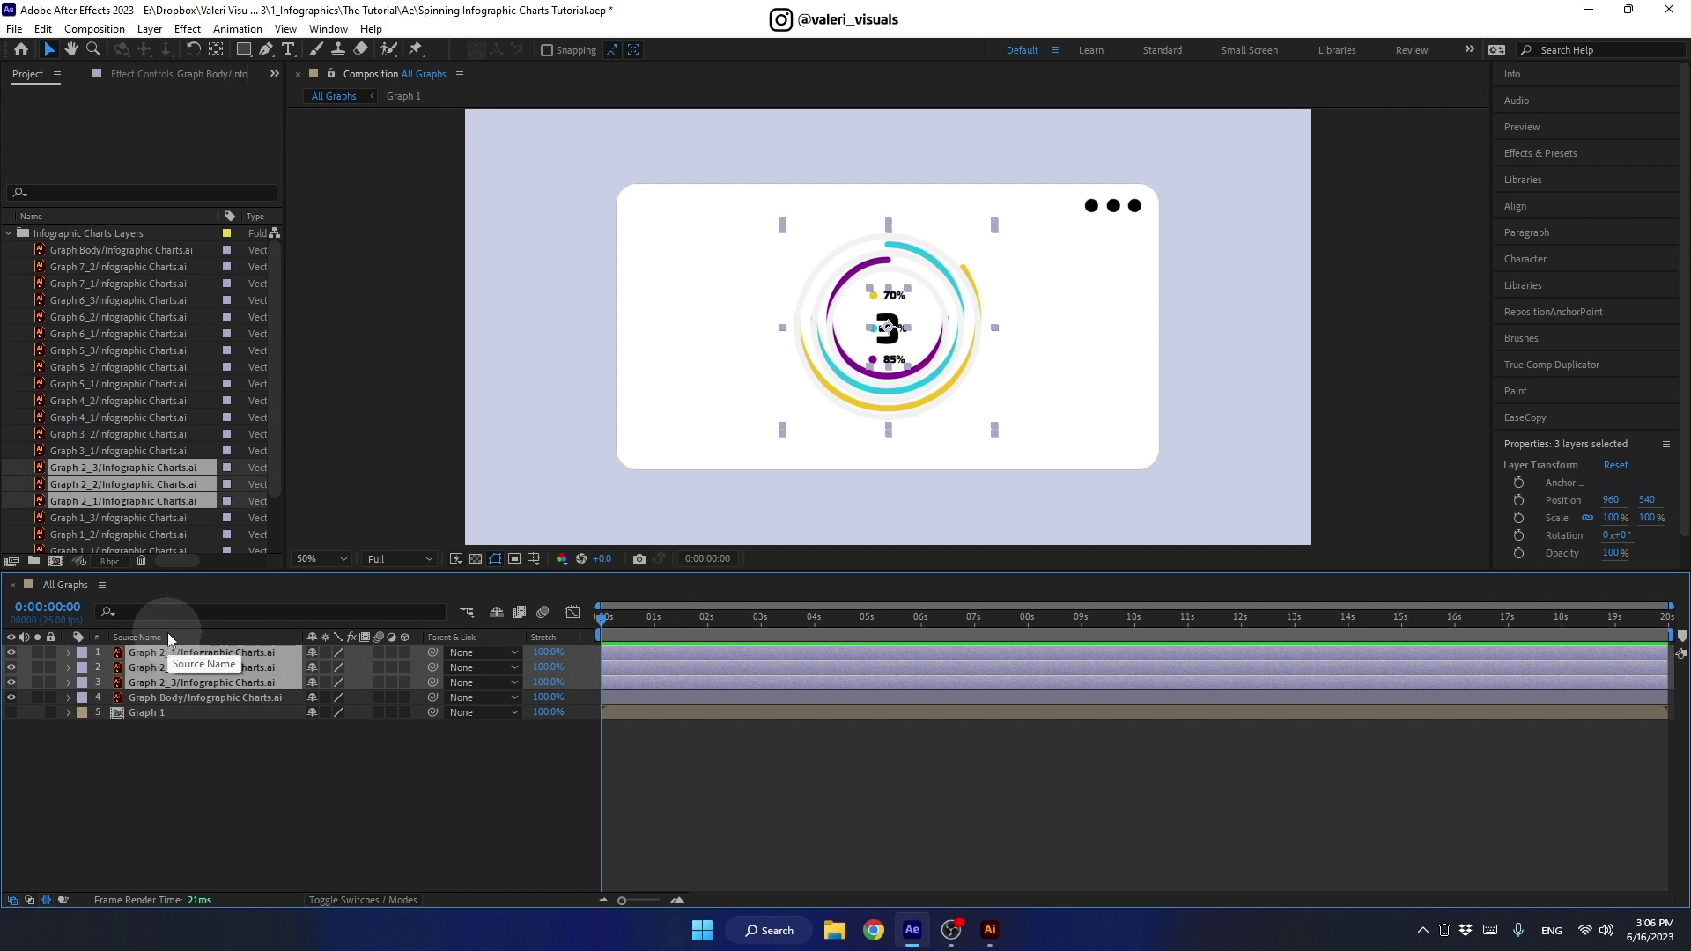
pyautogui.click(224, 773)
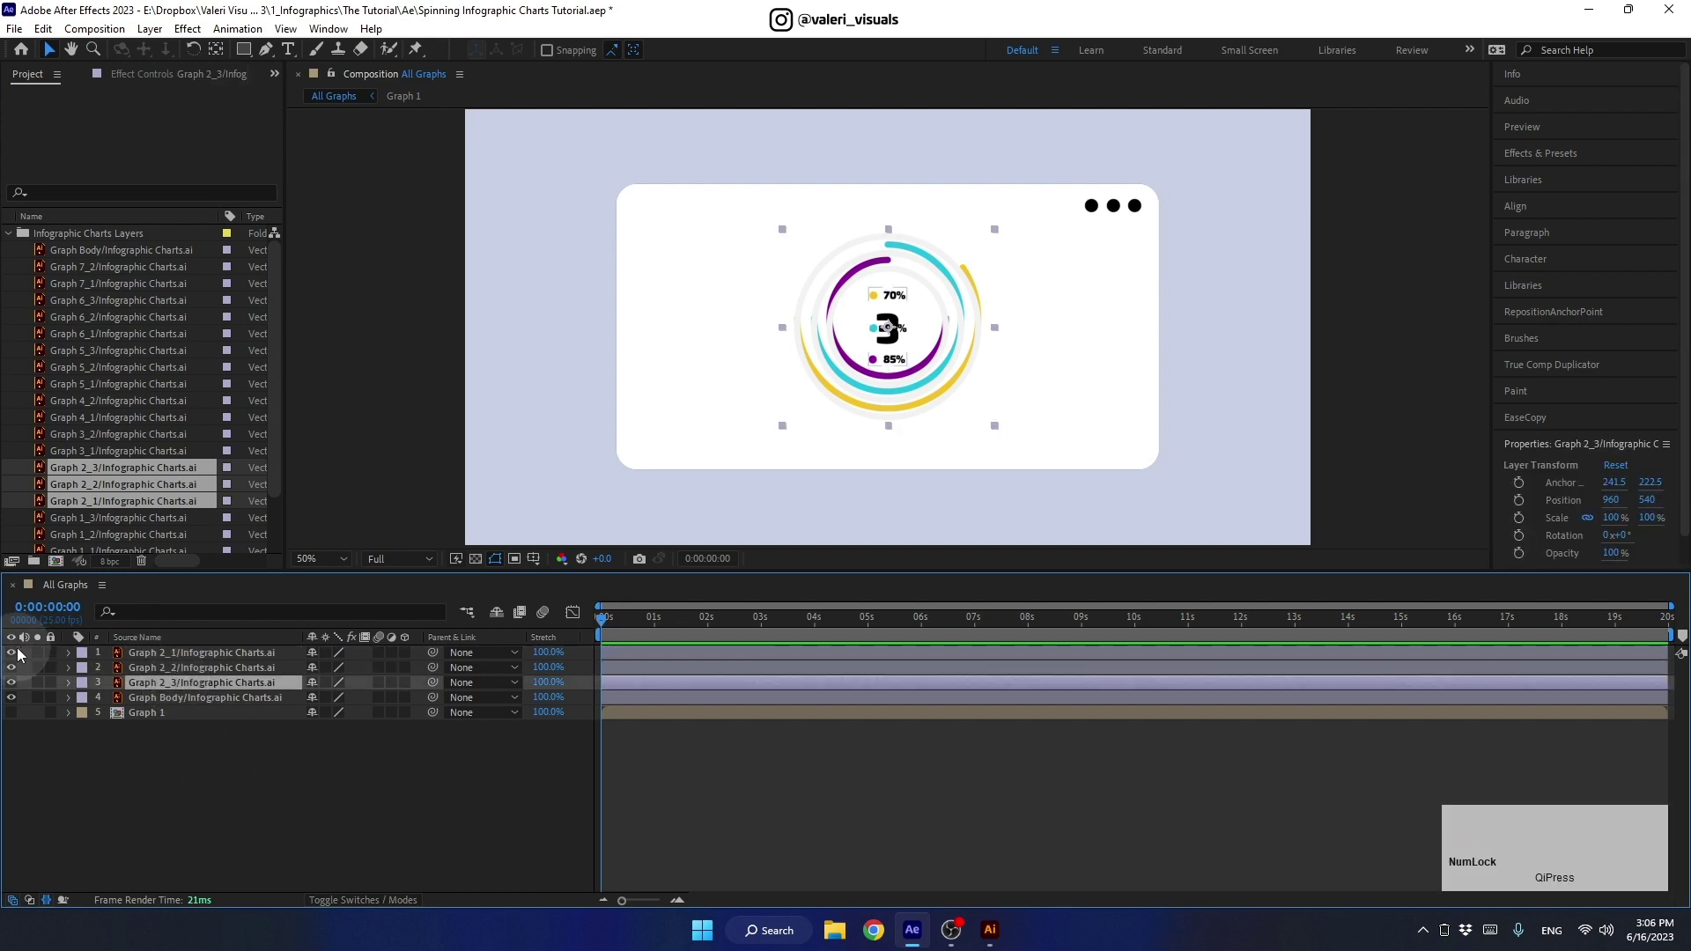
pyautogui.click(18, 655)
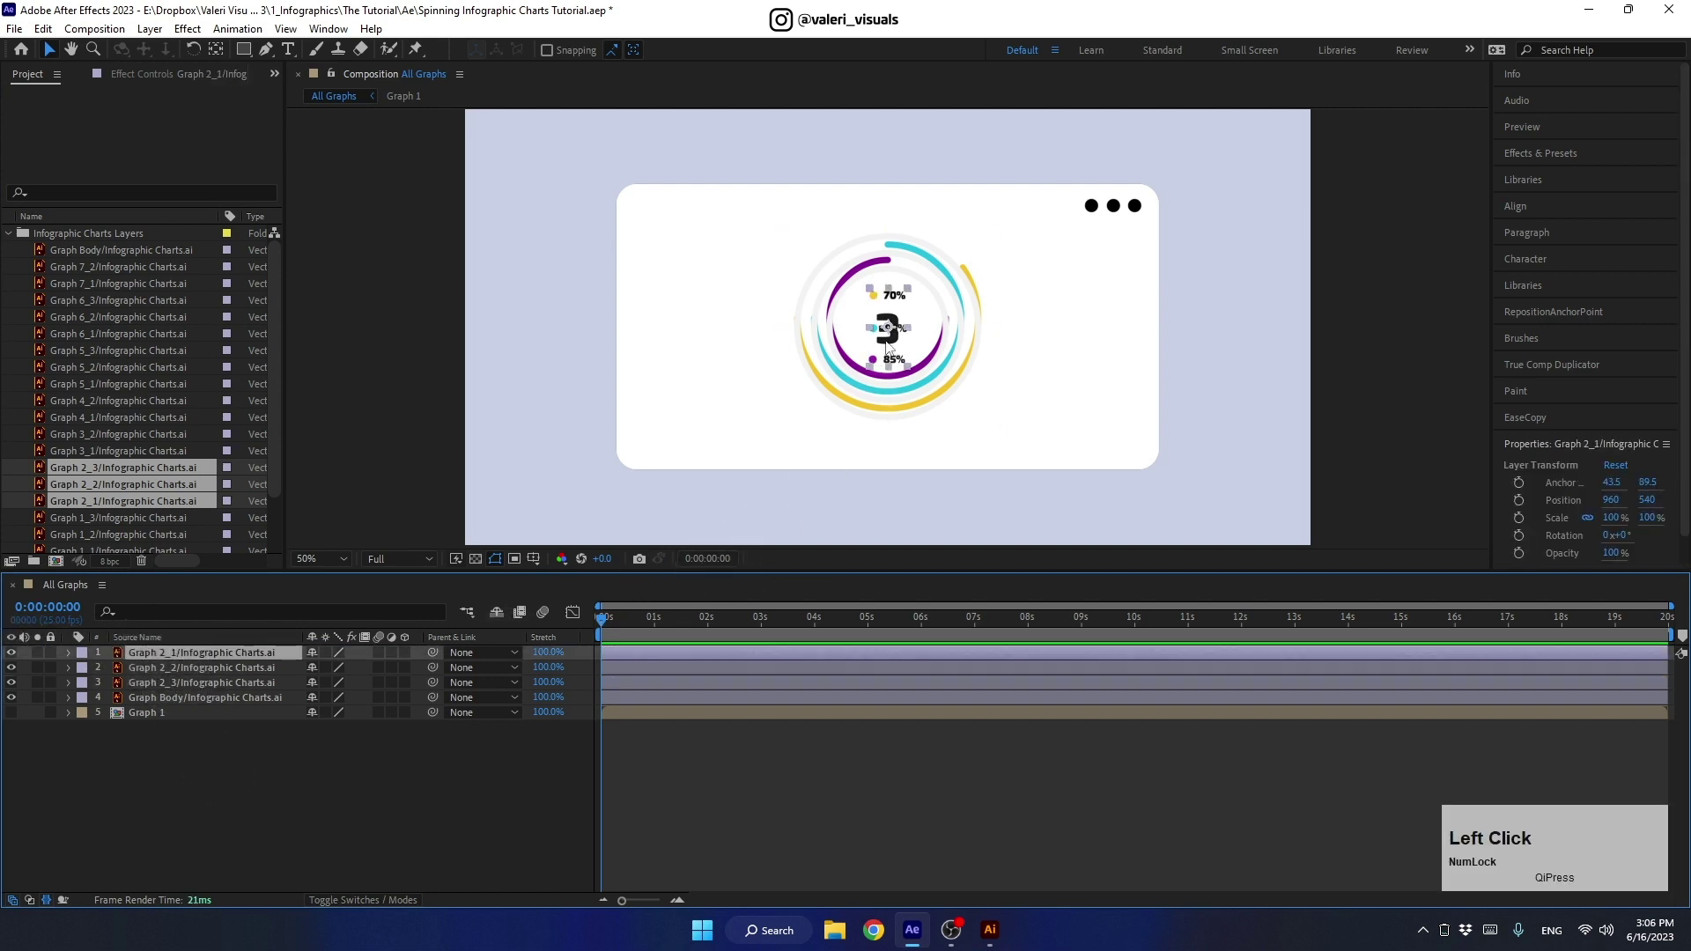
pyautogui.click(893, 331)
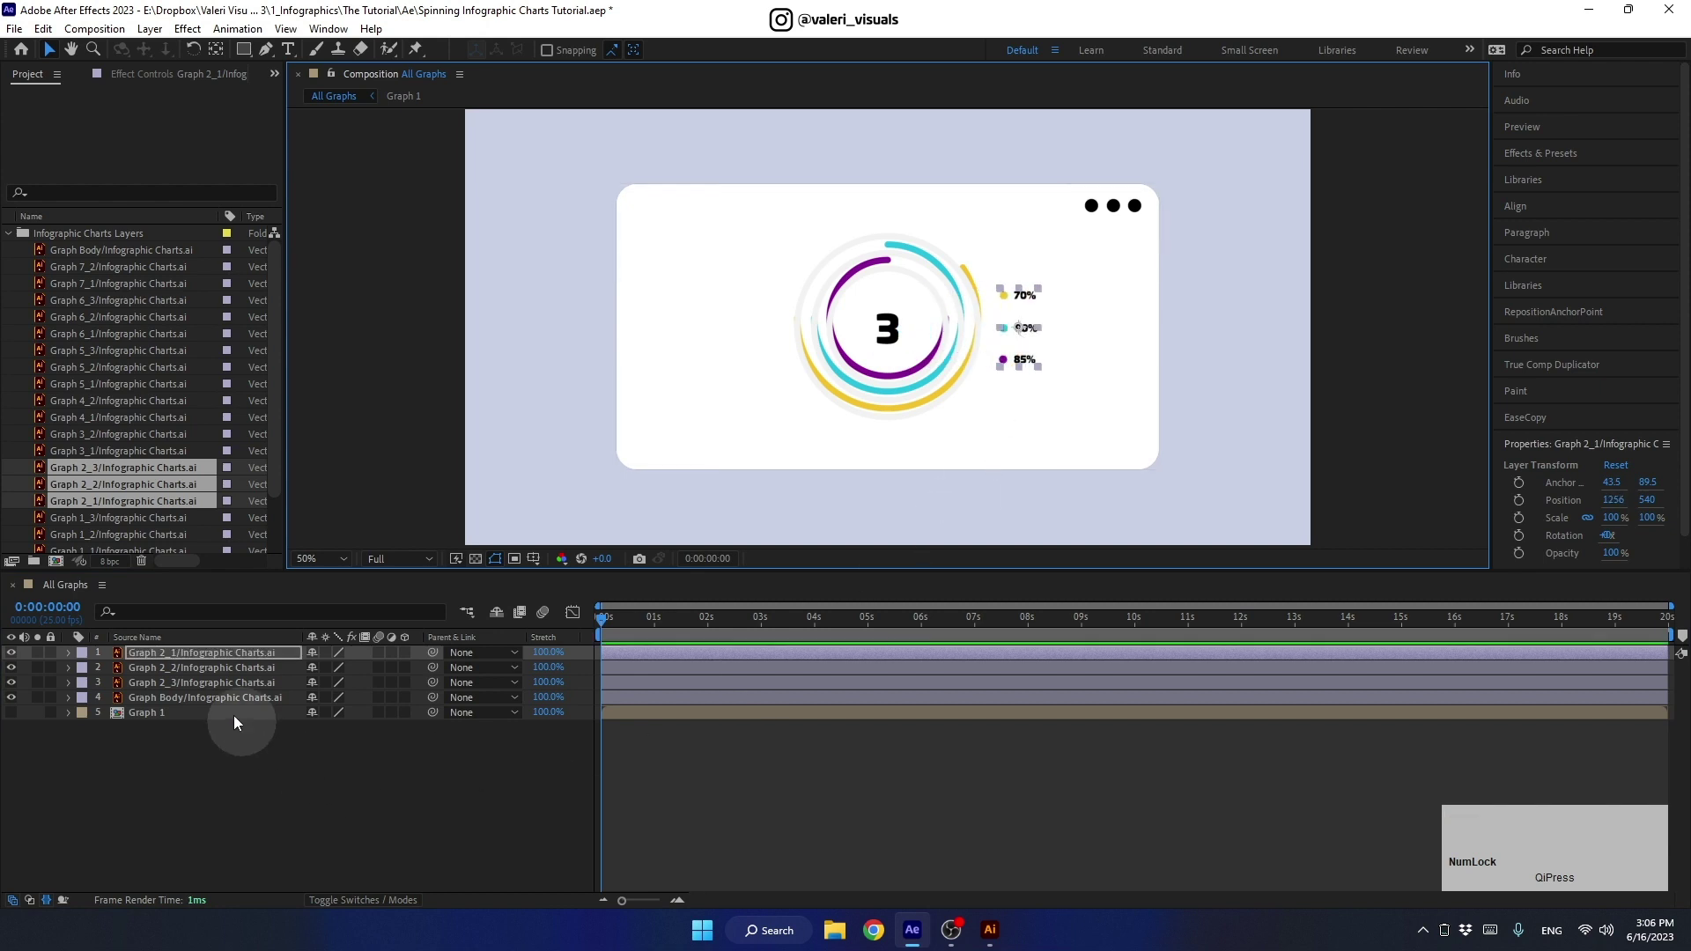
# Step: Reorder the ring layers and move the coloured arcs layer off to the left
pyautogui.click(184, 671)
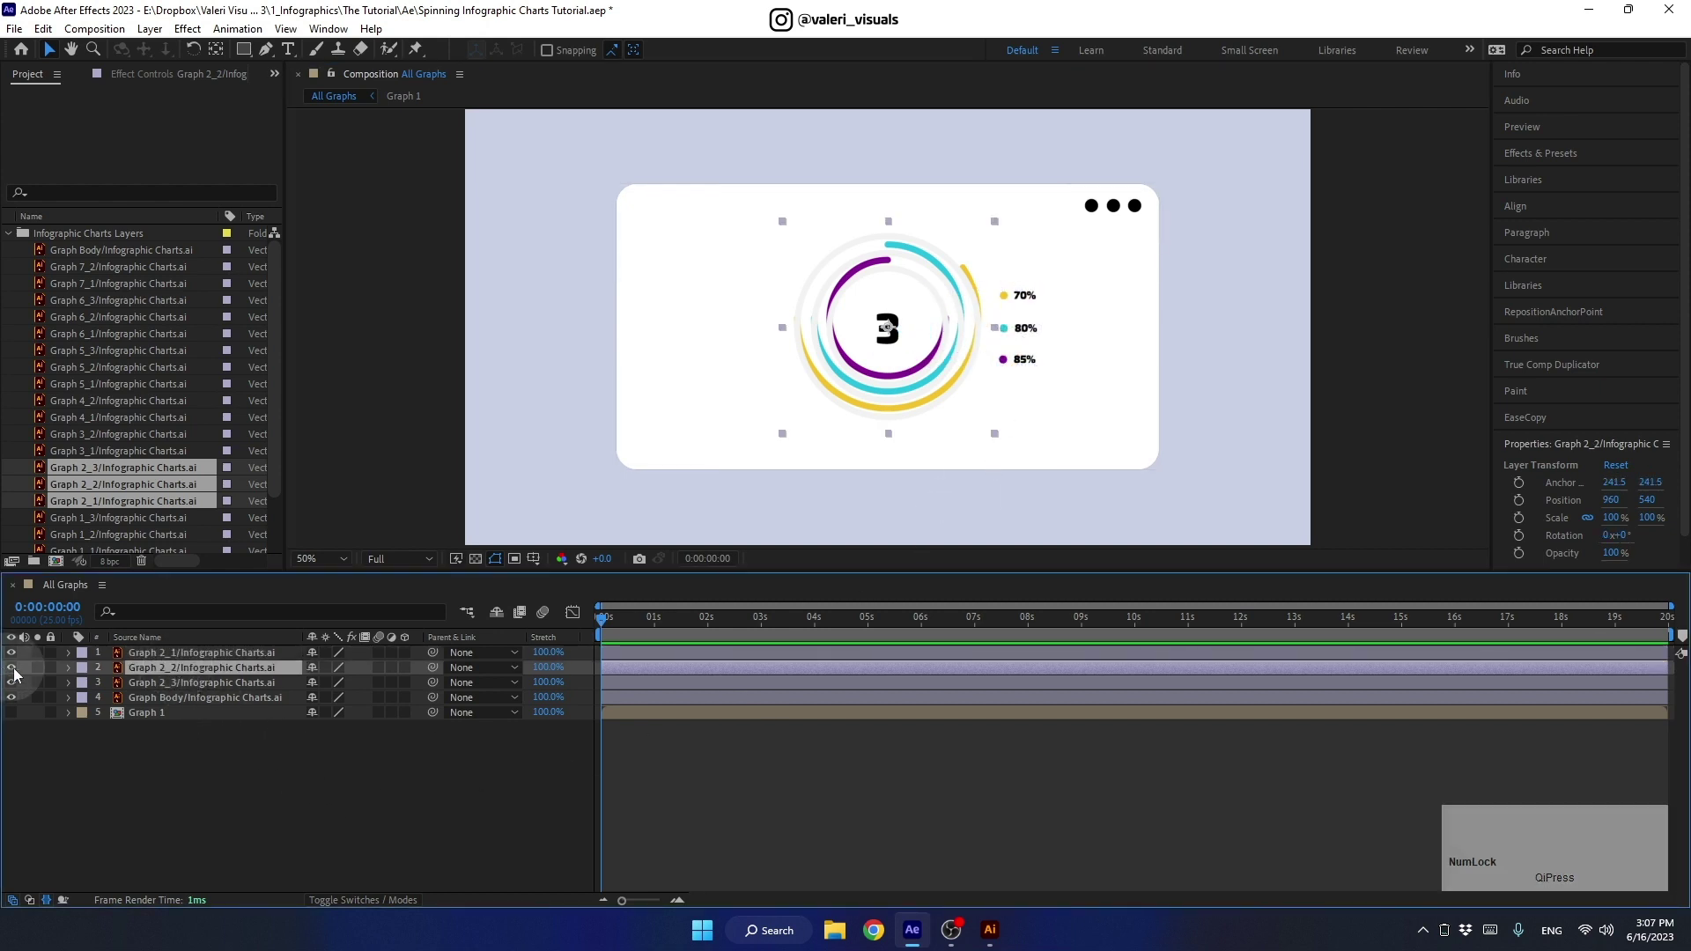
pyautogui.click(22, 673)
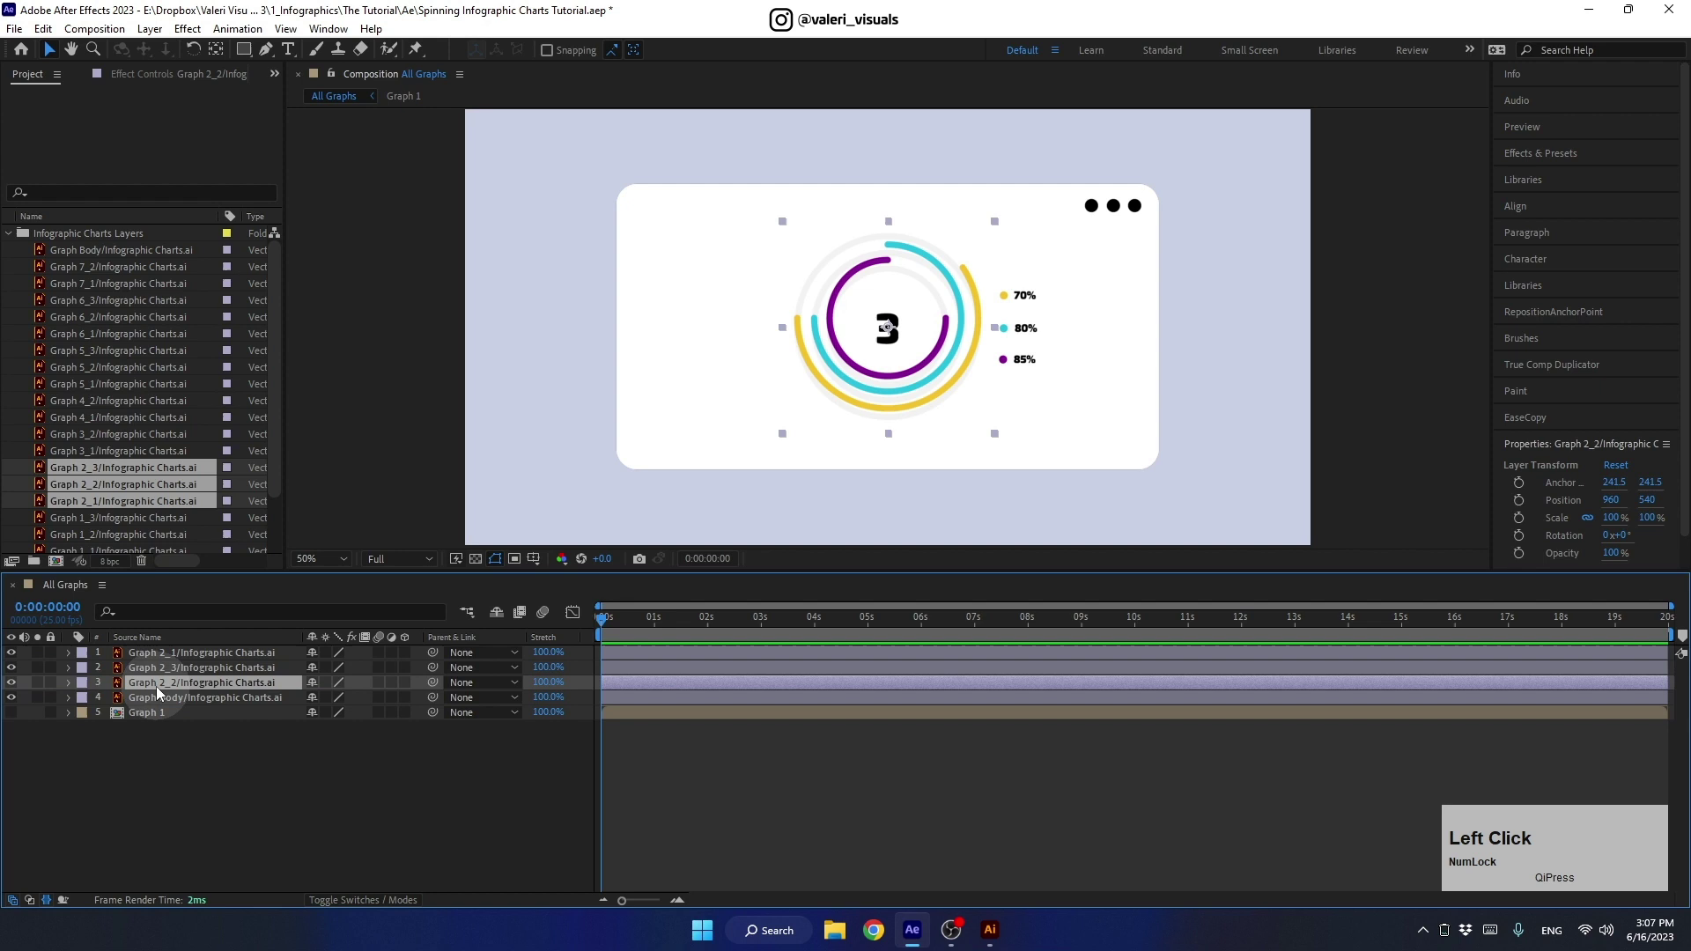
pyautogui.click(153, 674)
pyautogui.press('Down')
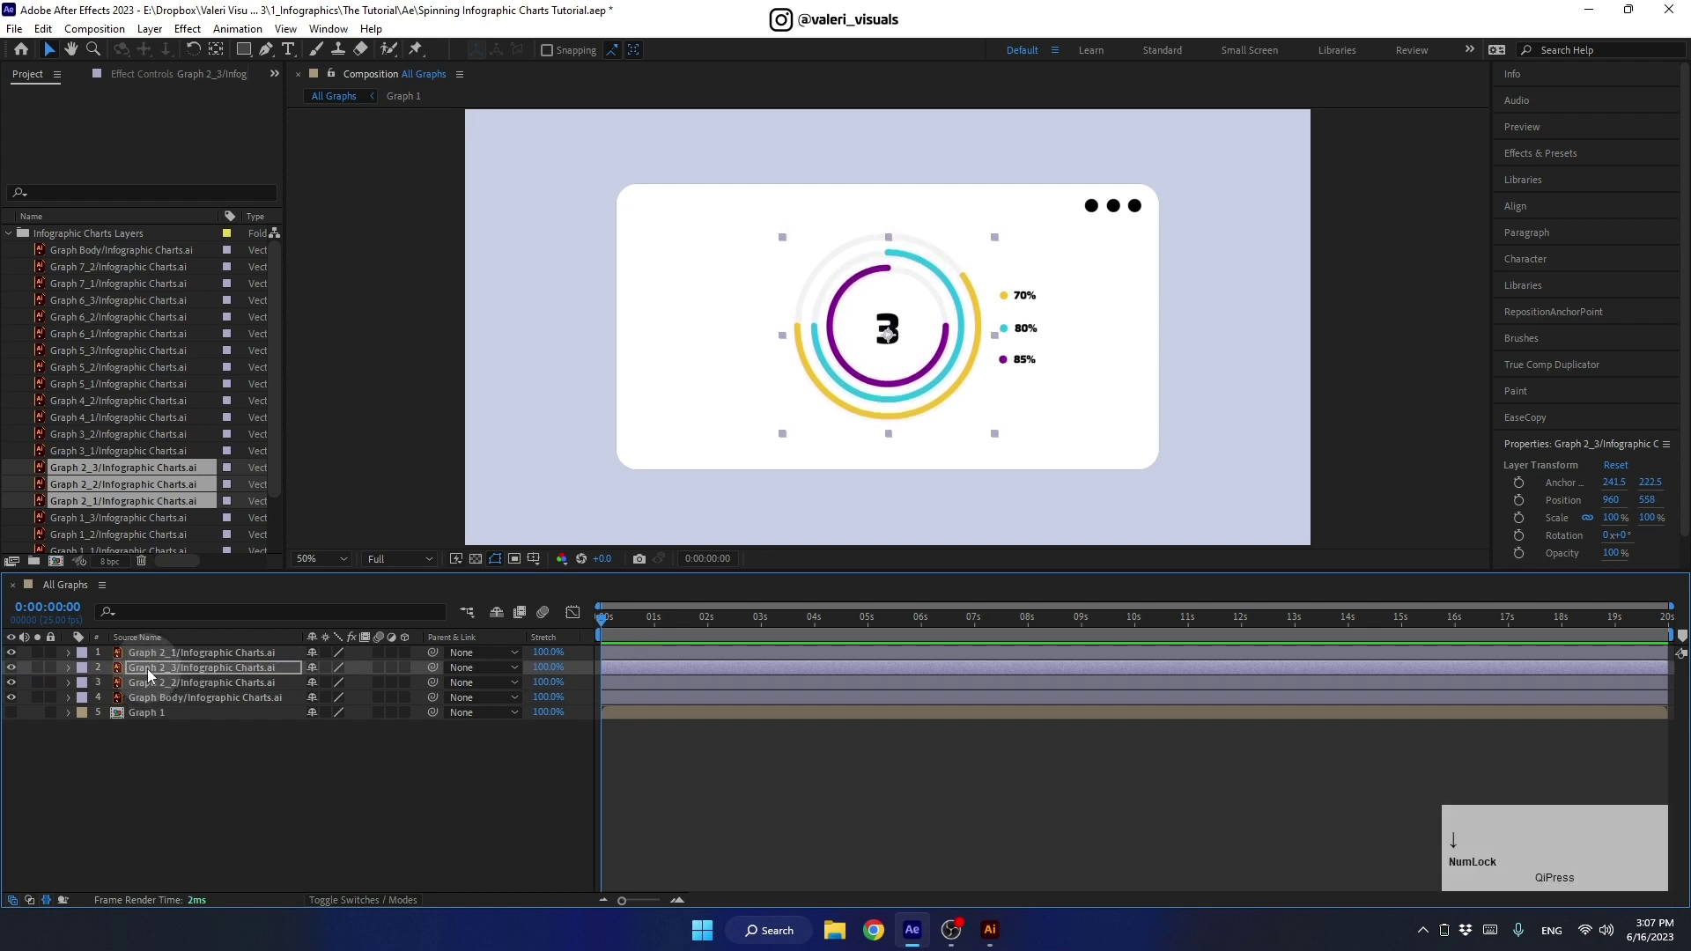
pyautogui.click(154, 673)
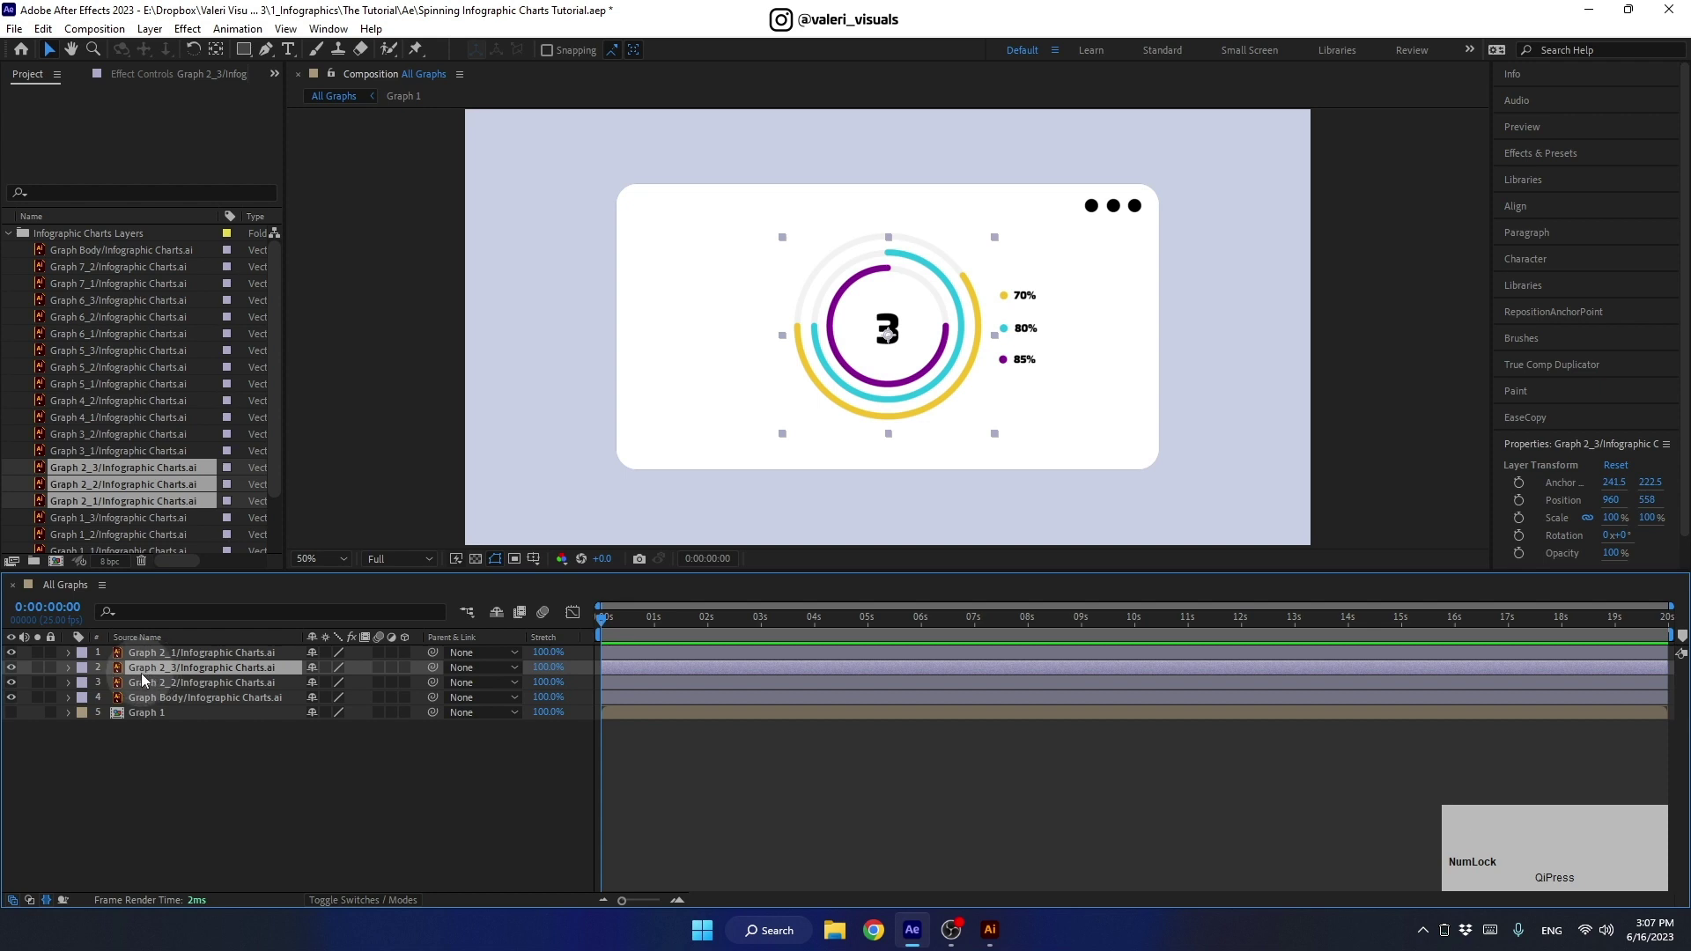
pyautogui.click(895, 344)
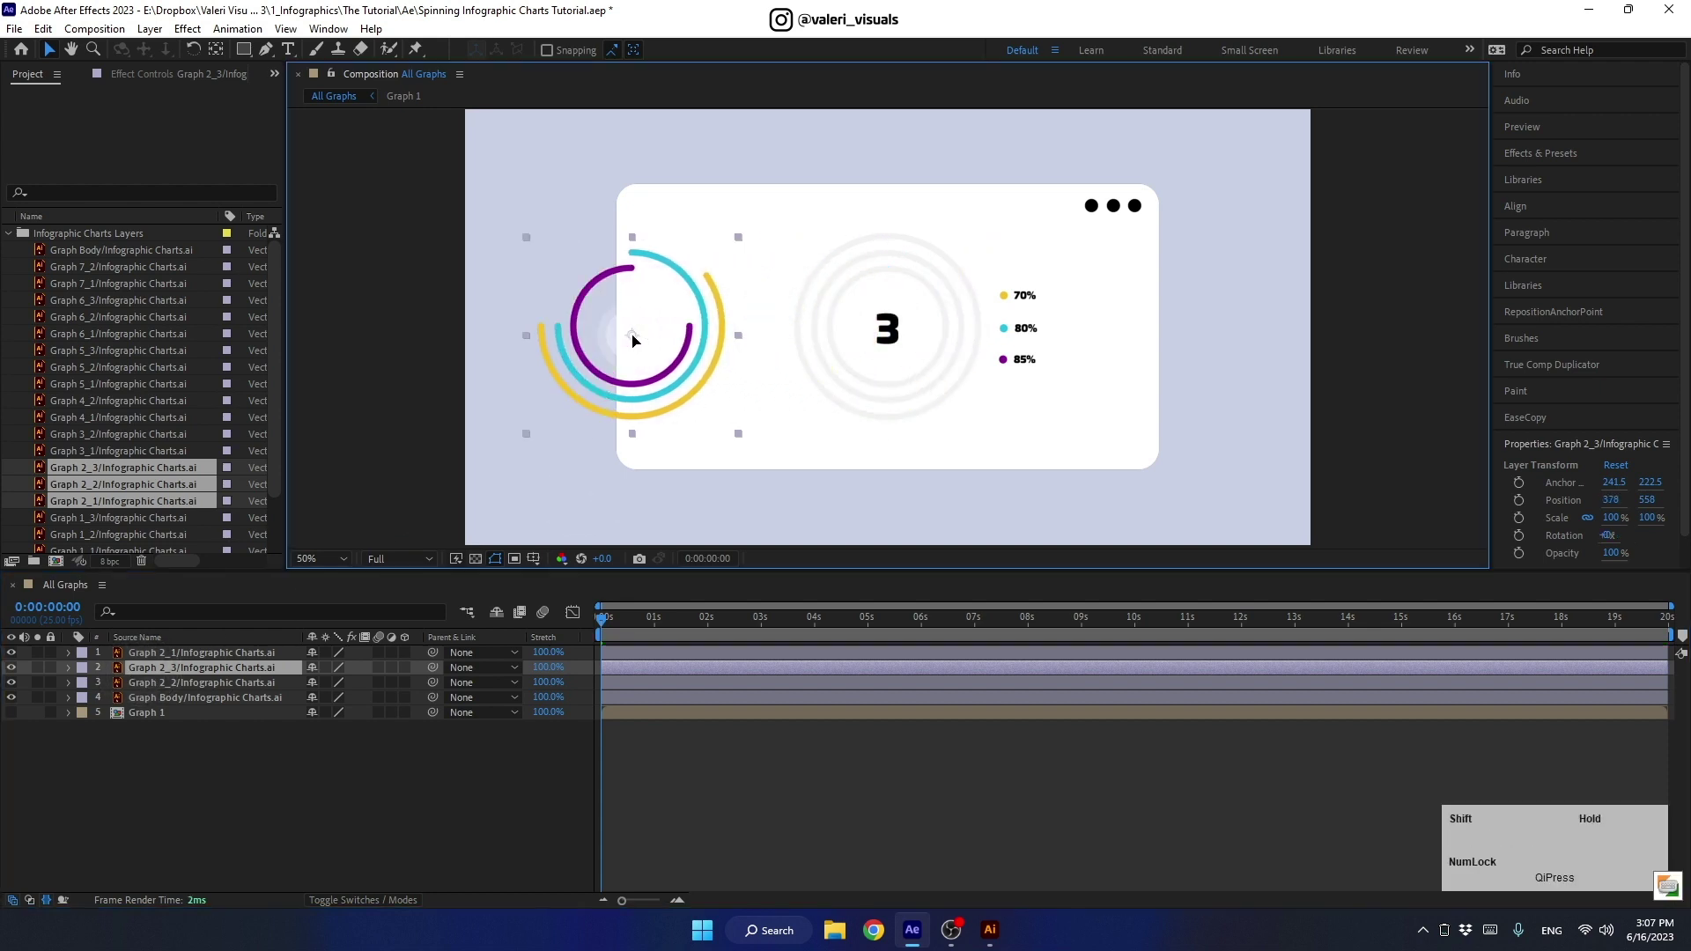
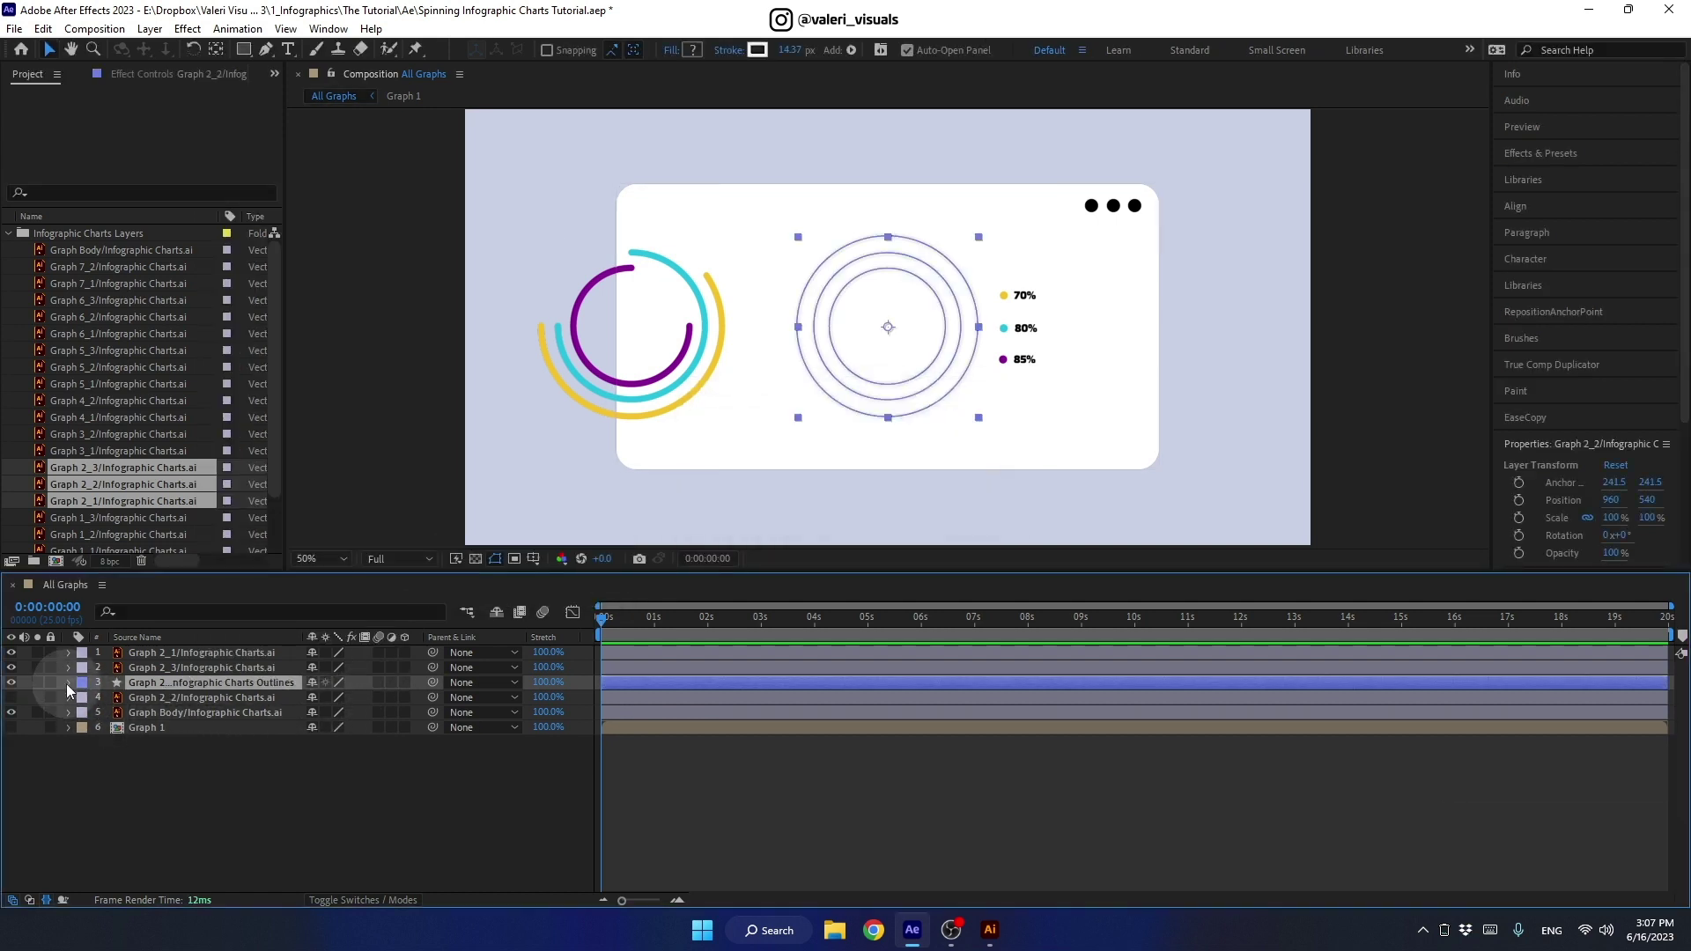
# Step: Recolour the ring strokes by sampling the arcs' yellow, cyan and purple with the Stroke Color eyedroppers
pyautogui.click(72, 690)
pyautogui.click(96, 710)
pyautogui.write('color')
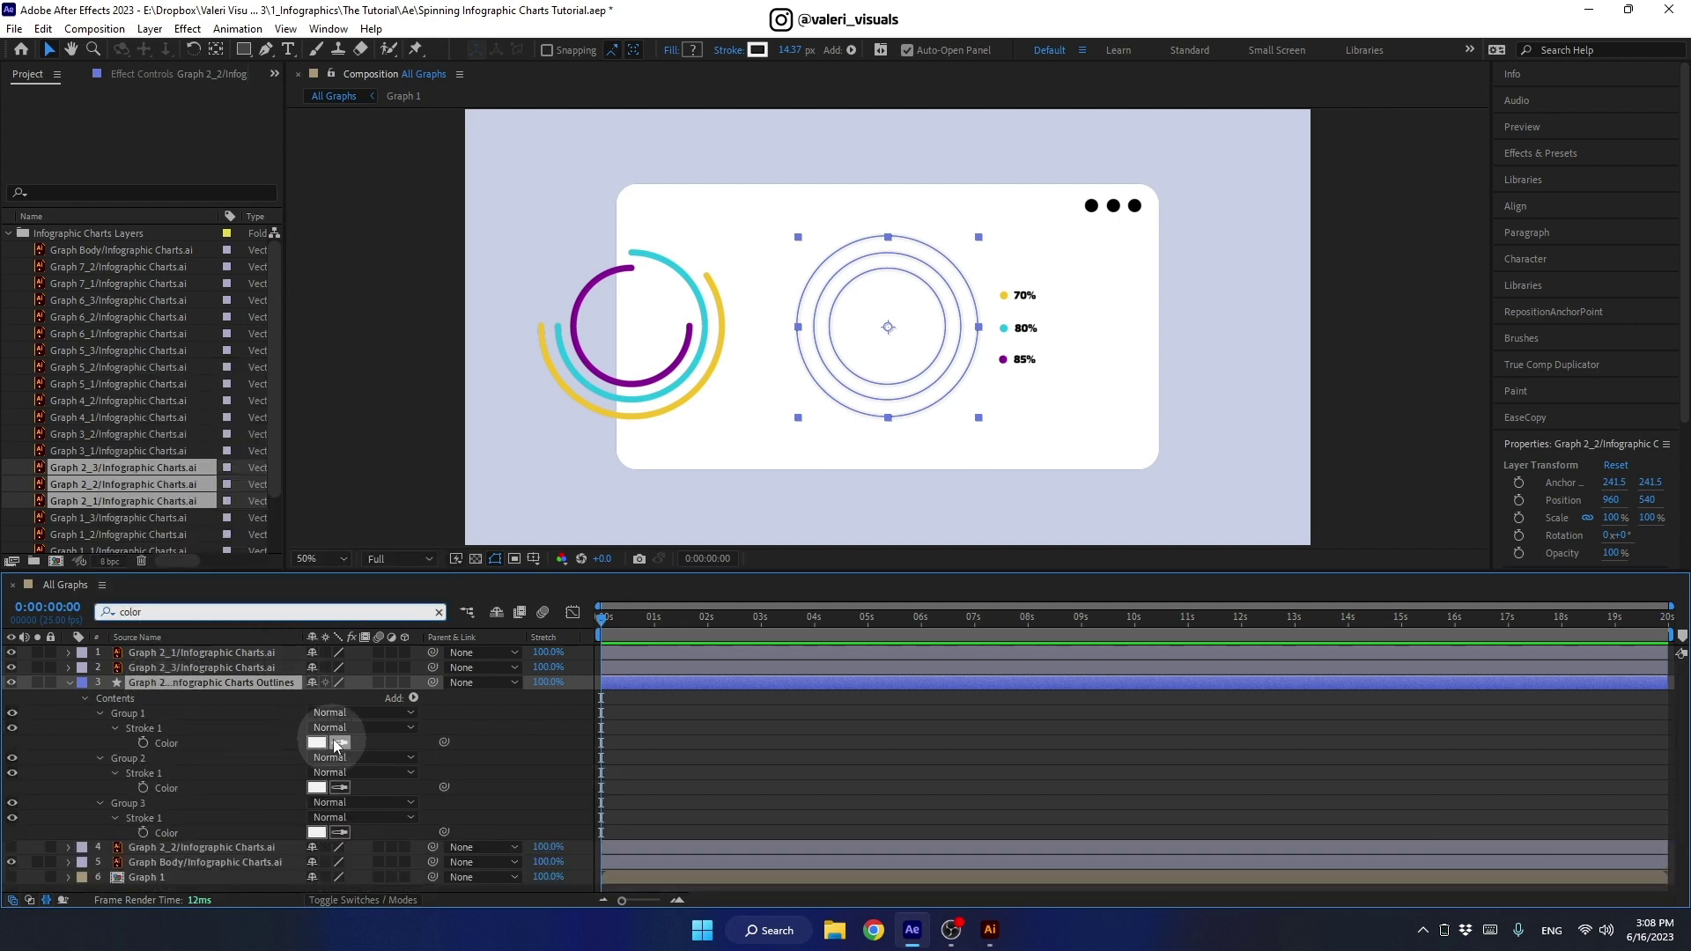
pyautogui.click(20, 714)
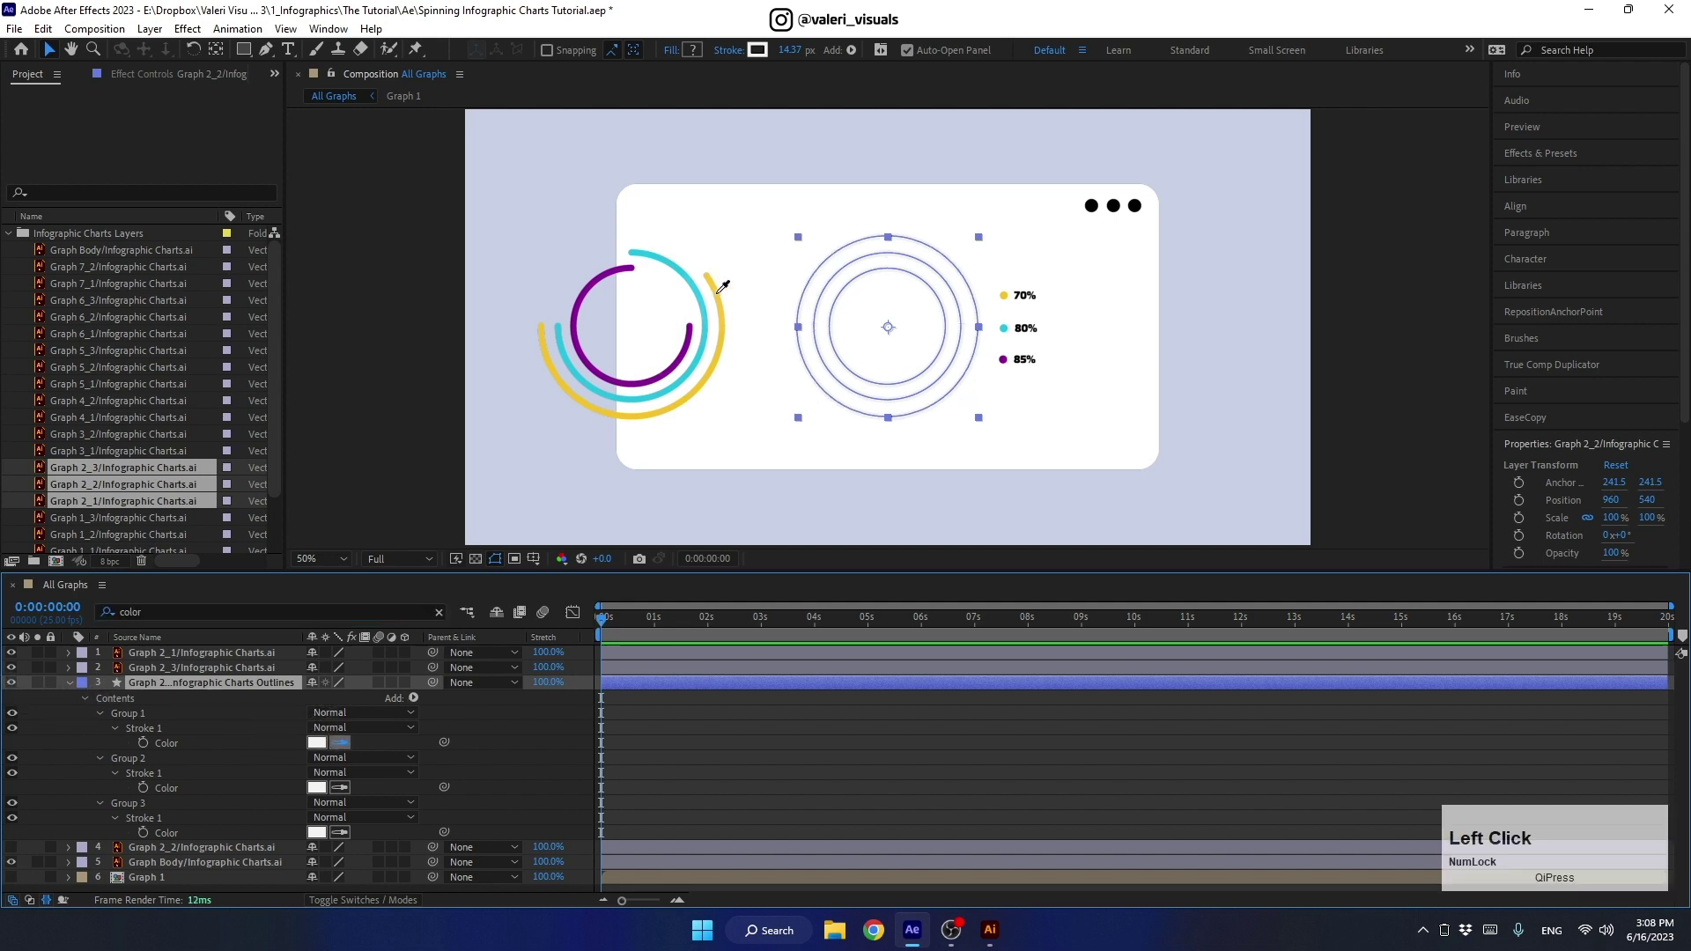
pyautogui.click(347, 788)
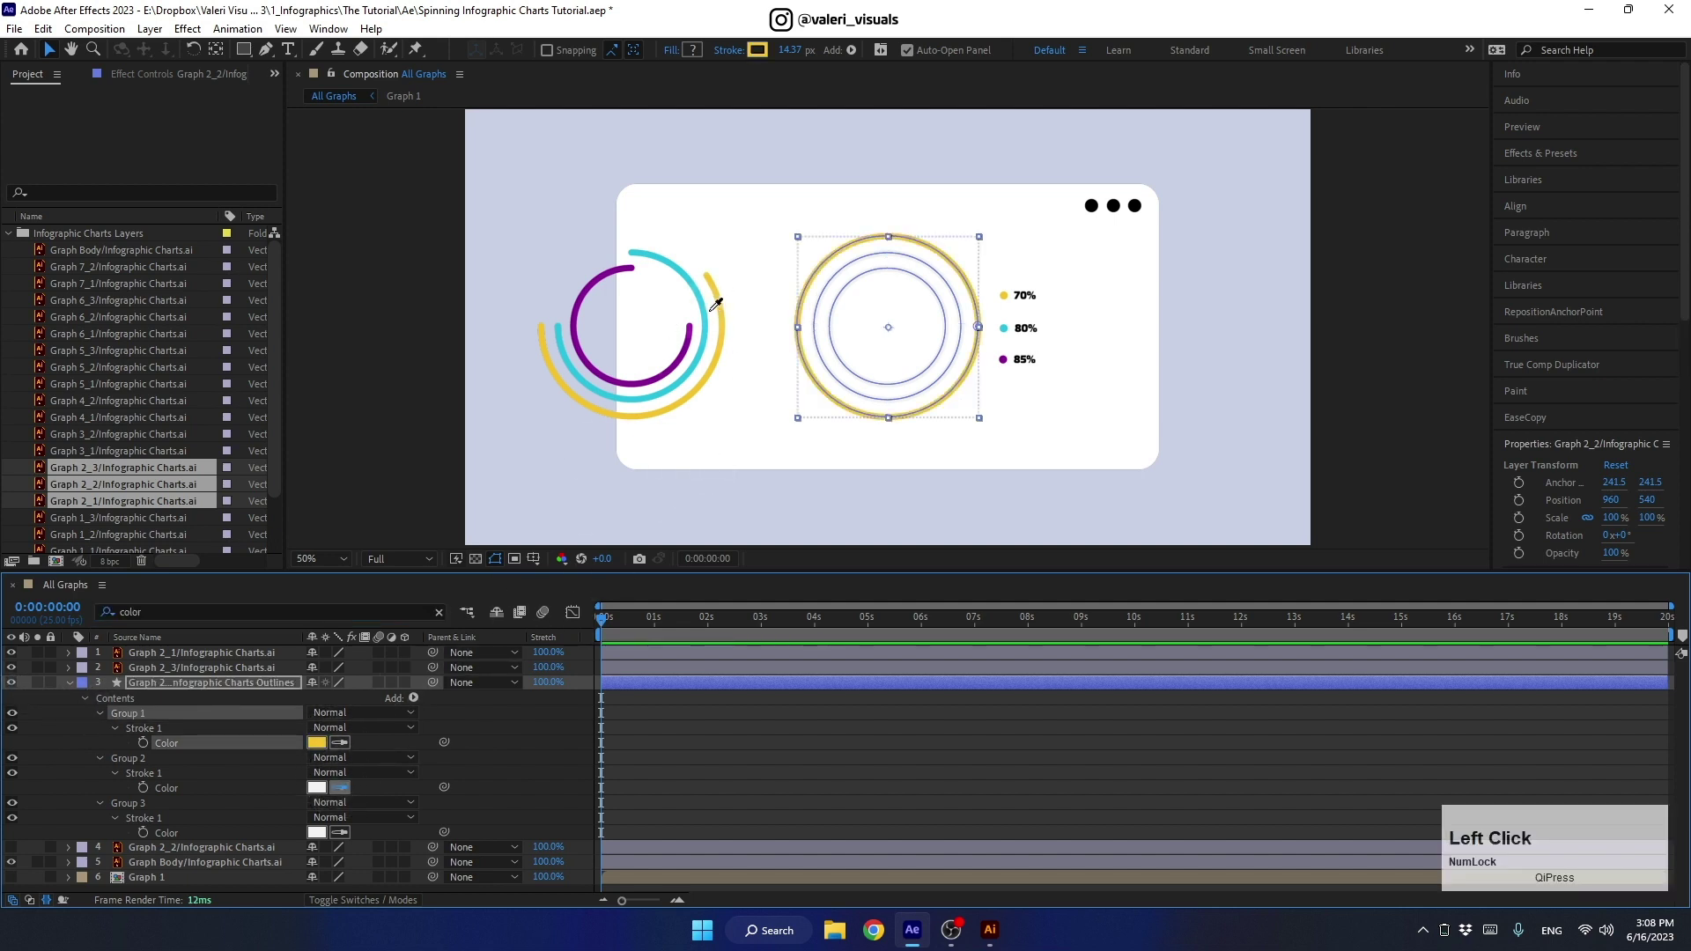
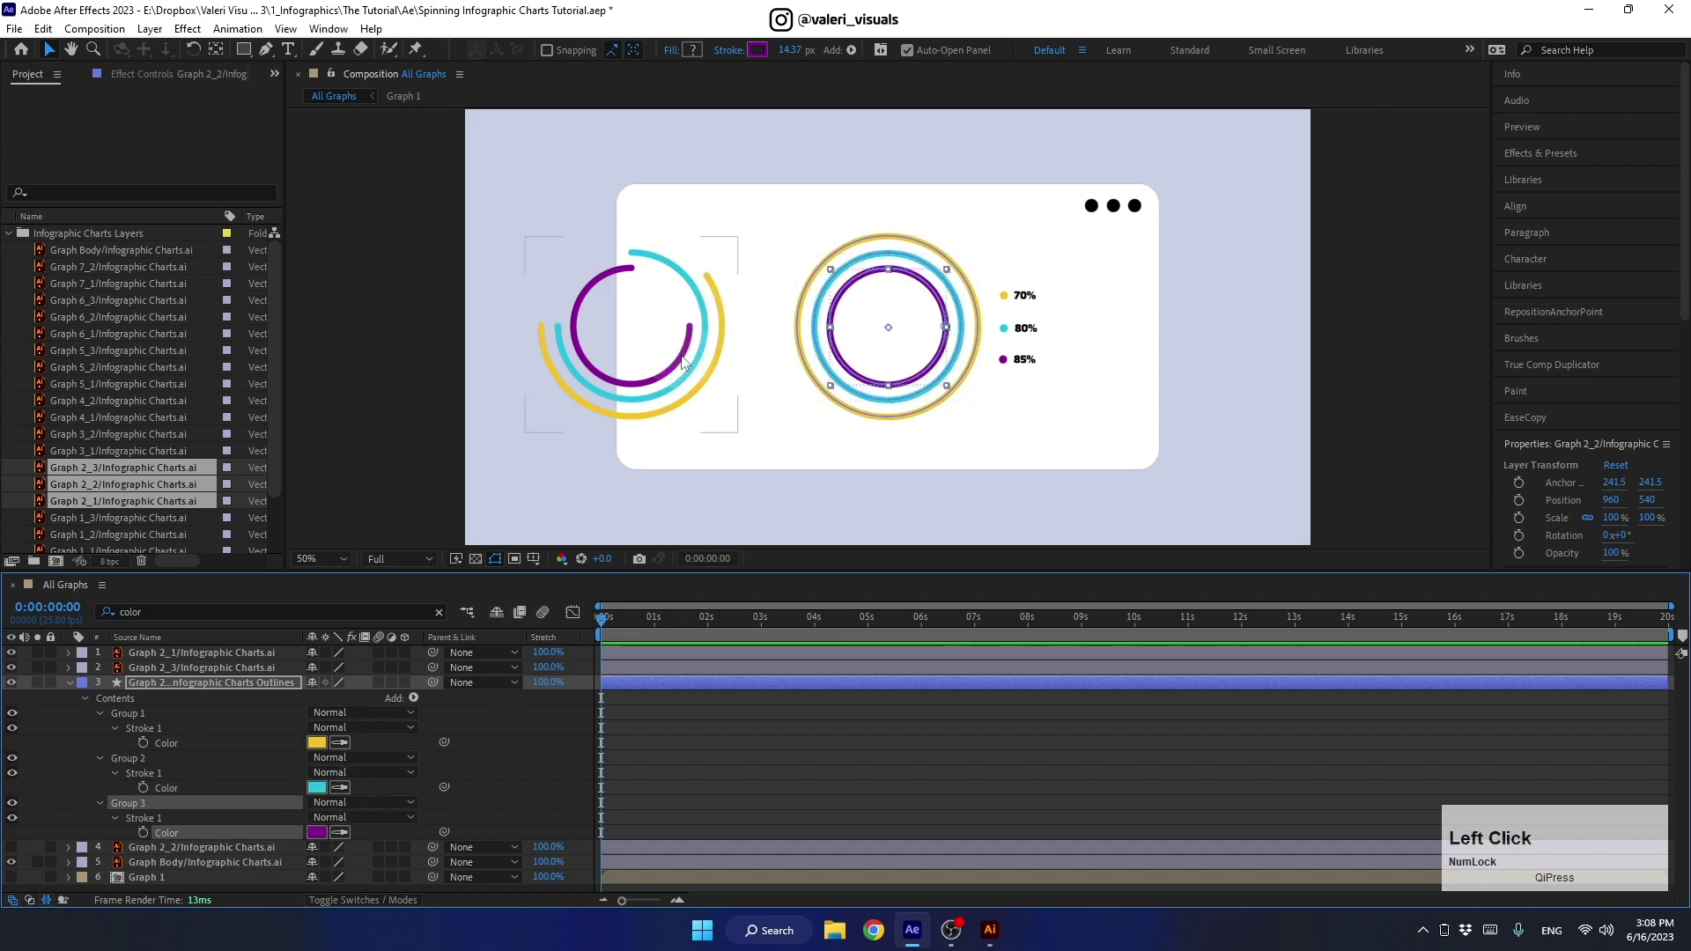
# Step: Delete the leftover coloured-arc layer Graph 2_3 from the All Graphs comp
pyautogui.click(569, 389)
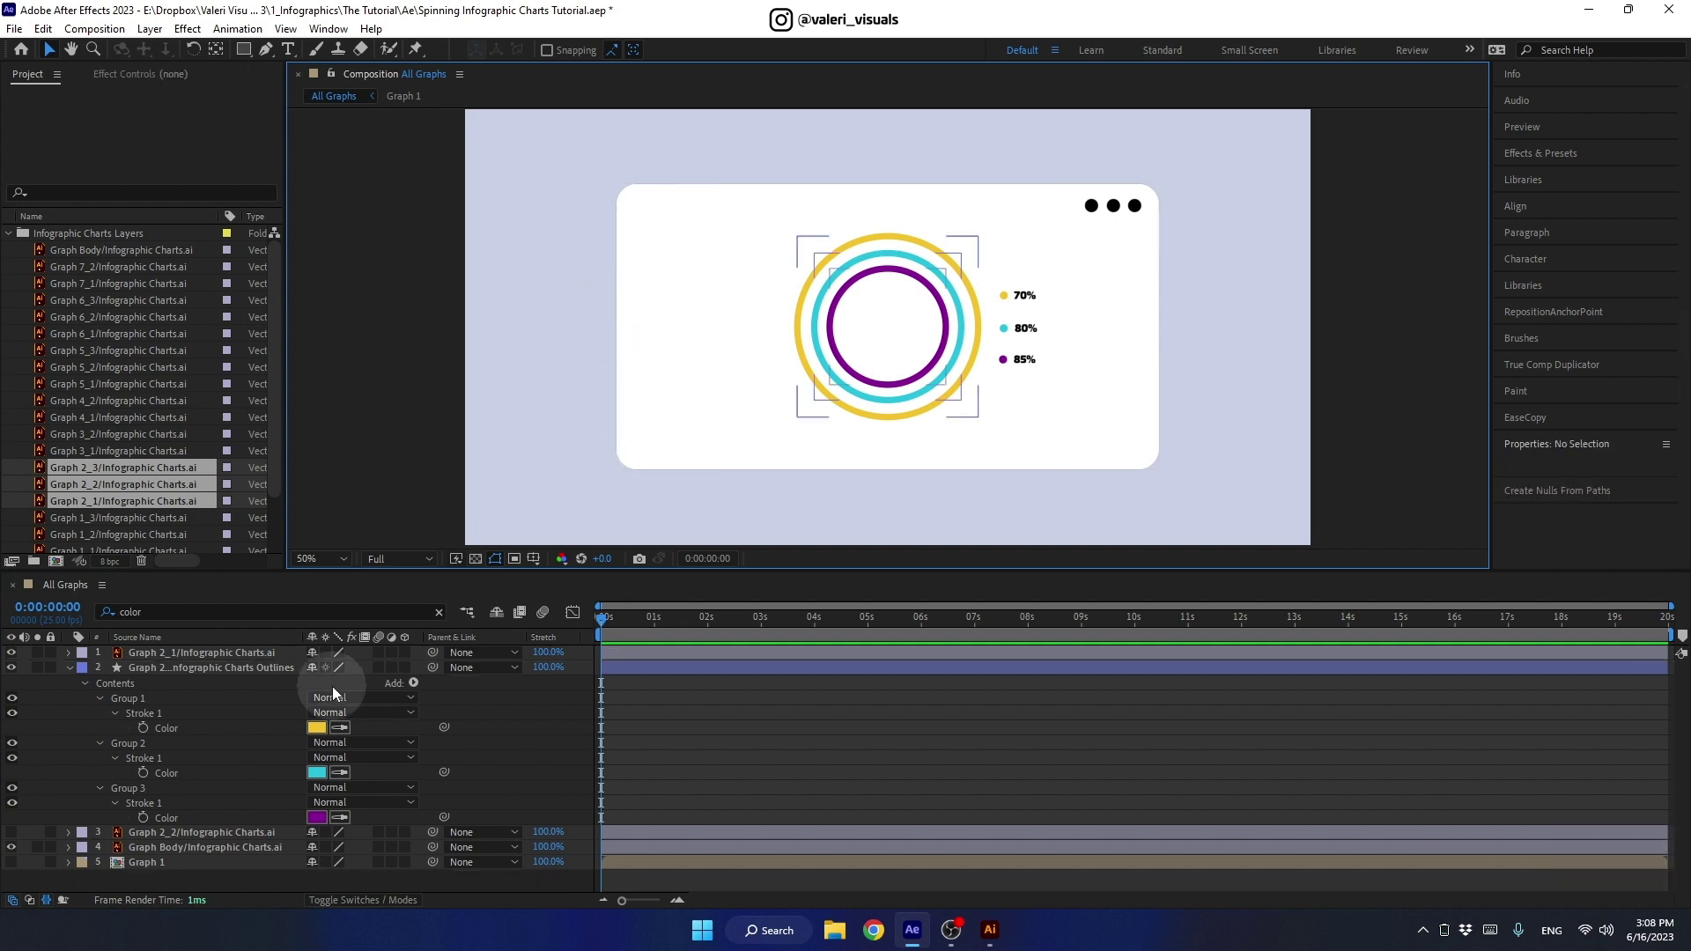
pyautogui.click(76, 675)
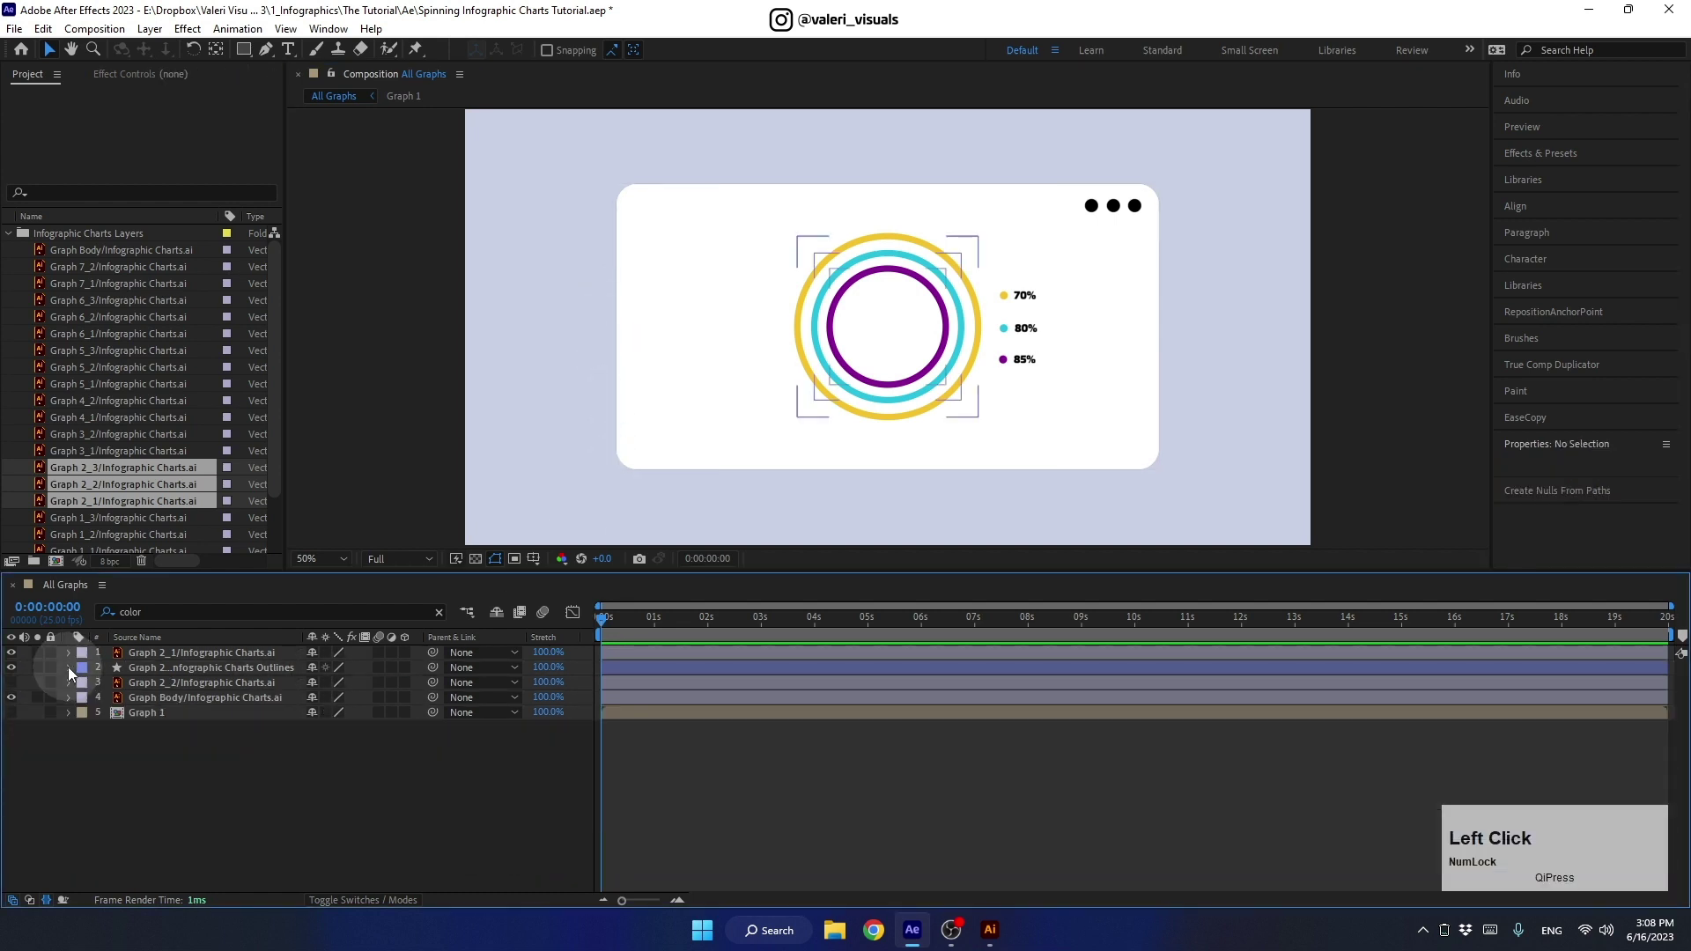
# Step: Expand the ring outlines layer and collapse all groups inside its Contents
pyautogui.click(142, 673)
pyautogui.click(76, 673)
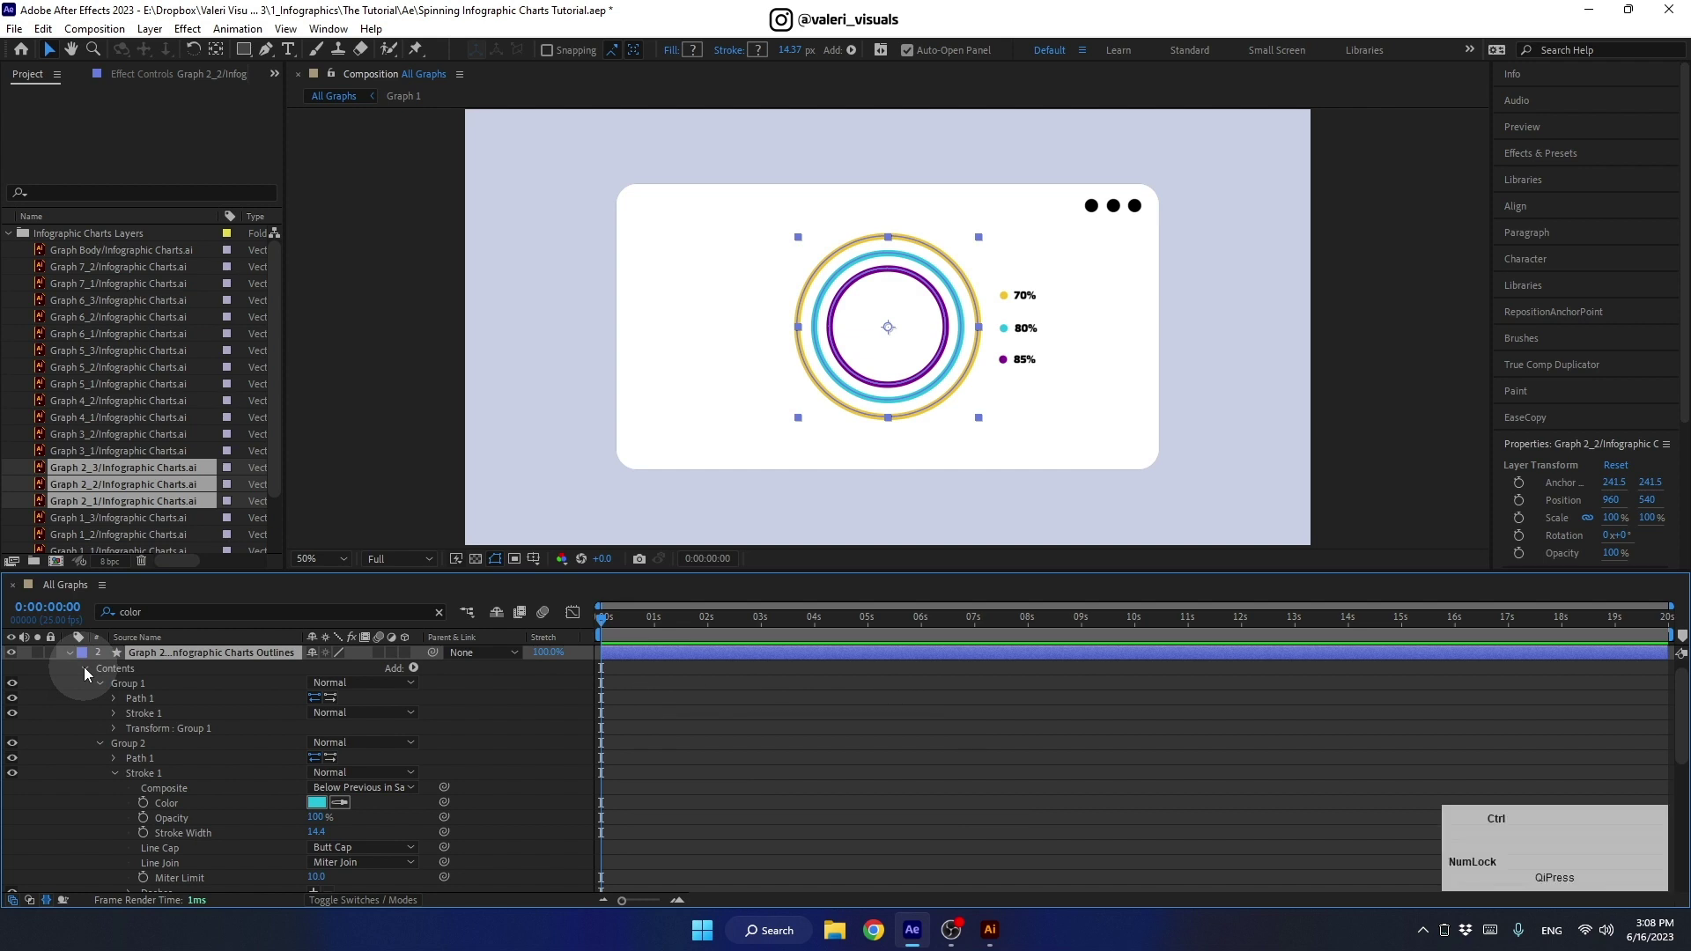
pyautogui.click(92, 674)
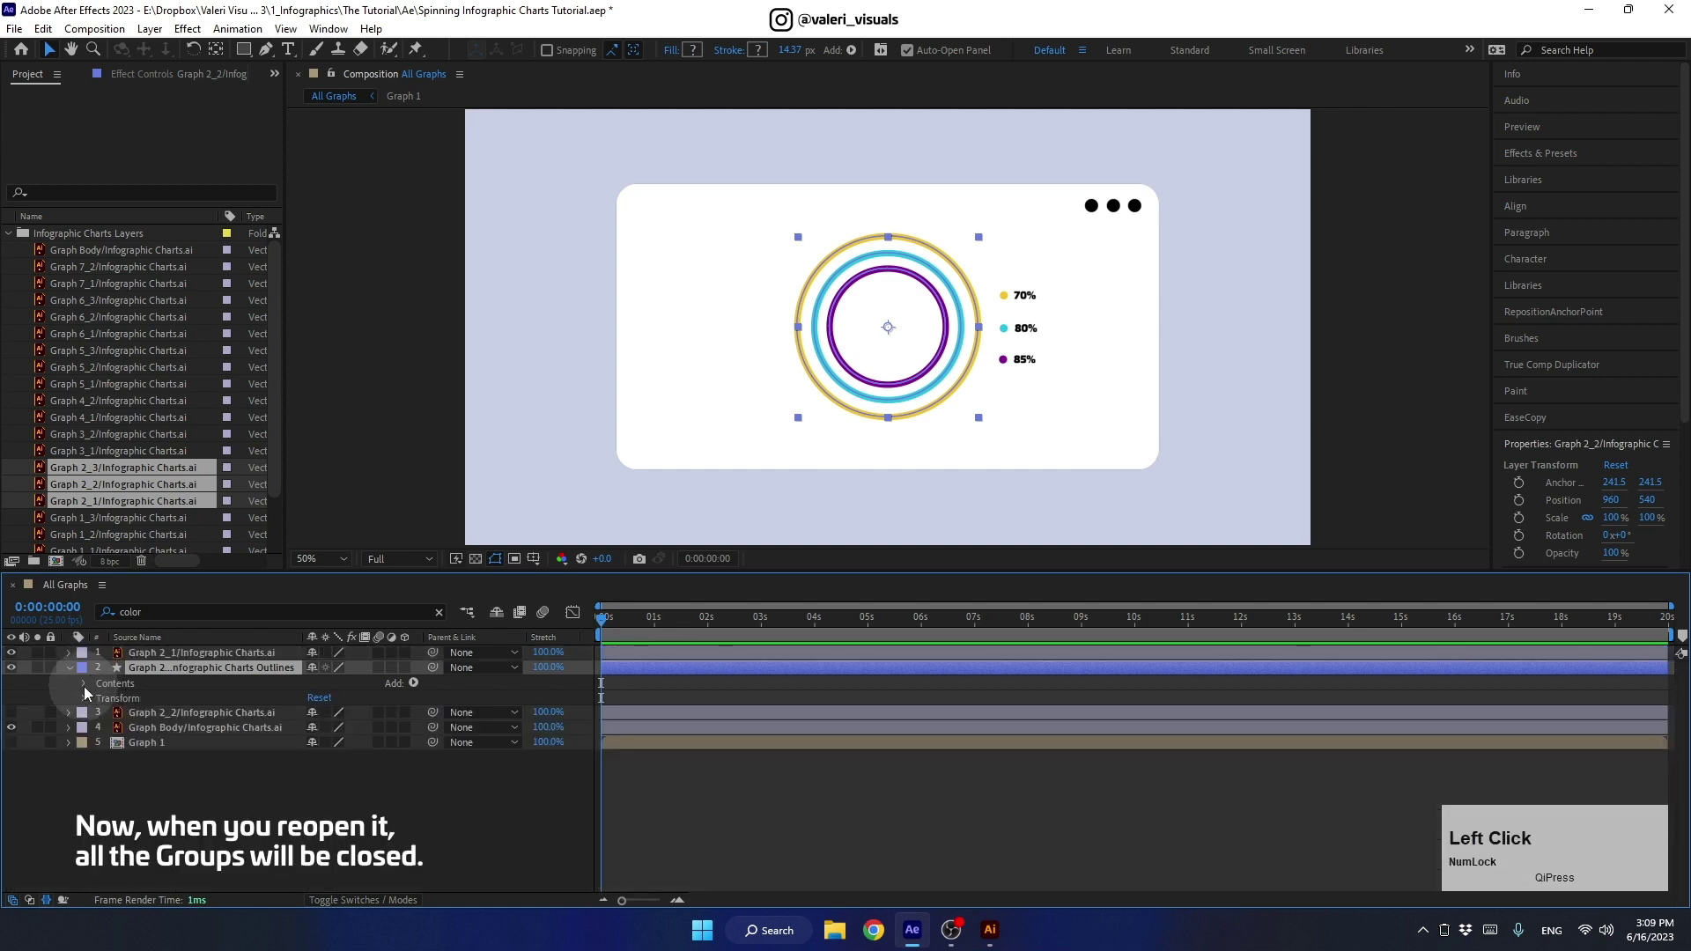
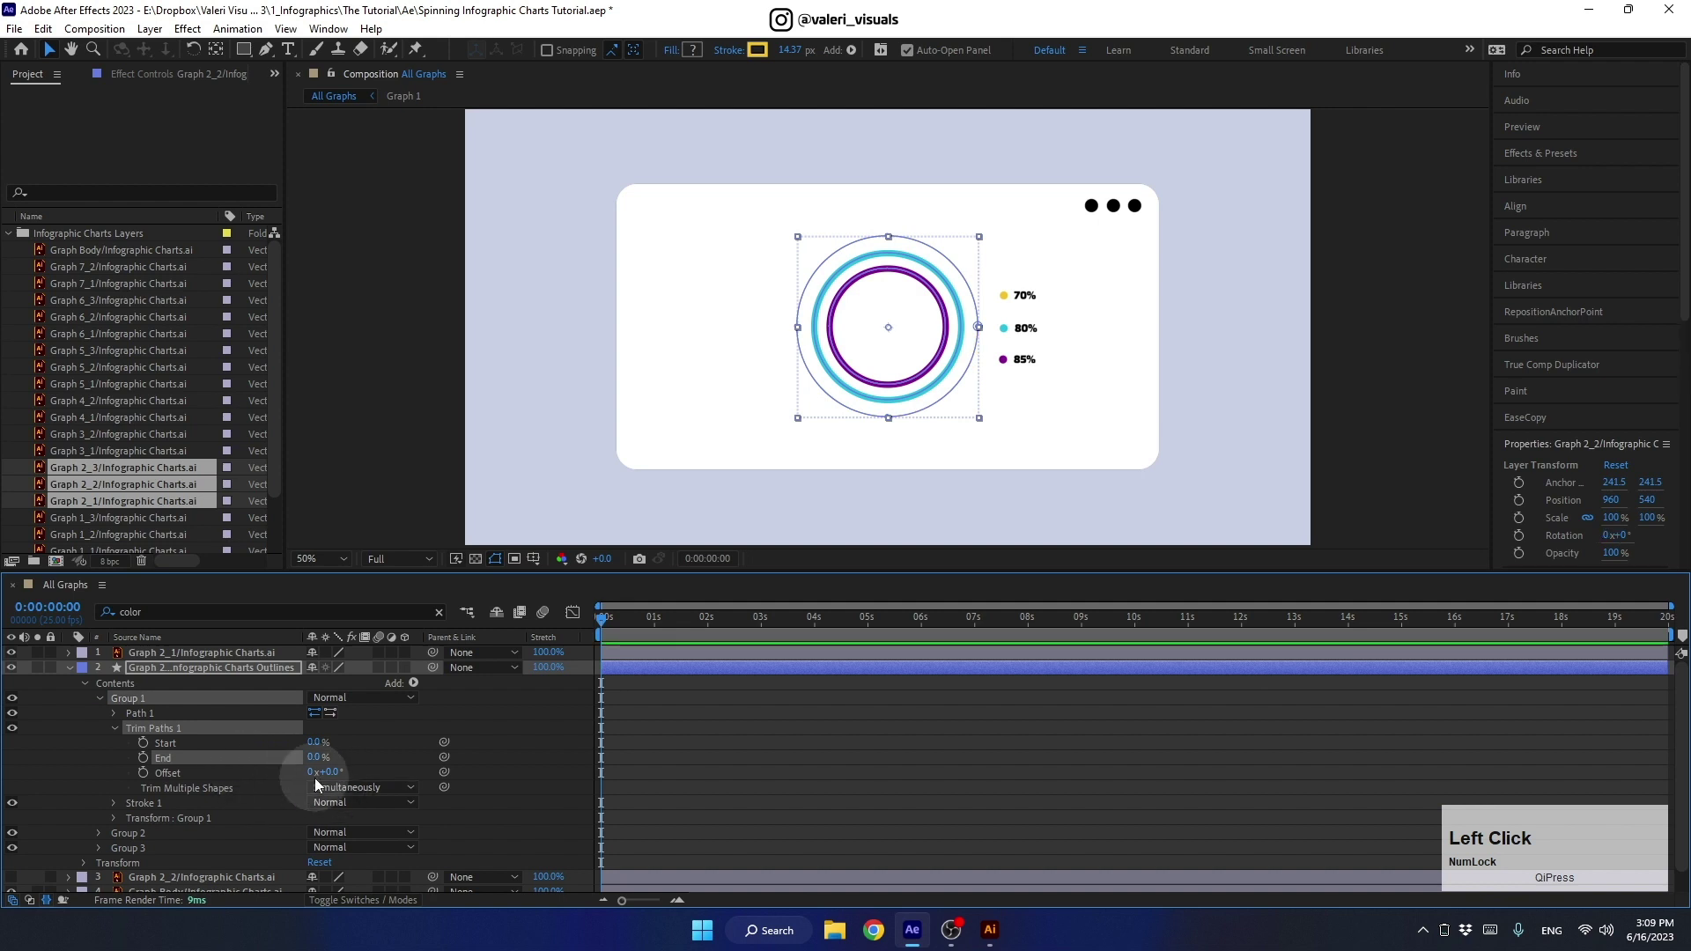
# Step: Keyframe the outer ring's Trim Paths End 0% at 0s, 100% at 1s, 0% at 2s, with Easy Ease
pyautogui.click(616, 624)
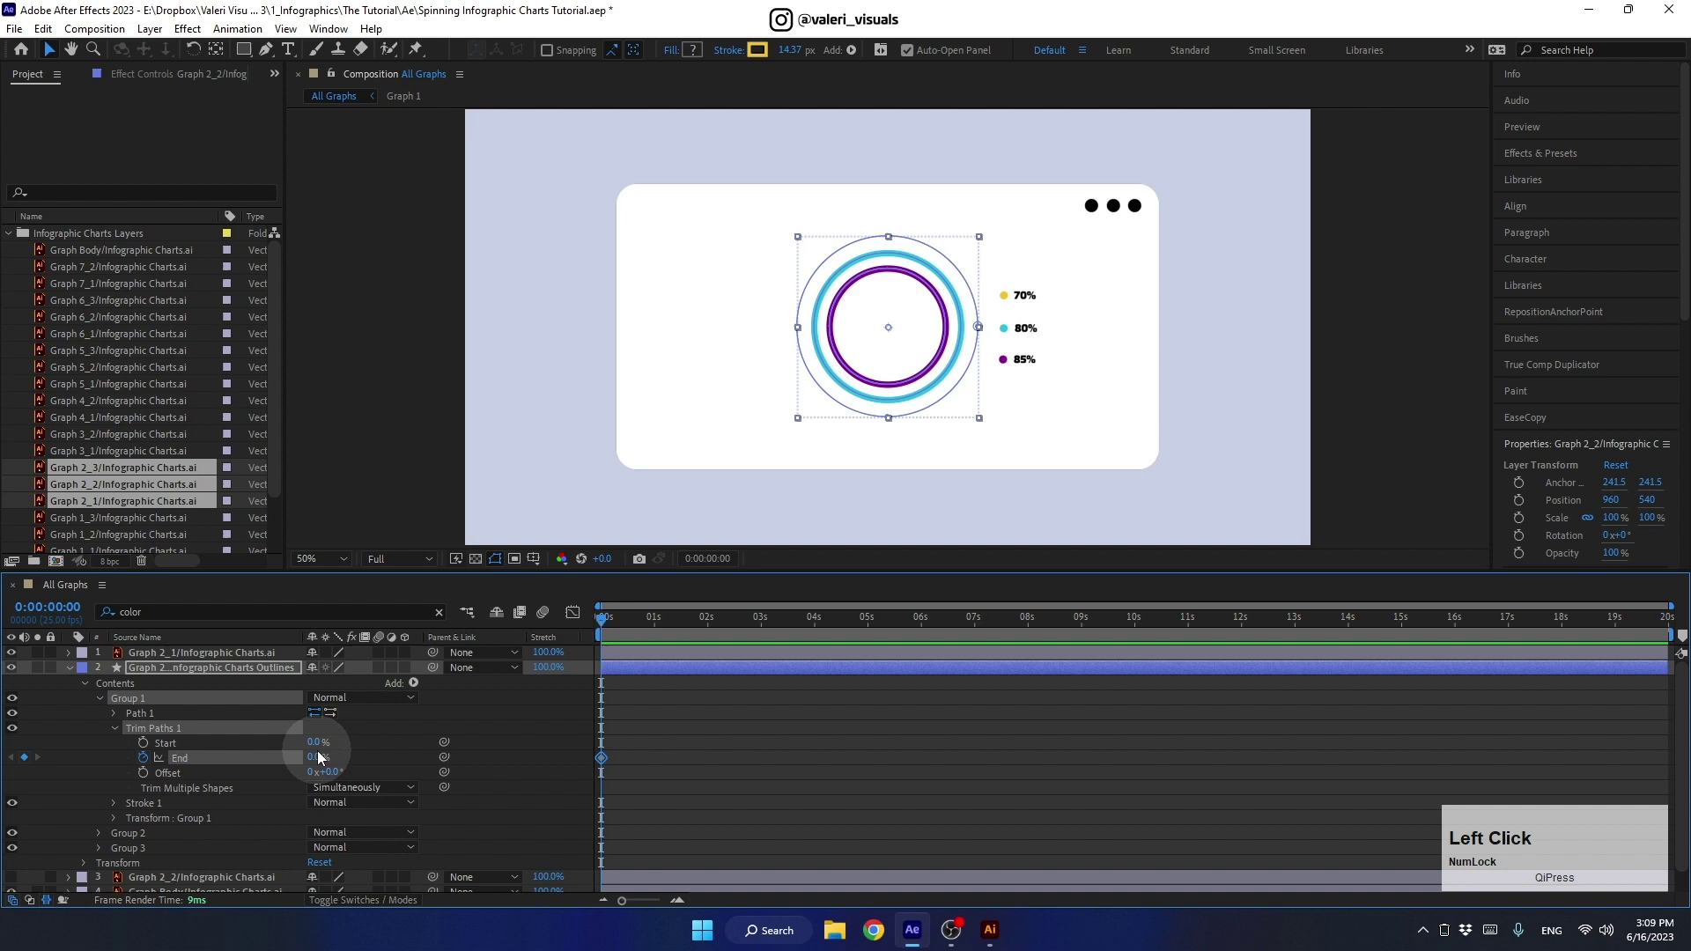
pyautogui.click(632, 629)
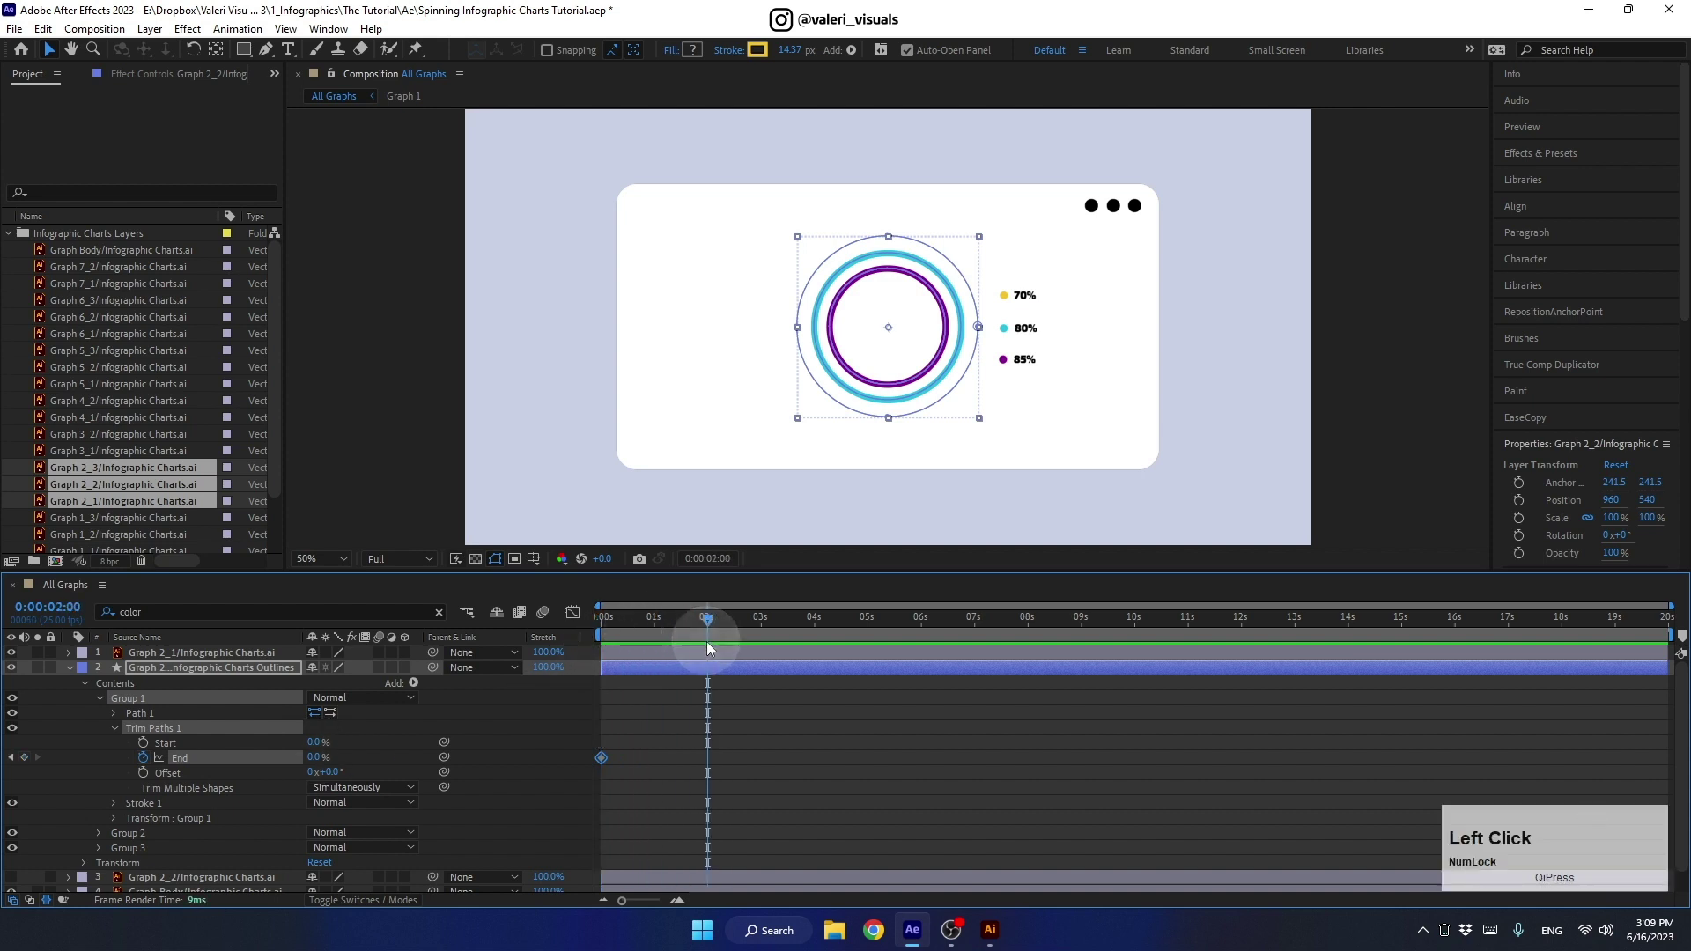
pyautogui.click(31, 761)
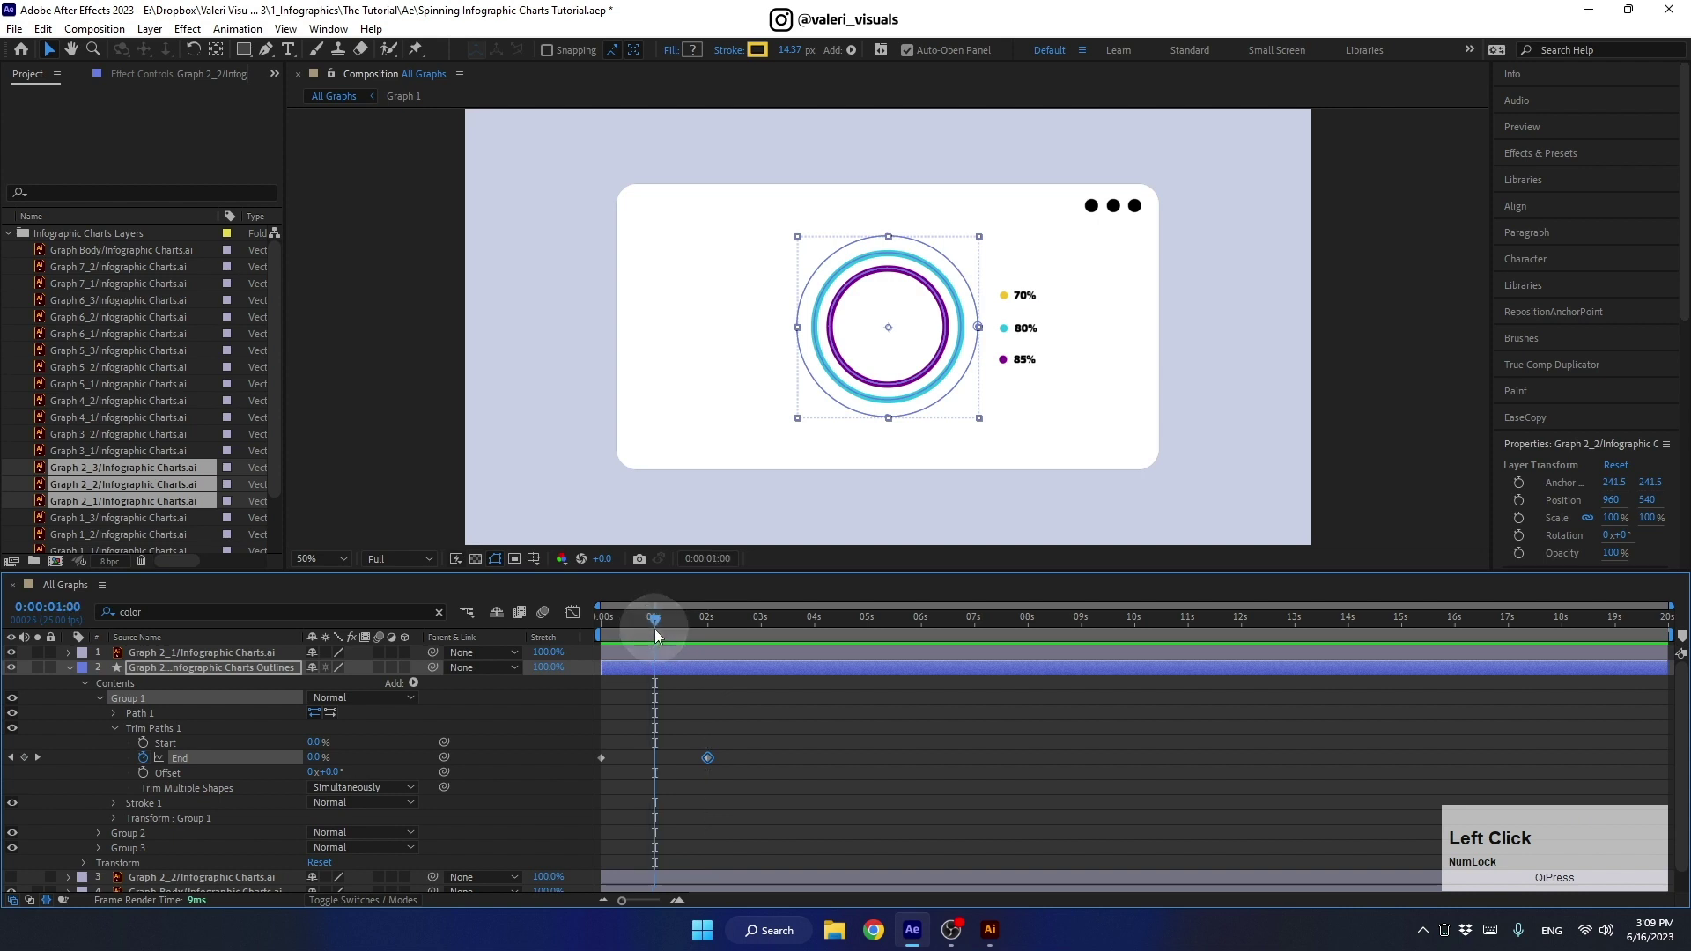
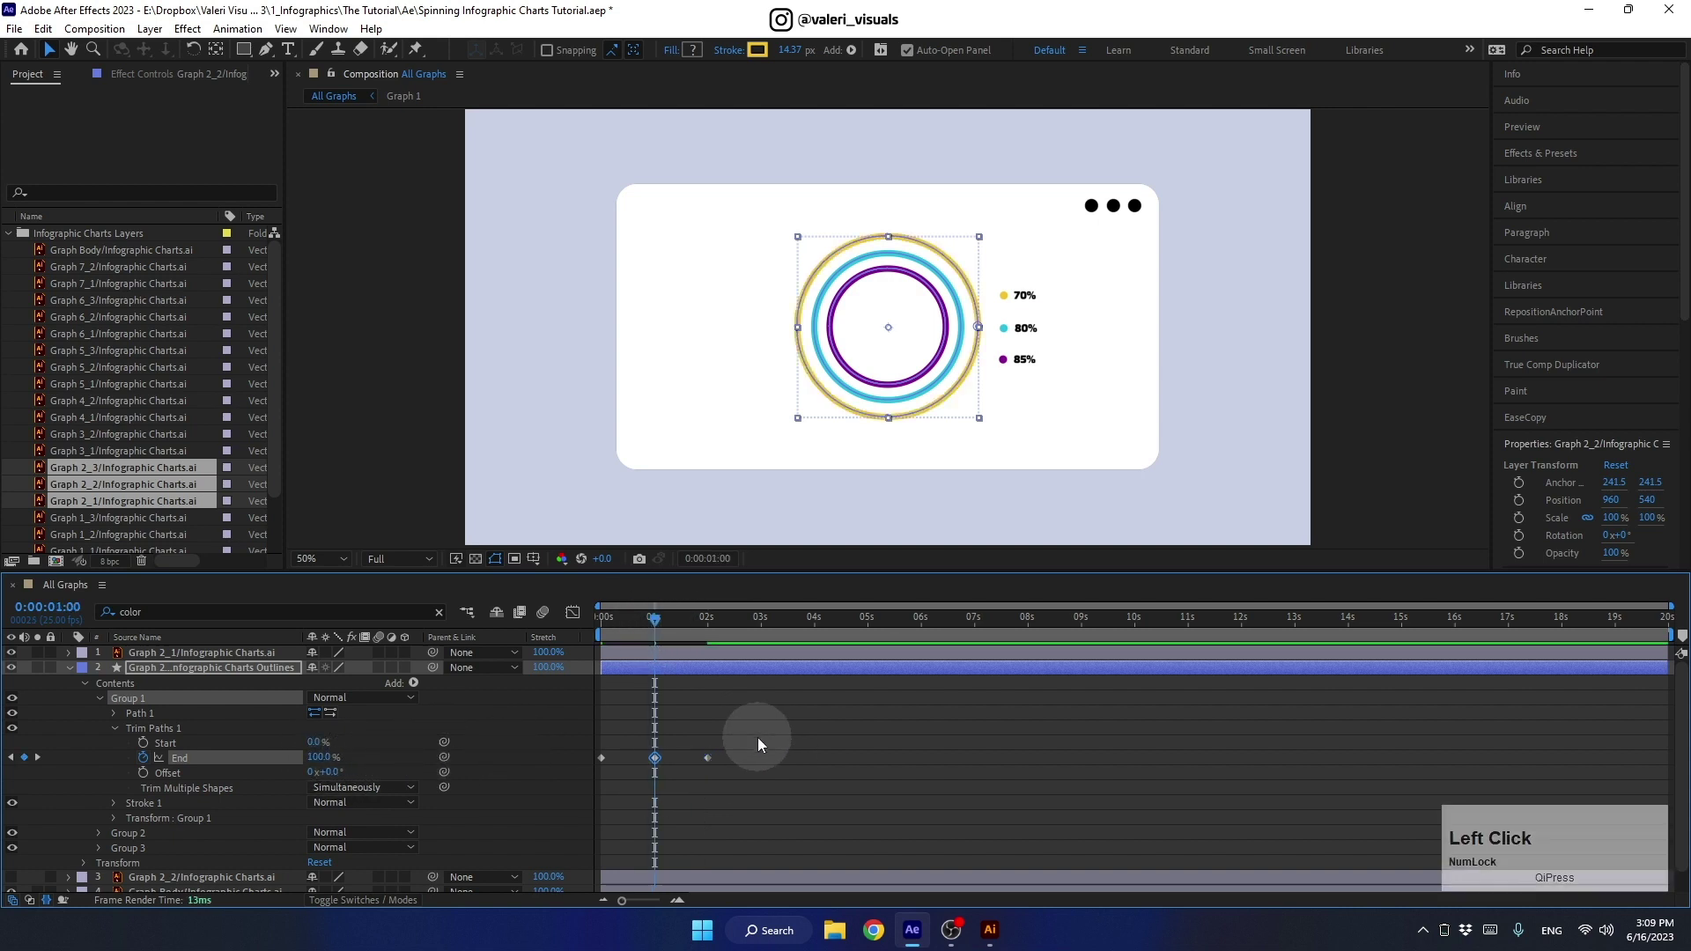
pyautogui.click(765, 745)
pyautogui.rightClick(716, 767)
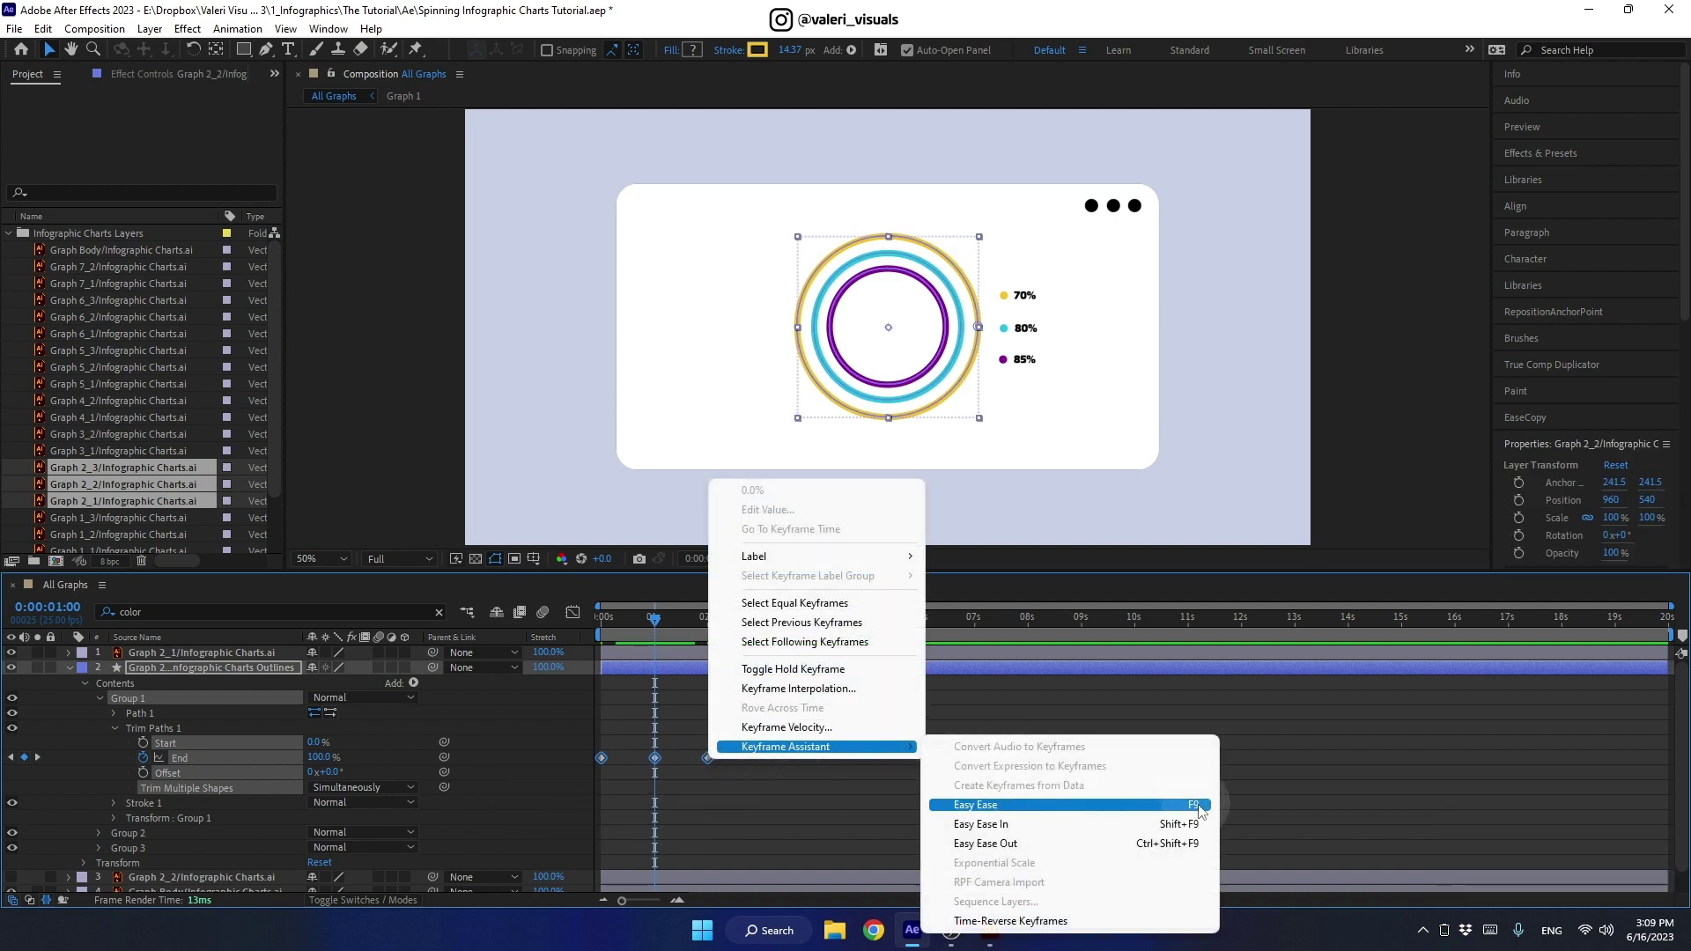
pyautogui.click(1172, 812)
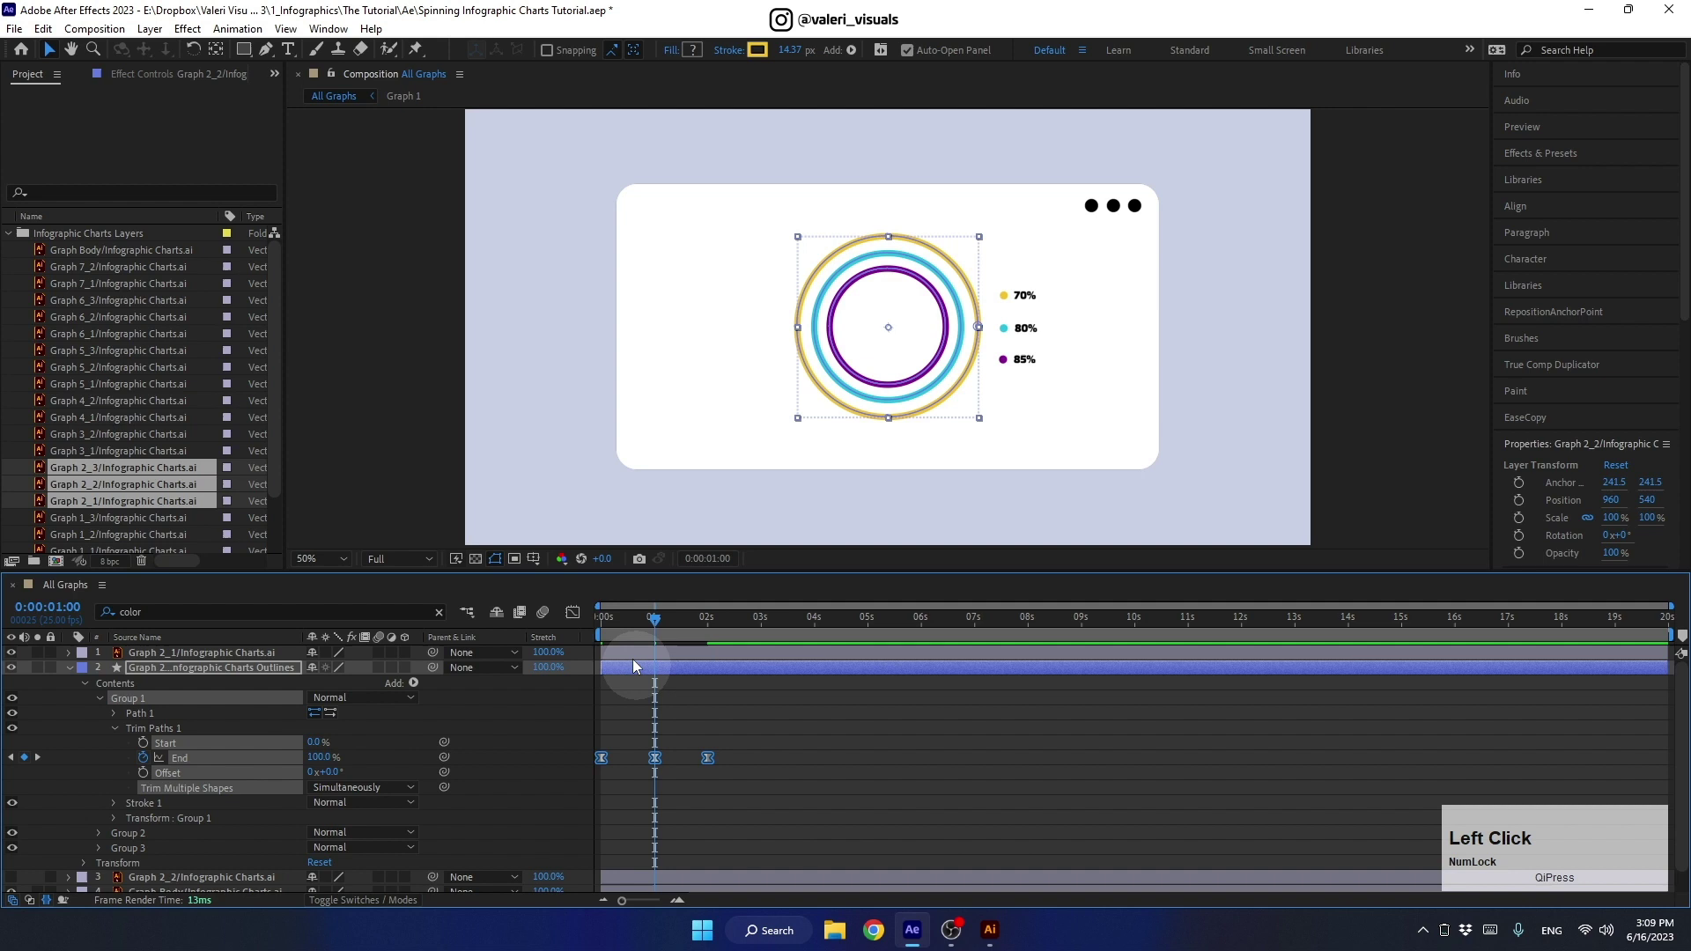
# Step: Preview the yellow ring drawing on and erasing over two seconds
pyautogui.click(652, 630)
pyautogui.press('space')
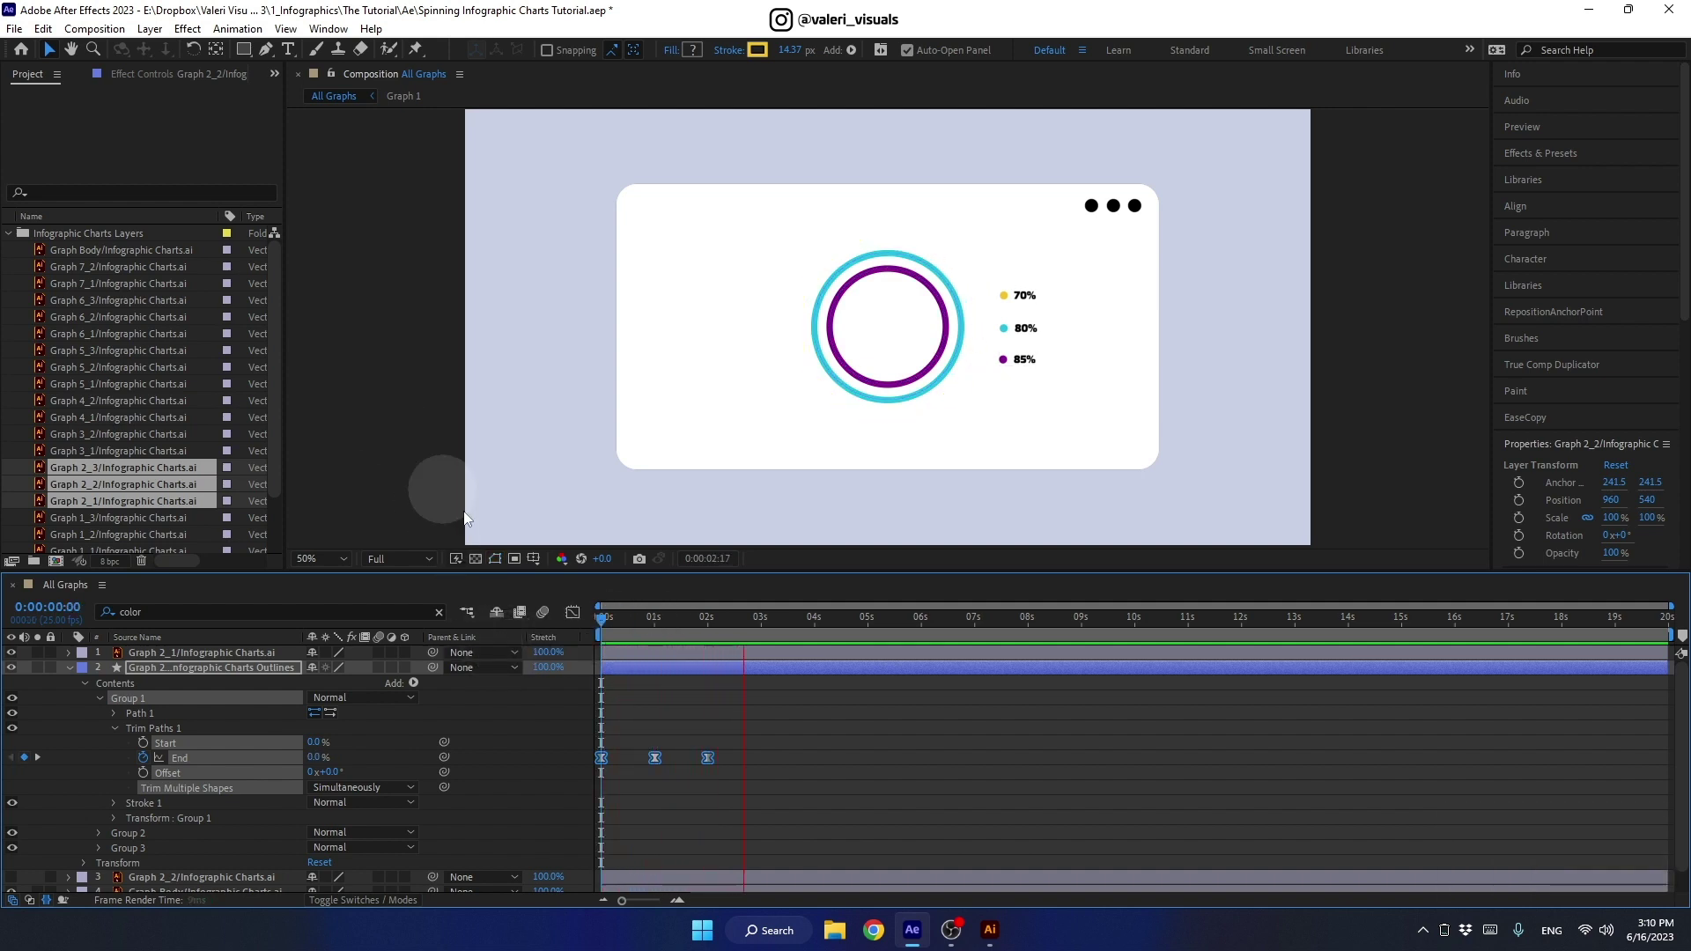
pyautogui.press('space')
pyautogui.click(748, 633)
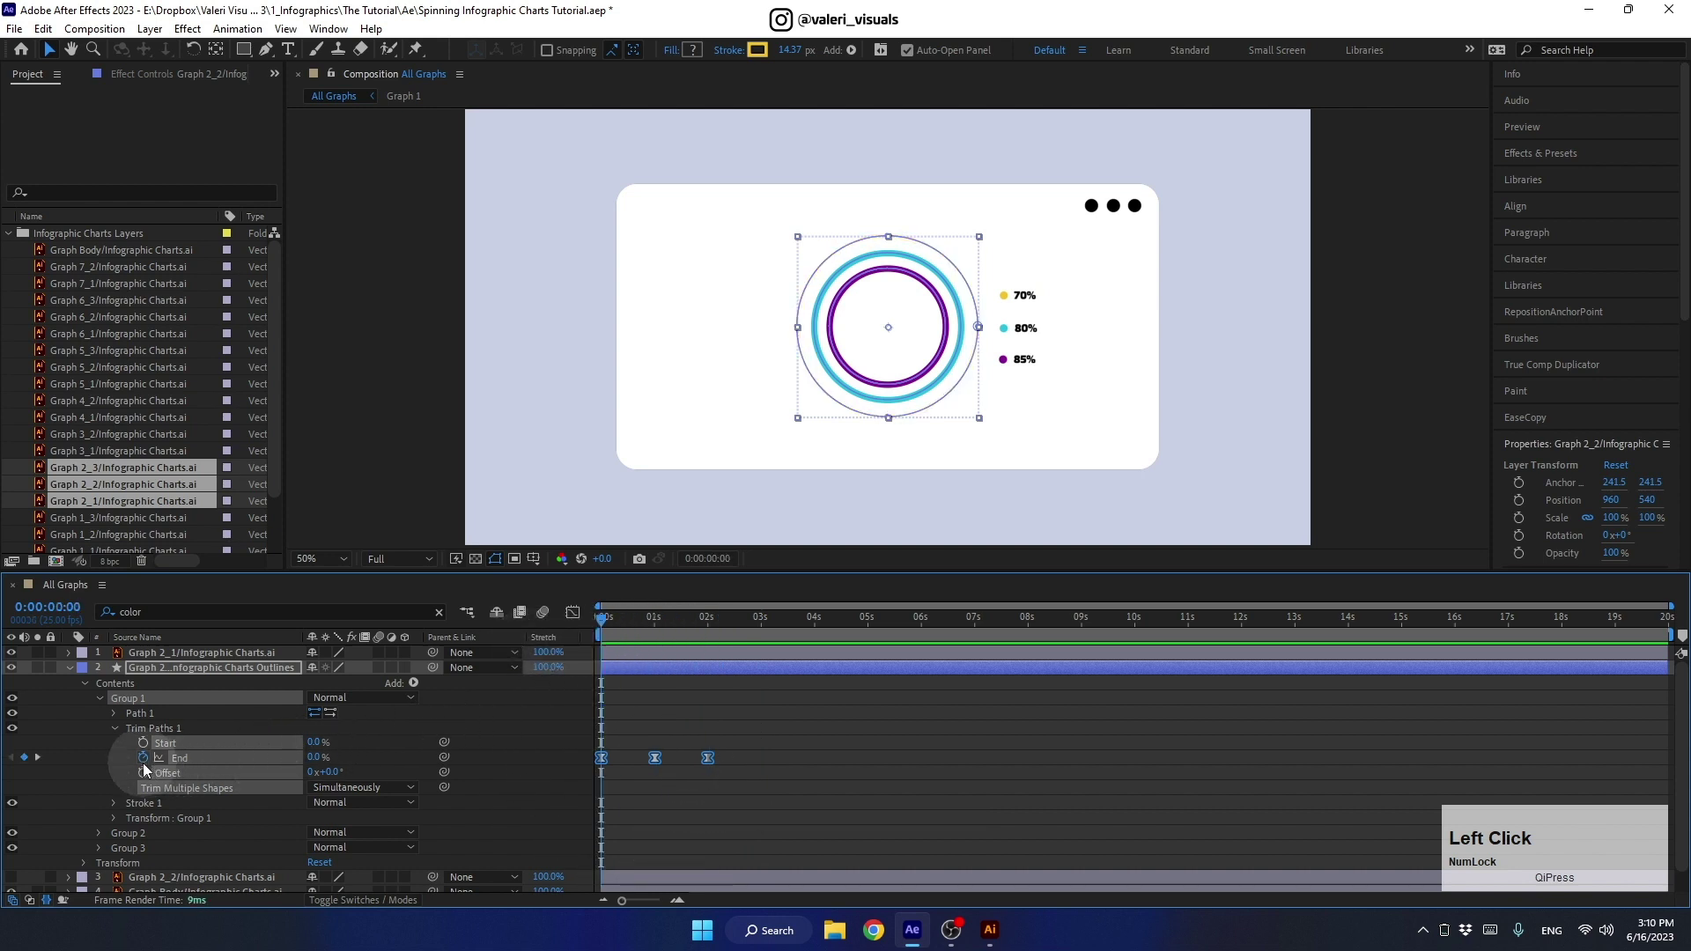
# Step: Add a loopOut("cycle") expression to the End property and preview the endless loop
pyautogui.click(126, 758)
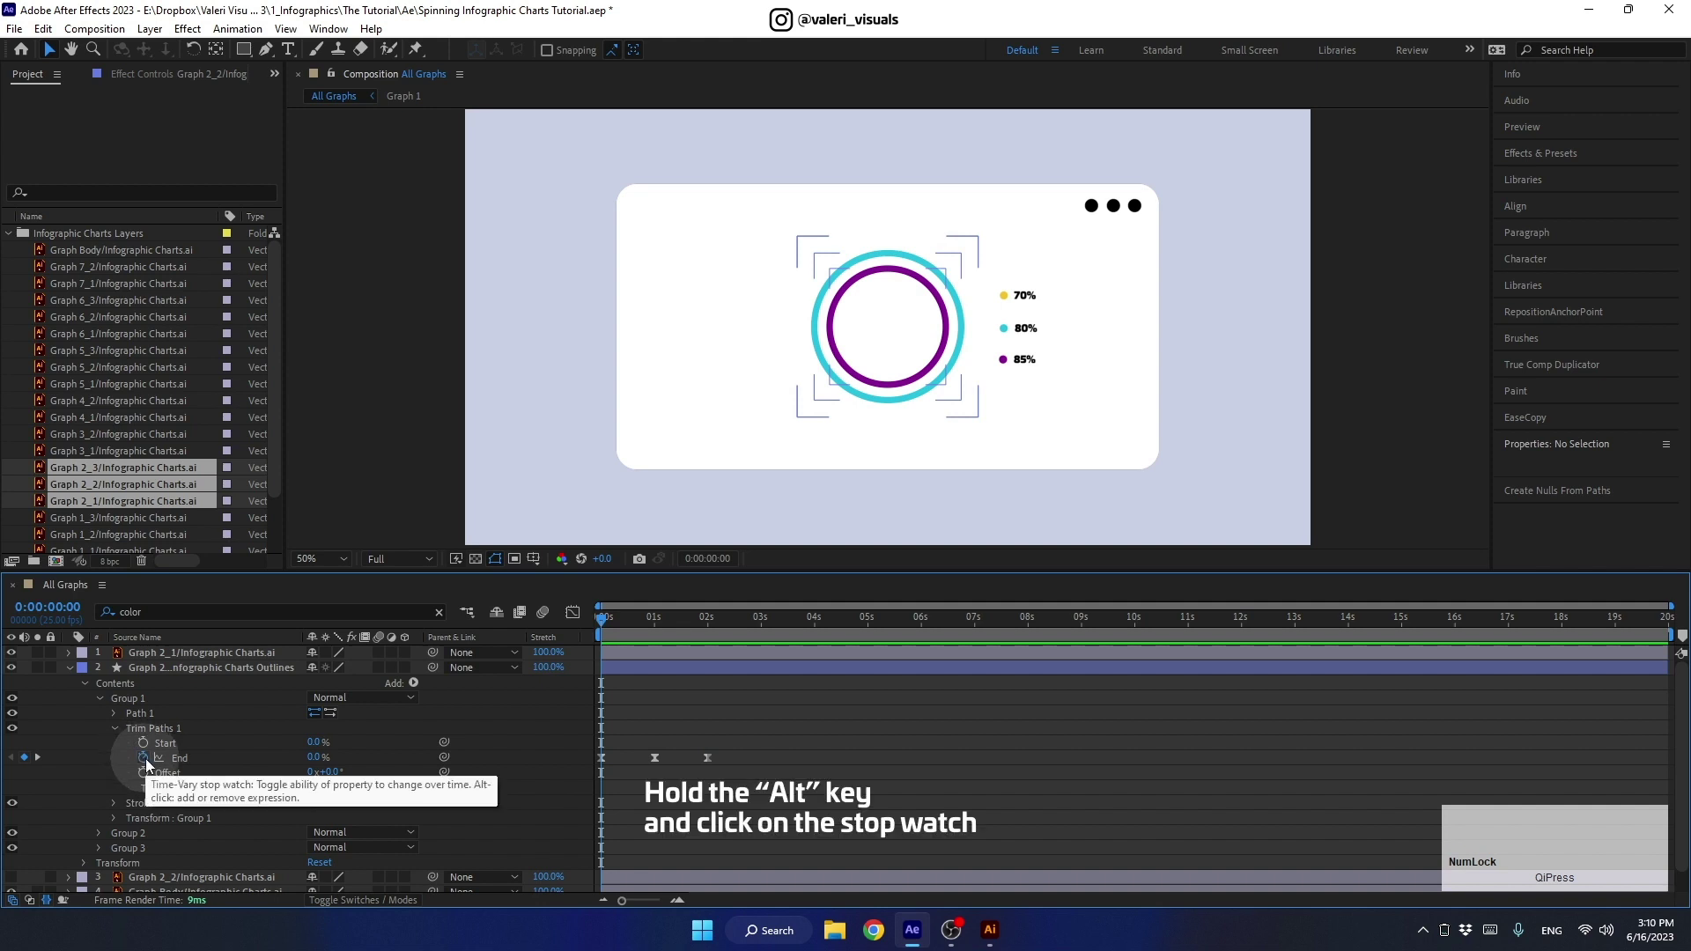
pyautogui.press('alt+Num_Lock')
pyautogui.click(152, 763)
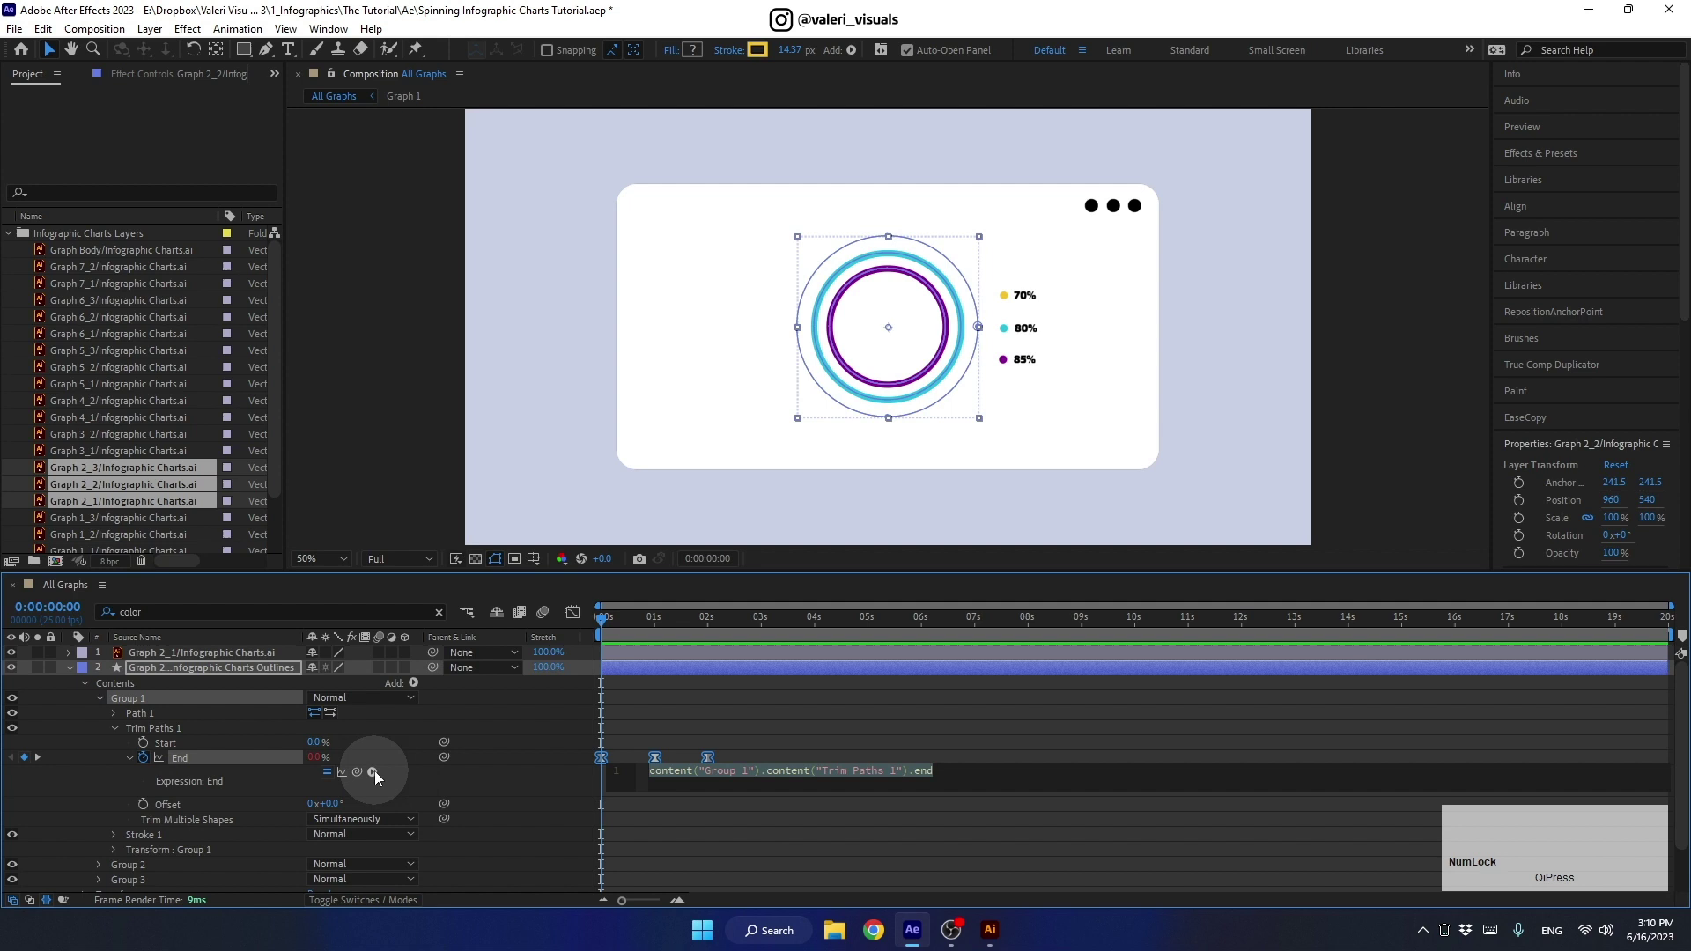
pyautogui.click(380, 774)
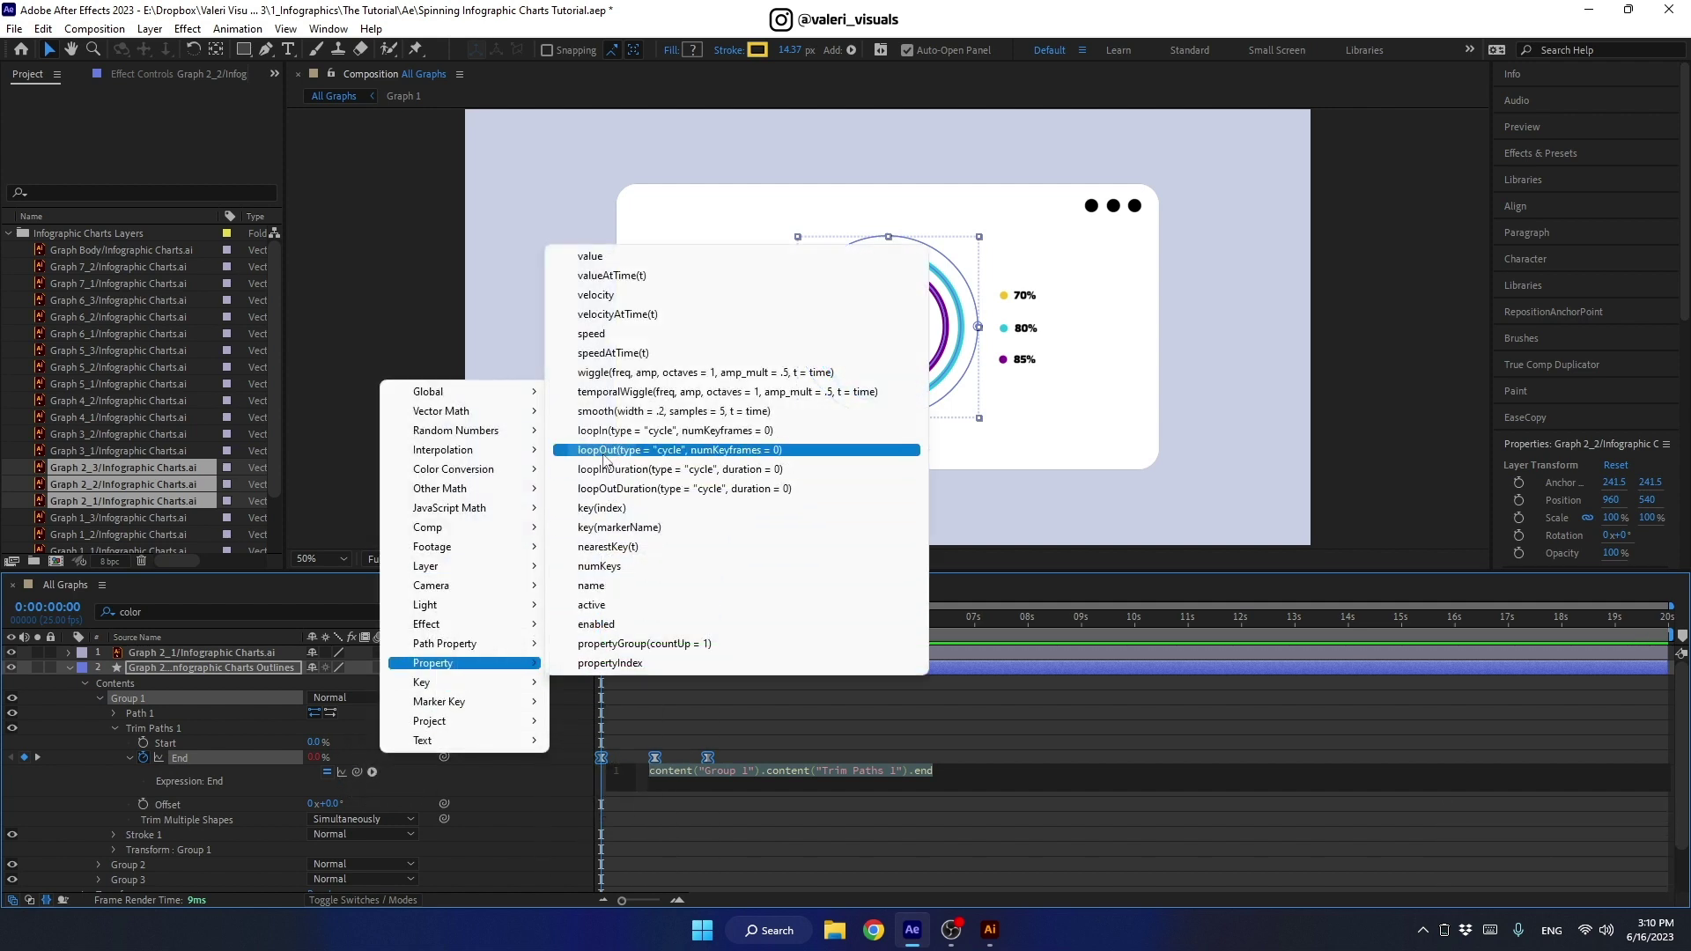
pyautogui.click(608, 449)
pyautogui.press('space')
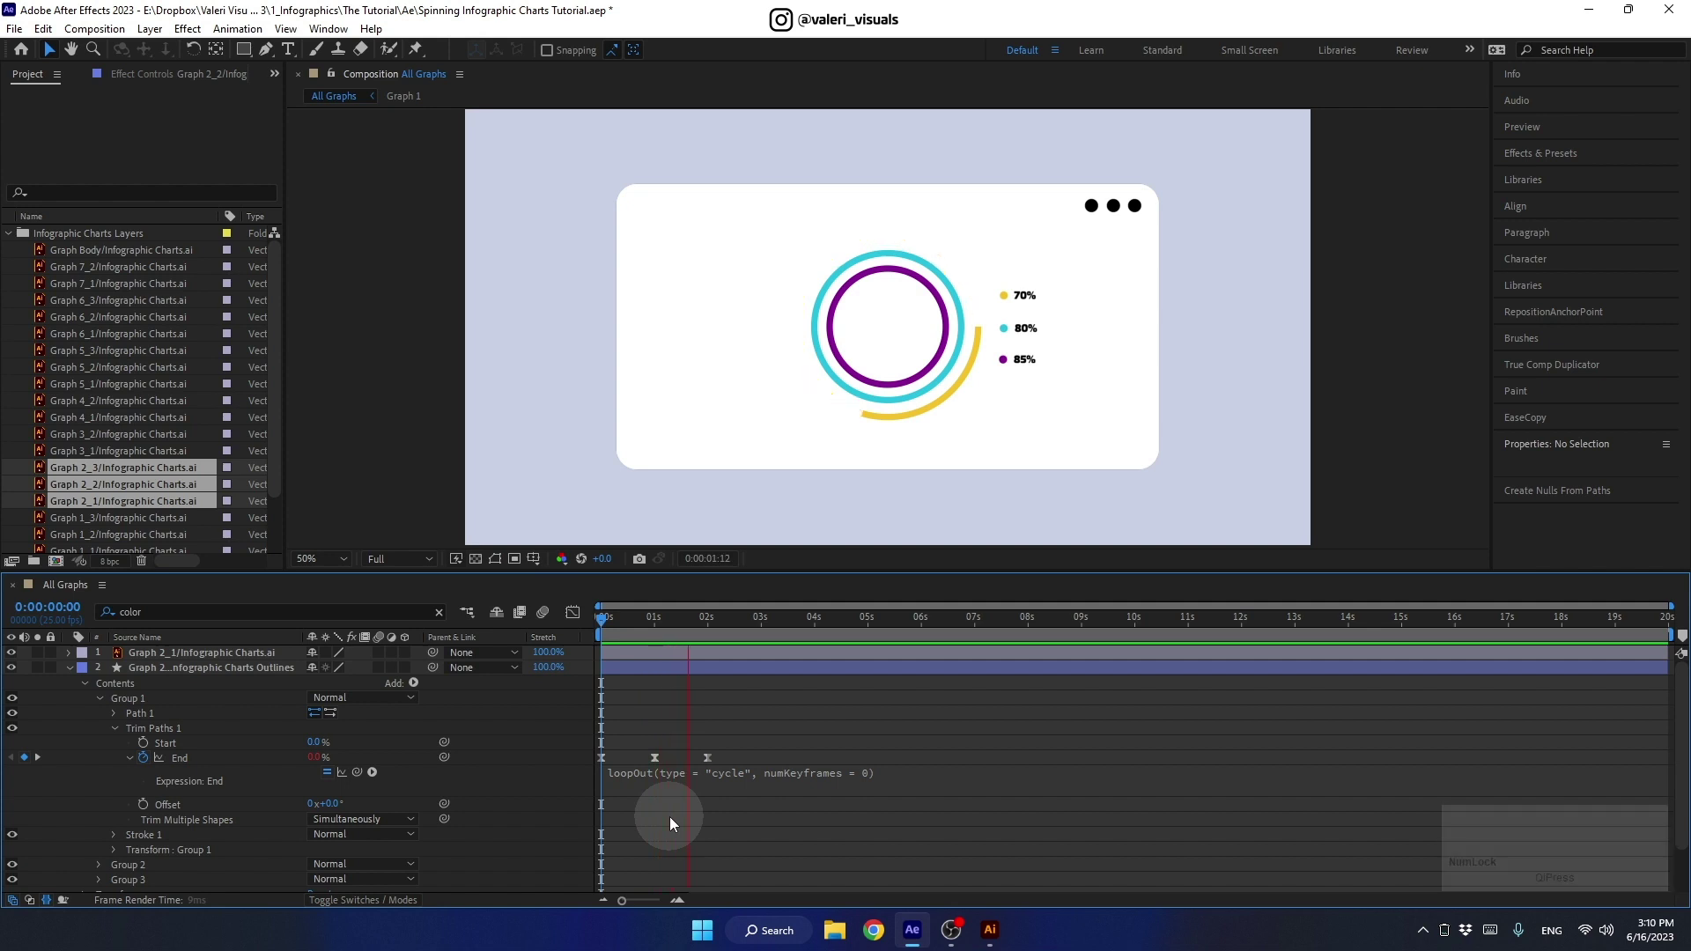
pyautogui.press('space')
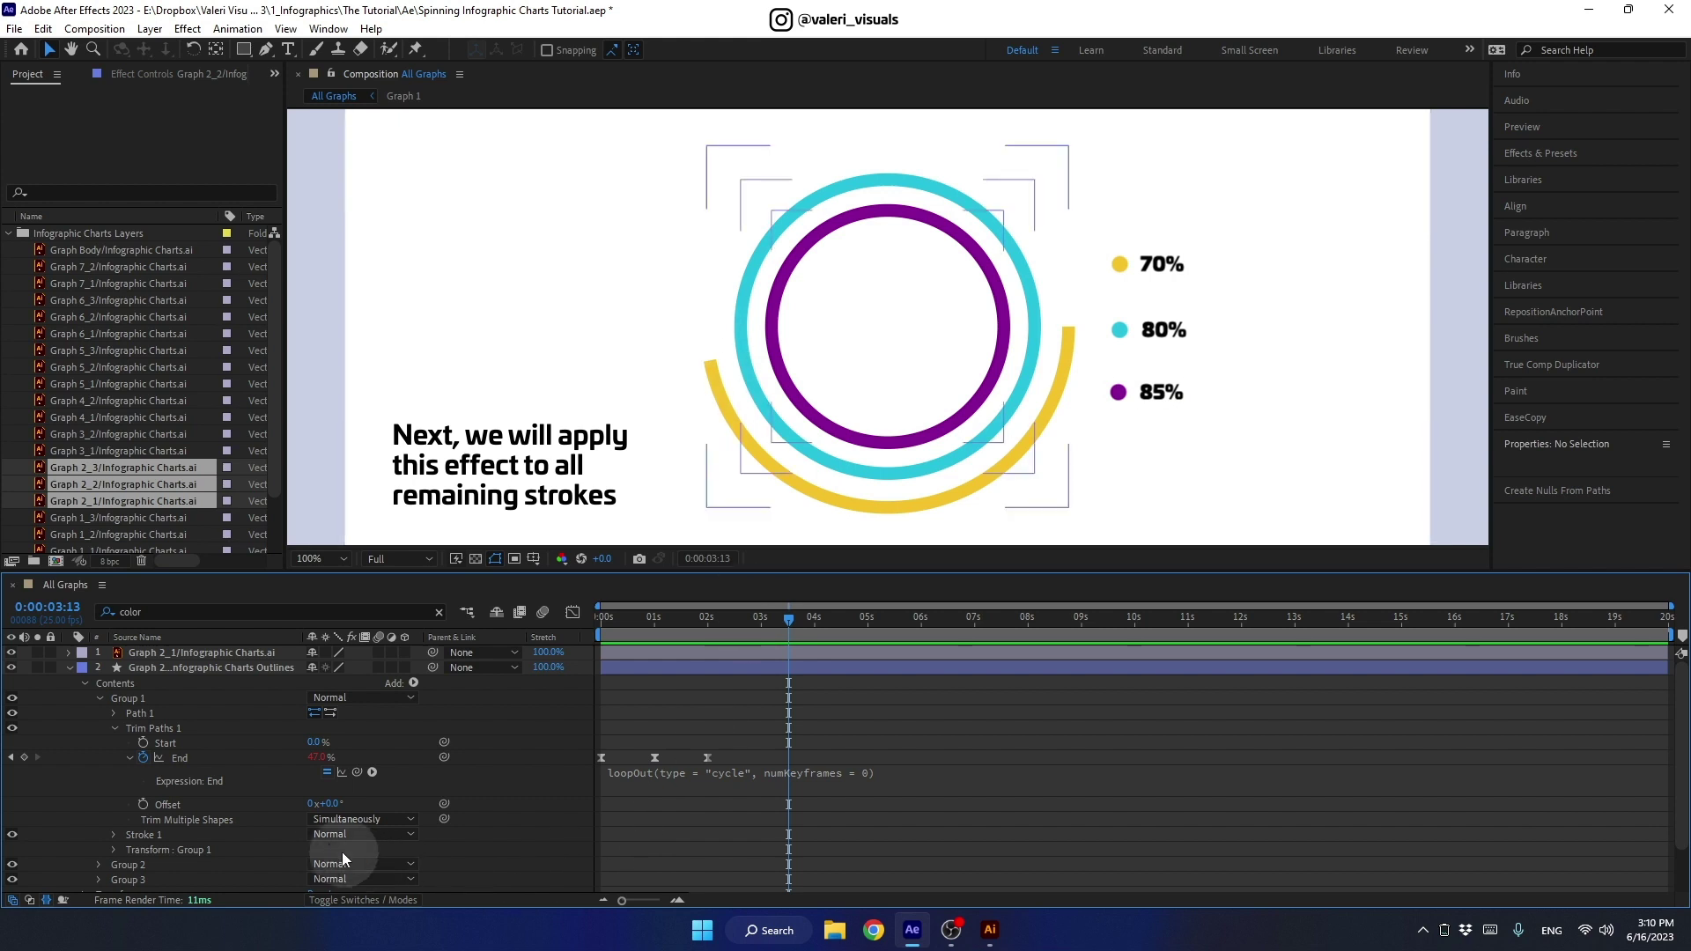
# Step: Copy Trim Paths 1 from Group 1 and paste it onto Group 2 and Group 3 at frame 0
pyautogui.click(124, 732)
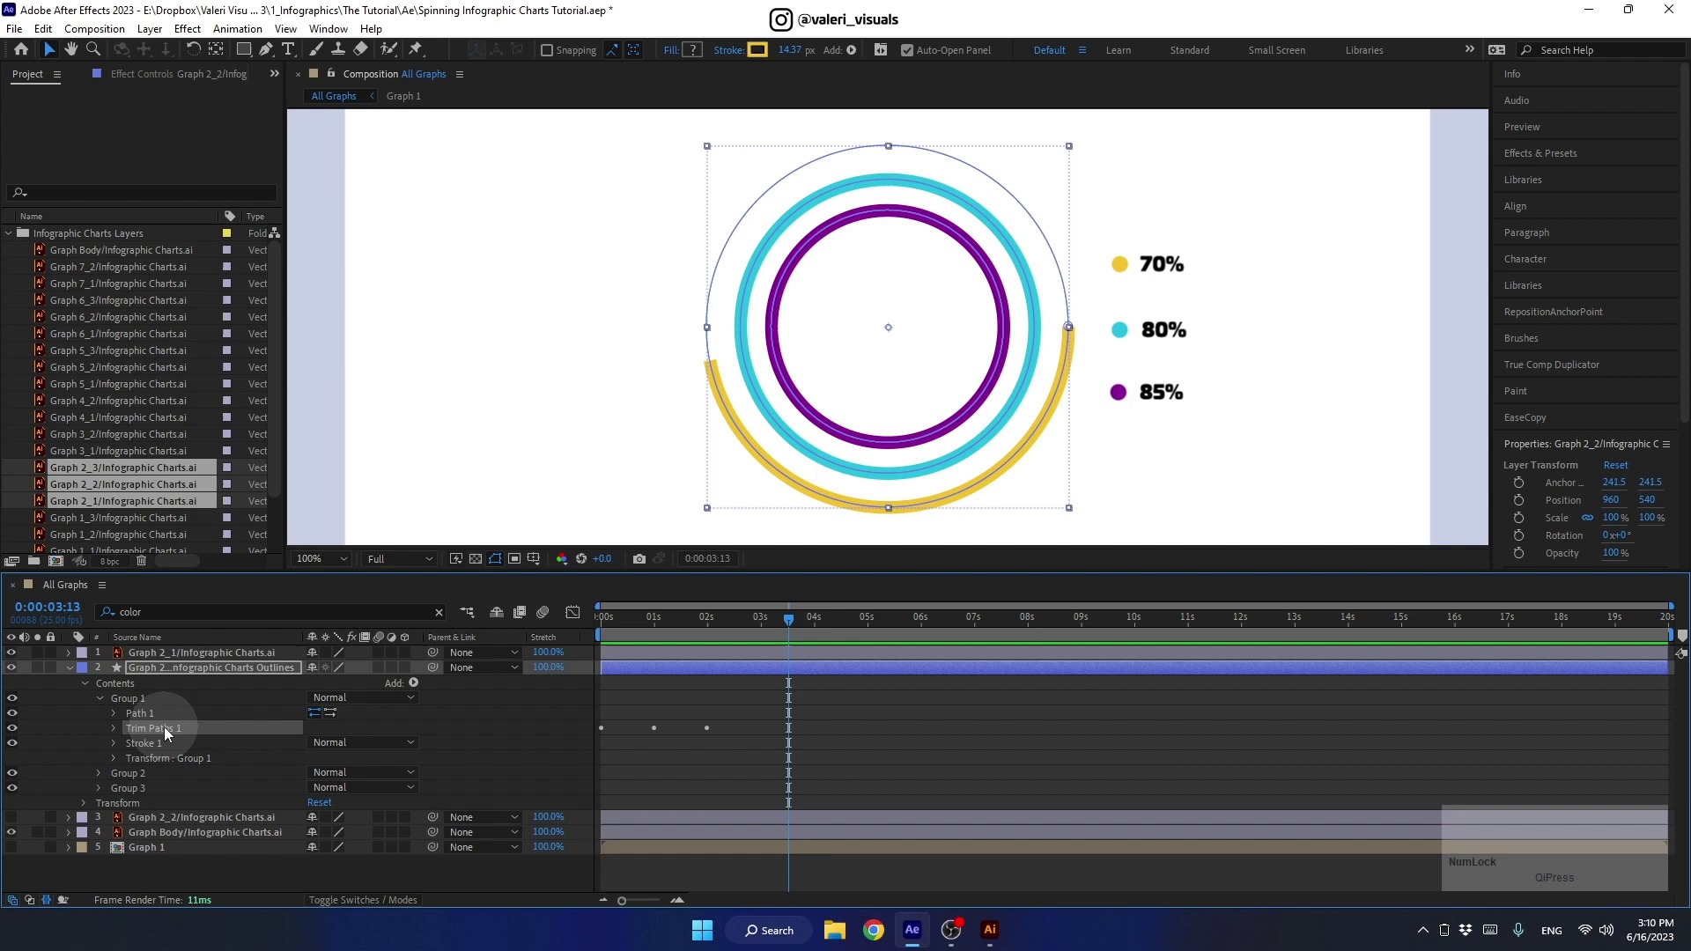
pyautogui.click(172, 732)
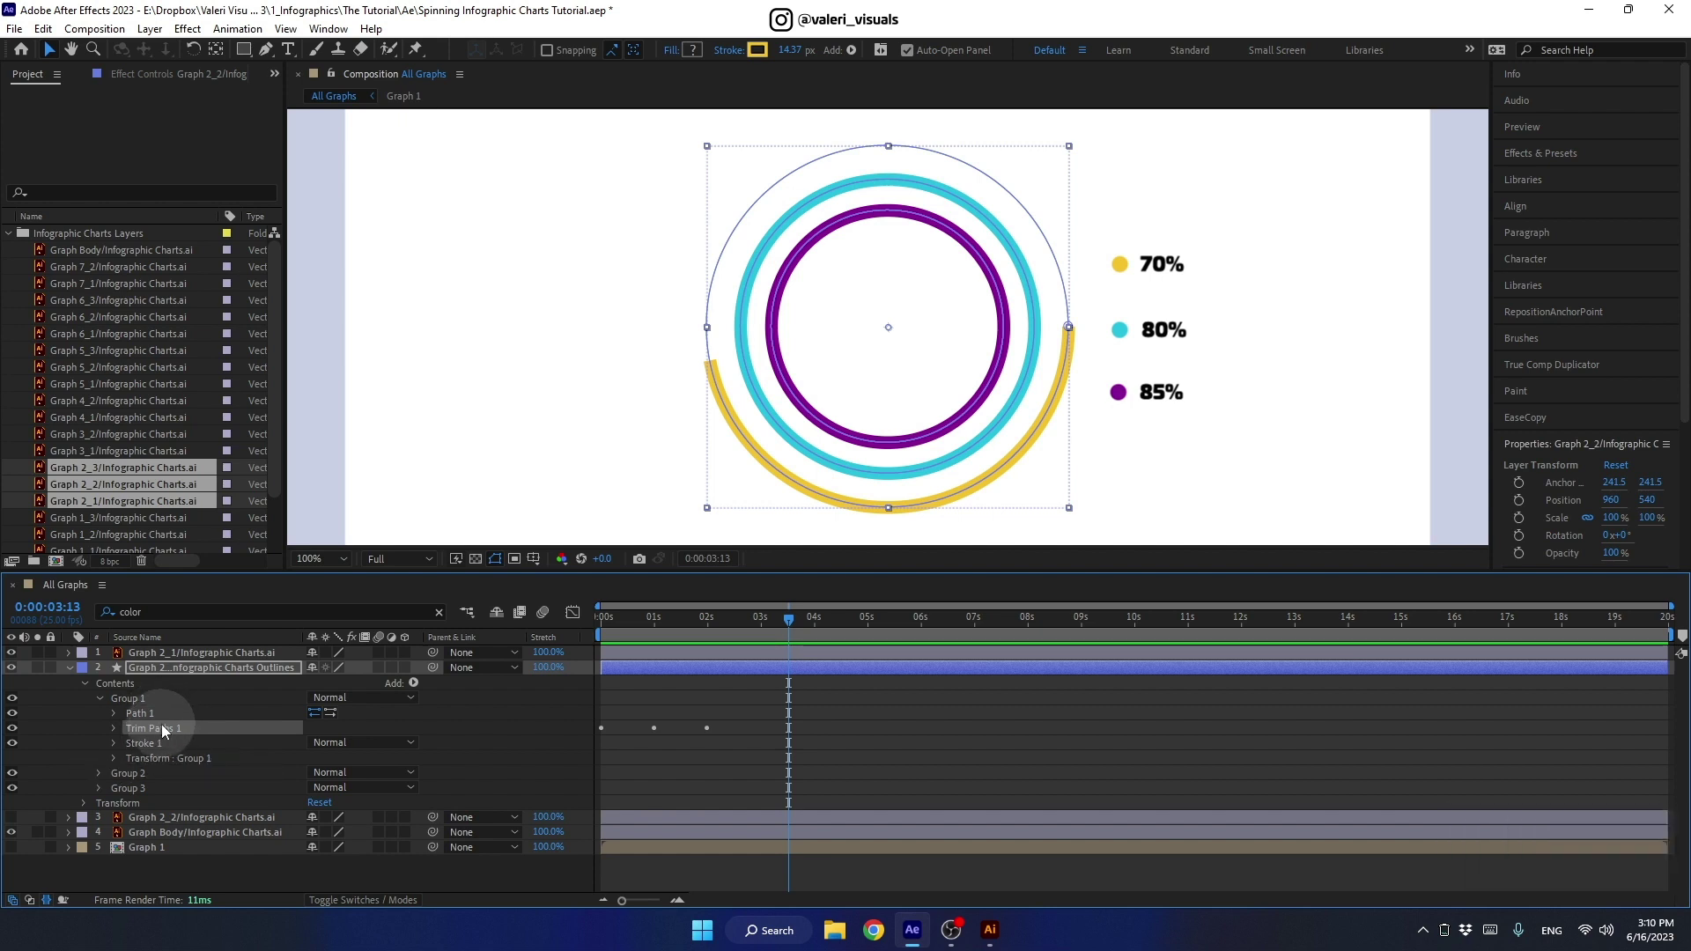
pyautogui.press('ctrl+c')
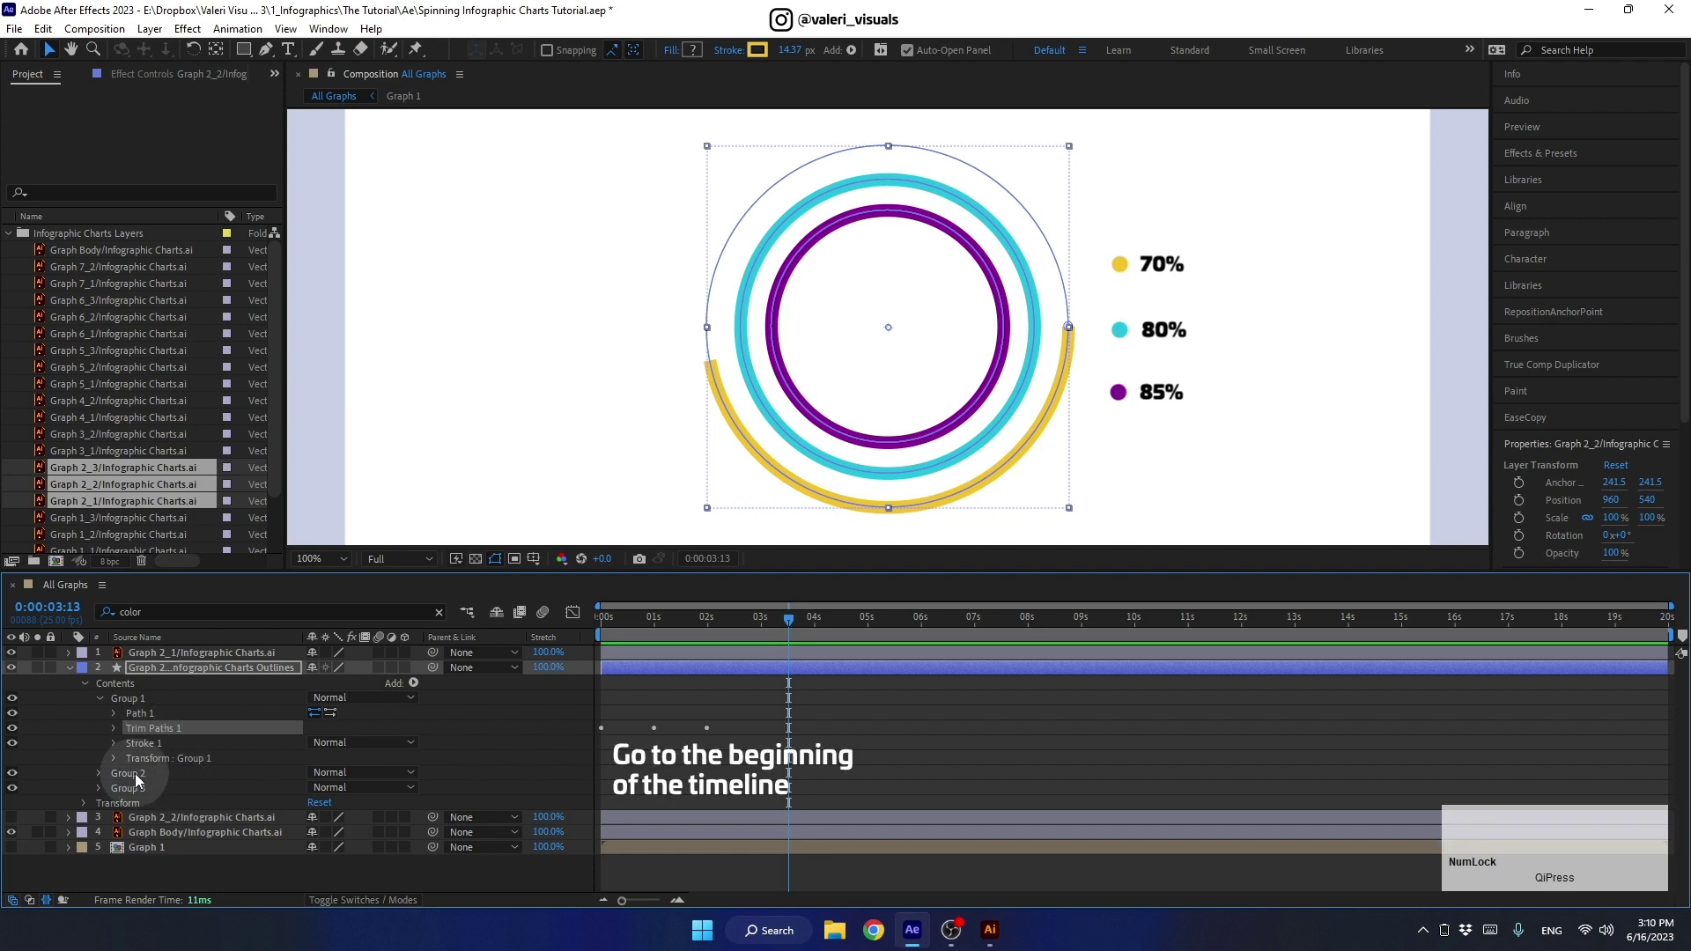
pyautogui.click(144, 775)
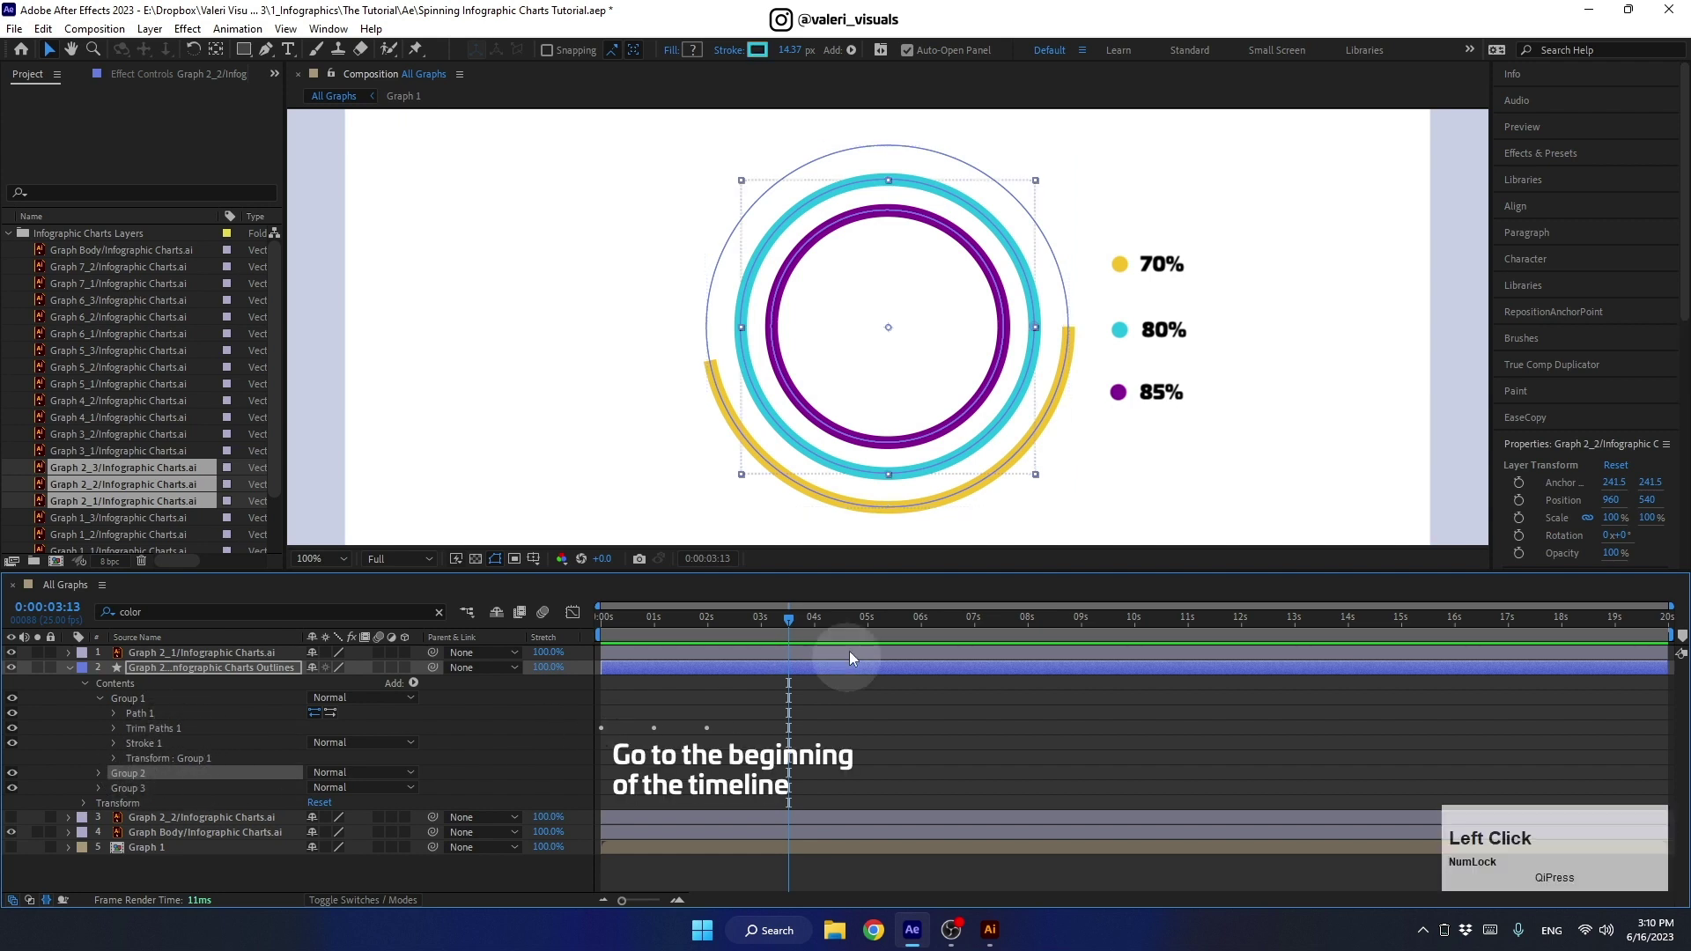
pyautogui.click(798, 622)
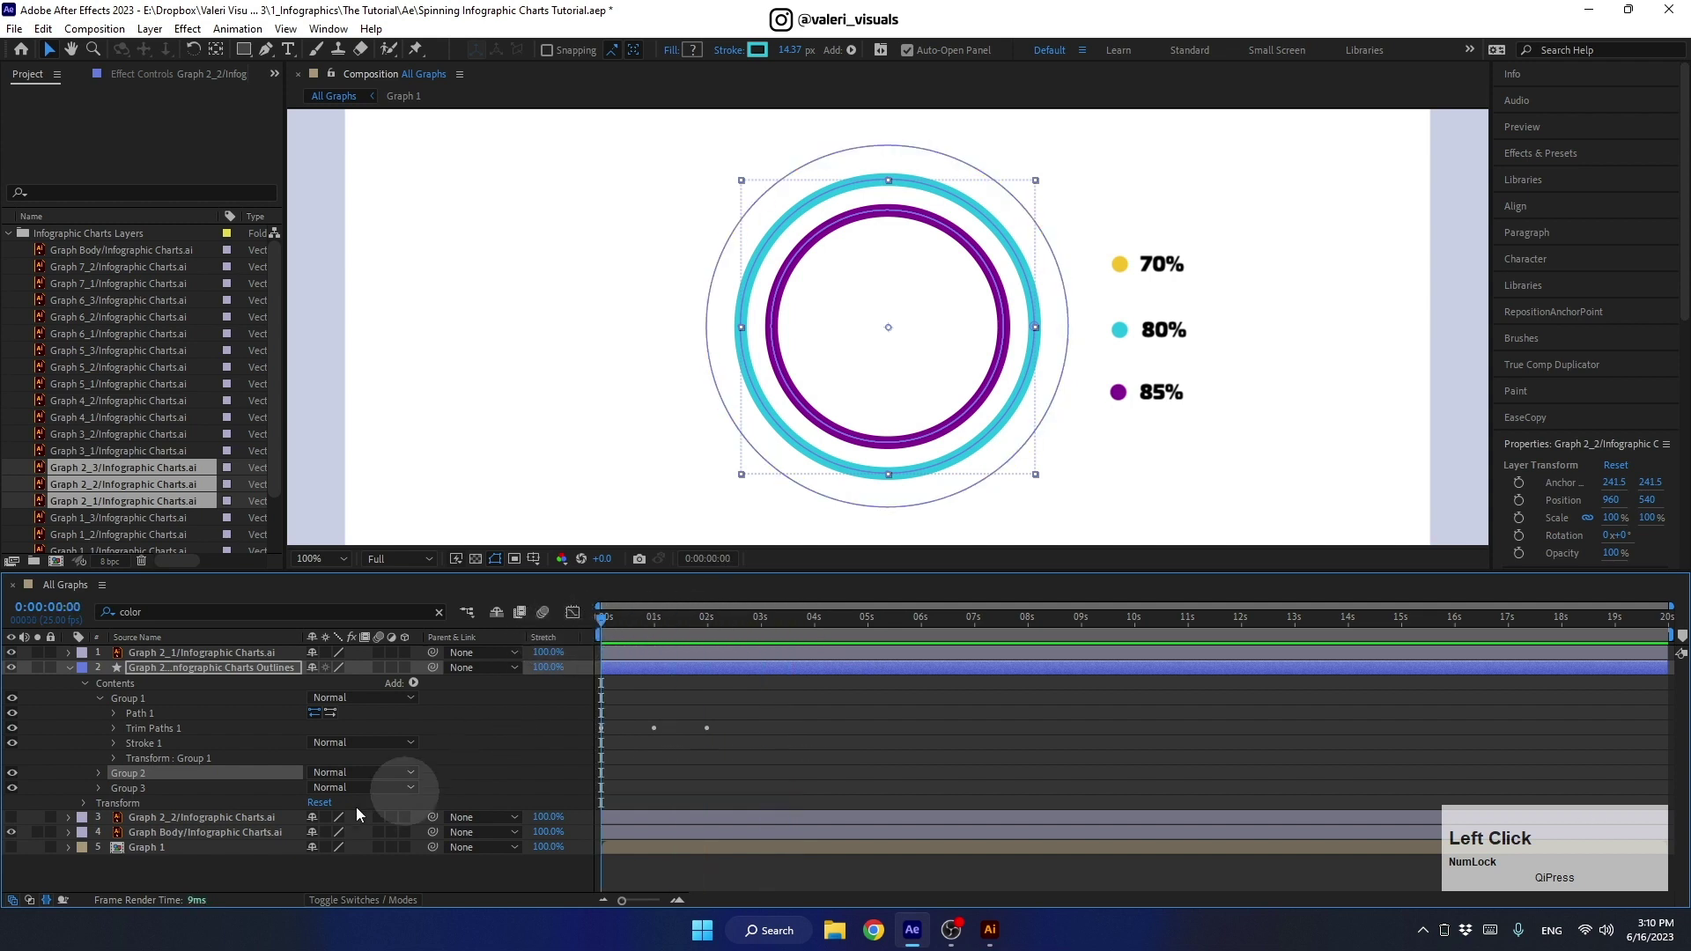
pyautogui.click(133, 789)
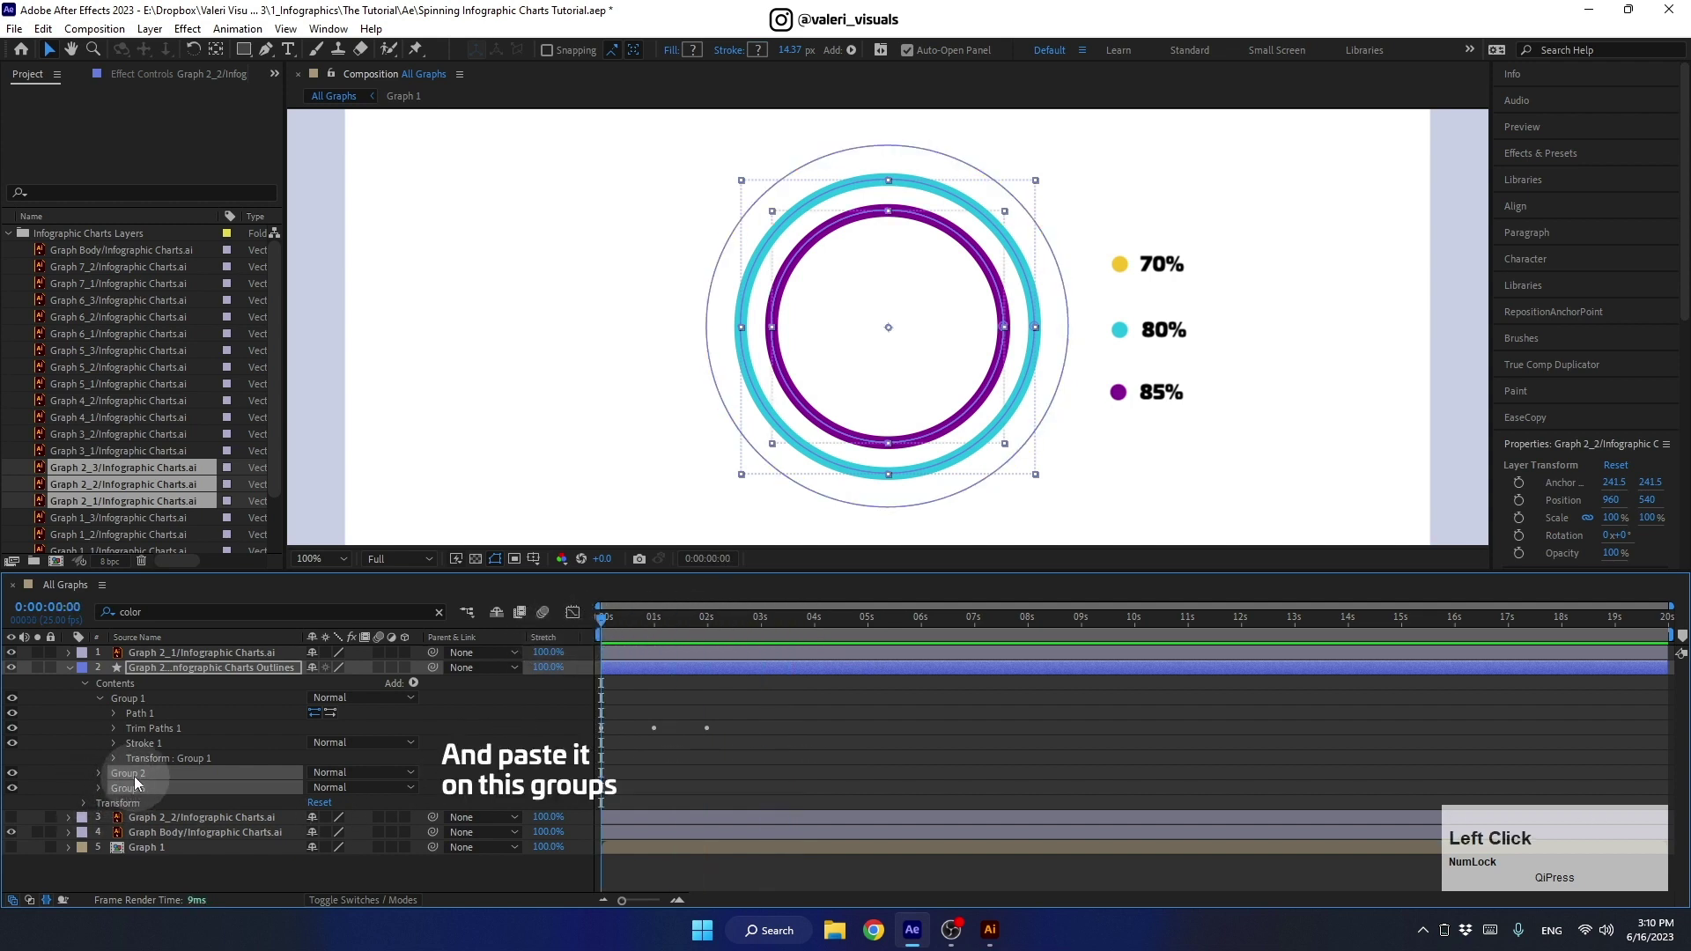
pyautogui.press('ctrl+v')
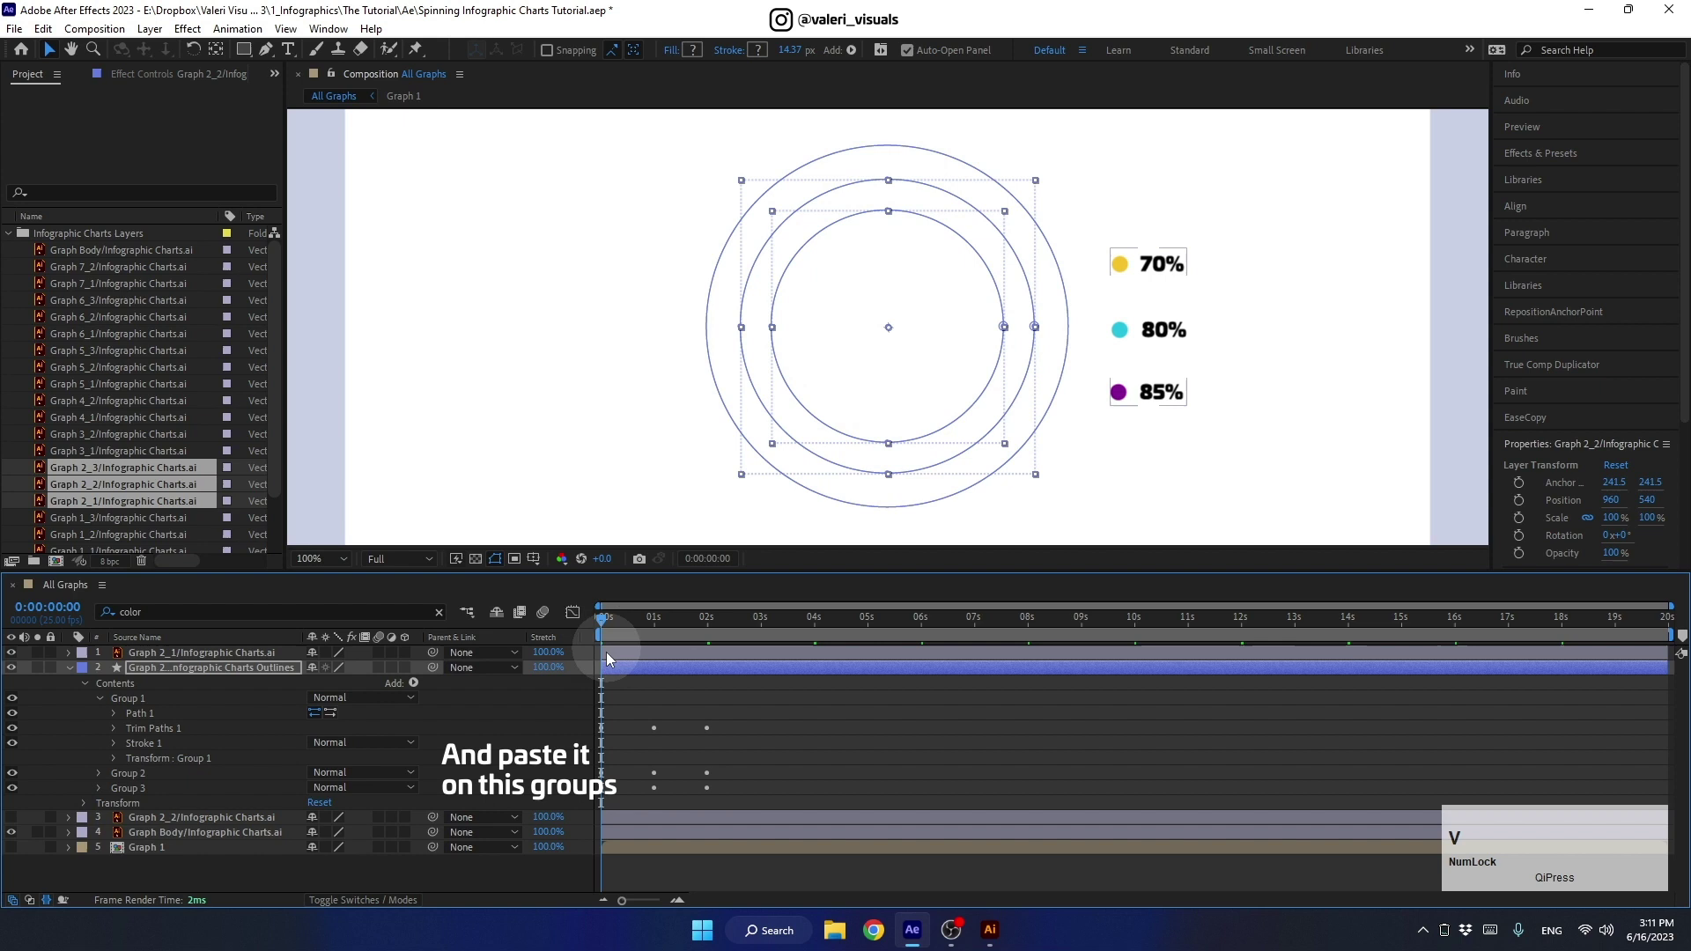
# Step: Reveal only the three animated End properties and scrub forward to see the rings partly drawn
pyautogui.click(639, 672)
pyautogui.press('u')
pyautogui.click(645, 629)
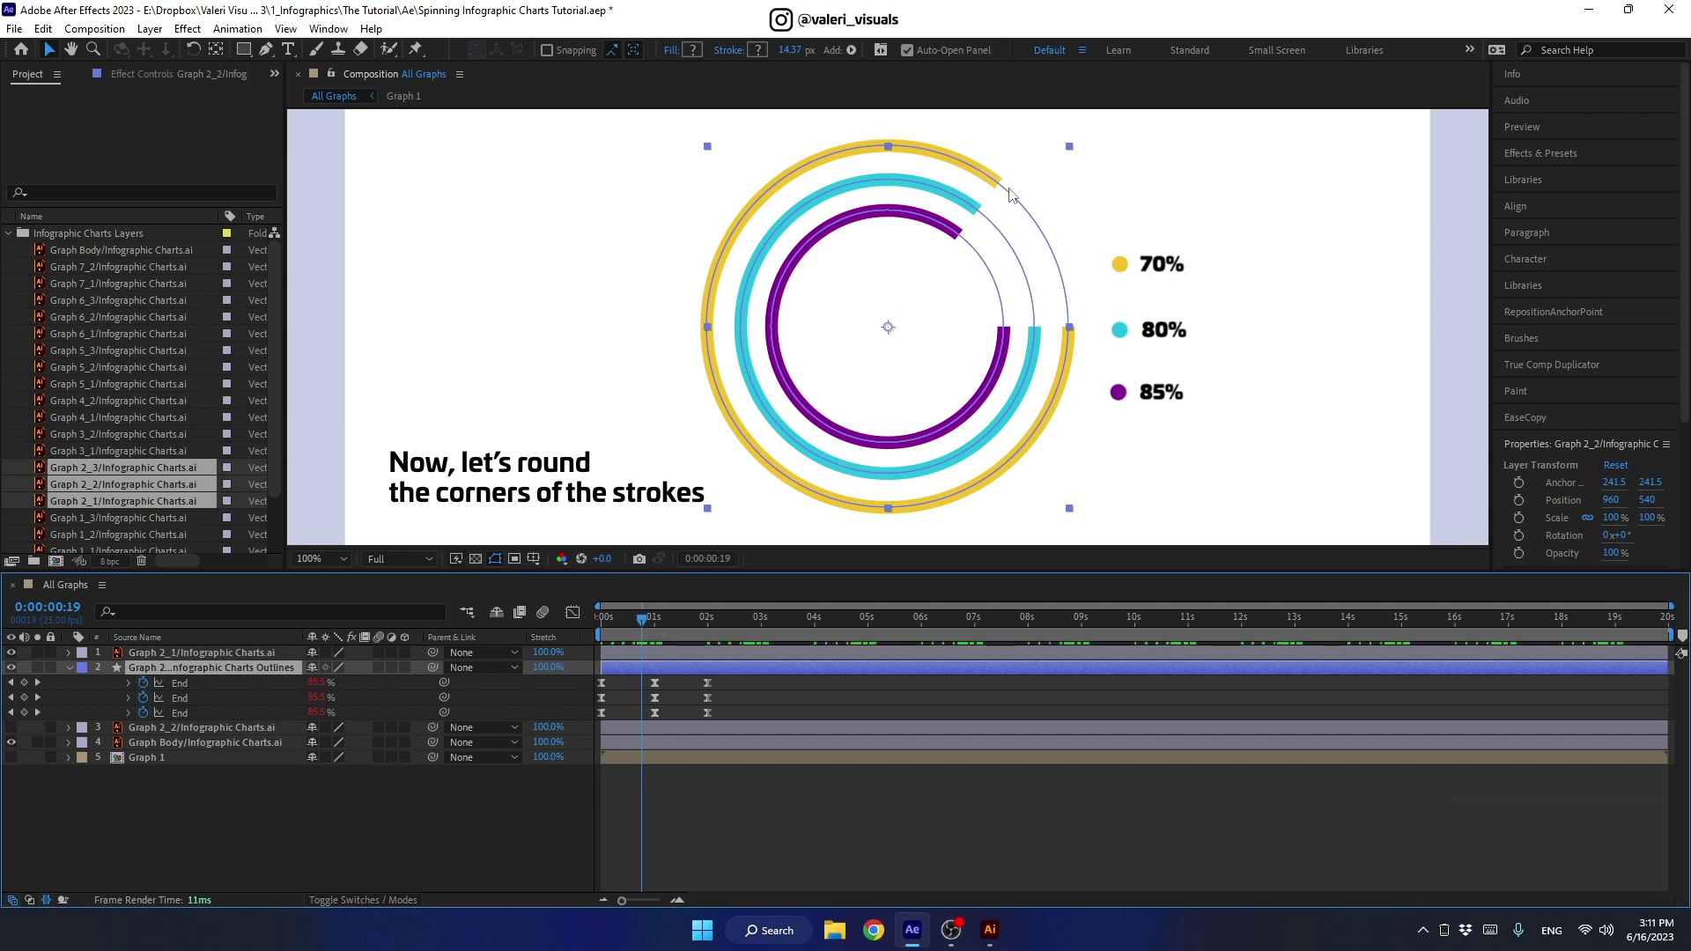
# Step: Set the ring strokes' Line Cap to Round Cap via a 'line cap' search, then clear the search
pyautogui.click(231, 611)
pyautogui.write('line')
pyautogui.press('space')
pyautogui.write('cap')
pyautogui.press('Return')
pyautogui.click(336, 732)
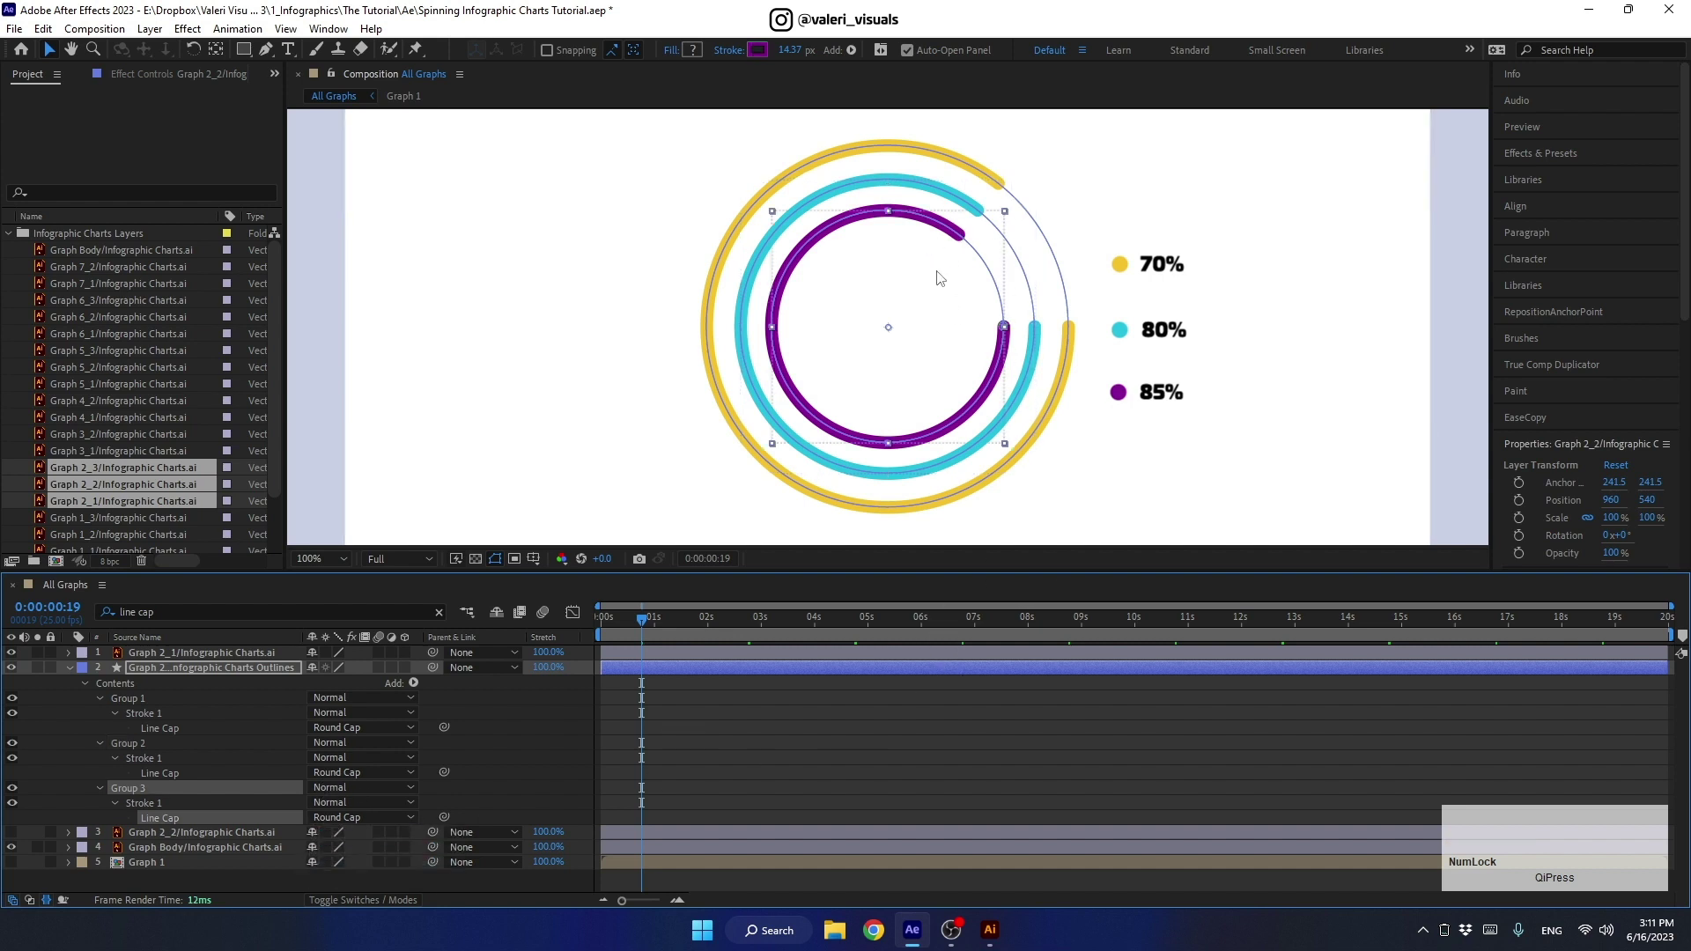
pyautogui.click(672, 676)
# Step: Shift the cyan and purple rings' End keyframes later so the rings draw on one after another, and preview
pyautogui.press('u')
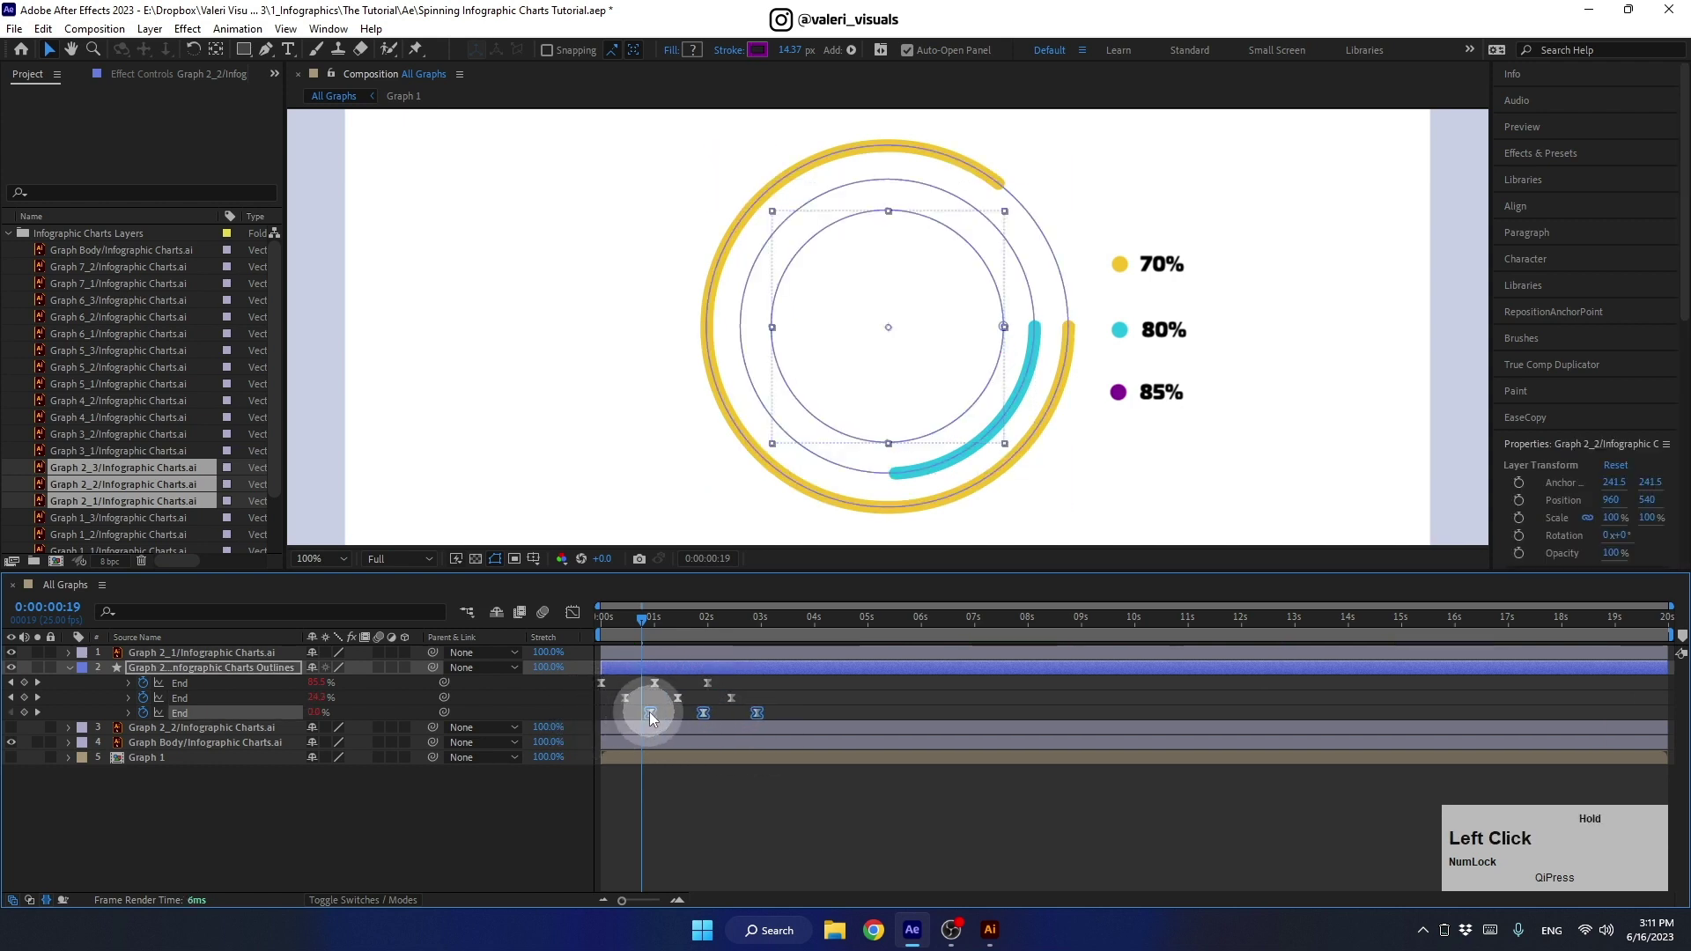
pyautogui.press('space')
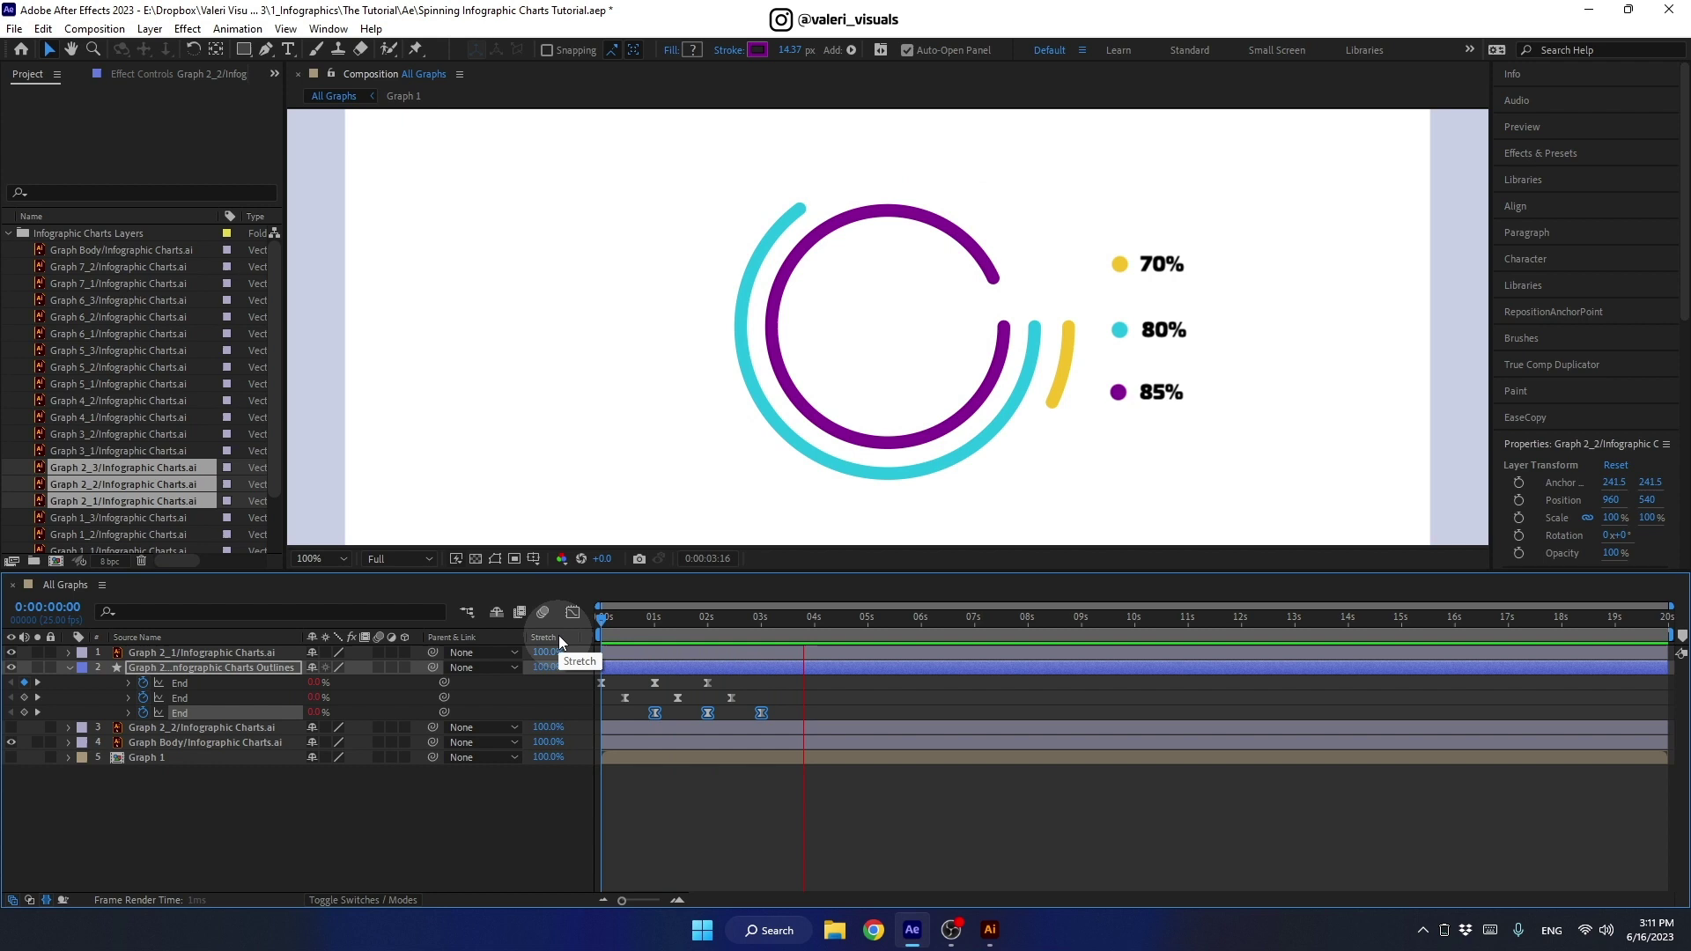
pyautogui.press('space')
pyautogui.click(813, 615)
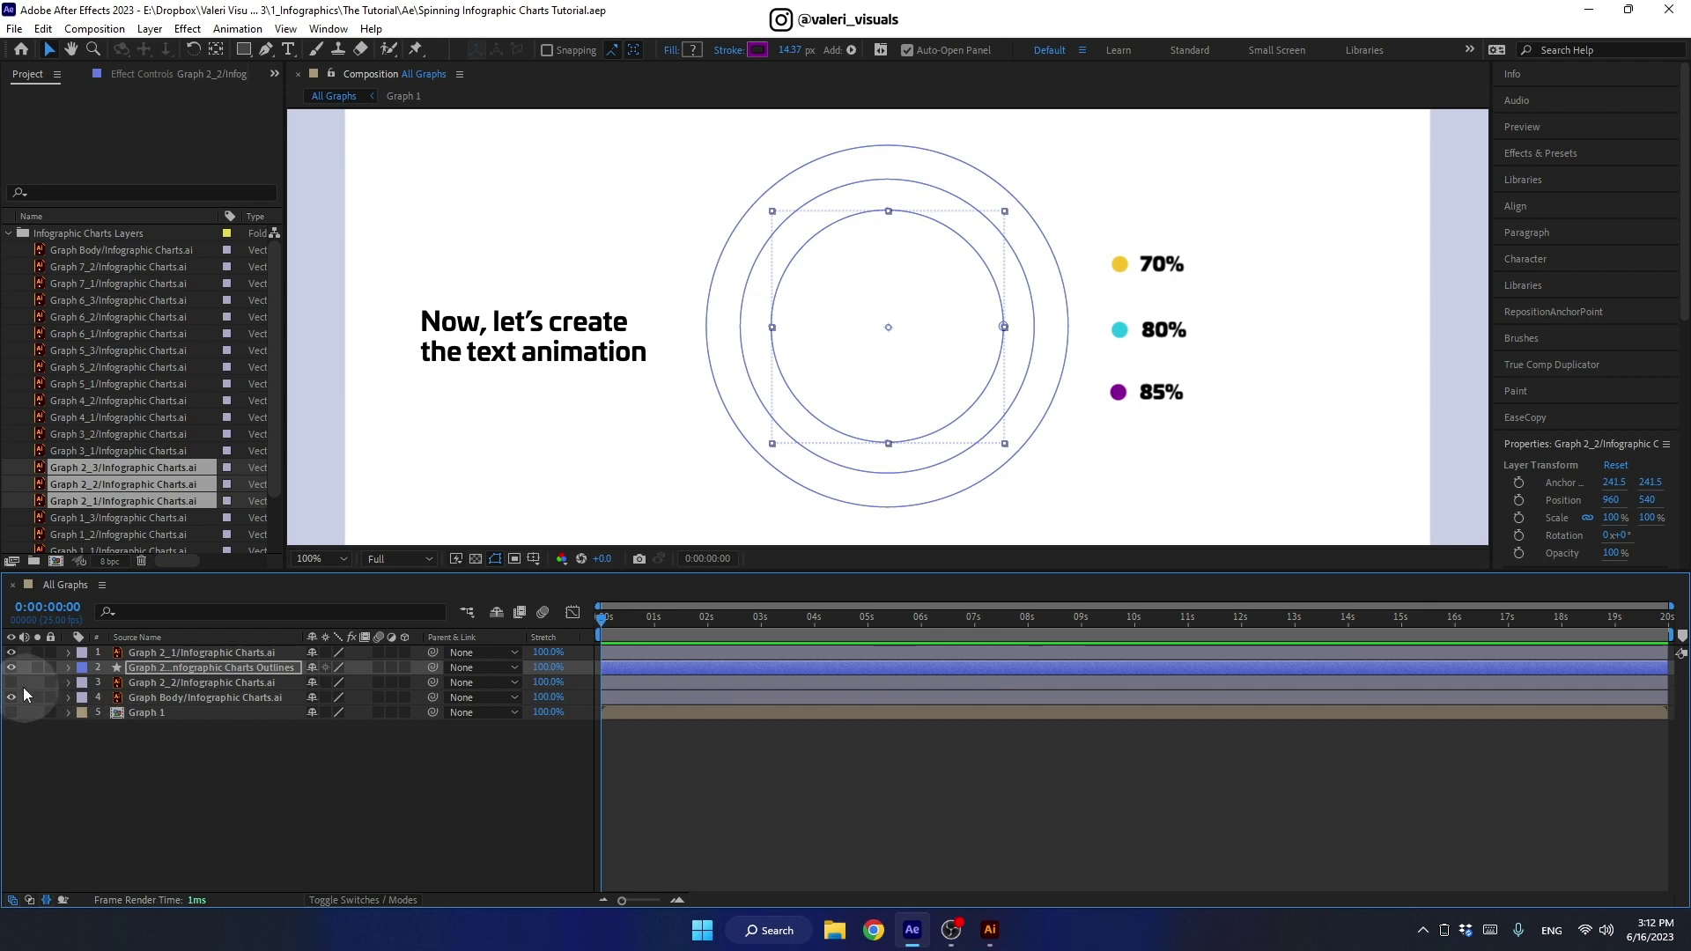
# Step: Create a '3' text layer left of the rings in Univia Pro Ultra 80 px, paragraph centred
pyautogui.click(17, 683)
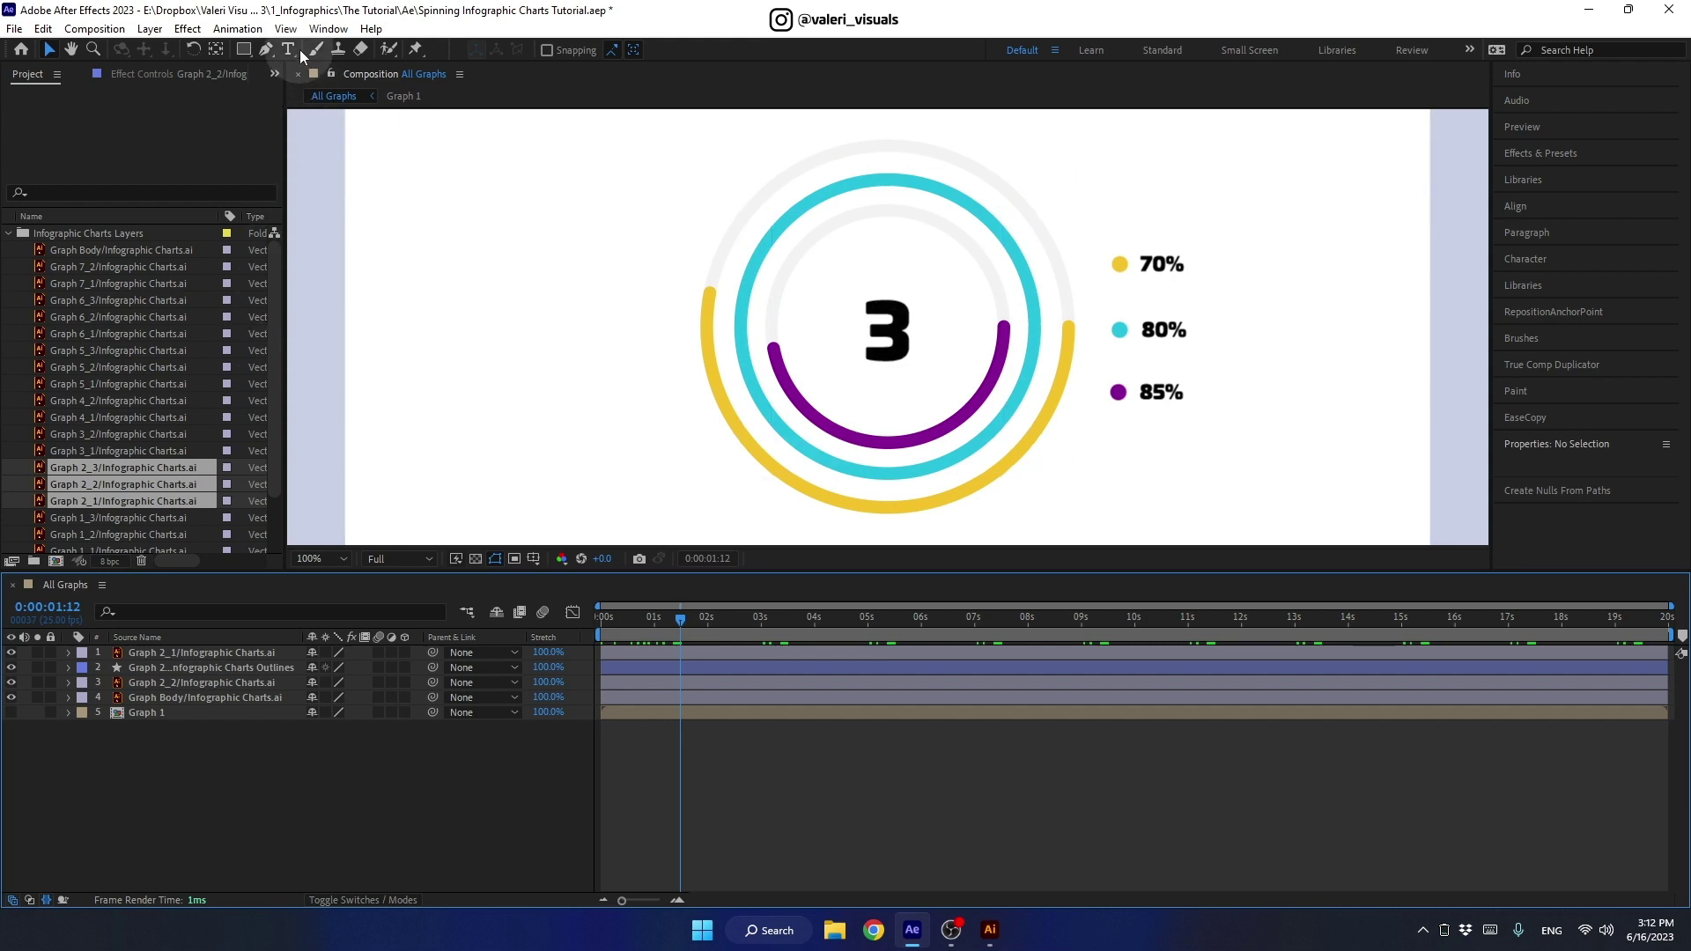
pyautogui.click(289, 47)
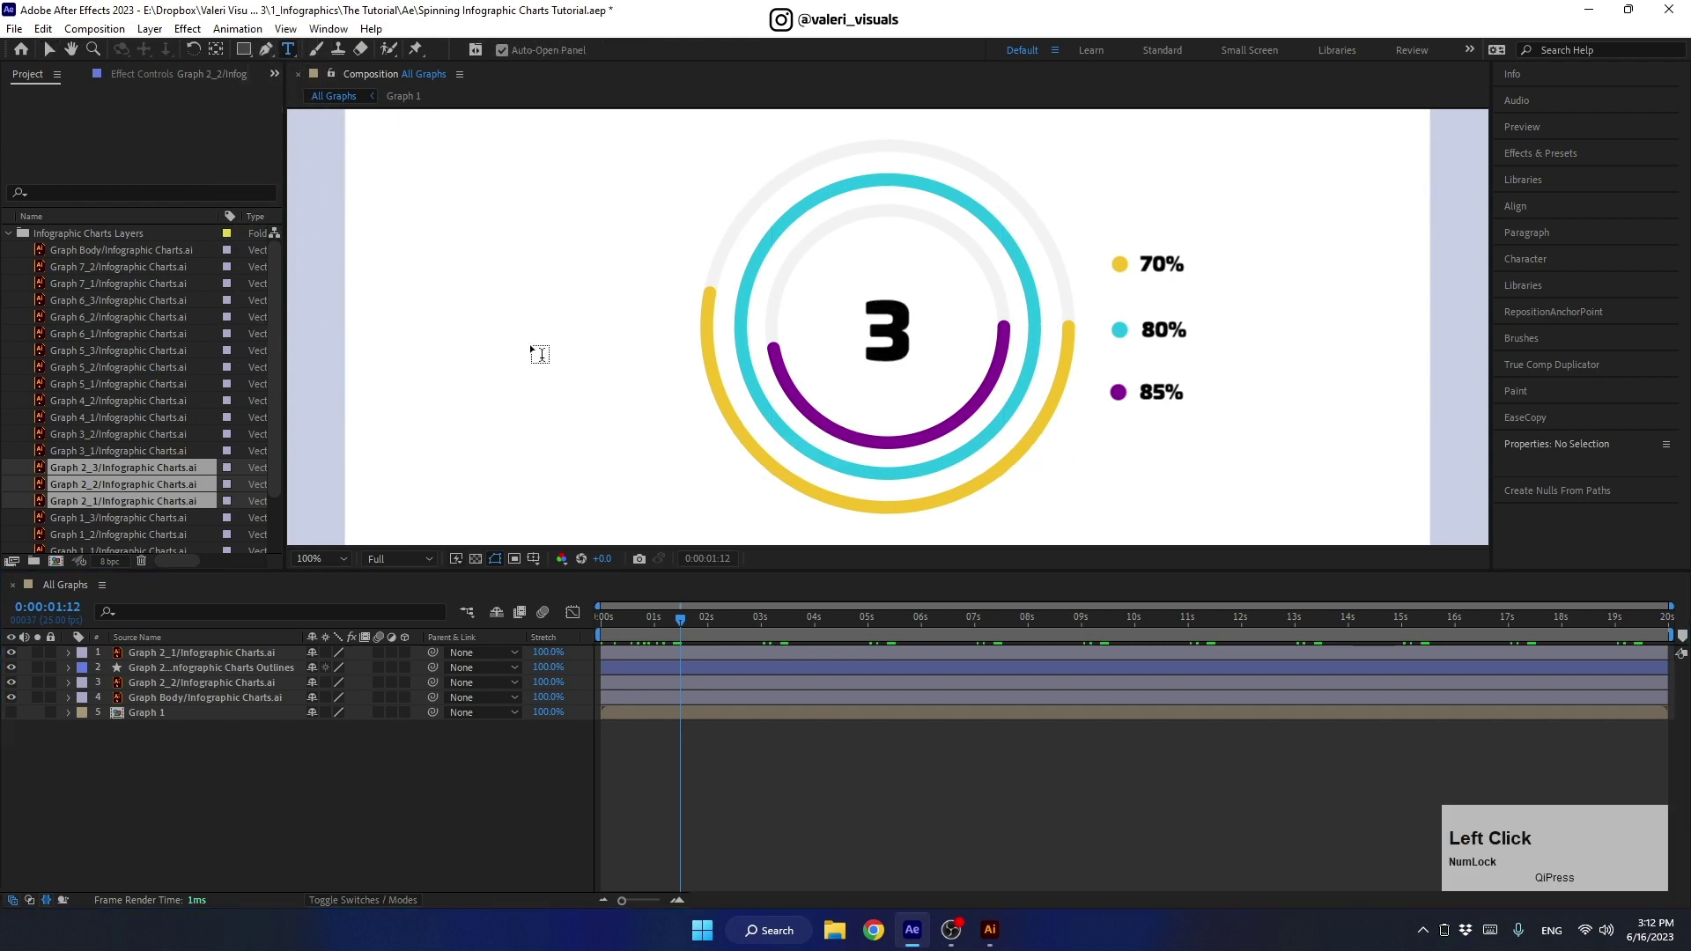
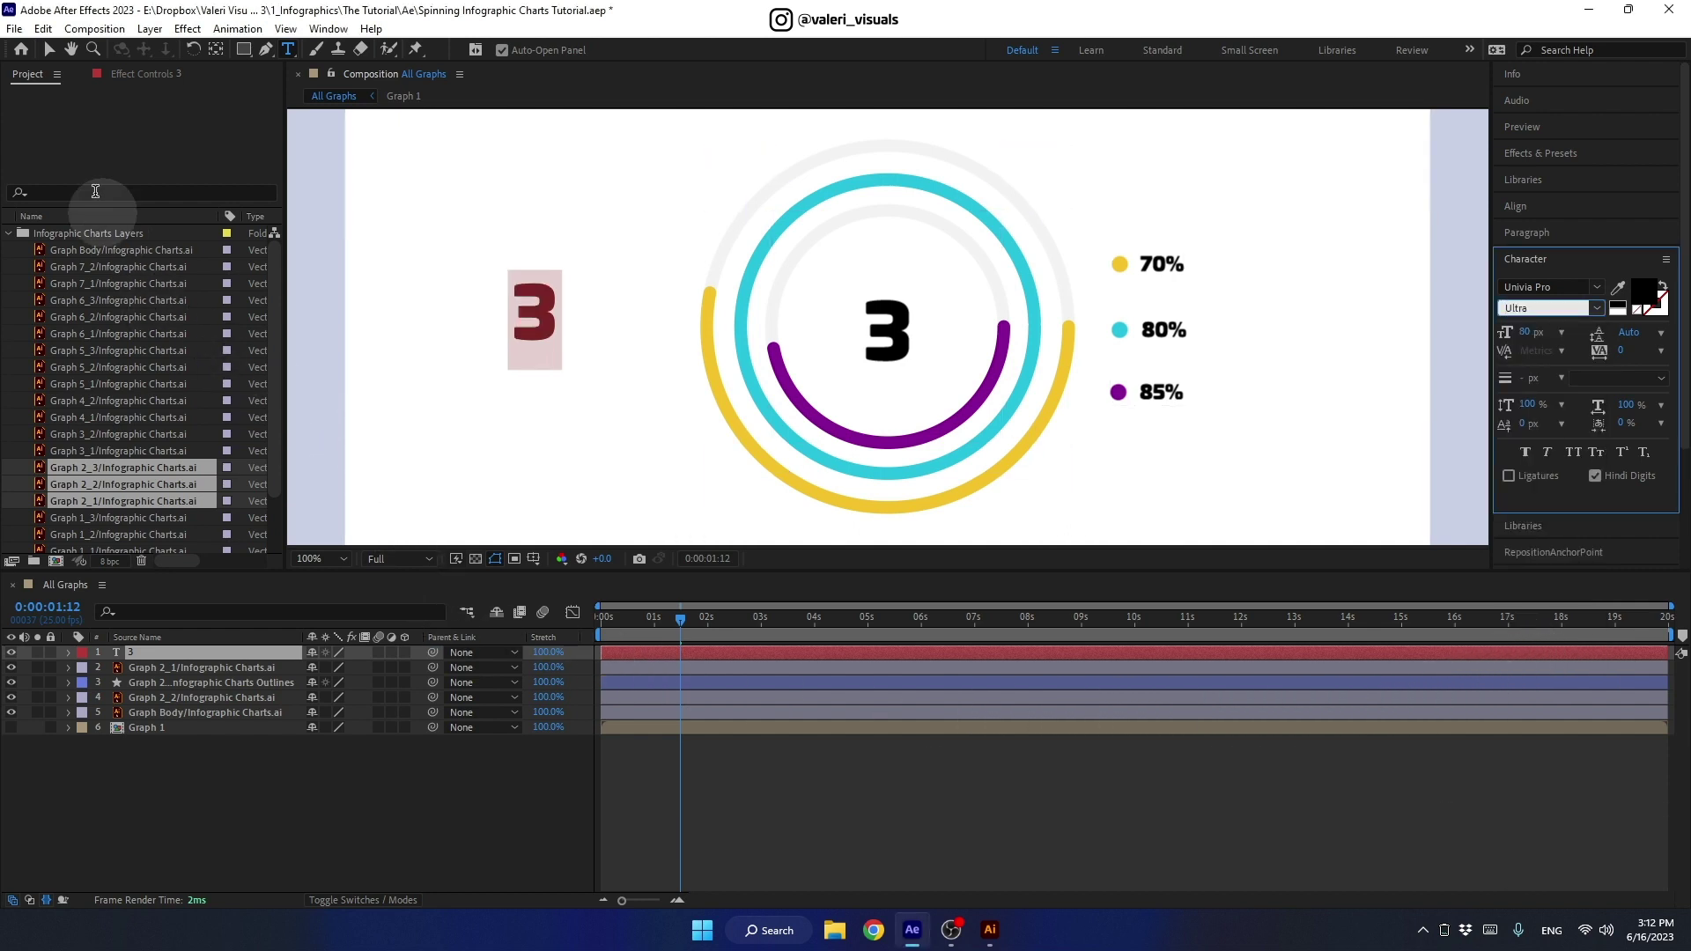
pyautogui.click(52, 60)
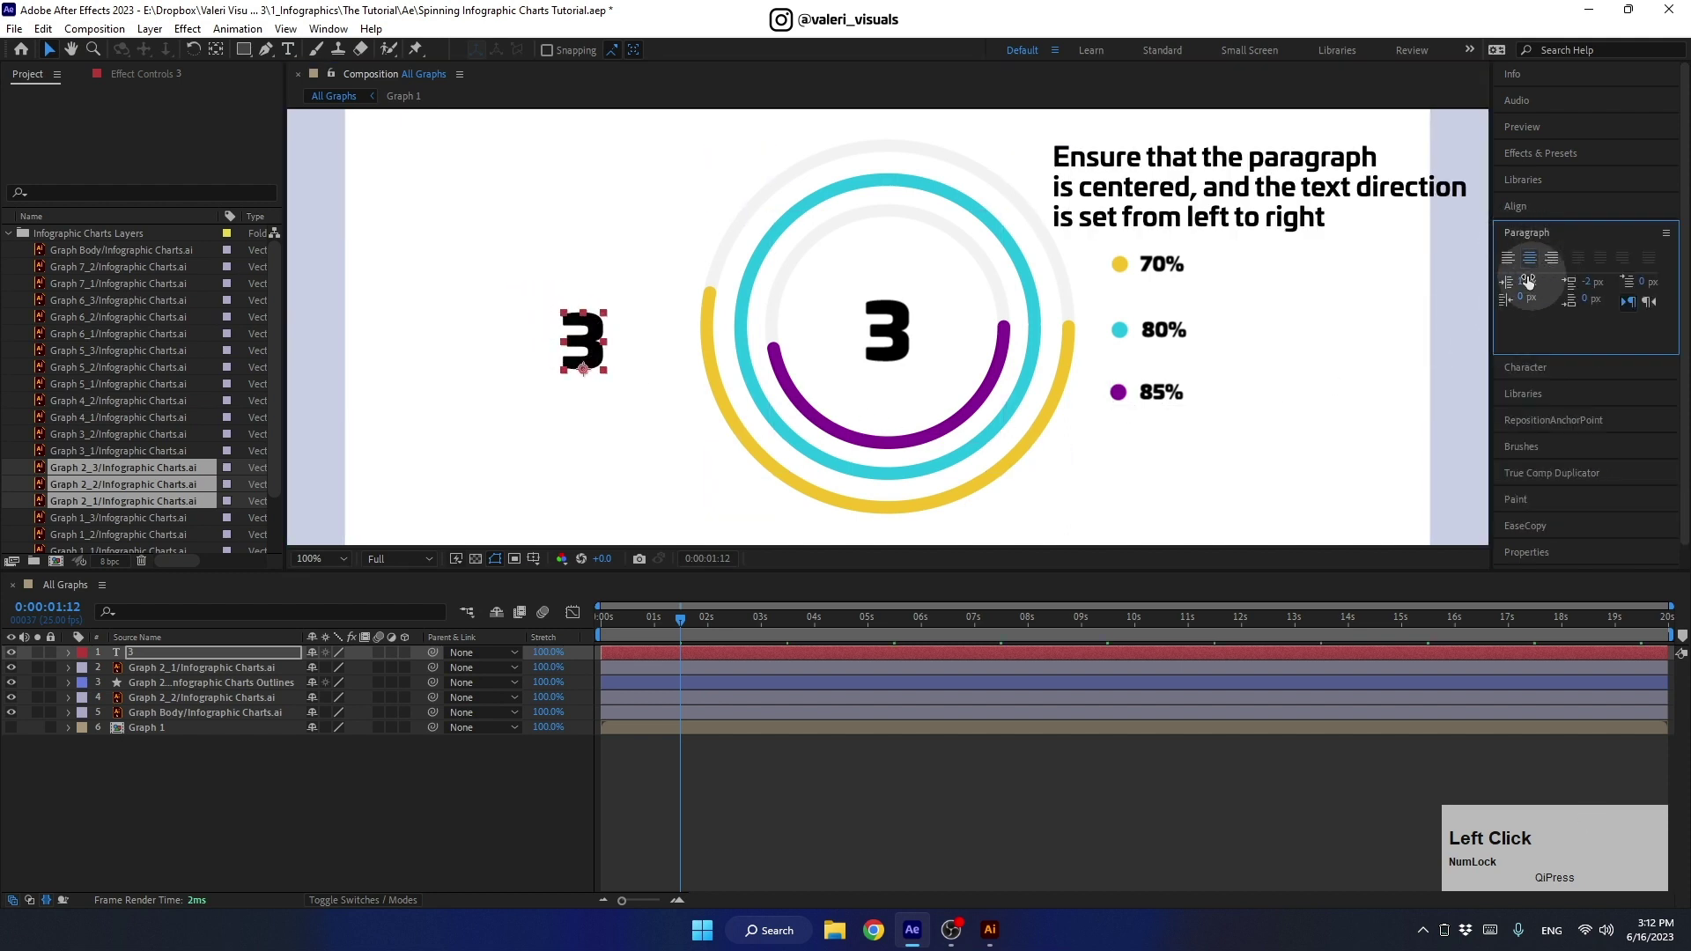
pyautogui.click(1536, 265)
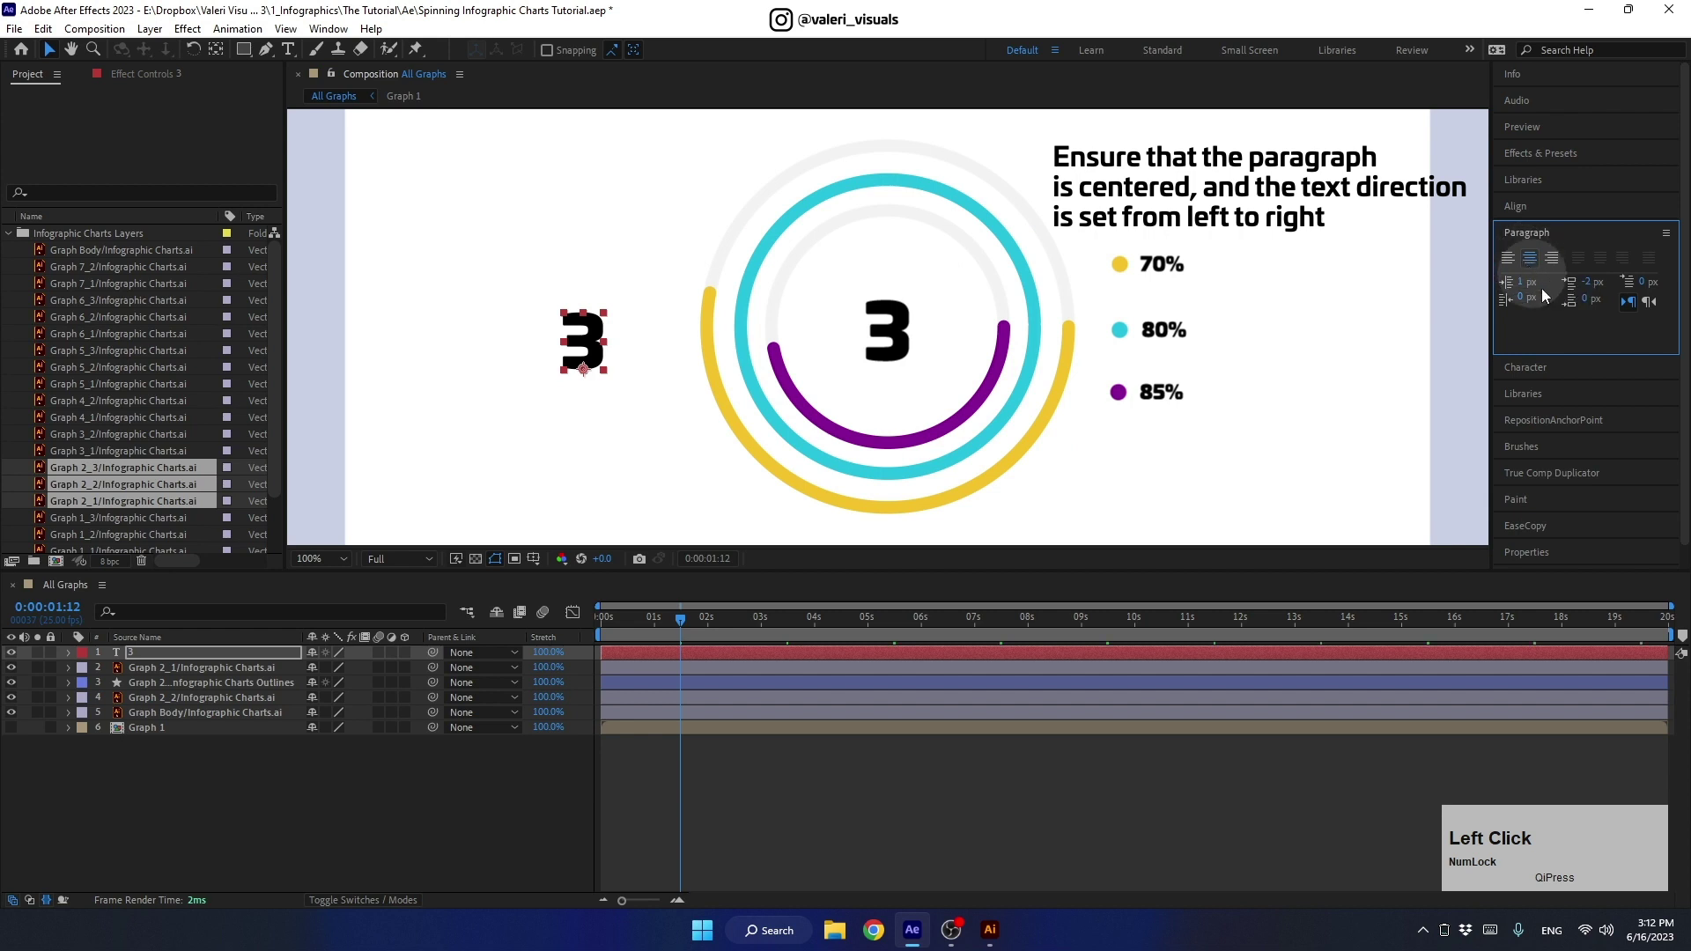
# Step: Set the paragraph direction to left-to-right and expand the 3 text layer's properties
pyautogui.click(1630, 306)
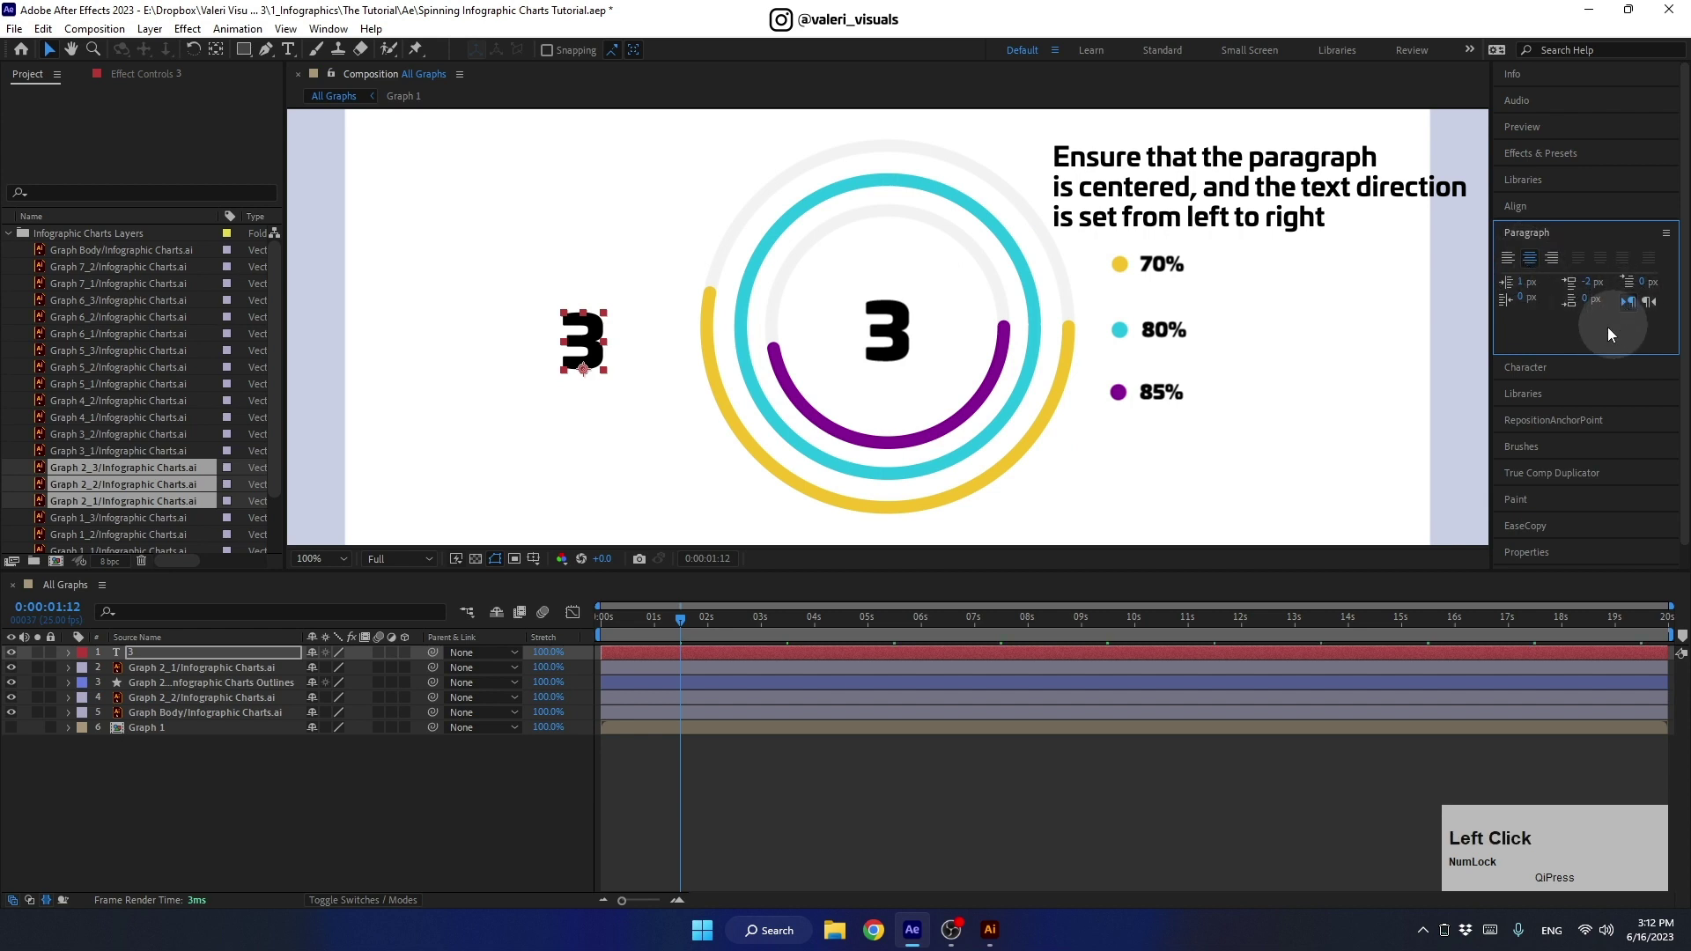
pyautogui.click(1519, 235)
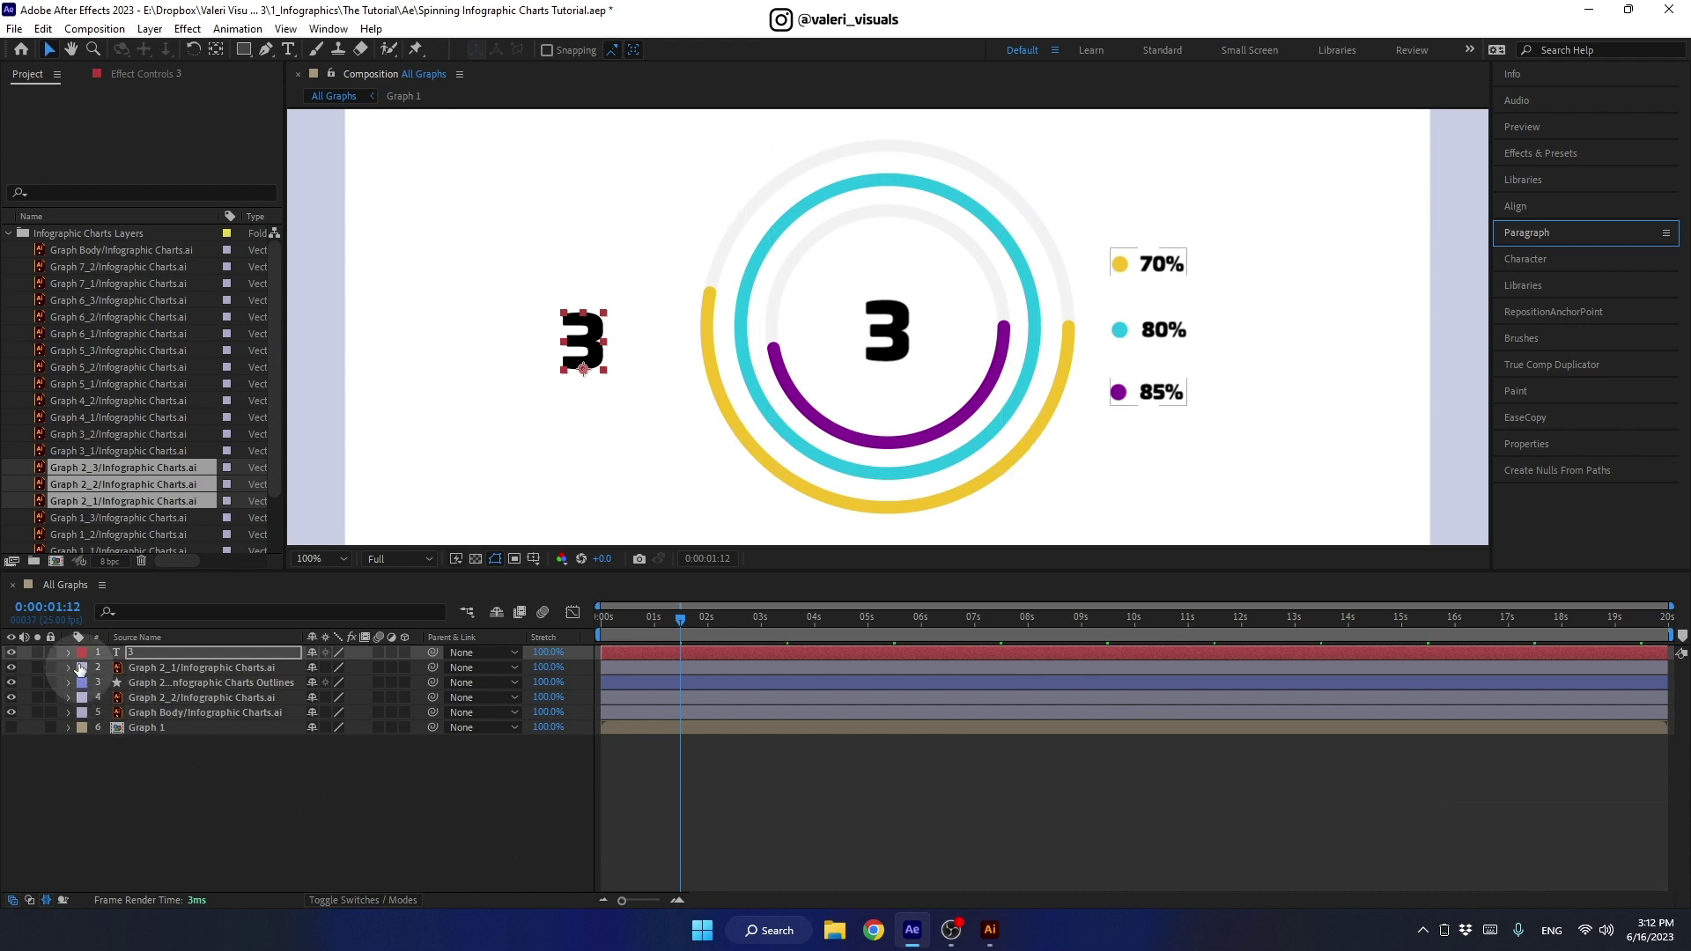
pyautogui.click(71, 656)
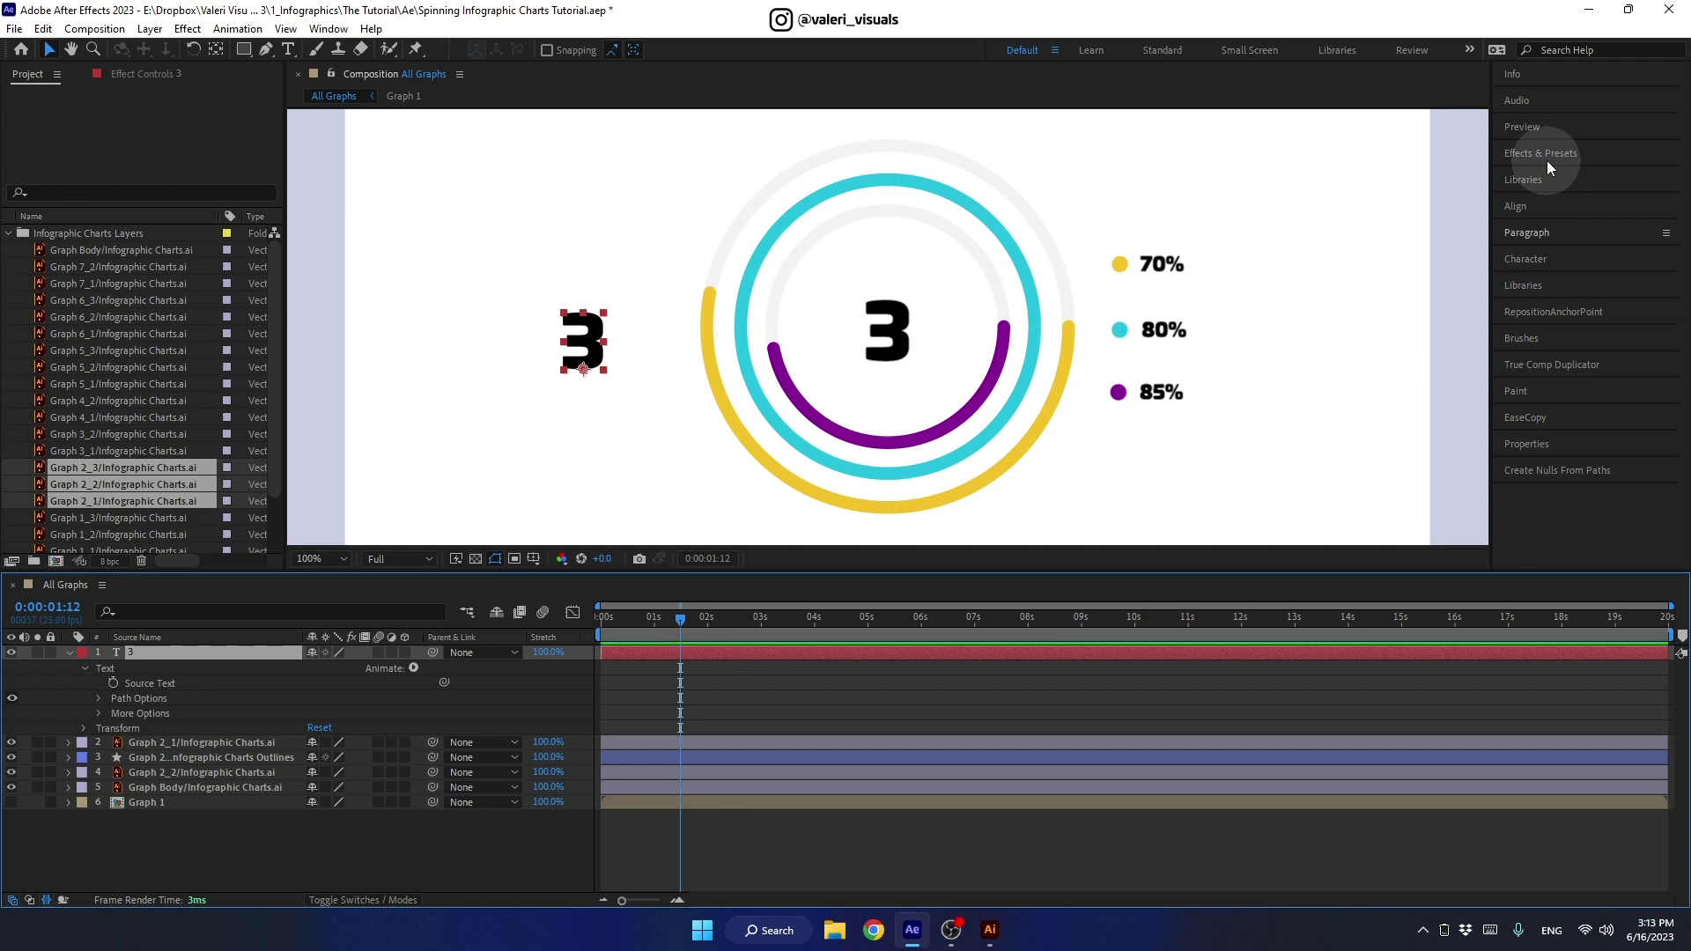
# Step: Search Effects & Presets for 'slider' to find the Slider Control effect
pyautogui.click(1545, 155)
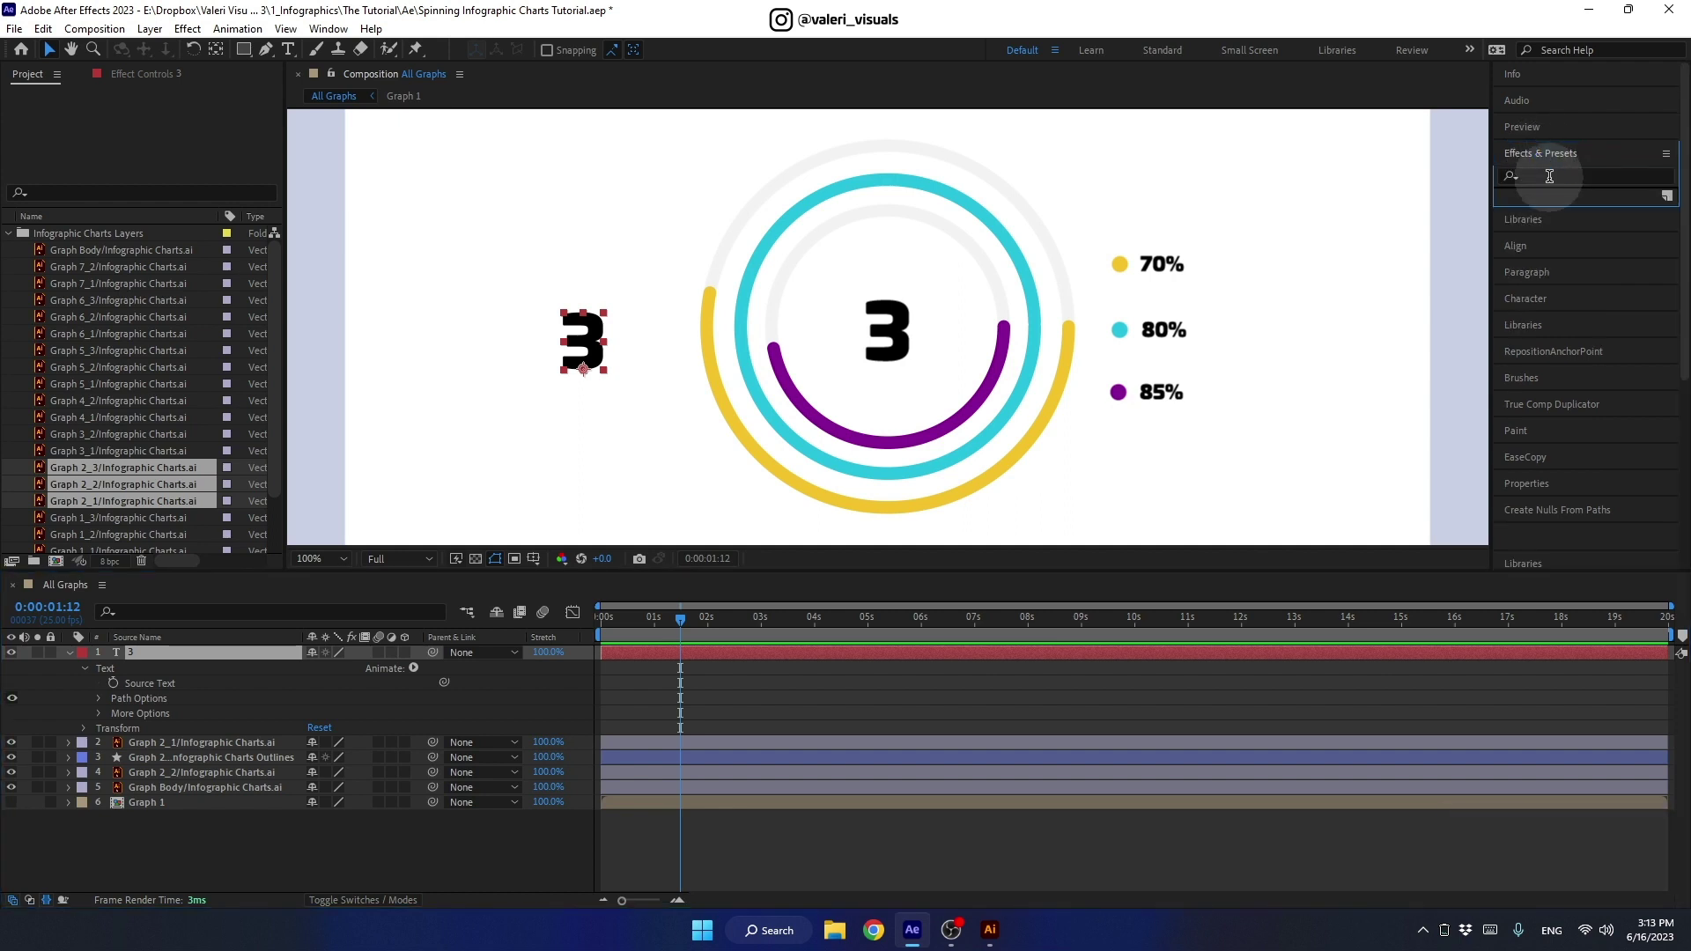
pyautogui.click(1553, 173)
pyautogui.write('slider')
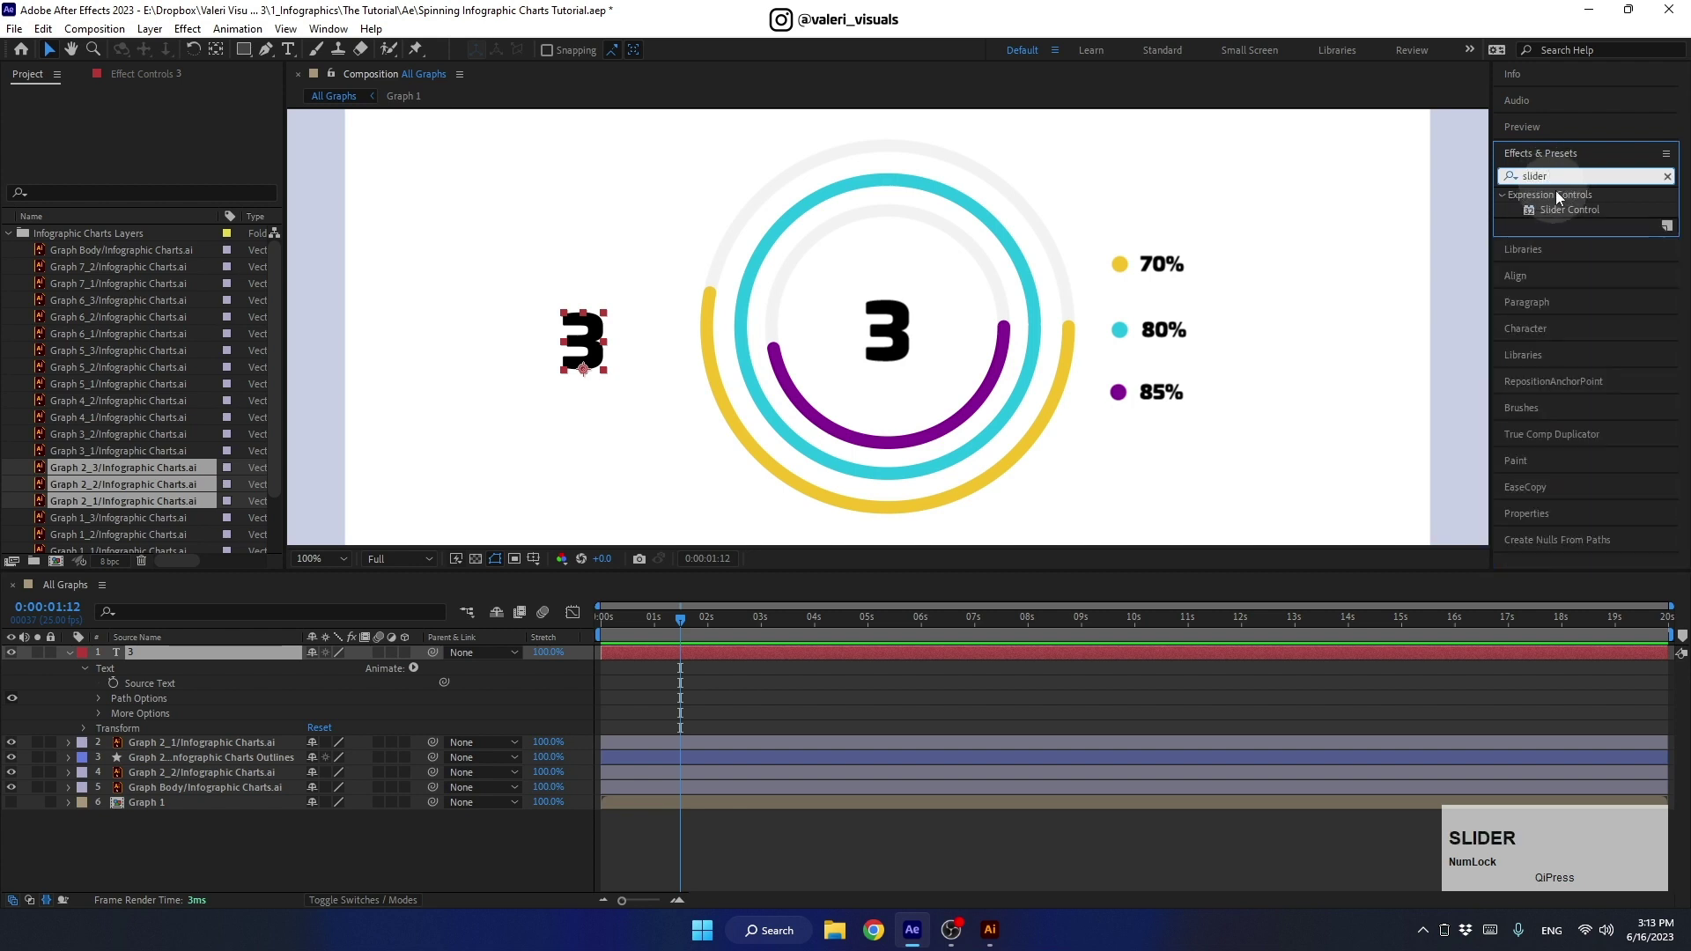
# Step: Apply Slider Control to the counter layer and copy the Math.round expression from Notepad
pyautogui.click(1563, 213)
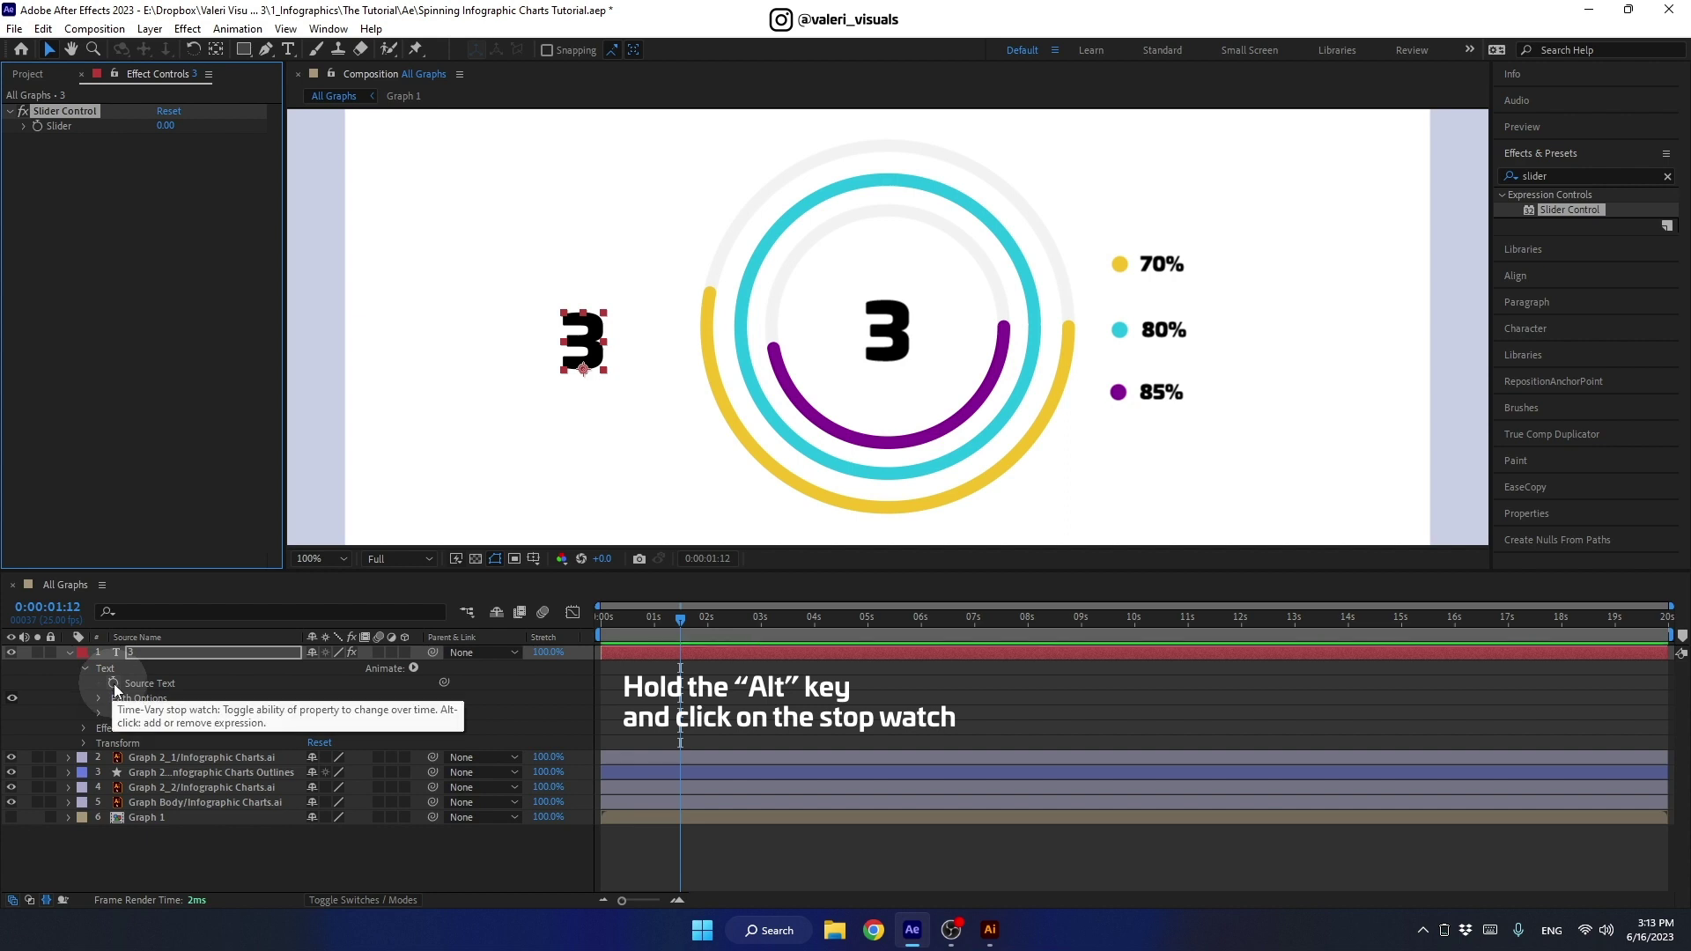
pyautogui.click(119, 689)
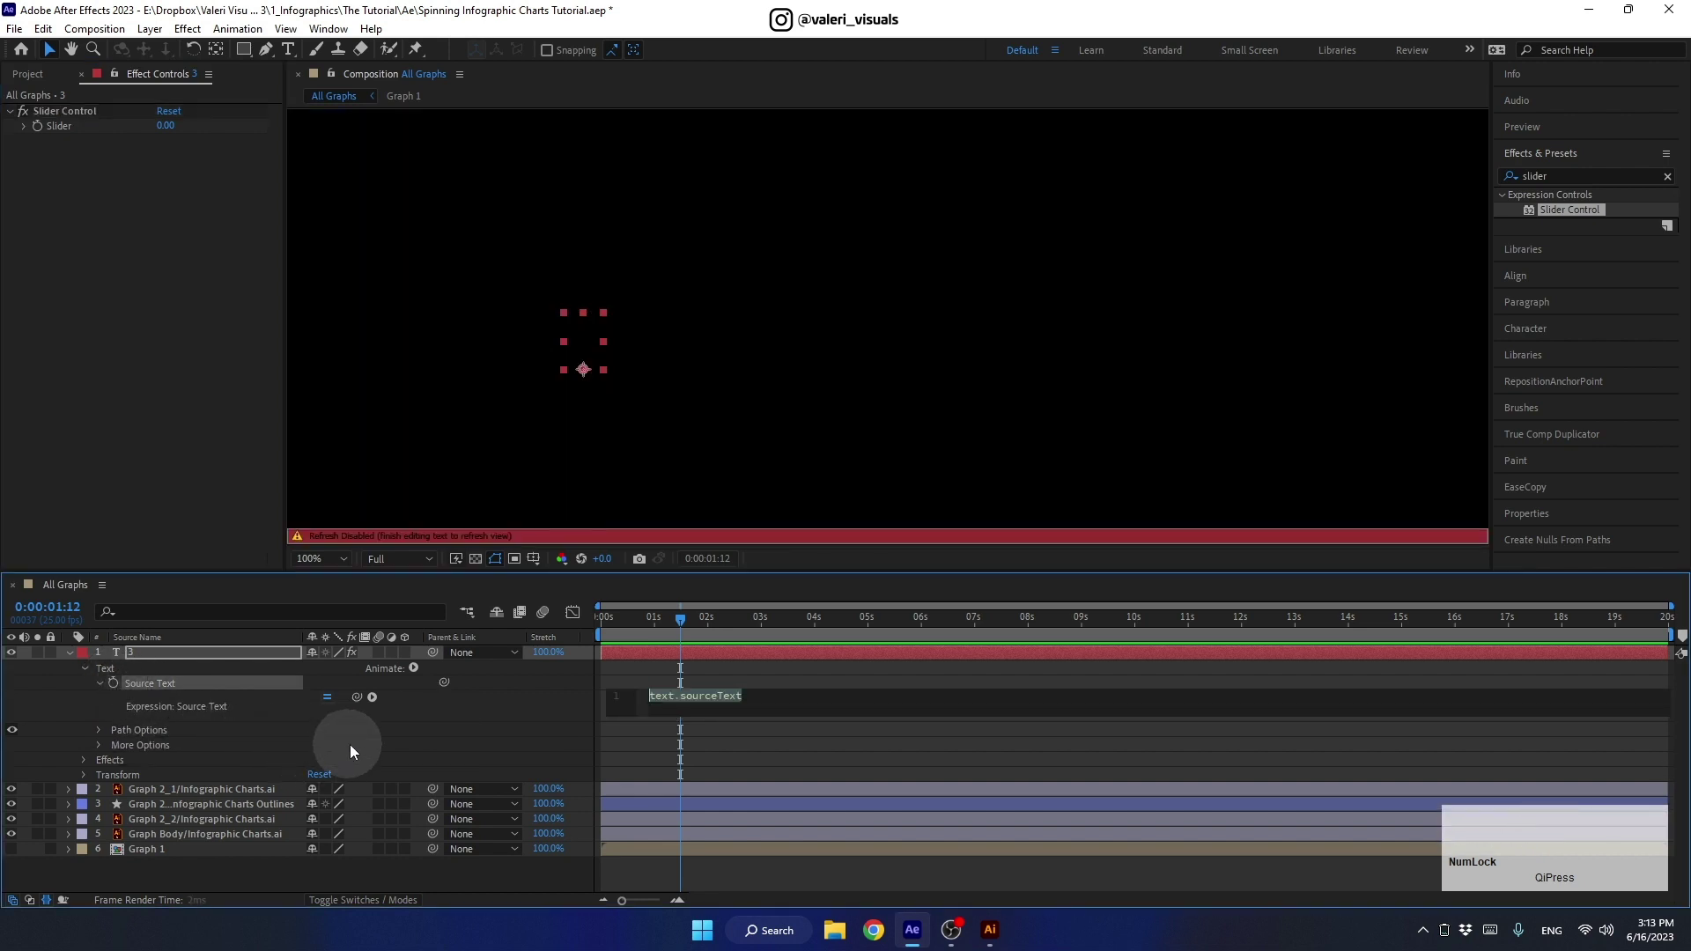
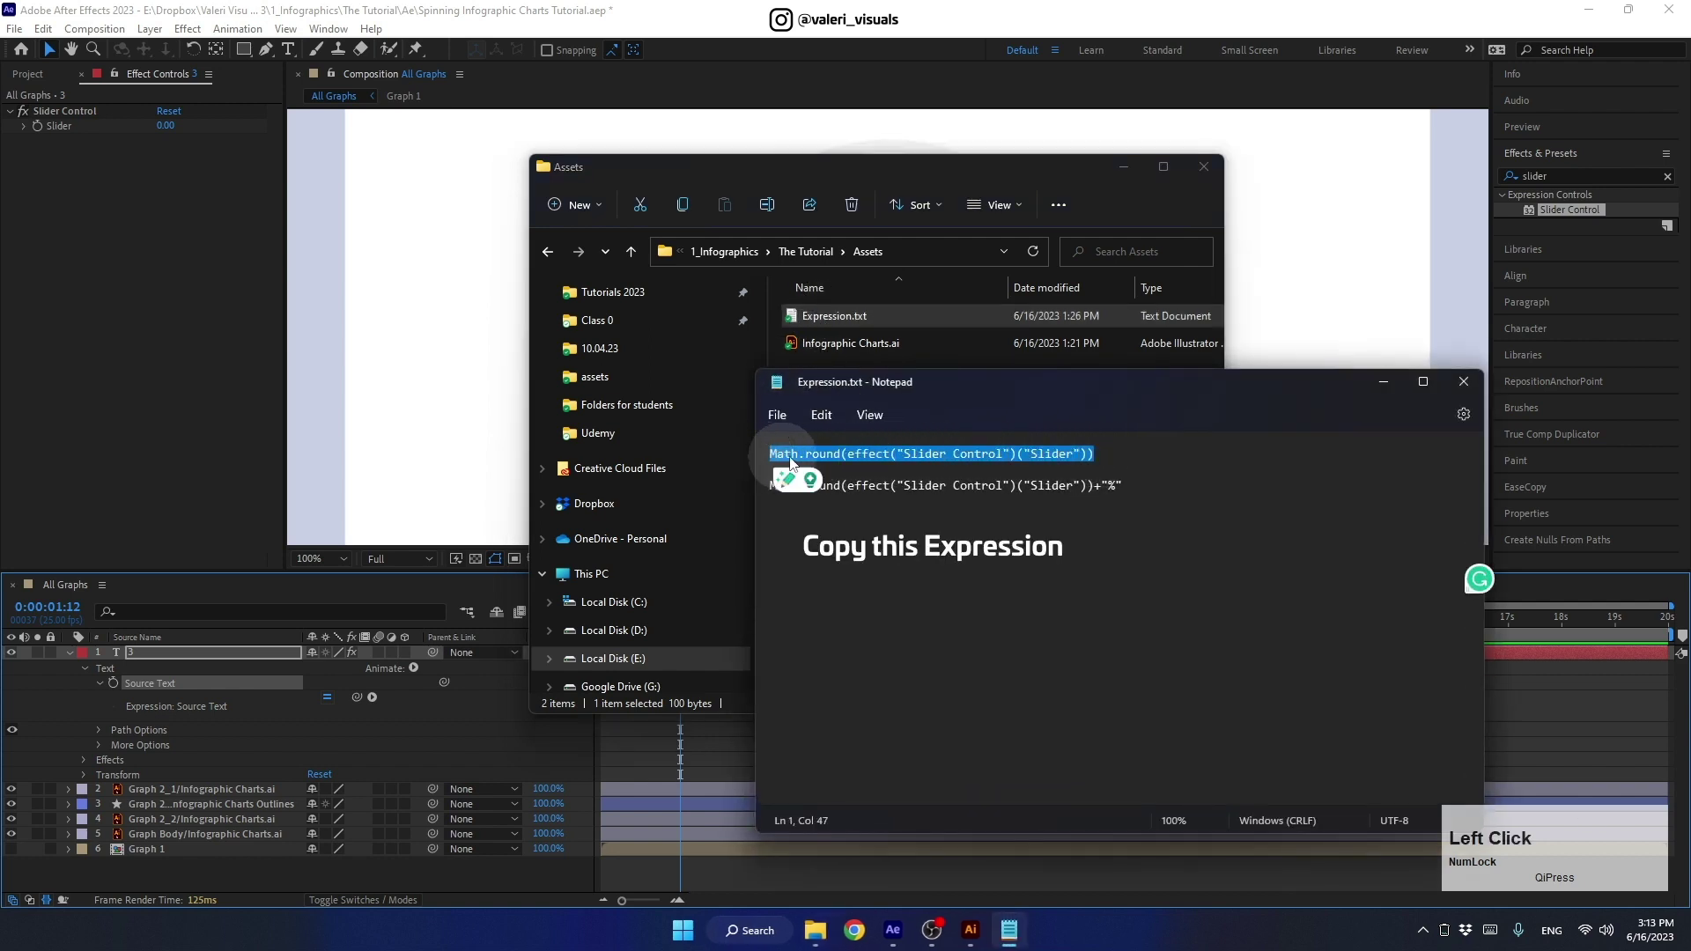
pyautogui.press('ctrl+c')
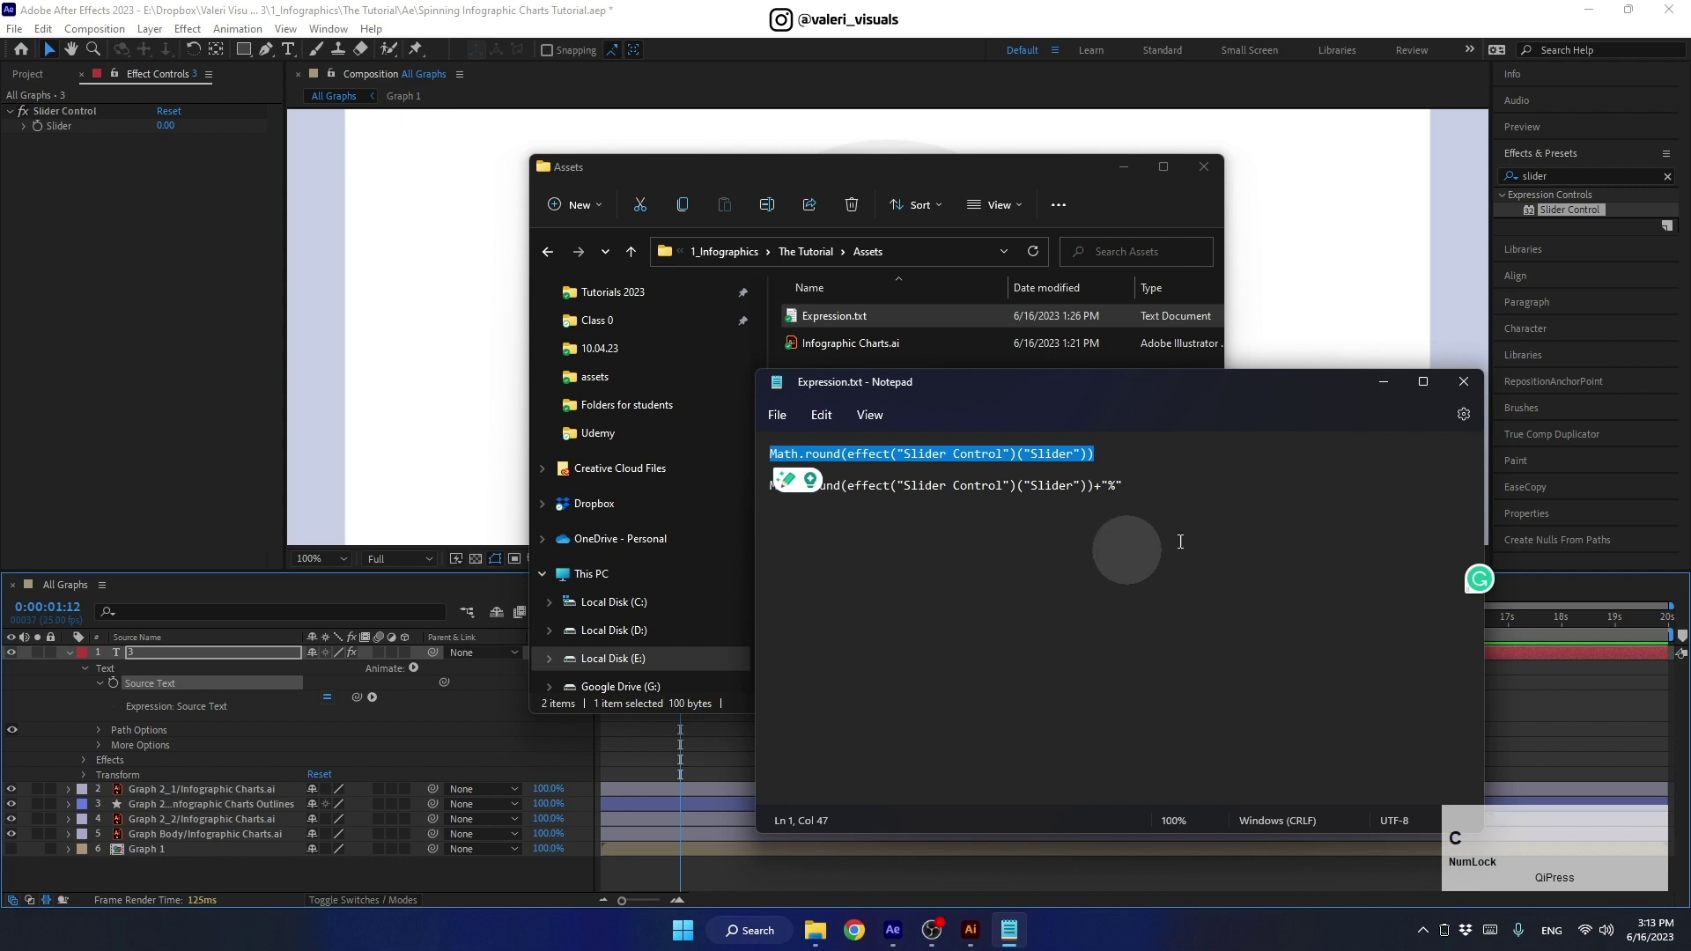
# Step: Paste the Math.round Slider Control expression into Source Text so the counter reads 0
pyautogui.click(1399, 390)
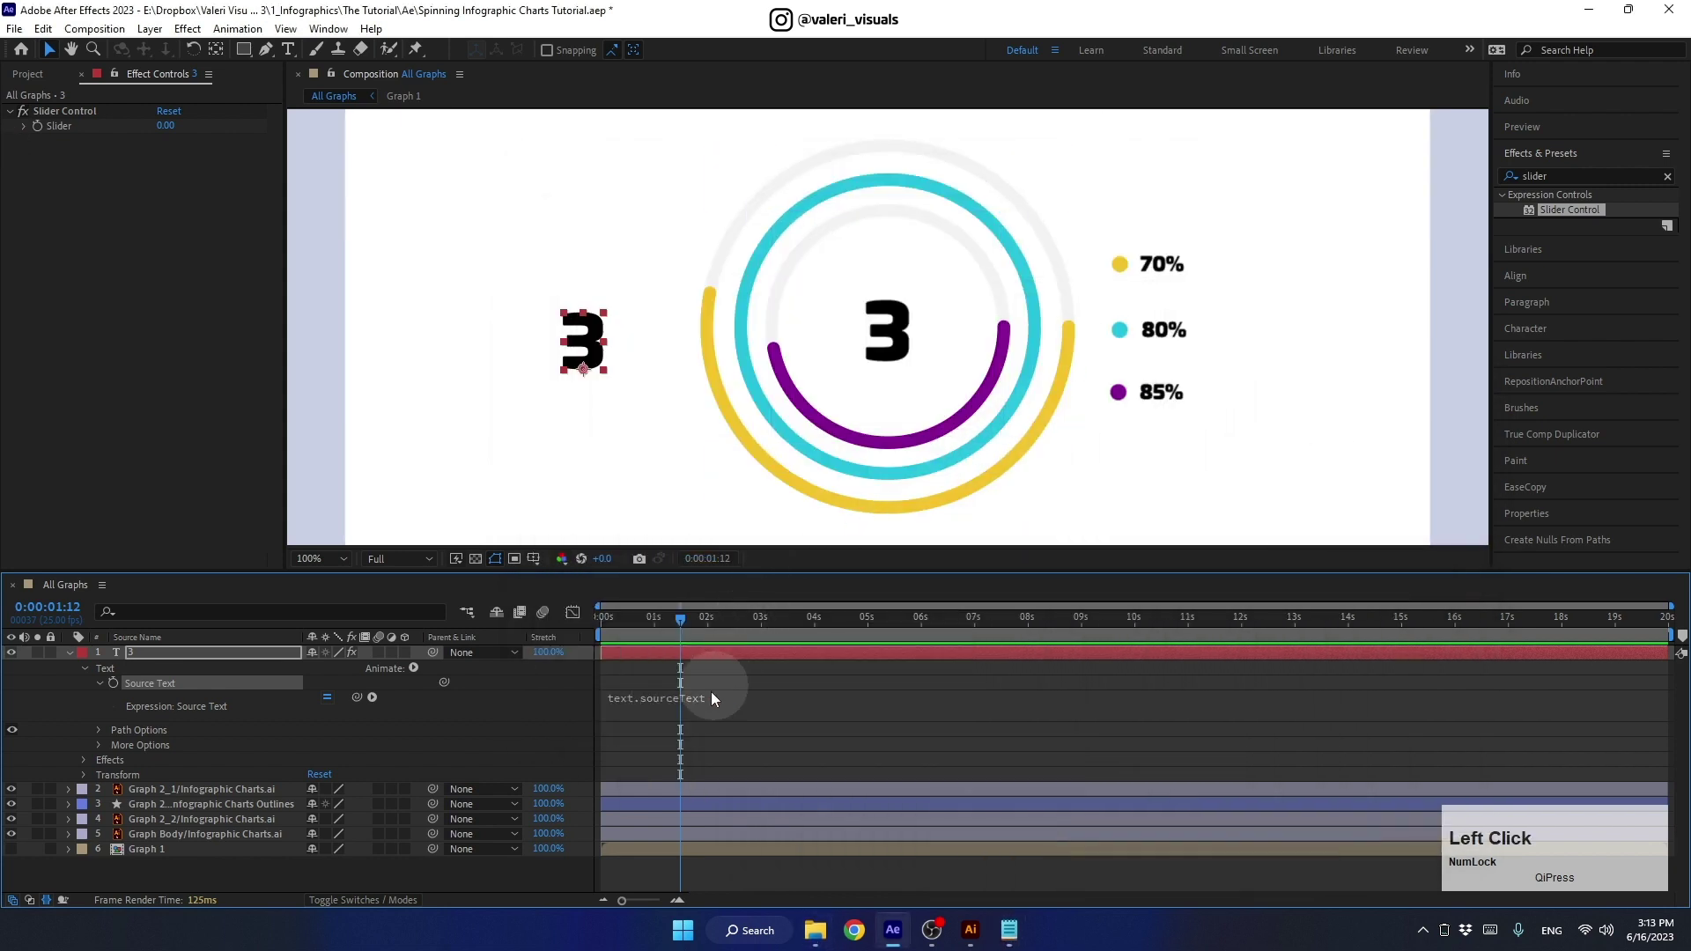
pyautogui.click(702, 703)
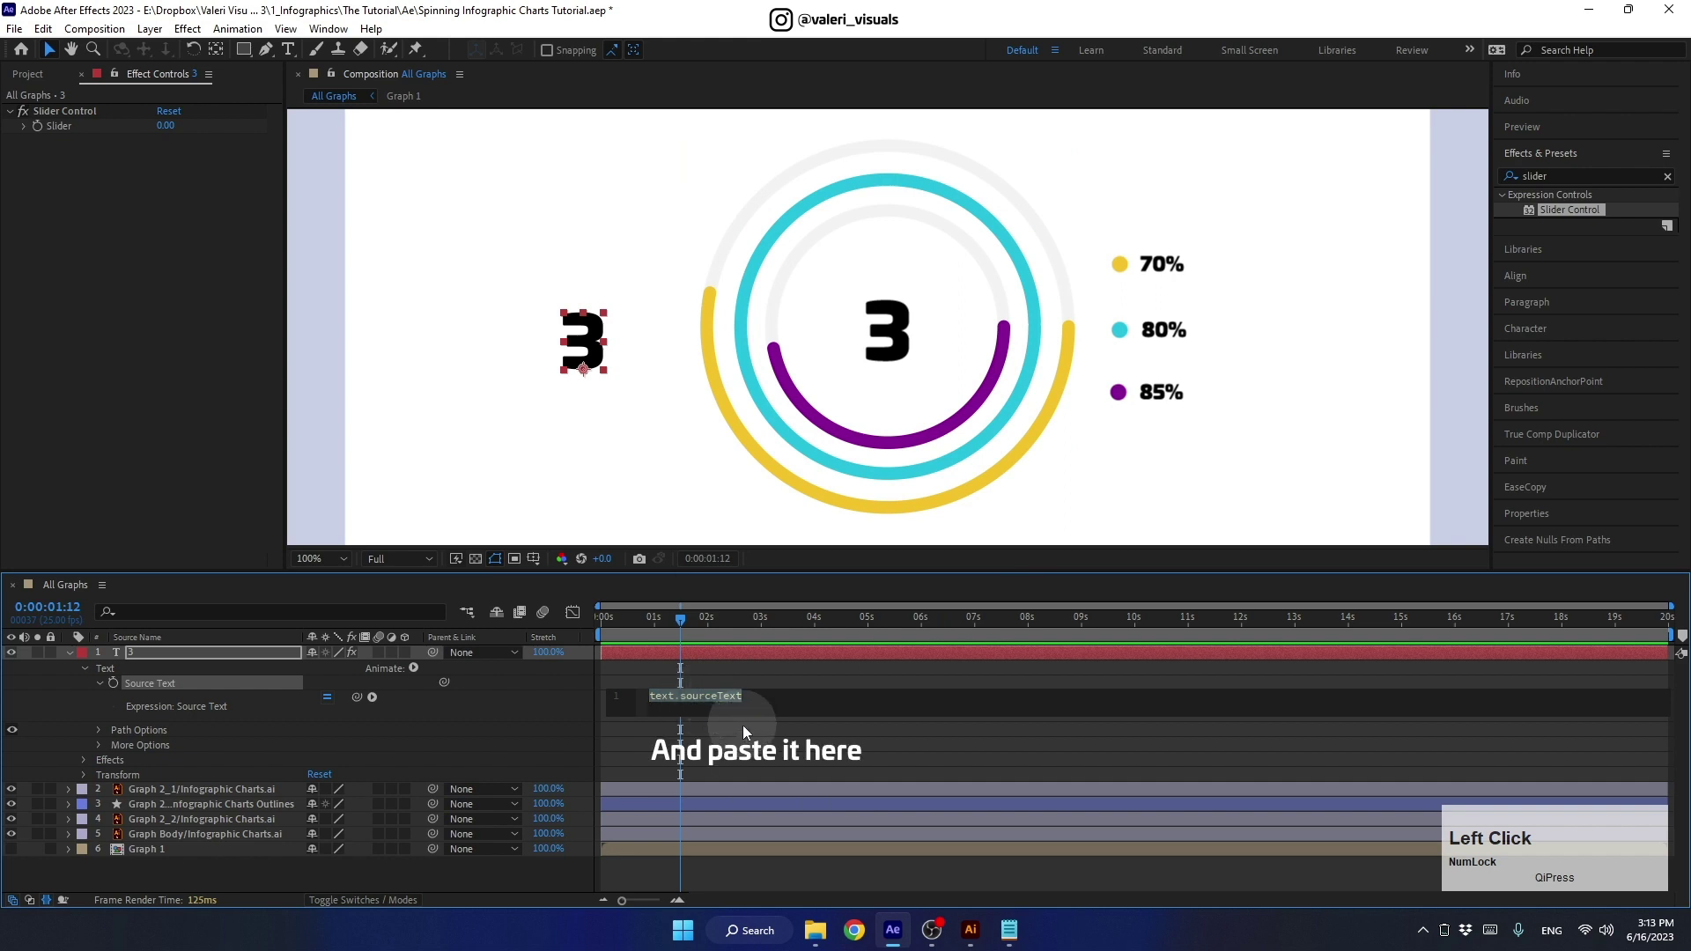
pyautogui.press('ctrl+v')
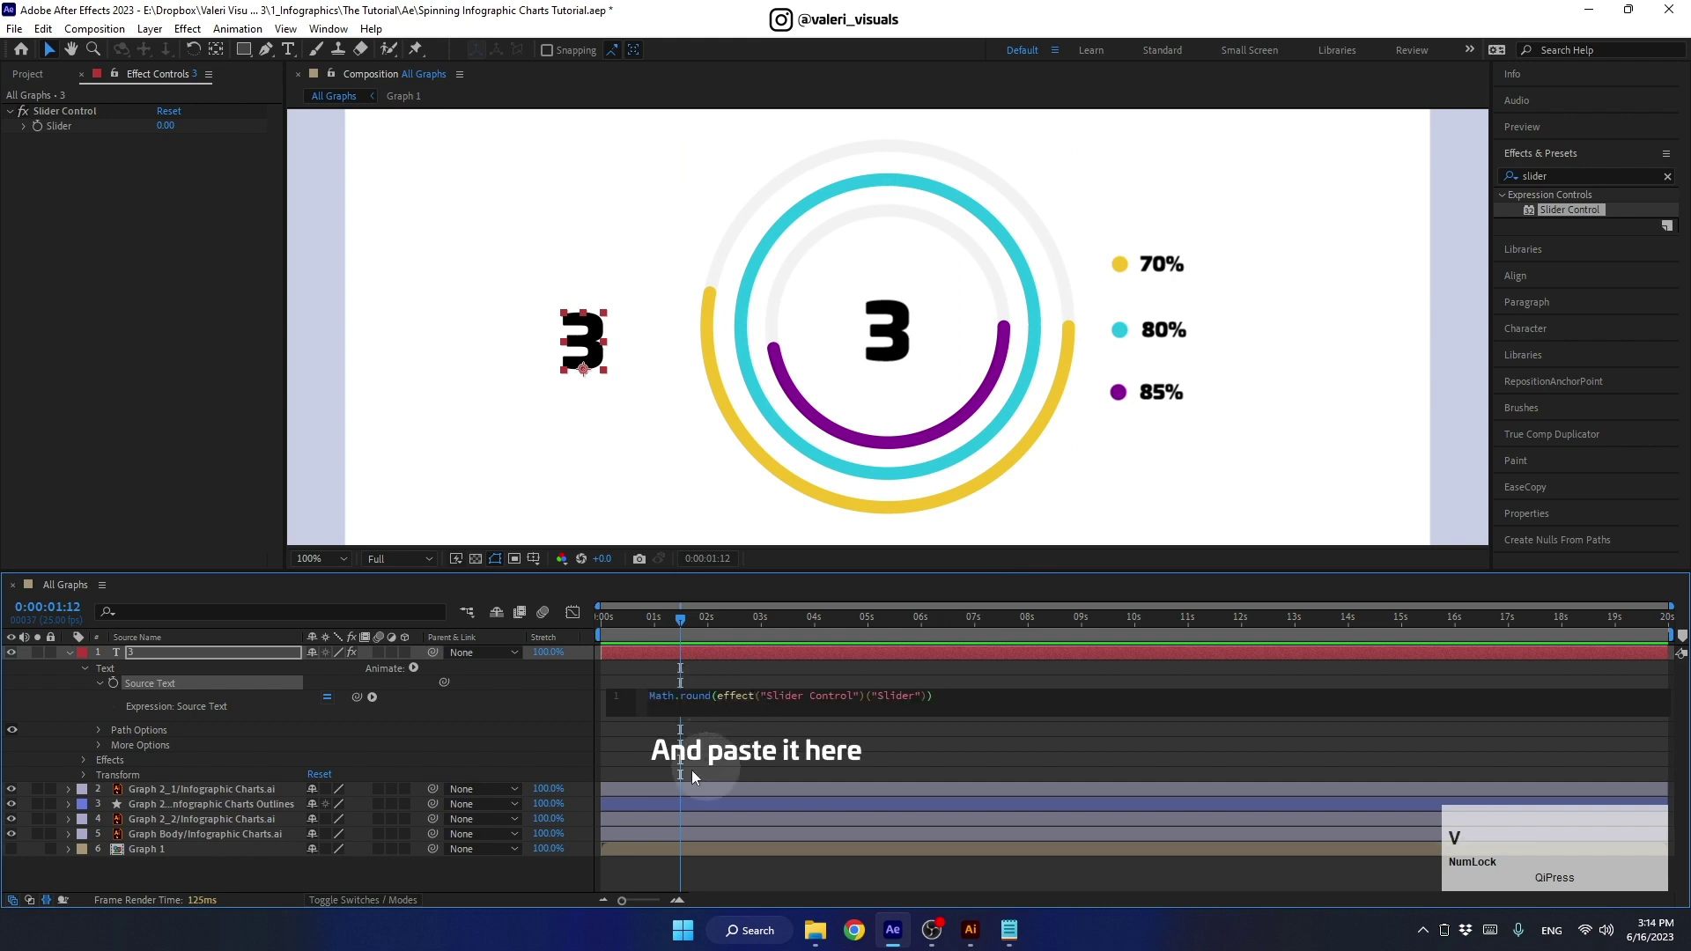
pyautogui.click(572, 737)
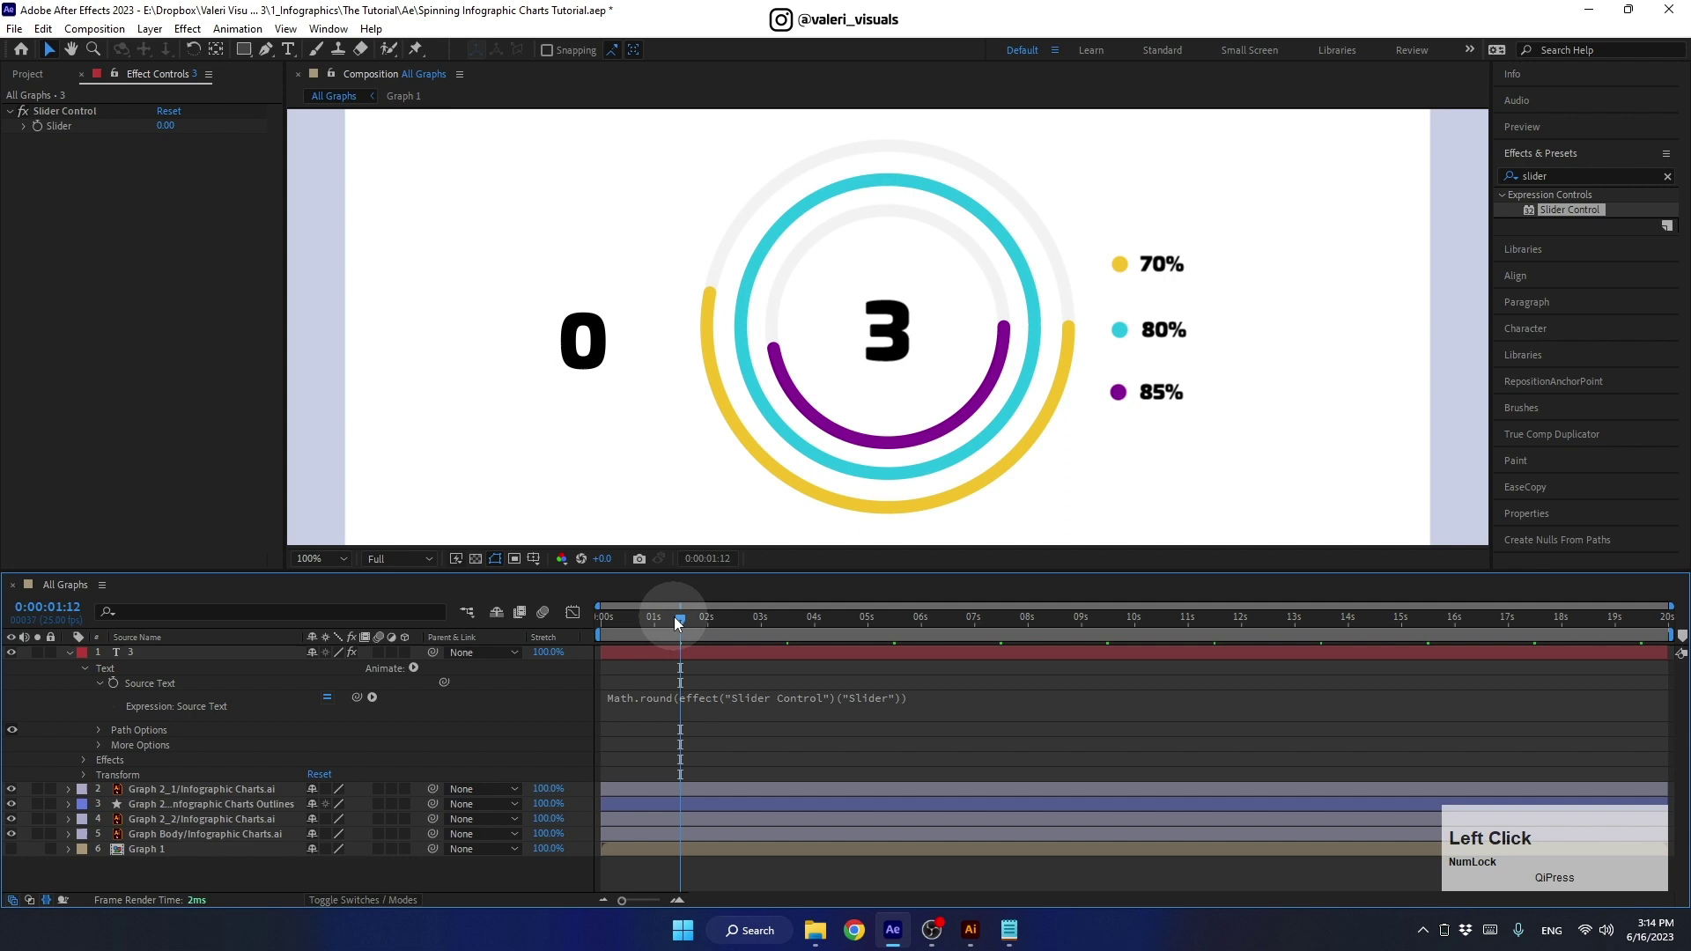
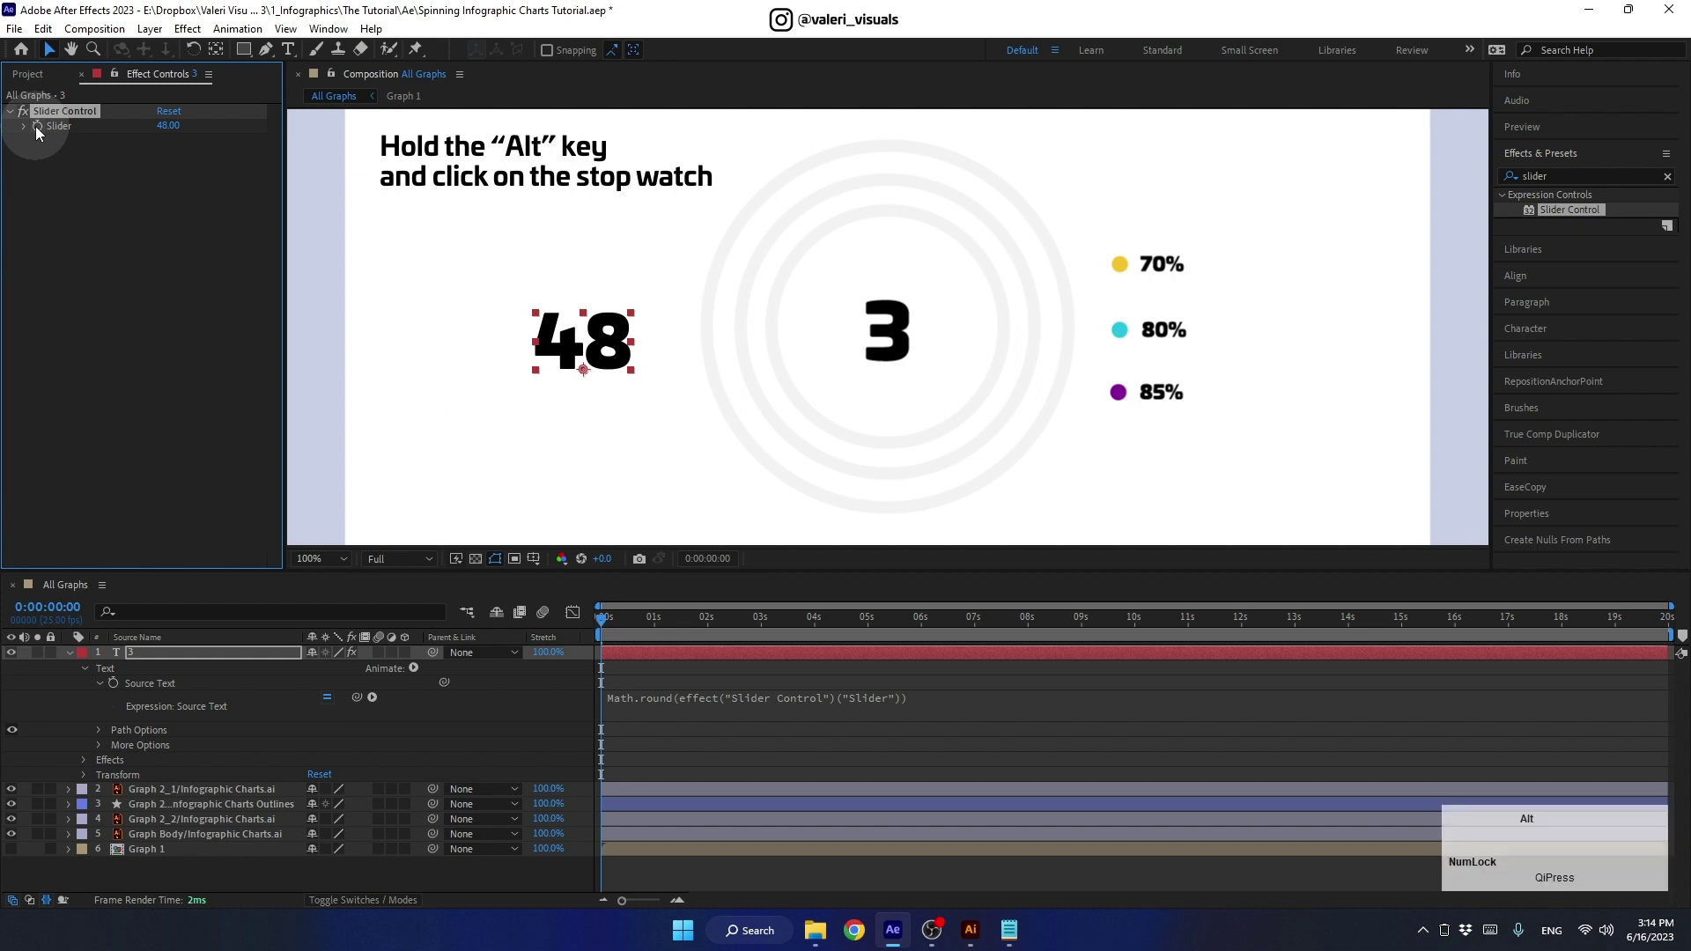
# Step: Give the counter's Slider a wiggle(5,10) expression so the number jitters randomly
pyautogui.click(42, 134)
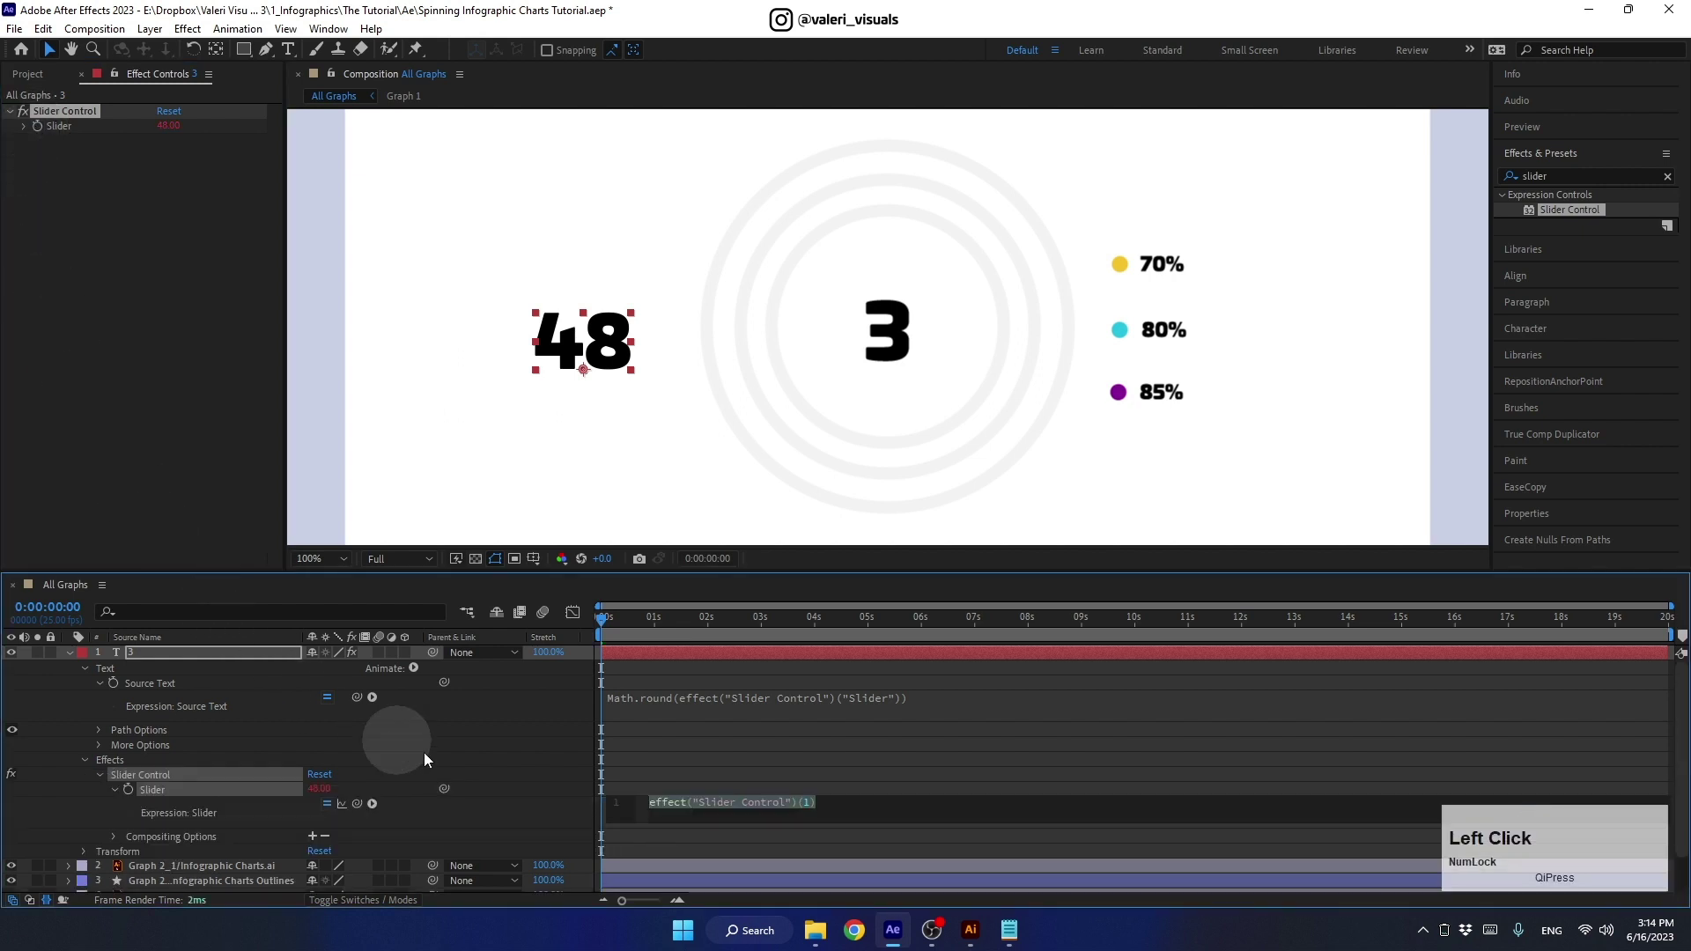
pyautogui.write('wig')
pyautogui.write('le')
pyautogui.press('shift+9')
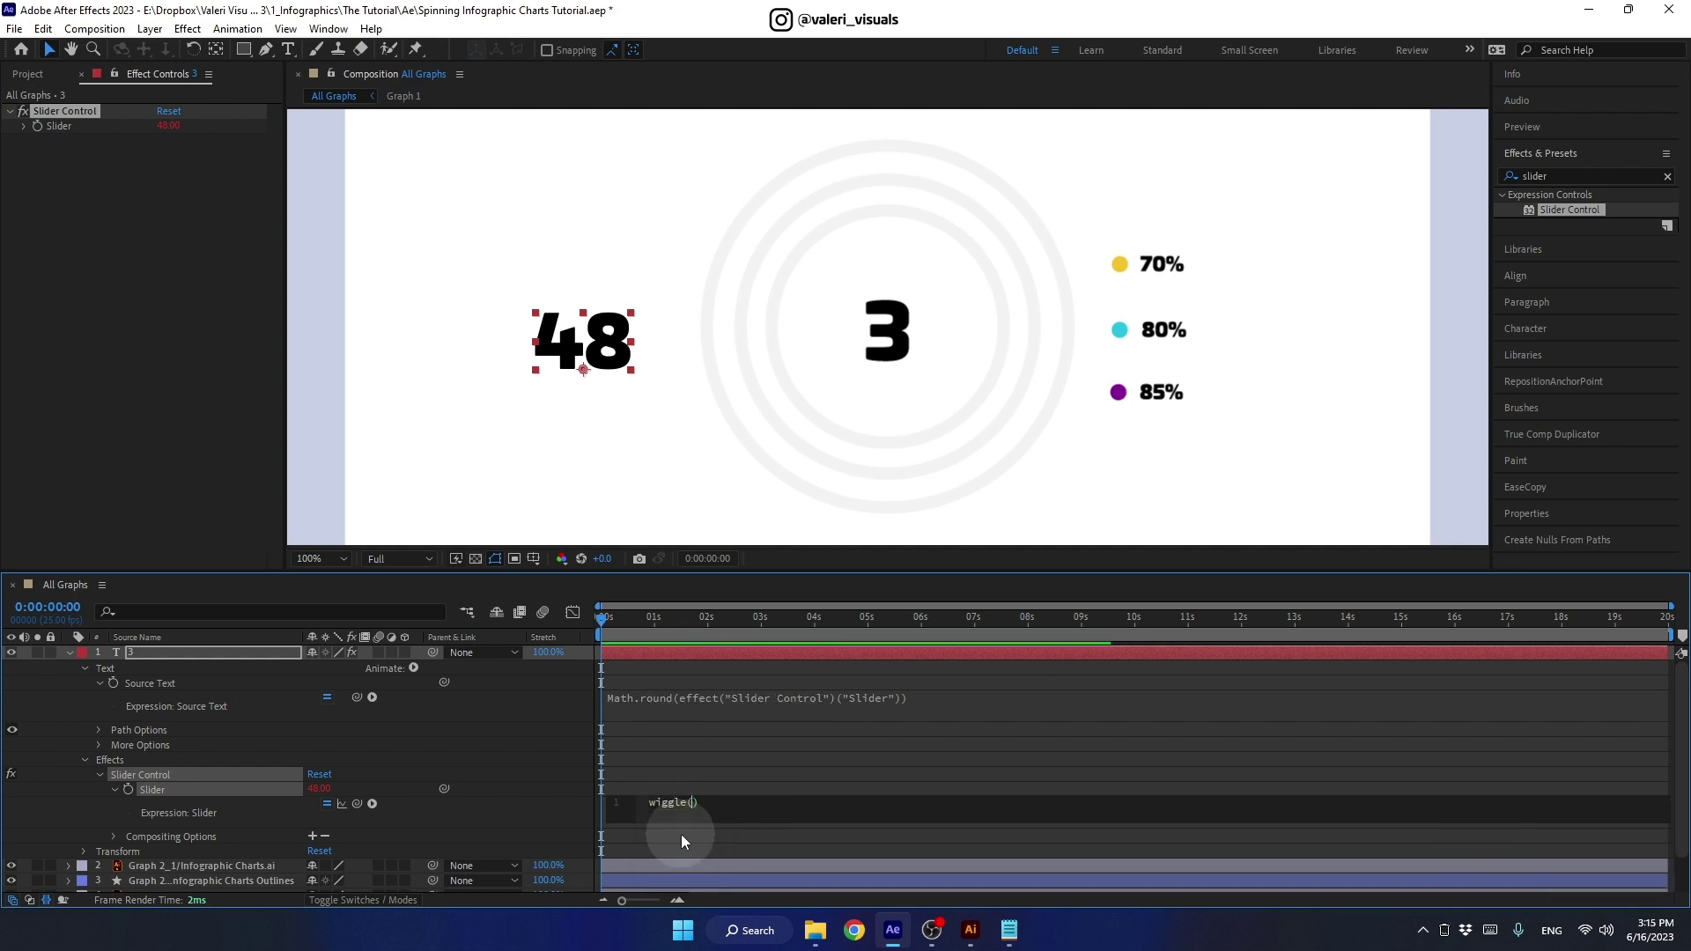
pyautogui.press(',')
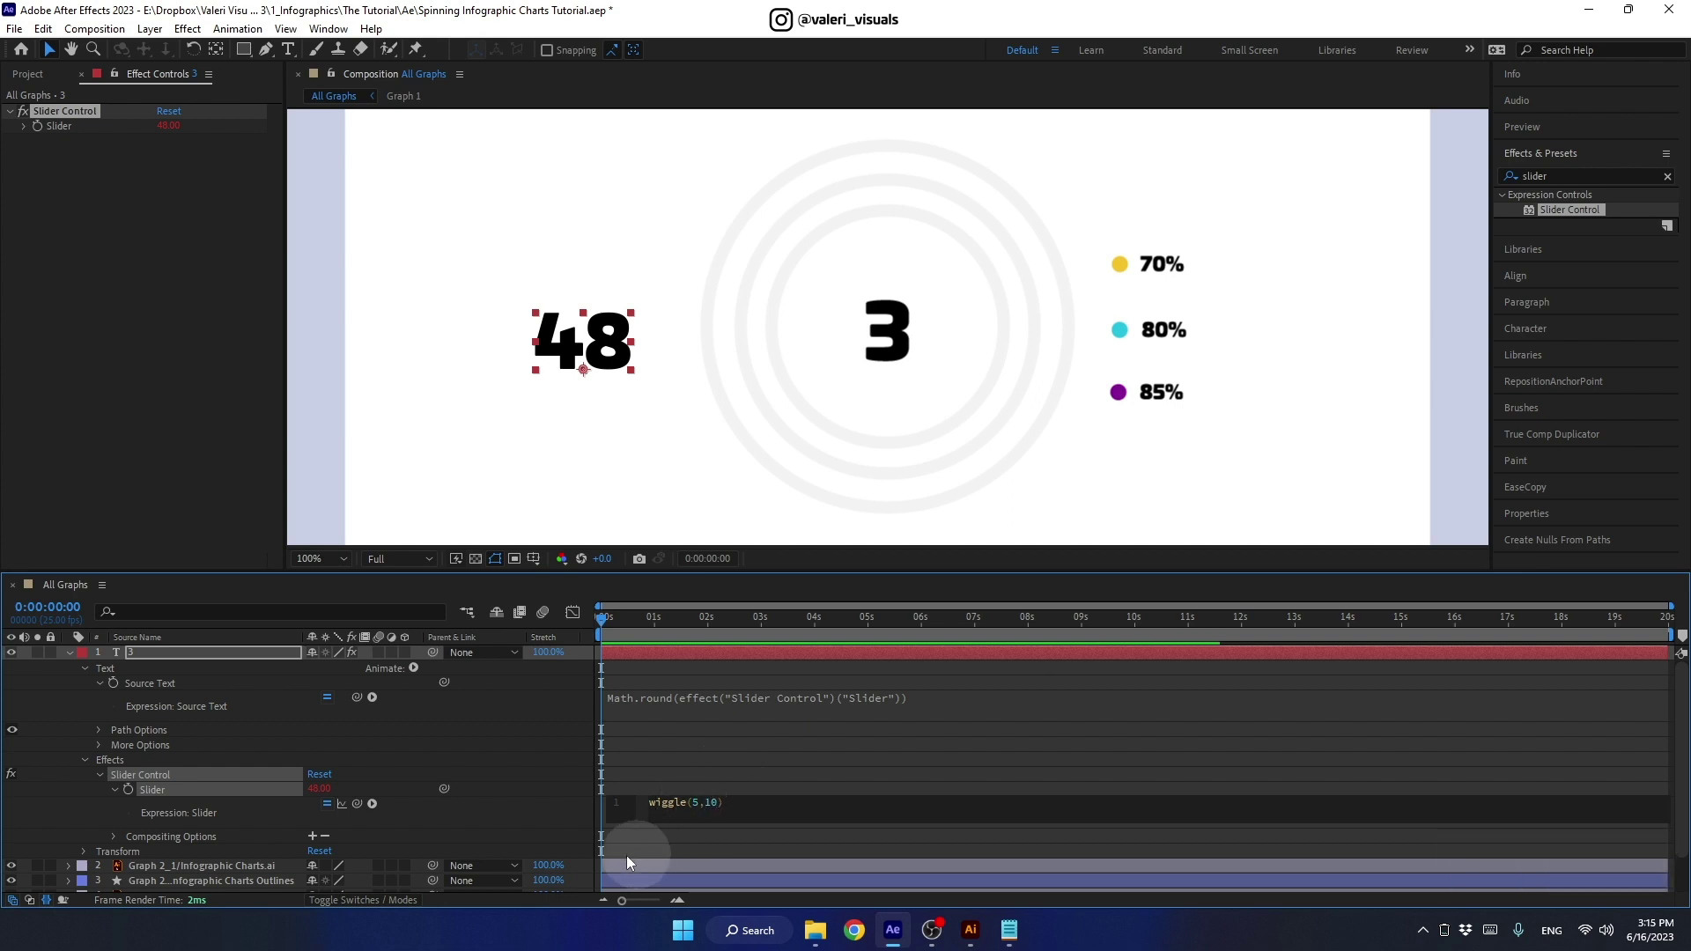
pyautogui.click(565, 818)
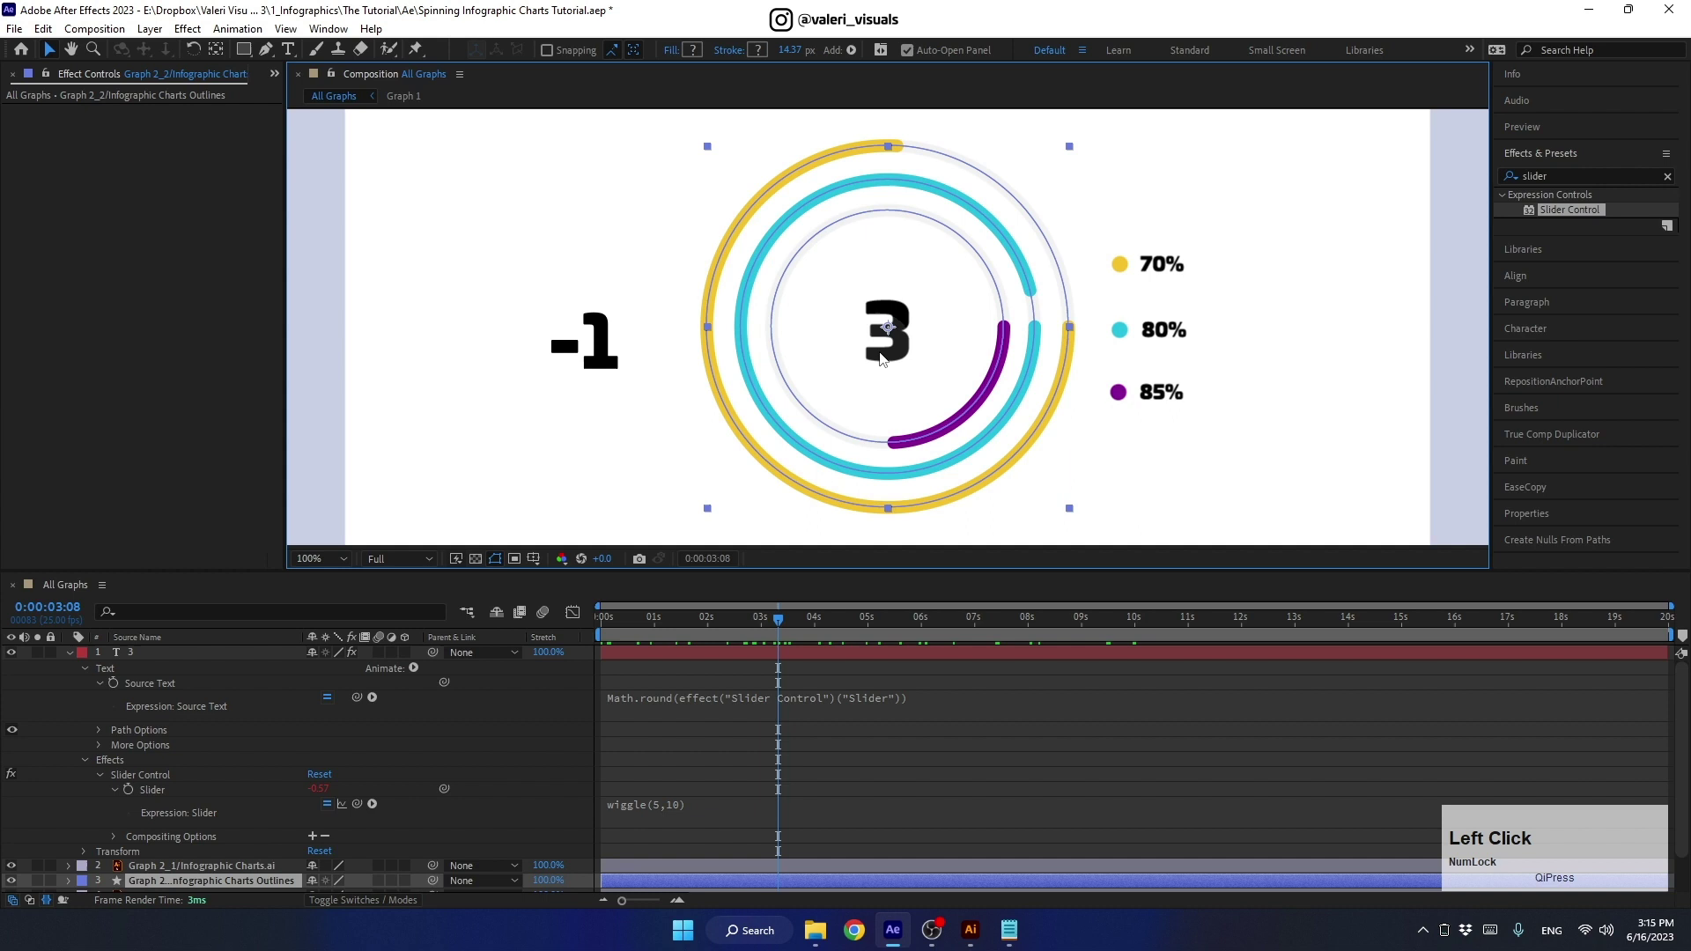
# Step: Mask the chart layer's centre with a Subtract ellipse to hide the static 3
pyautogui.click(74, 657)
pyautogui.click(151, 689)
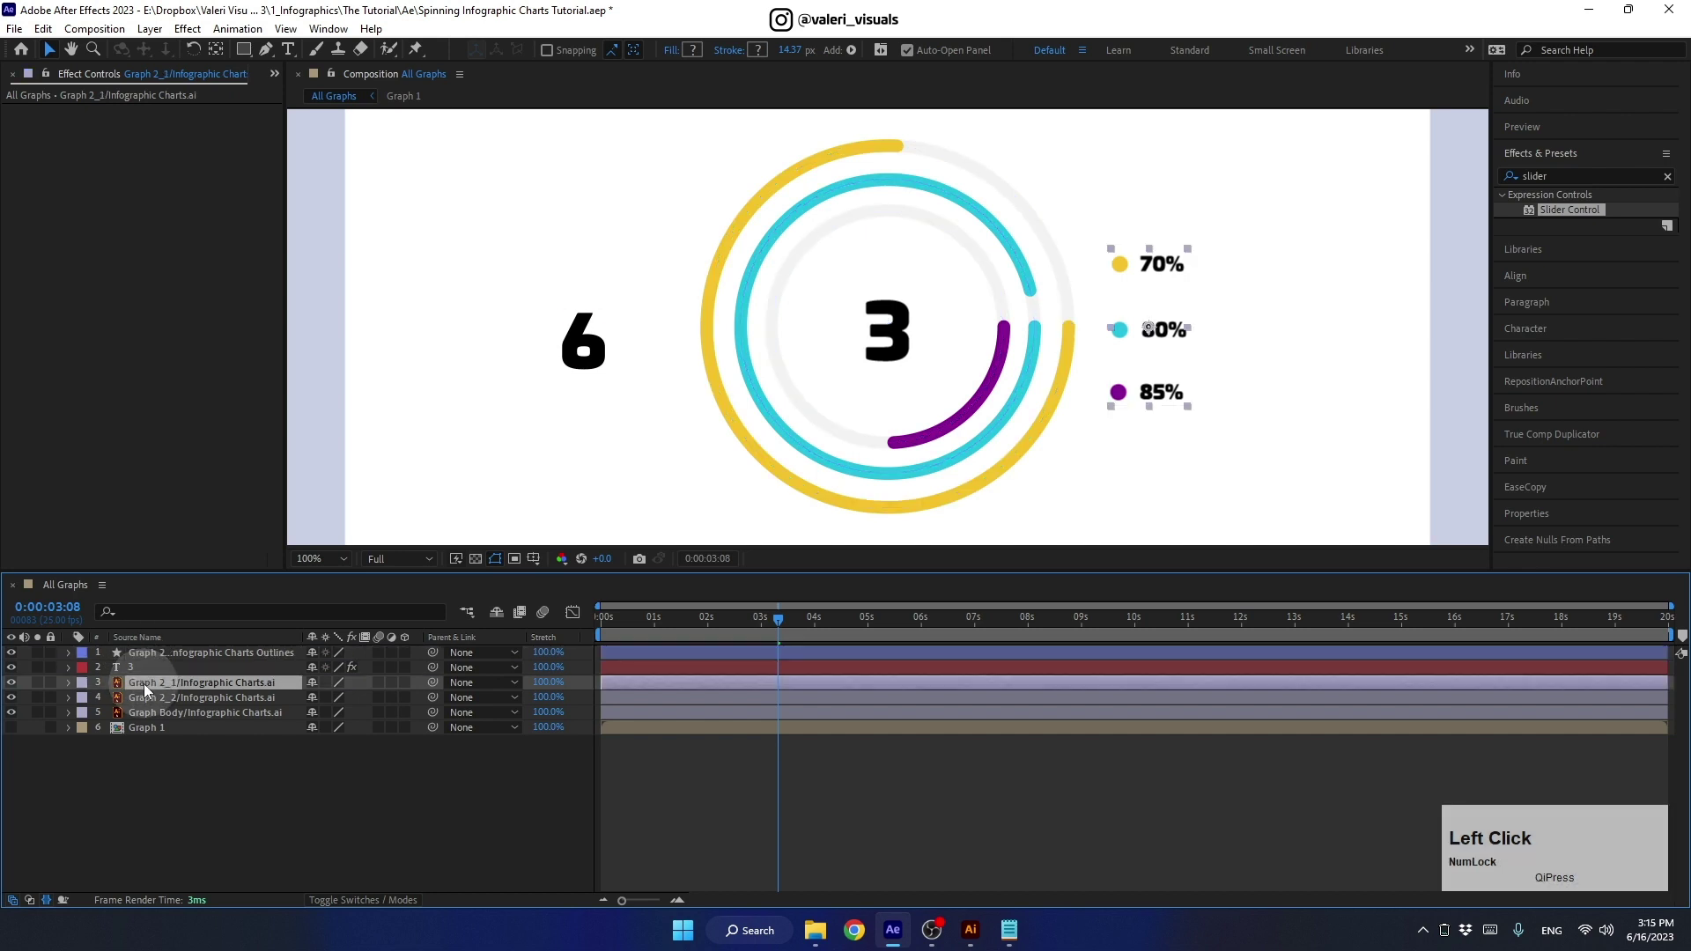
pyautogui.click(141, 690)
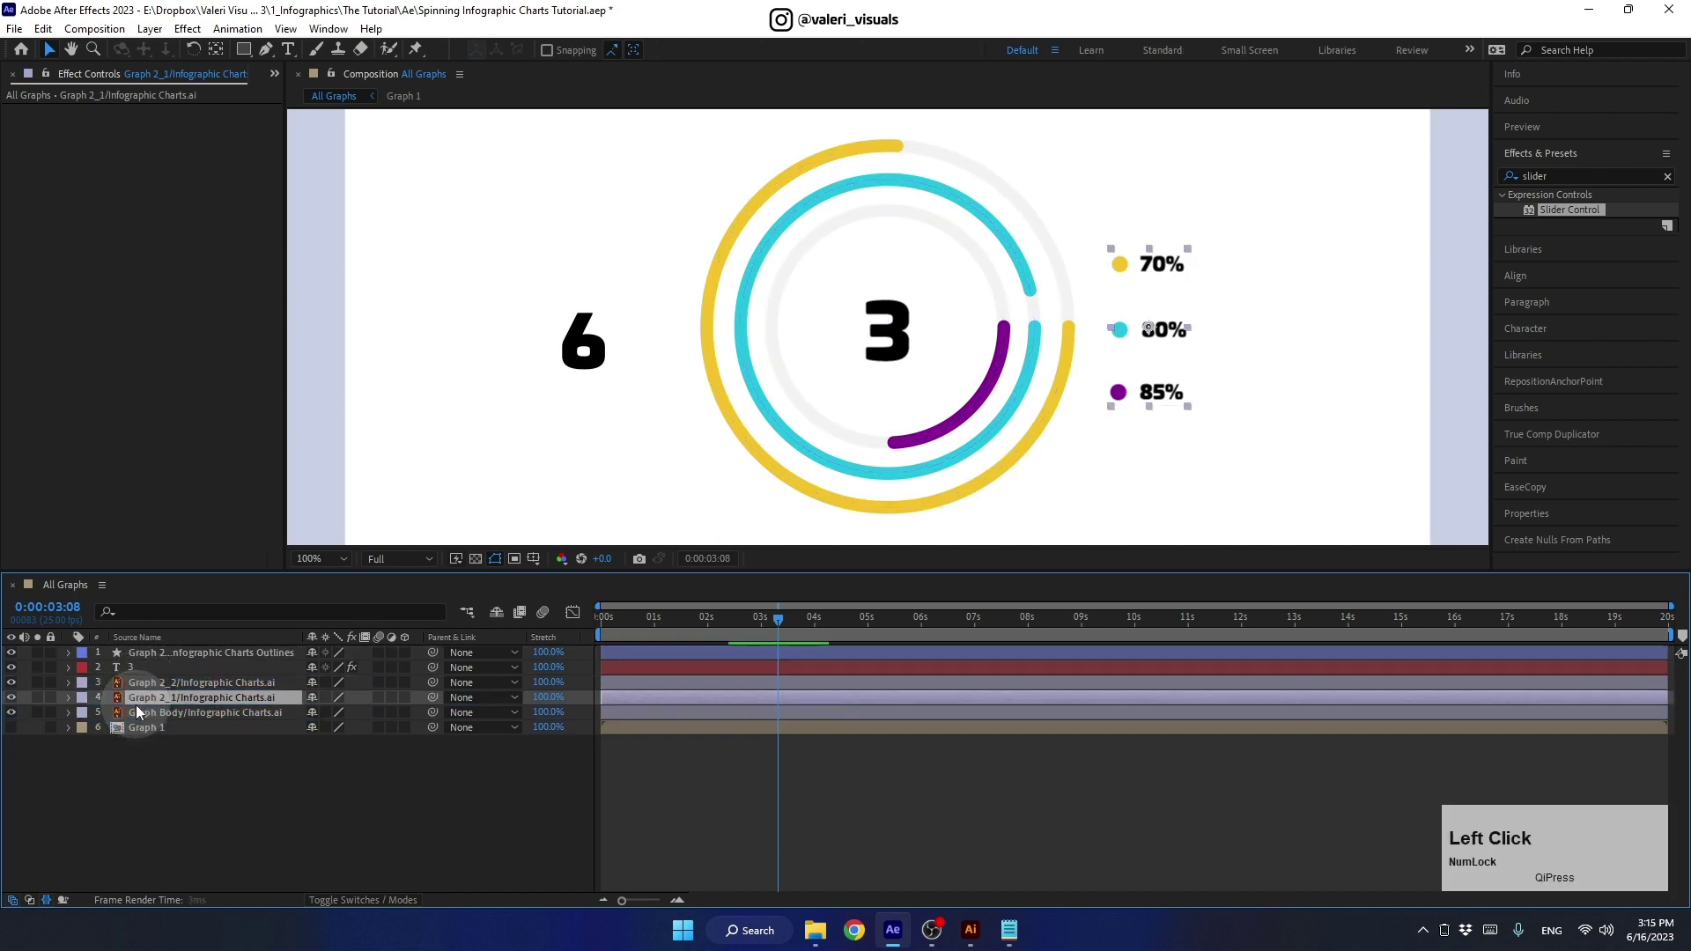
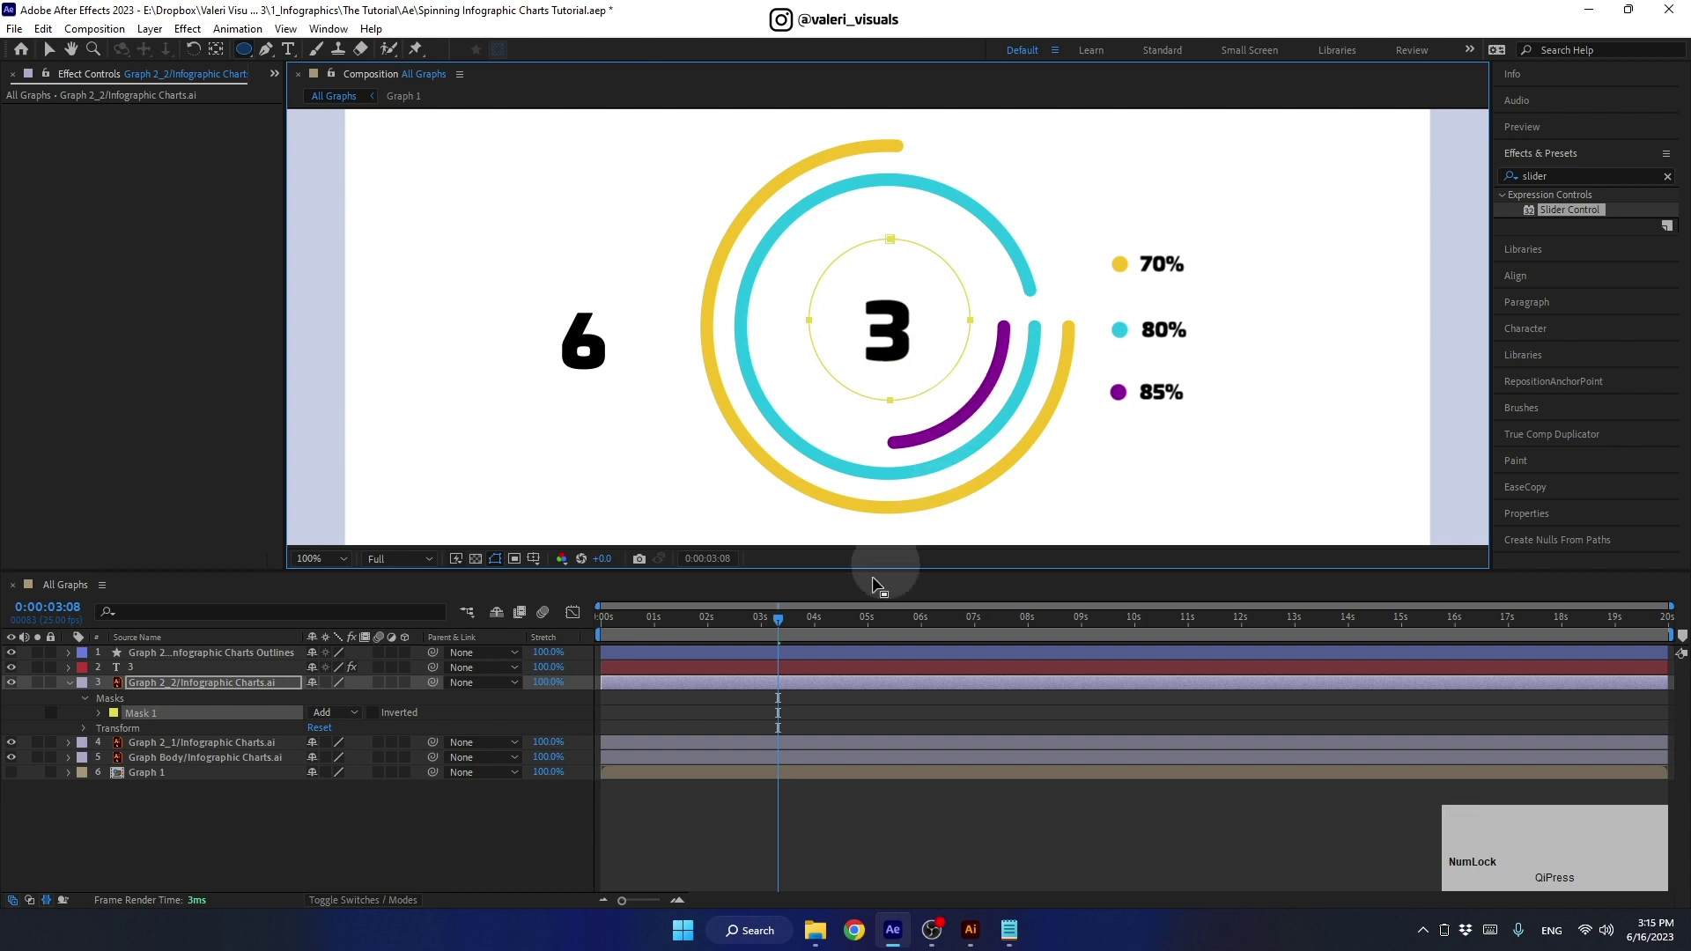
pyautogui.click(352, 719)
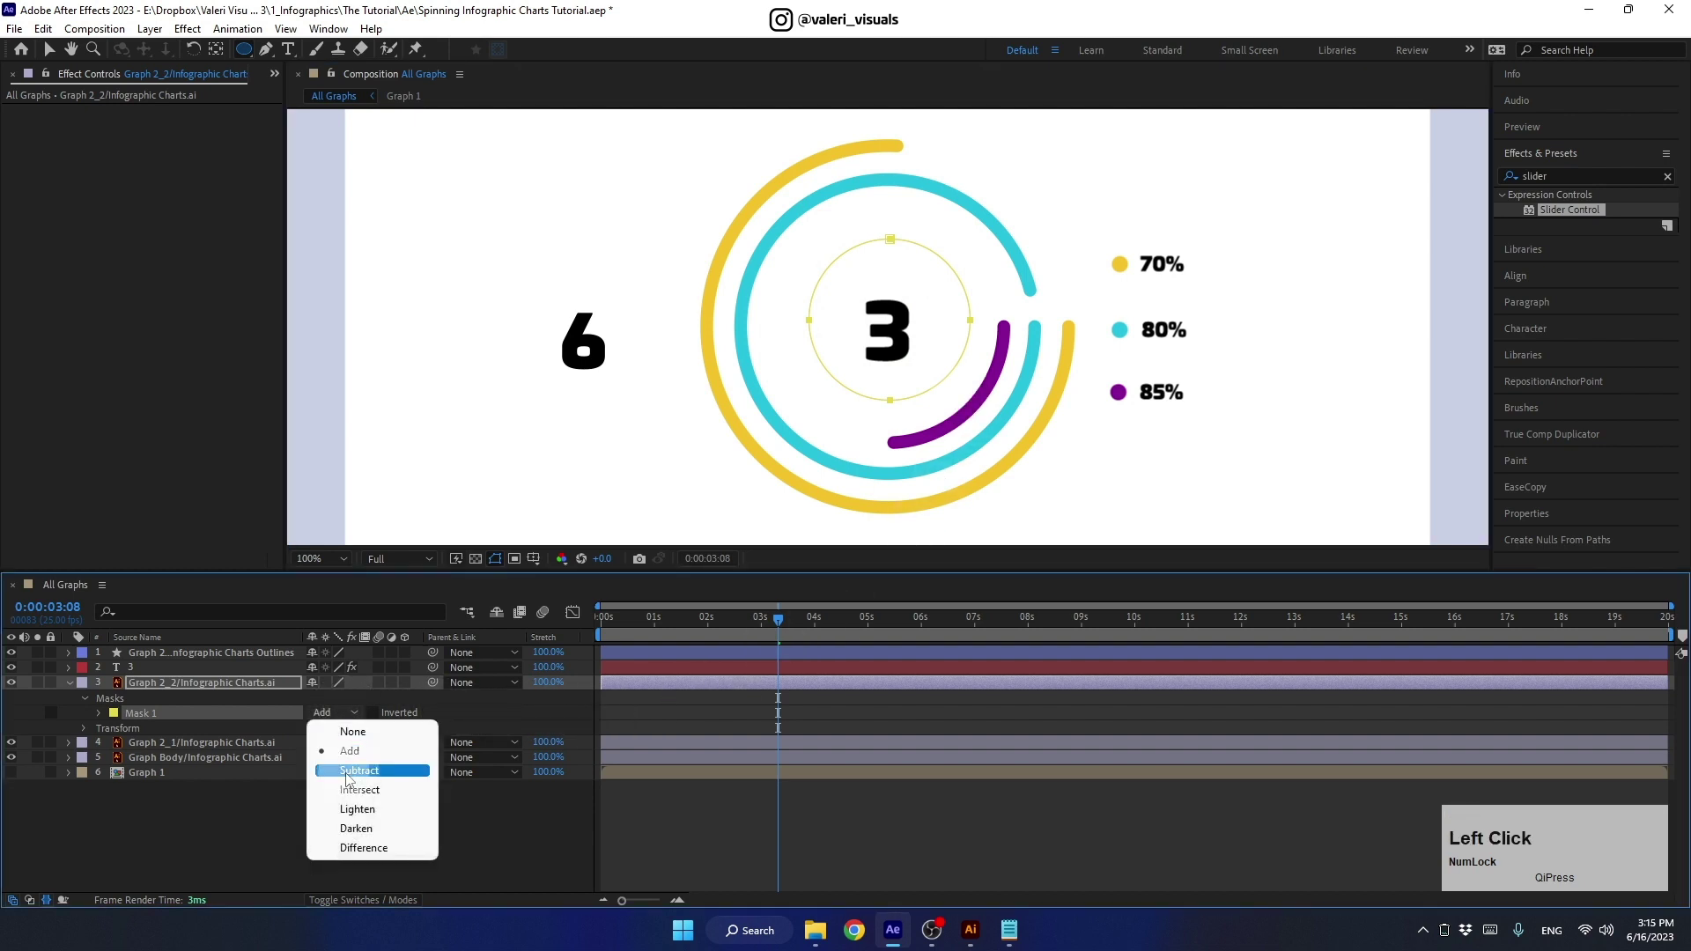
pyautogui.click(159, 671)
# Step: Move the animated counter into the ring's centre and preview the result
pyautogui.click(54, 55)
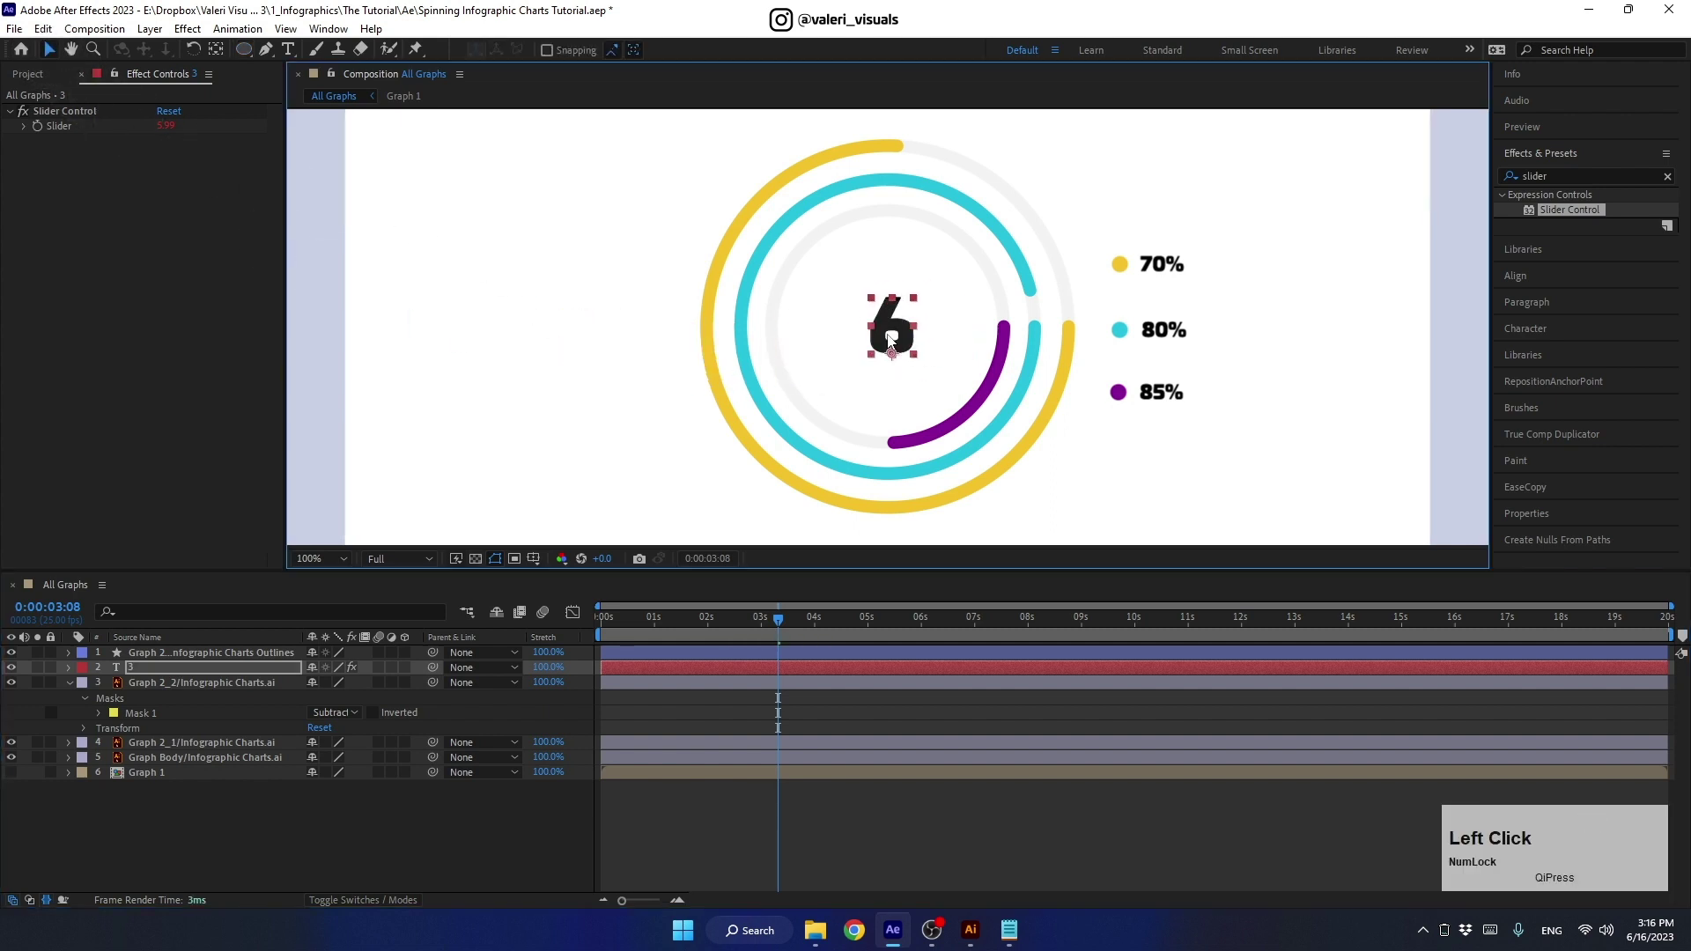
pyautogui.click(766, 623)
pyautogui.press('space')
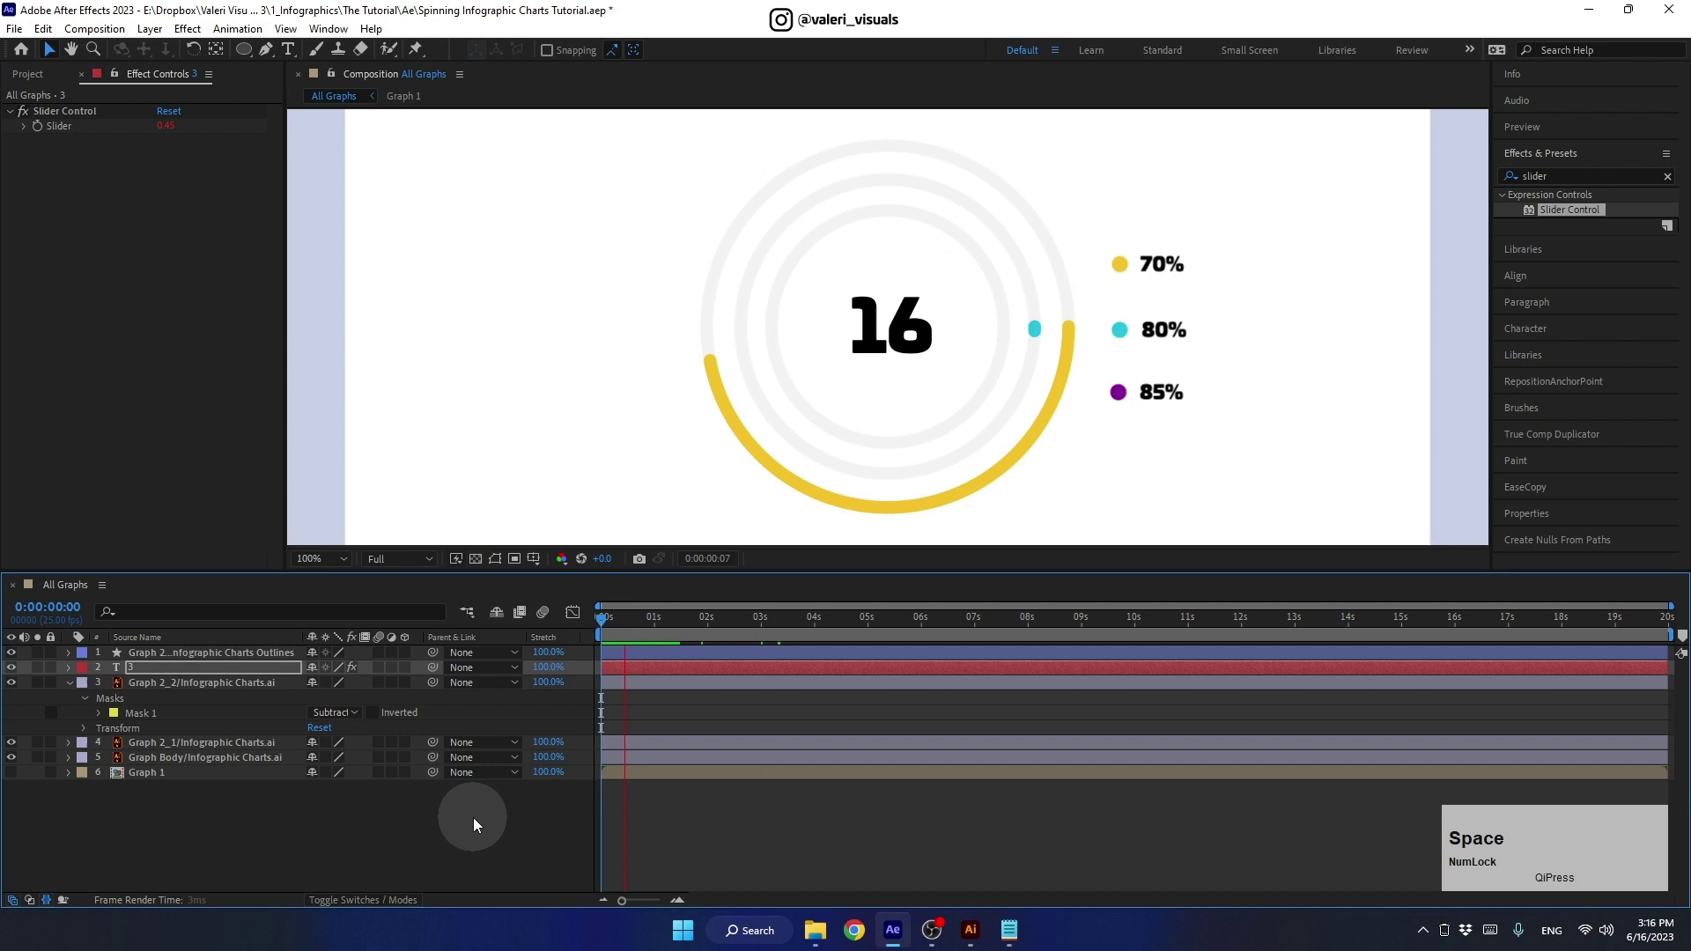
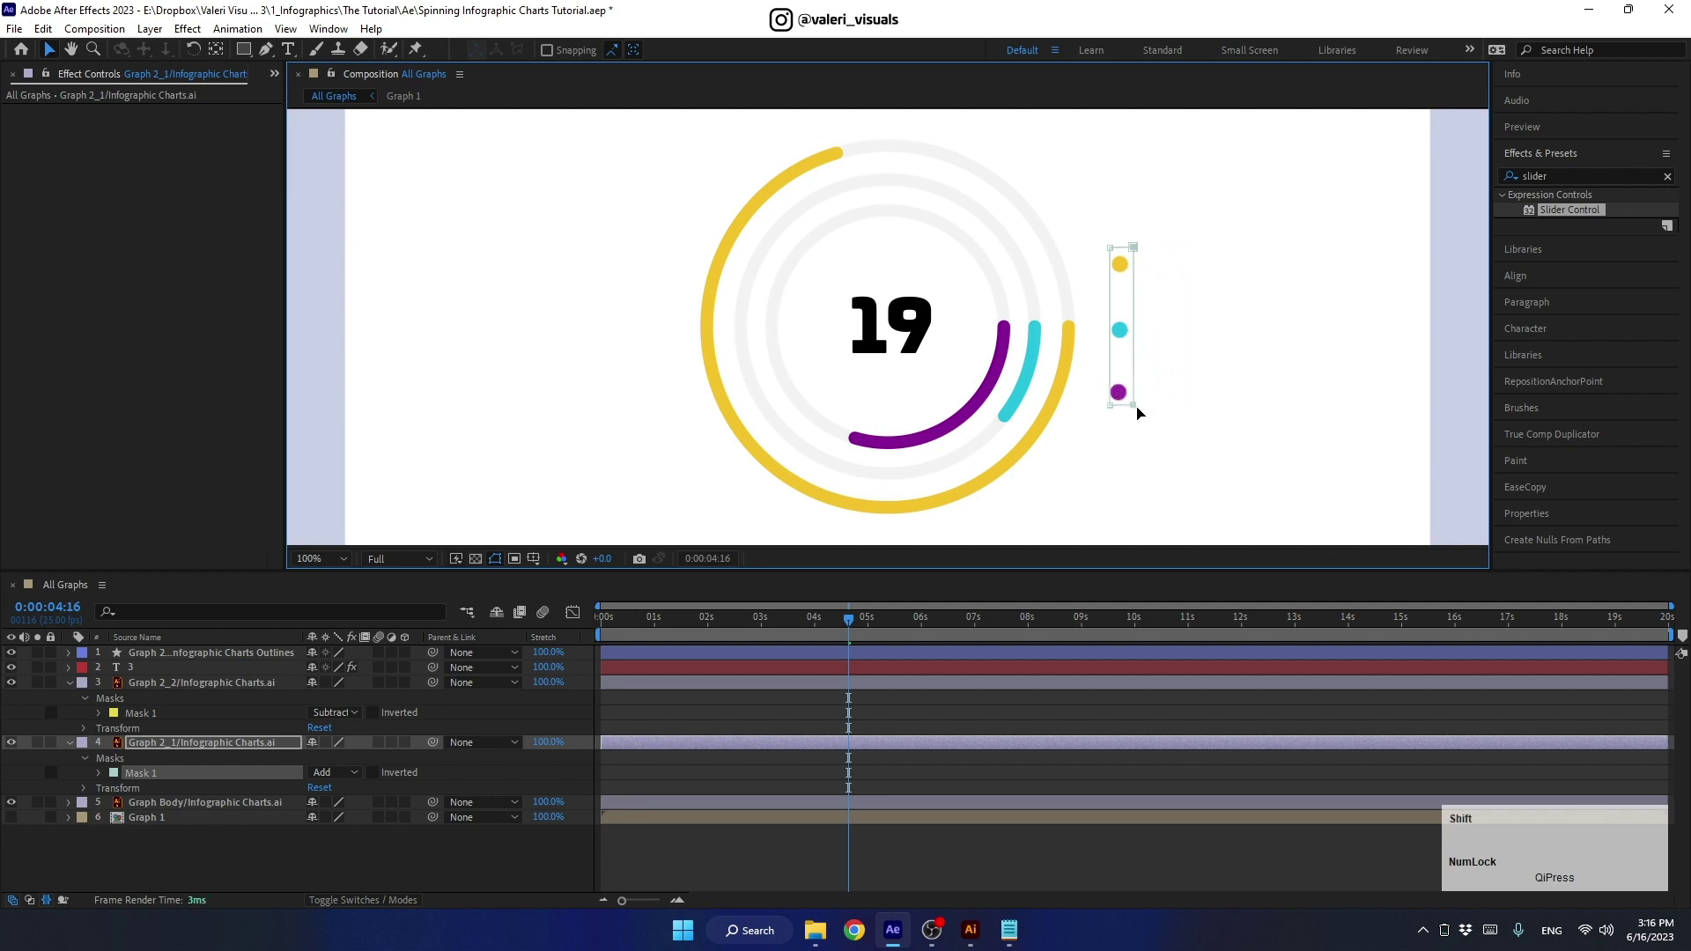
# Step: Duplicate the counter layer and reveal the copy's expressions for editing
pyautogui.click(80, 686)
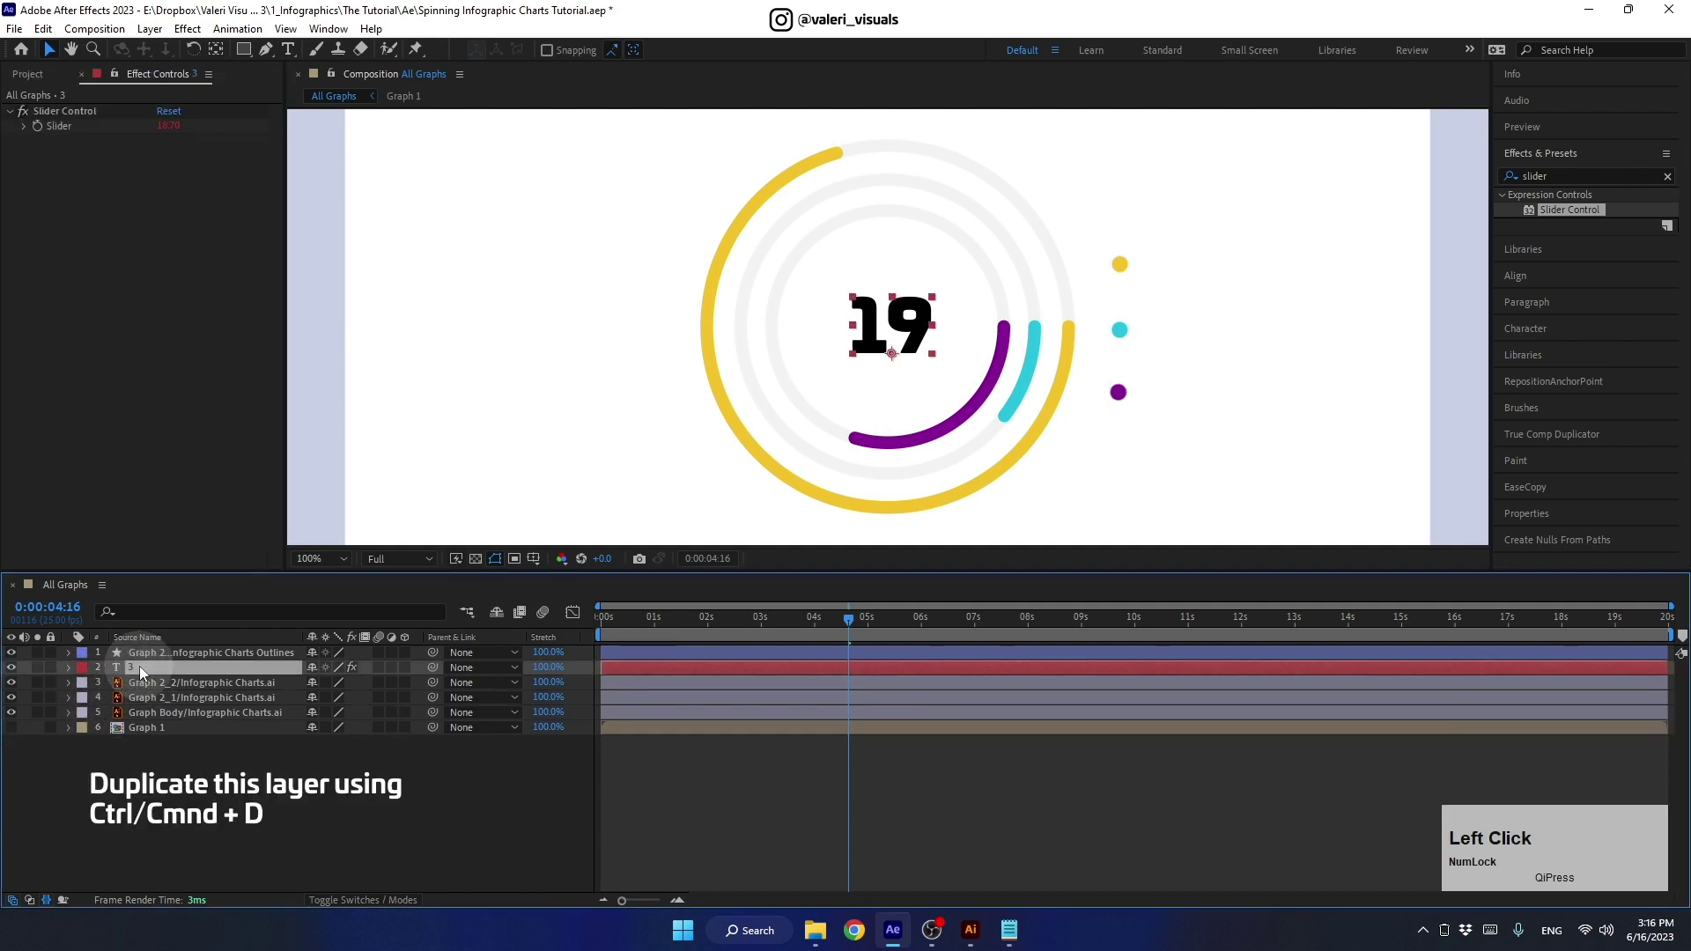
pyautogui.press('ctrl+d')
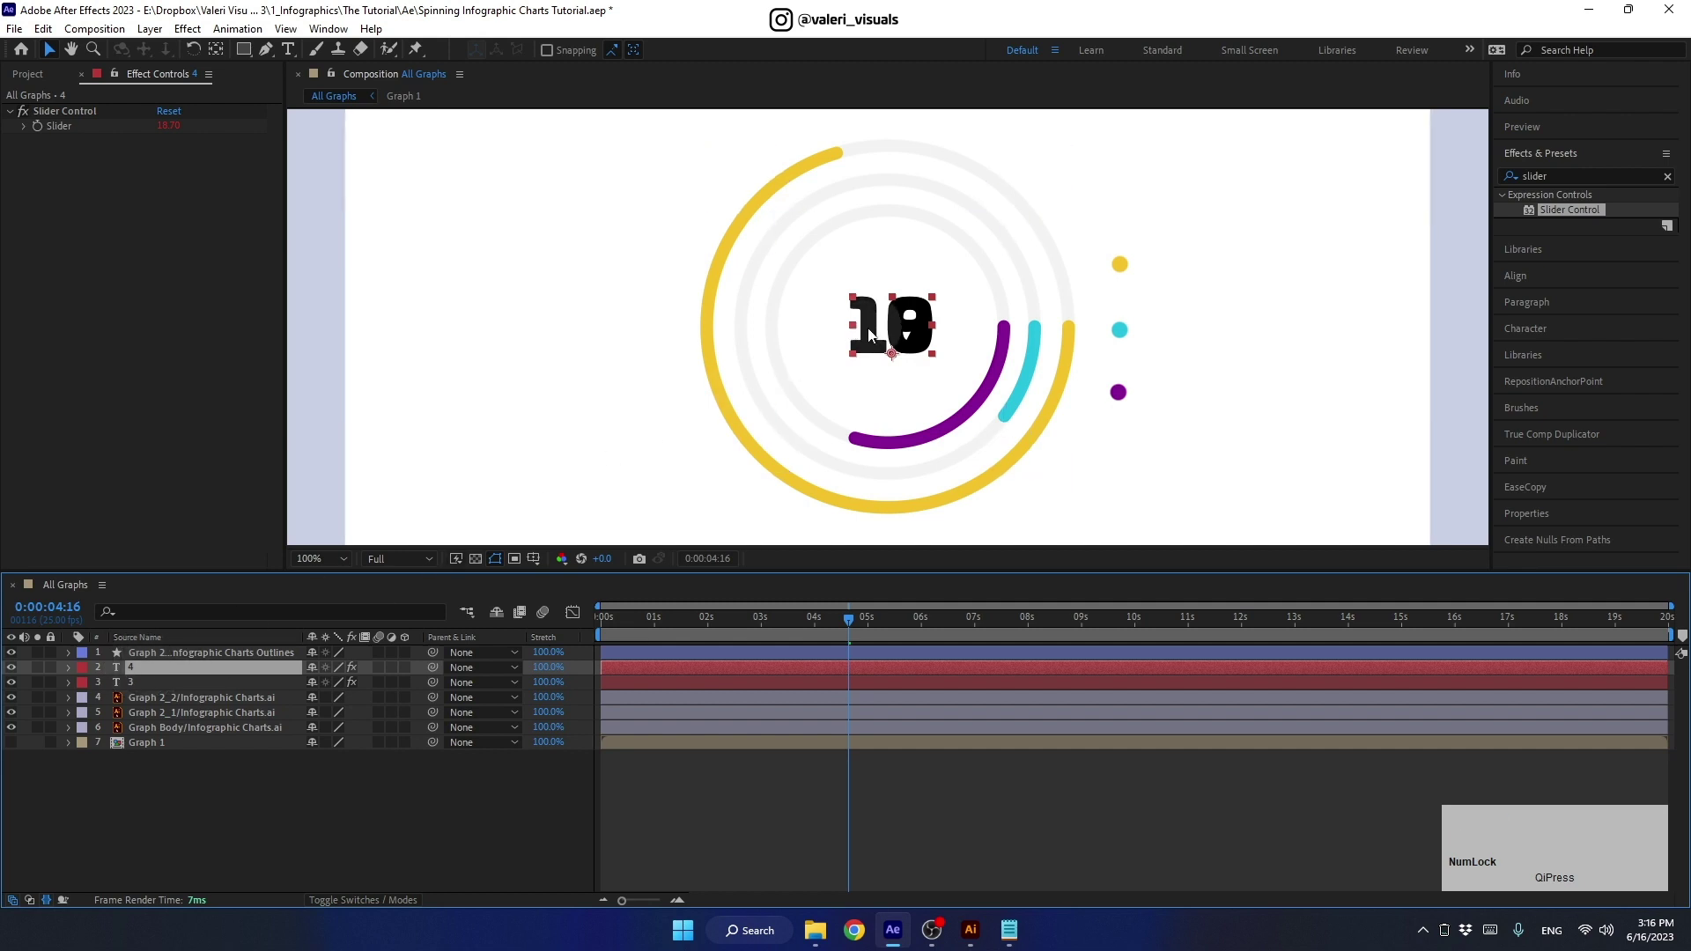
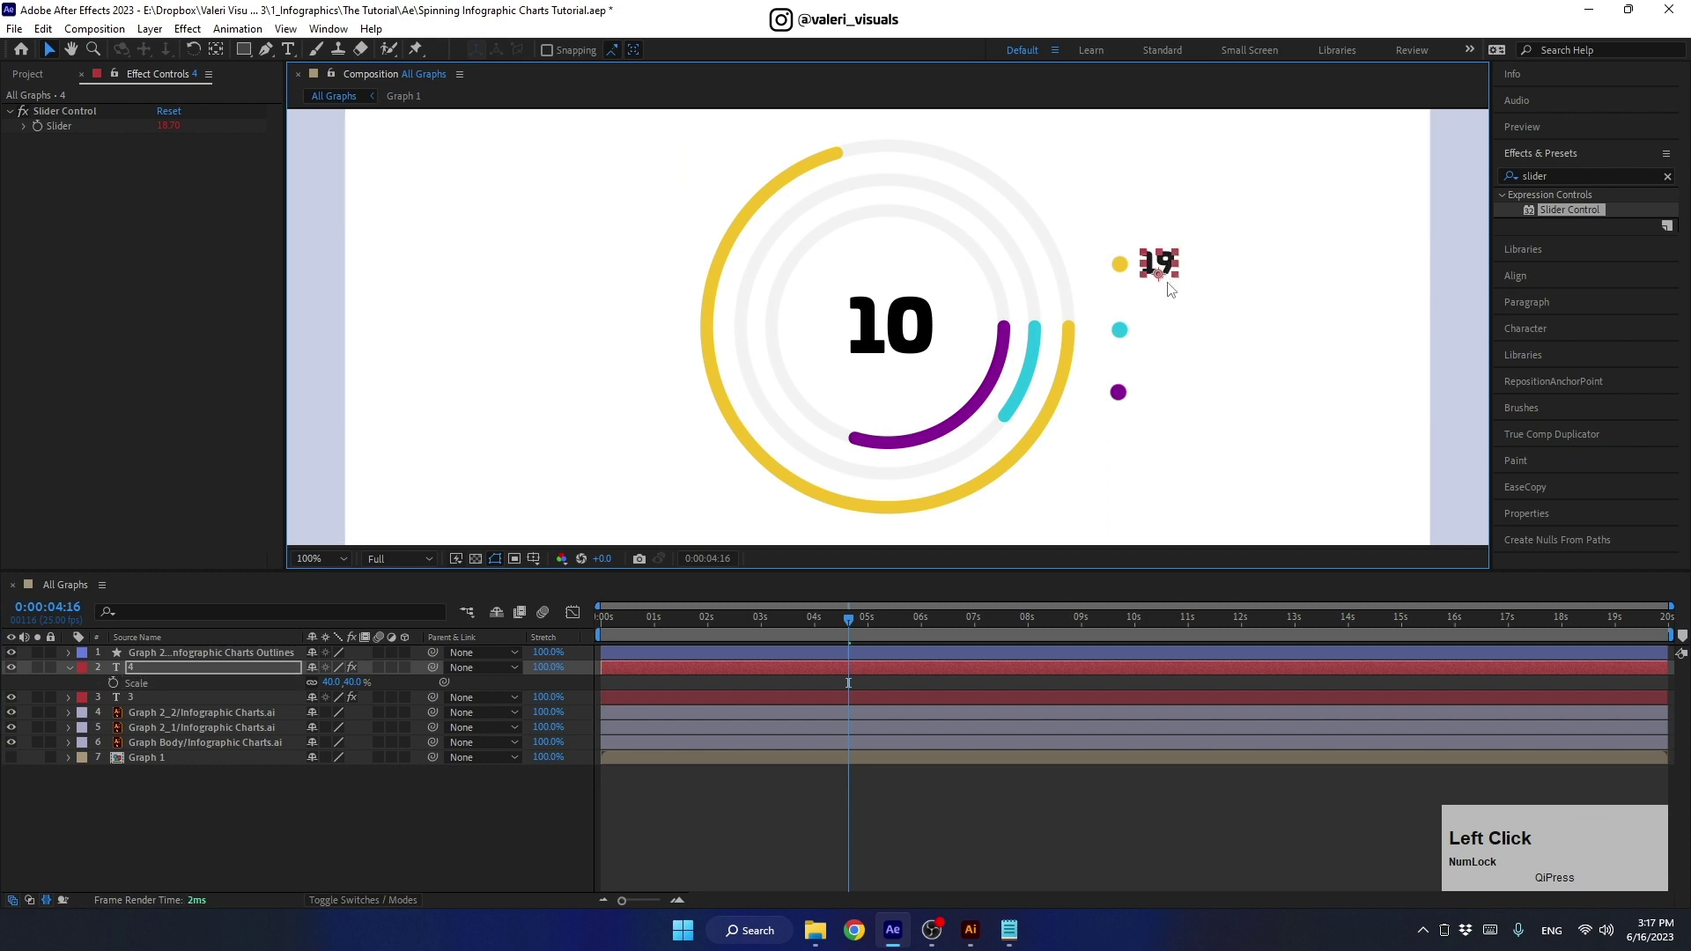
pyautogui.click(221, 672)
pyautogui.press('e')
pyautogui.press('e')
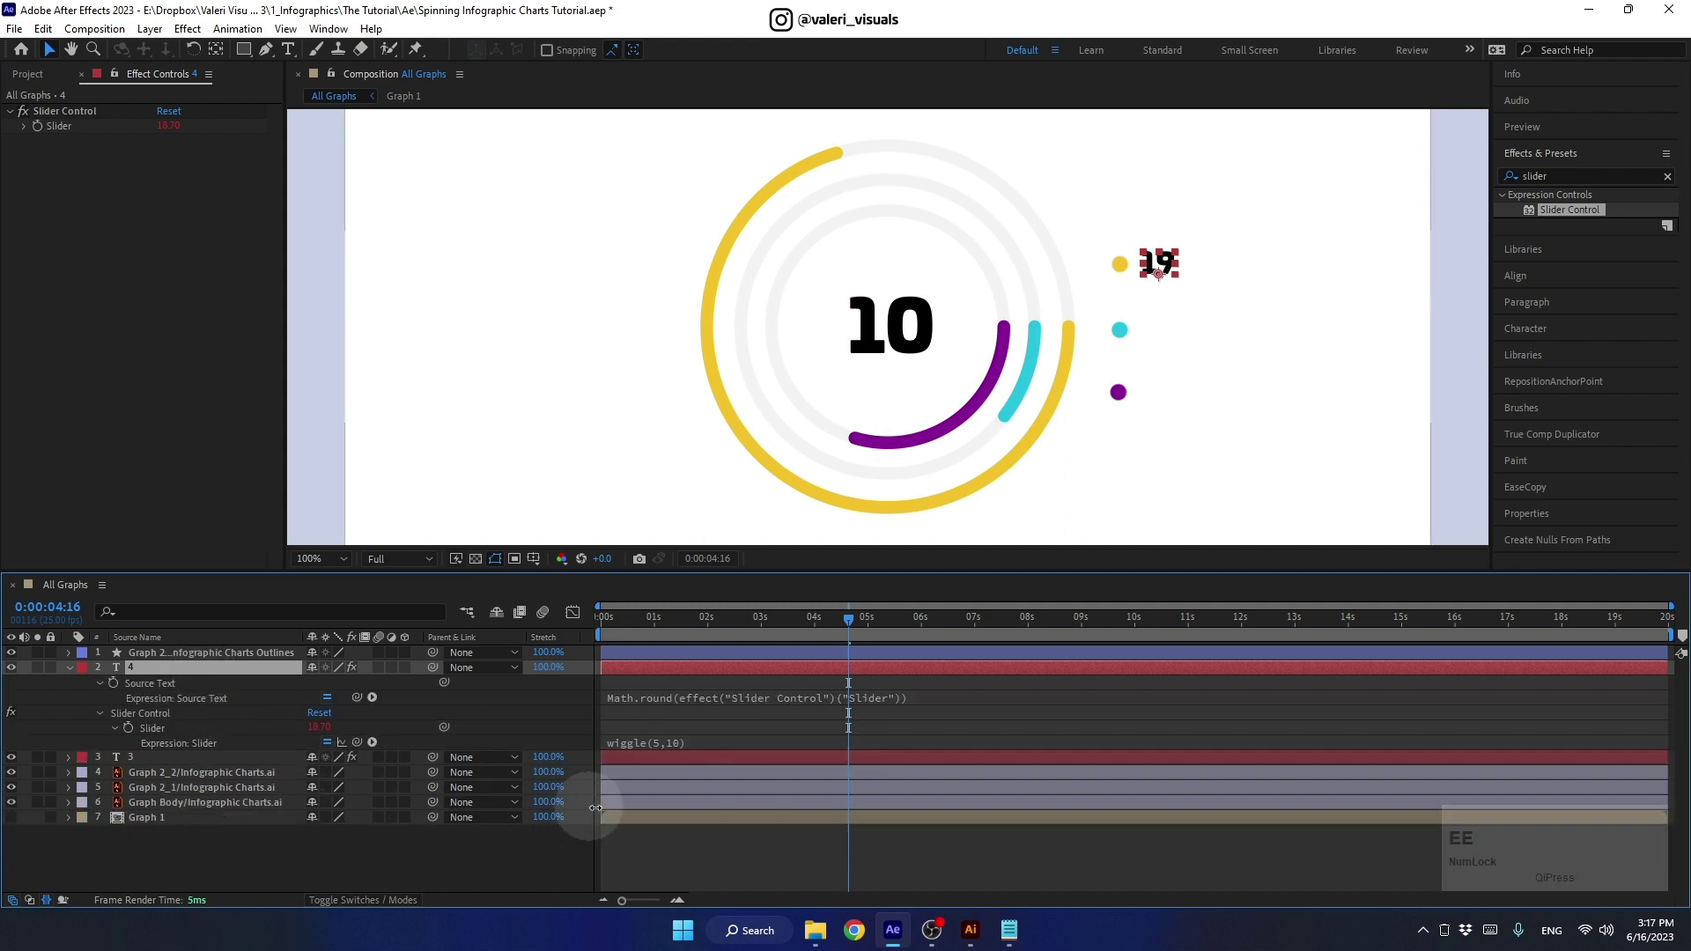
# Step: Replace the label's Source Text expression with the Notepad Math.round version ending in "%"
pyautogui.click(1005, 926)
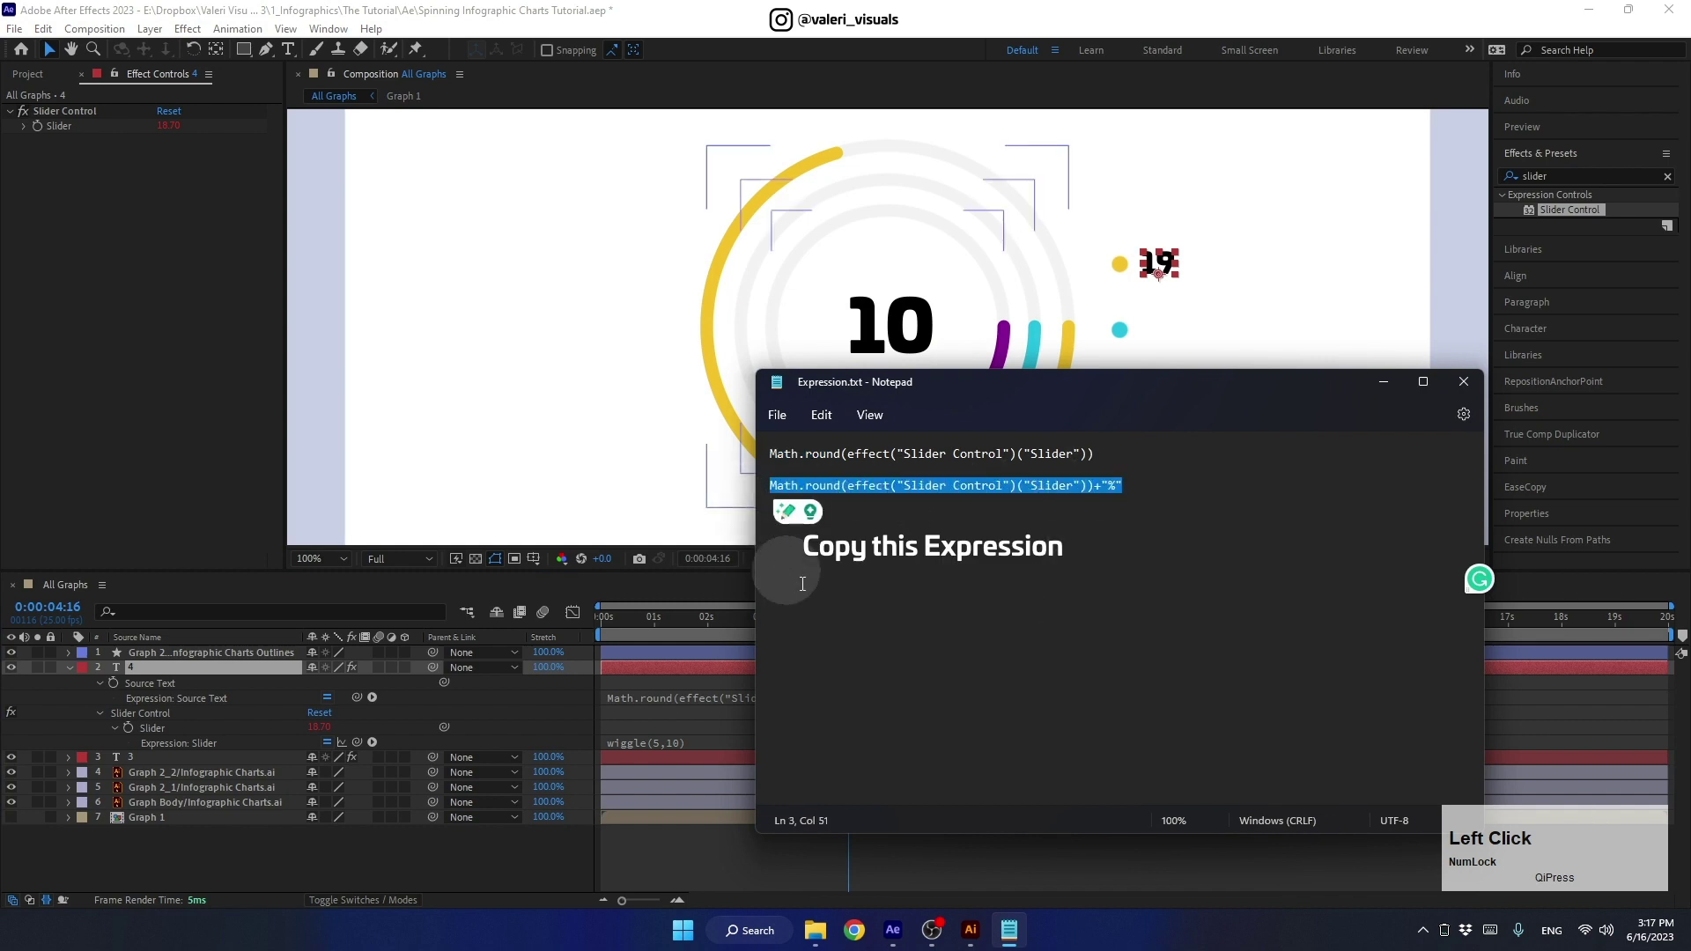
pyautogui.press('ctrl+c')
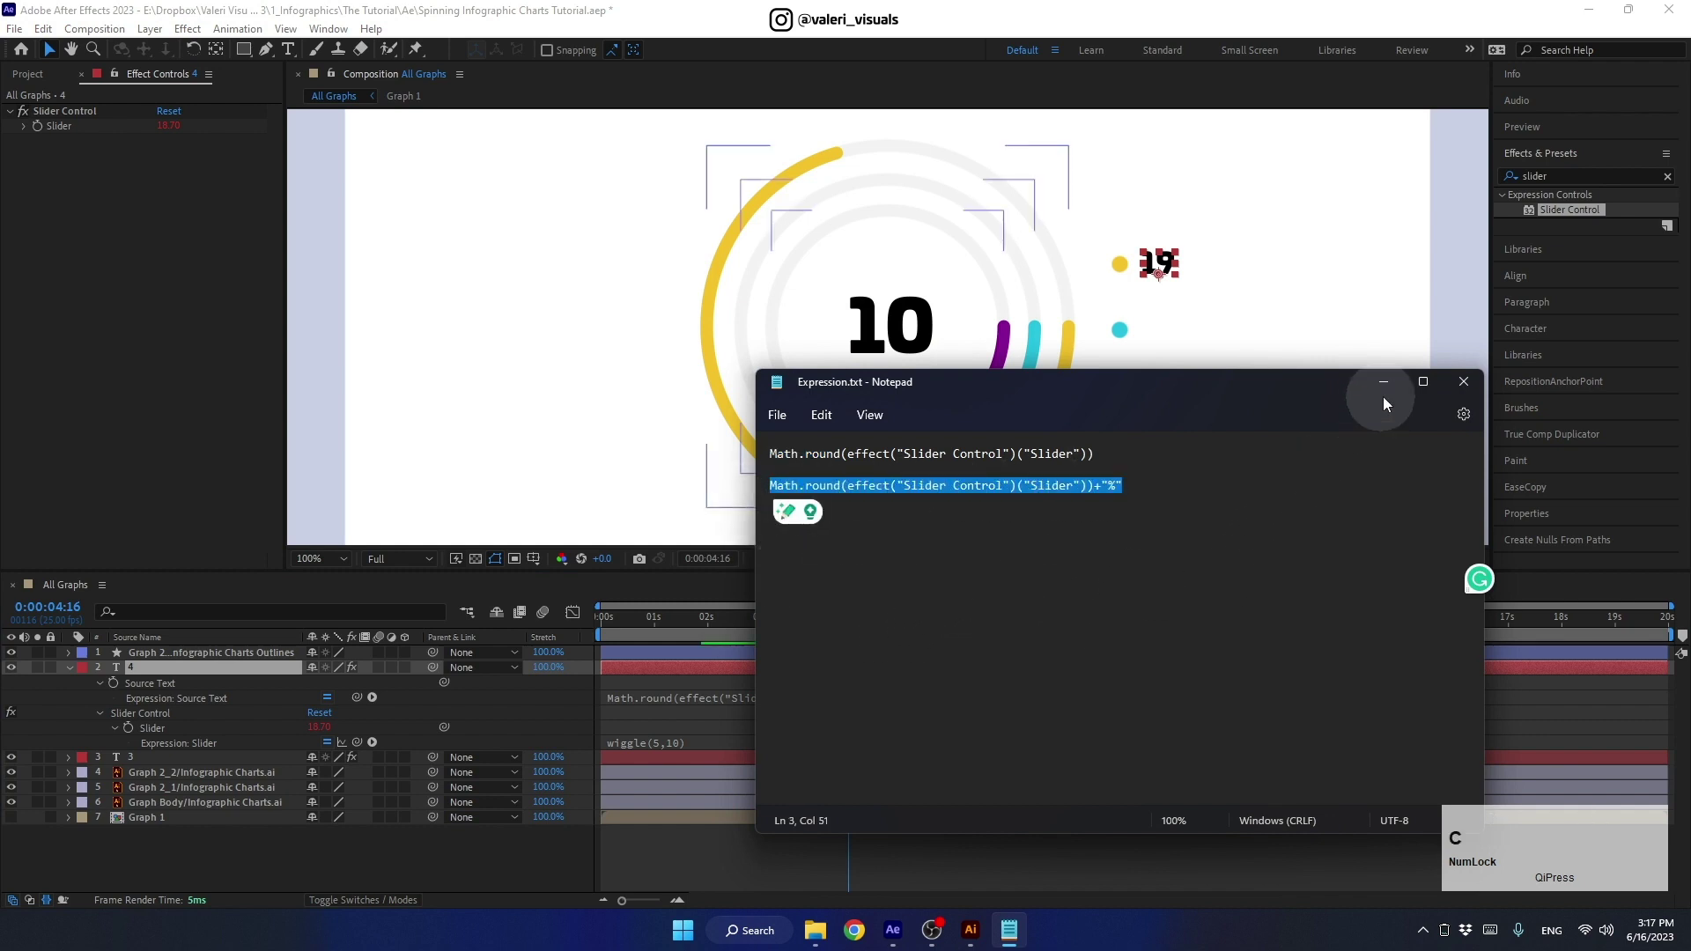
pyautogui.click(1390, 389)
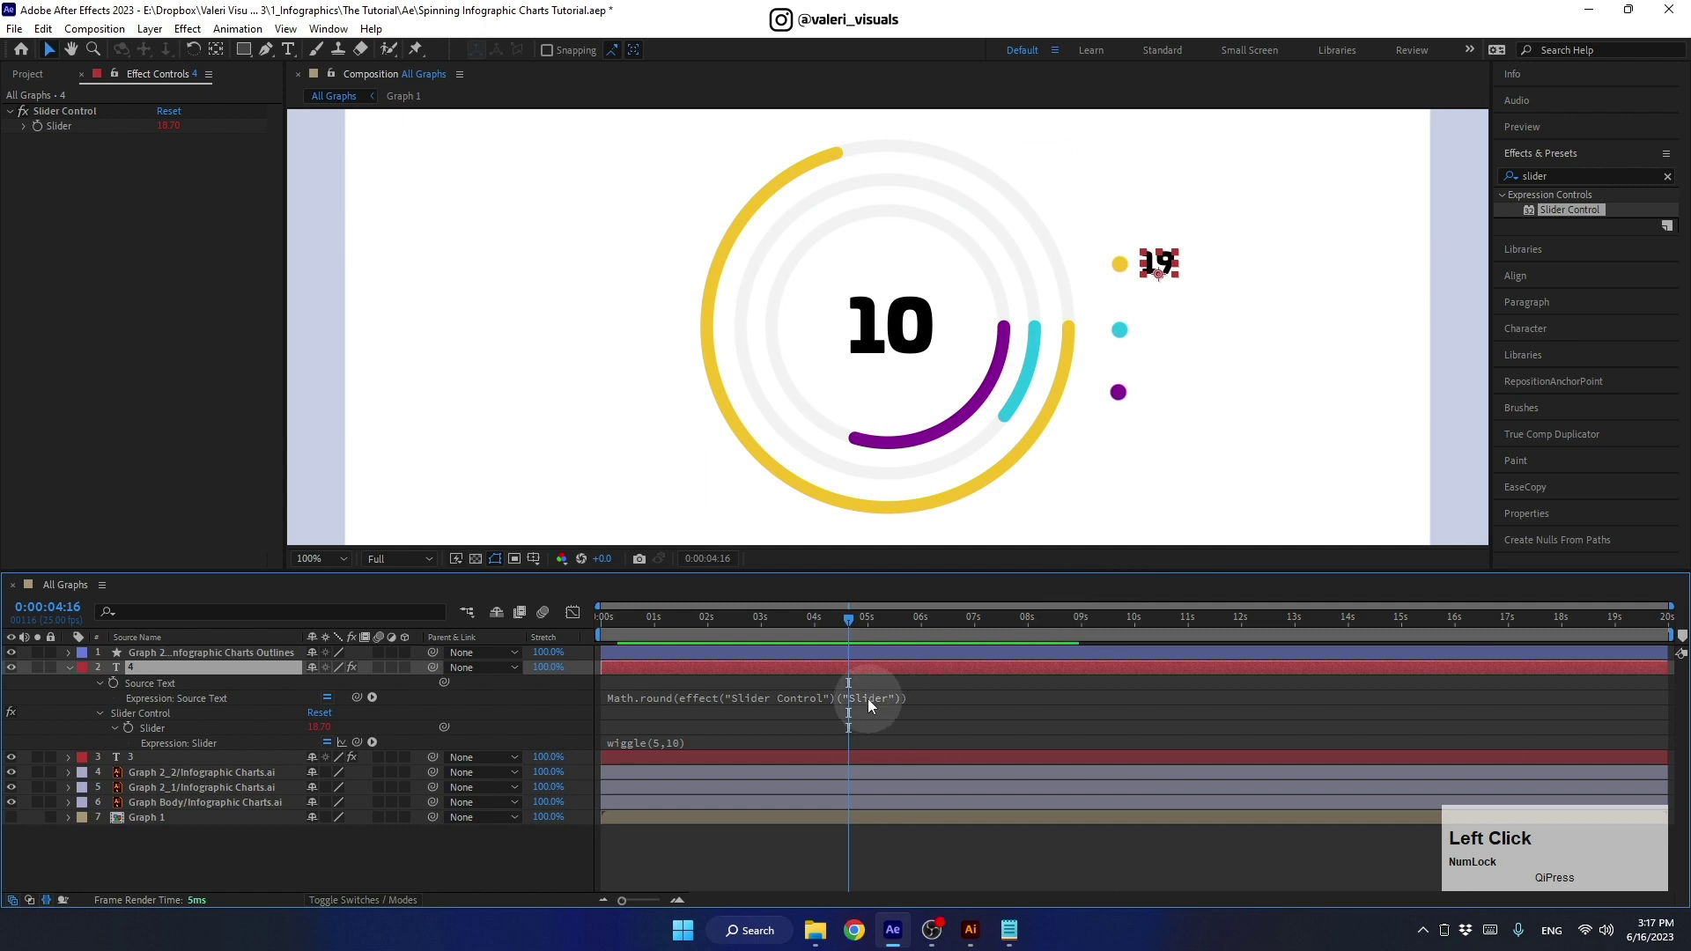
pyautogui.press('ctrl+v')
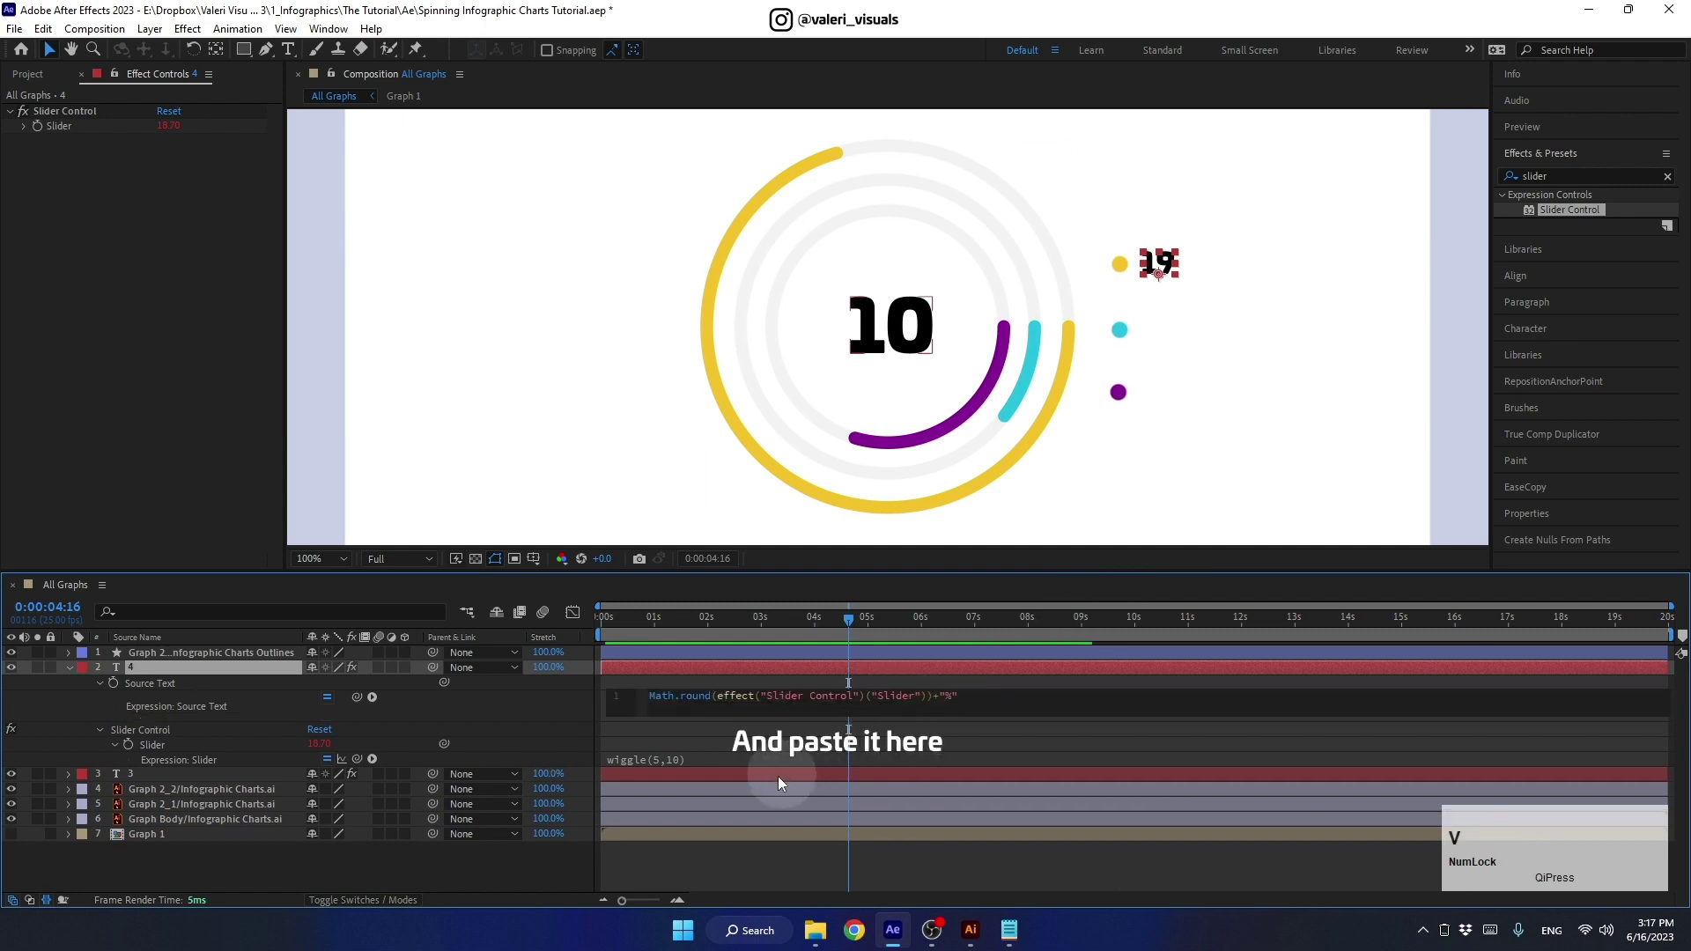
pyautogui.click(534, 721)
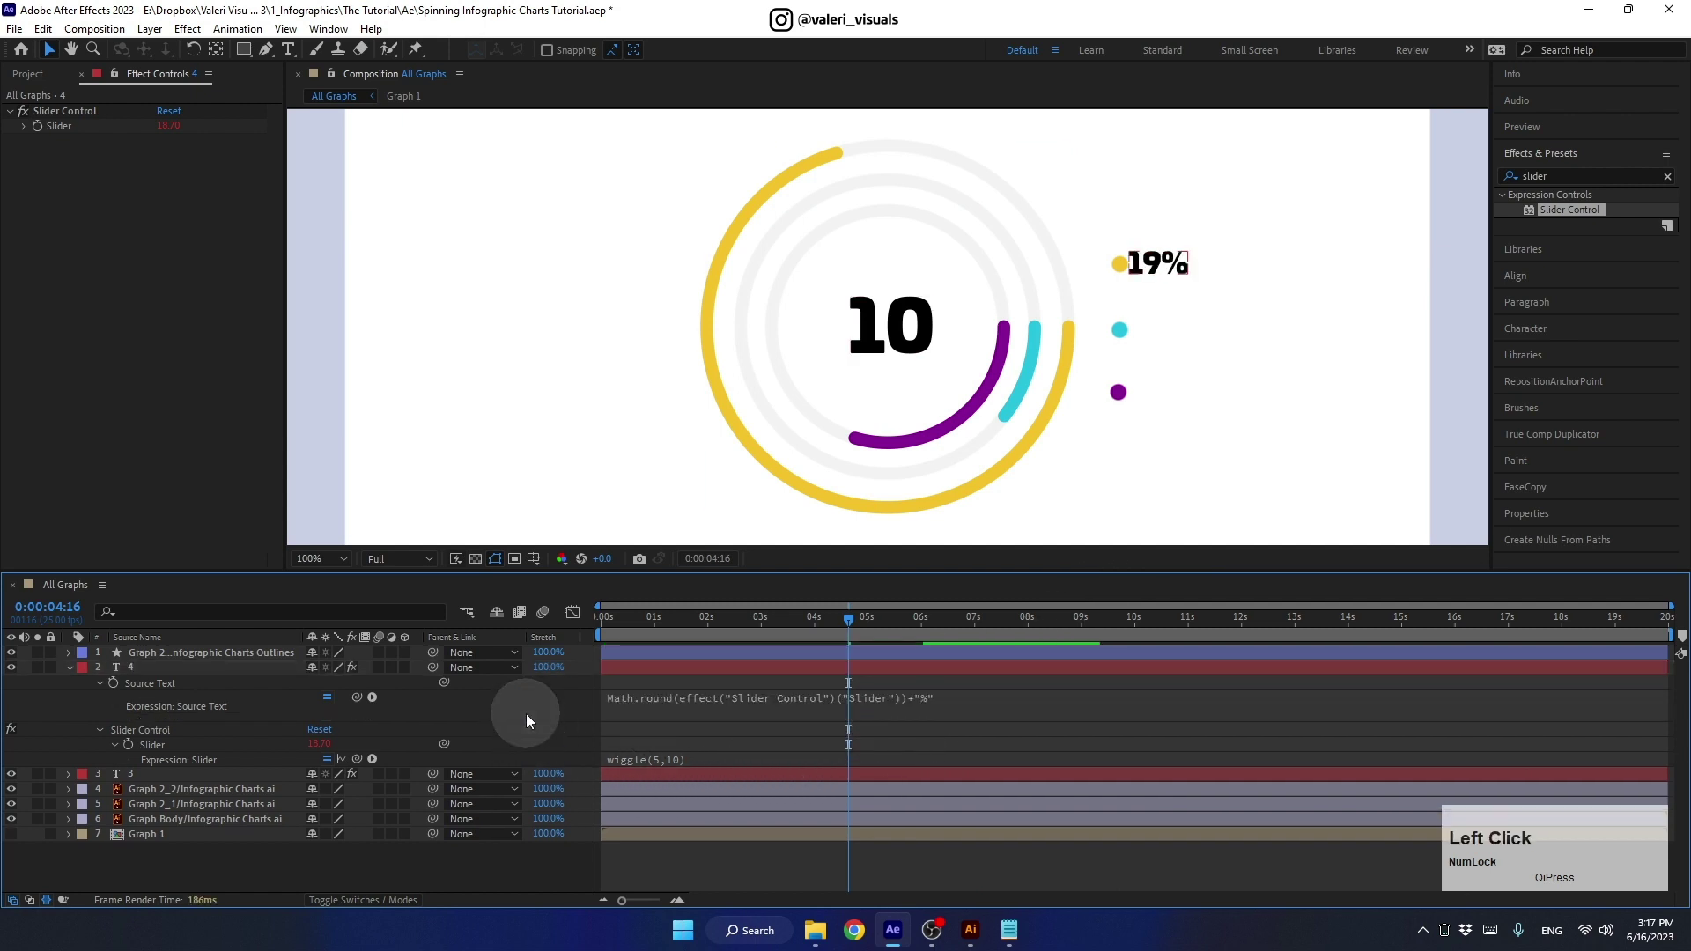
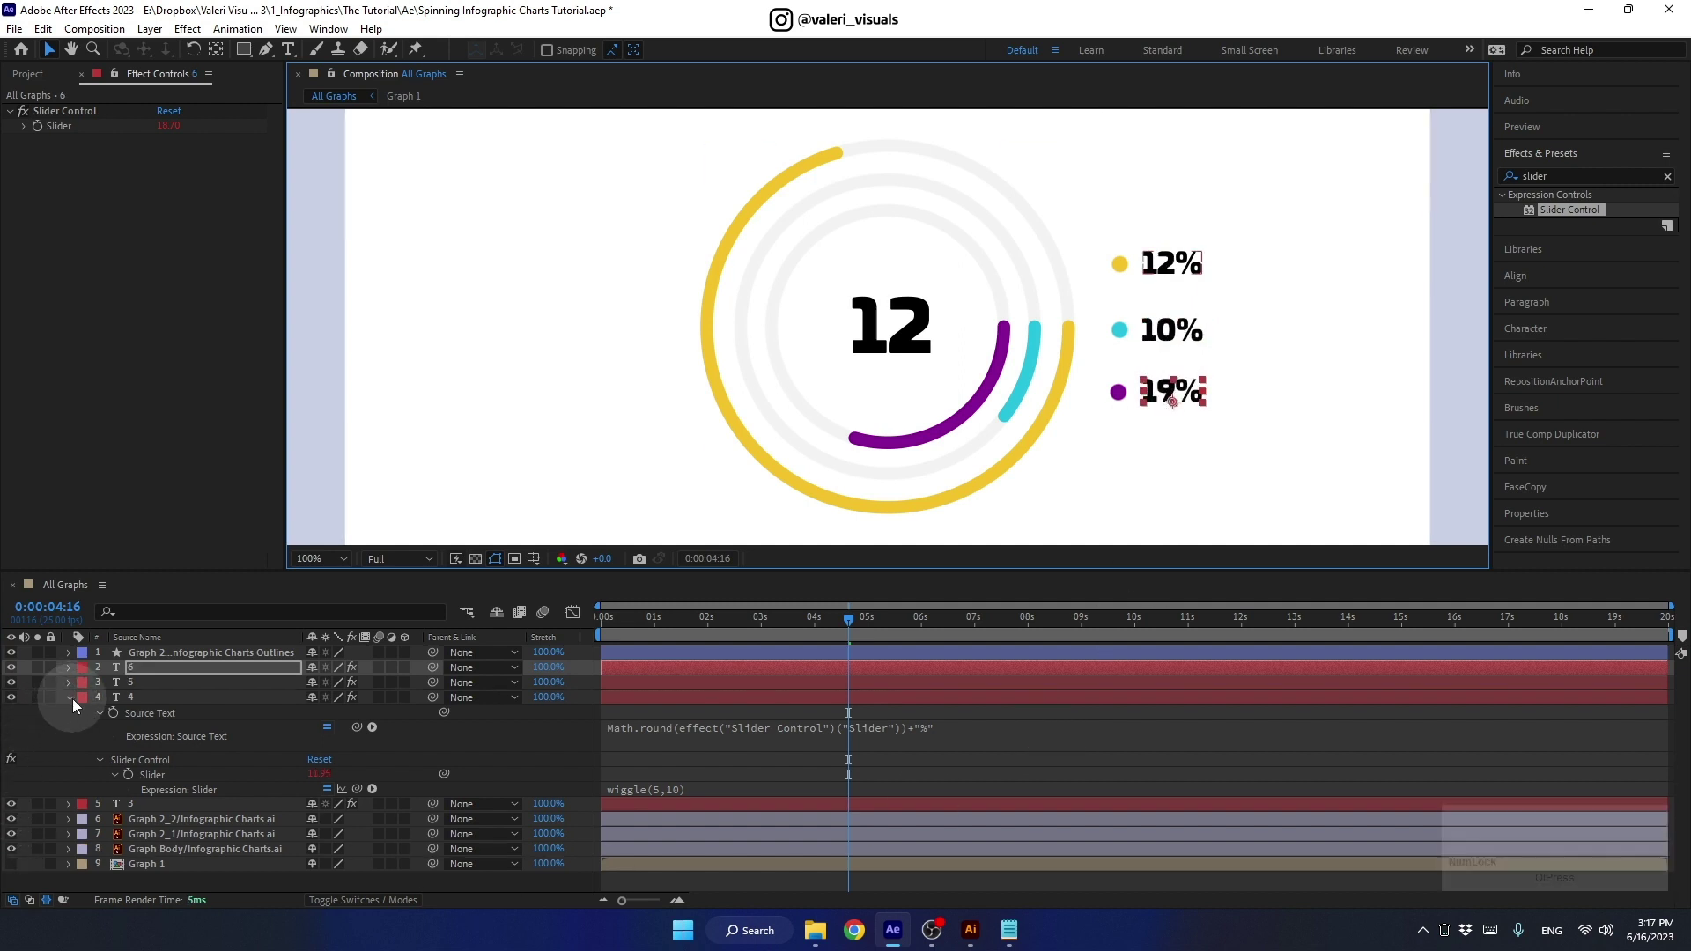
# Step: Collapse the label layers' properties and move the playhead to 0:00:02:00
pyautogui.click(80, 706)
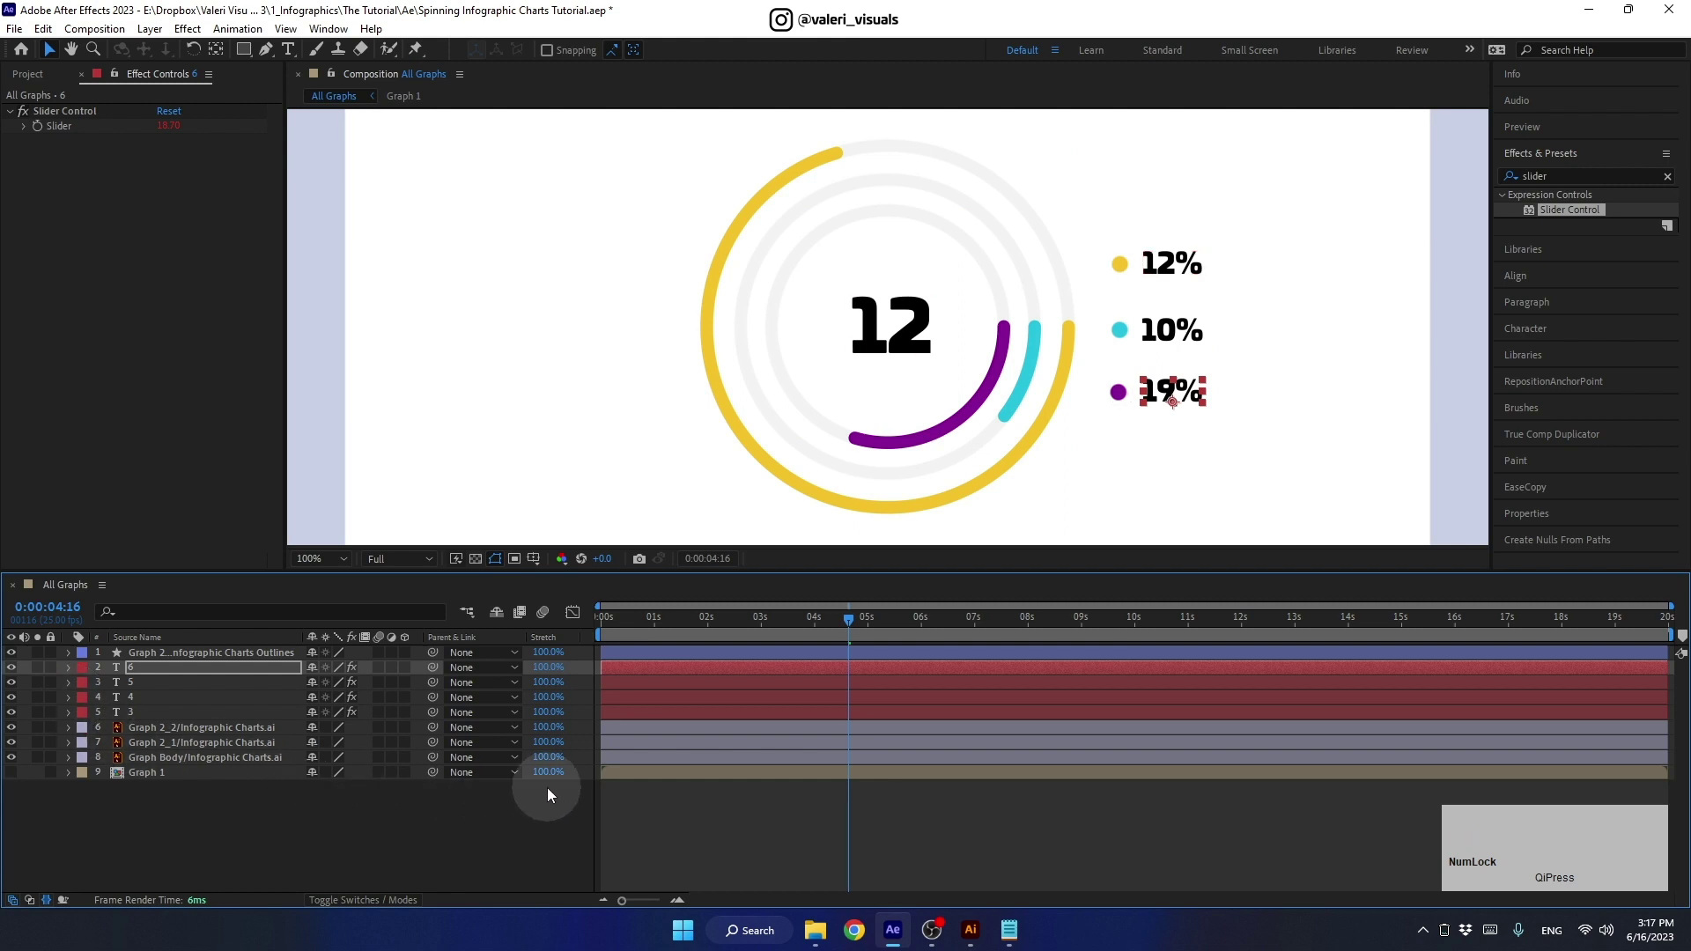
pyautogui.click(823, 627)
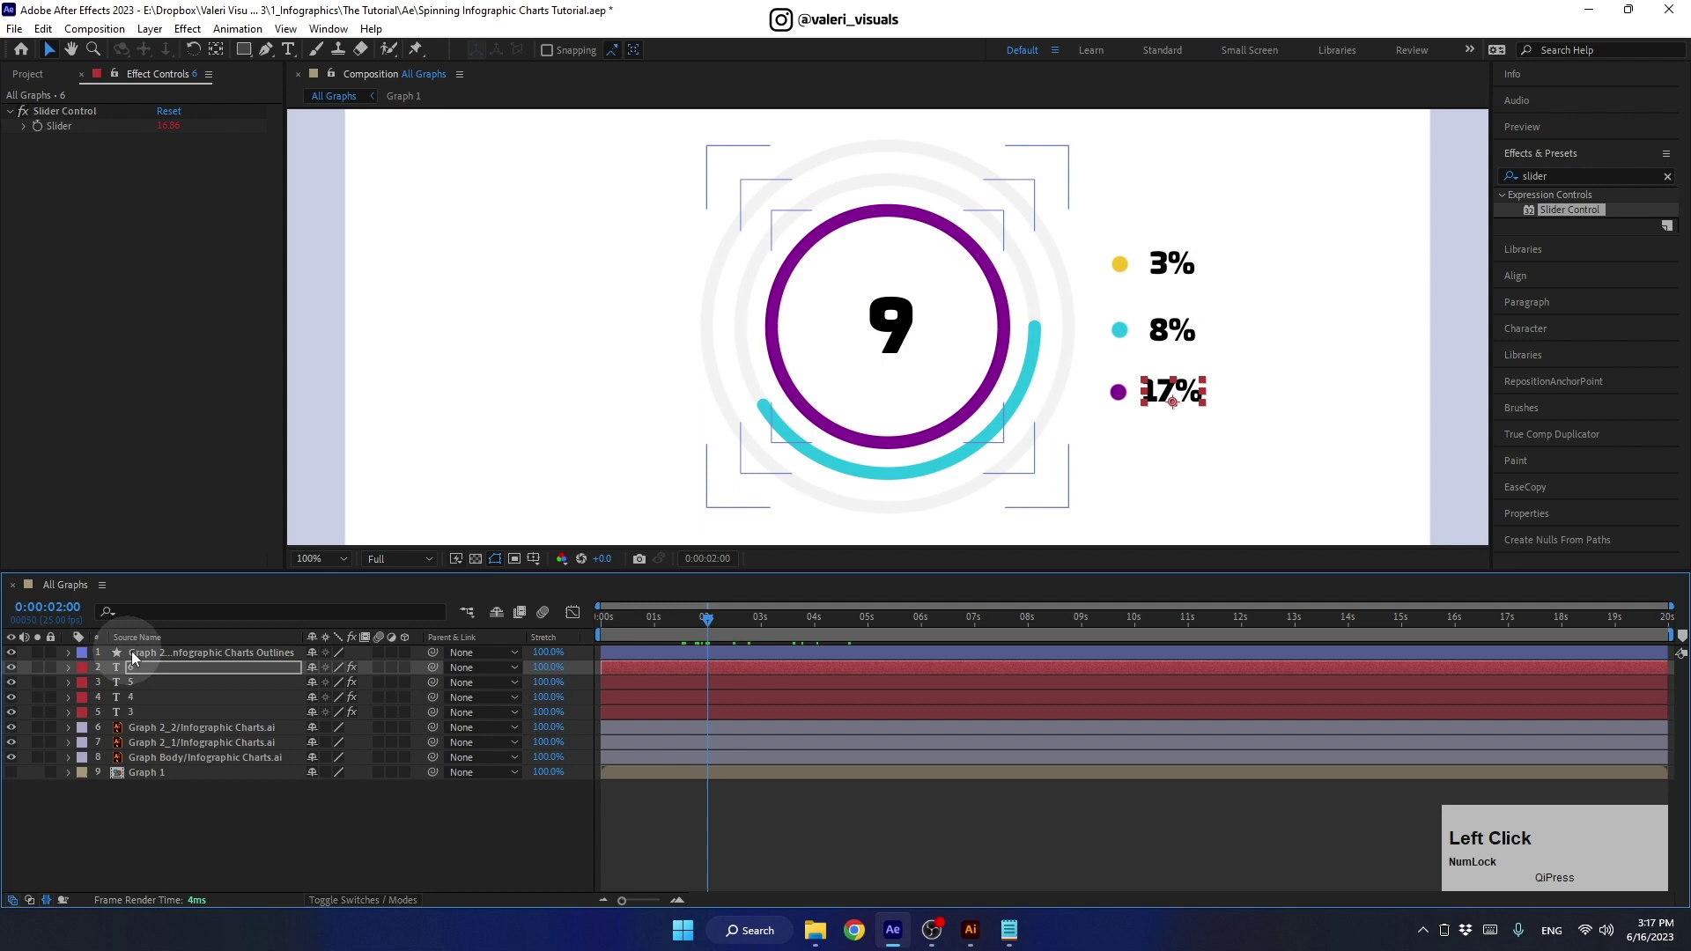
pyautogui.click(72, 655)
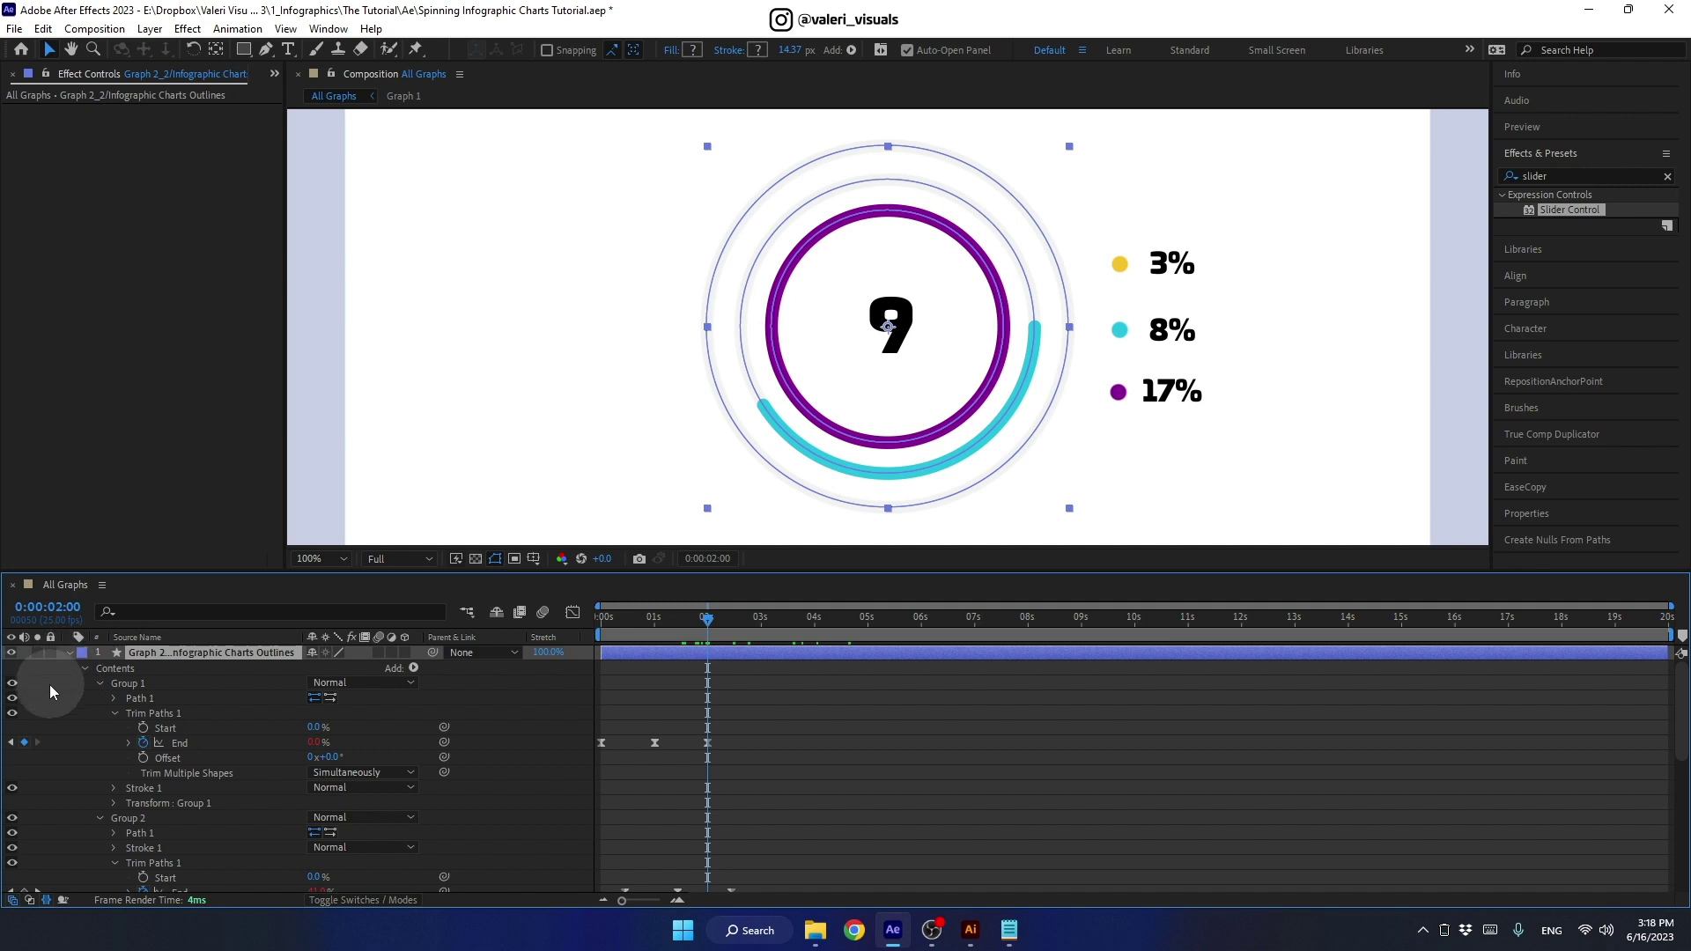
pyautogui.click(135, 826)
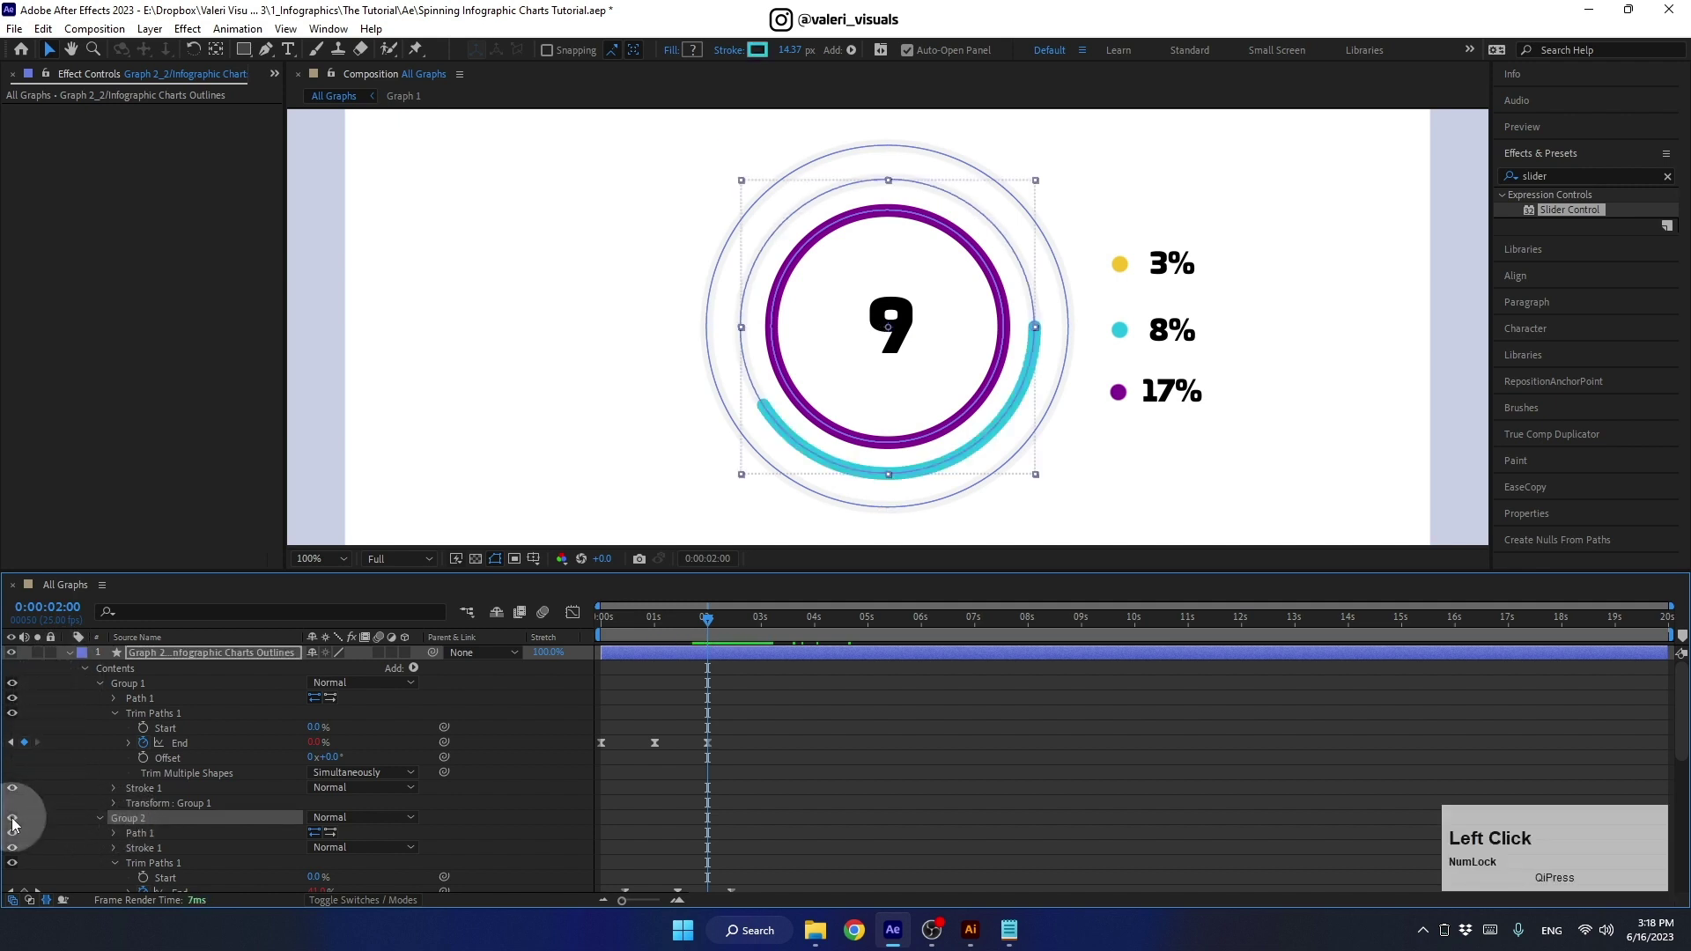
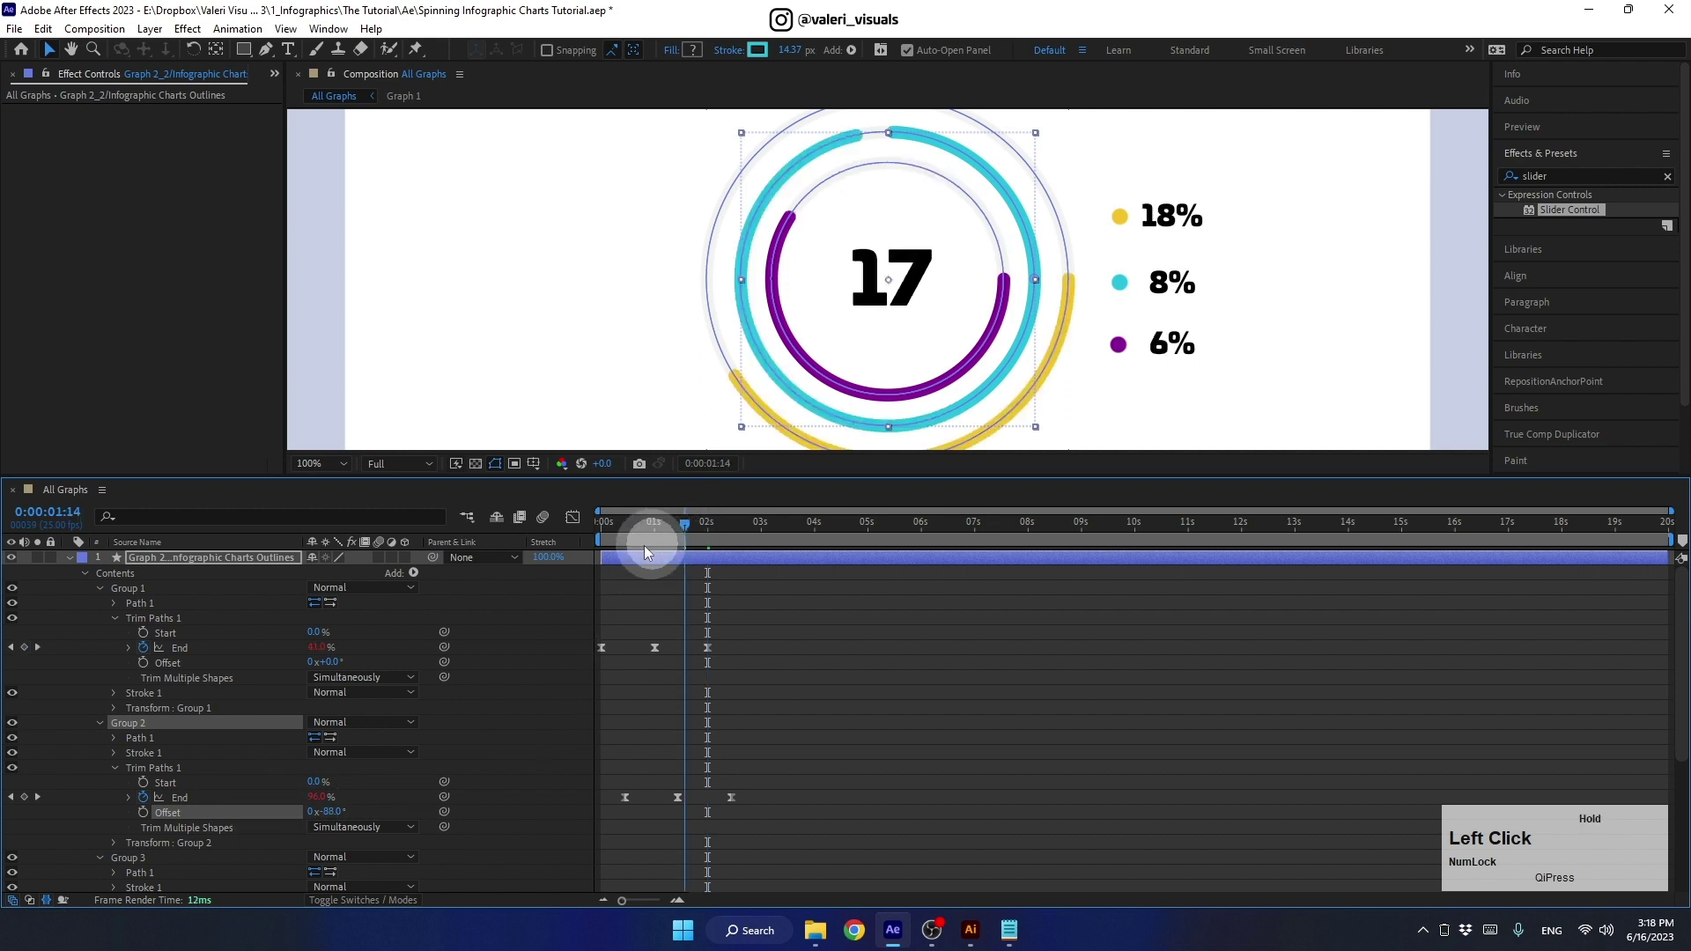
pyautogui.press('space')
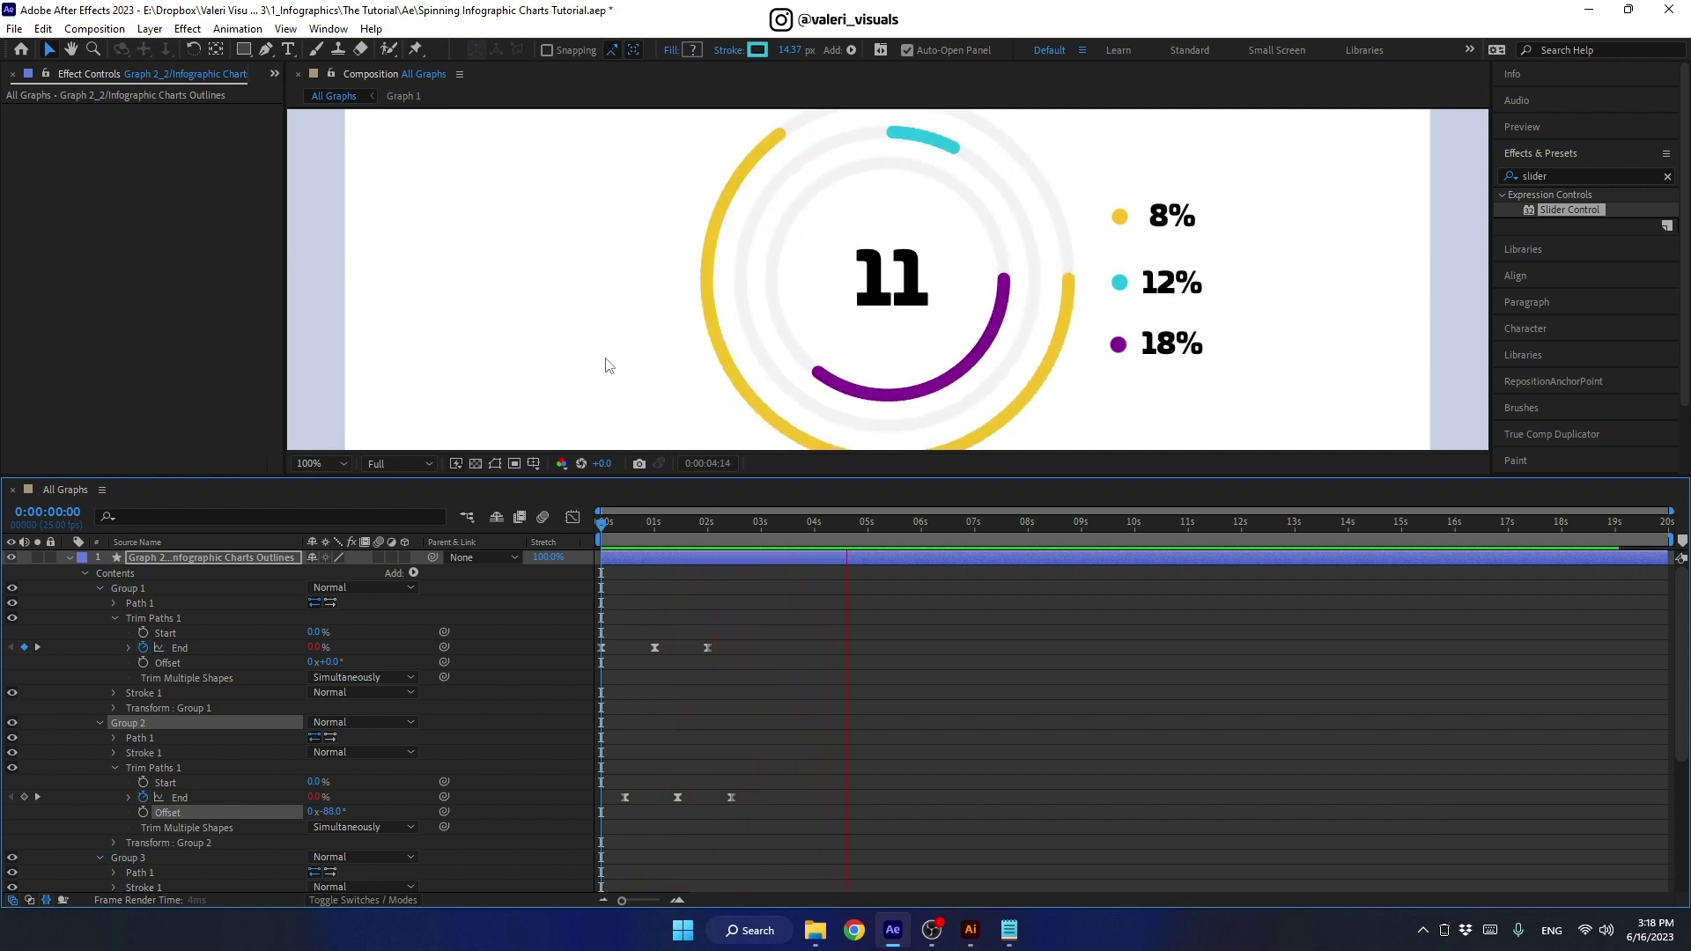
pyautogui.press('space')
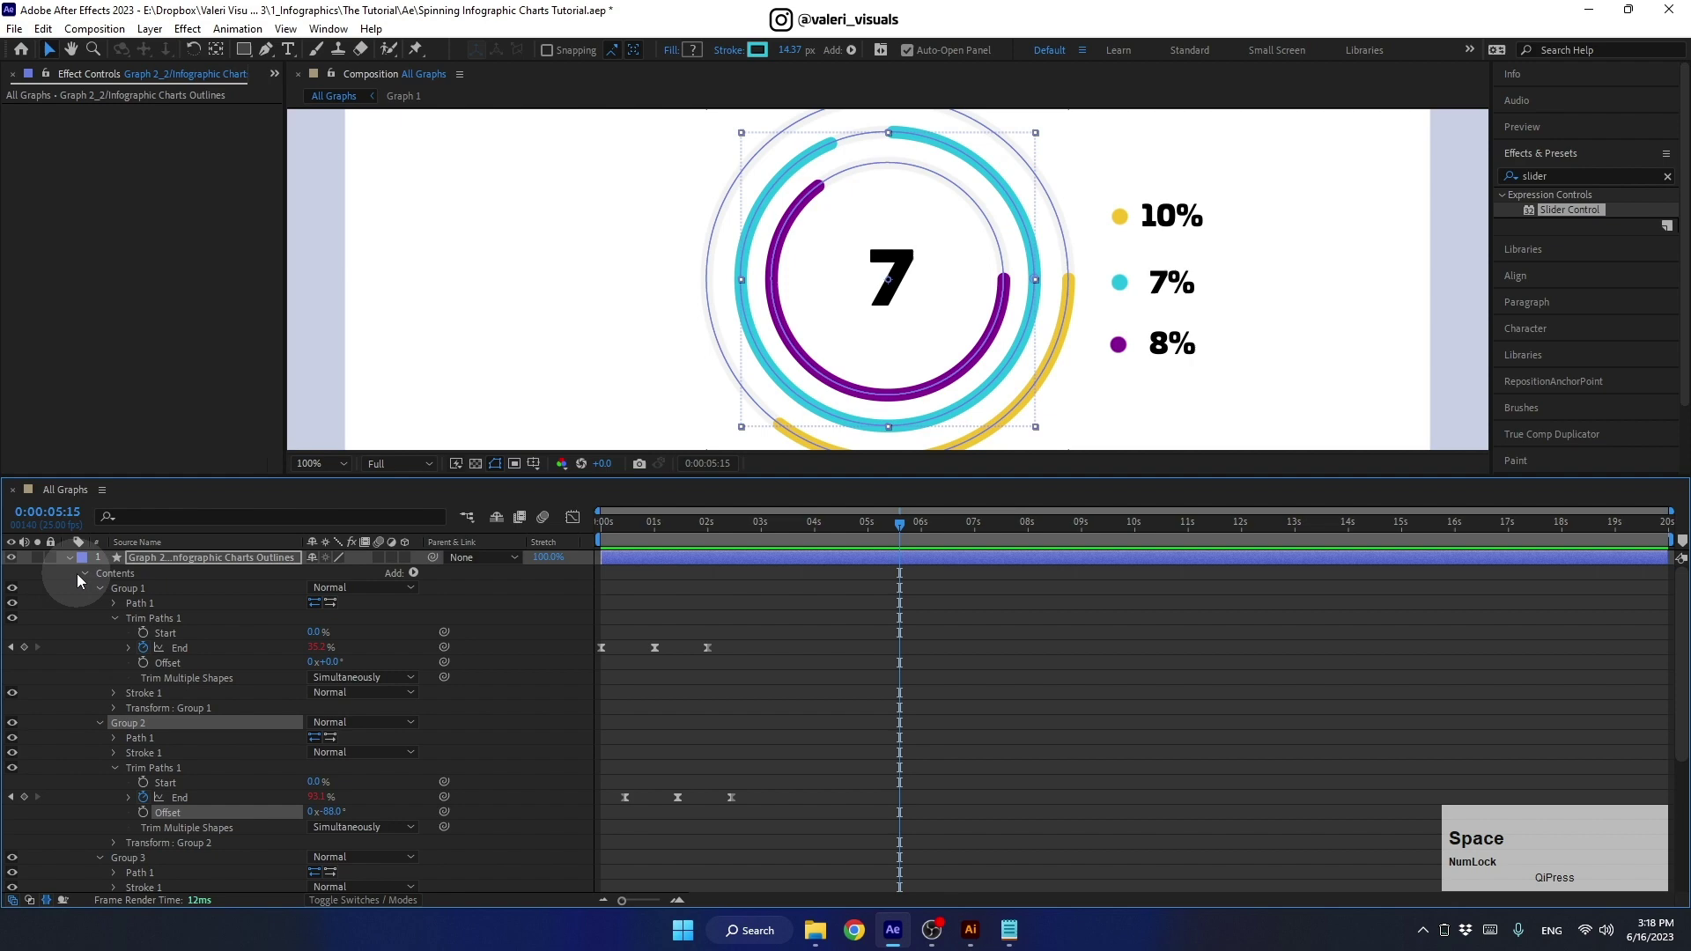
pyautogui.click(74, 565)
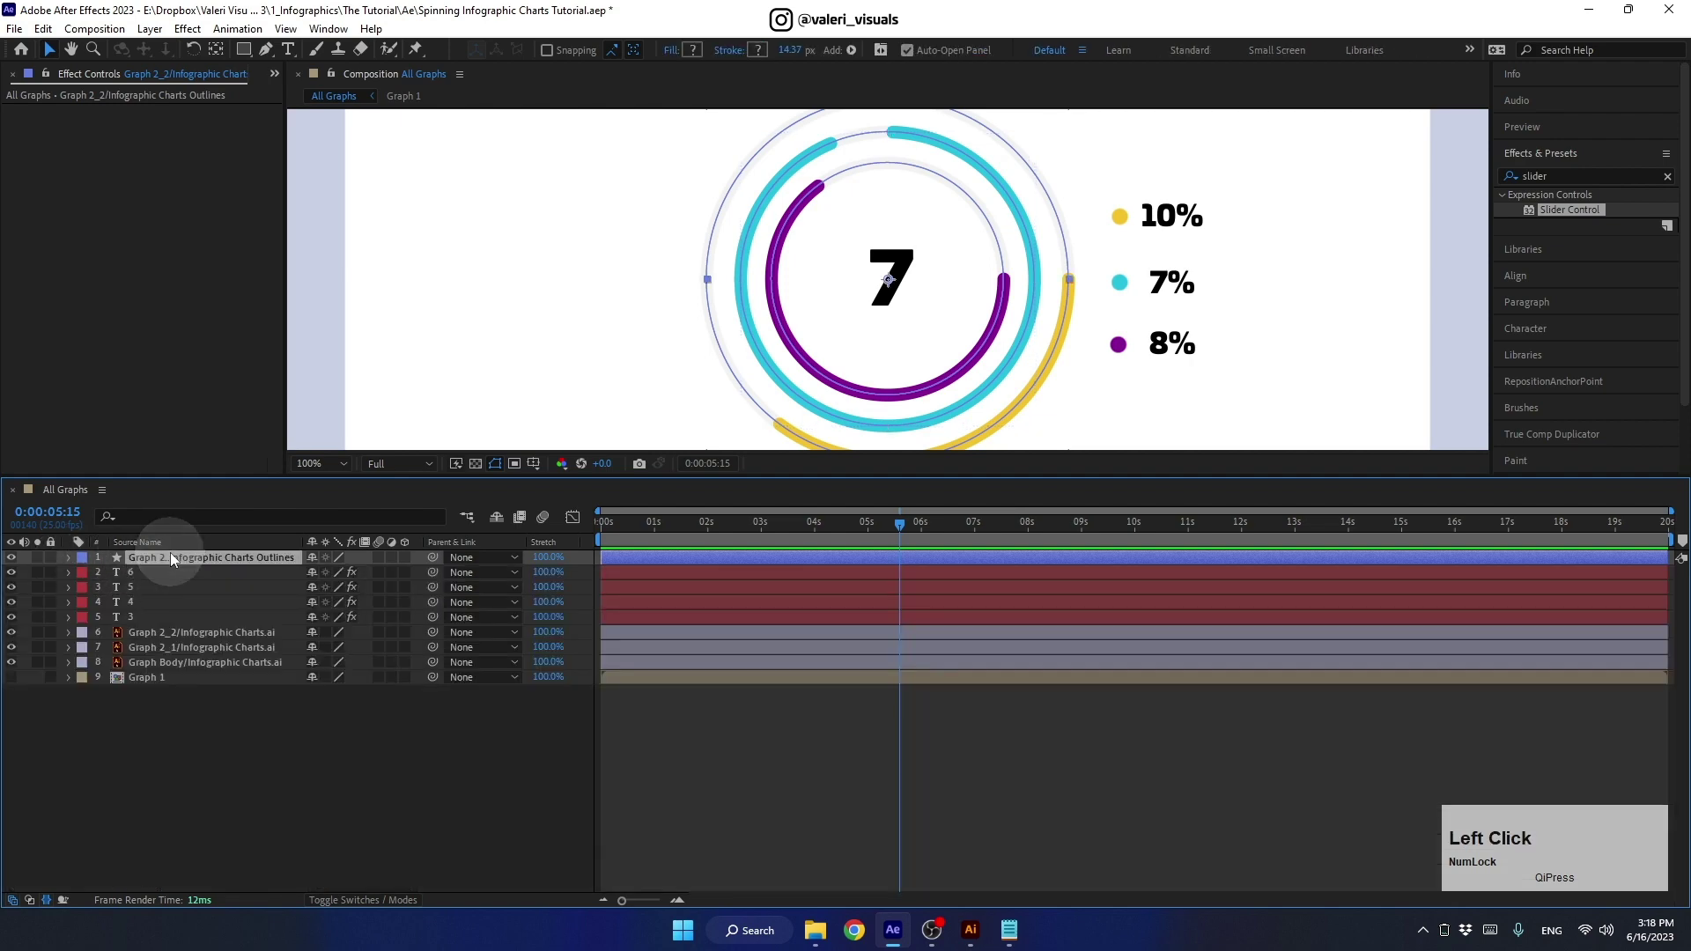
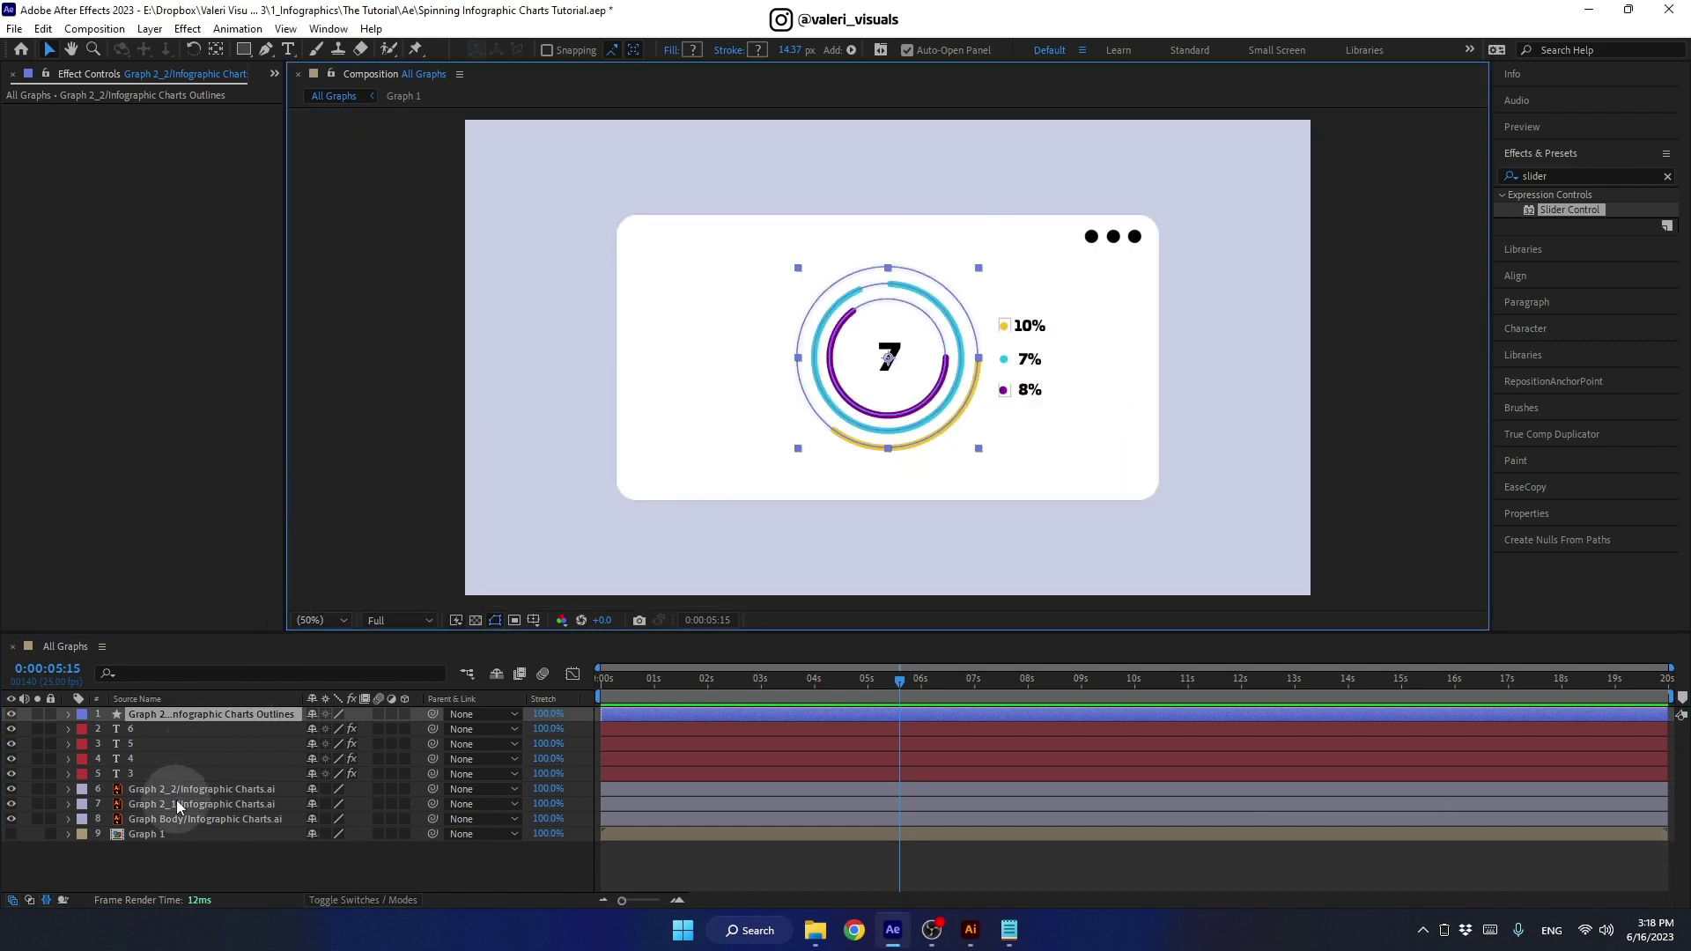
# Step: Nudge the chart and label layers sideways and restack the percentage labels
pyautogui.click(182, 811)
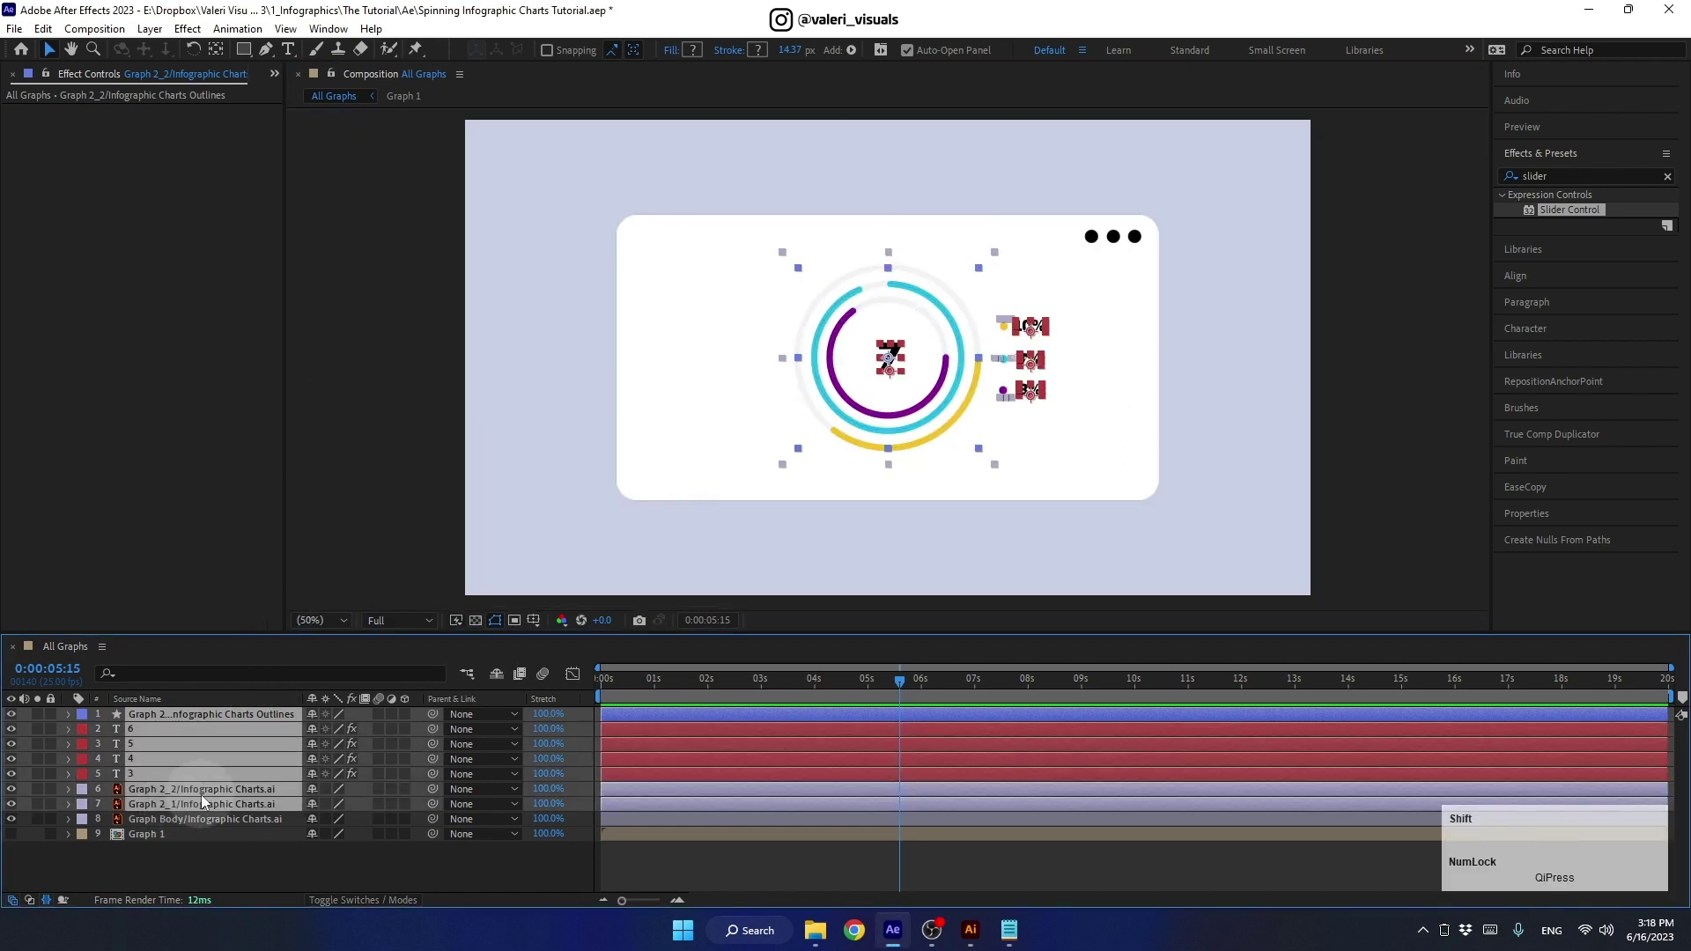
pyautogui.press('shift+Right')
pyautogui.click(185, 857)
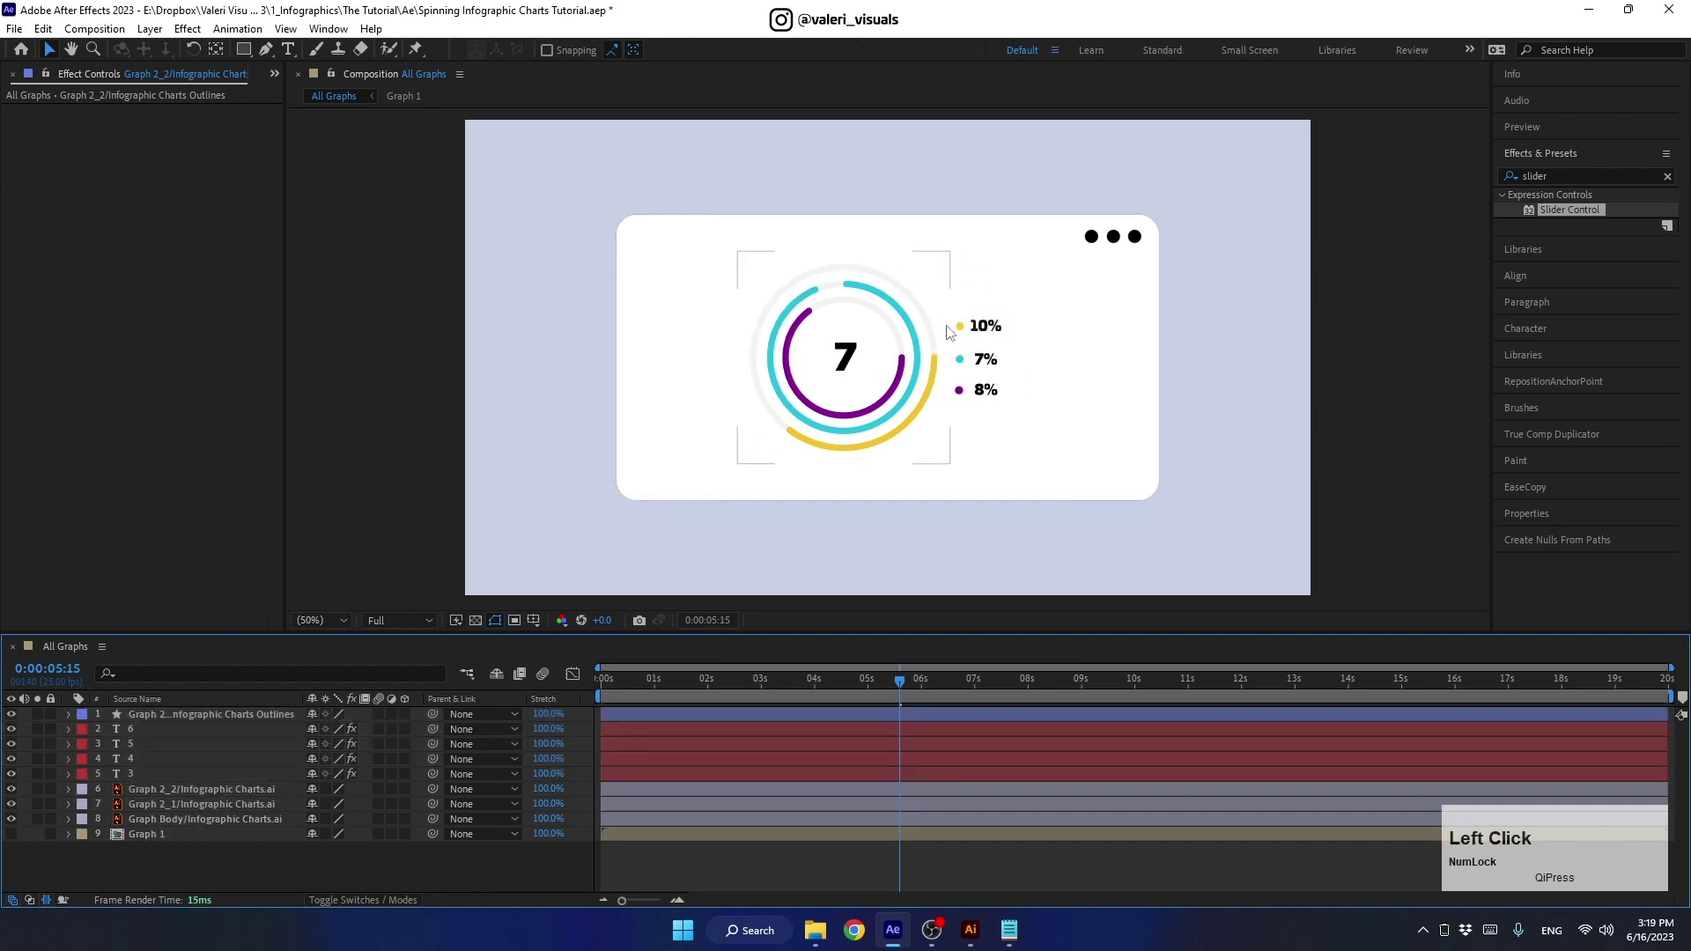
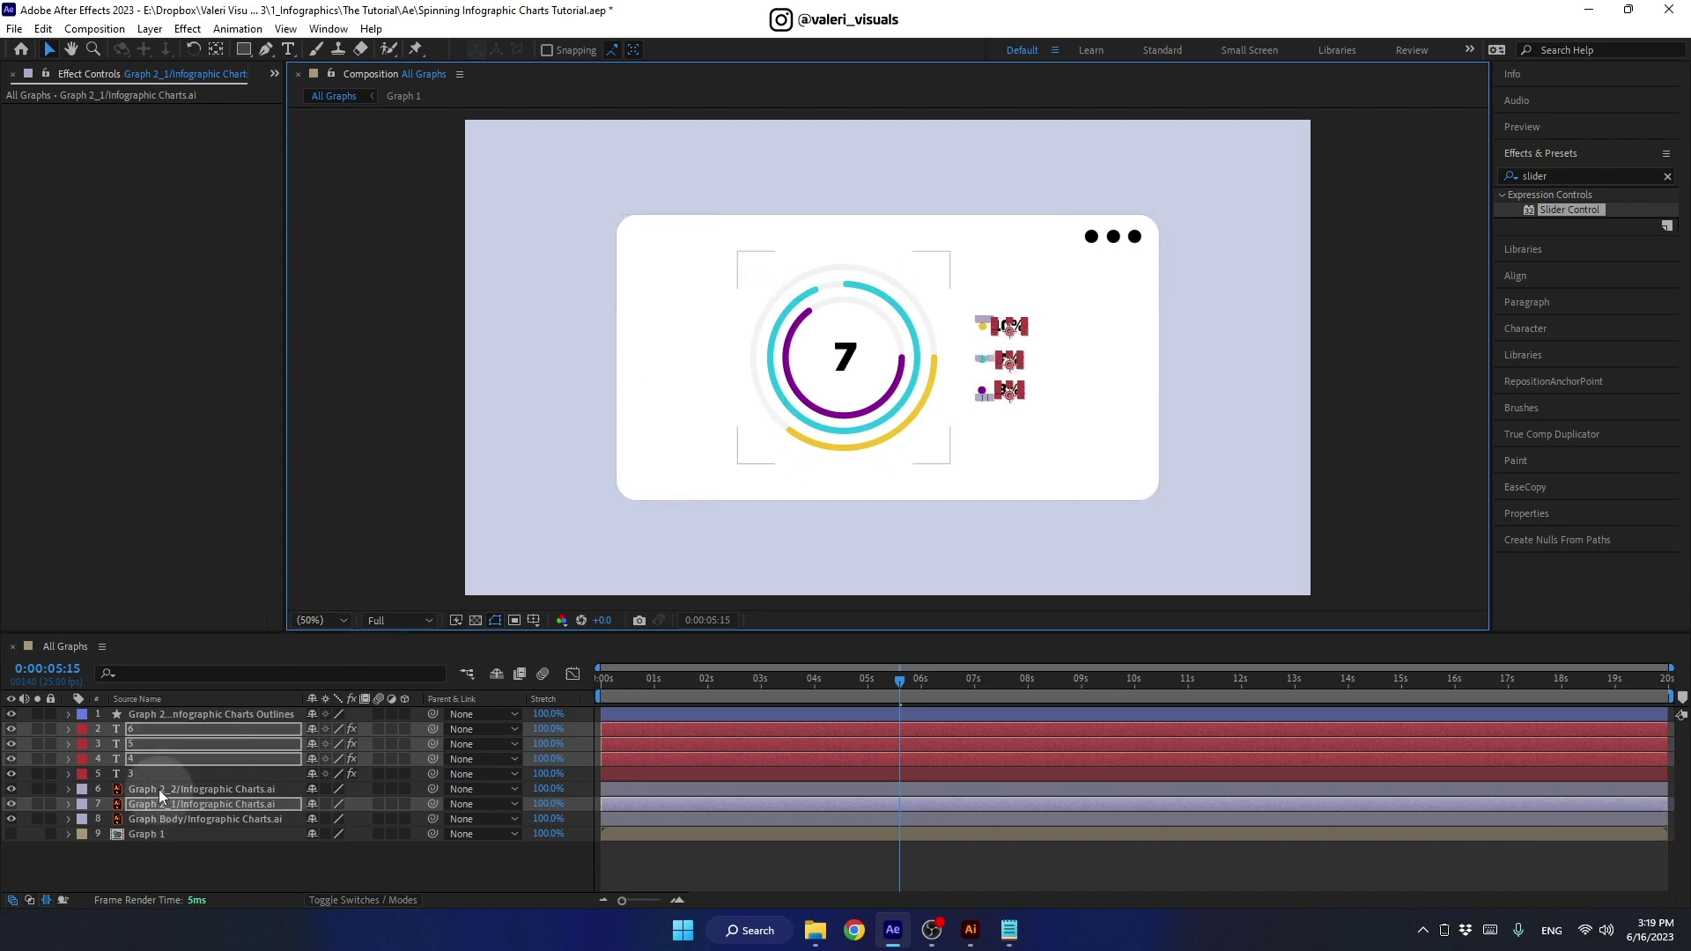
pyautogui.click(155, 768)
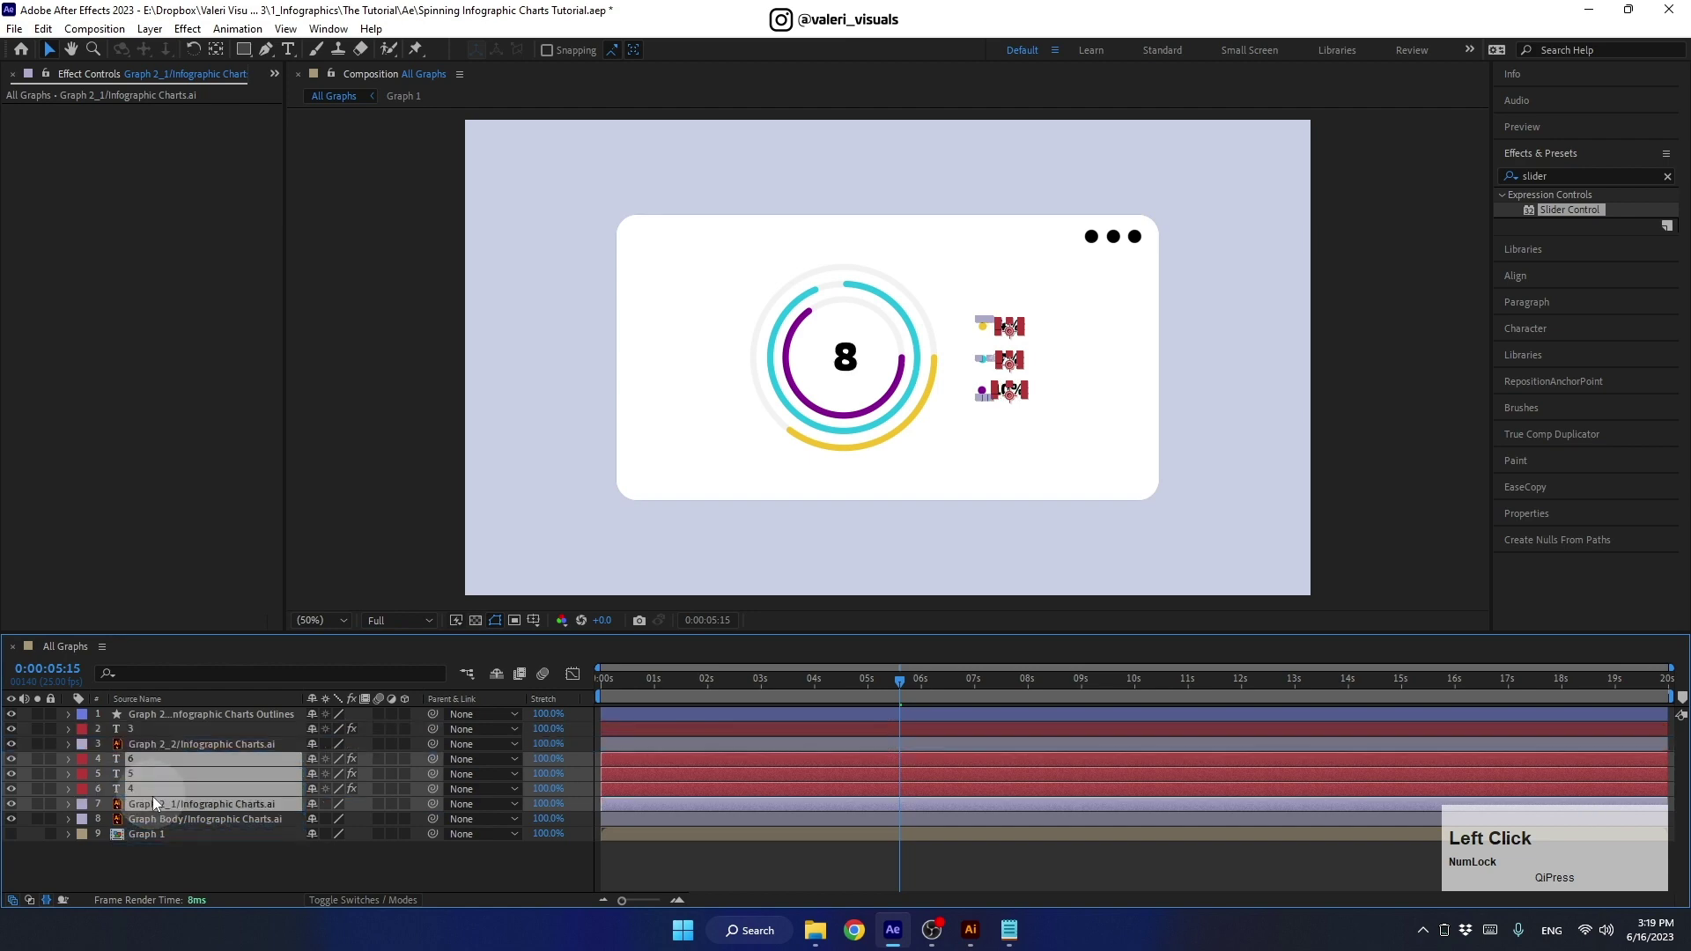
pyautogui.press('z')
# Step: Nudge pairs of chart layers left and right, then select every chart layer
pyautogui.click(156, 751)
pyautogui.click(151, 716)
pyautogui.press('shift+Left')
pyautogui.click(149, 763)
pyautogui.click(148, 806)
pyautogui.press('shift+Right')
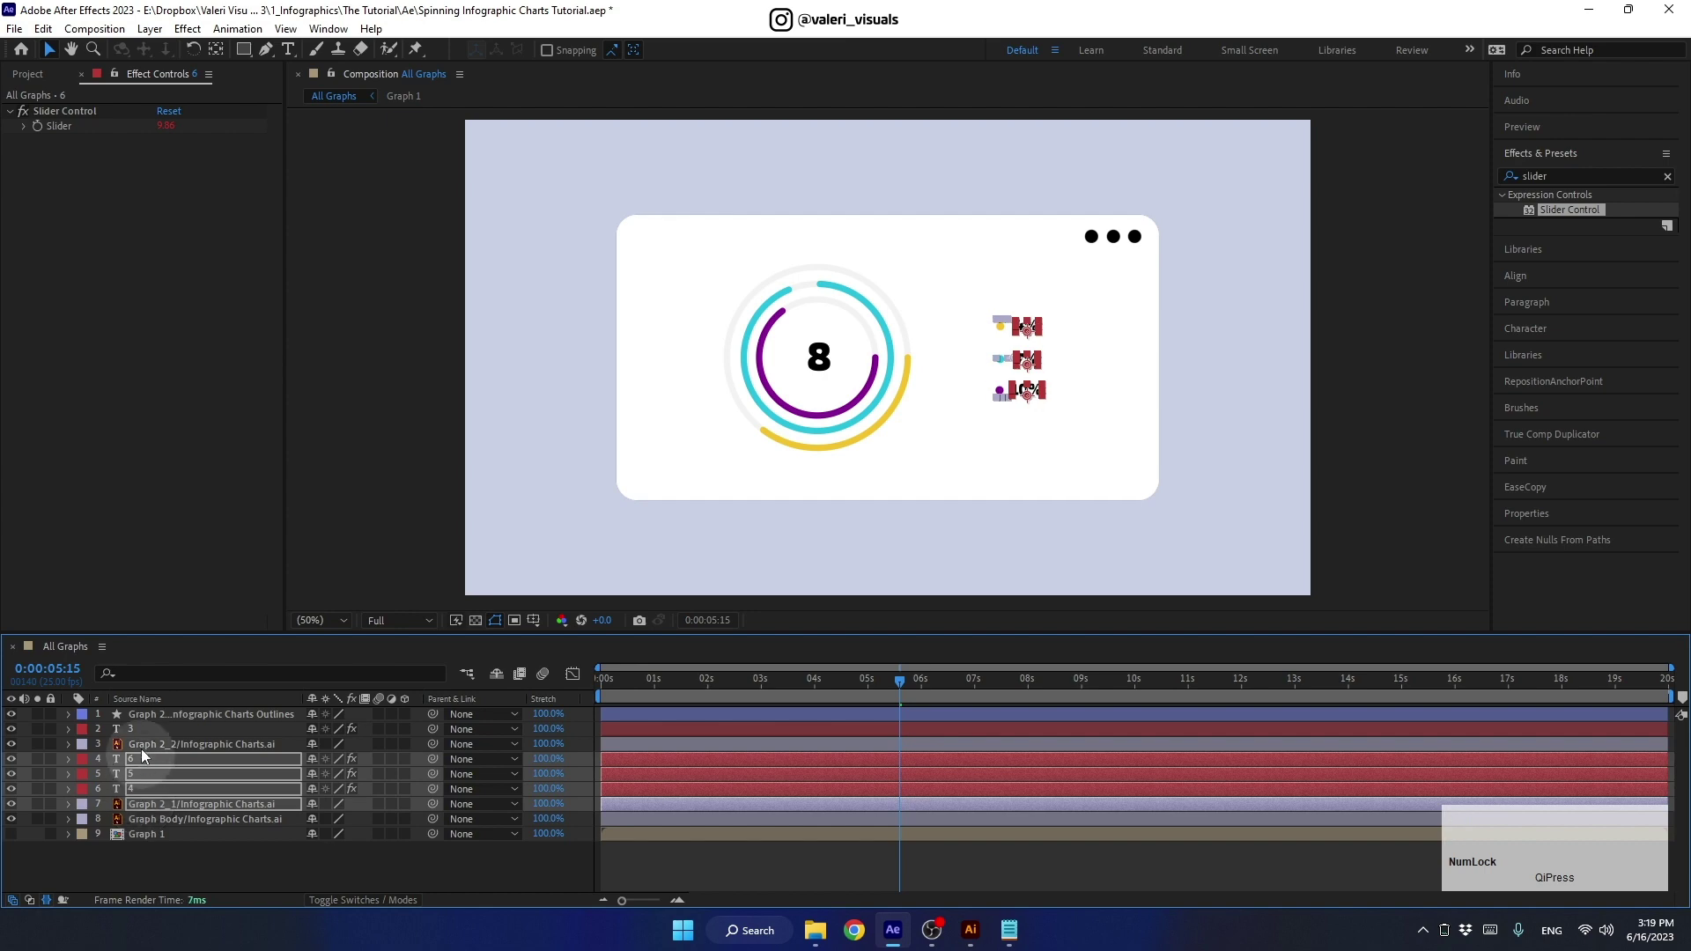
pyautogui.click(151, 723)
pyautogui.click(154, 821)
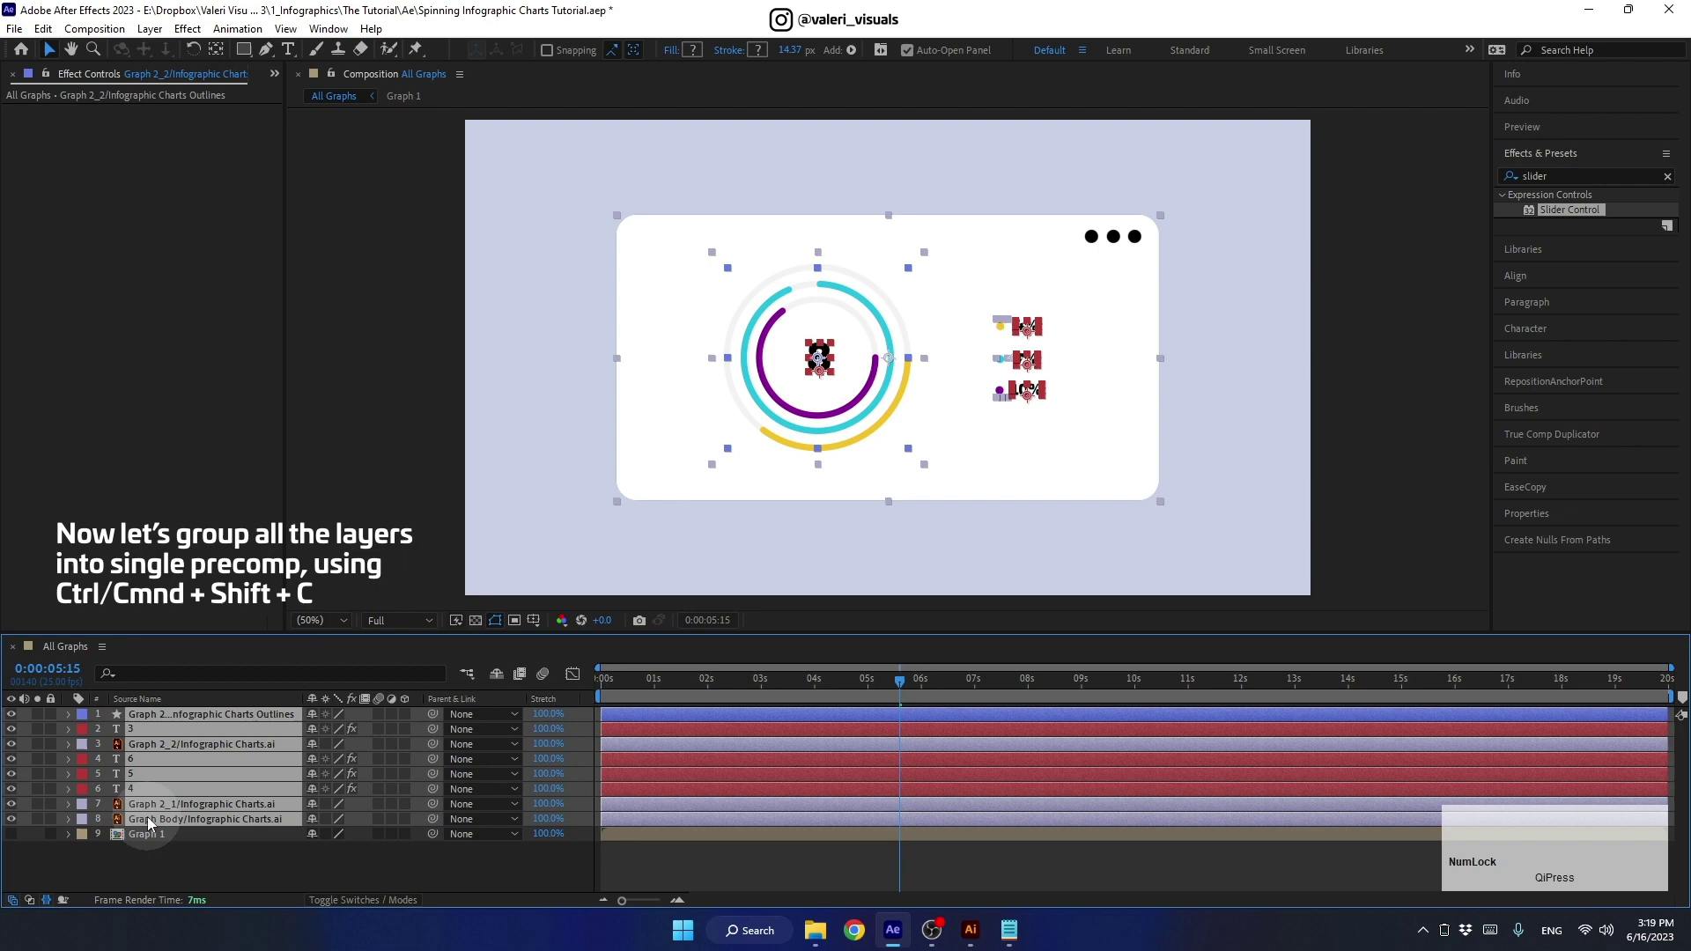
# Step: Pre-compose the selected ring chart layers as 'Graph 2' and hide the precomp
pyautogui.press('ctrl+shift+c')
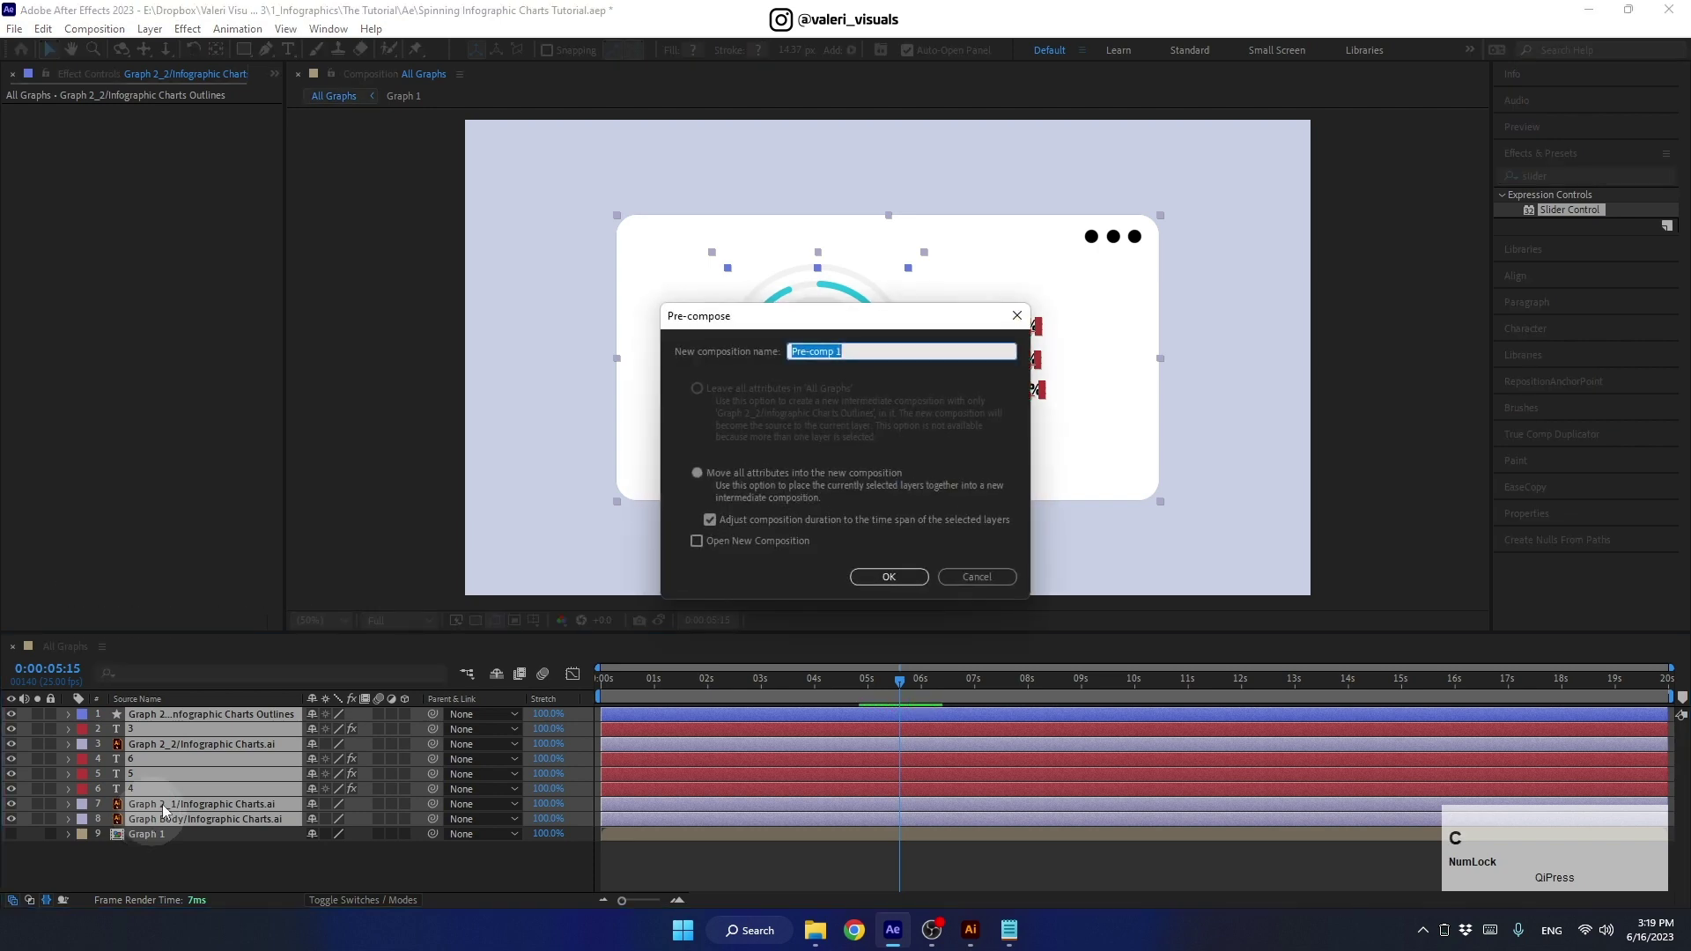
pyautogui.write('raph')
pyautogui.press('space')
pyautogui.press('2')
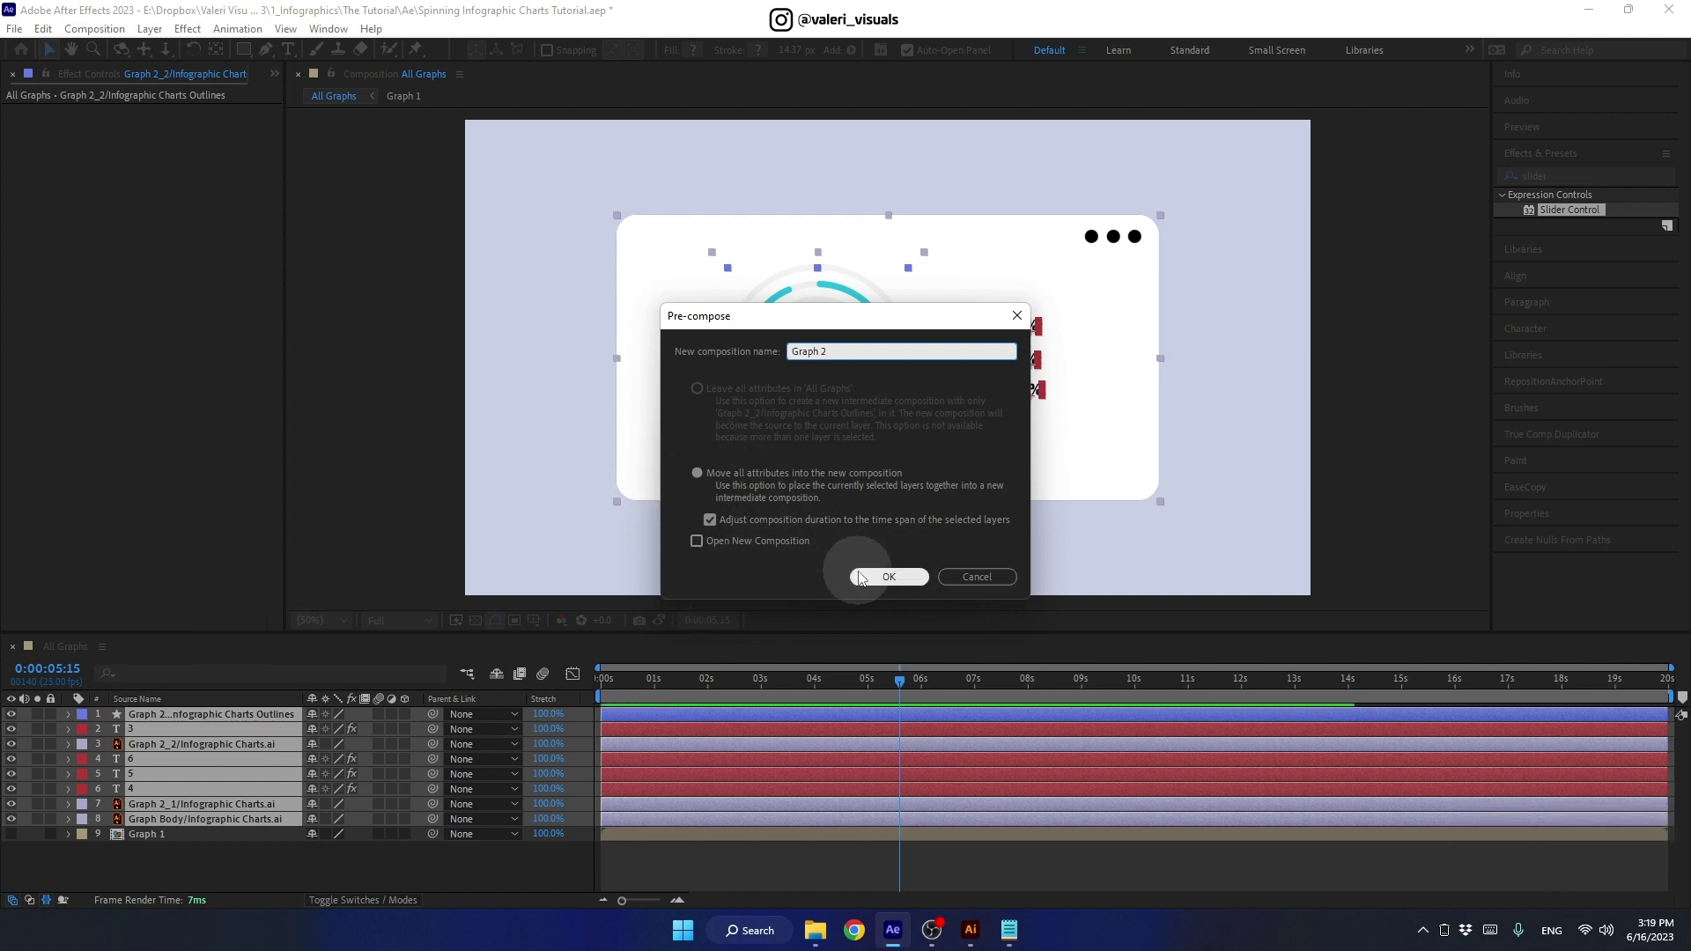
pyautogui.click(865, 576)
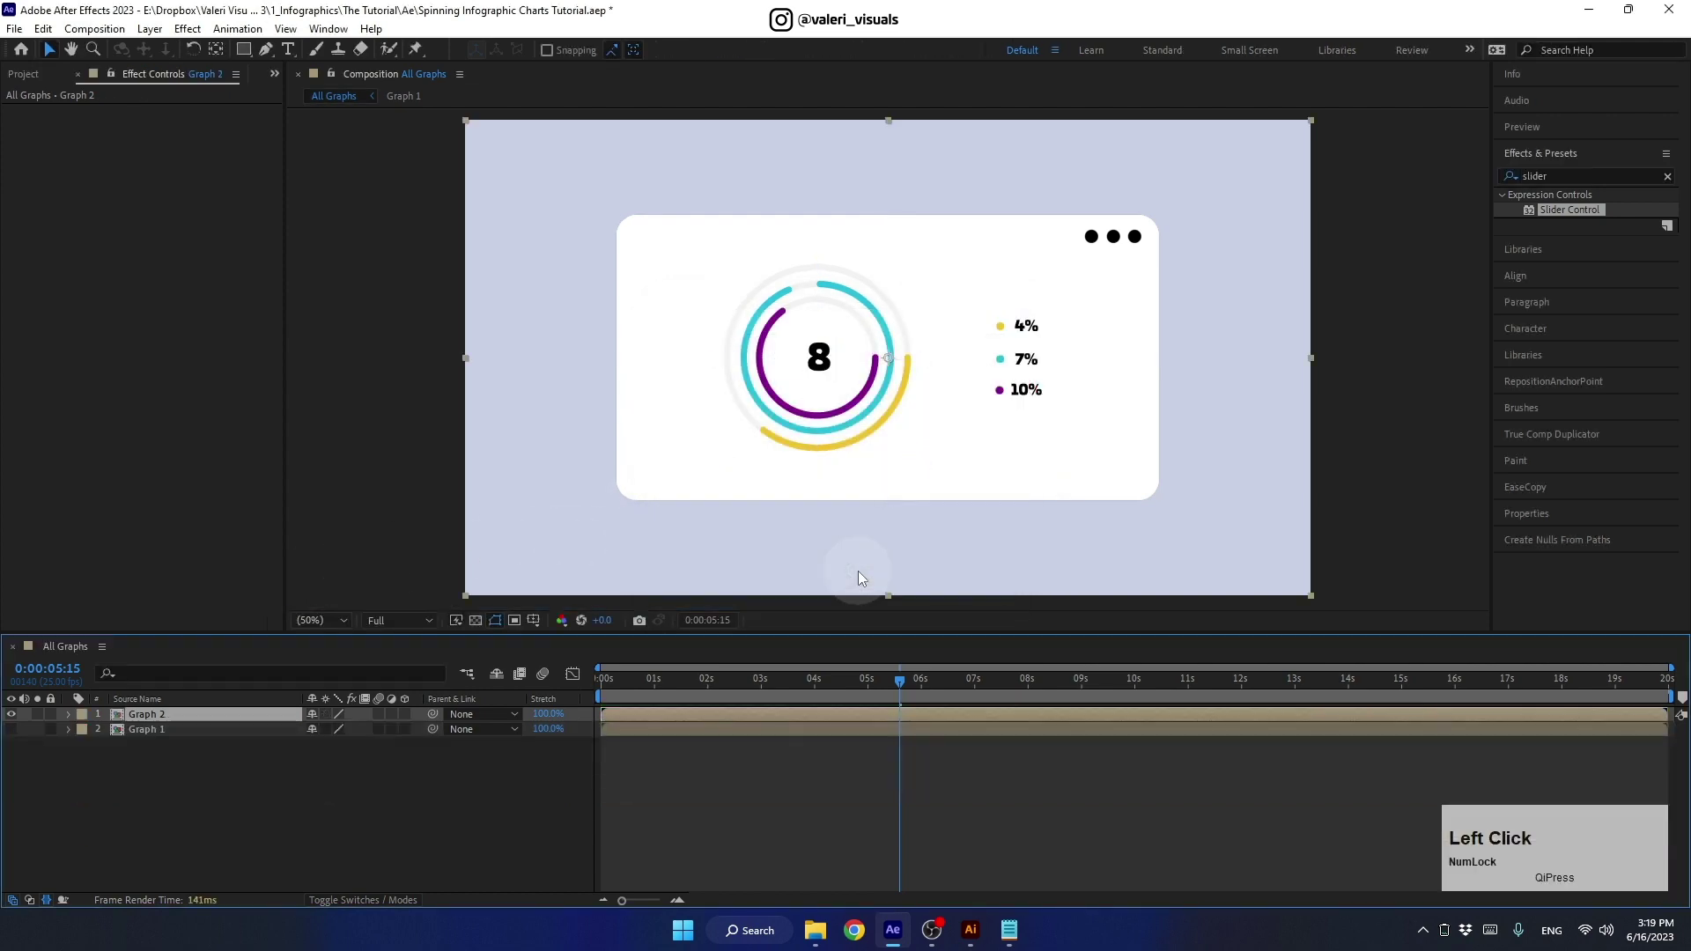
pyautogui.click(17, 717)
pyautogui.click(279, 81)
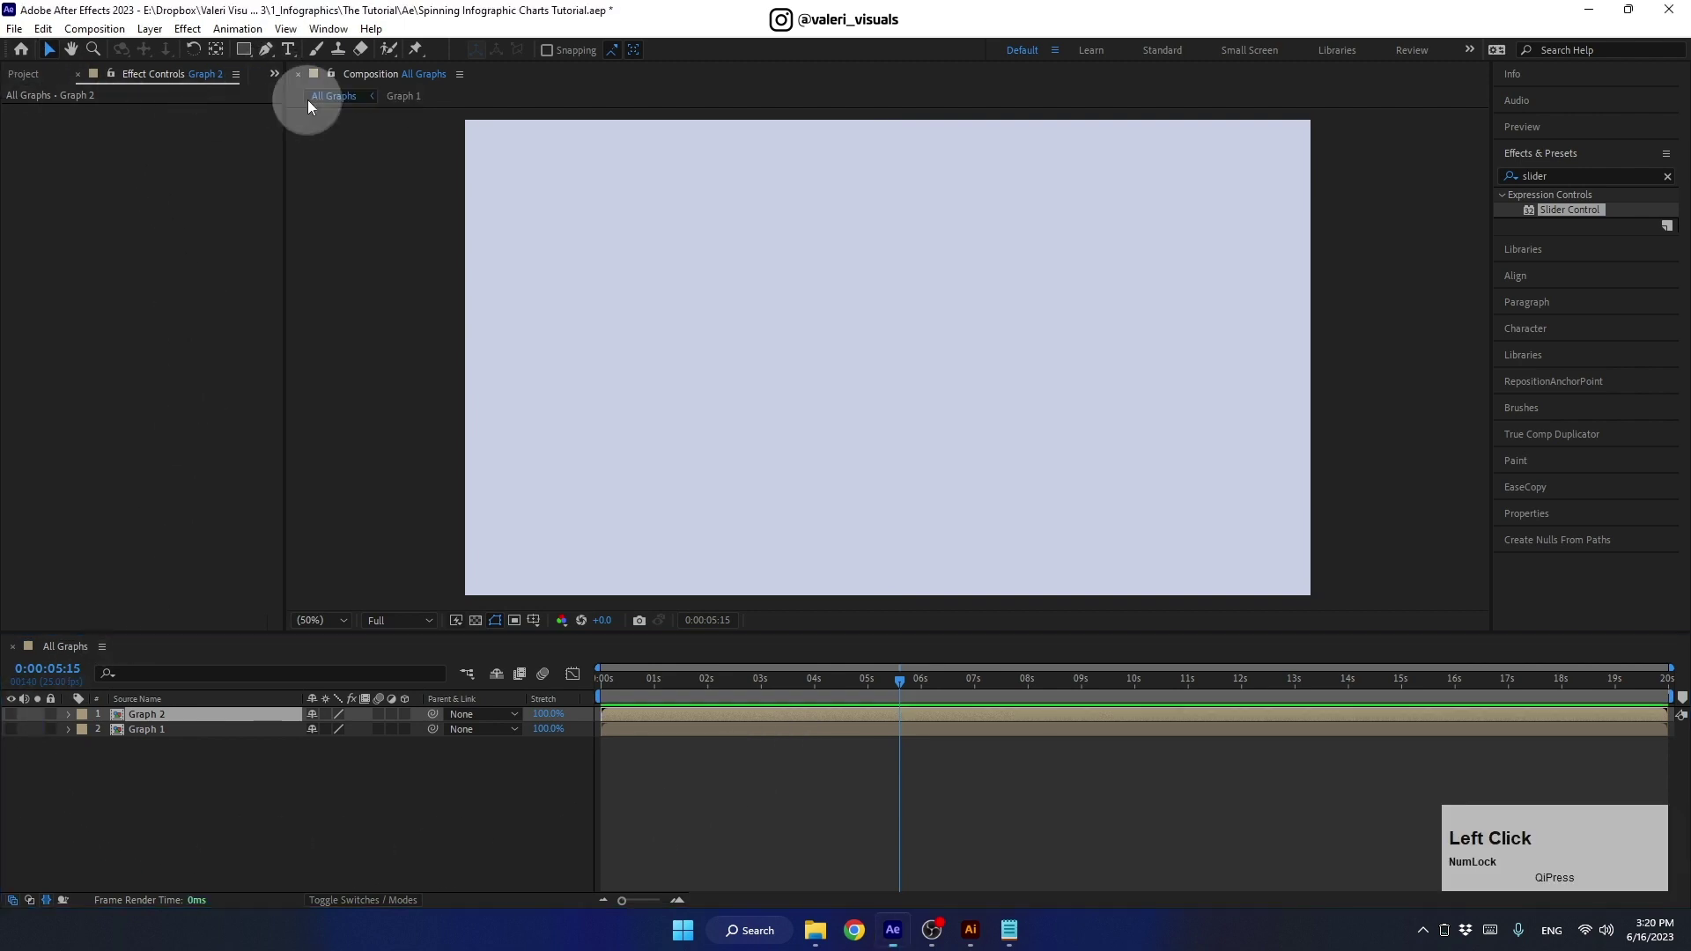
# Step: Bring Graph Body, Graph 3_1 and Graph 3_2 from the Project panel into All Graphs
pyautogui.click(81, 253)
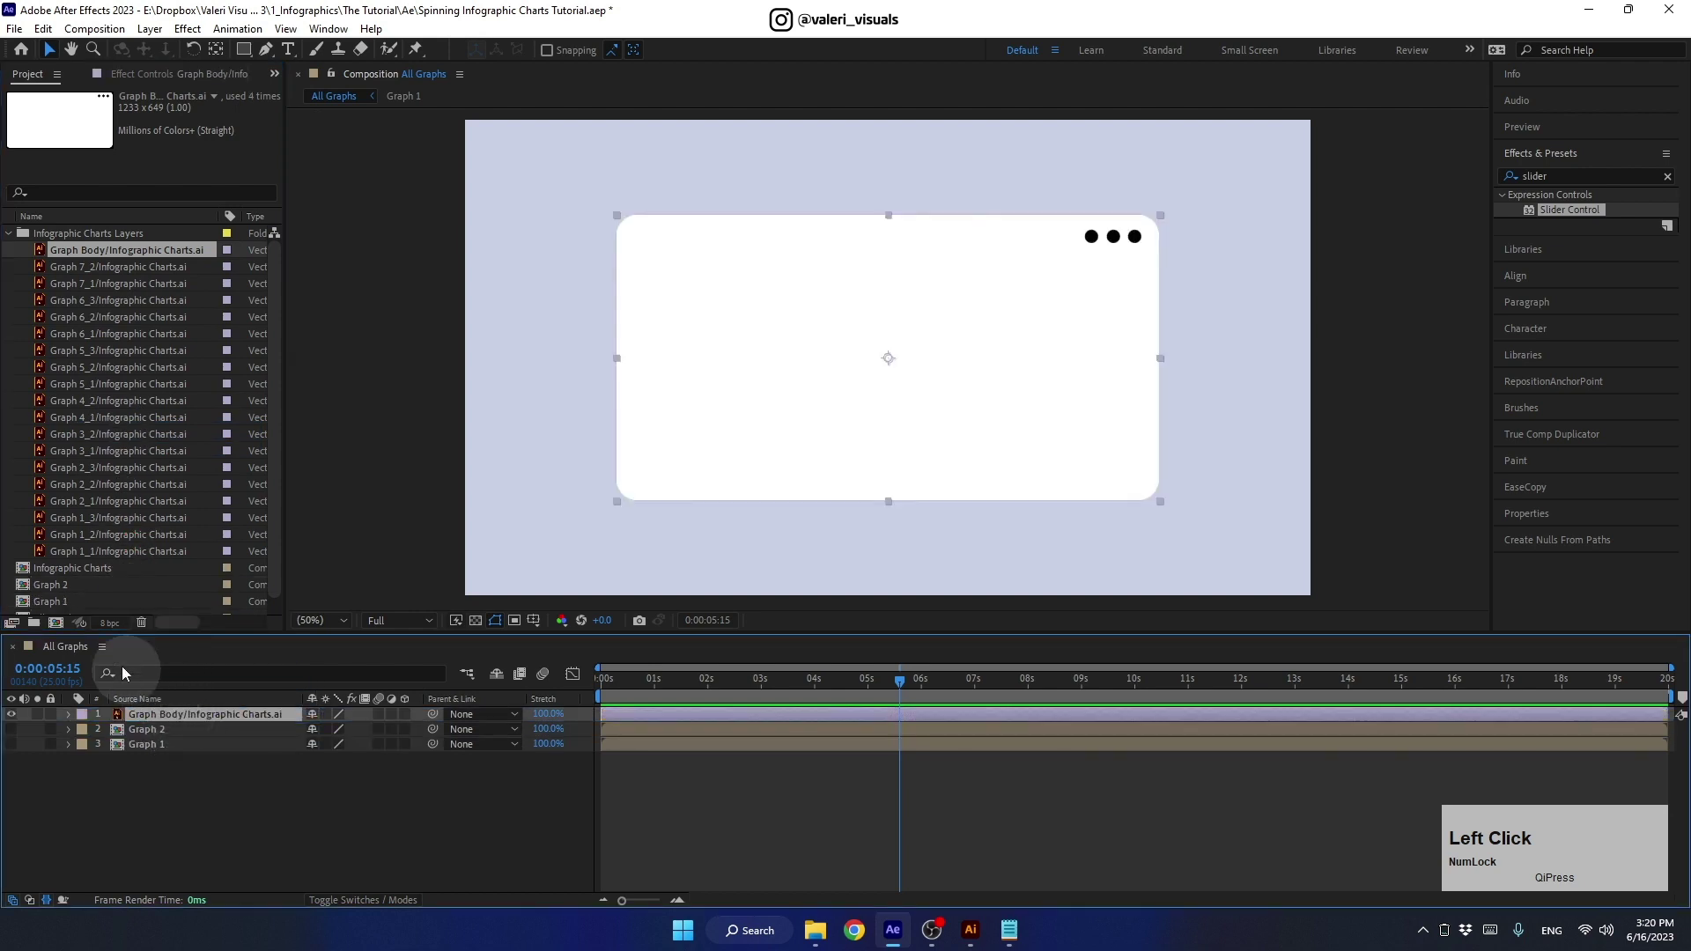
pyautogui.click(80, 456)
pyautogui.click(80, 442)
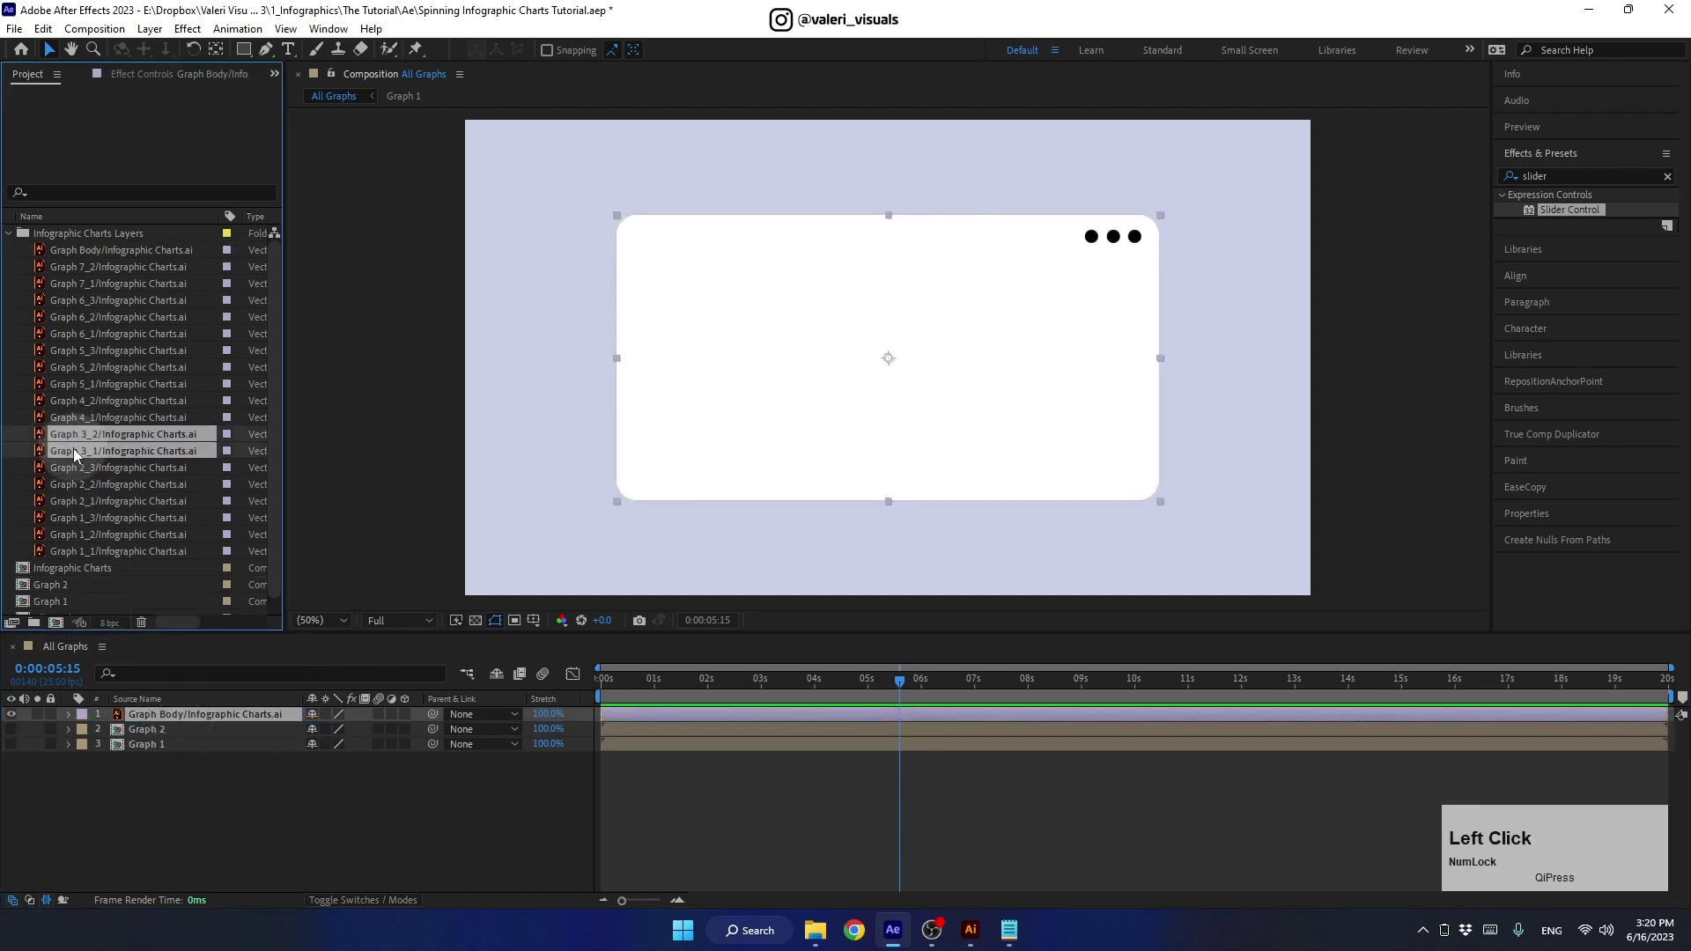
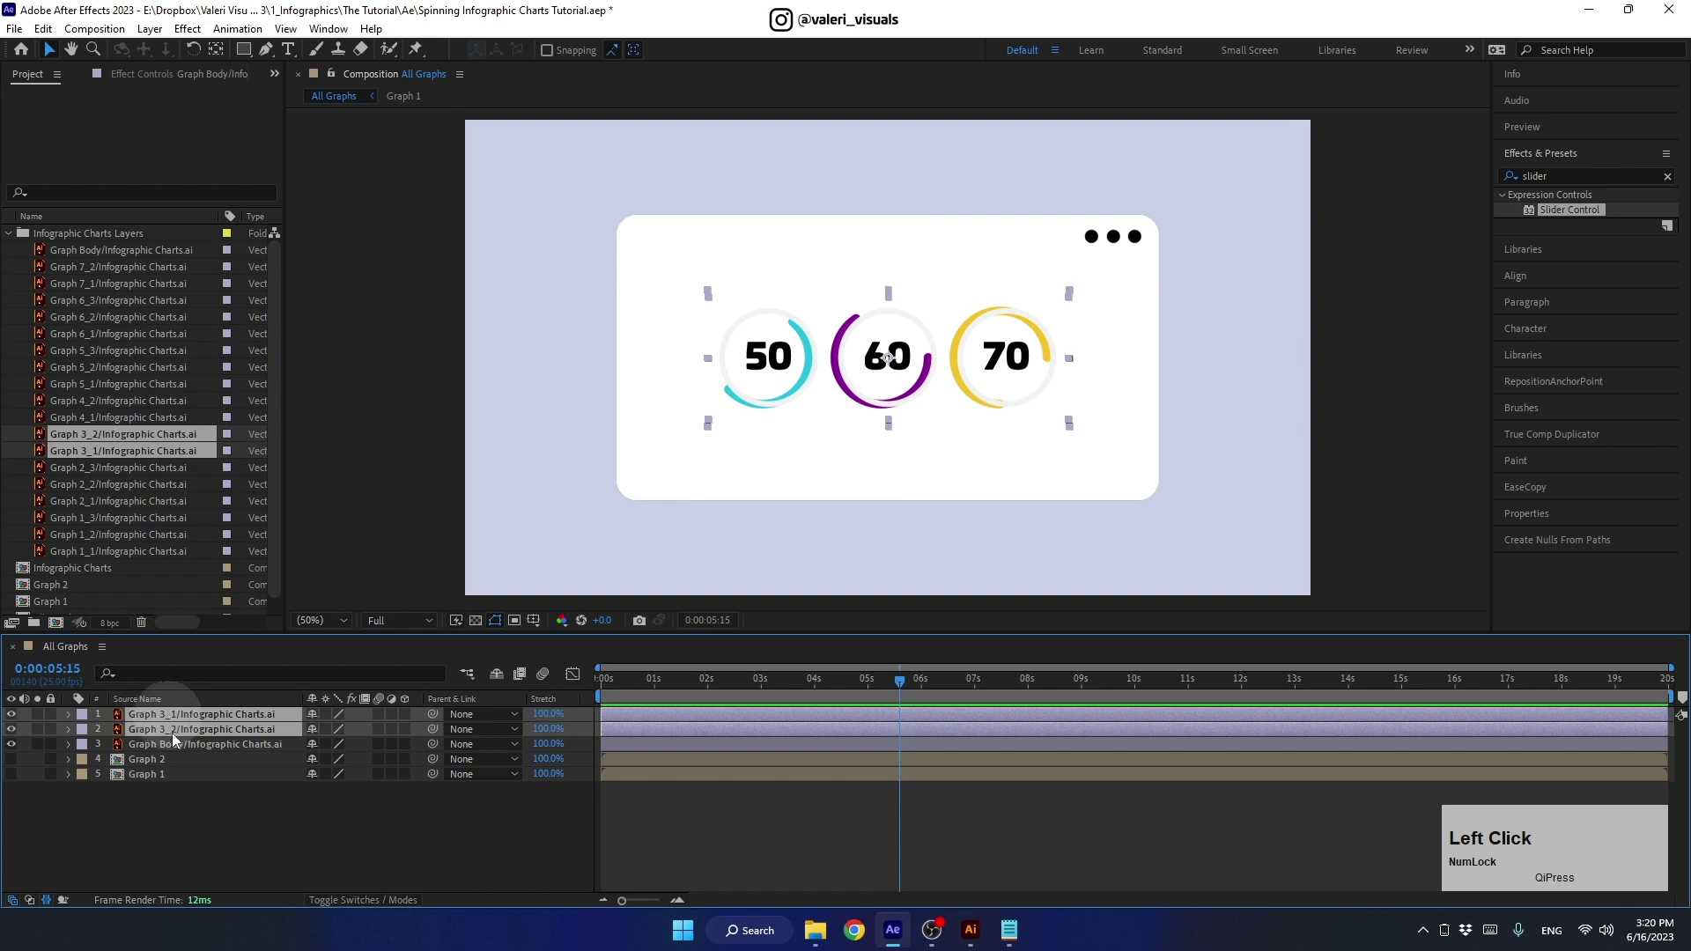
pyautogui.click(225, 817)
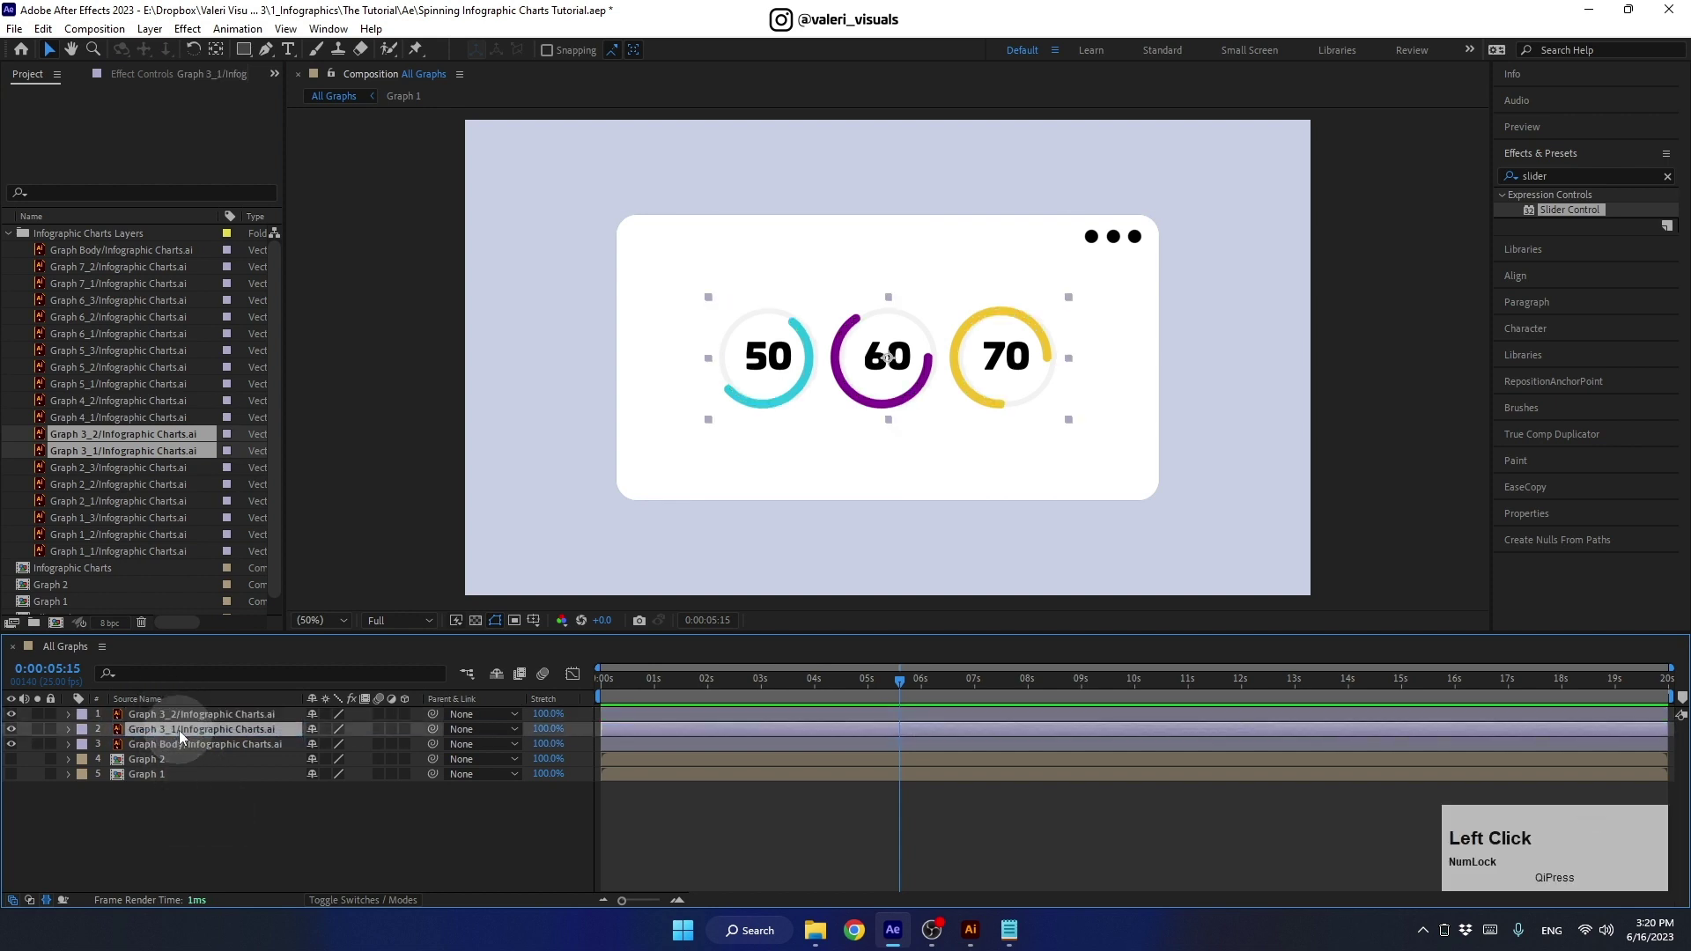
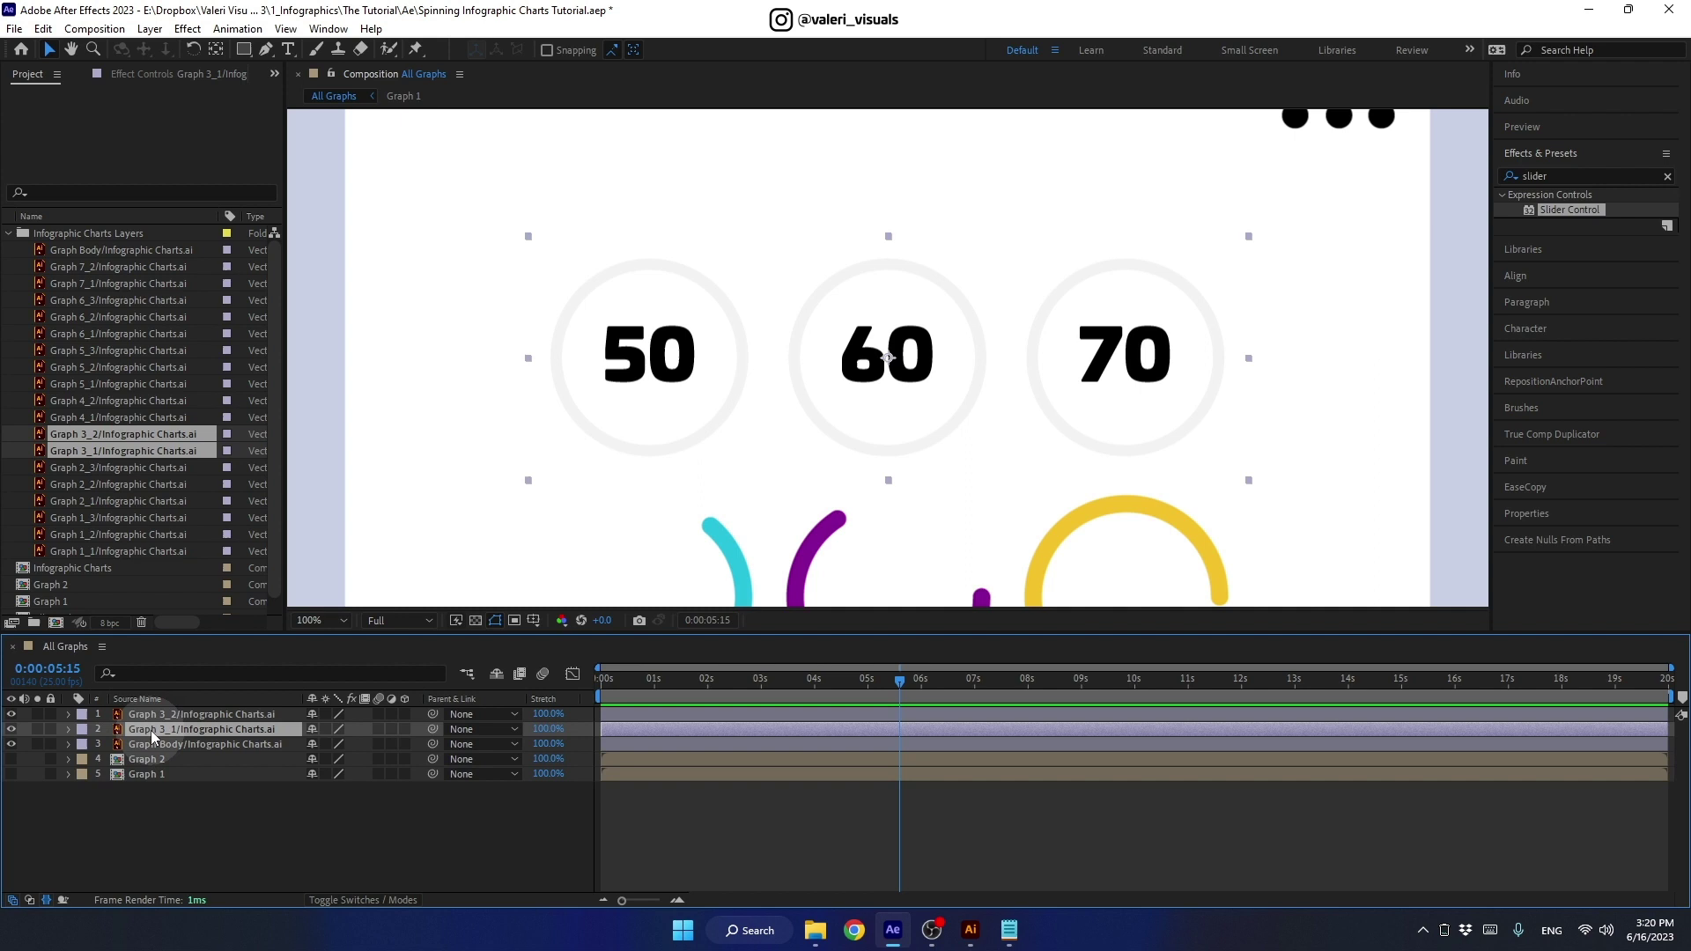
# Step: Filter the outline layer by 'color', set the circles cyan, purple, yellow with 20 px strokes
pyautogui.rightClick(158, 733)
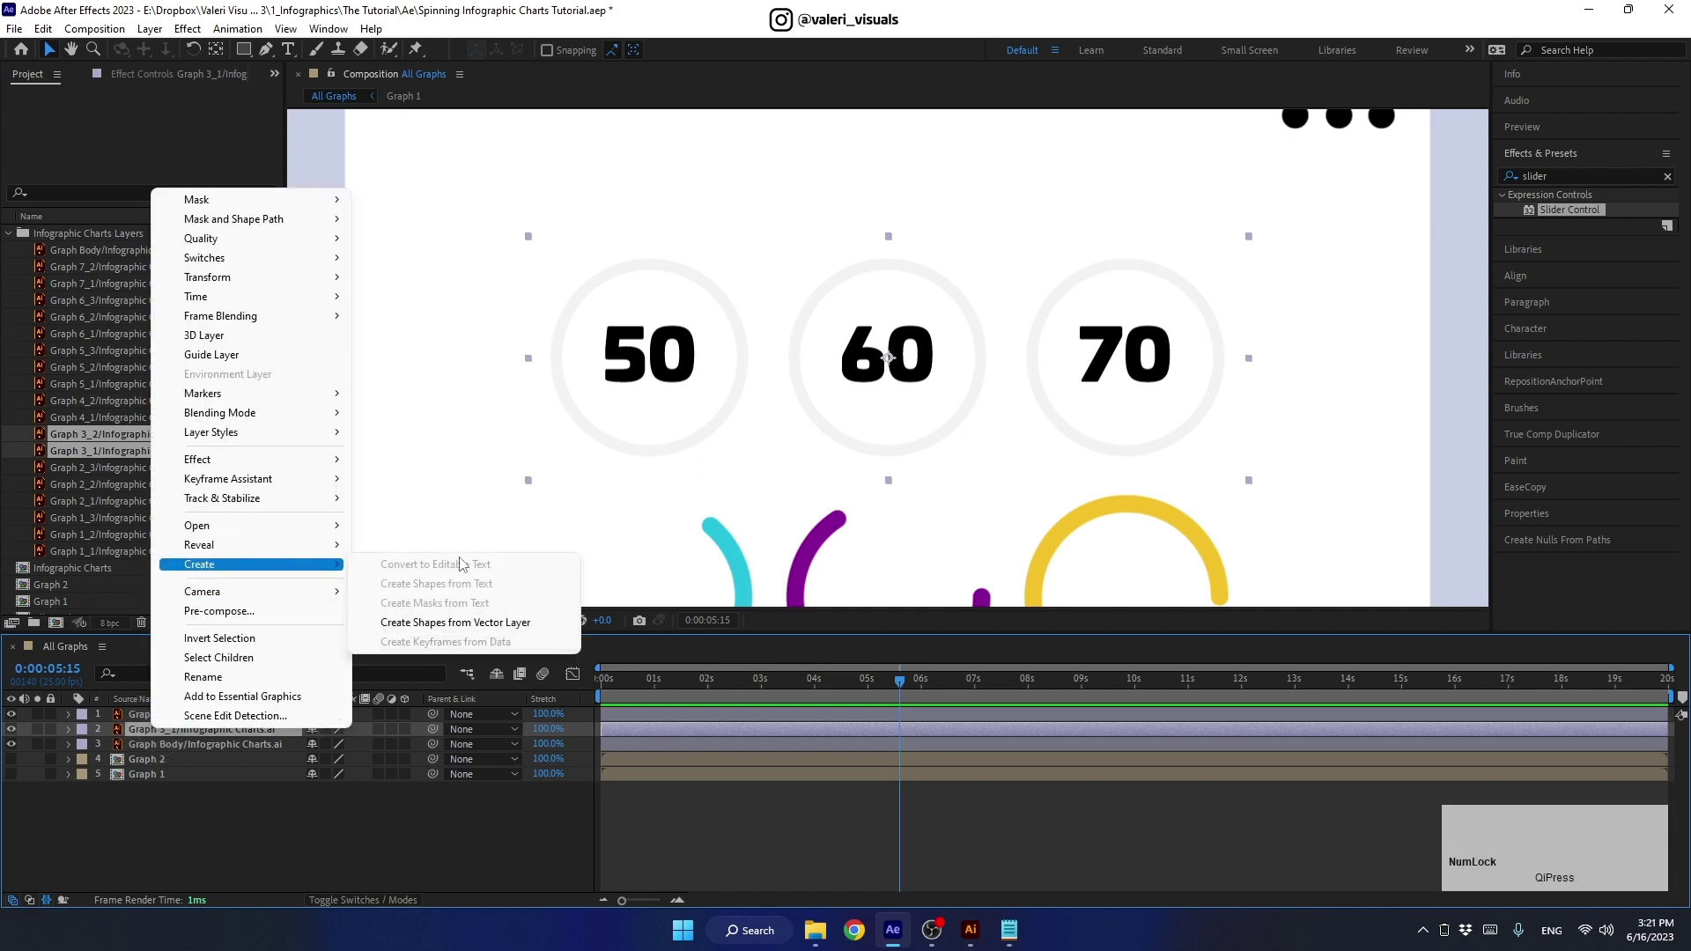
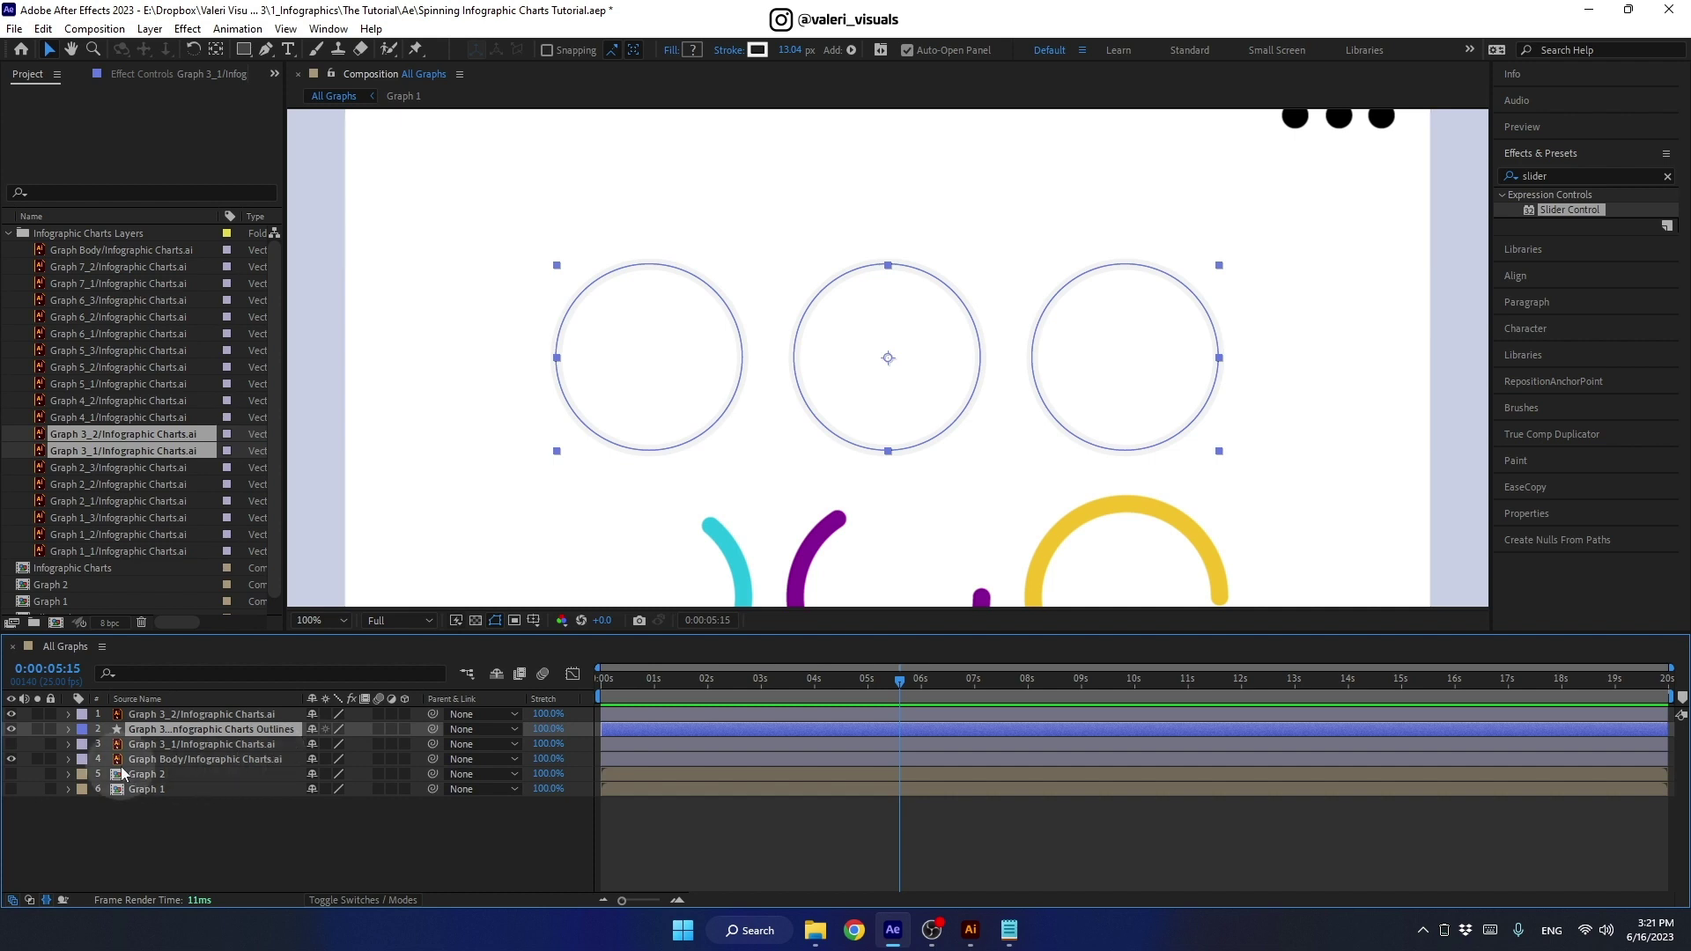
pyautogui.click(139, 727)
pyautogui.write('color')
pyautogui.press('Return')
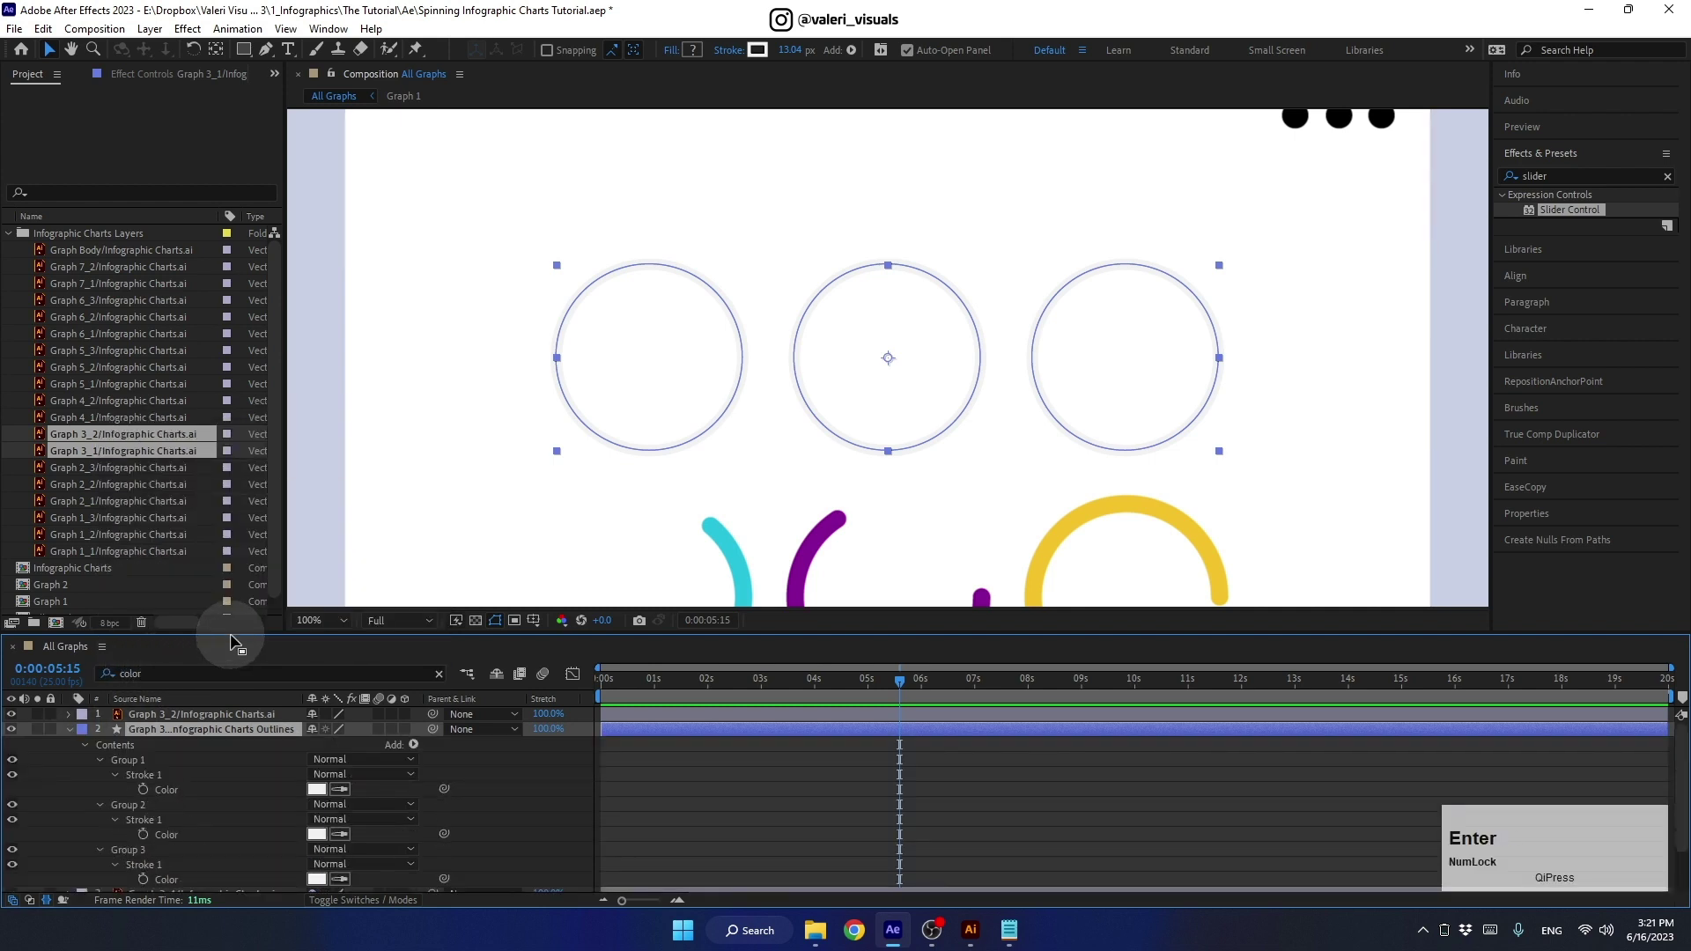
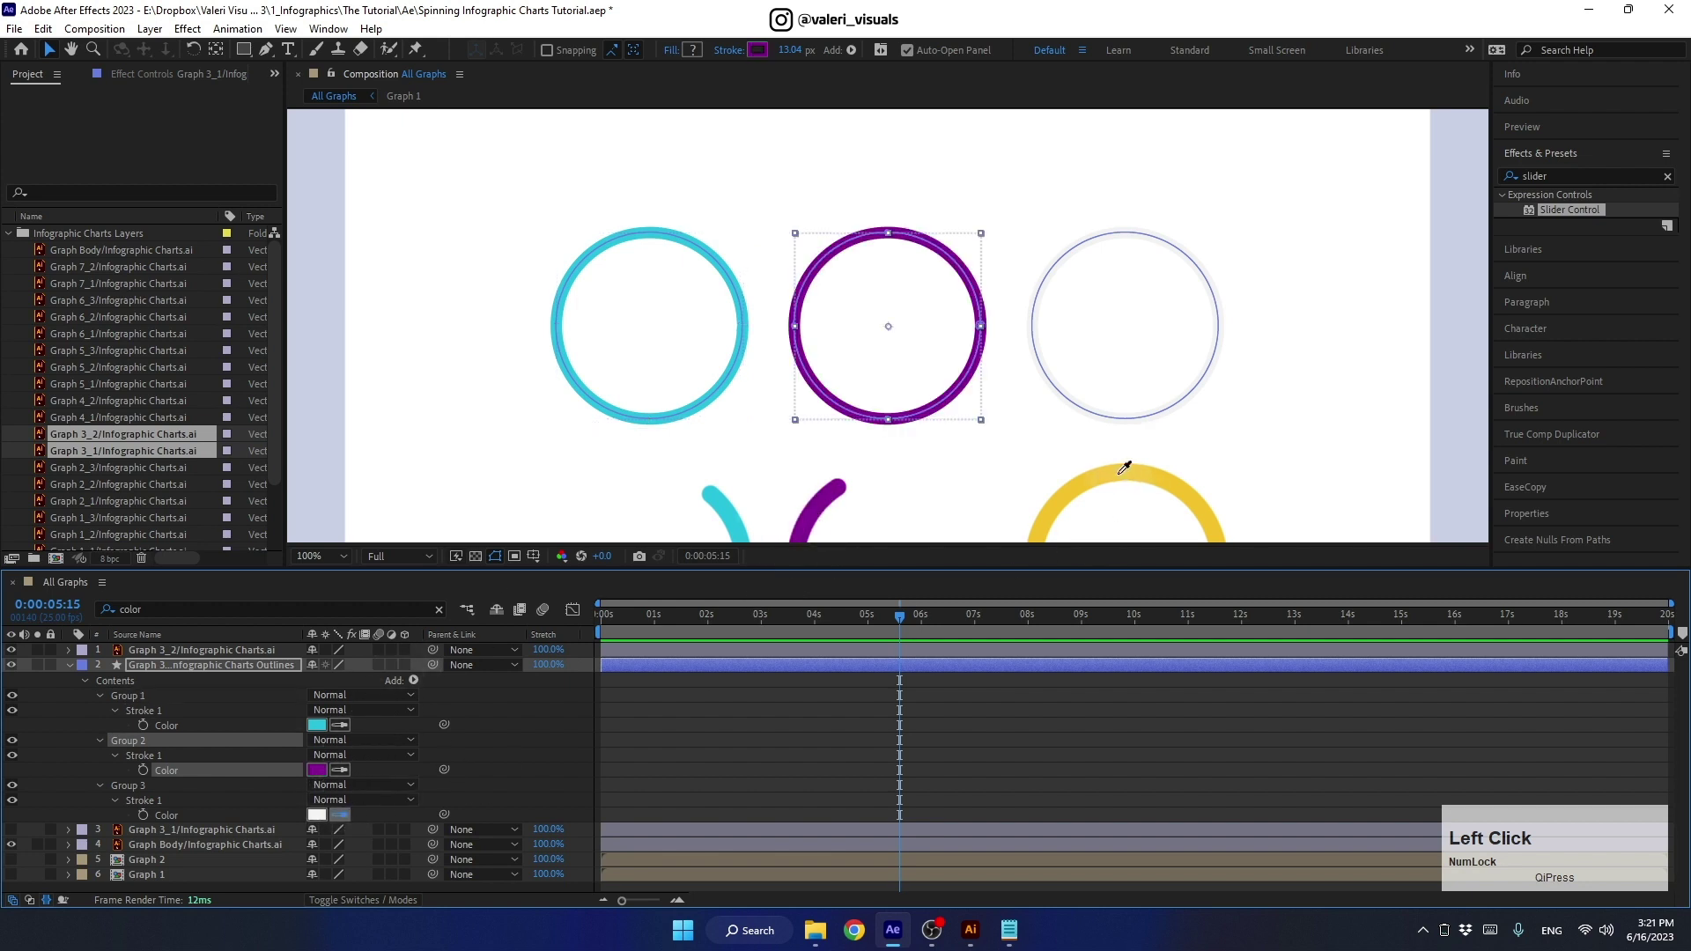
pyautogui.click(268, 666)
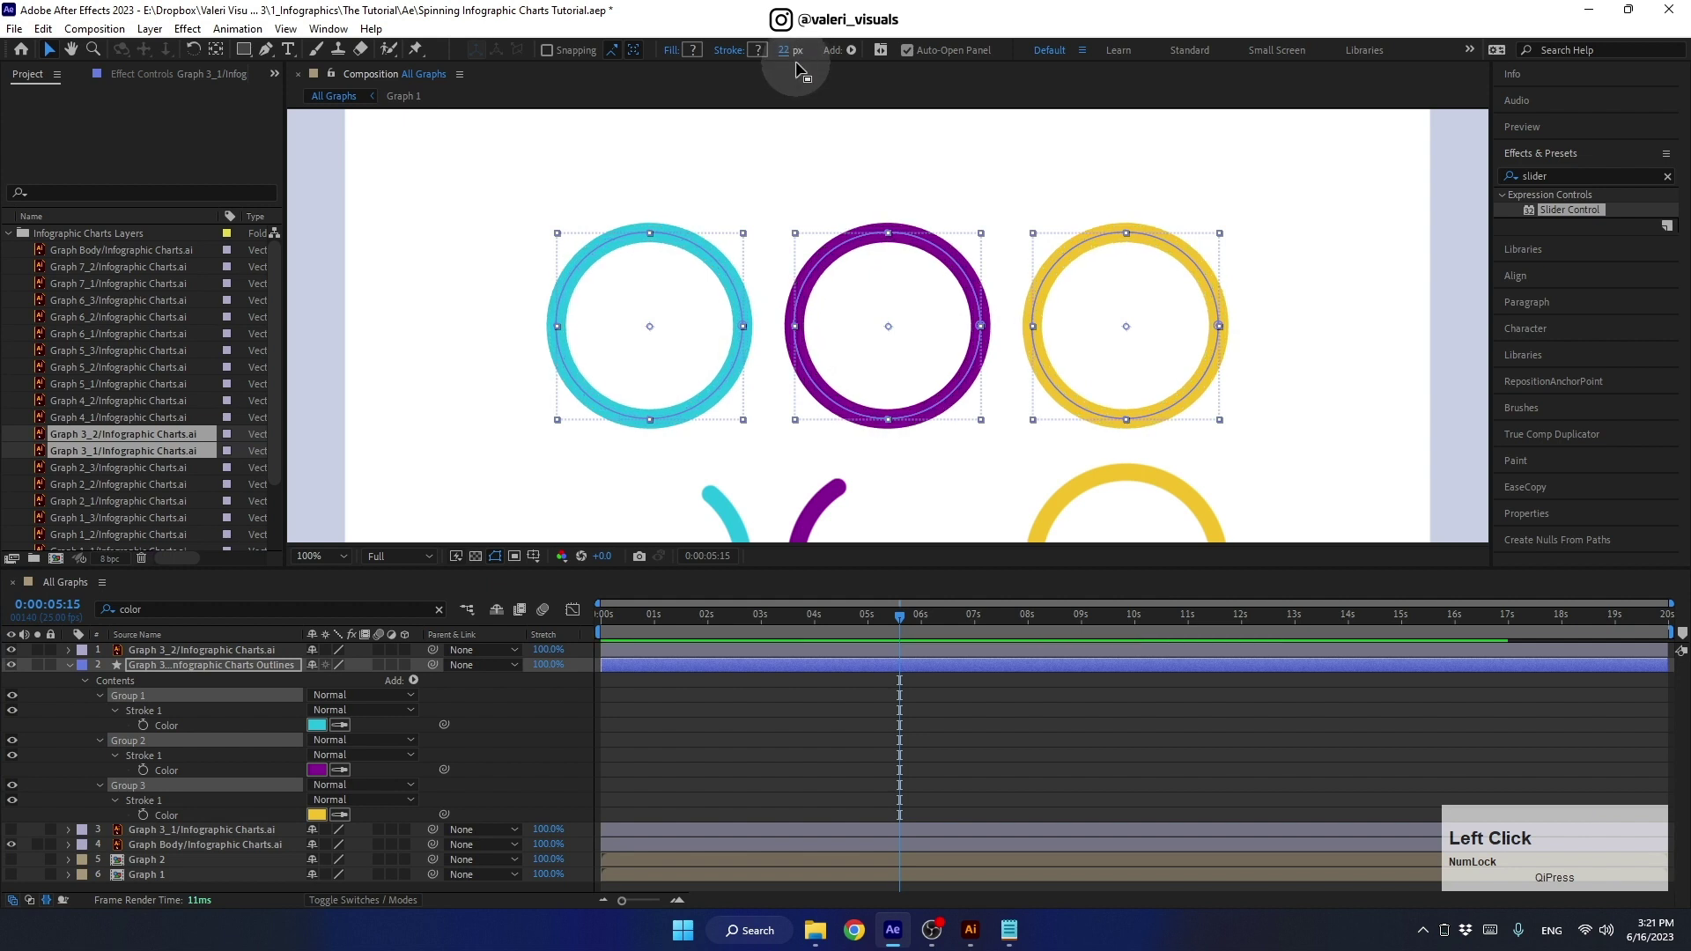
pyautogui.press('Return')
# Step: Check the first ring's stroke settings, collapse the groups and select the Graph 2 precomp
pyautogui.click(90, 685)
pyautogui.click(85, 683)
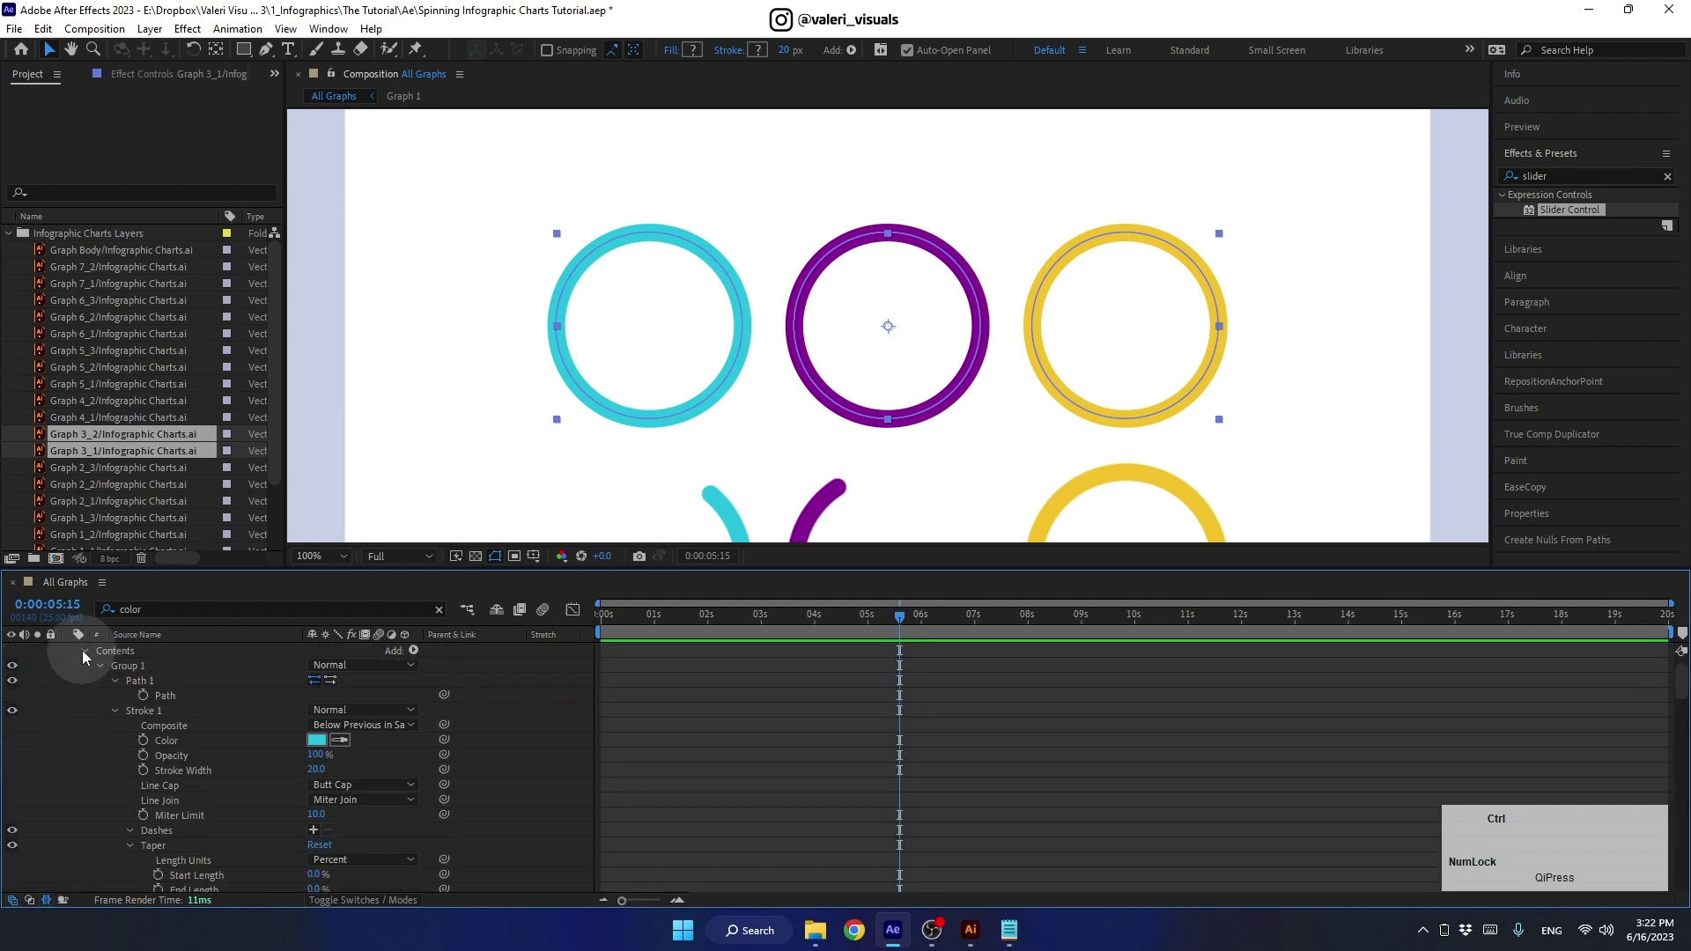
pyautogui.click(103, 669)
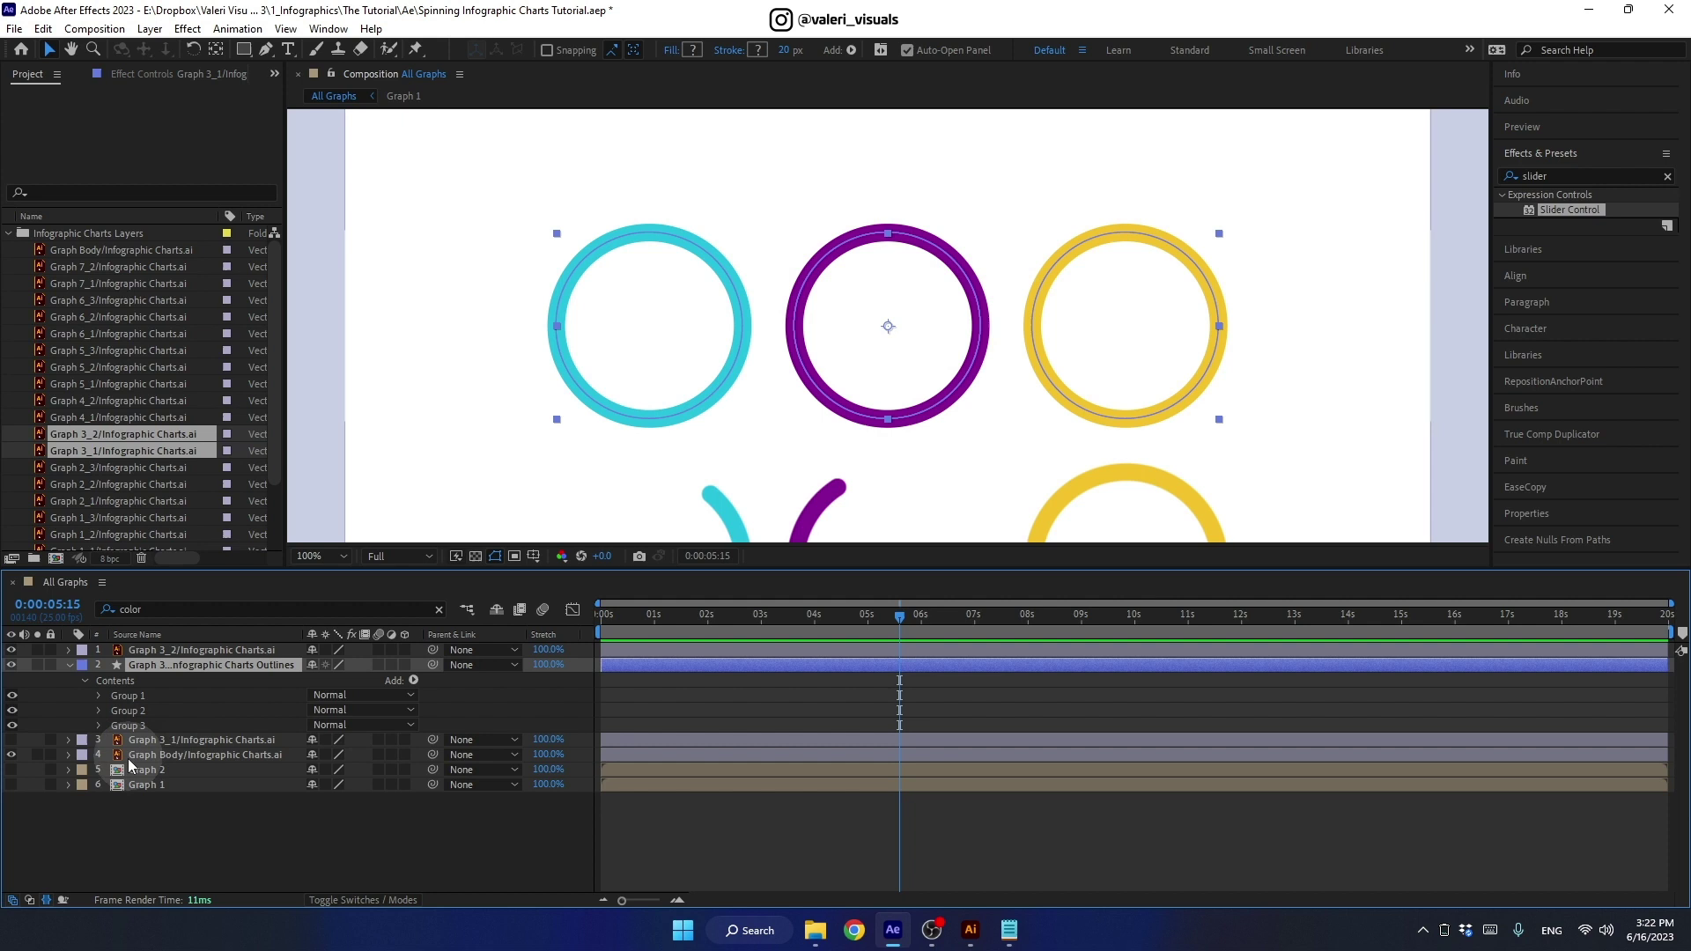
pyautogui.click(146, 777)
# Step: Copy Trim Paths from Graph 2's outlines and paste it onto all three ring groups
pyautogui.click(153, 774)
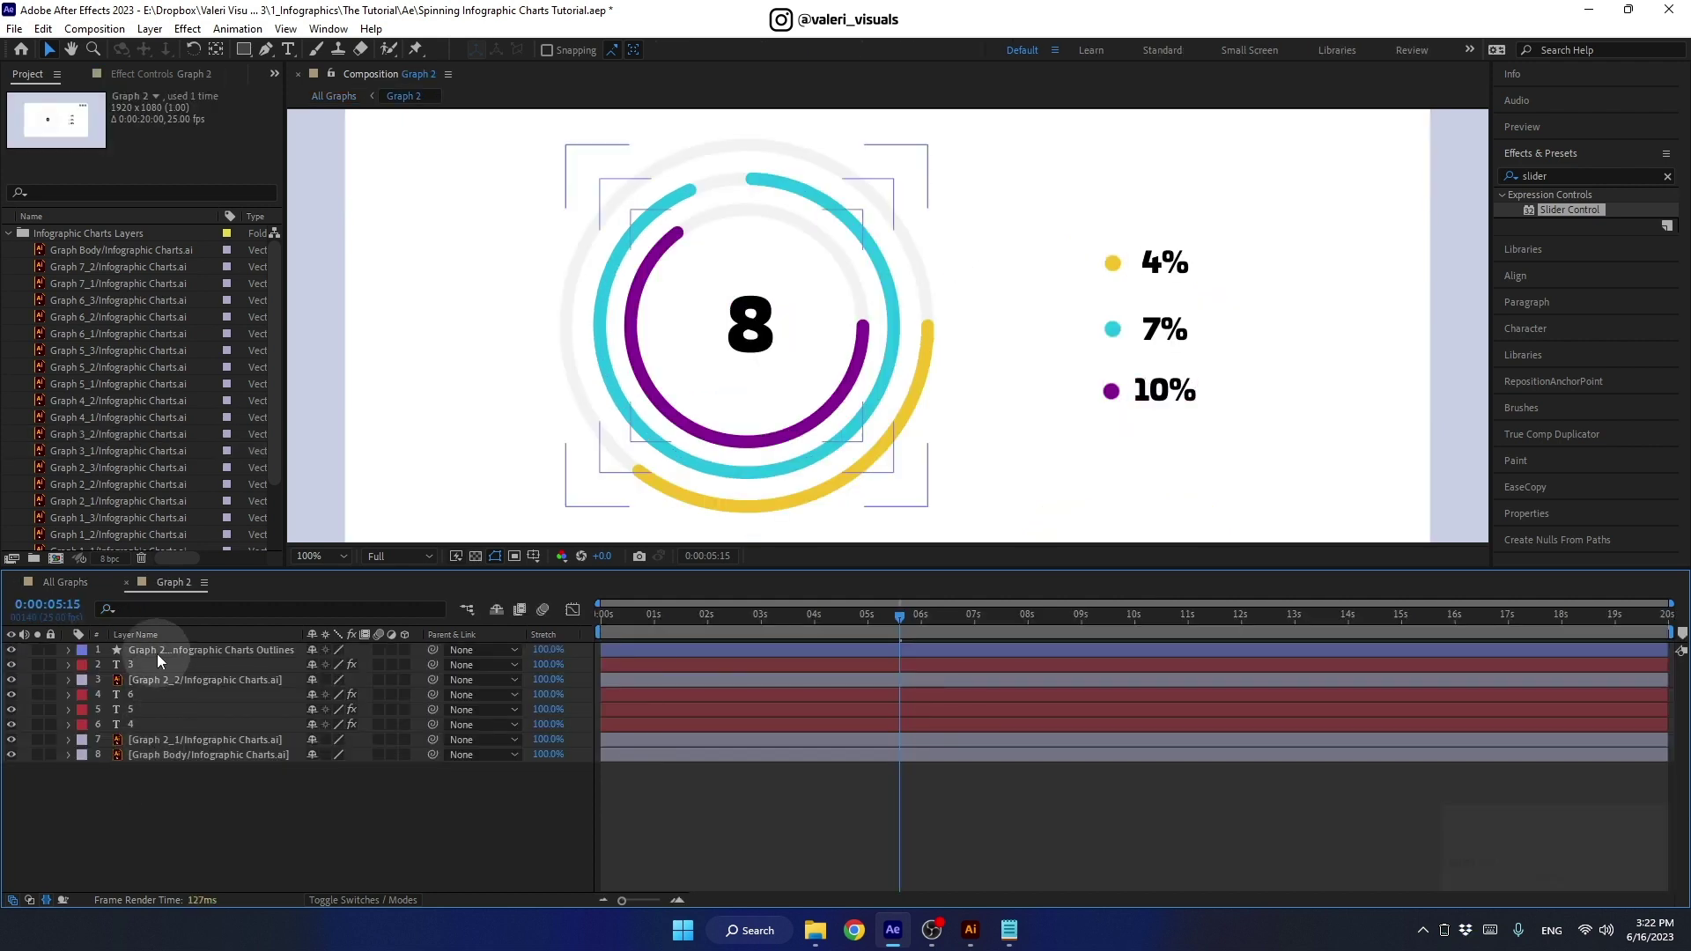
pyautogui.click(163, 654)
pyautogui.click(137, 654)
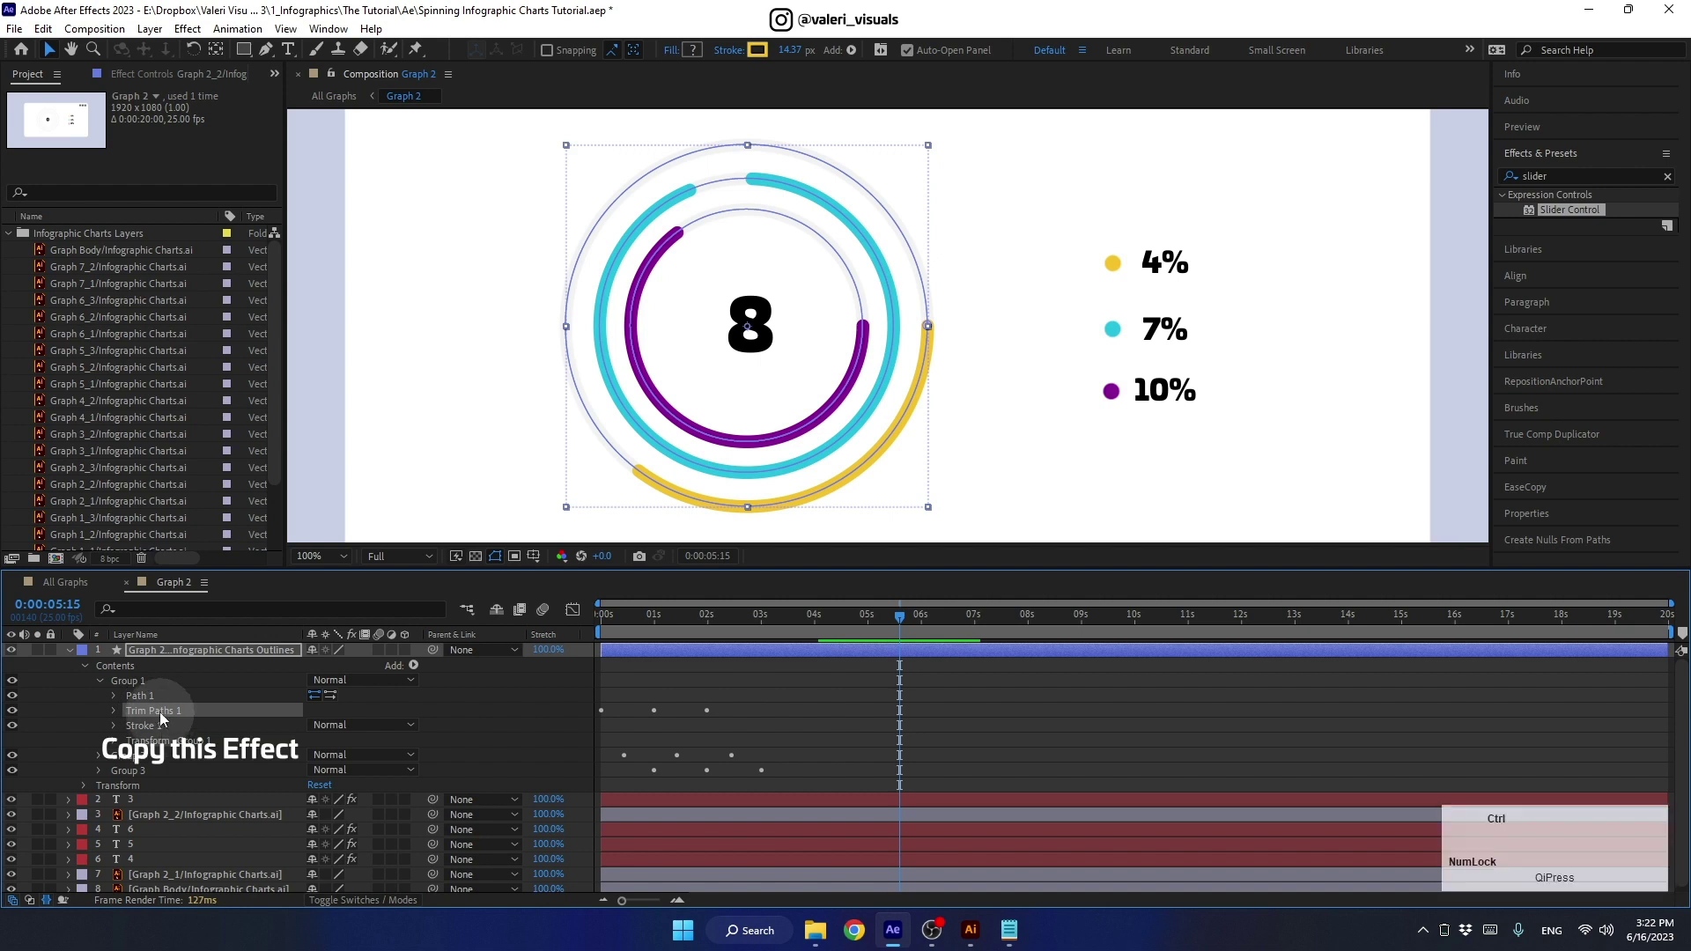
pyautogui.press('ctrl+c')
pyautogui.click(72, 592)
pyautogui.click(130, 697)
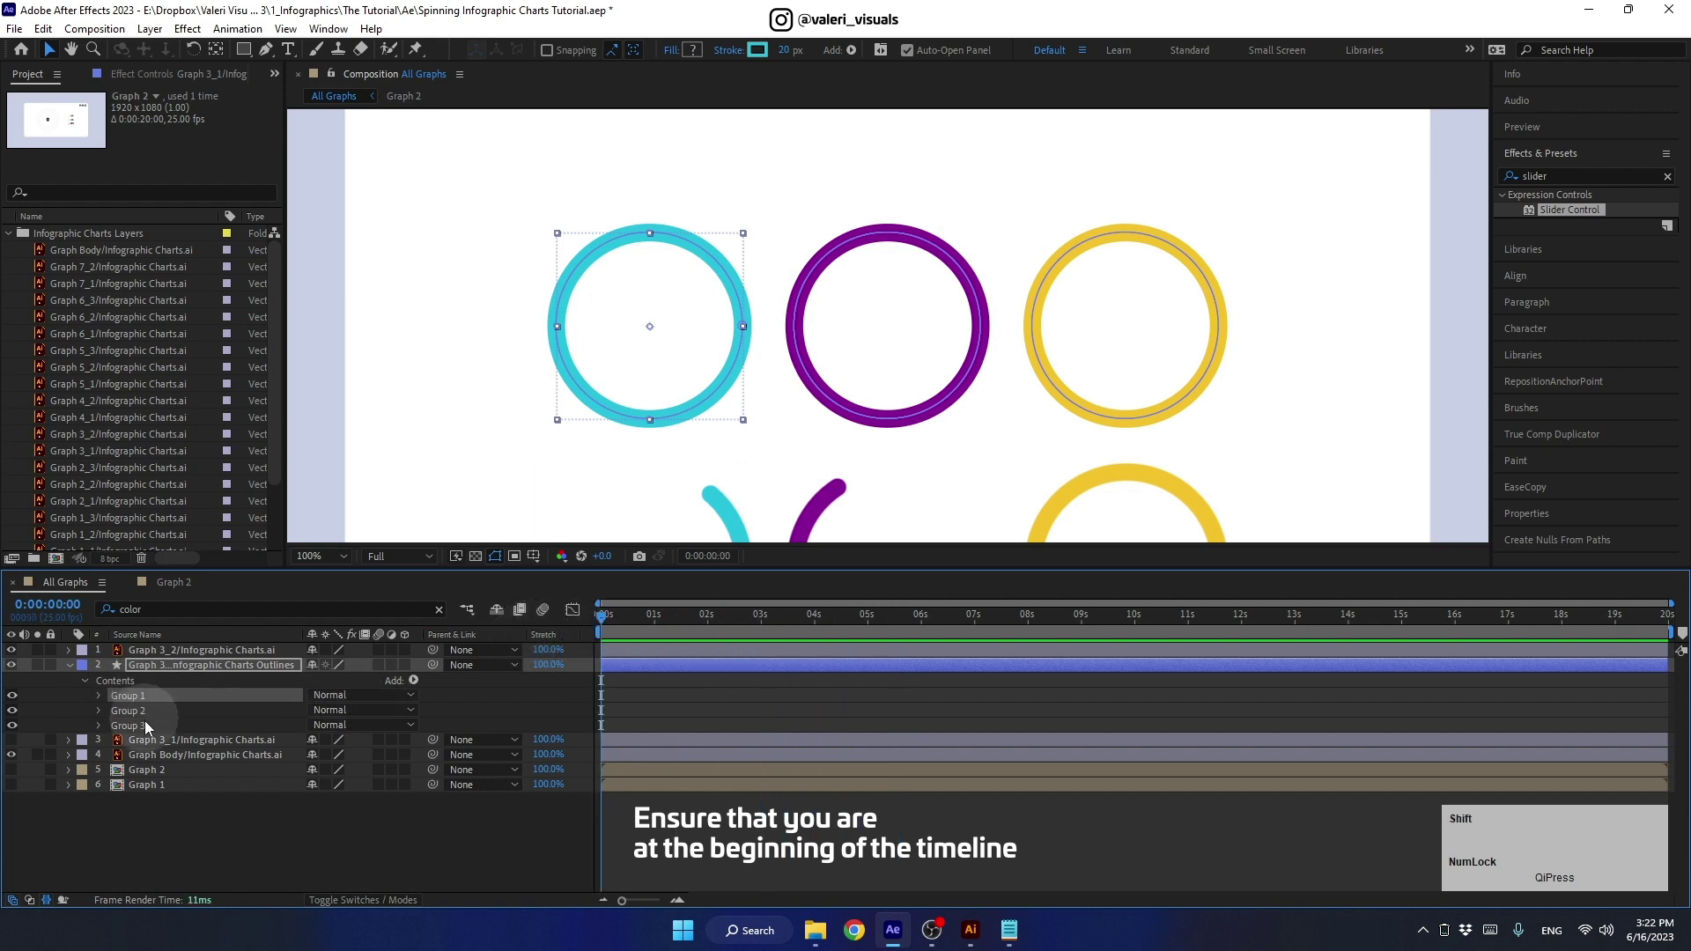
pyautogui.click(151, 727)
pyautogui.press('ctrl+v')
# Step: Filter for 'line cap' and set the rings' Line Cap to Round
pyautogui.click(629, 618)
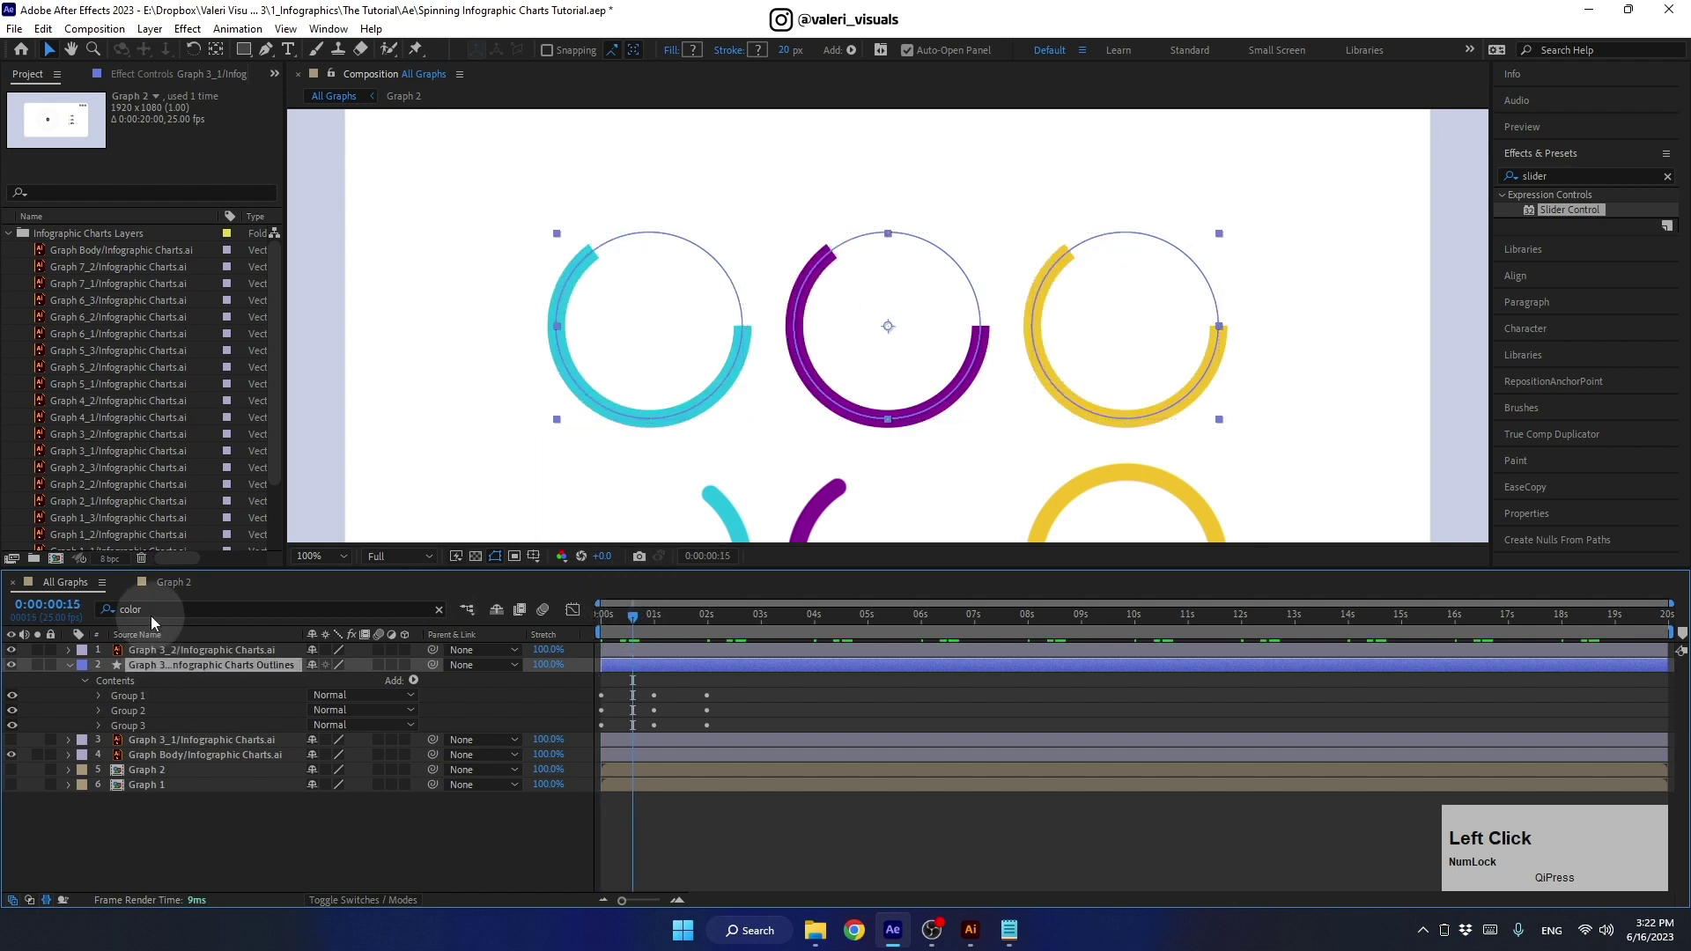
pyautogui.write('line')
pyautogui.press('space')
pyautogui.write('ccap')
pyautogui.press('Return')
pyautogui.click(356, 735)
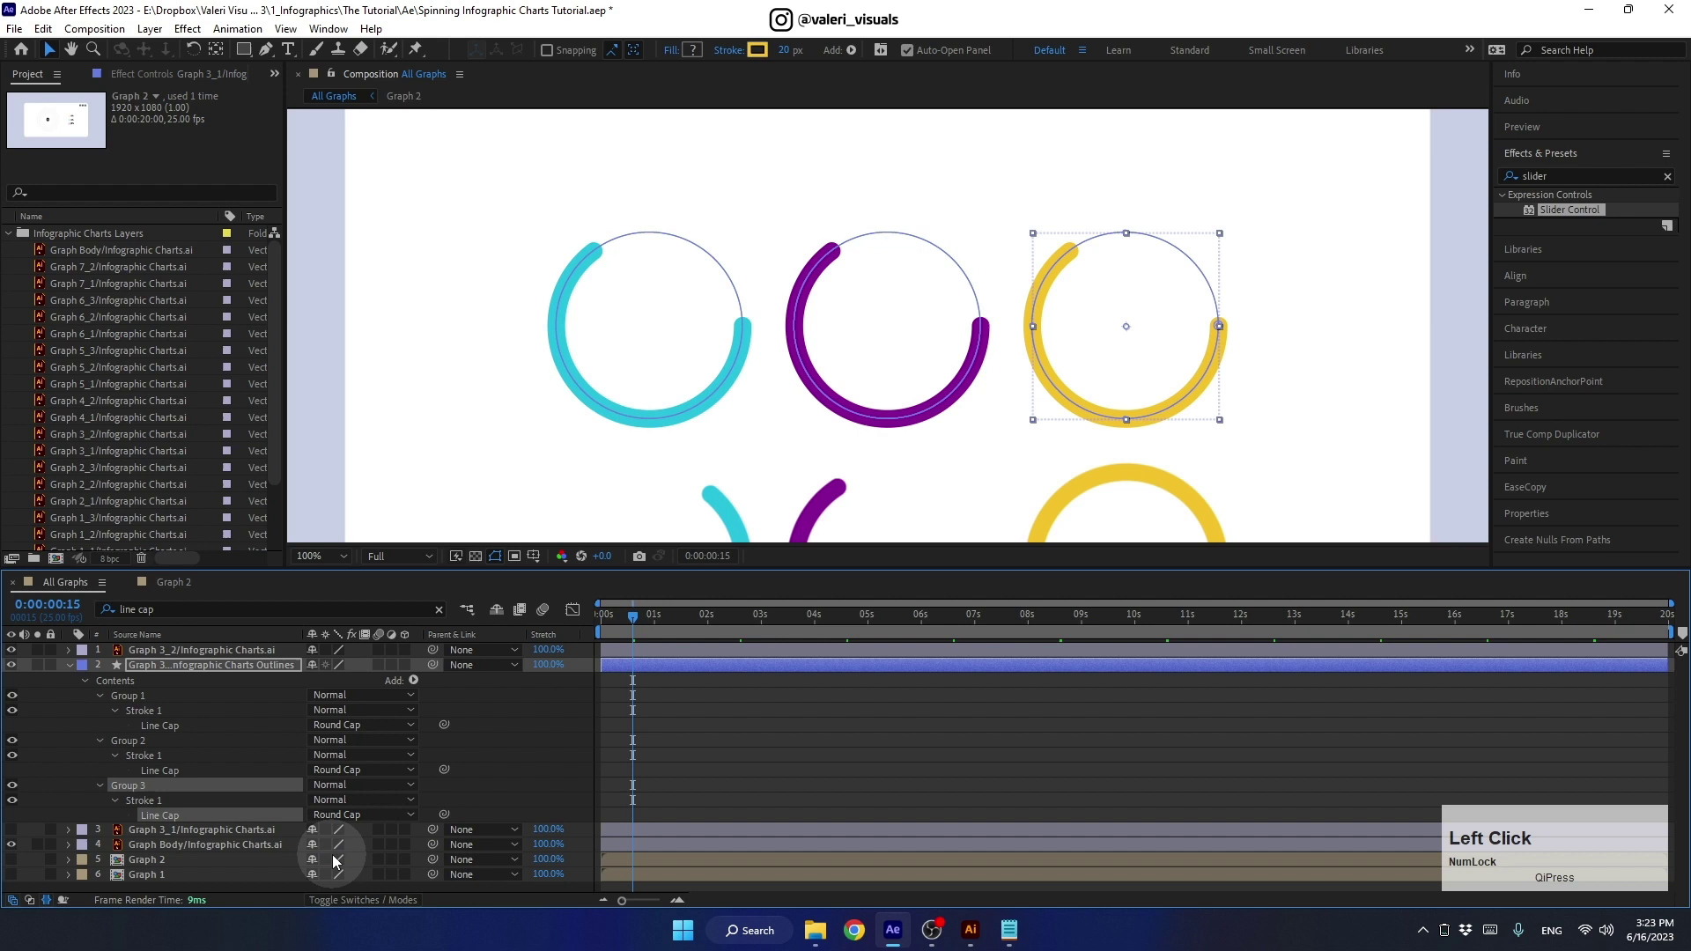
# Step: Reveal the trim keyframes and drag the later rings' End keyframes to stagger timing
pyautogui.click(622, 678)
pyautogui.press('u')
pyautogui.moveTo(734, 694); pyautogui.dragTo(625, 716)
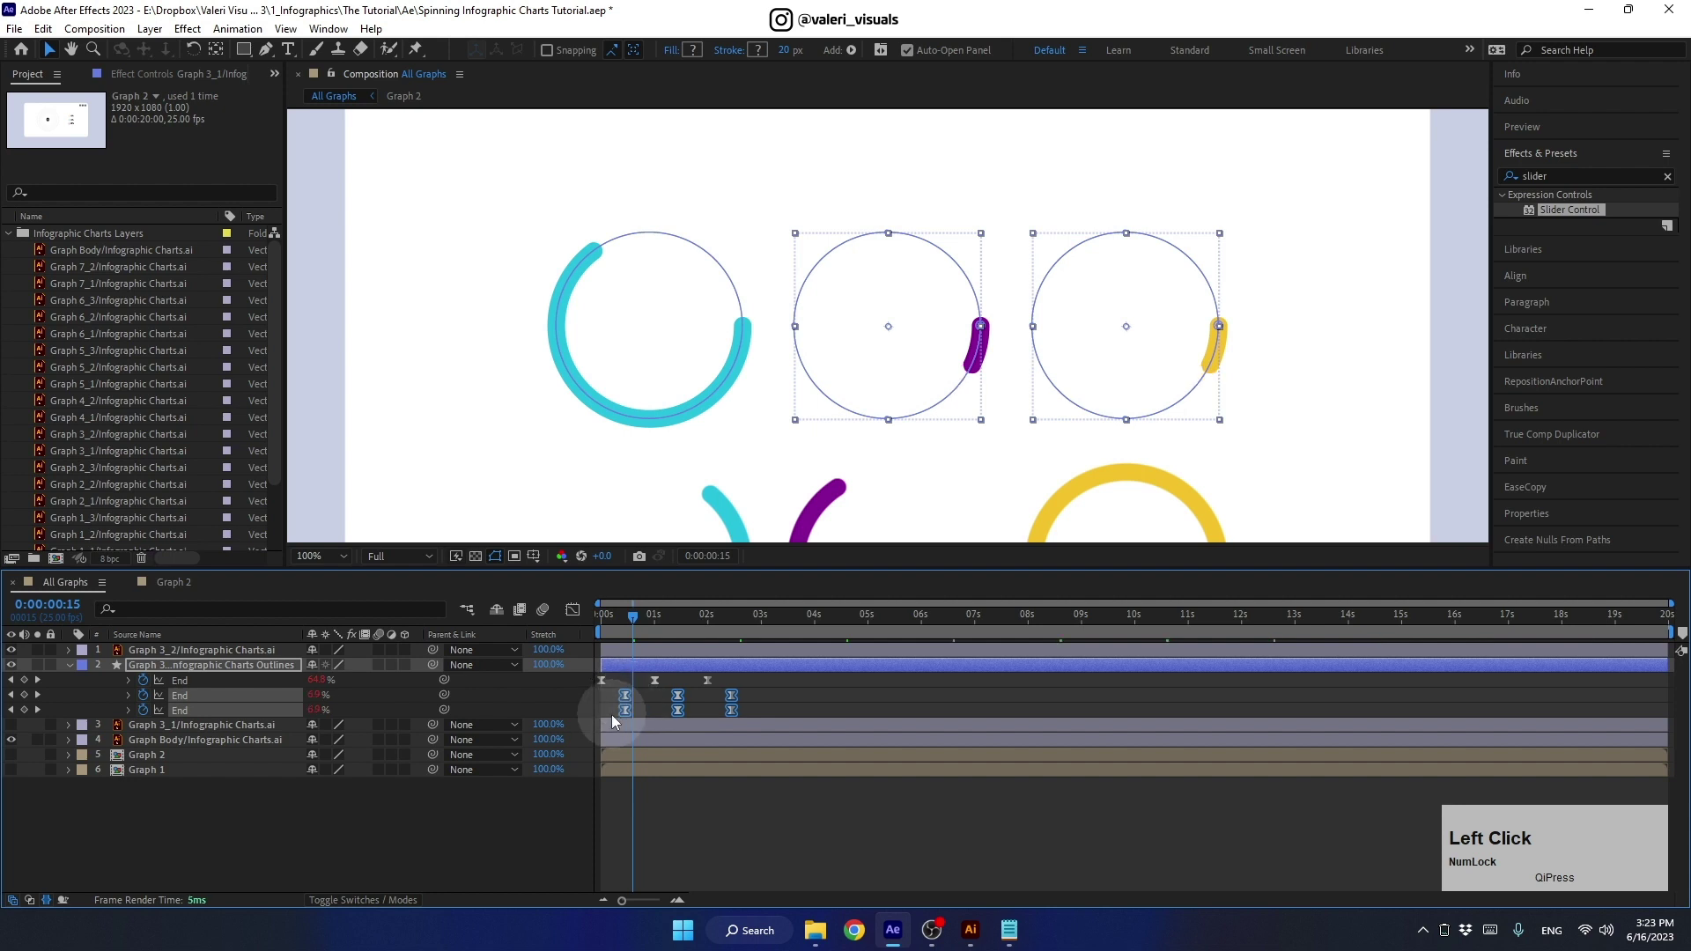
# Step: Reveal the Graph 3_1 grey-ring layer and add Subtract ellipse masks hiding the 50, 60 and 70 numbers
pyautogui.click(663, 717)
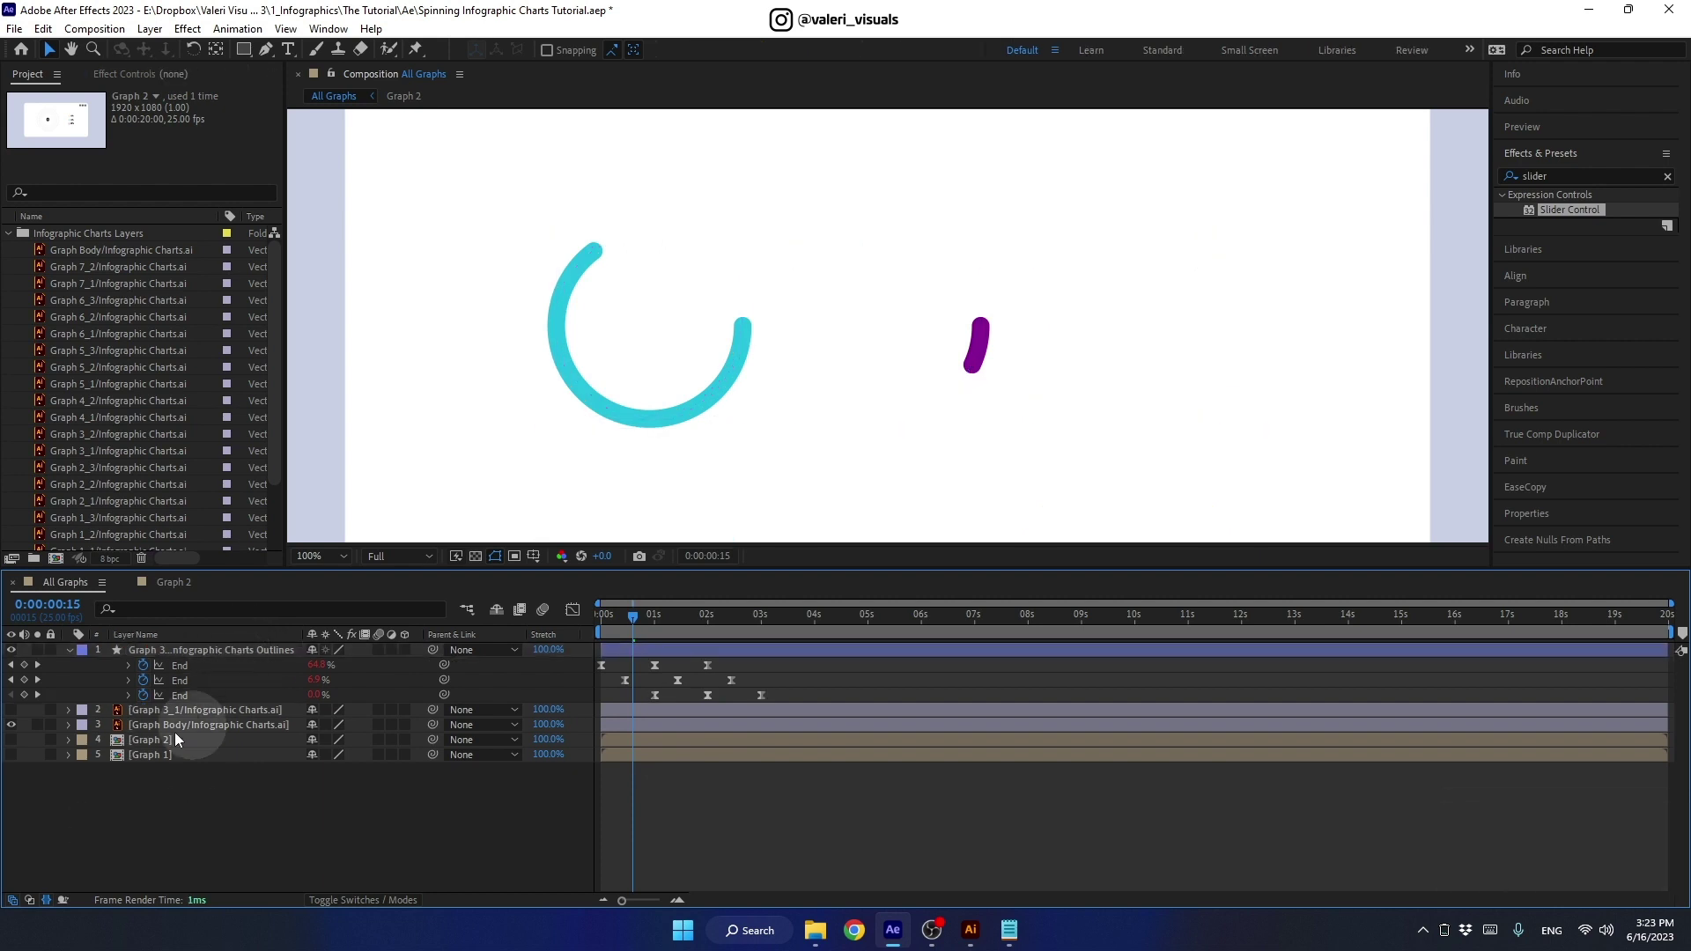
pyautogui.click(15, 717)
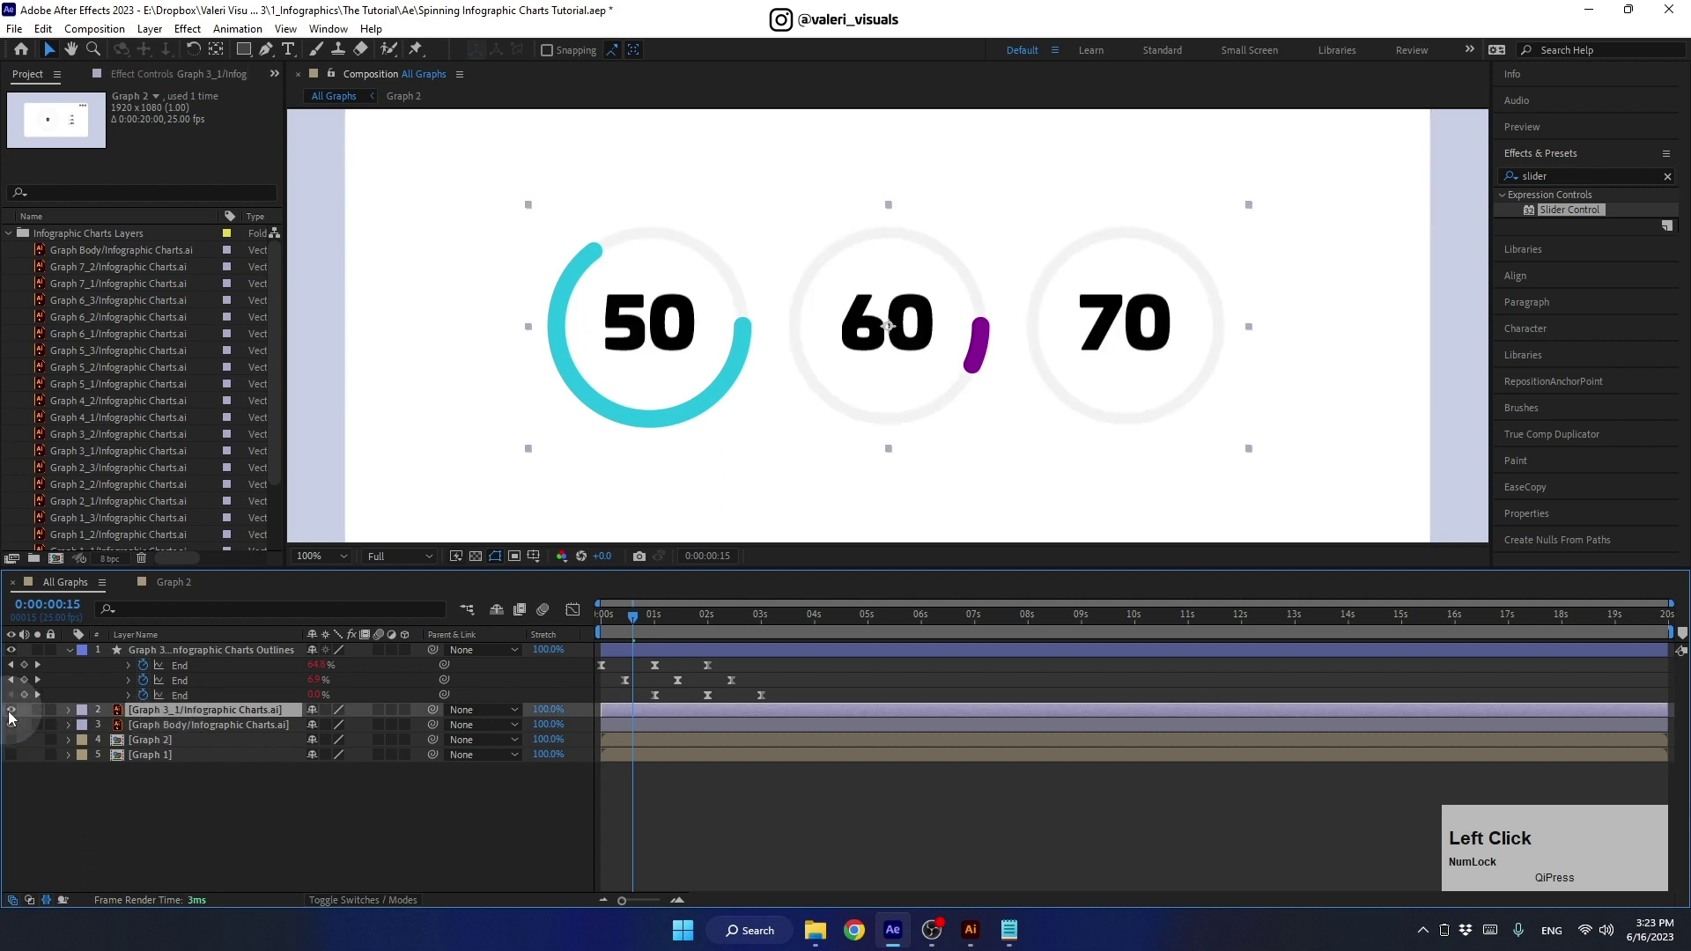
pyautogui.click(249, 51)
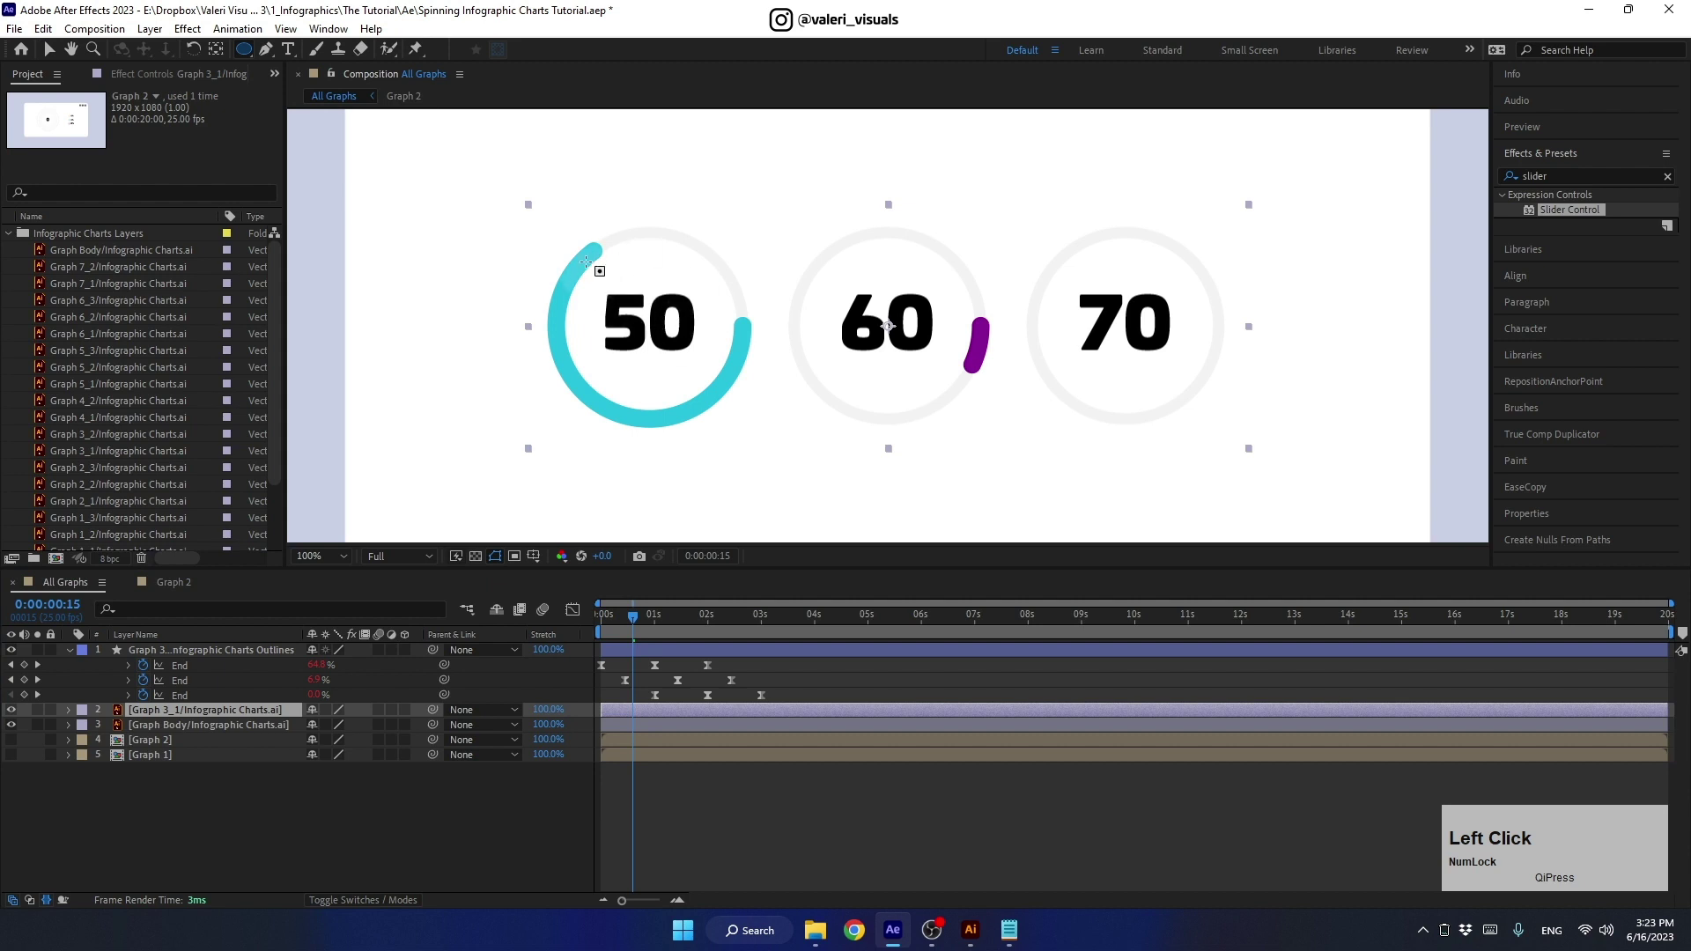
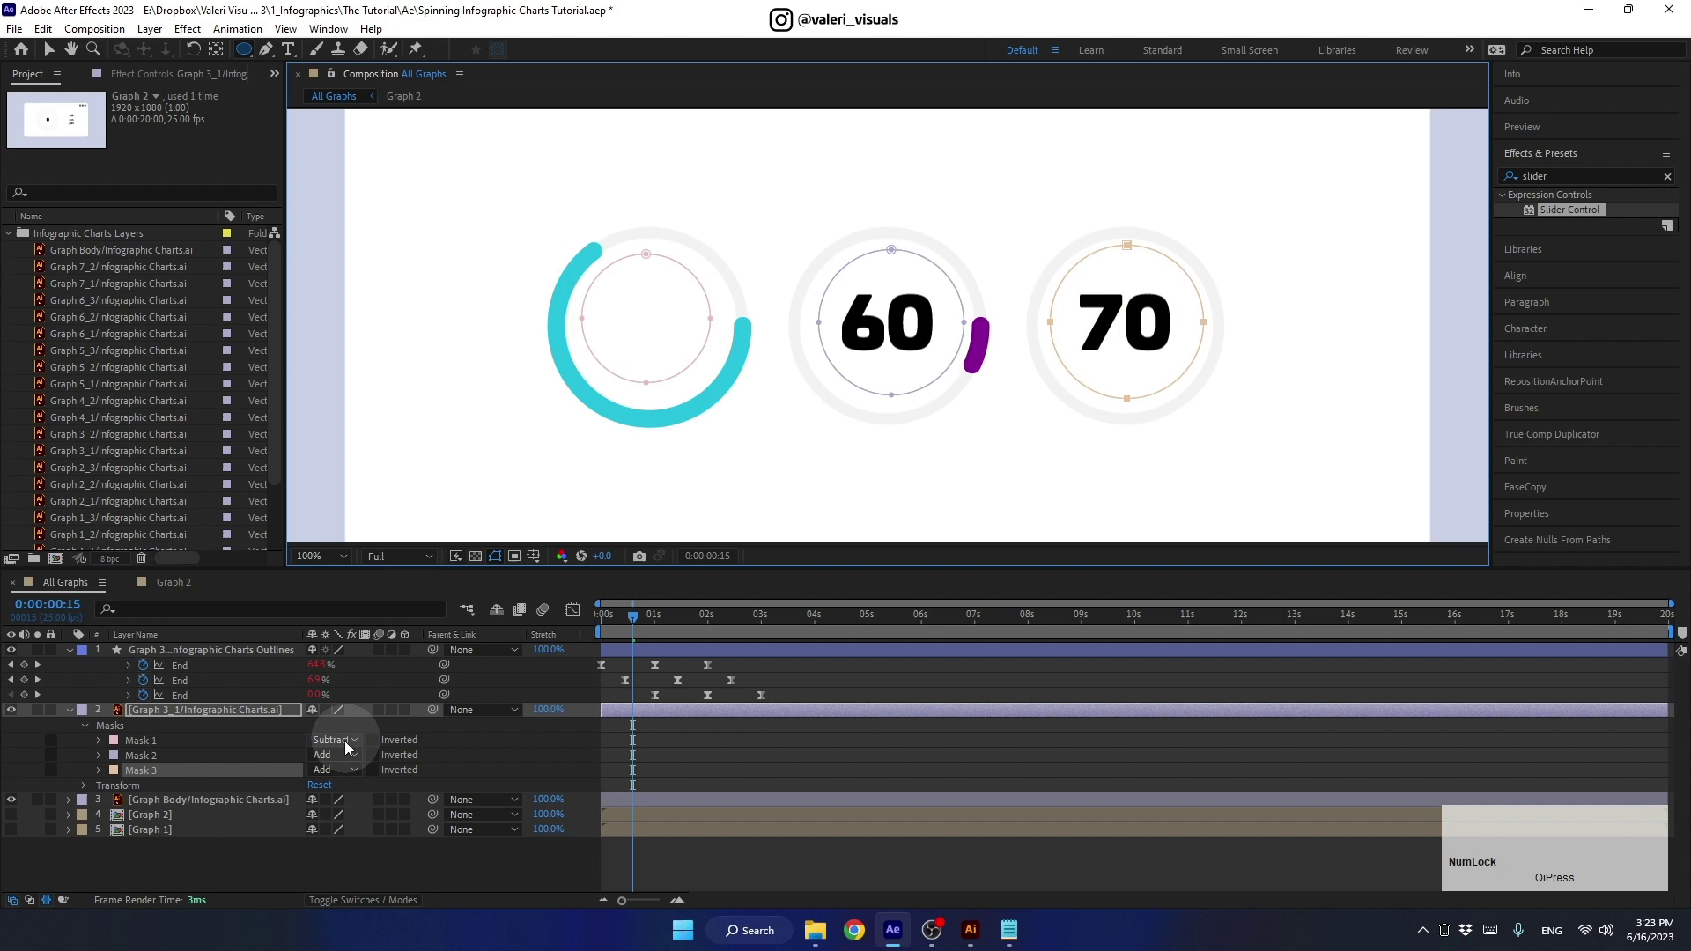
pyautogui.click(341, 758)
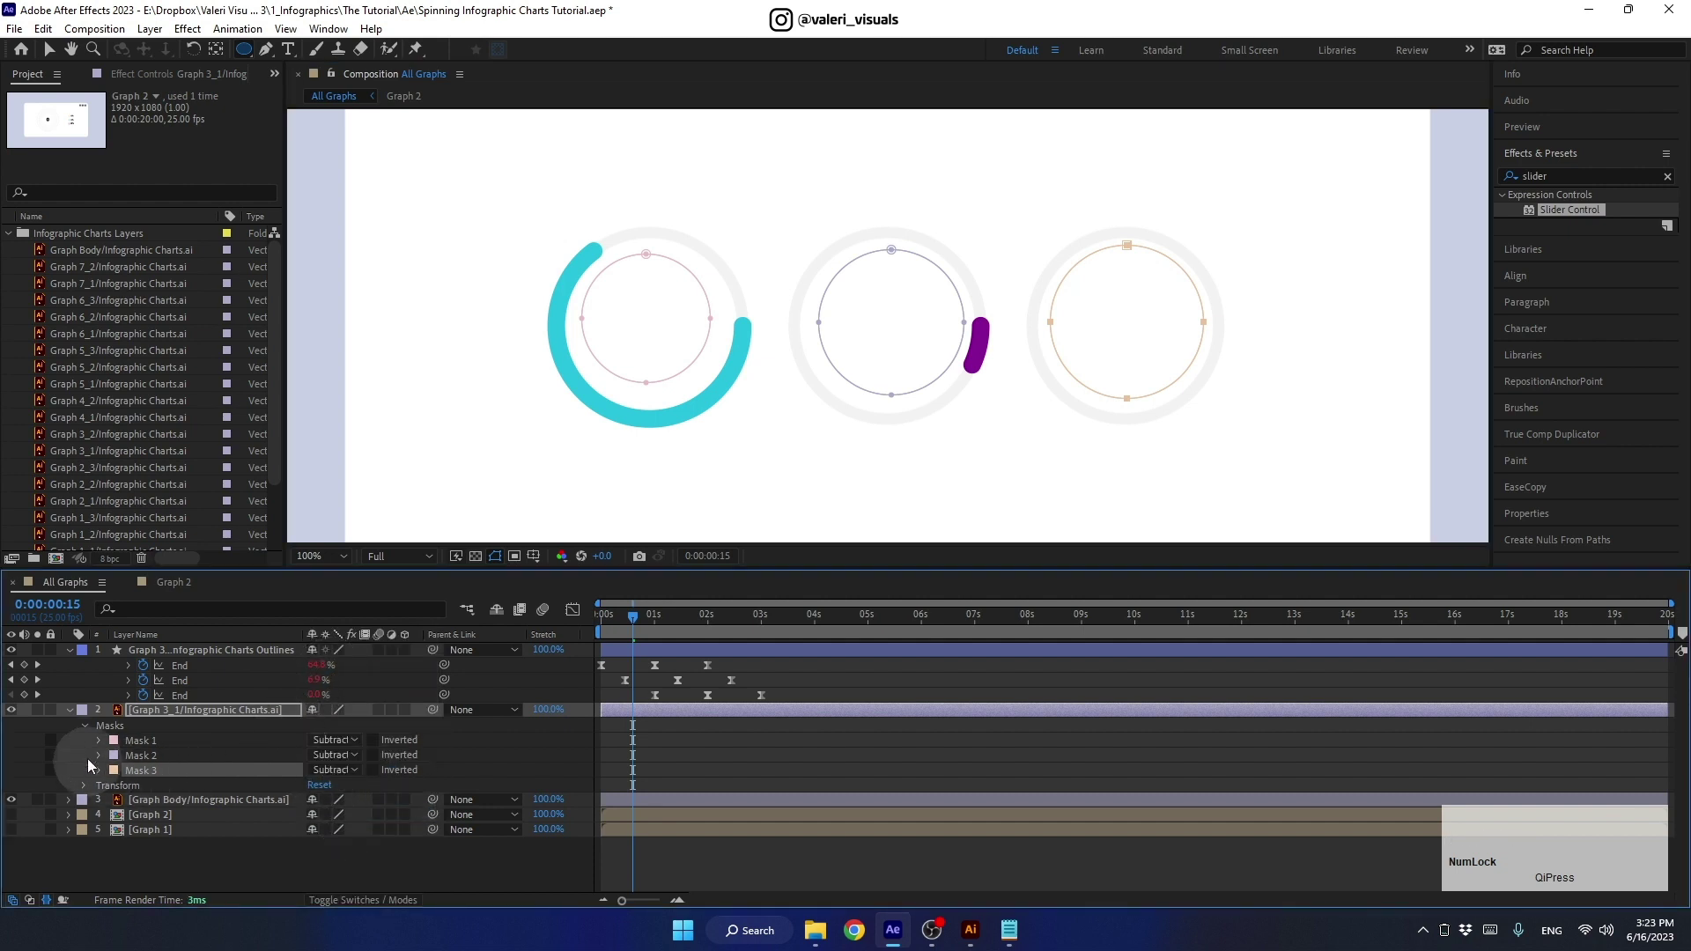
pyautogui.click(76, 717)
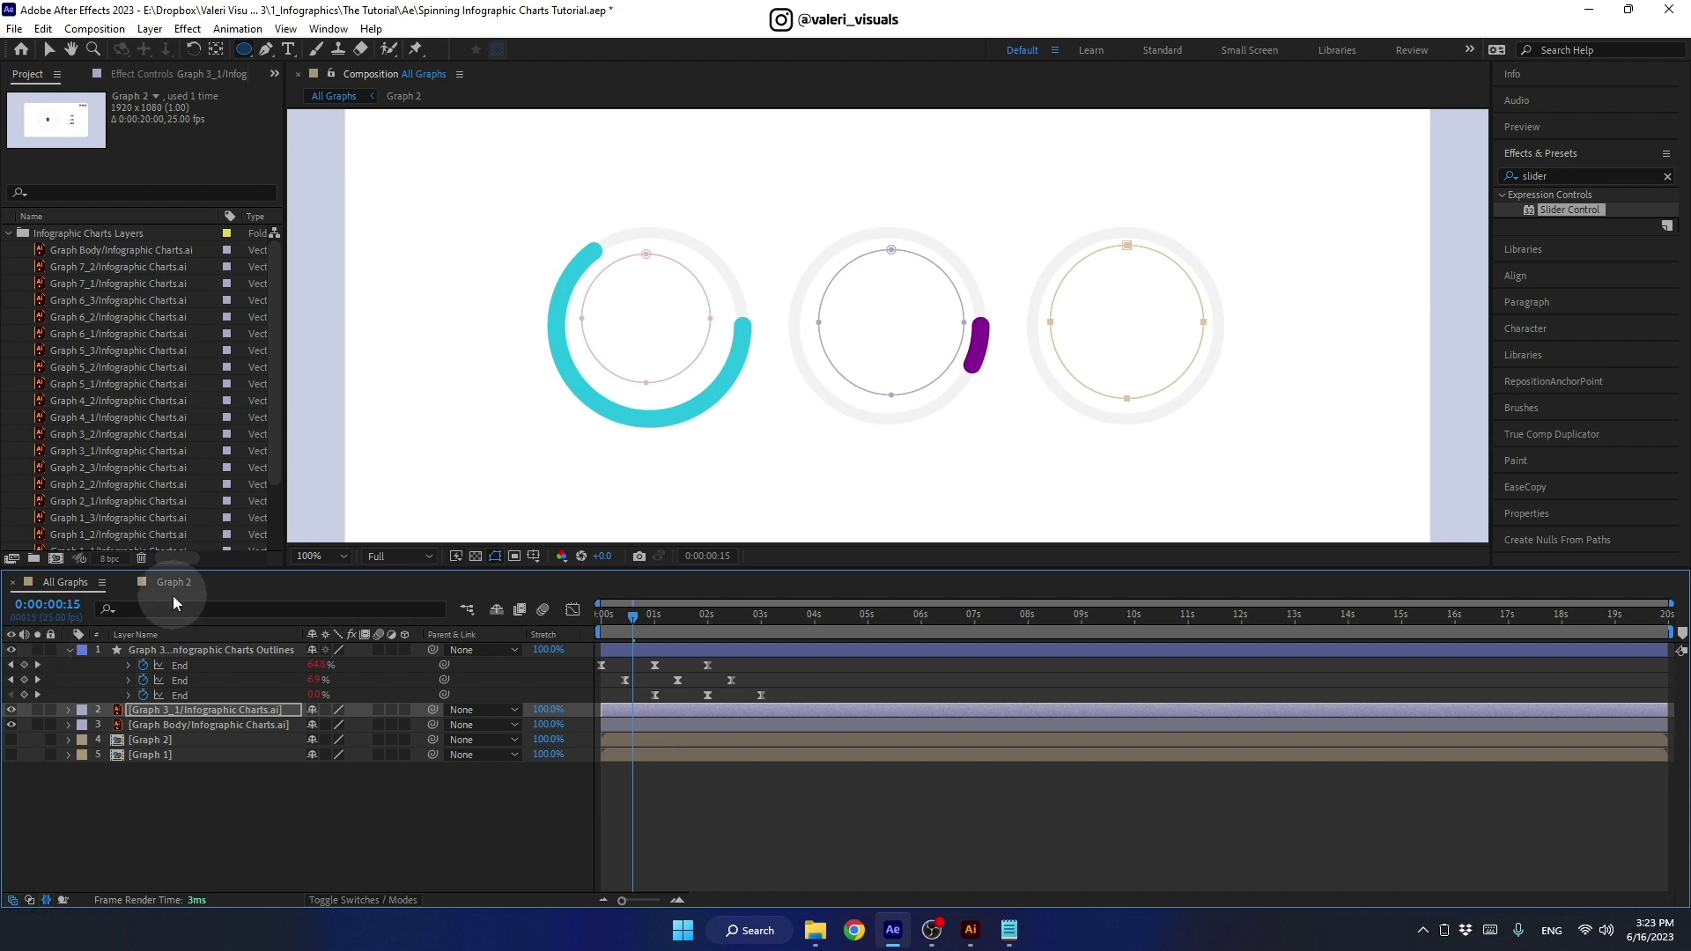
# Step: Copy Graph 2's animated counter text layer into the All Graphs composition
pyautogui.click(175, 590)
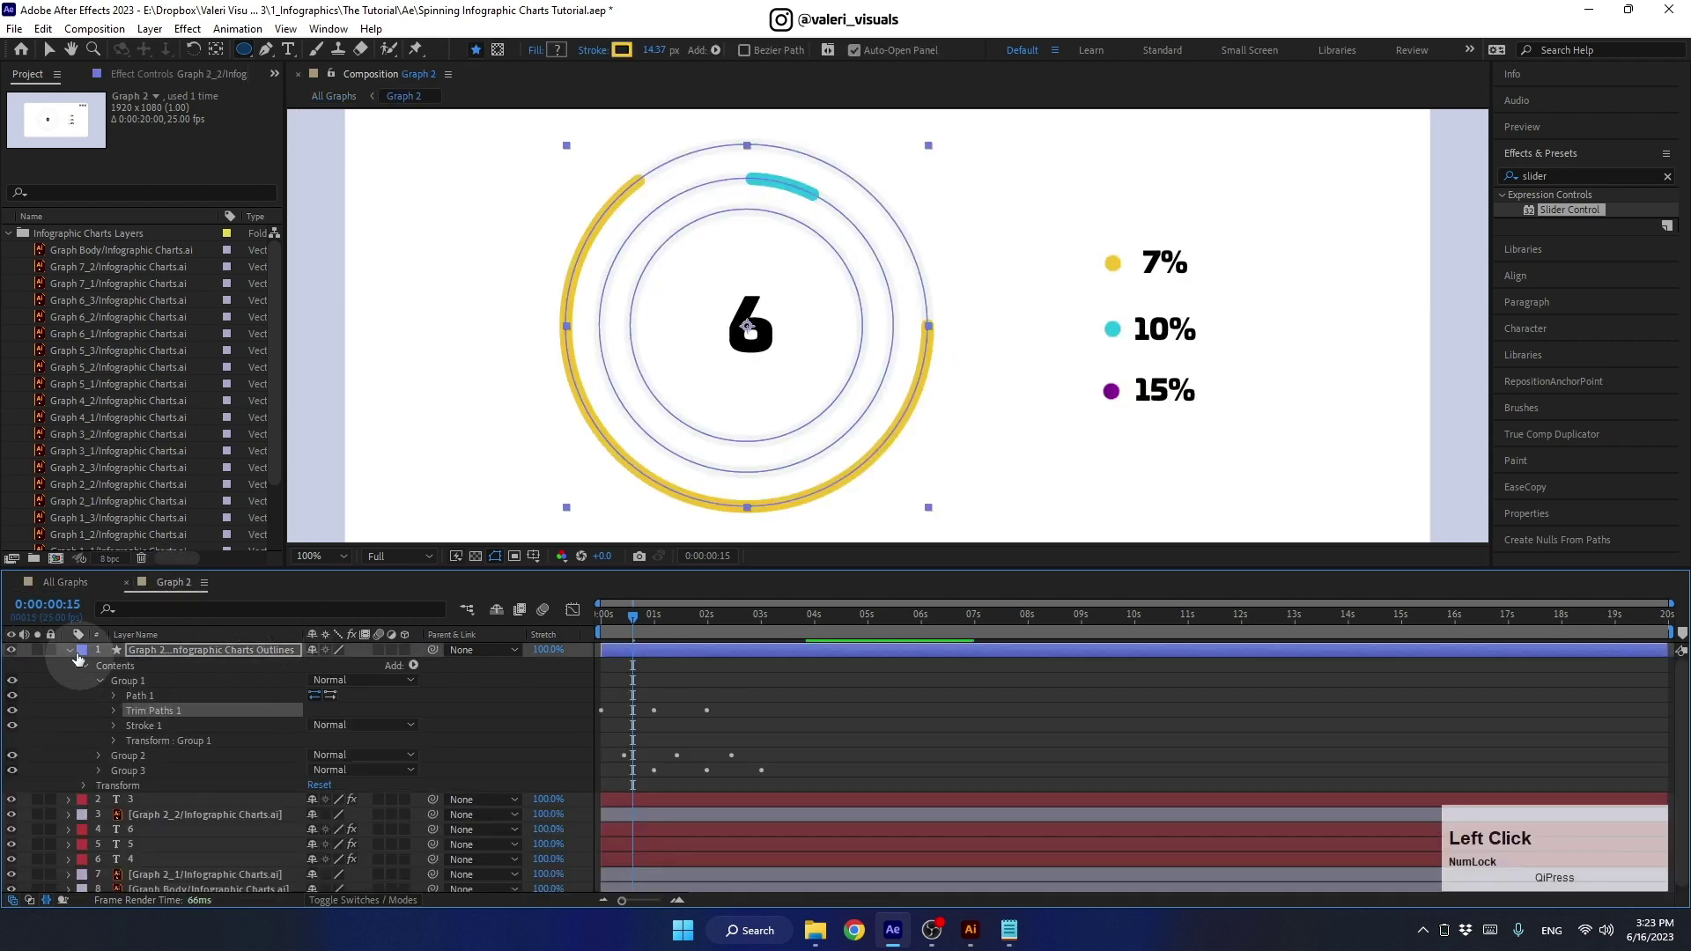
pyautogui.click(72, 653)
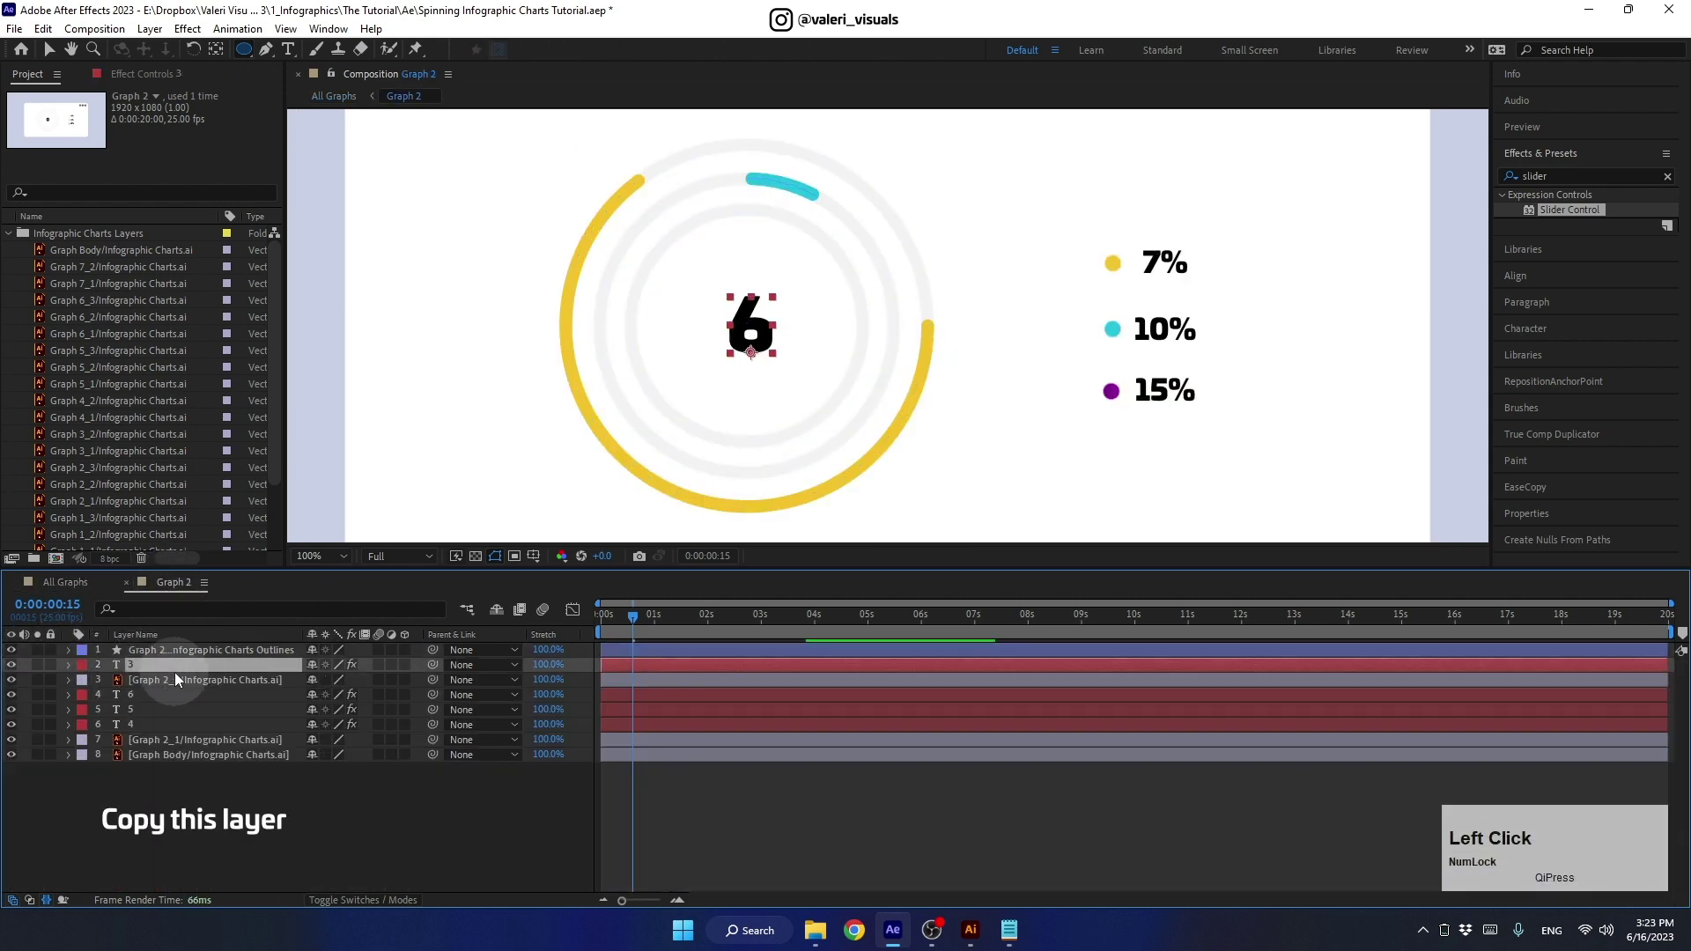
pyautogui.press('ctrl+c')
pyautogui.click(79, 597)
pyautogui.click(75, 658)
pyautogui.press('ctrl+v')
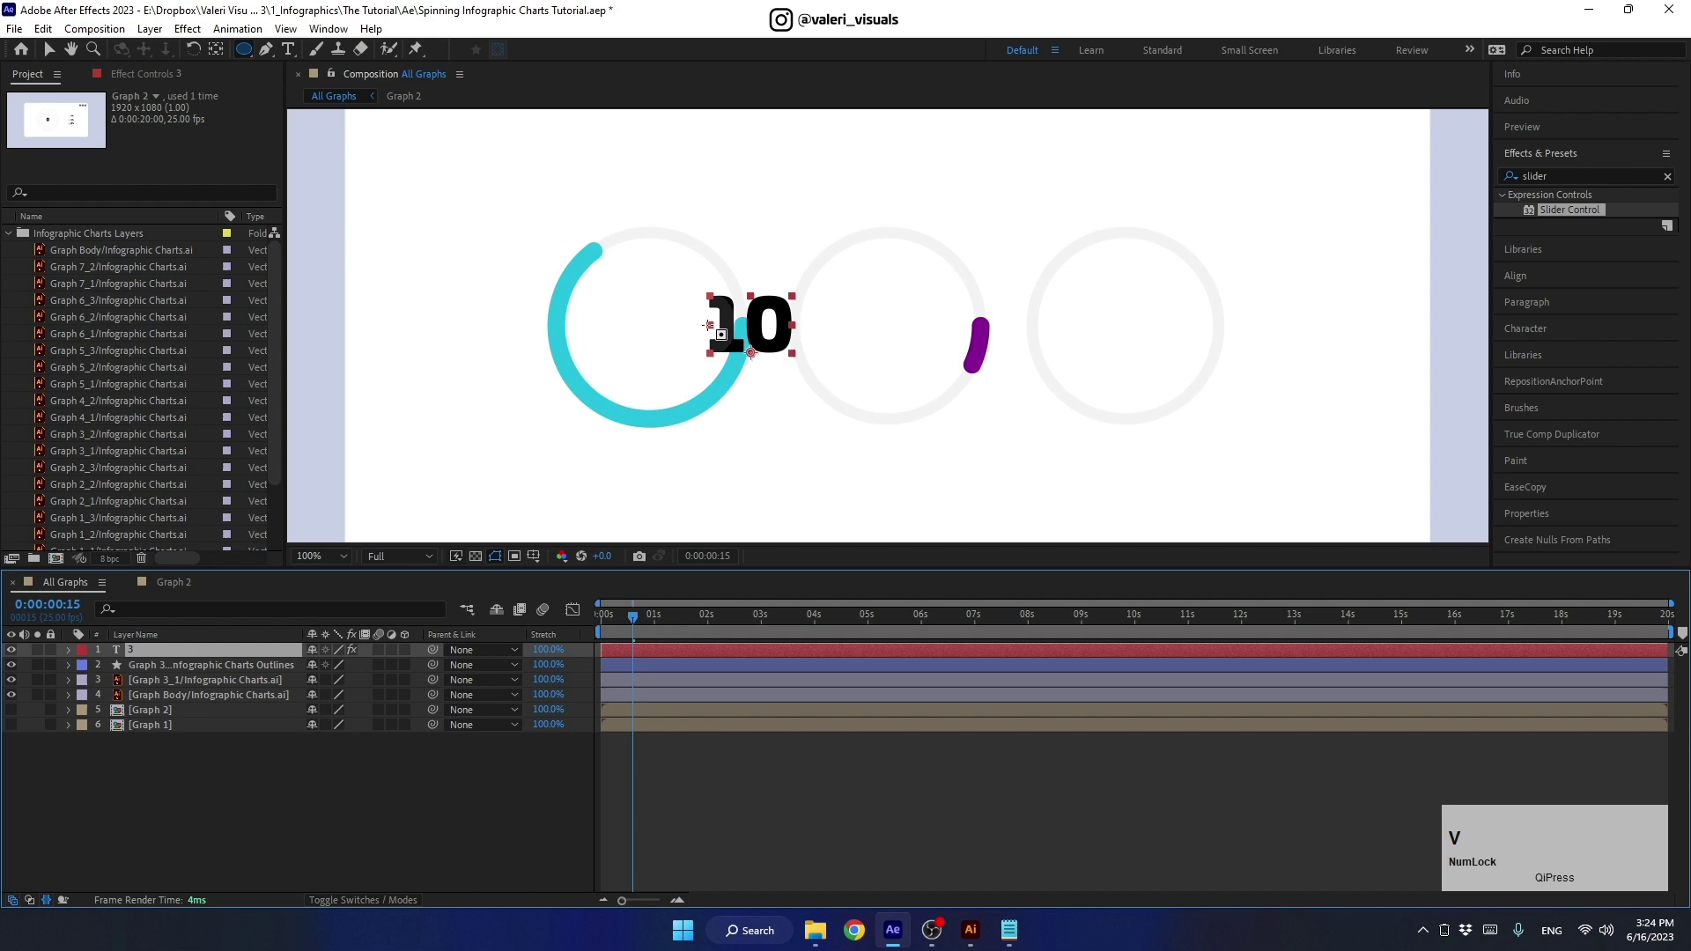
# Step: Duplicate the counter into each ring centre and select the counter, ring and card layers
pyautogui.click(59, 55)
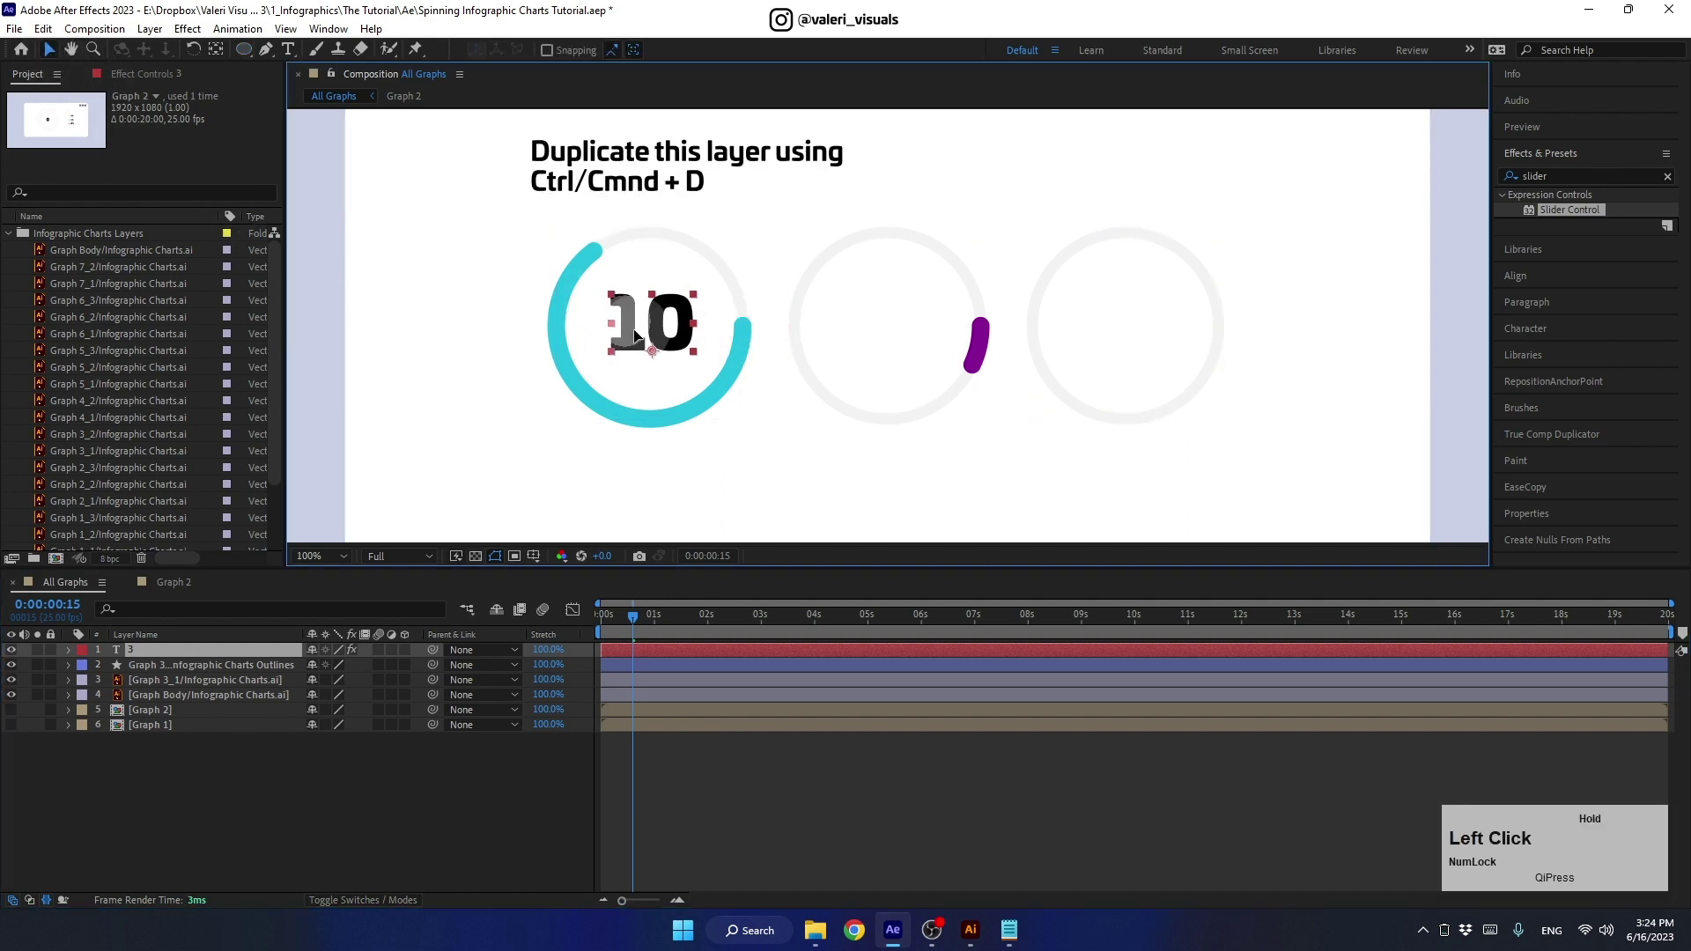
pyautogui.press('ctrl+d')
pyautogui.click(643, 328)
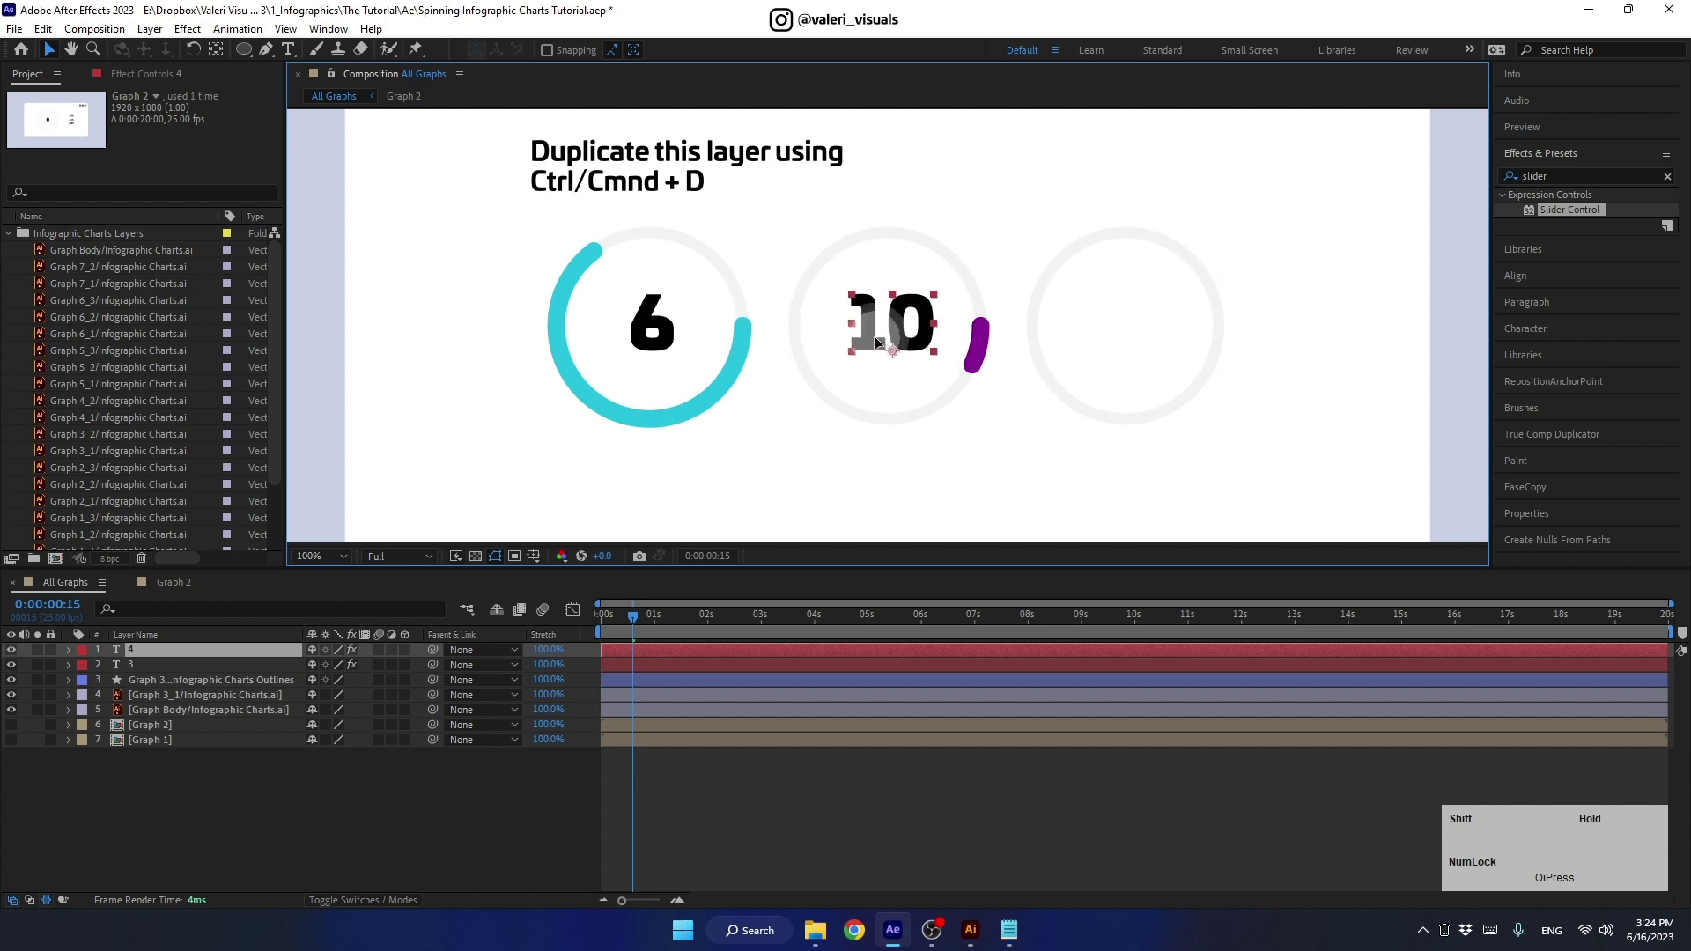
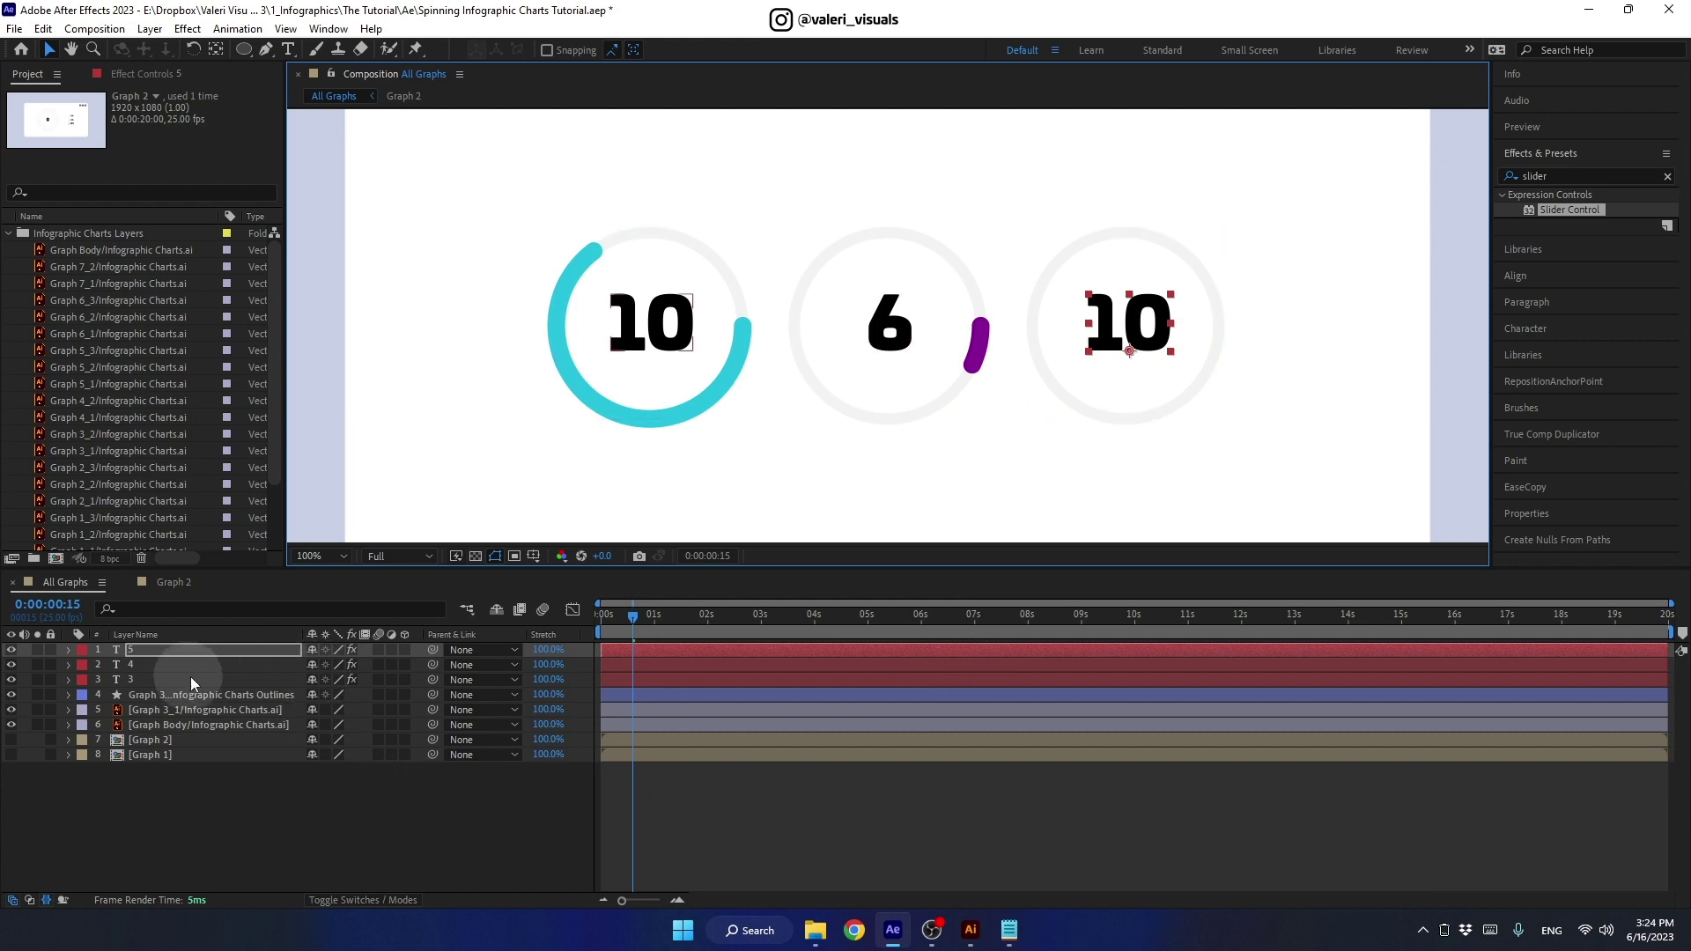
pyautogui.click(332, 559)
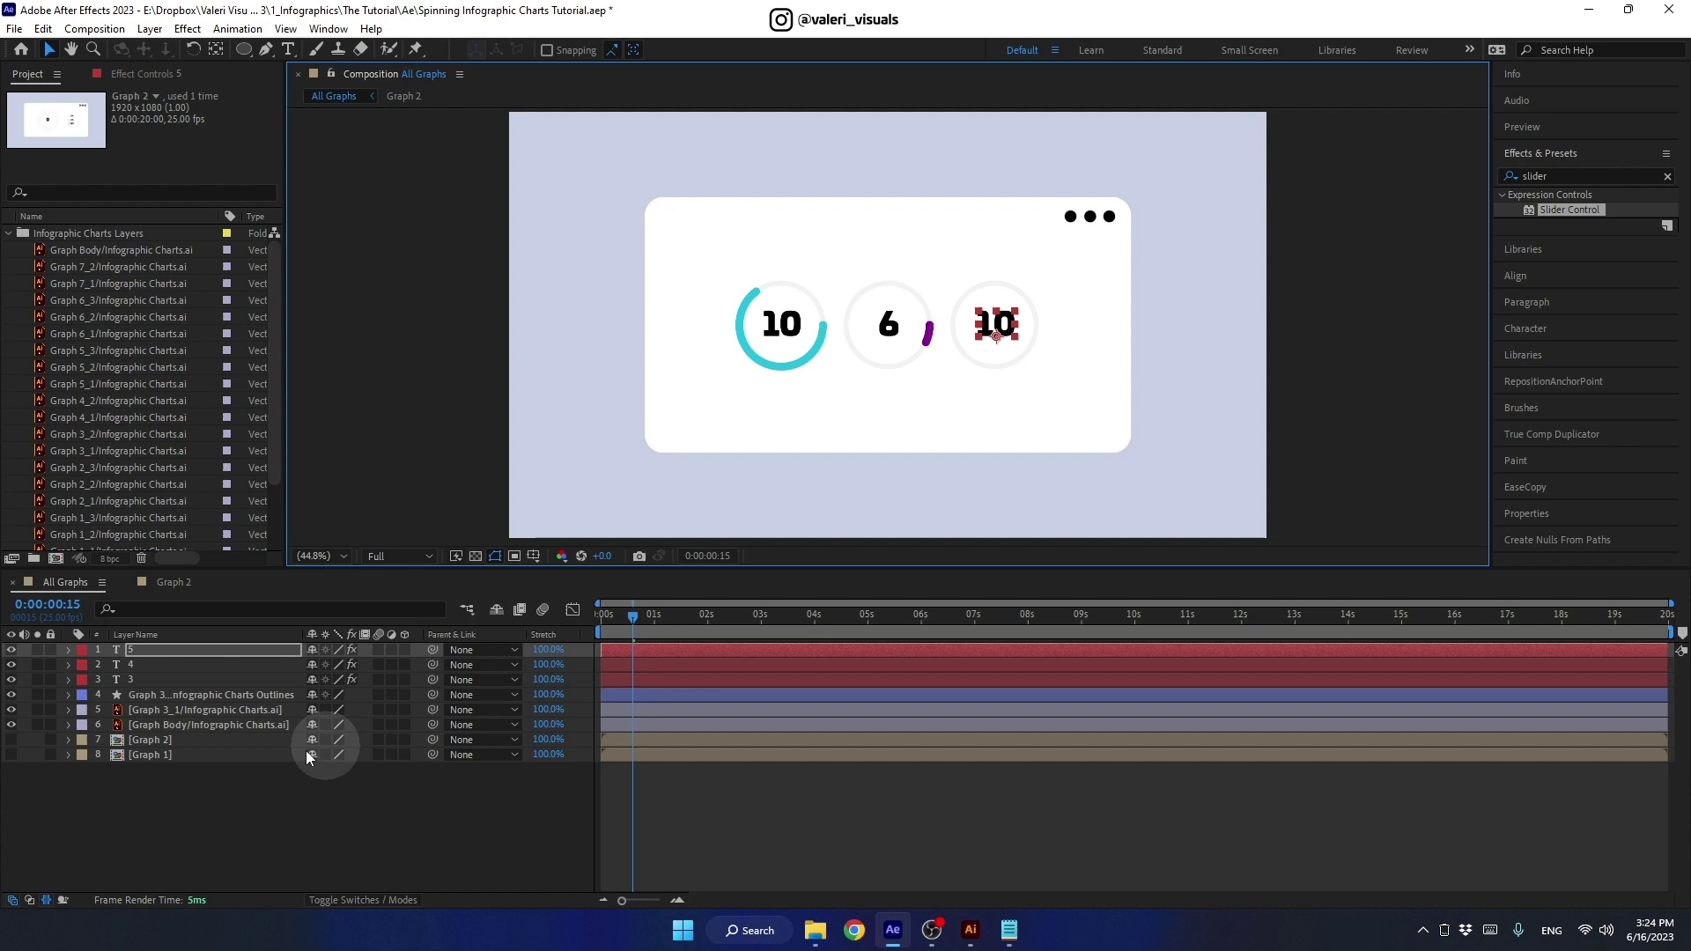
pyautogui.click(148, 658)
pyautogui.click(151, 711)
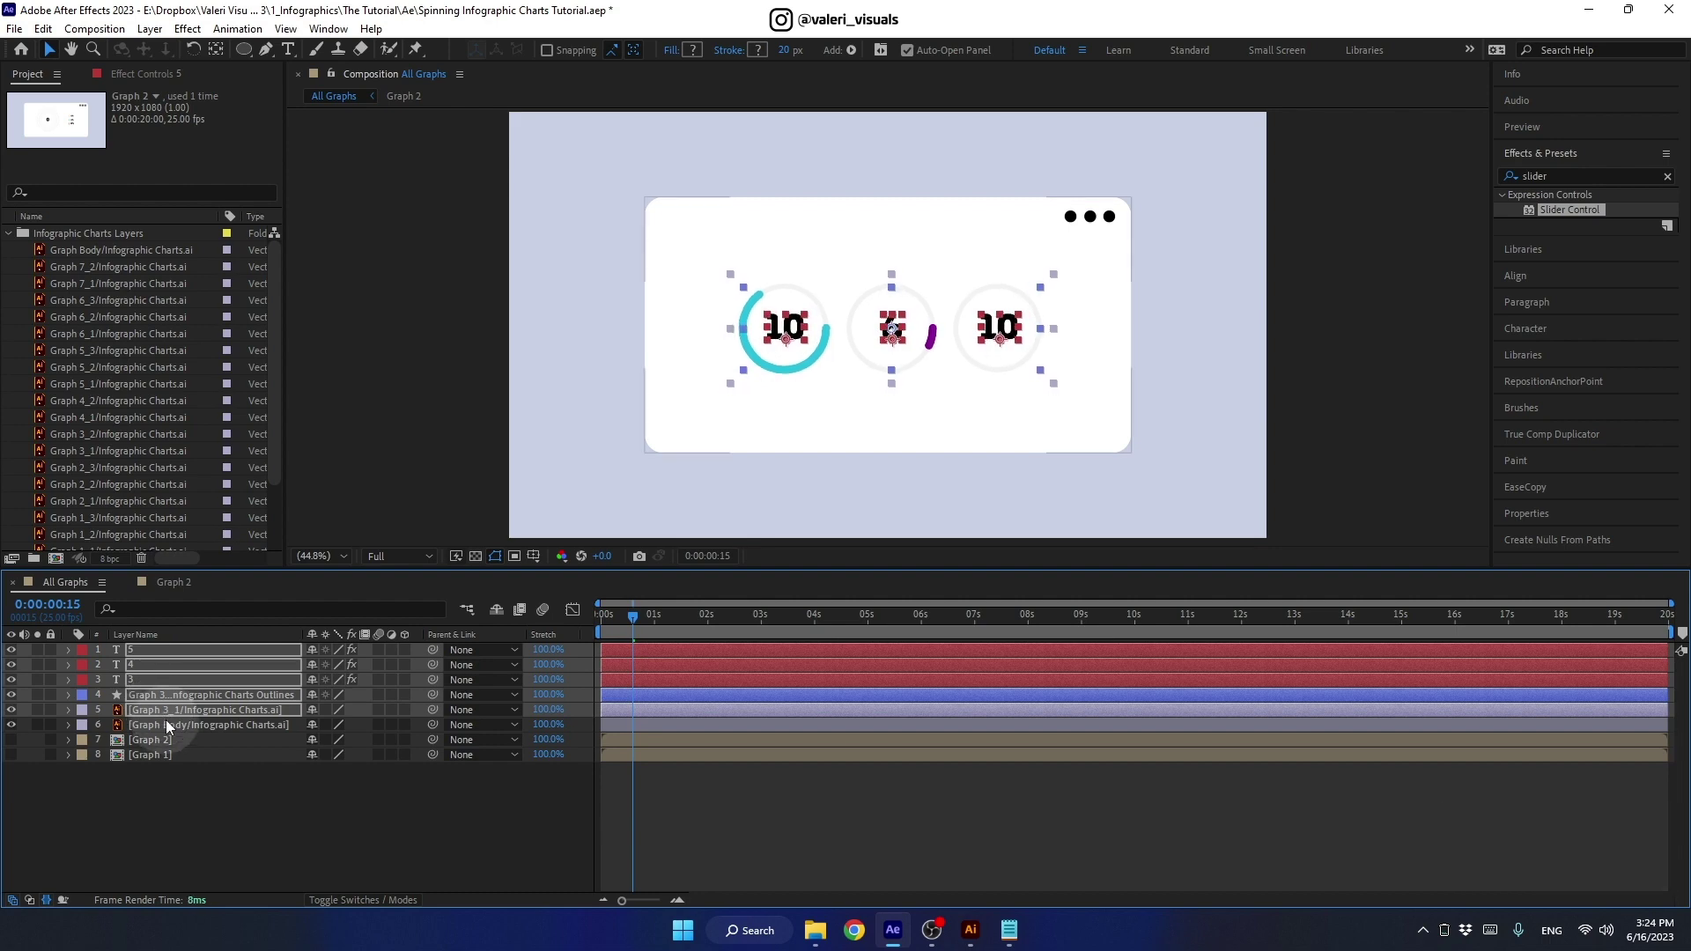
pyautogui.click(169, 730)
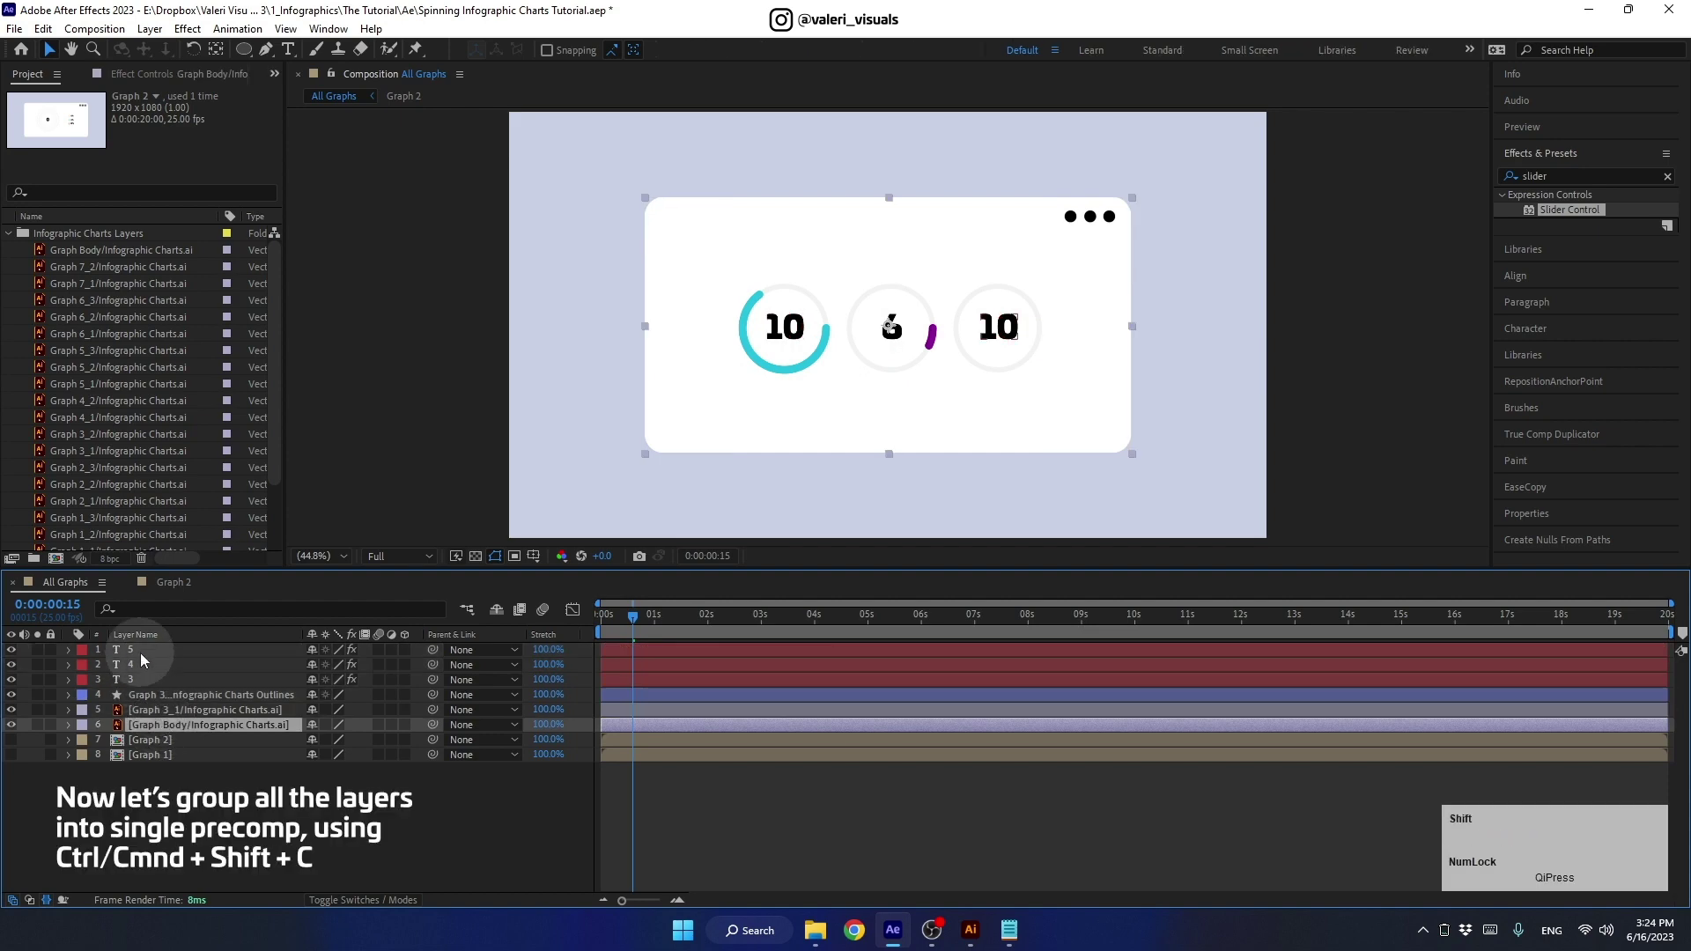
# Step: Pre-compose the selected layers as 'Graph 3' and save the project
pyautogui.click(147, 657)
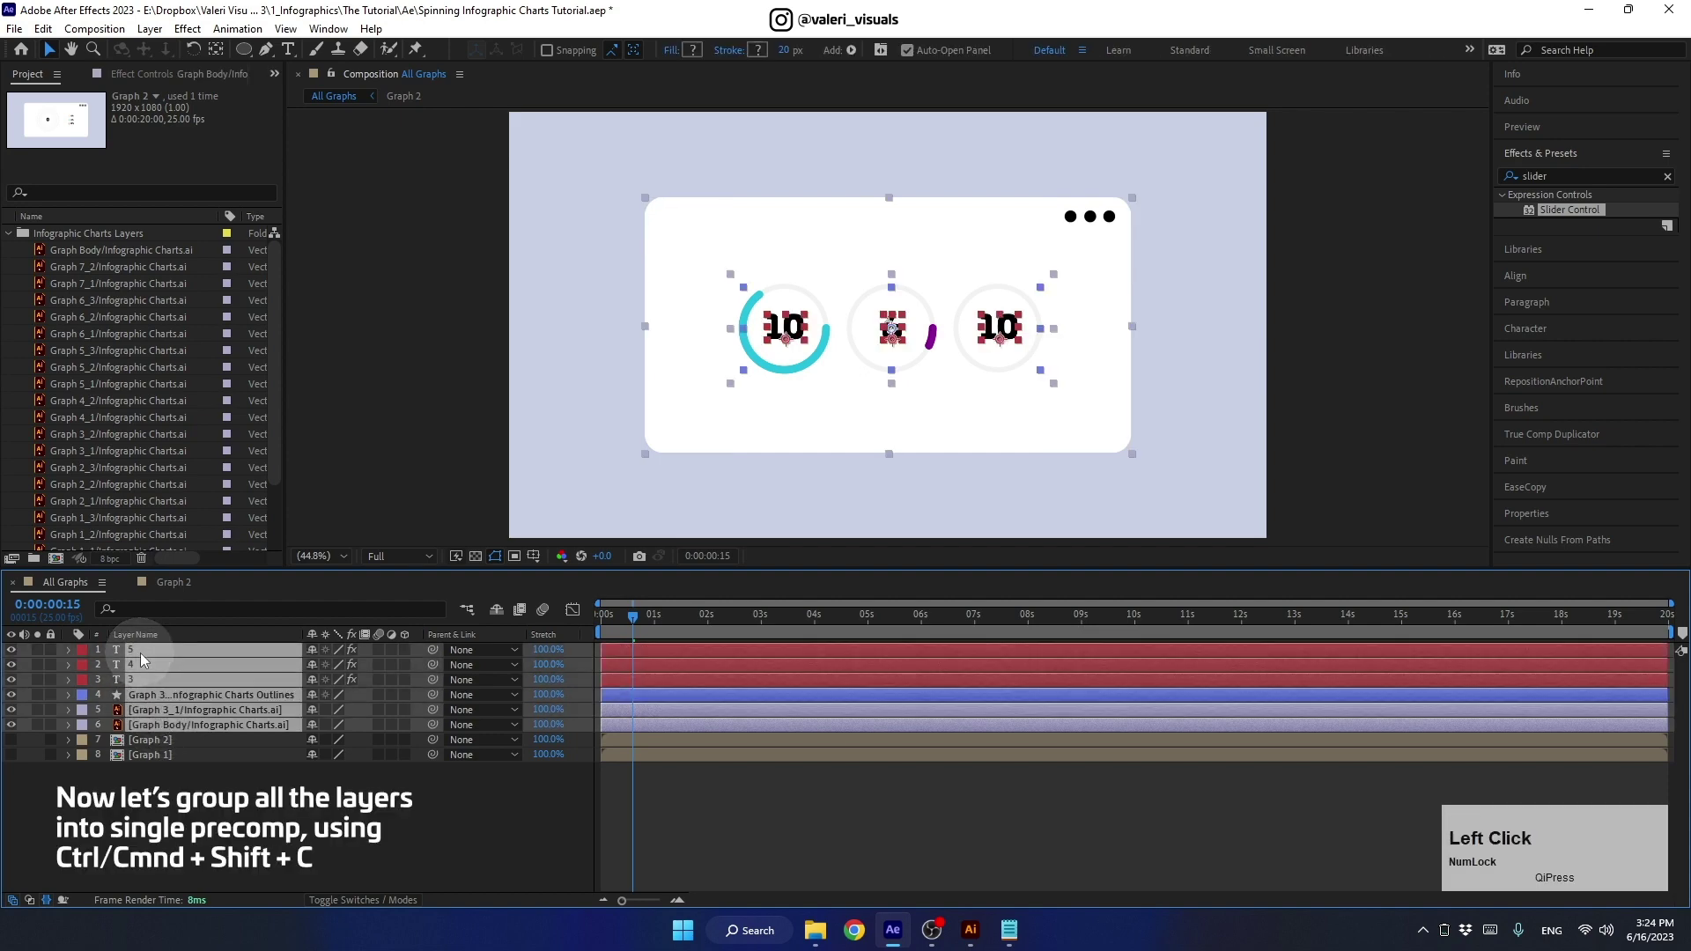
pyautogui.press('ctrl+shift+c')
pyautogui.write('ap')
pyautogui.write('h')
pyautogui.press('3')
pyautogui.press('Return')
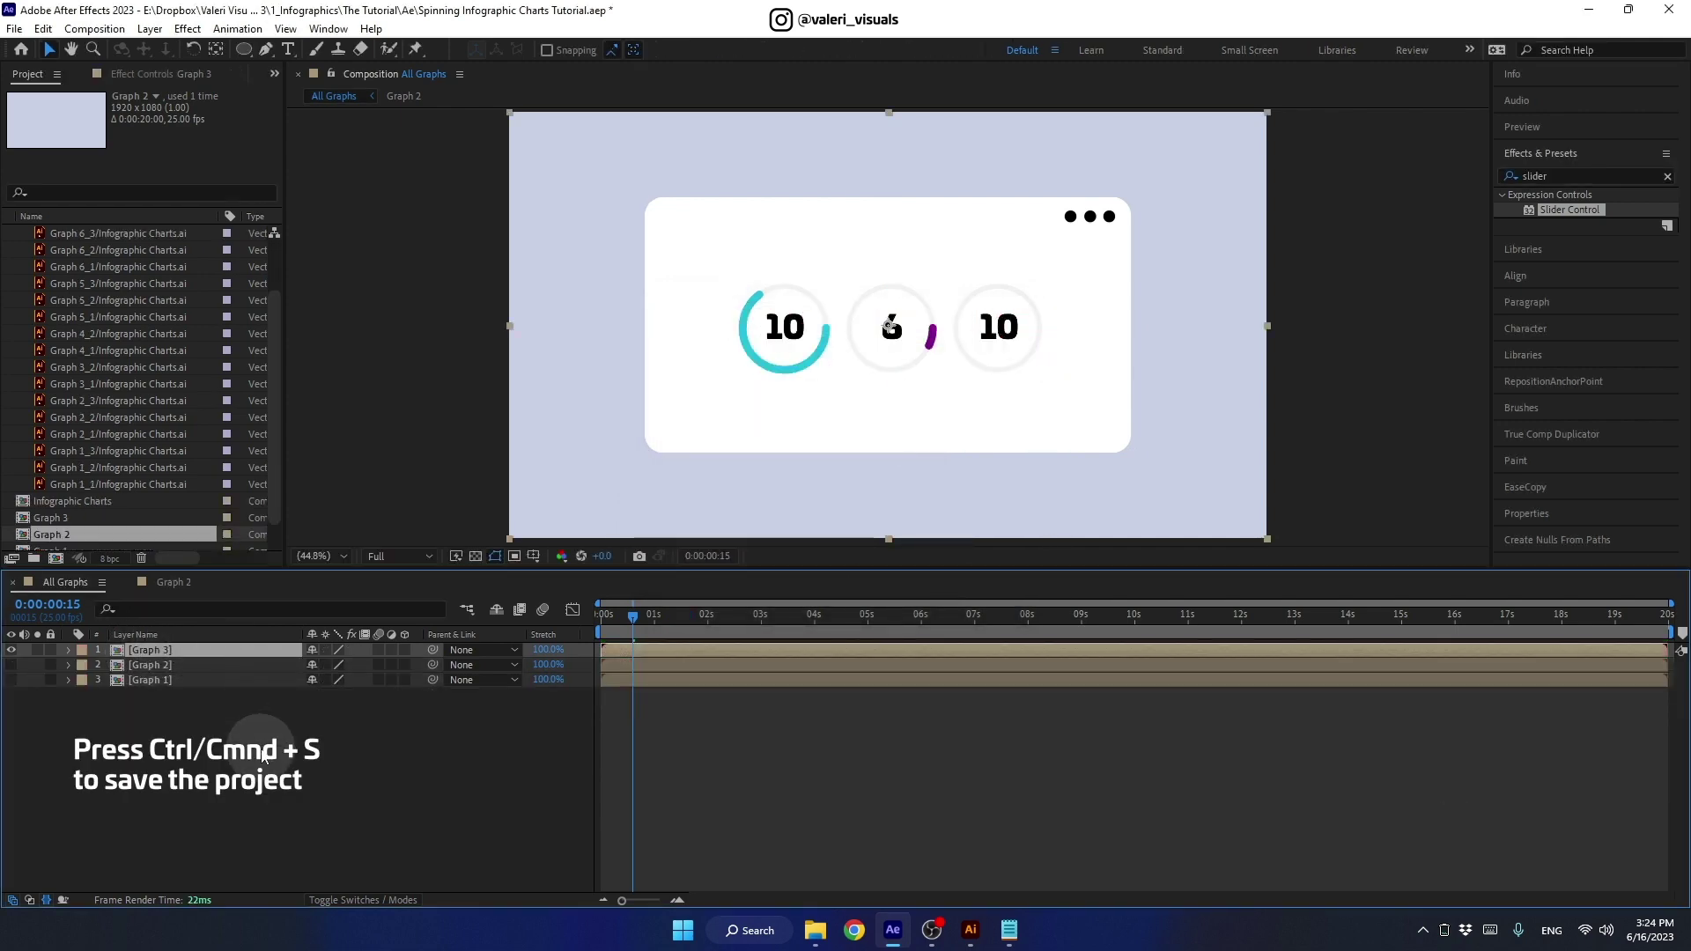
pyautogui.press('ctrl+Num_Lock')
pyautogui.press('ctrl+s')
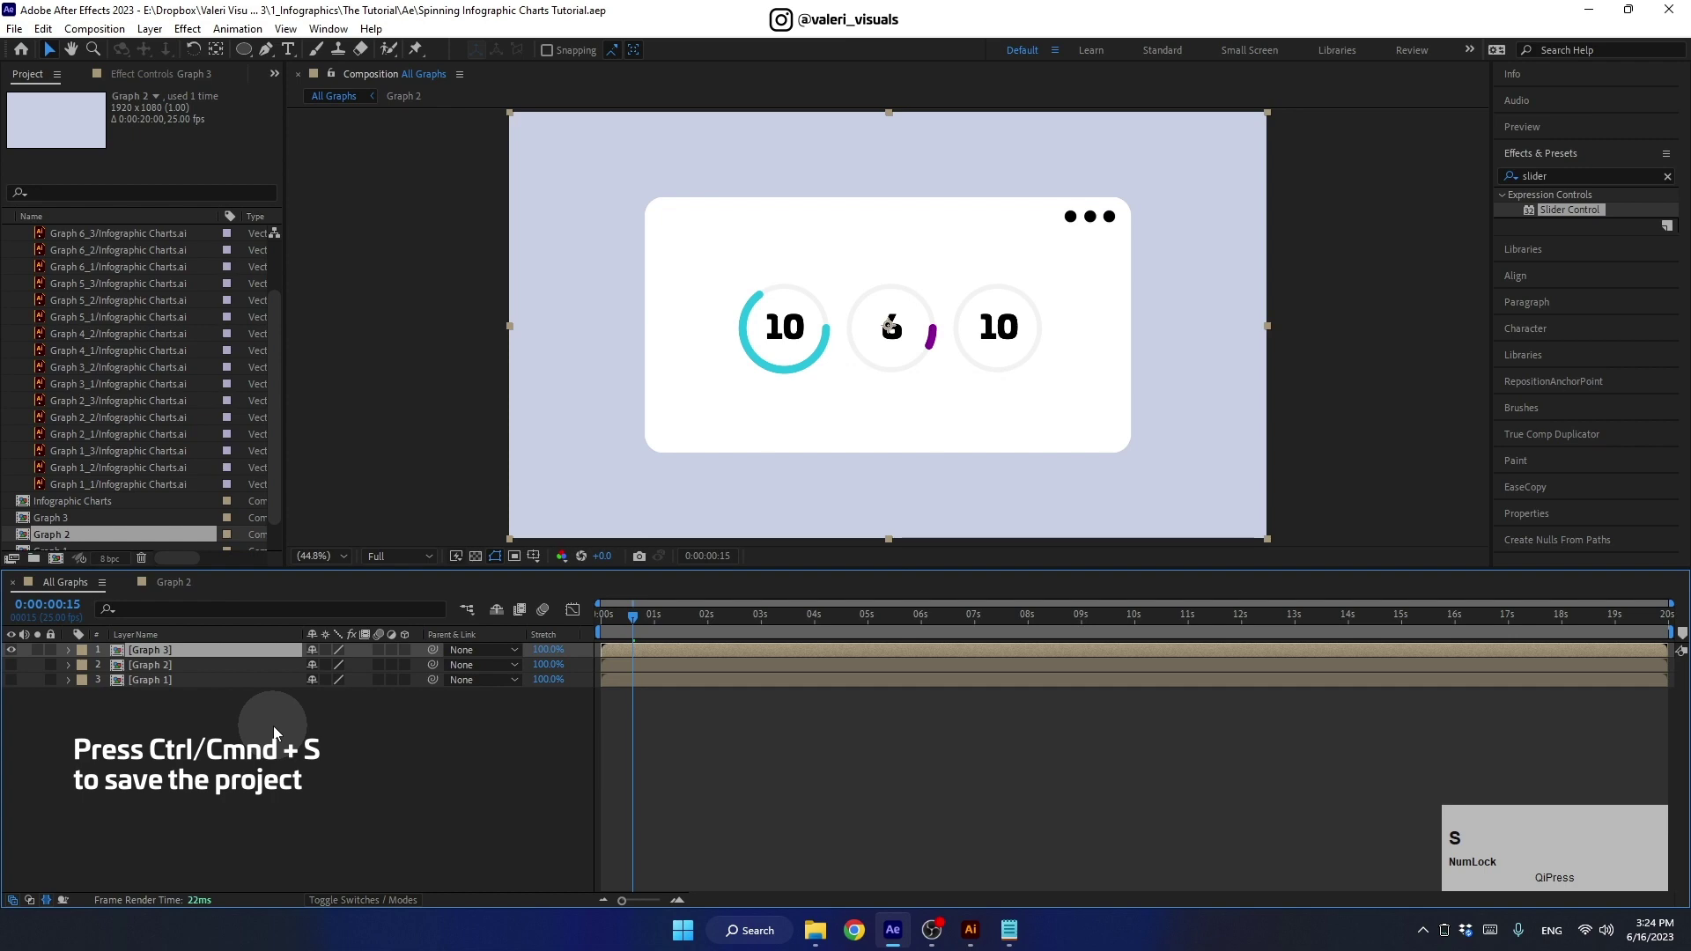